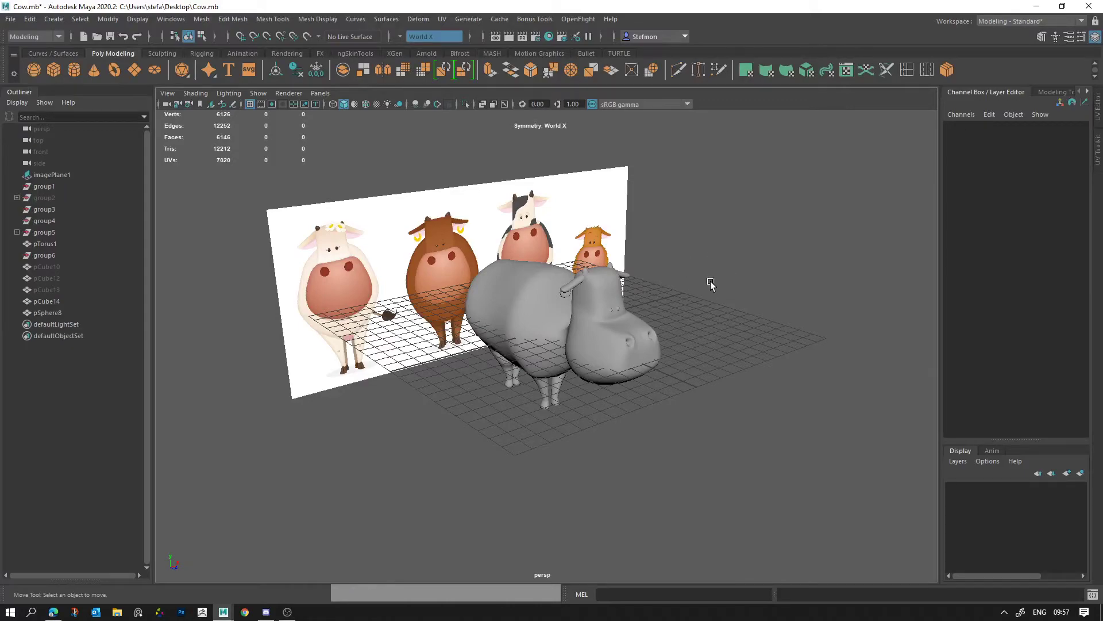
# Step: Work through the viewport marking menus to select the cow's individual parts
pyautogui.rightClick(579, 252)
pyautogui.click(758, 308)
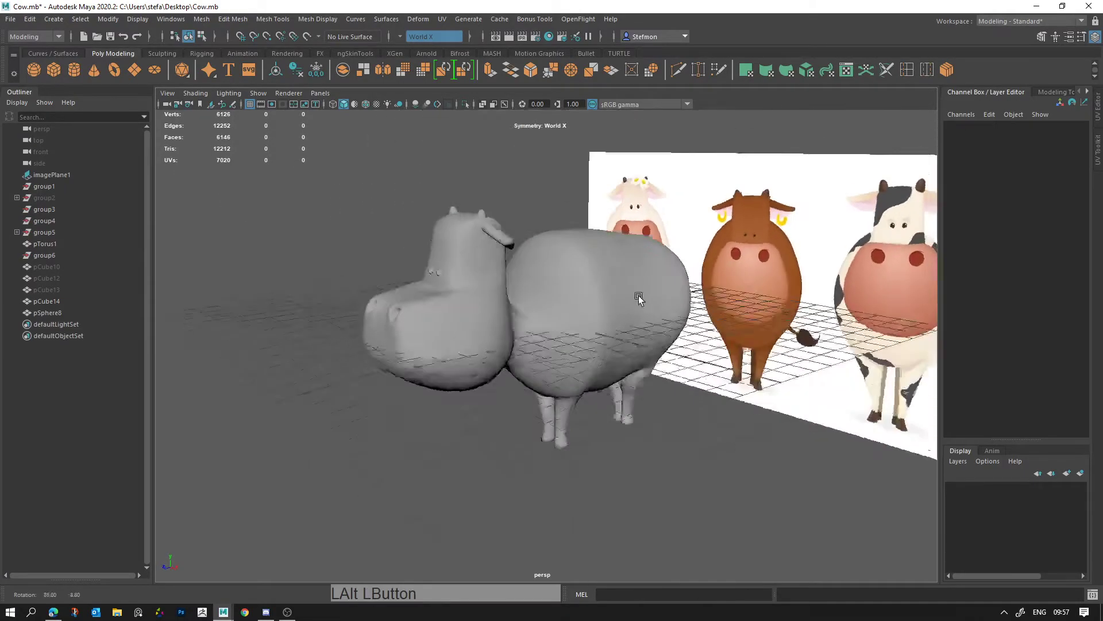
pyautogui.rightClick(618, 307)
pyautogui.click(622, 387)
pyautogui.rightClick(747, 401)
pyautogui.click(625, 374)
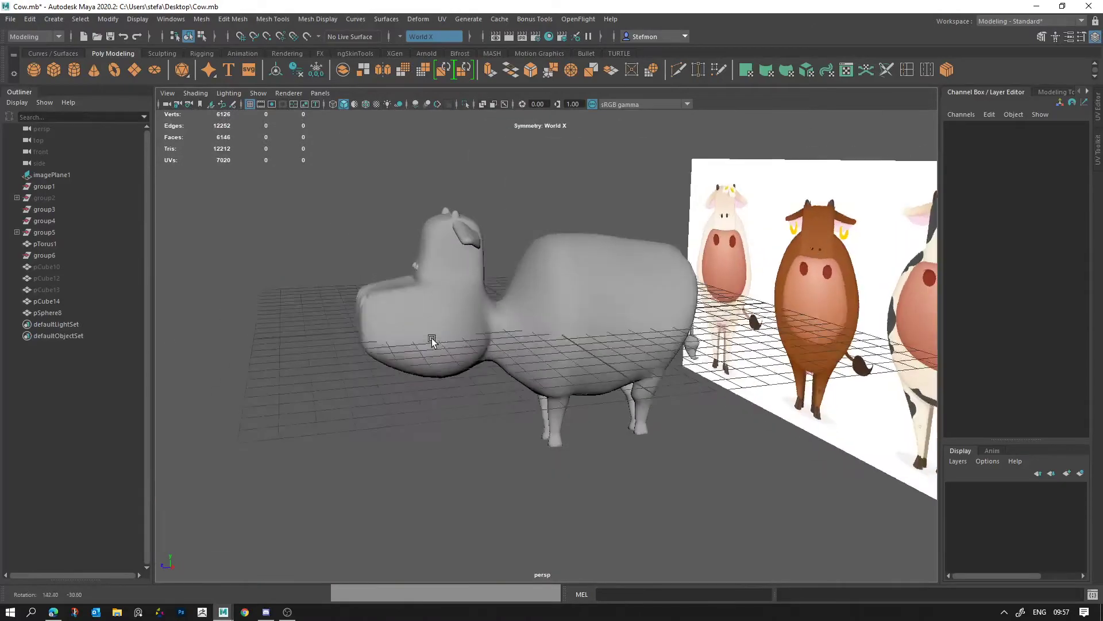
pyautogui.click(559, 328)
pyautogui.click(545, 328)
pyautogui.rightClick(620, 316)
pyautogui.click(634, 398)
# Step: Finish selecting the cow's body, horns and remaining parts as one selection
pyautogui.click(721, 455)
pyautogui.rightClick(749, 441)
pyautogui.click(756, 420)
pyautogui.click(591, 436)
pyautogui.click(744, 462)
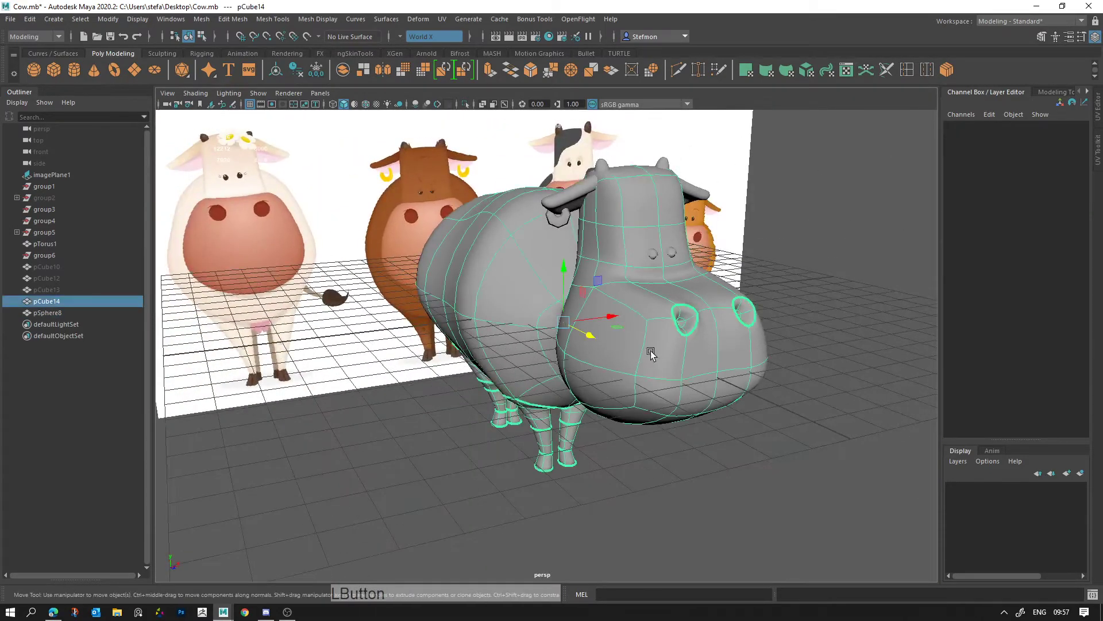
pyautogui.middleClick(655, 356)
pyautogui.click(520, 252)
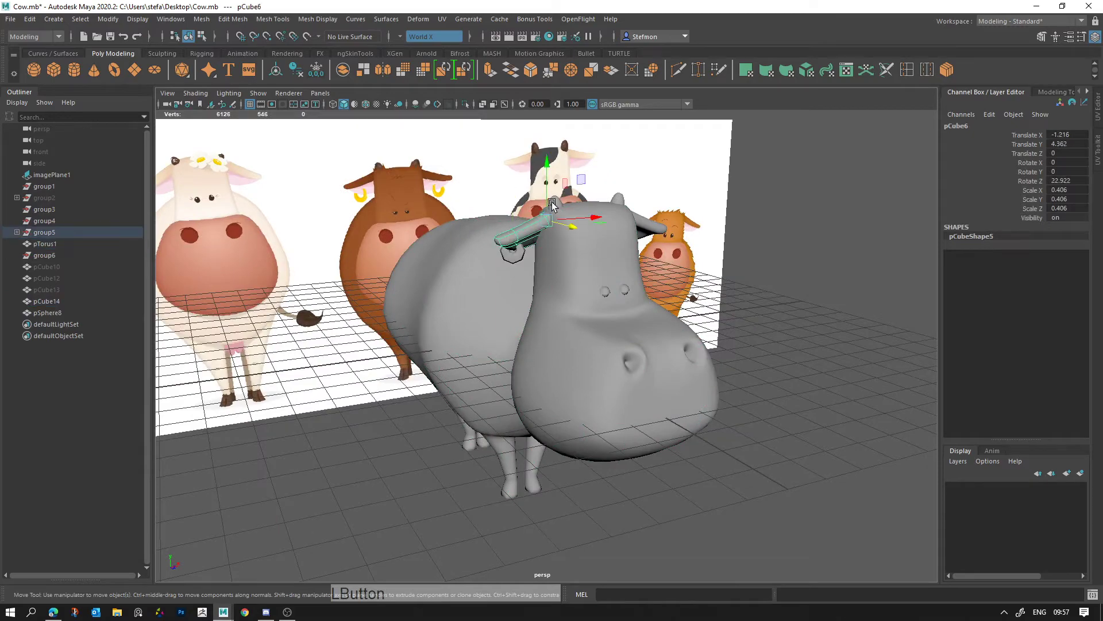
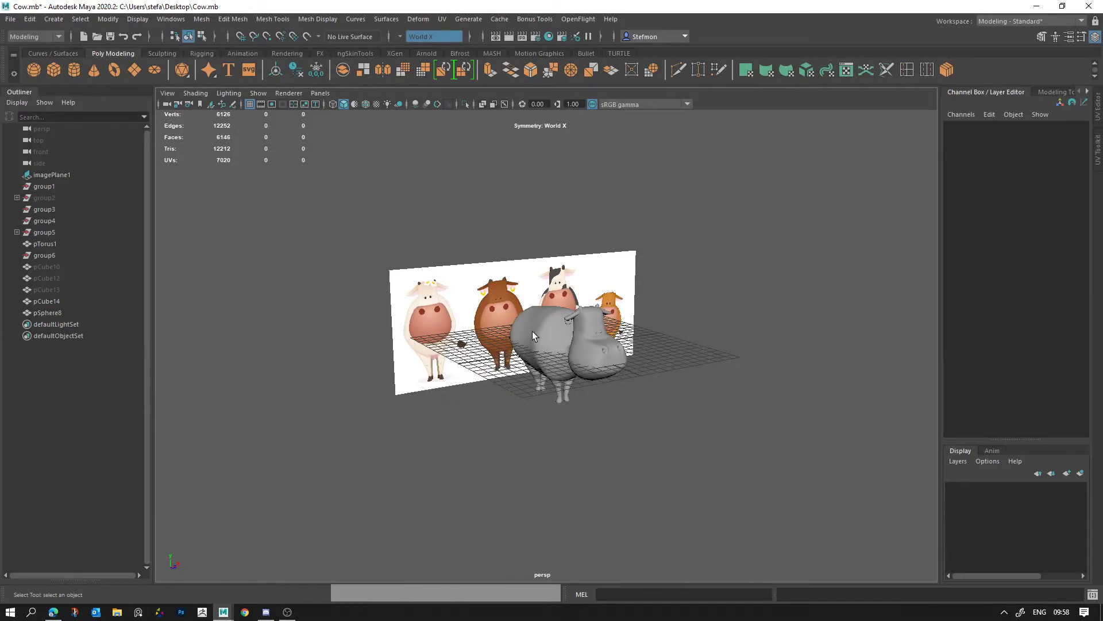
pyautogui.doubleClick(548, 337)
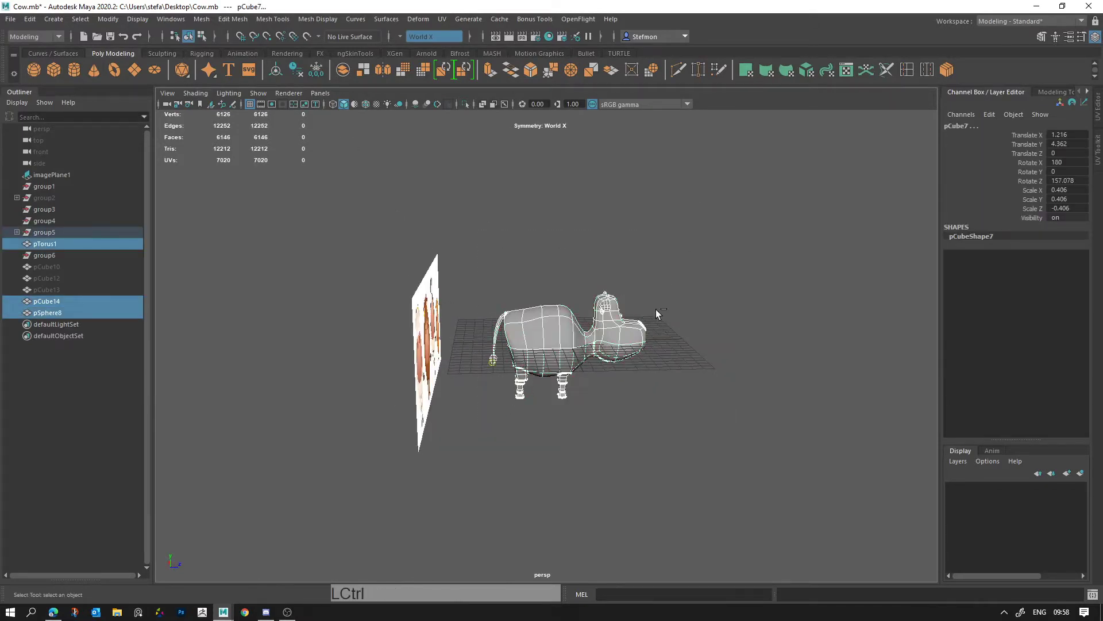
# Step: Group the selection, rename it 'Done', hide it, and select the reference image plane
pyautogui.press('ctrl+g')
pyautogui.click(73, 301)
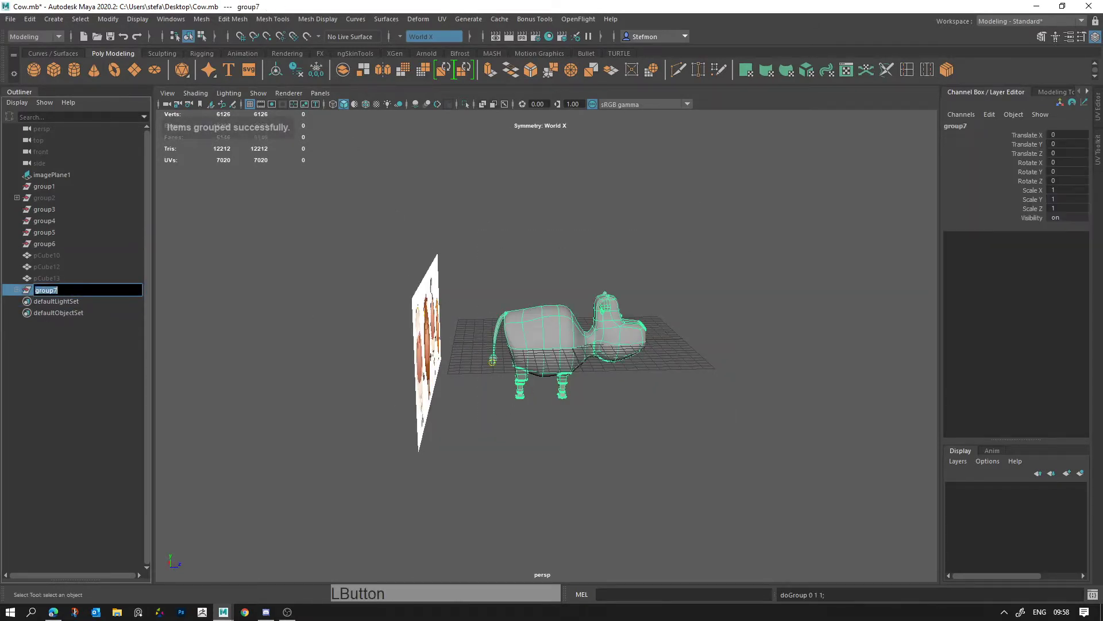
pyautogui.press('Return')
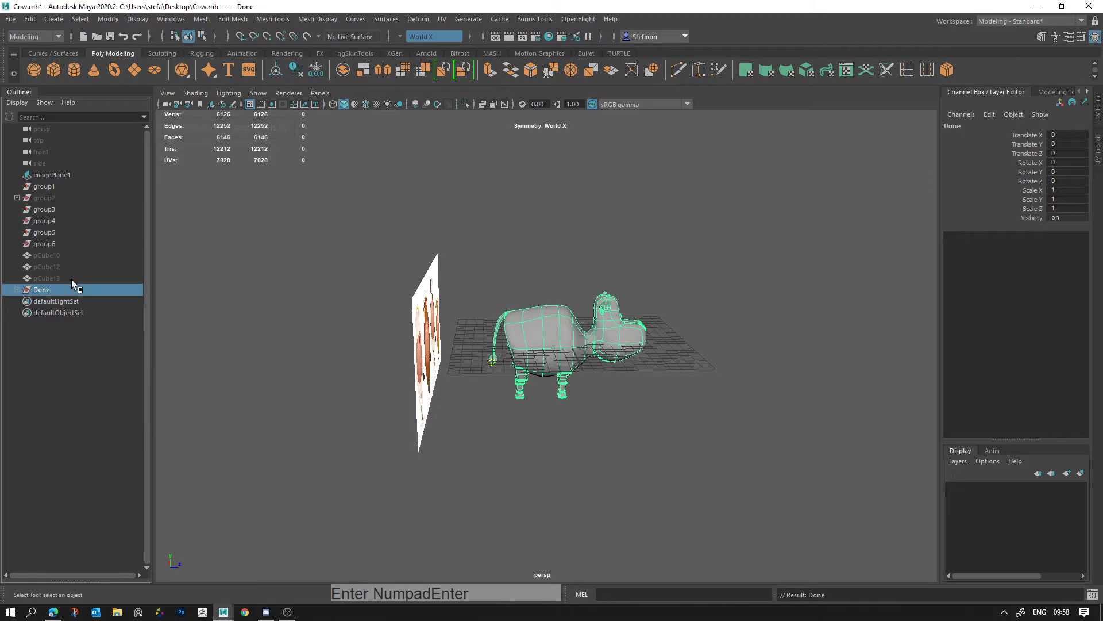
pyautogui.press('h')
pyautogui.click(489, 274)
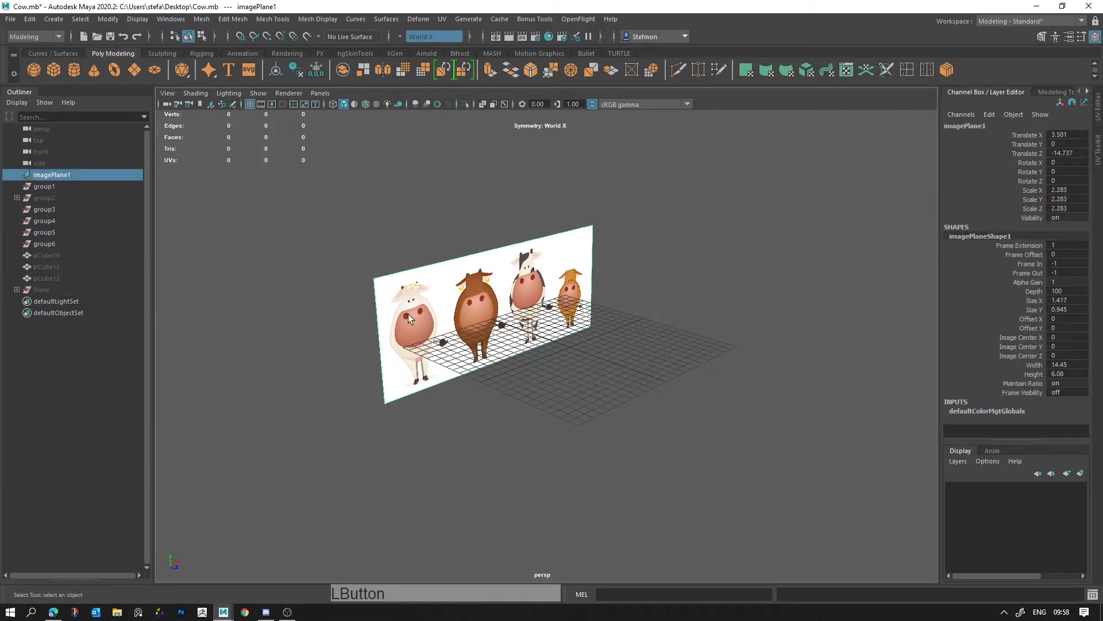
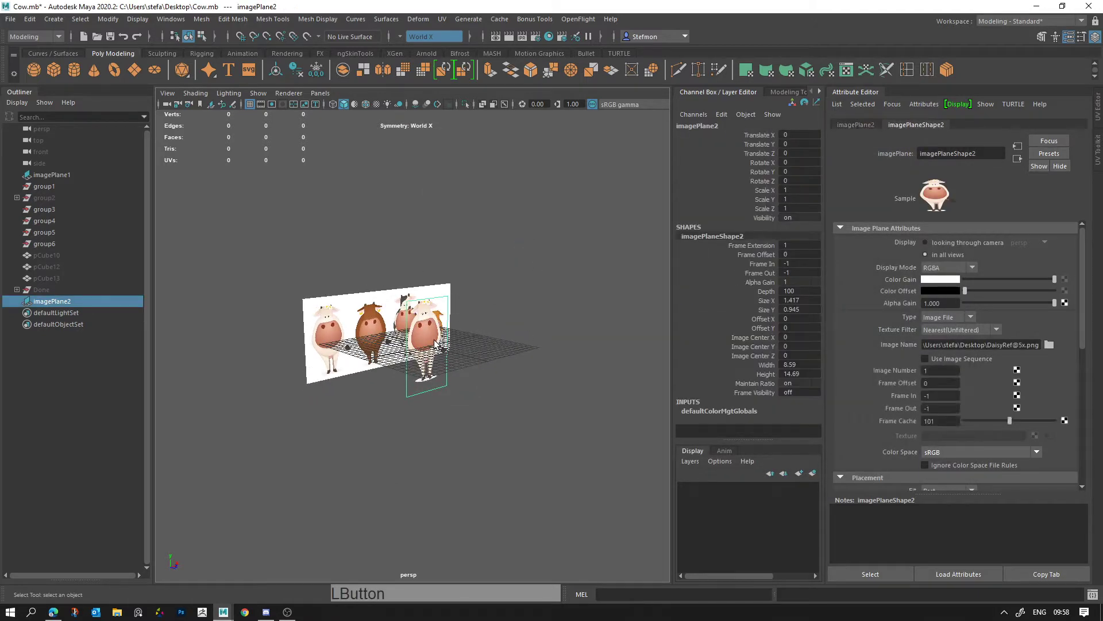
pyautogui.press('Delete')
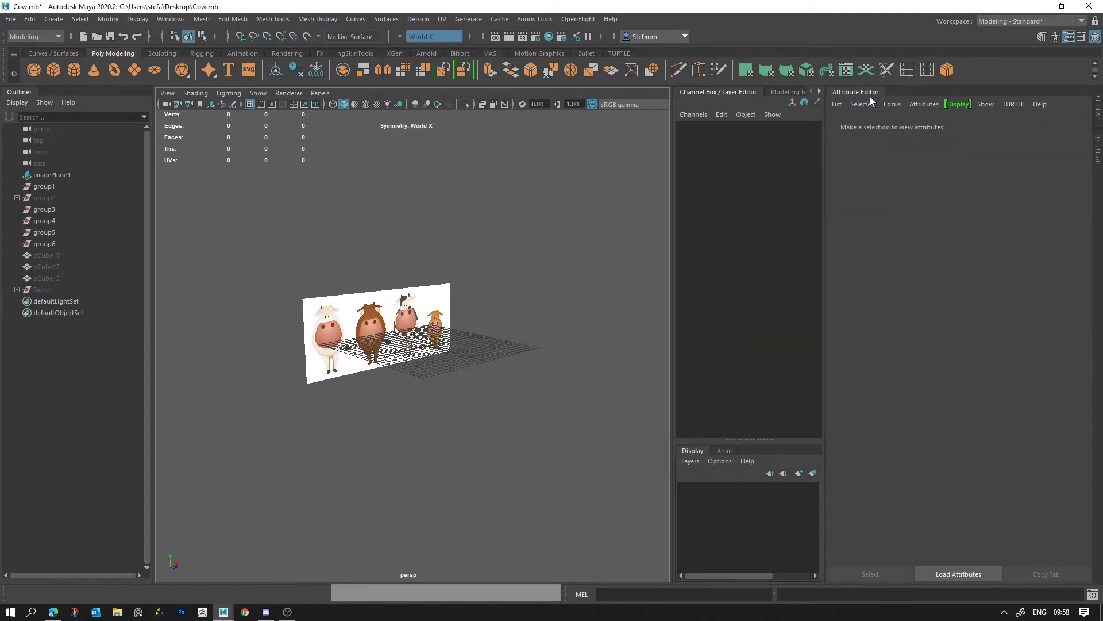
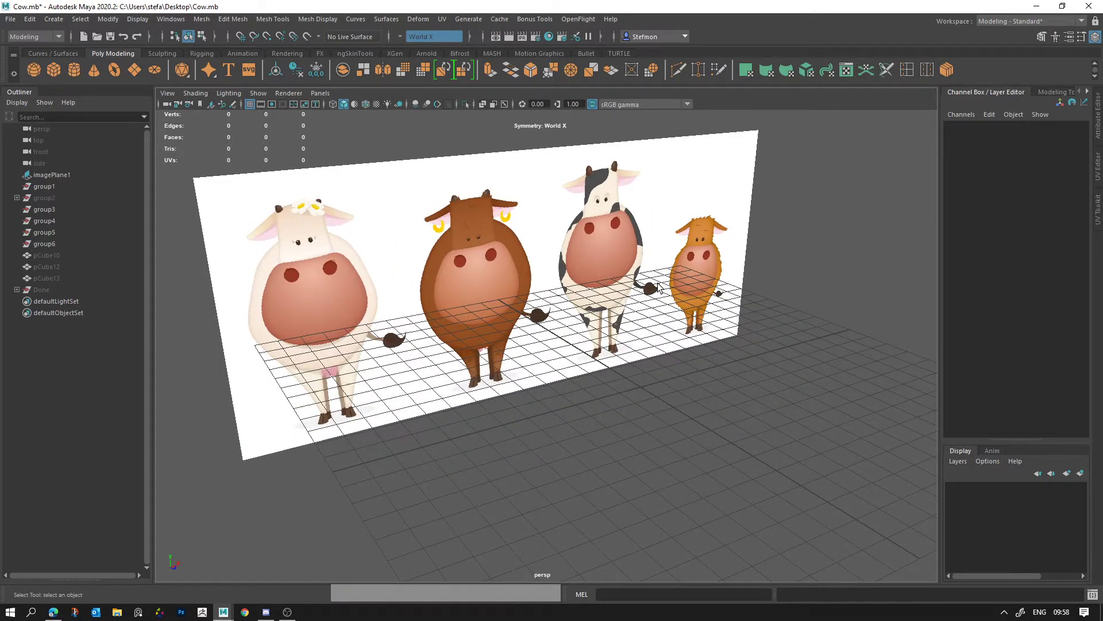
# Step: Create a polygon cube and move it onto the brown cow's head in front view
pyautogui.click(62, 79)
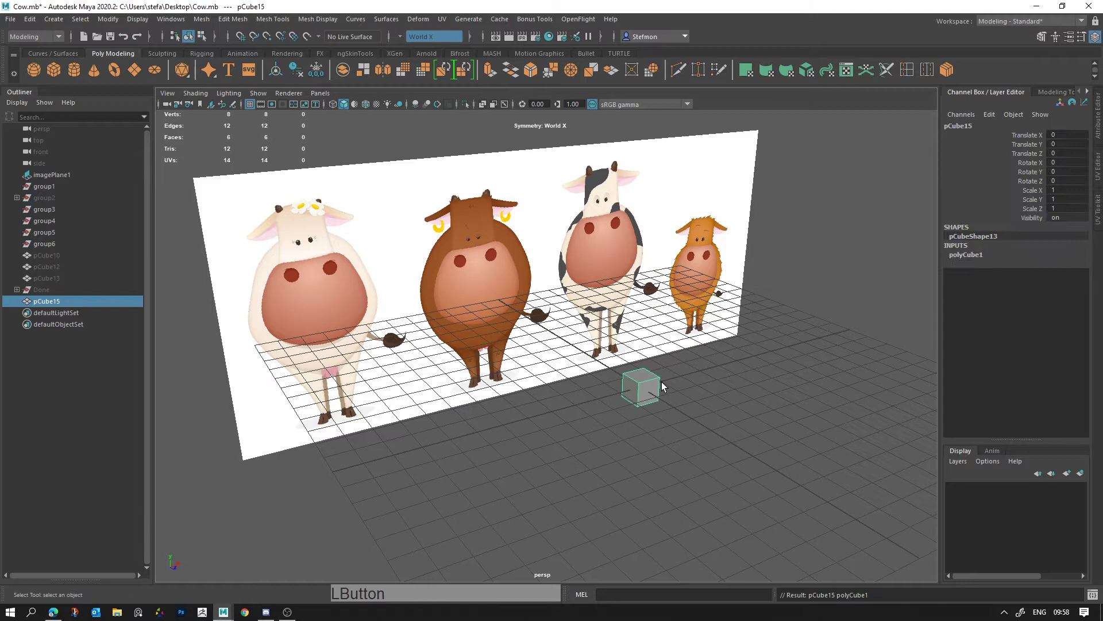
pyautogui.press('space')
pyautogui.press('space')
pyautogui.press('space')
pyautogui.rightClick(382, 68)
pyautogui.press('w')
pyautogui.middleClick(581, 304)
pyautogui.click(599, 369)
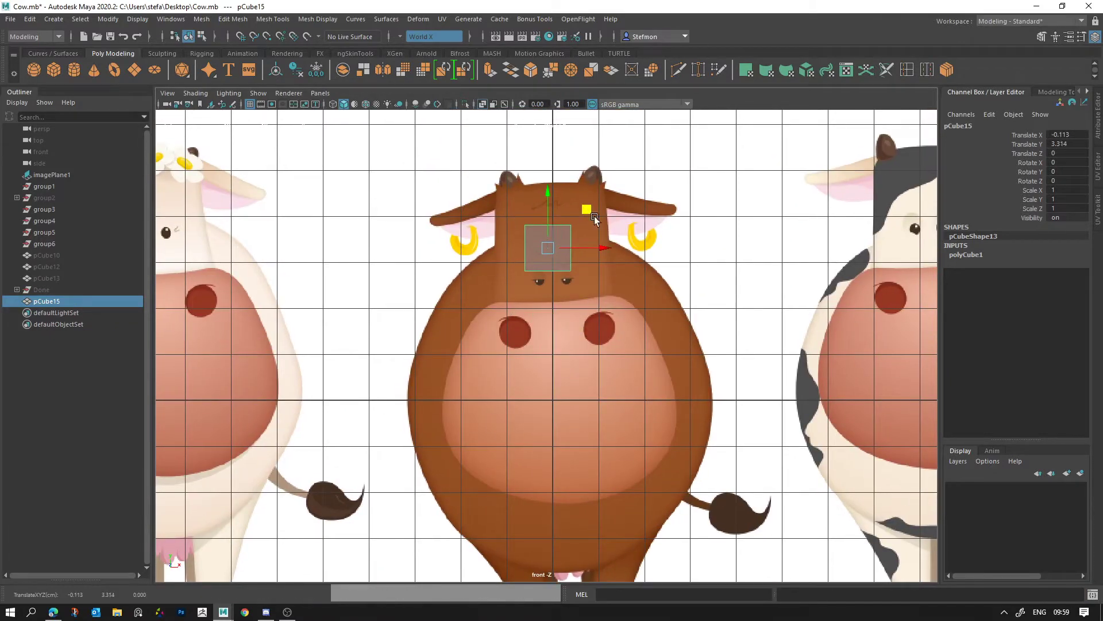
# Step: Centre the cube on the middle line and re-enable symmetry along world X
pyautogui.rightClick(598, 205)
pyautogui.middleClick(653, 224)
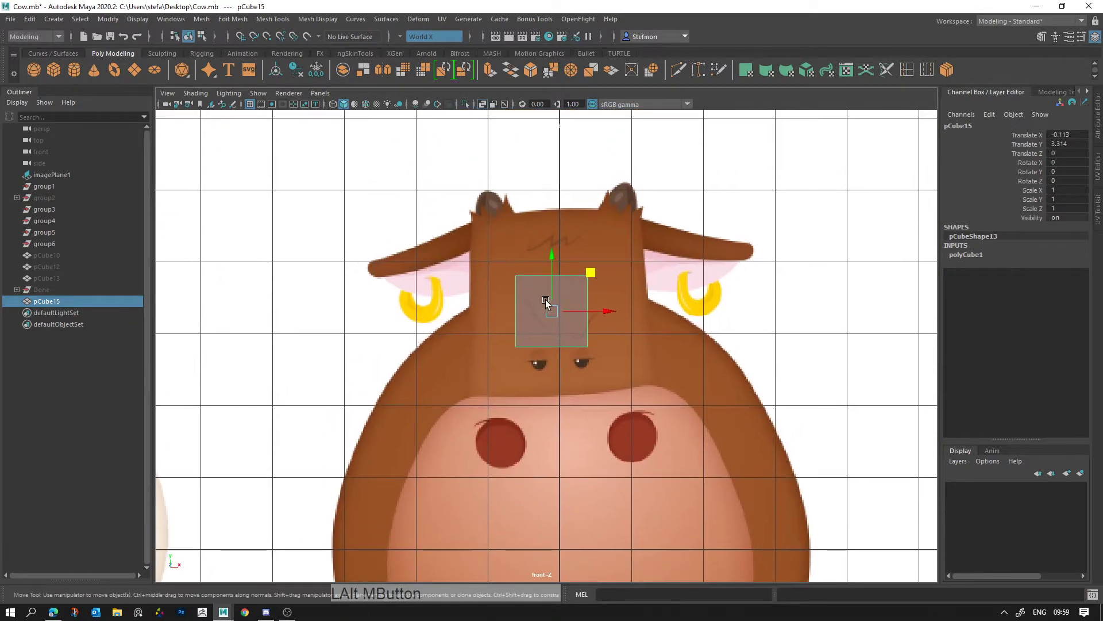
pyautogui.press('r')
pyautogui.press('w')
pyautogui.press('x')
pyautogui.click(598, 317)
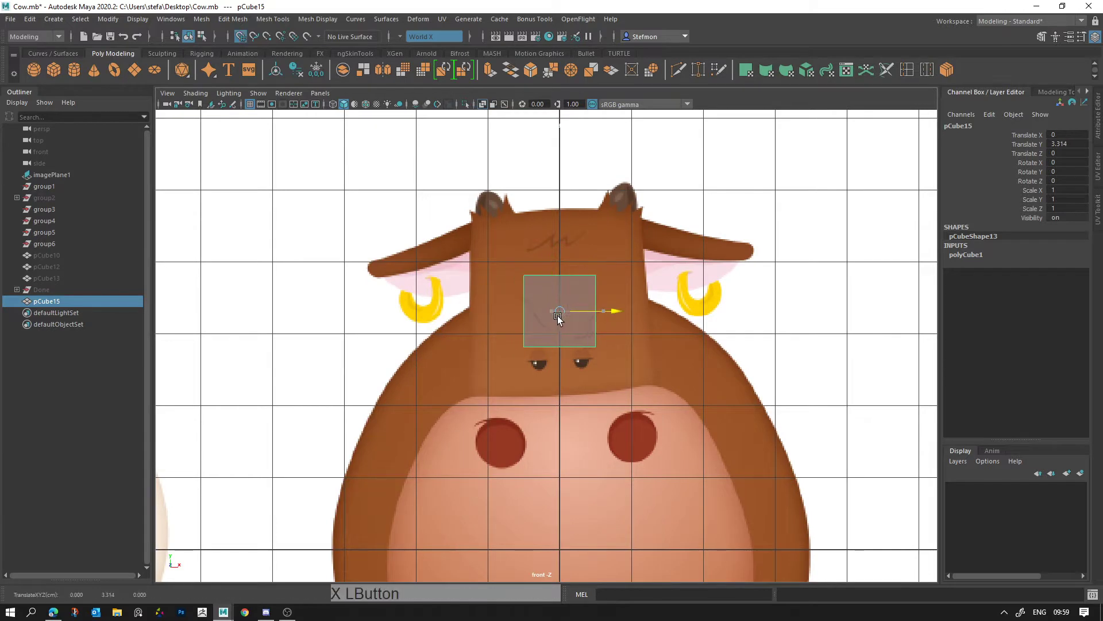
pyautogui.press('x')
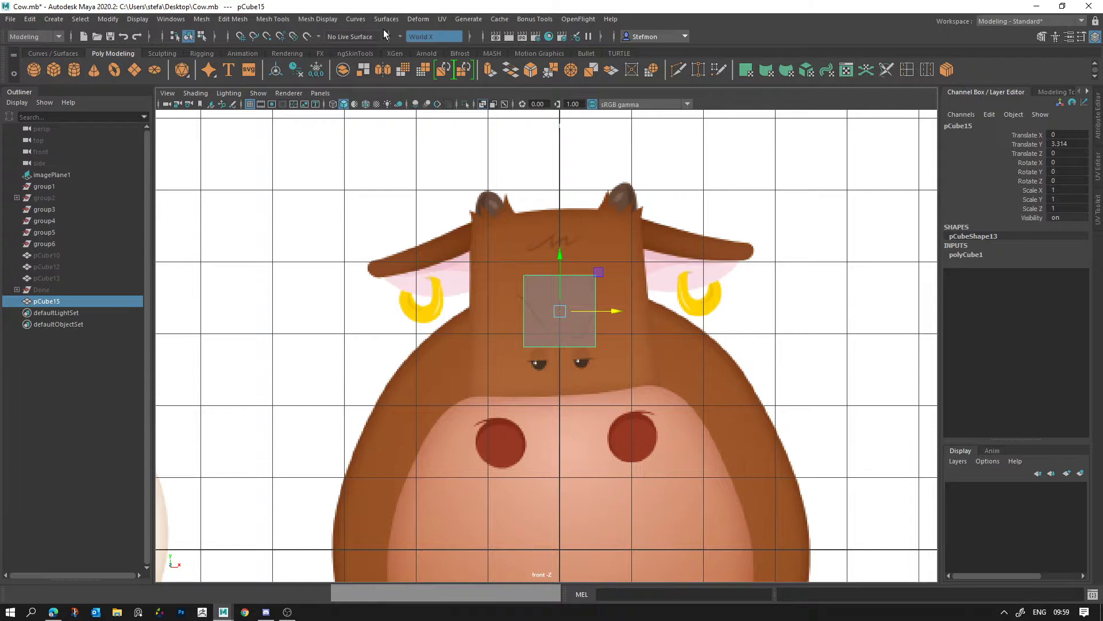
pyautogui.click(407, 38)
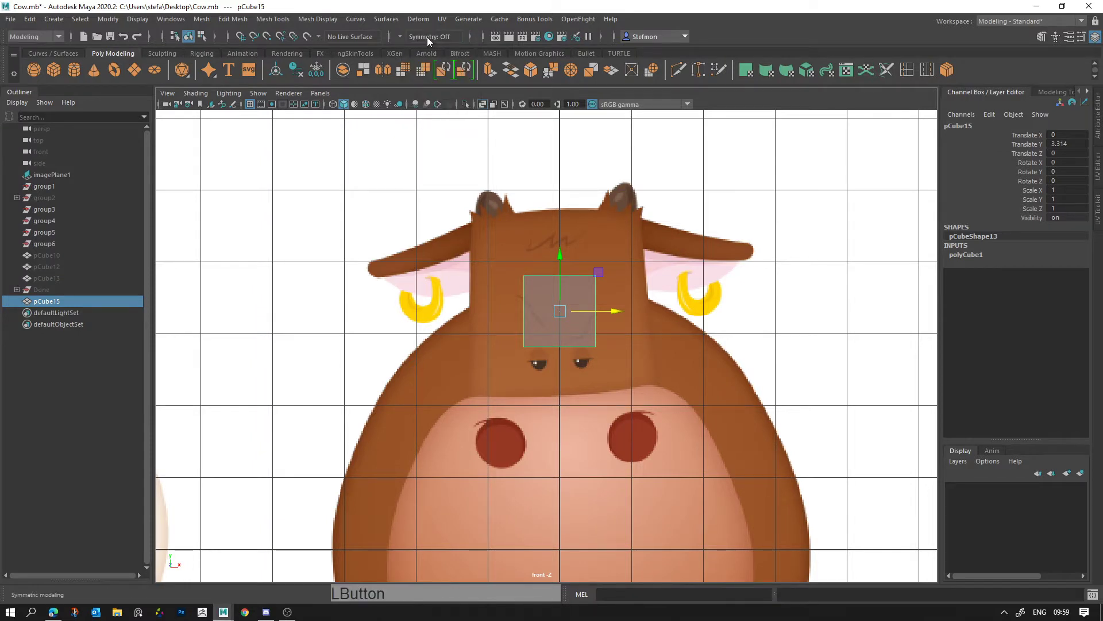
pyautogui.click(400, 41)
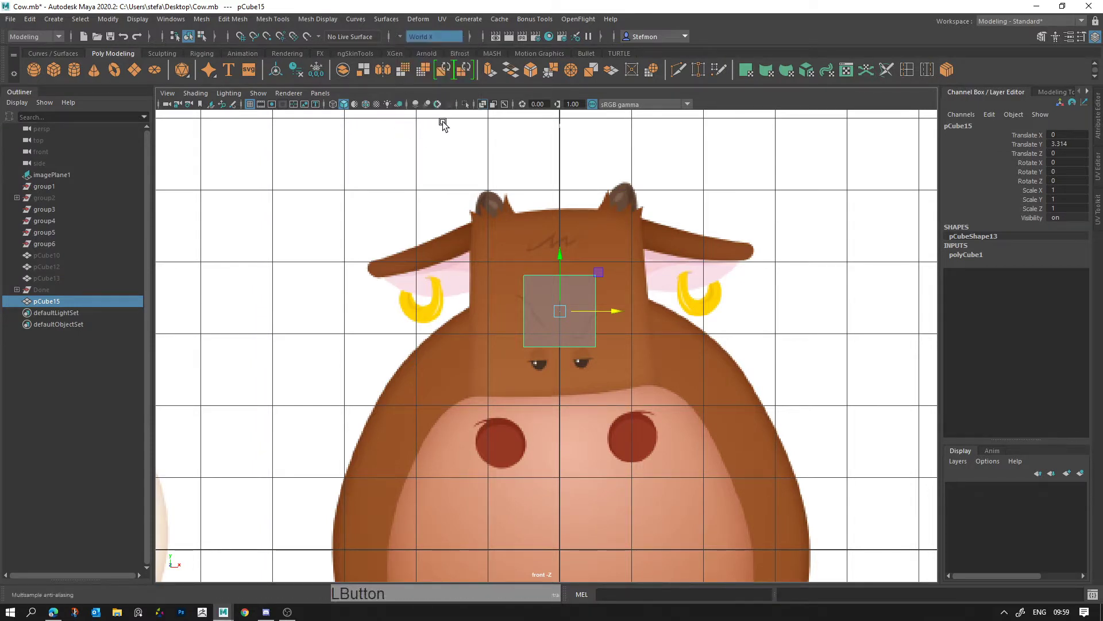
# Step: Scale the cube up so it covers the cow's head
pyautogui.press('r')
pyautogui.click(568, 309)
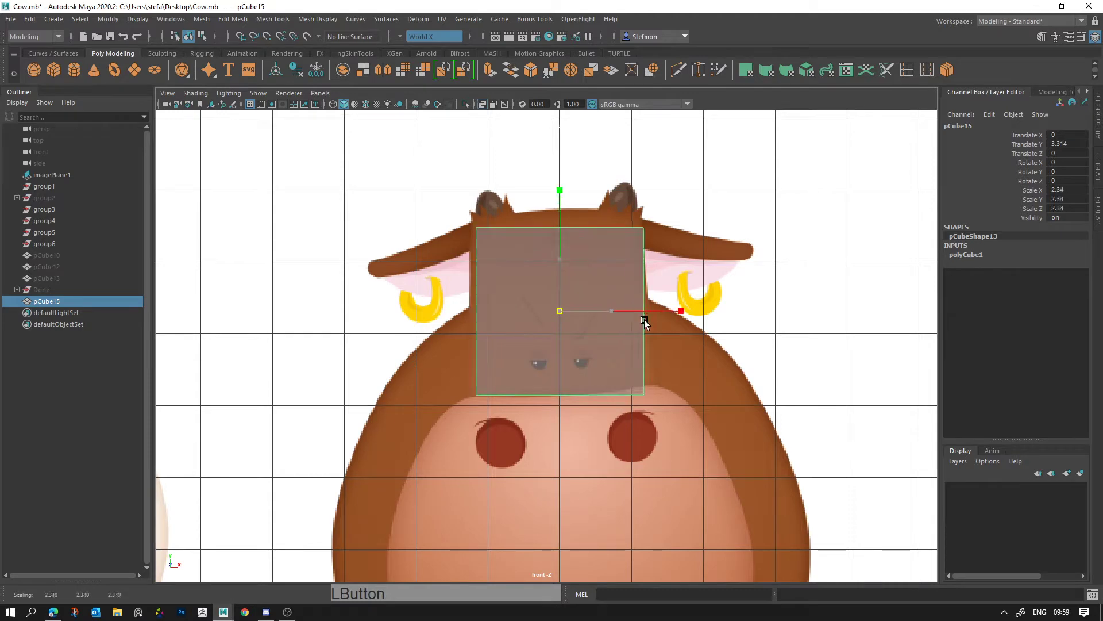
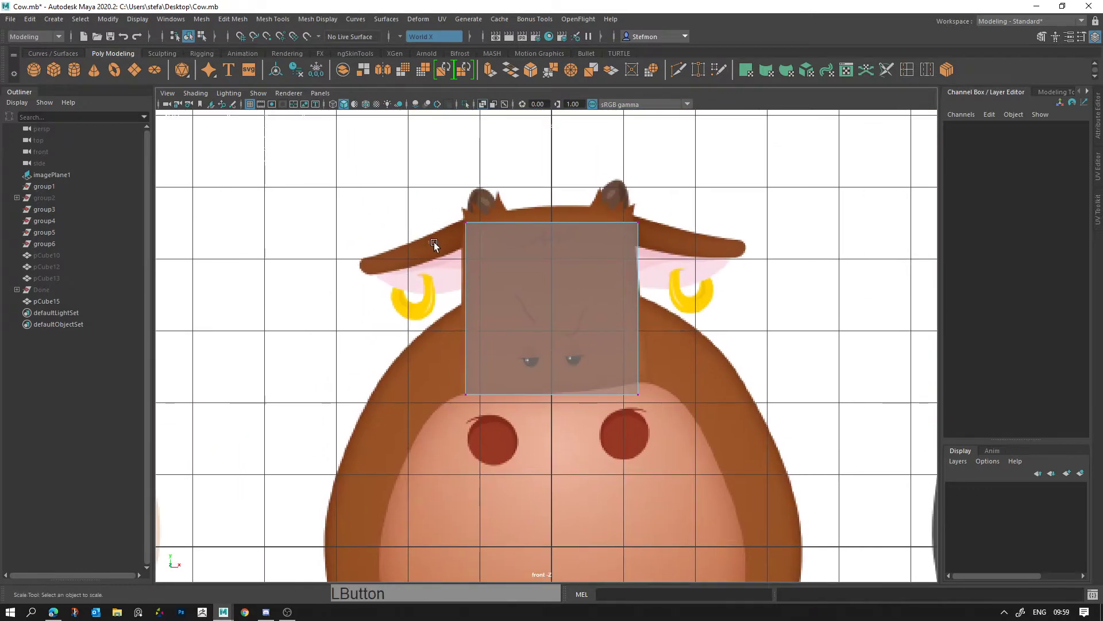
# Step: Resize and reposition the head cube to roughly fit the brown cow's head
pyautogui.click(512, 373)
pyautogui.click(515, 350)
pyautogui.press('alt+d')
pyautogui.click(551, 289)
pyautogui.press('r')
pyautogui.click(555, 308)
pyautogui.press('w')
pyautogui.click(557, 274)
pyautogui.click(555, 305)
# Step: Move the cube's lower corner vertices to the head outline and preview it smoothed
pyautogui.rightClick(542, 363)
pyautogui.click(531, 383)
pyautogui.press('w')
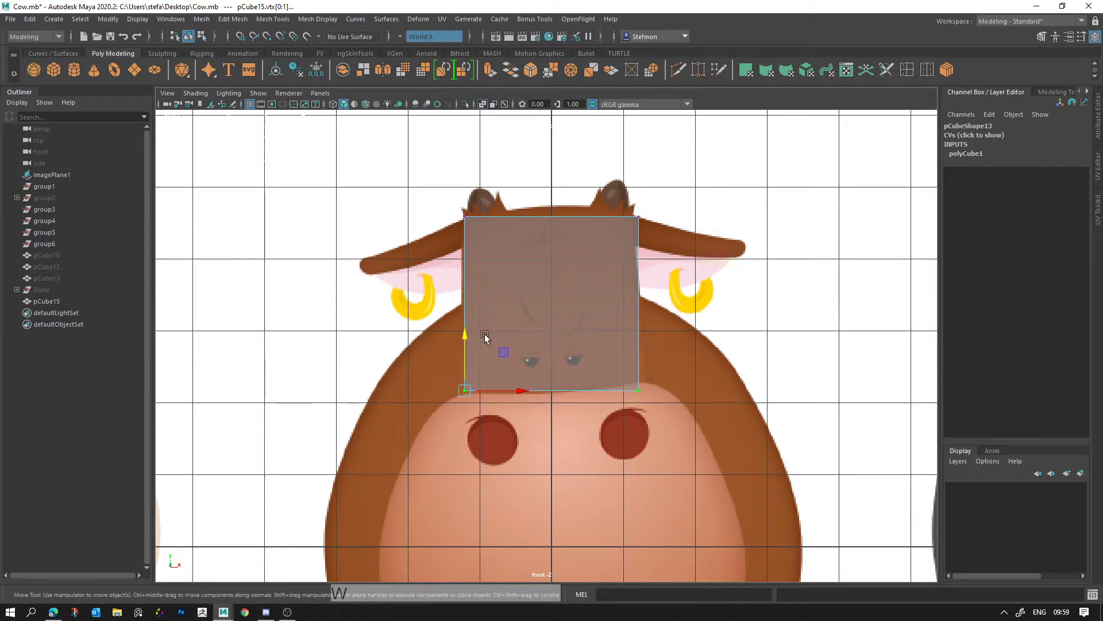
pyautogui.click(467, 347)
pyautogui.click(539, 282)
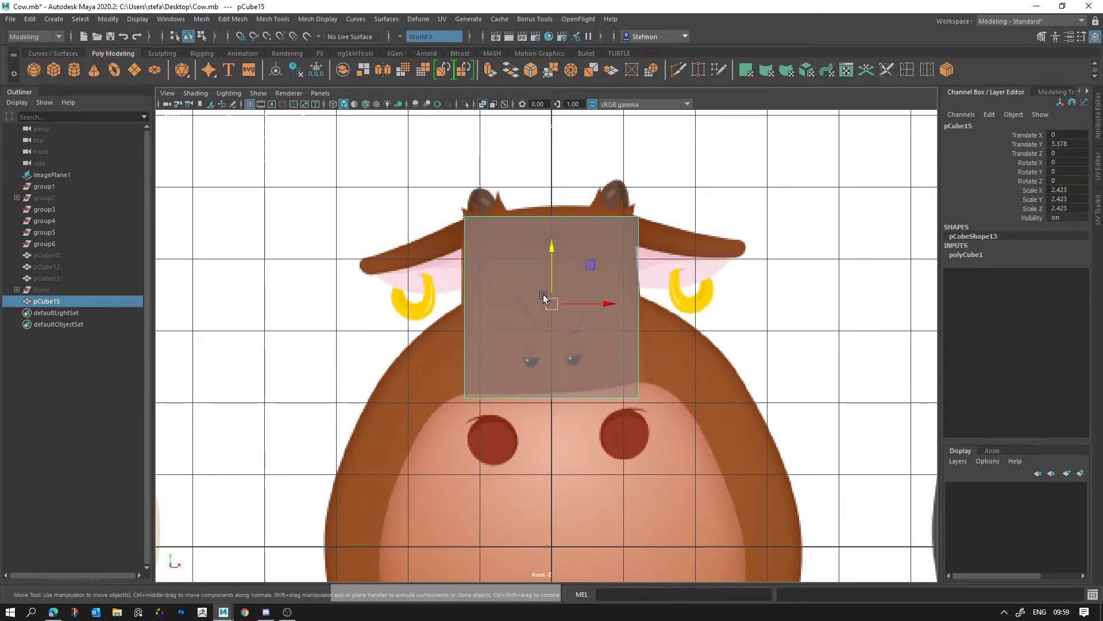
pyautogui.press('alt+d')
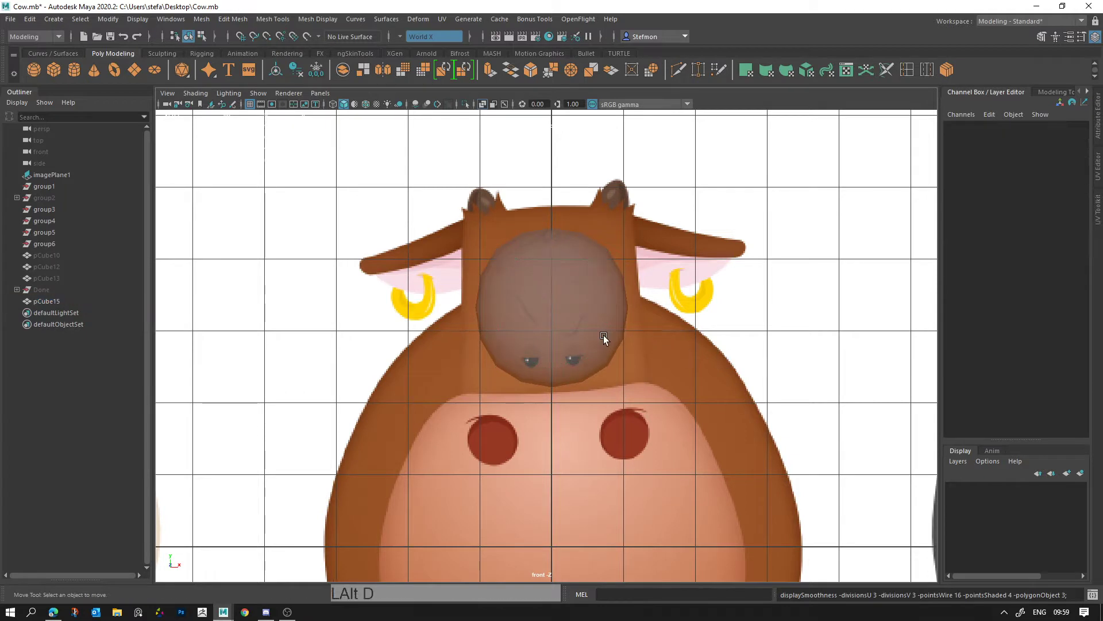
pyautogui.click(619, 337)
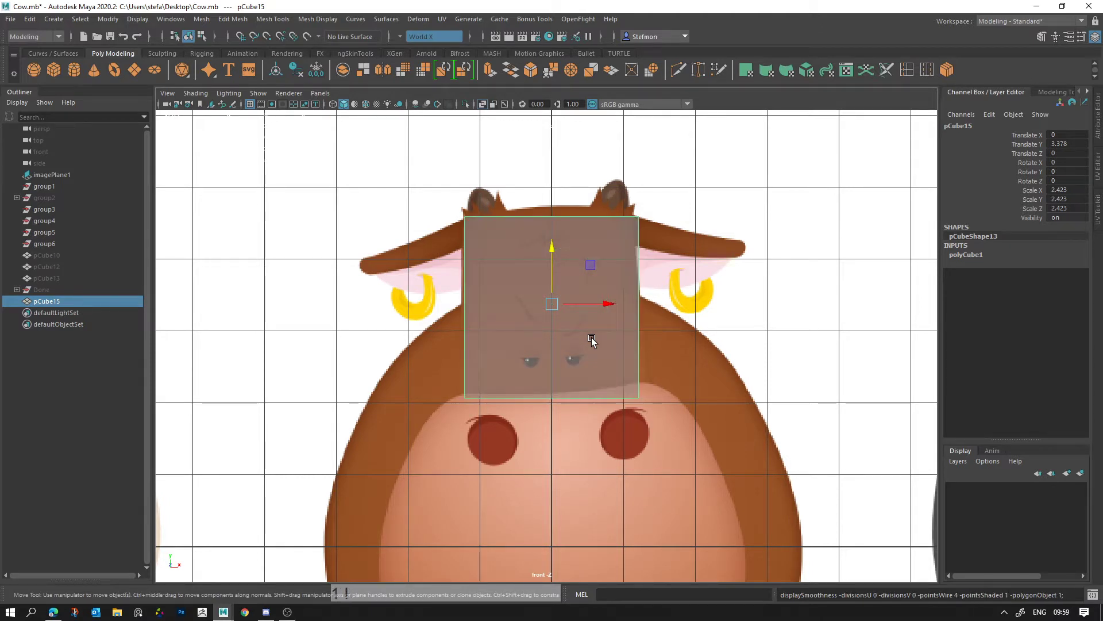
# Step: Toggle between rough and smooth preview (1/3) to compare the head shape
pyautogui.press('1')
pyautogui.press('3')
pyautogui.press('1')
pyautogui.press('3')
pyautogui.press('1')
pyautogui.press('3')
pyautogui.press('1')
pyautogui.press('3')
pyautogui.click(593, 351)
# Step: Select the head's top edge and the edge ring running across it
pyautogui.rightClick(576, 321)
pyautogui.click(561, 258)
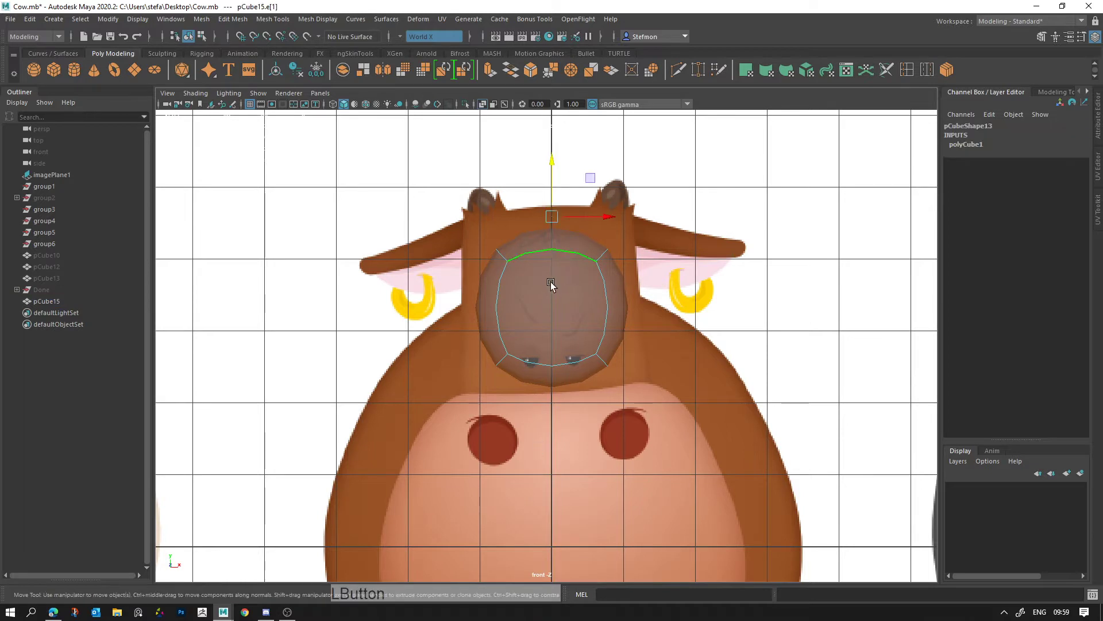
pyautogui.click(554, 365)
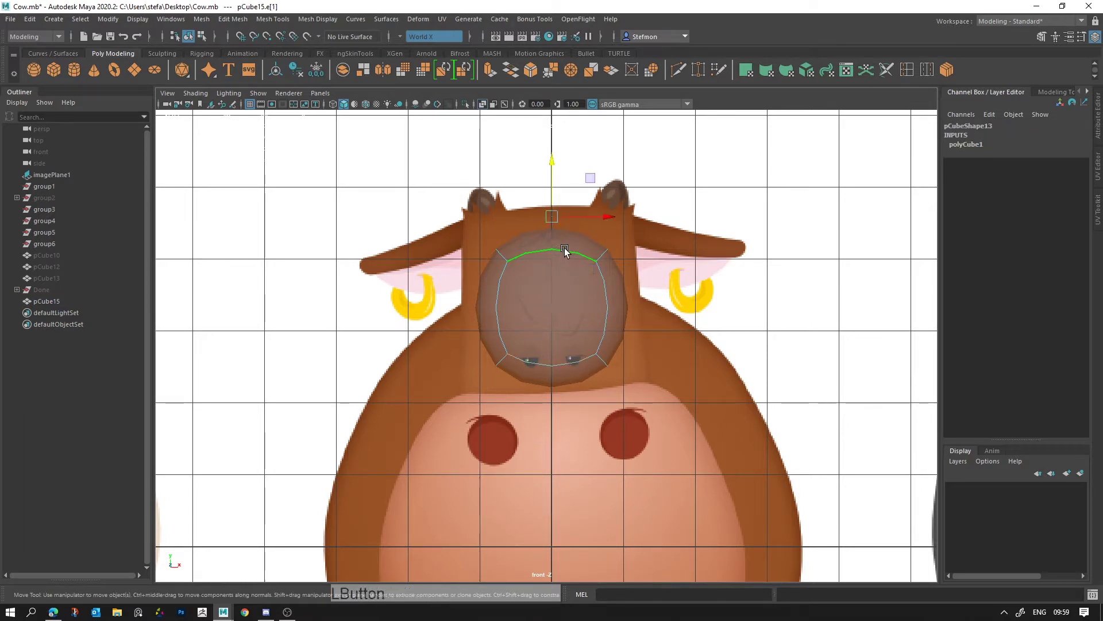
pyautogui.click(571, 362)
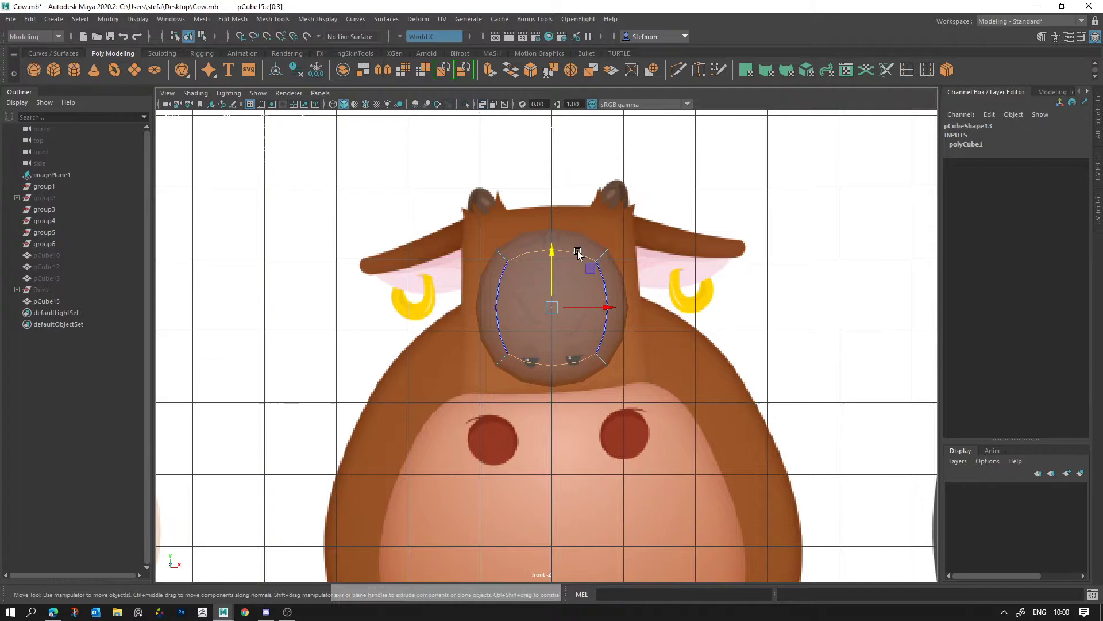
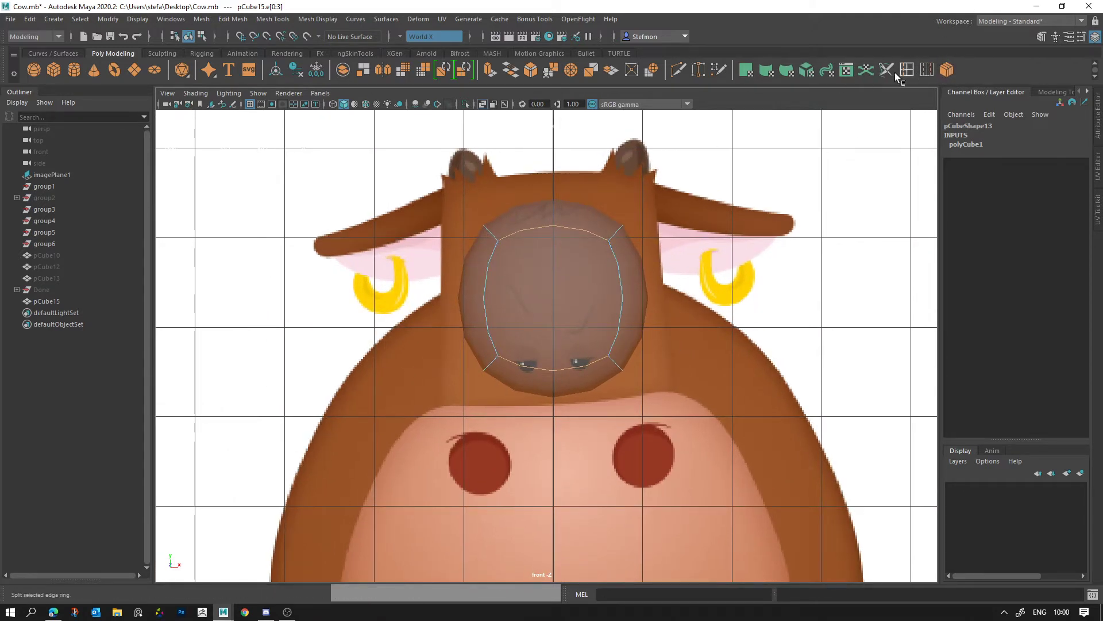
# Step: Pick Insert Edge Loop from Mesh Tools and select an edge loop on the head block to move
pyautogui.click(282, 24)
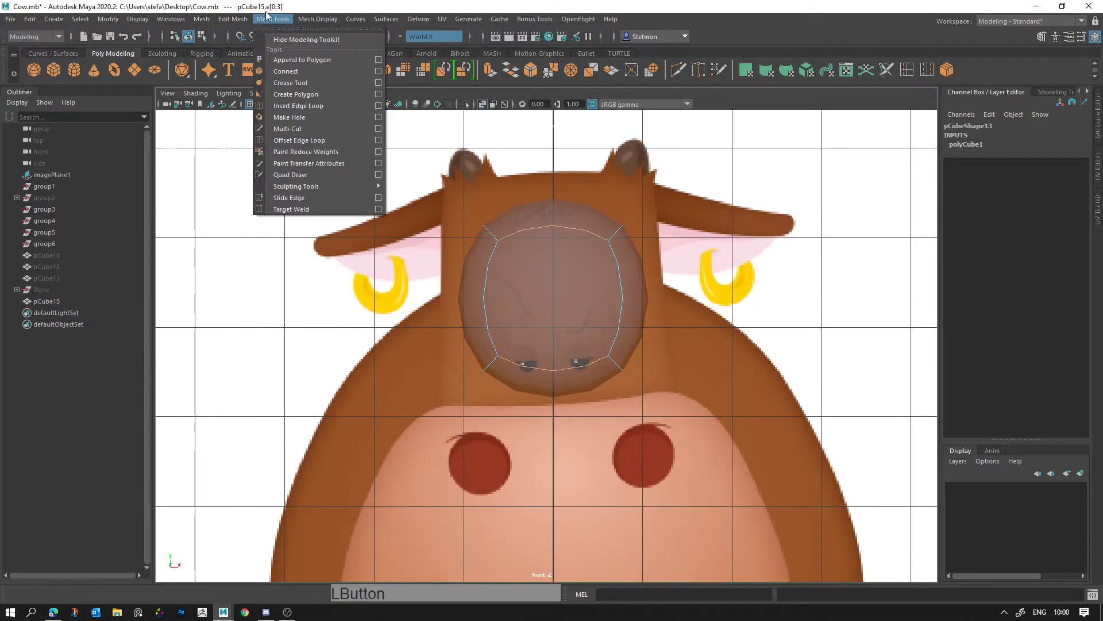
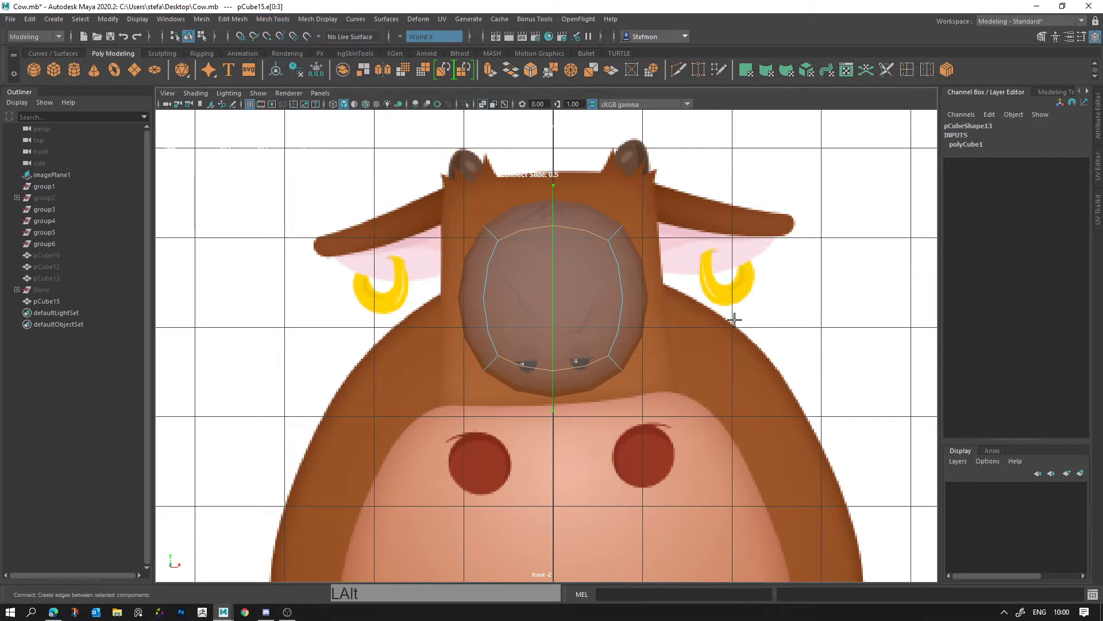
pyautogui.press('Return')
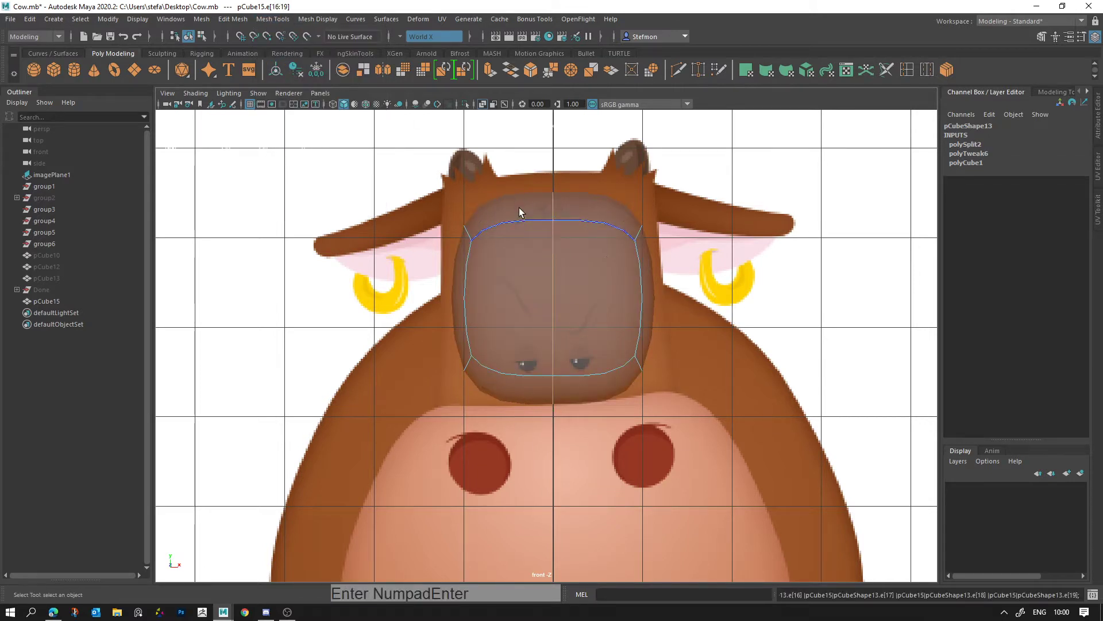
pyautogui.rightClick(561, 237)
pyautogui.click(557, 261)
pyautogui.press('w')
pyautogui.click(603, 295)
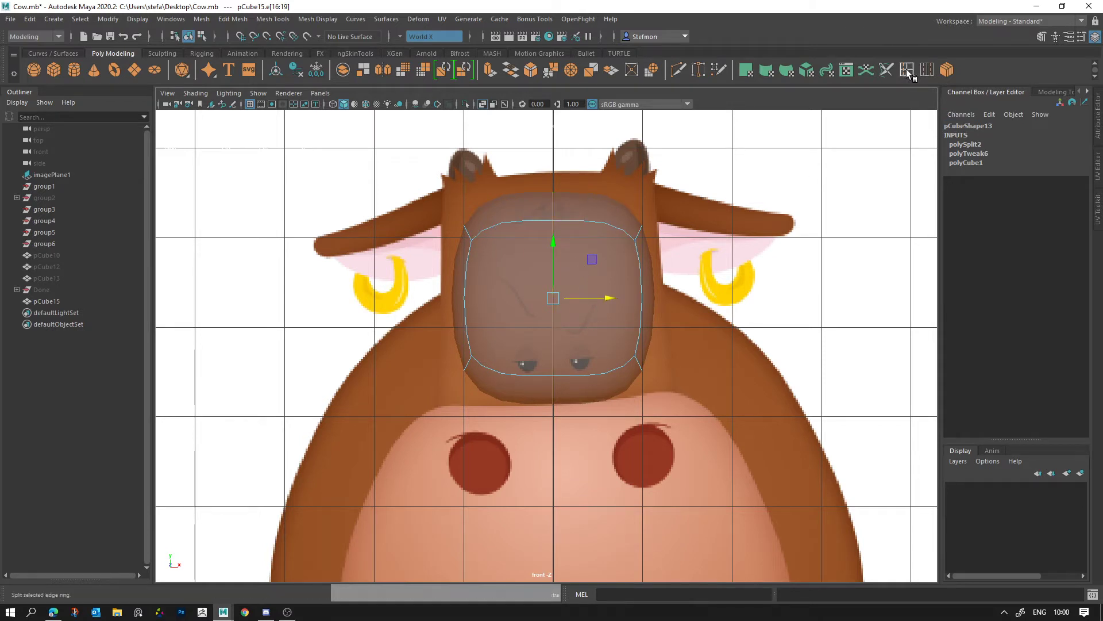
# Step: Insert vertical edge loops across the head block and widen it to the face outline
pyautogui.click(912, 75)
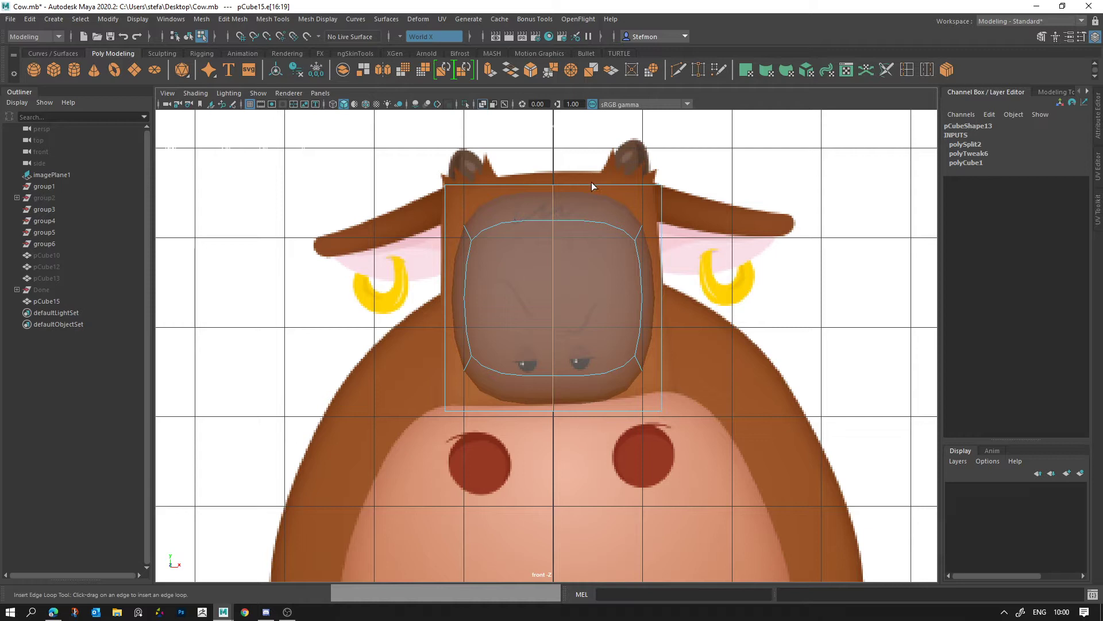
pyautogui.click(507, 187)
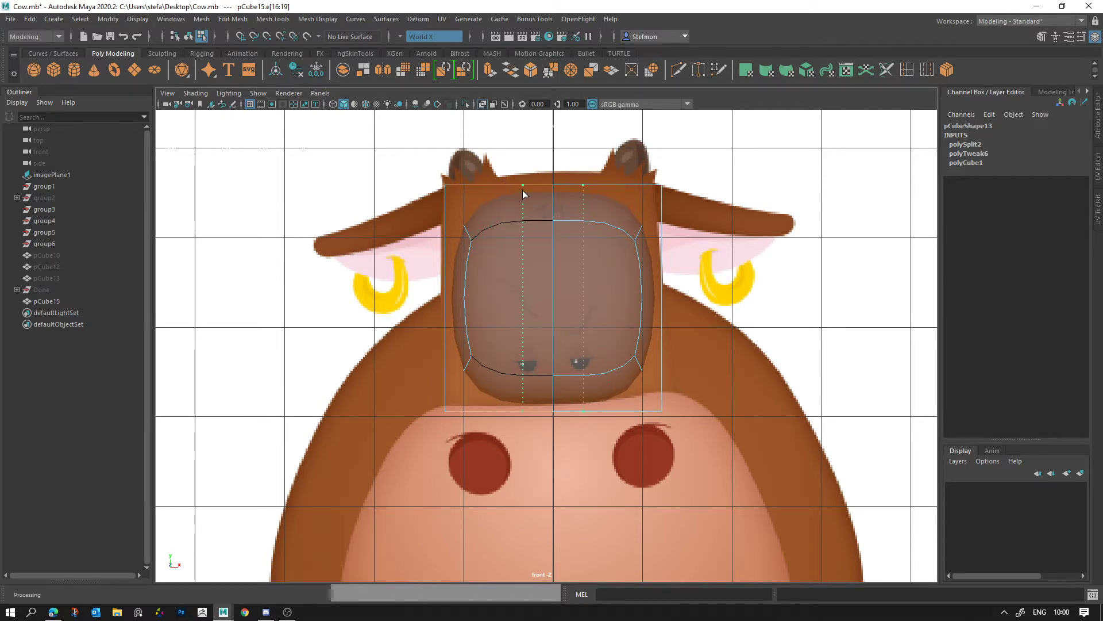
pyautogui.press('w')
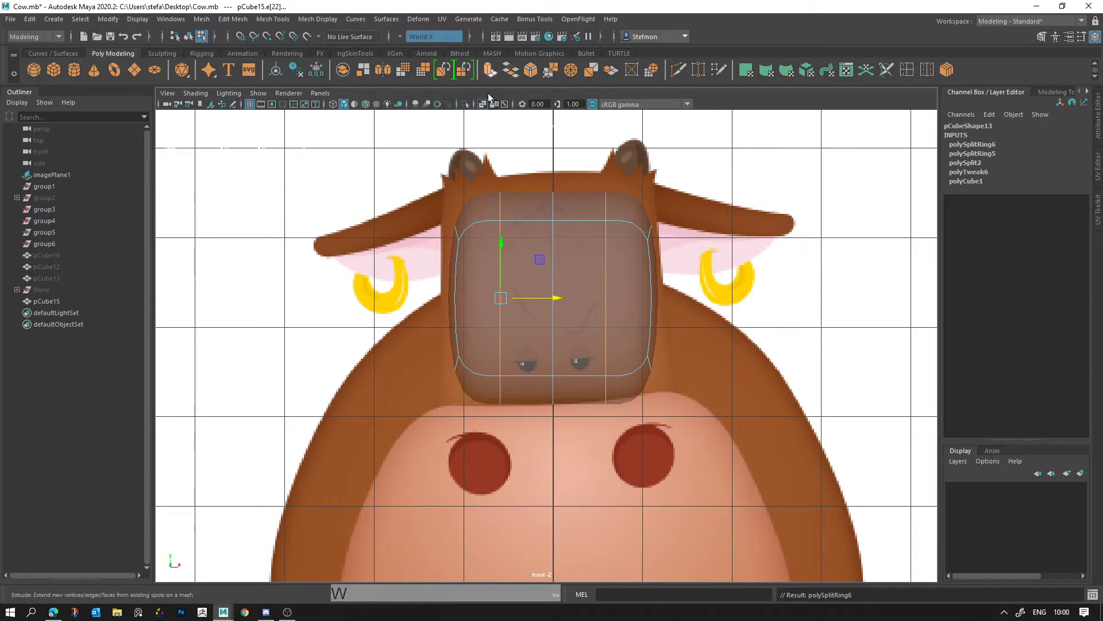
pyautogui.click(562, 303)
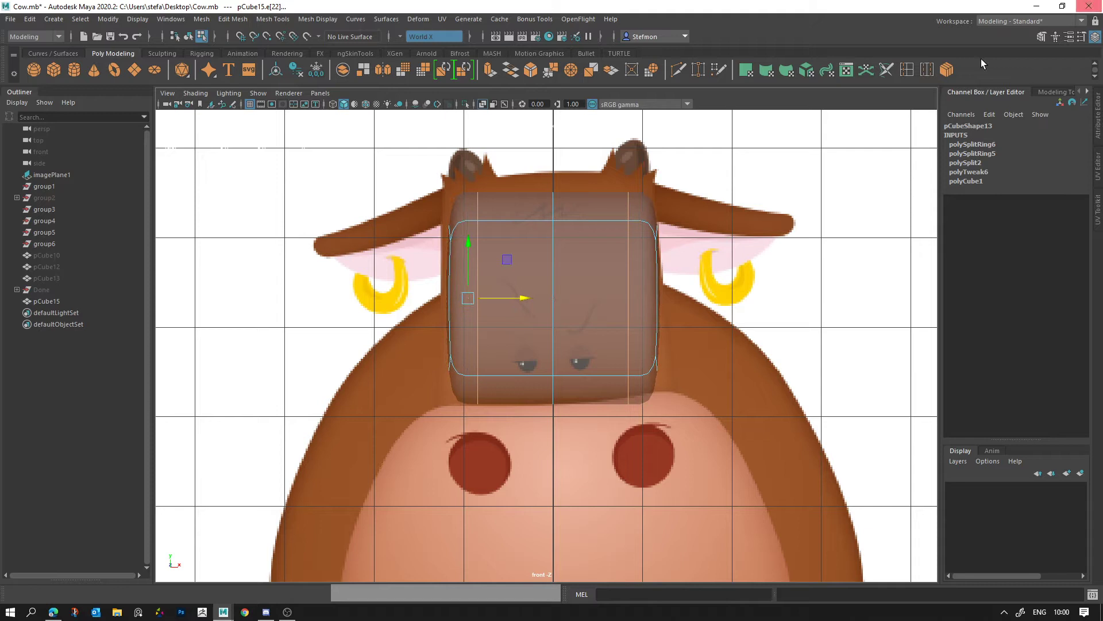
# Step: Add horizontal edge loops near the eyes and the top, then switch to vertex editing
pyautogui.click(909, 76)
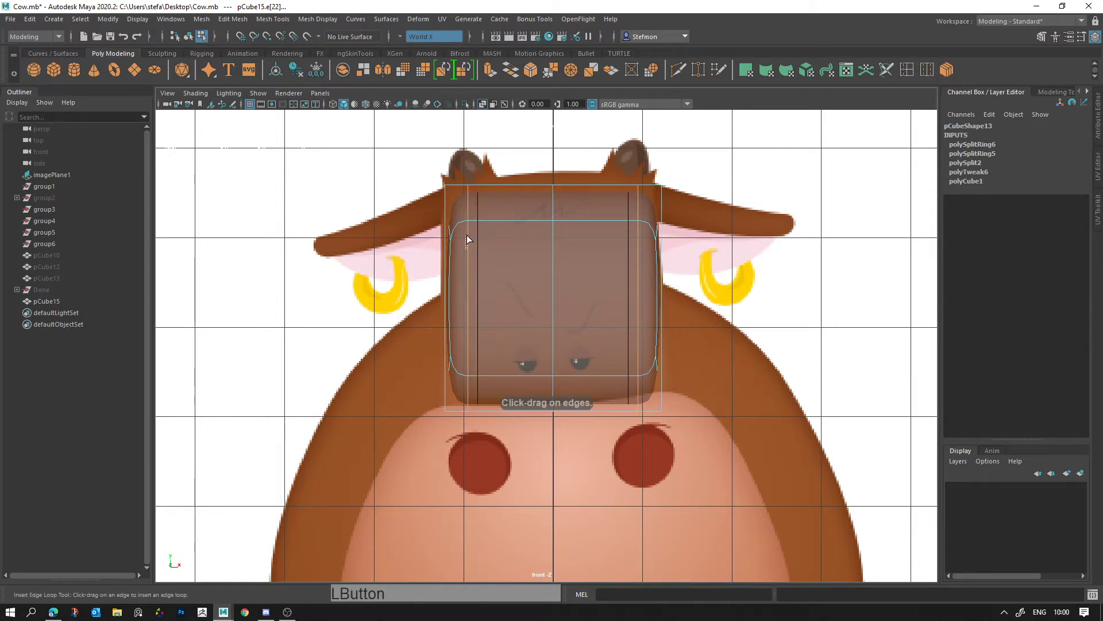
pyautogui.click(448, 259)
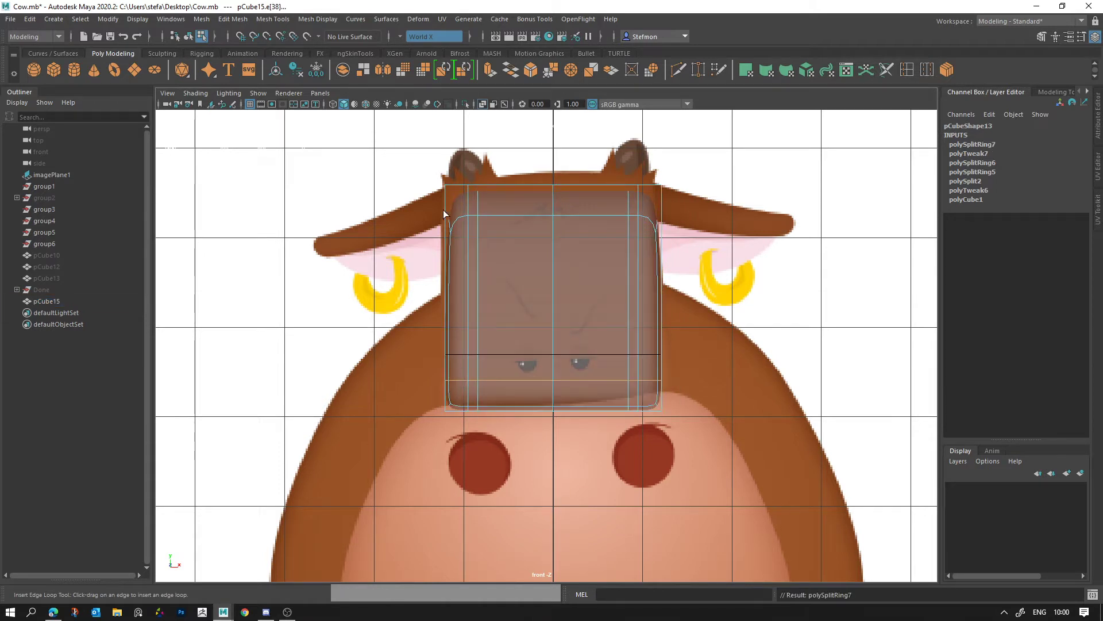
pyautogui.click(450, 225)
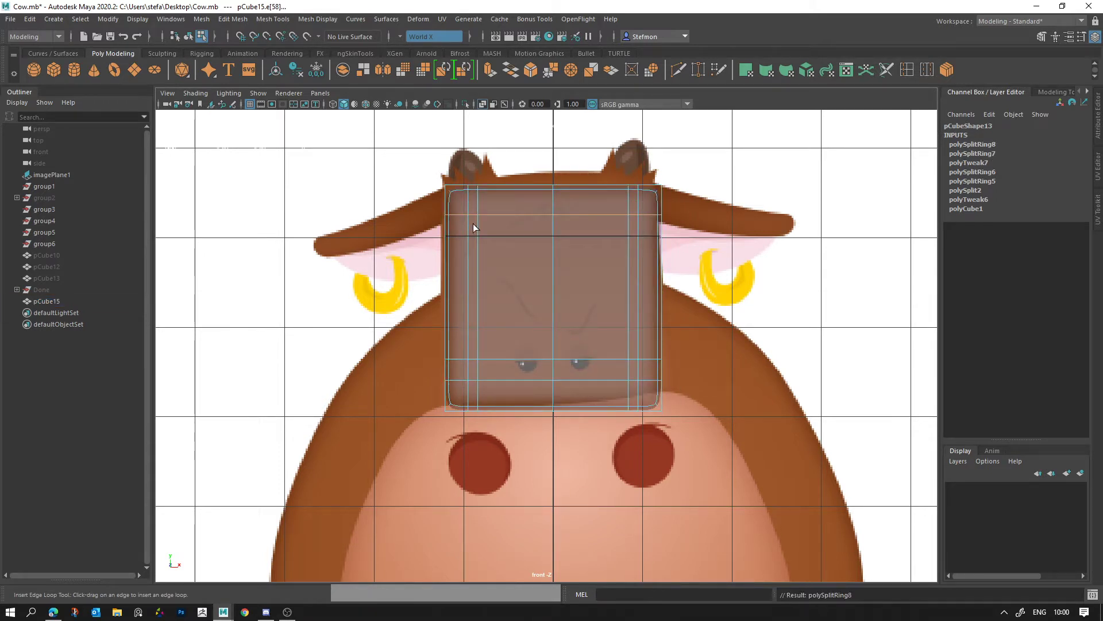
pyautogui.press('q')
pyautogui.rightClick(484, 213)
pyautogui.click(433, 171)
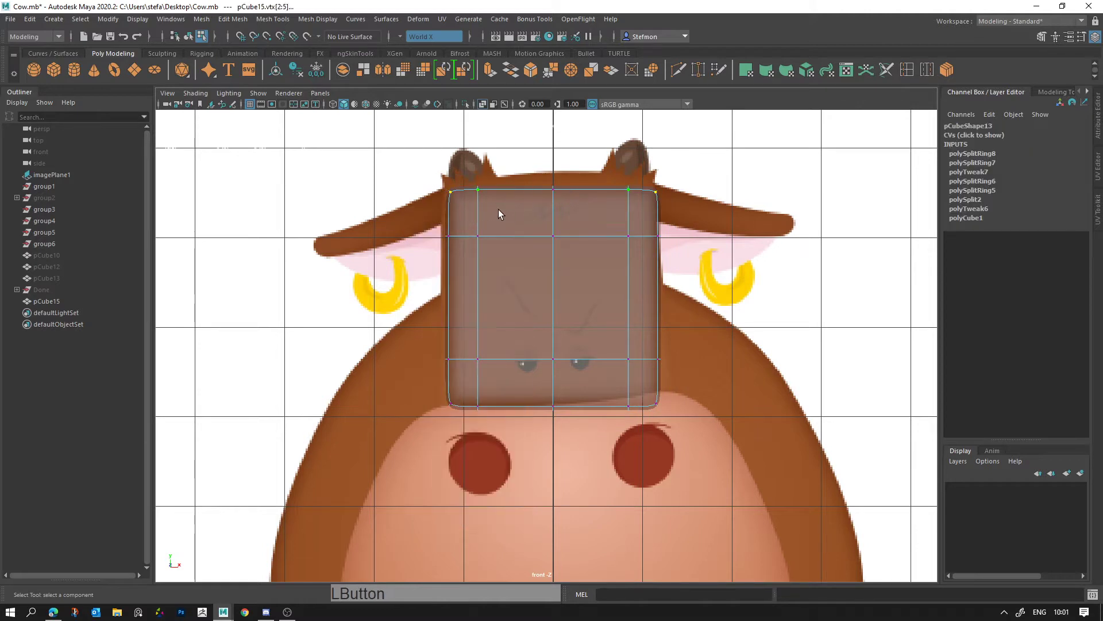
# Step: Raise the top middle vertex so the head's top arches upward
pyautogui.press('w')
pyautogui.click(504, 168)
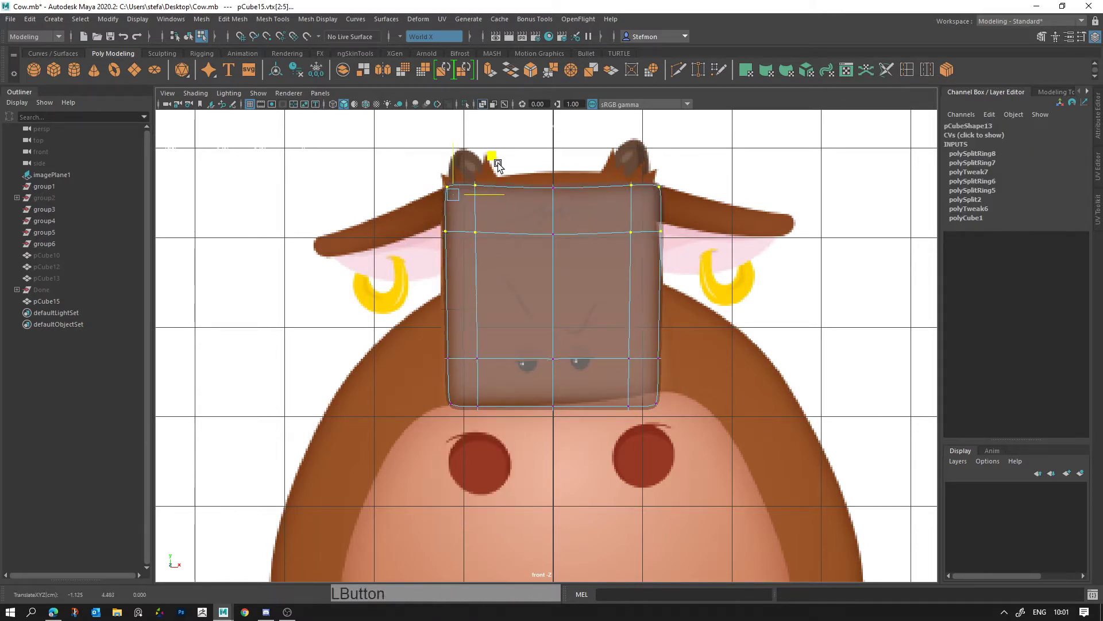
pyautogui.click(557, 164)
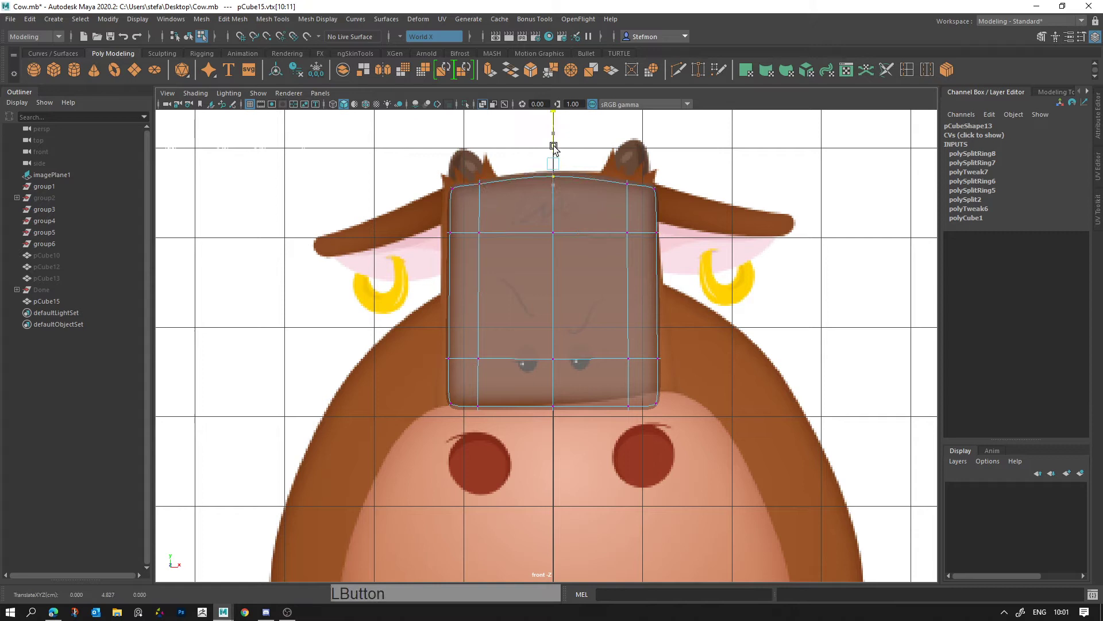
pyautogui.click(481, 203)
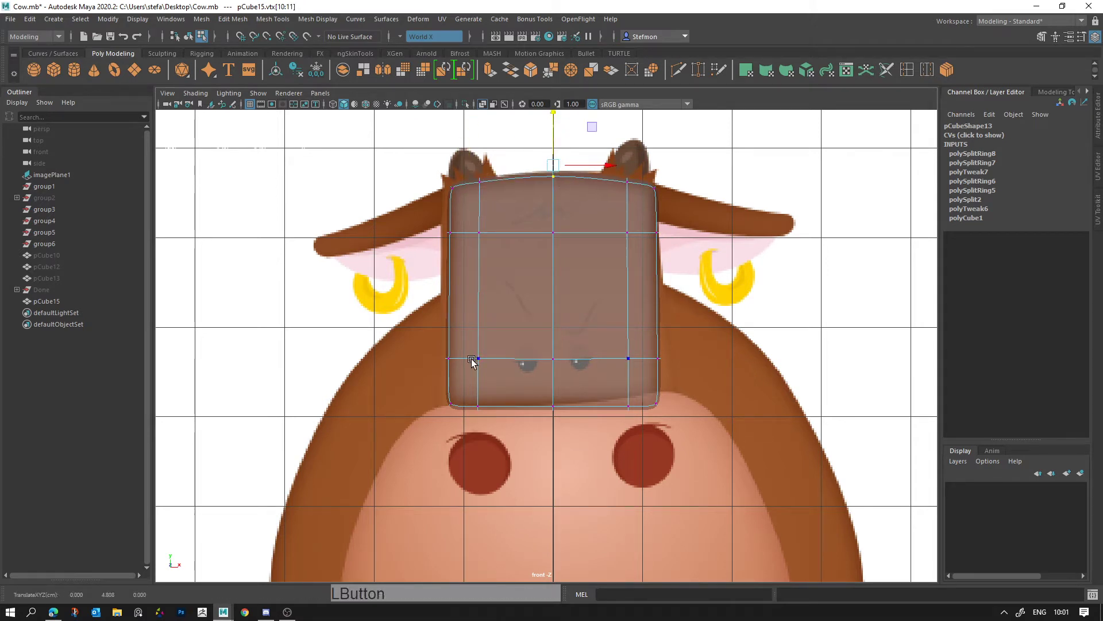
# Step: Push the lower vertices outward and down toward the chin, then show all four views
pyautogui.click(495, 359)
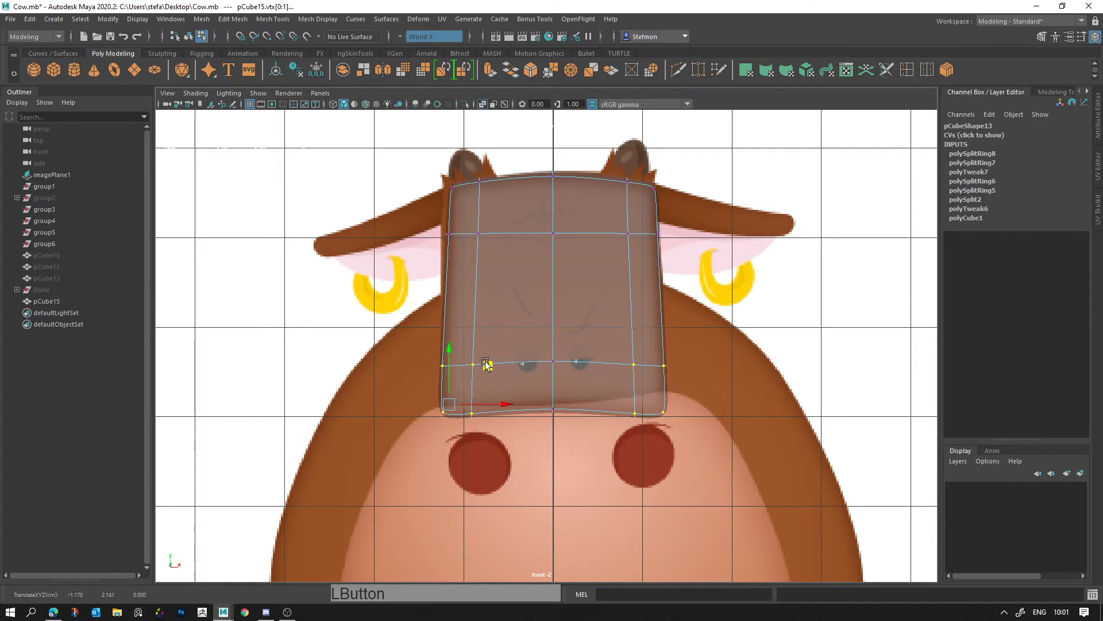
pyautogui.click(574, 426)
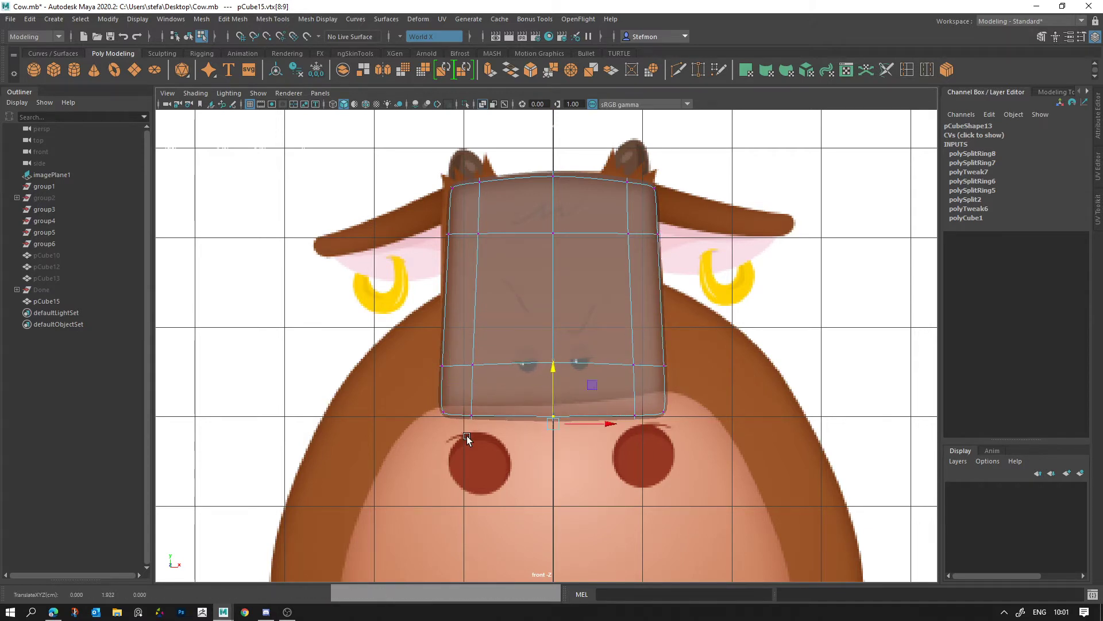
pyautogui.click(474, 429)
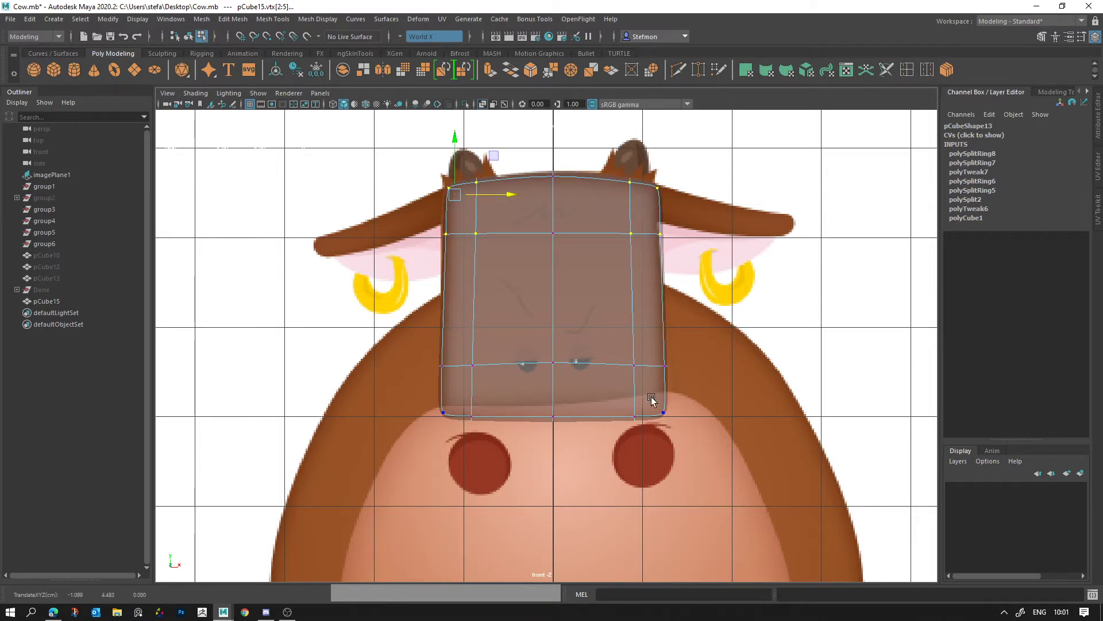
pyautogui.press('space')
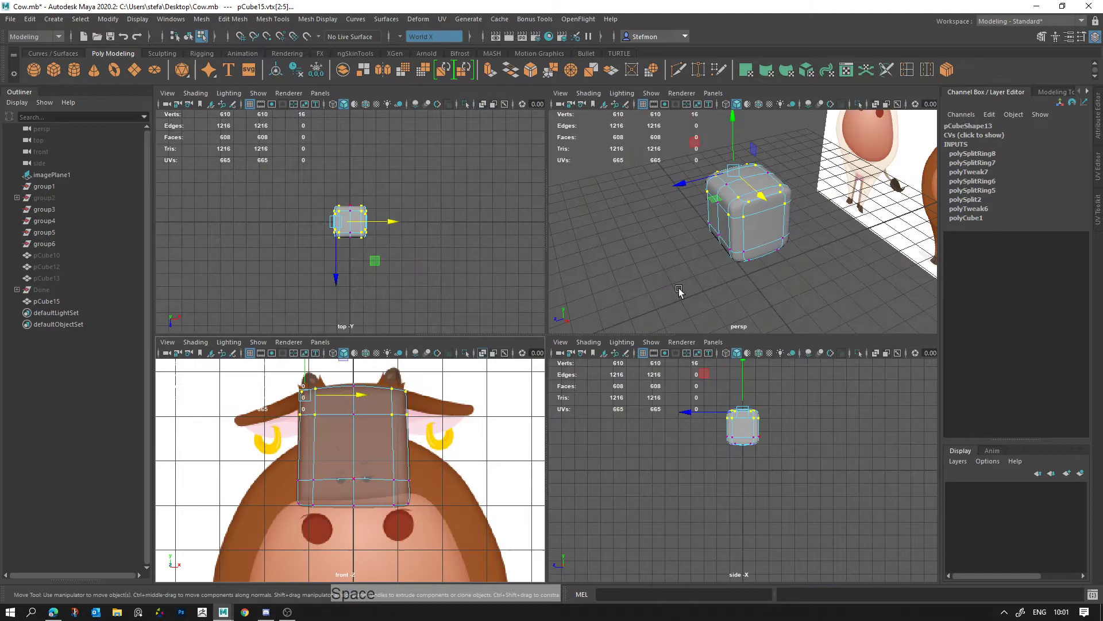
# Step: In the perspective view select the head block and pick edges around its middle
pyautogui.click(654, 283)
pyautogui.middleClick(728, 329)
pyautogui.rightClick(565, 361)
pyautogui.click(495, 310)
pyautogui.click(592, 296)
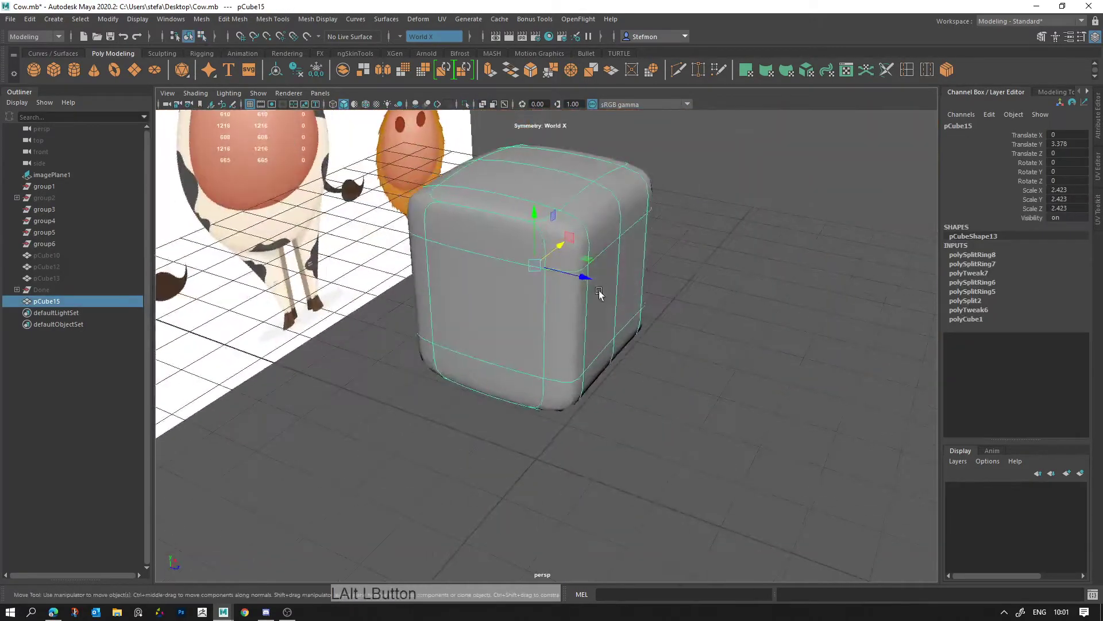
pyautogui.rightClick(551, 297)
pyautogui.click(634, 339)
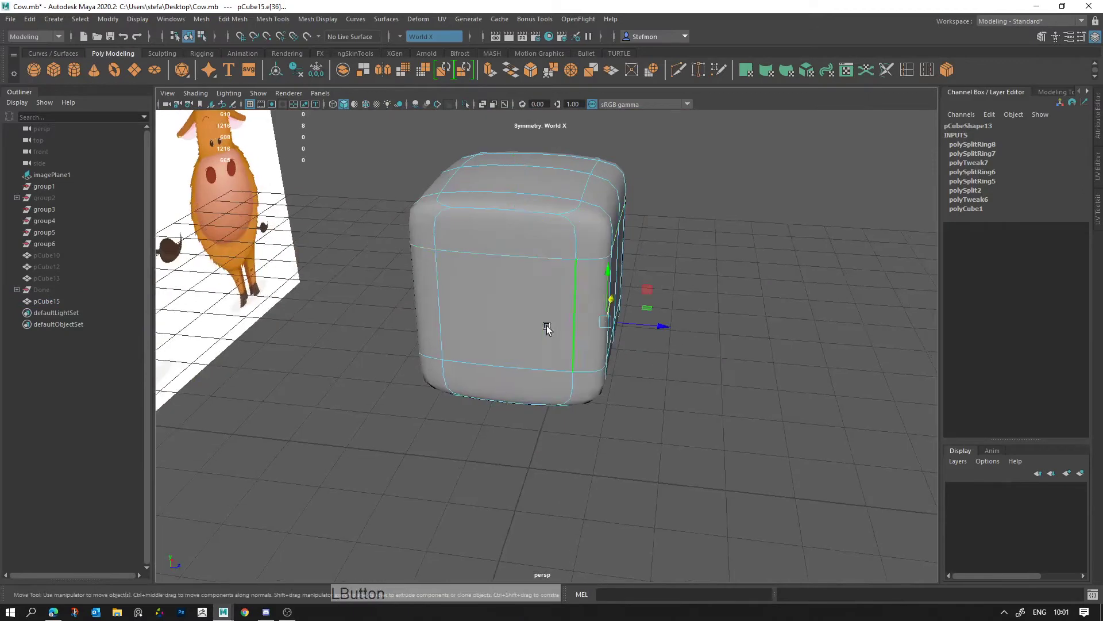
pyautogui.click(575, 313)
pyautogui.click(447, 312)
pyautogui.click(598, 356)
pyautogui.click(511, 377)
# Step: Compare the head block unsmoothed and in smooth preview while adjusting the selection
pyautogui.press('alt+d')
pyautogui.click(610, 354)
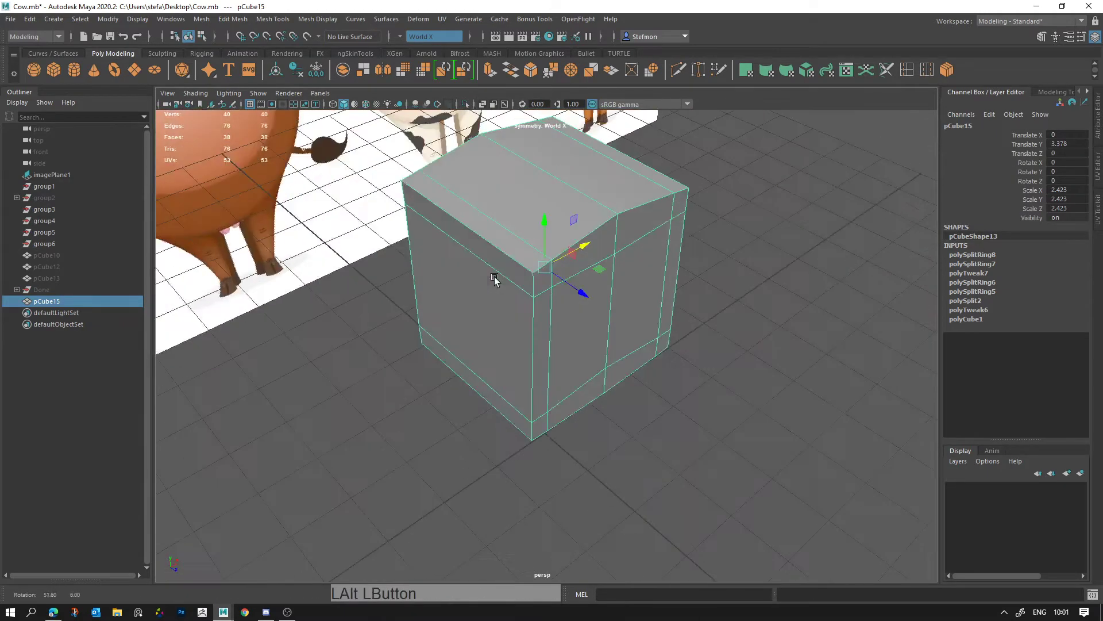
pyautogui.press('3')
pyautogui.click(628, 315)
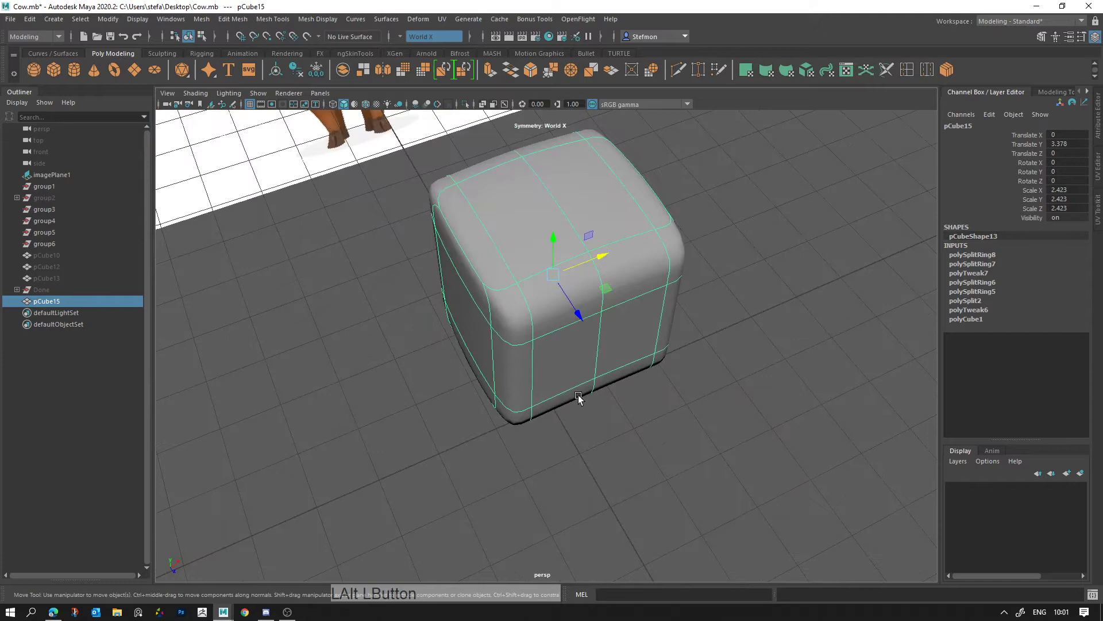
pyautogui.press('alt+d')
pyautogui.click(541, 398)
pyautogui.click(580, 390)
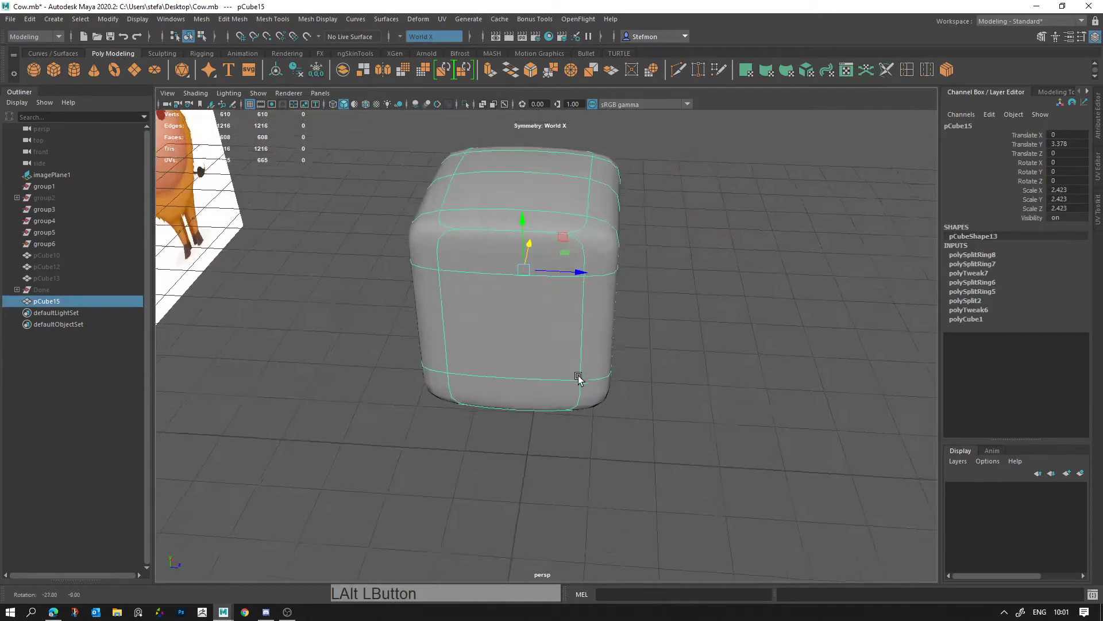
# Step: Scale the lower and top edge loops inward to narrow the head's ends
pyautogui.rightClick(582, 353)
pyautogui.click(579, 352)
pyautogui.click(467, 340)
pyautogui.click(614, 378)
pyautogui.press('r')
pyautogui.click(577, 399)
pyautogui.click(528, 399)
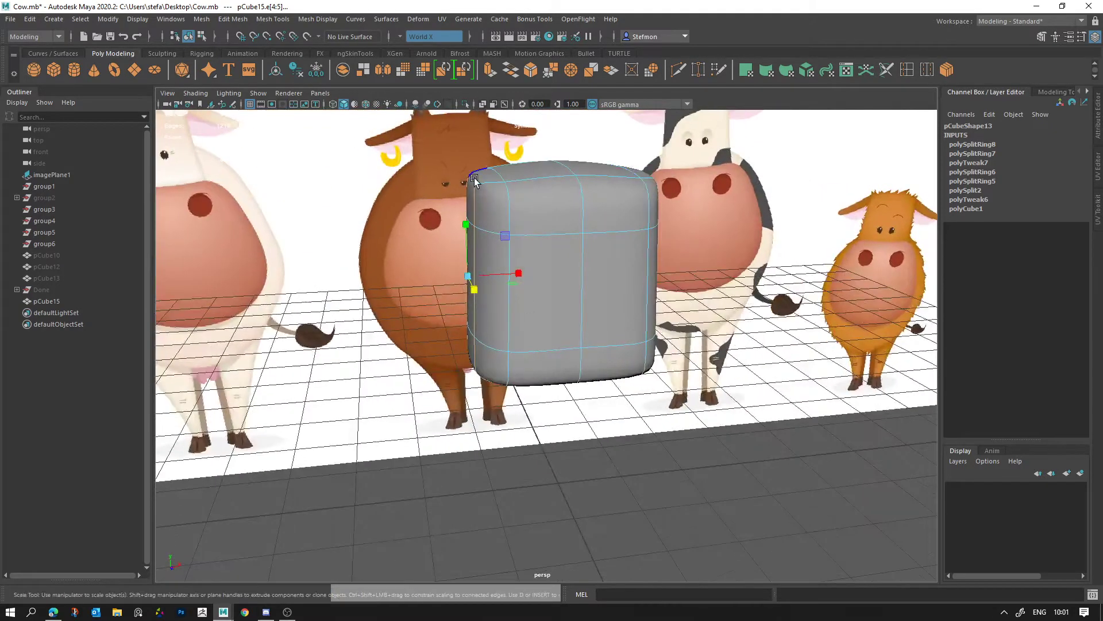
pyautogui.click(477, 187)
pyautogui.click(550, 208)
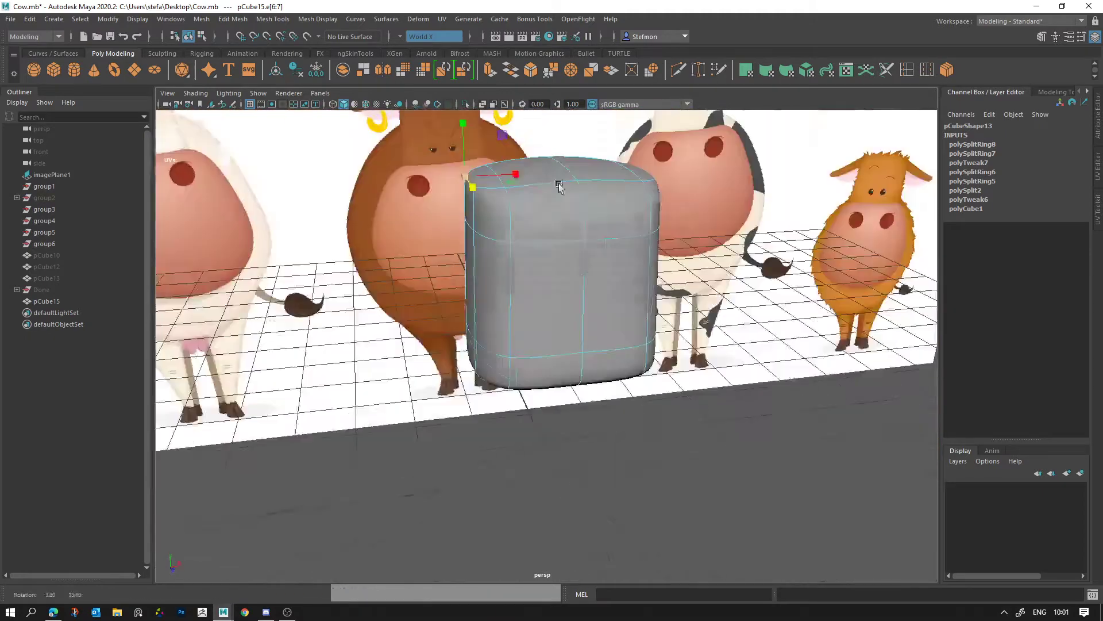
# Step: Adjust the side edges, then move the lower-loop vertices to round the head's base
pyautogui.click(503, 291)
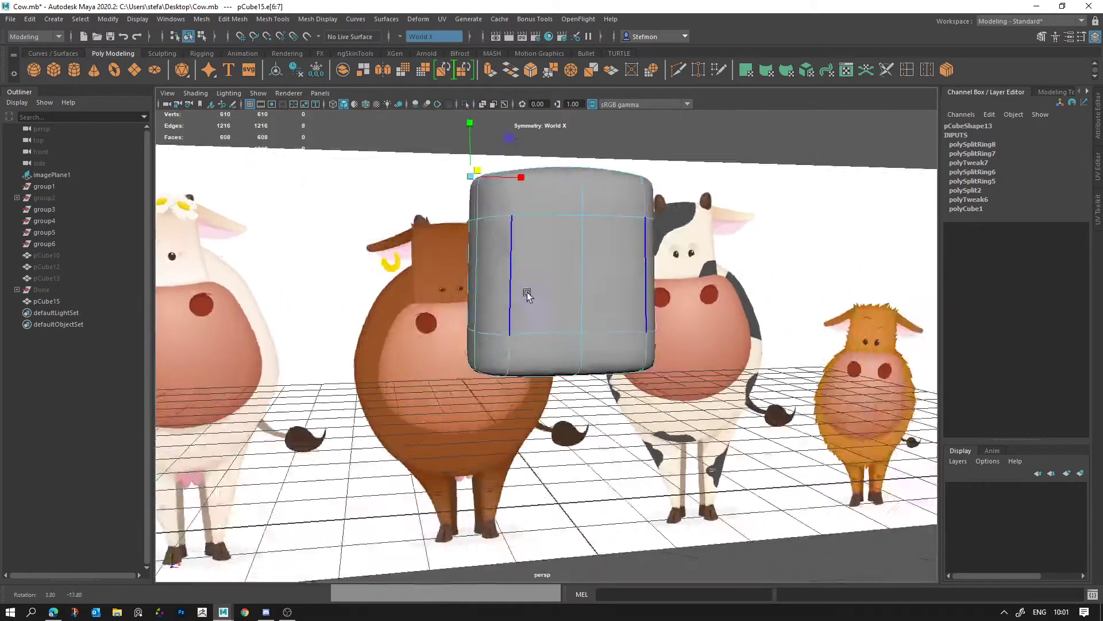
pyautogui.click(543, 364)
pyautogui.click(484, 308)
pyautogui.rightClick(491, 341)
pyautogui.click(447, 314)
pyautogui.click(463, 395)
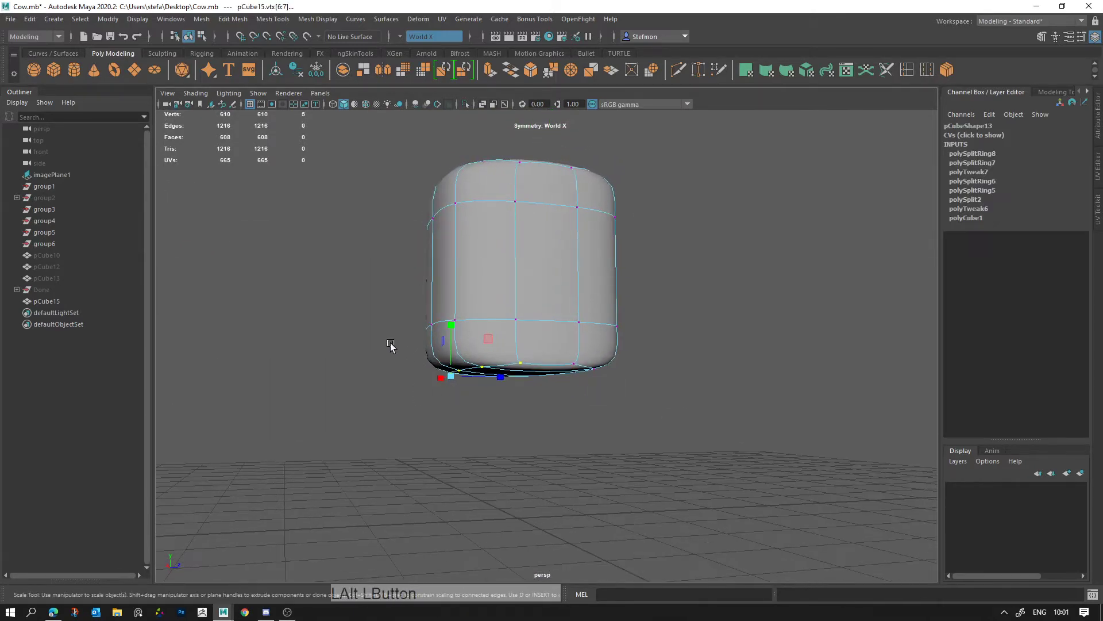
pyautogui.click(444, 312)
pyautogui.press('w')
pyautogui.click(507, 337)
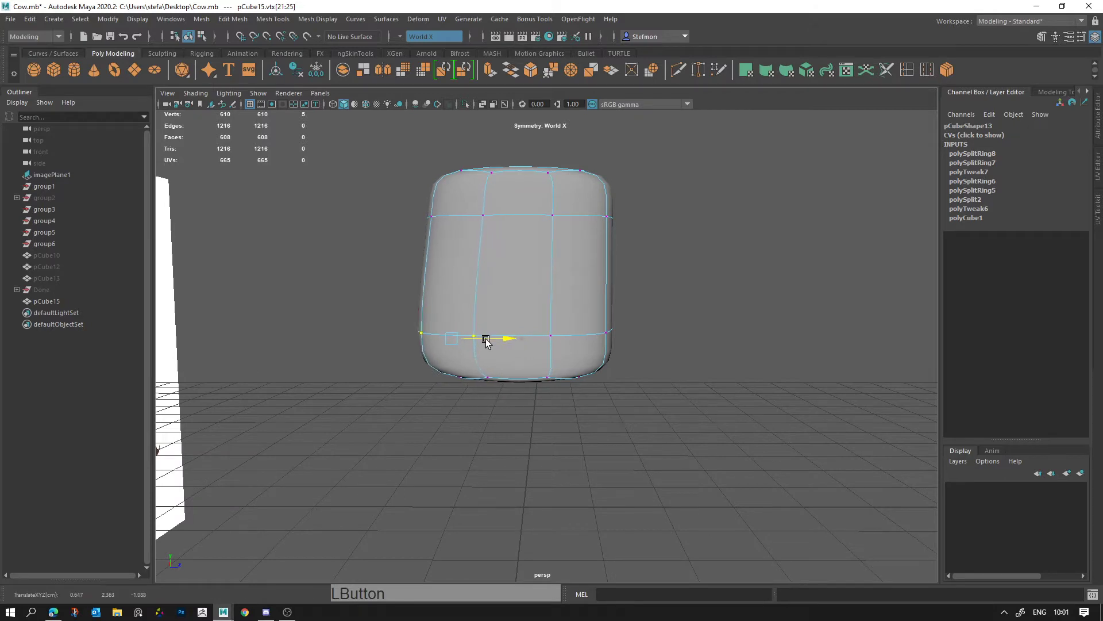
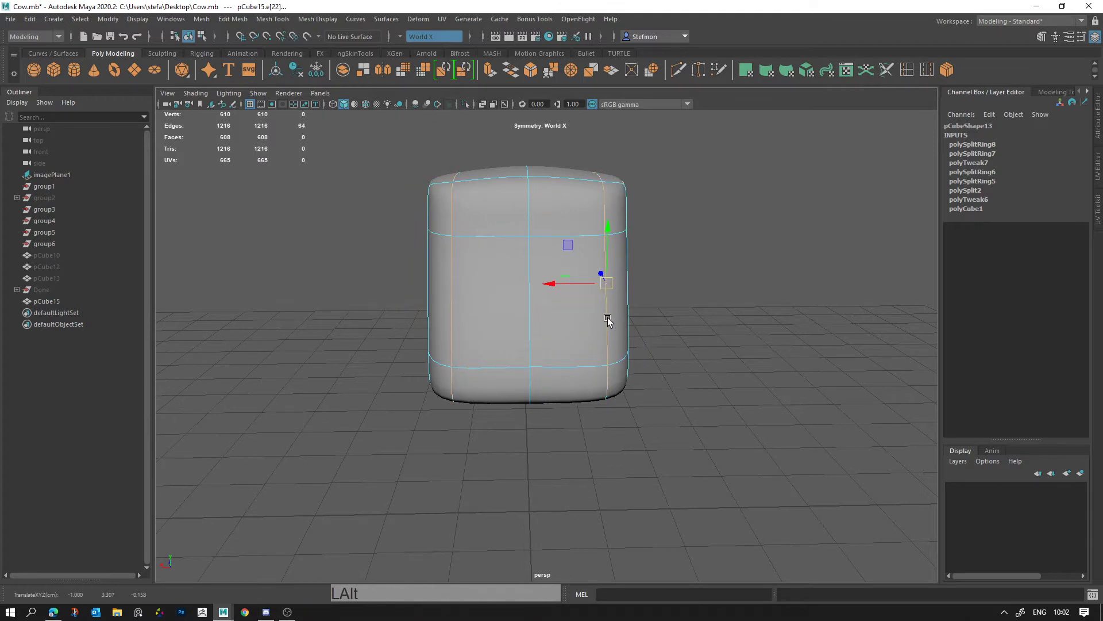
# Step: Tuck in the head block's top corner vertices, checking the result in smooth preview
pyautogui.click(614, 333)
pyautogui.click(464, 320)
pyautogui.click(574, 343)
pyautogui.rightClick(525, 315)
pyautogui.press('q')
pyautogui.click(510, 254)
pyautogui.click(503, 375)
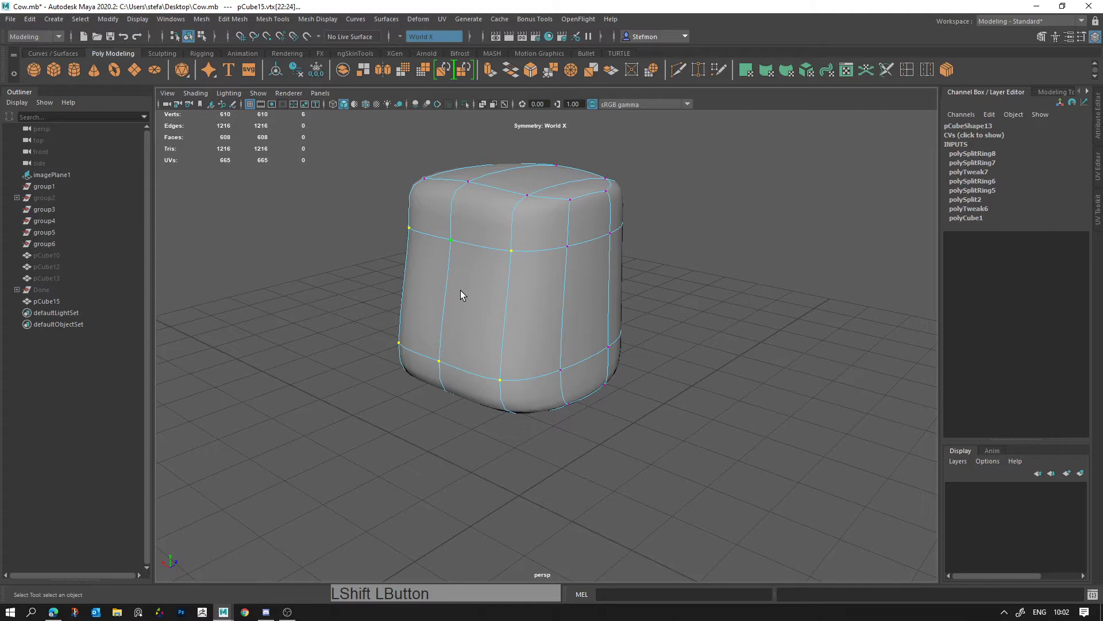
pyautogui.click(449, 302)
pyautogui.press('alt+d')
pyautogui.click(535, 335)
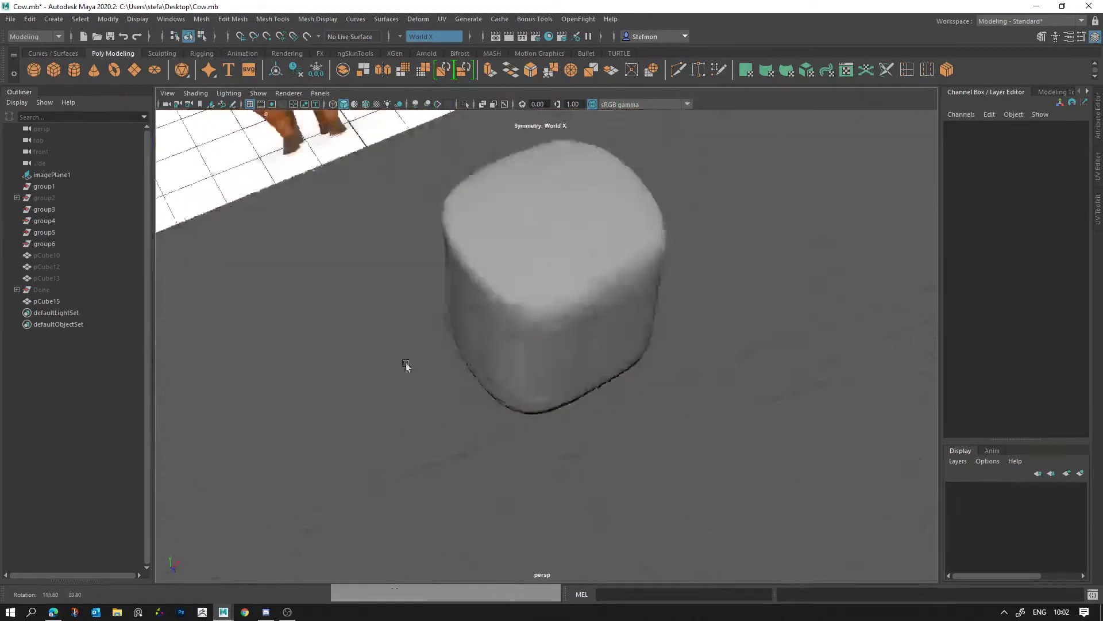
pyautogui.click(585, 326)
pyautogui.click(601, 335)
pyautogui.click(566, 348)
pyautogui.press('space')
# Step: Move the bottom-loop vertices to round out the head block's lower edge, undoing a misplaced move
pyautogui.rightClick(743, 223)
pyautogui.click(836, 243)
pyautogui.click(735, 266)
pyautogui.press('w')
pyautogui.click(787, 232)
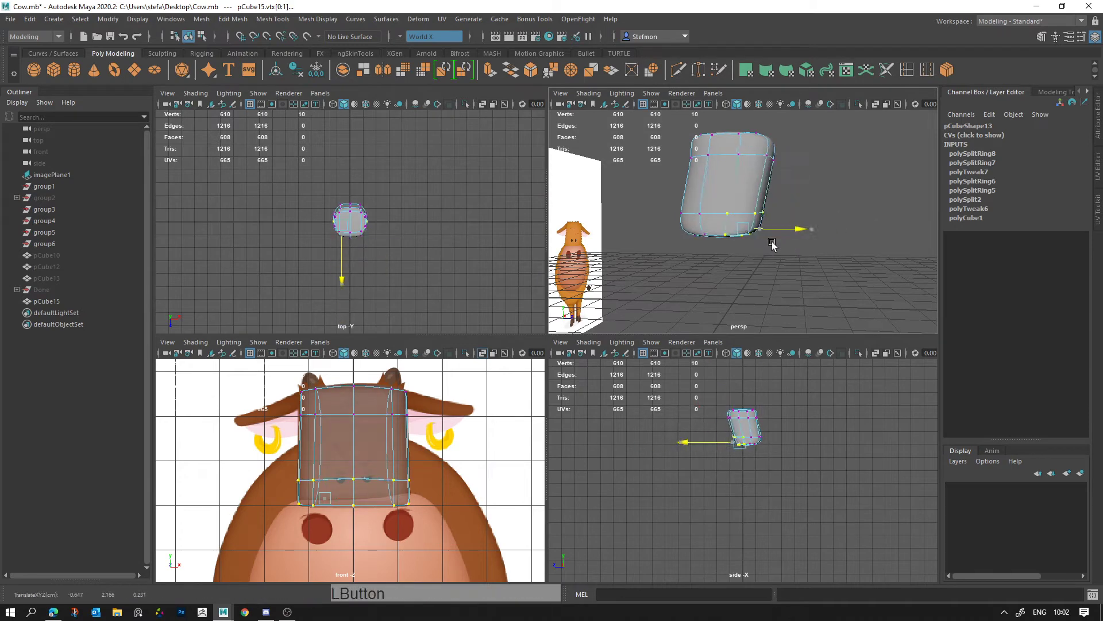
pyautogui.press('ctrl+z')
pyautogui.press('space')
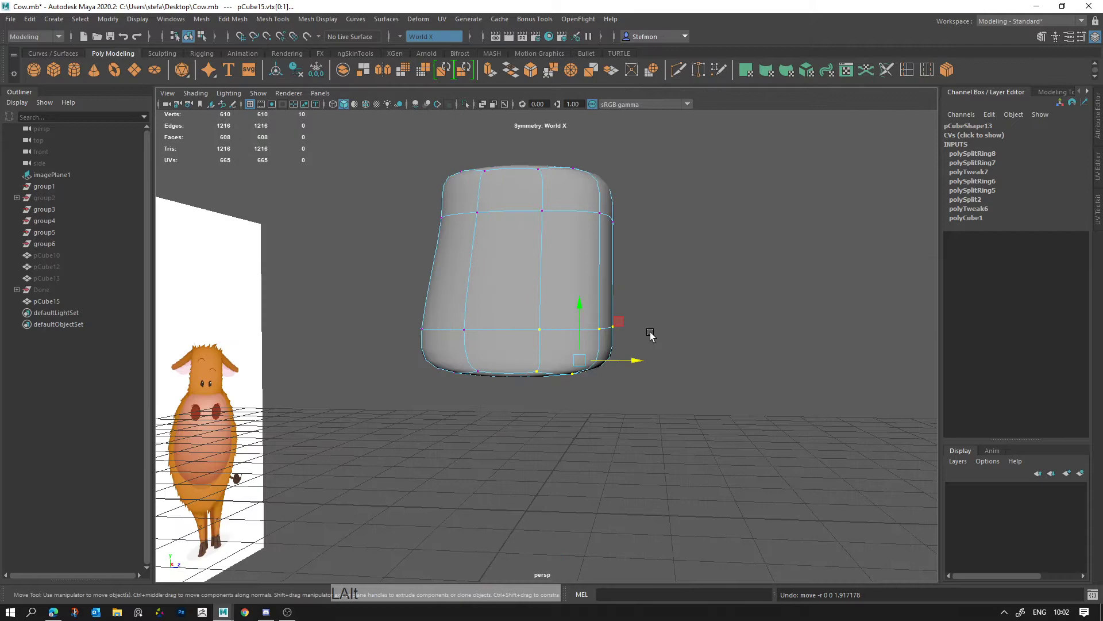
pyautogui.click(632, 363)
pyautogui.click(615, 339)
pyautogui.click(645, 365)
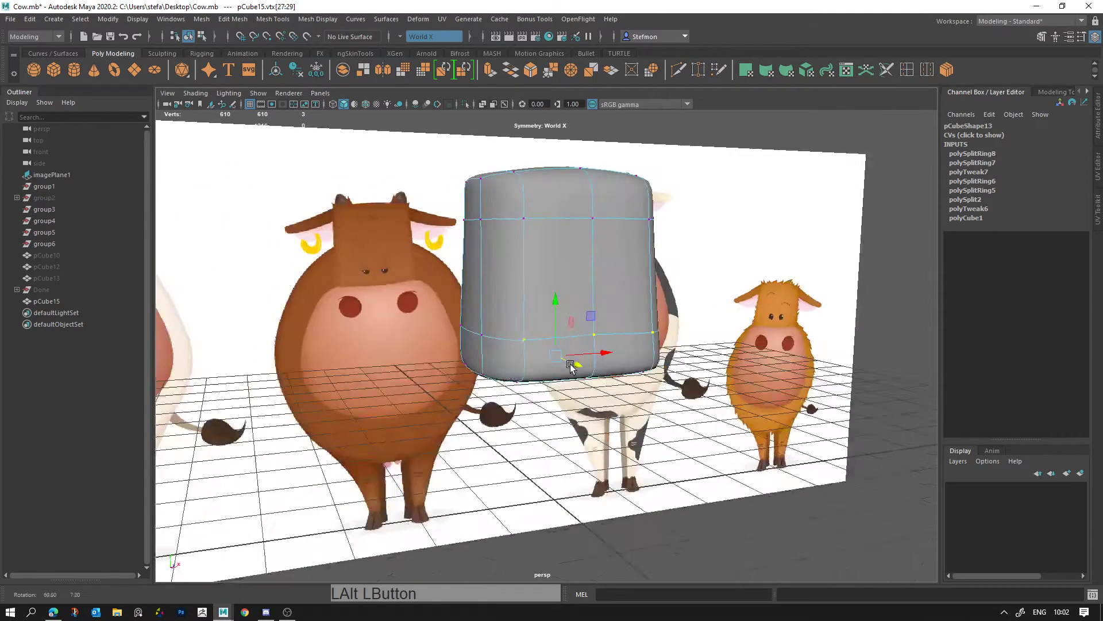
pyautogui.click(572, 350)
pyautogui.click(593, 391)
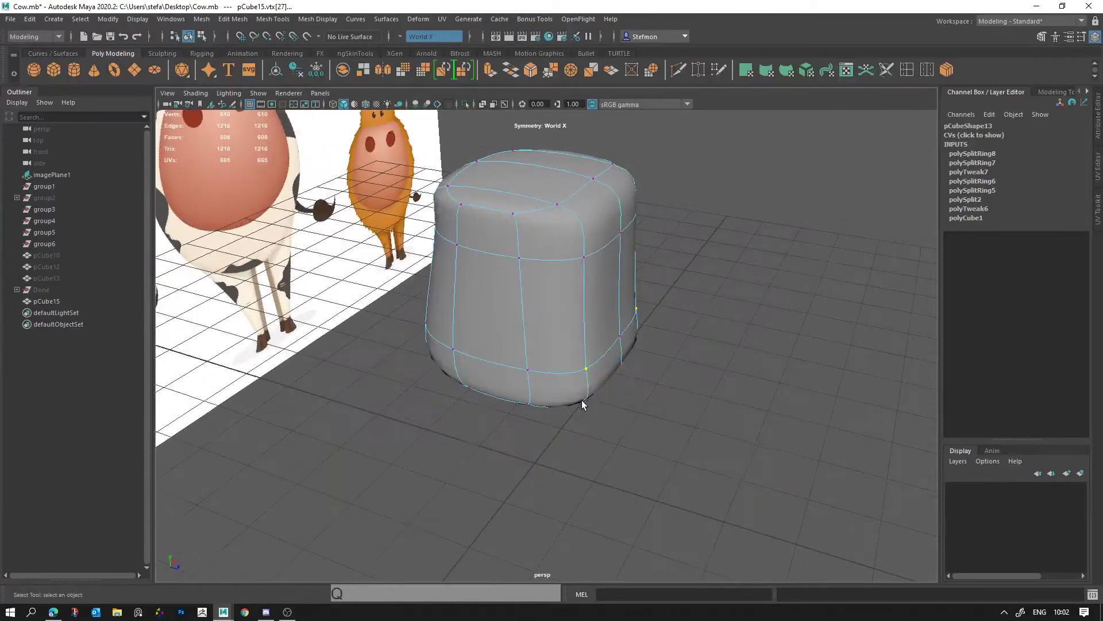
pyautogui.click(583, 277)
# Step: Refine the head's side curvature, then check it from the front in X-ray over the reference
pyautogui.click(381, 67)
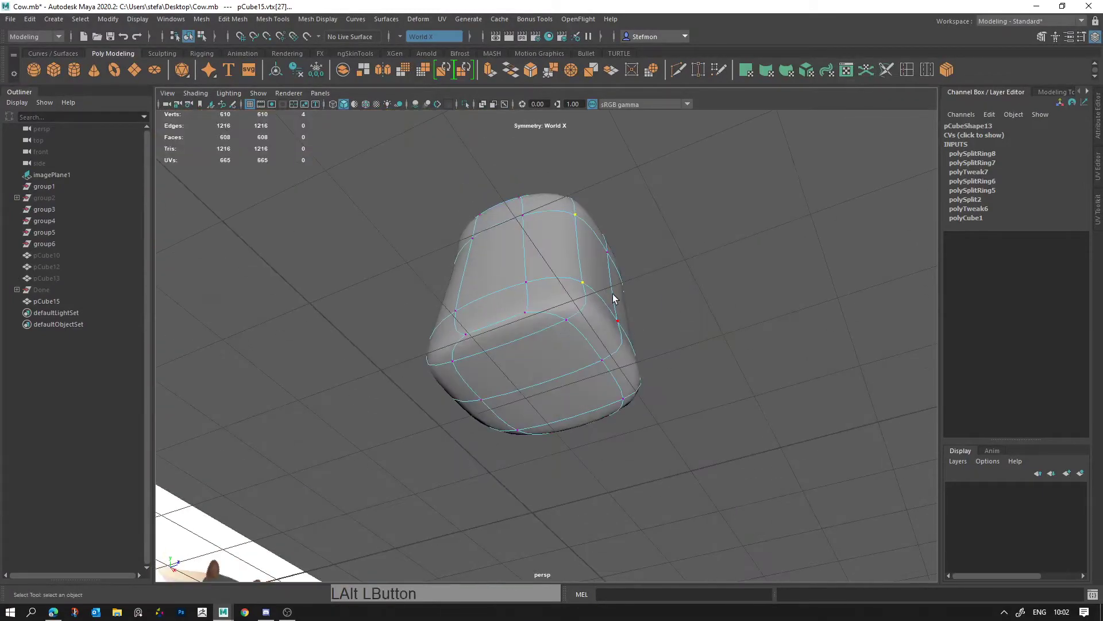
pyautogui.click(628, 291)
pyautogui.press('w')
pyautogui.click(593, 345)
pyautogui.click(594, 371)
pyautogui.click(659, 310)
pyautogui.click(577, 302)
pyautogui.click(651, 387)
pyautogui.press('alt+d')
pyautogui.click(659, 401)
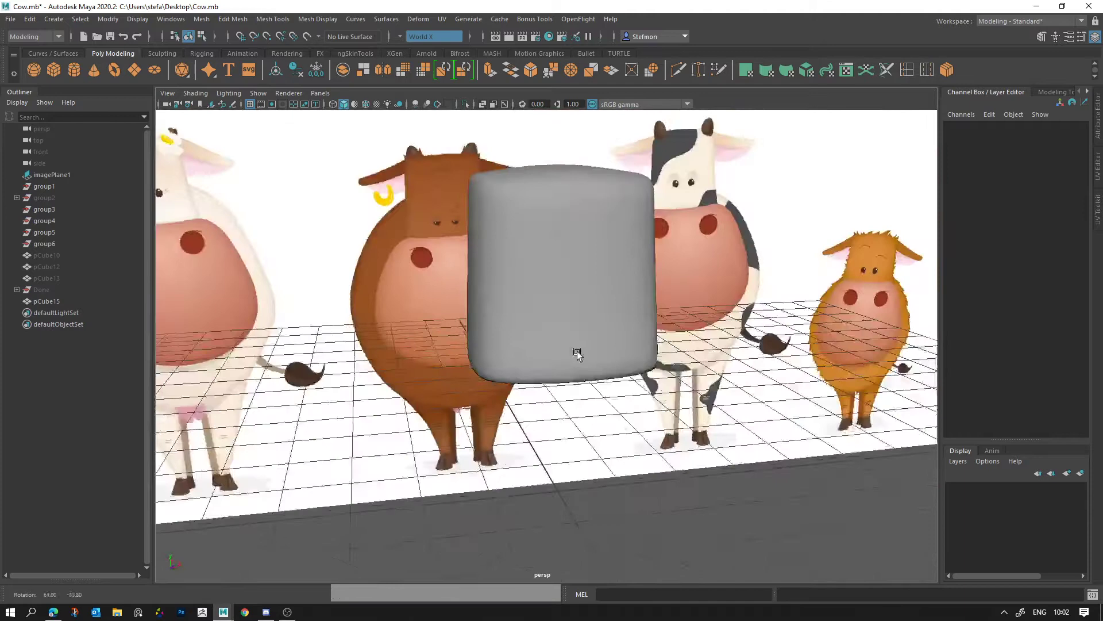
pyautogui.rightClick(525, 346)
pyautogui.press('space')
pyautogui.press('space')
pyautogui.middleClick(482, 364)
pyautogui.rightClick(564, 386)
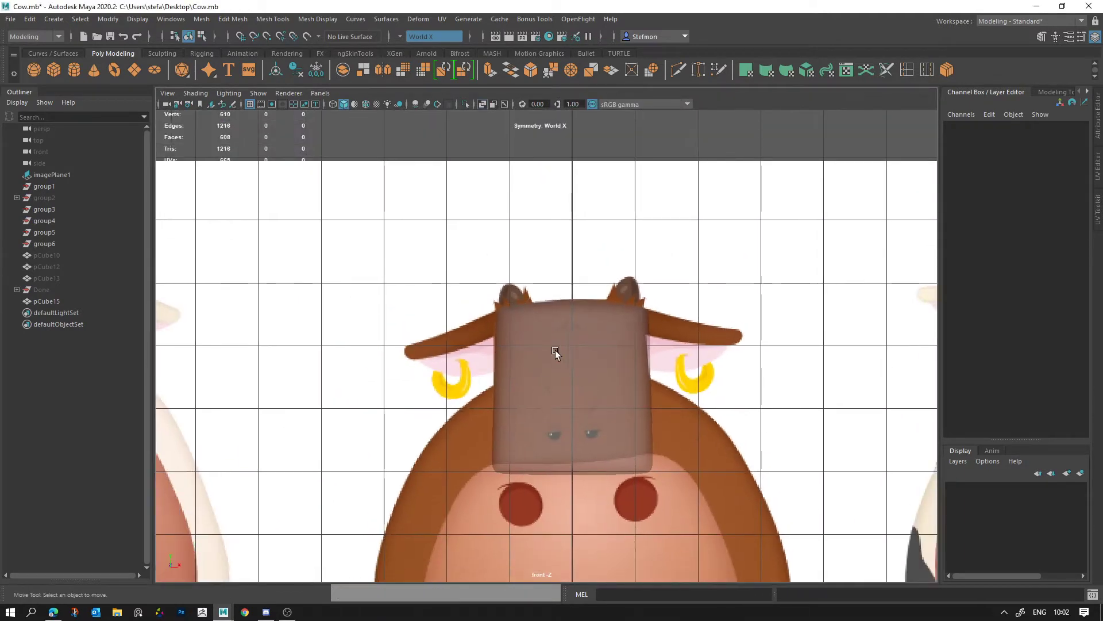
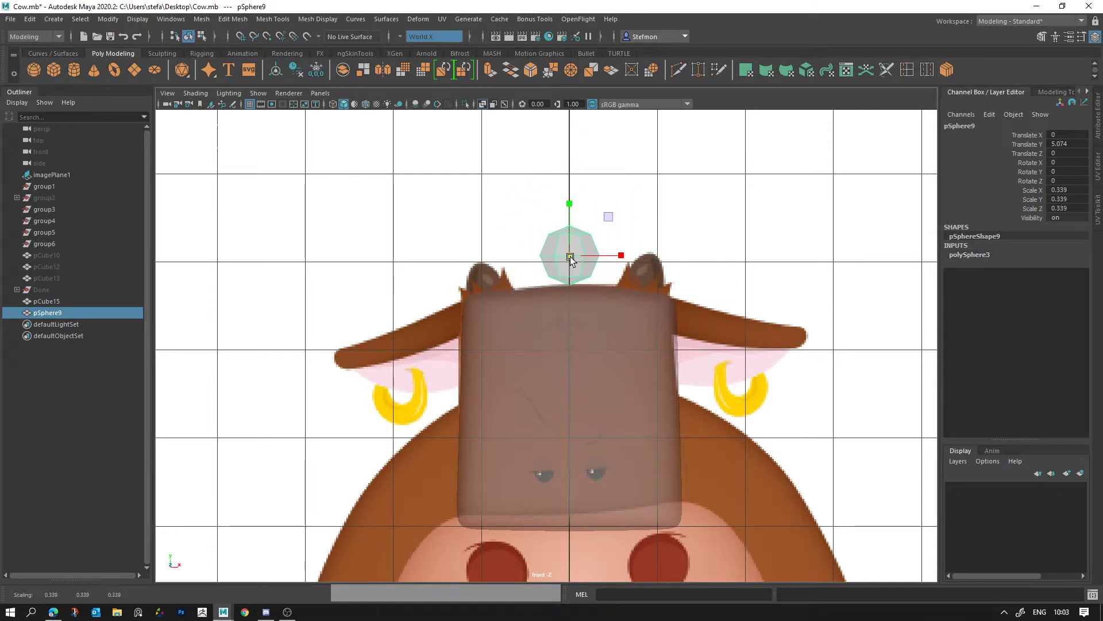
# Step: Place the small sphere at the head's top-left and stretch its top vertices upward into a horn
pyautogui.press('3')
pyautogui.click(609, 221)
pyautogui.press('ctrl+z')
pyautogui.click(610, 216)
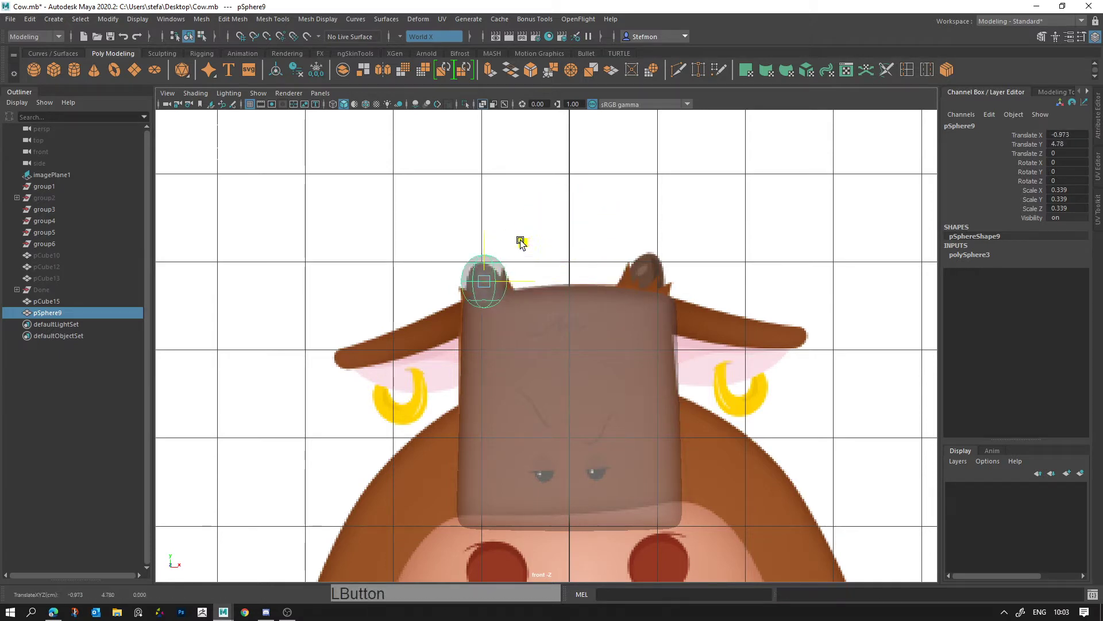
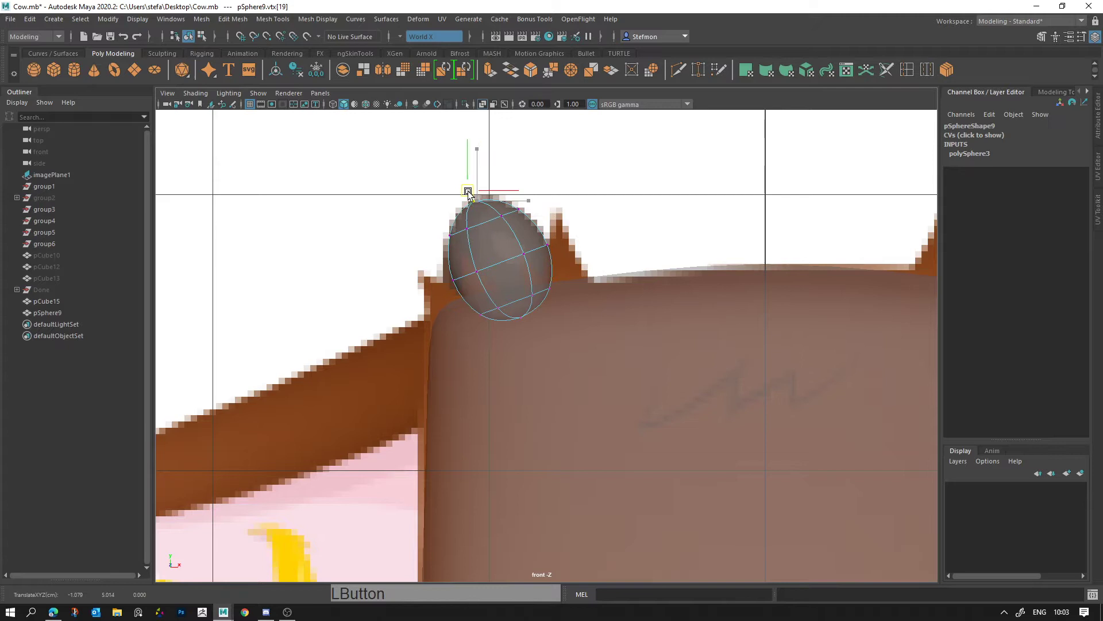
pyautogui.click(455, 243)
pyautogui.press('q')
pyautogui.click(475, 231)
pyautogui.press('w')
pyautogui.click(487, 222)
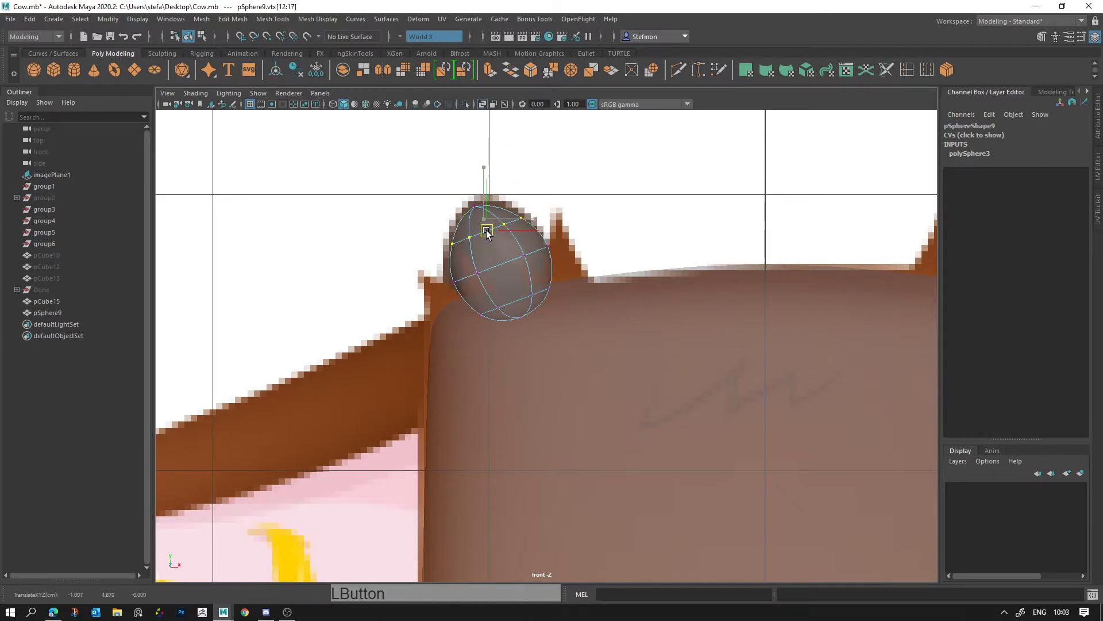
# Step: Push and scale the sphere's vertices outward to shape a lumpy horn nub
pyautogui.press('r')
pyautogui.press('w')
pyautogui.click(490, 233)
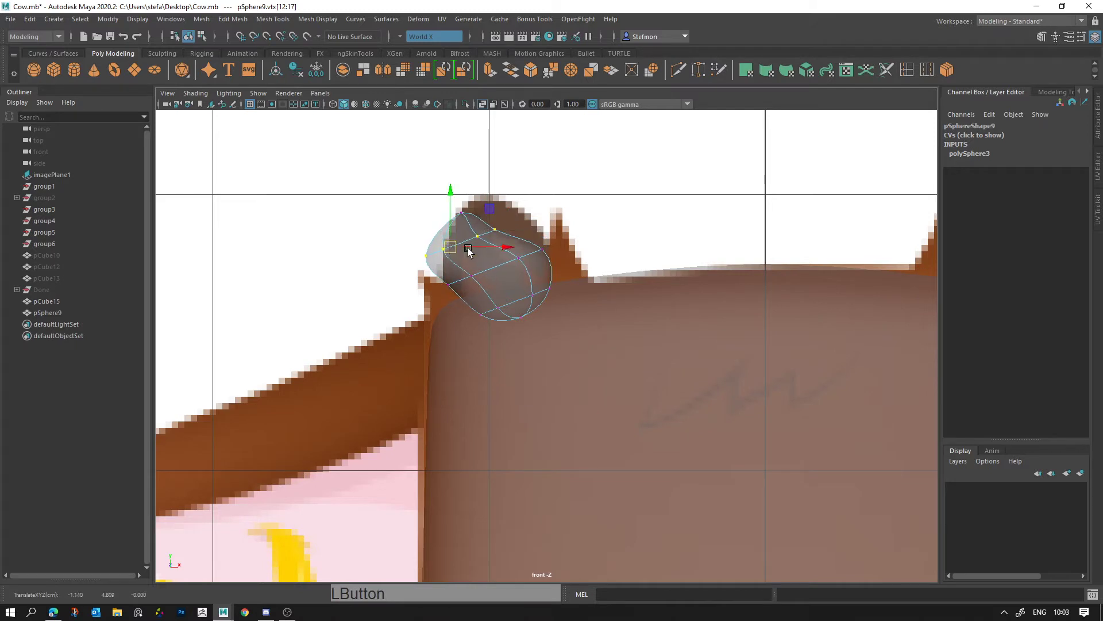
pyautogui.press('z')
pyautogui.click(483, 243)
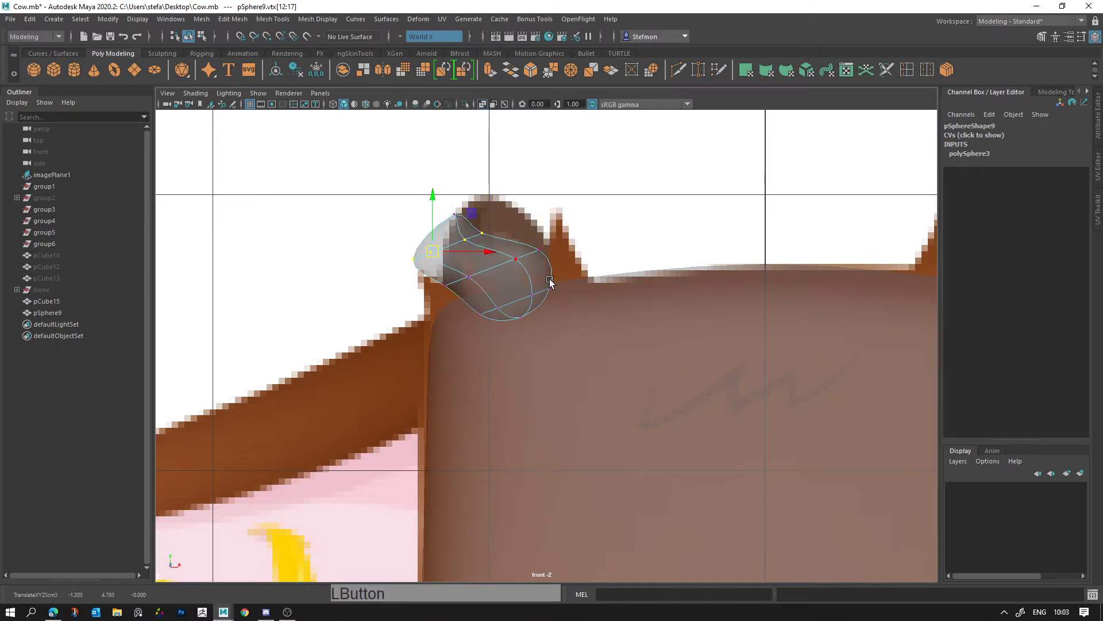
pyautogui.rightClick(483, 250)
pyautogui.rightClick(677, 378)
pyautogui.click(501, 298)
pyautogui.press('r')
pyautogui.click(539, 330)
pyautogui.press('w')
pyautogui.click(565, 286)
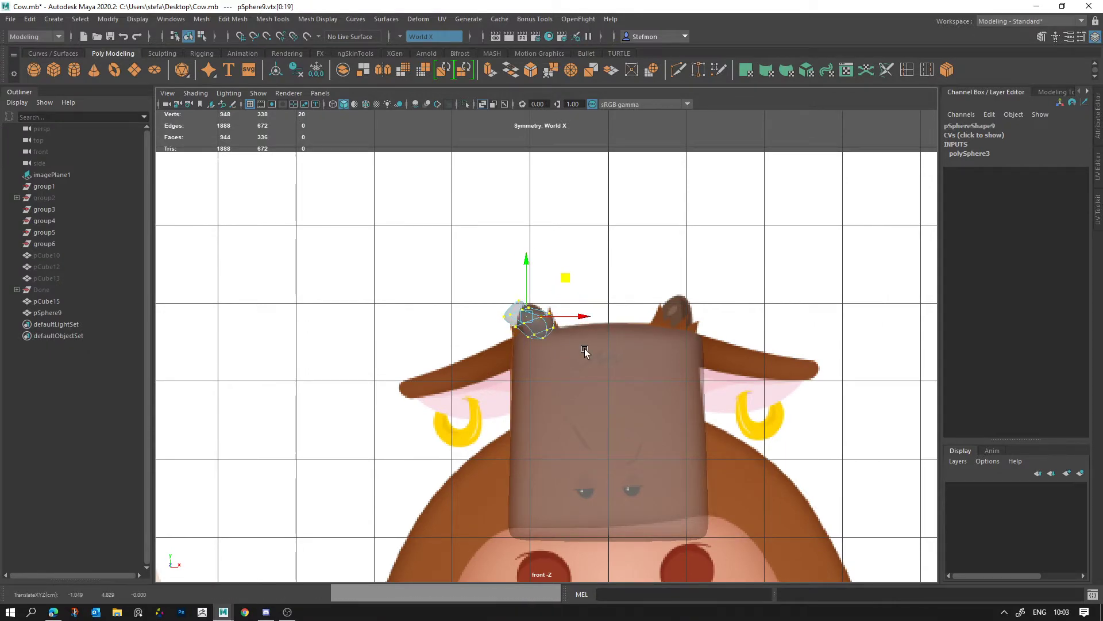
# Step: Tweak the horn's vertices into a curved base with smooth preview, then return to object mode
pyautogui.press('space')
pyautogui.press('alt+d')
pyautogui.click(579, 286)
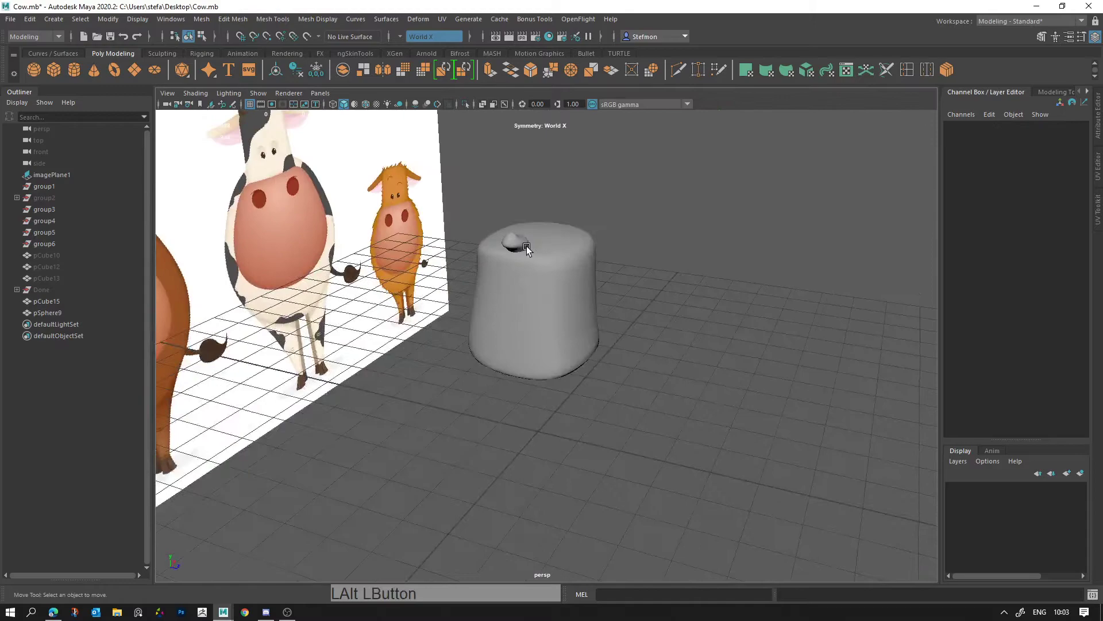
pyautogui.click(654, 274)
pyautogui.click(604, 244)
pyautogui.click(645, 295)
pyautogui.rightClick(545, 273)
pyautogui.middleClick(562, 291)
pyautogui.rightClick(563, 315)
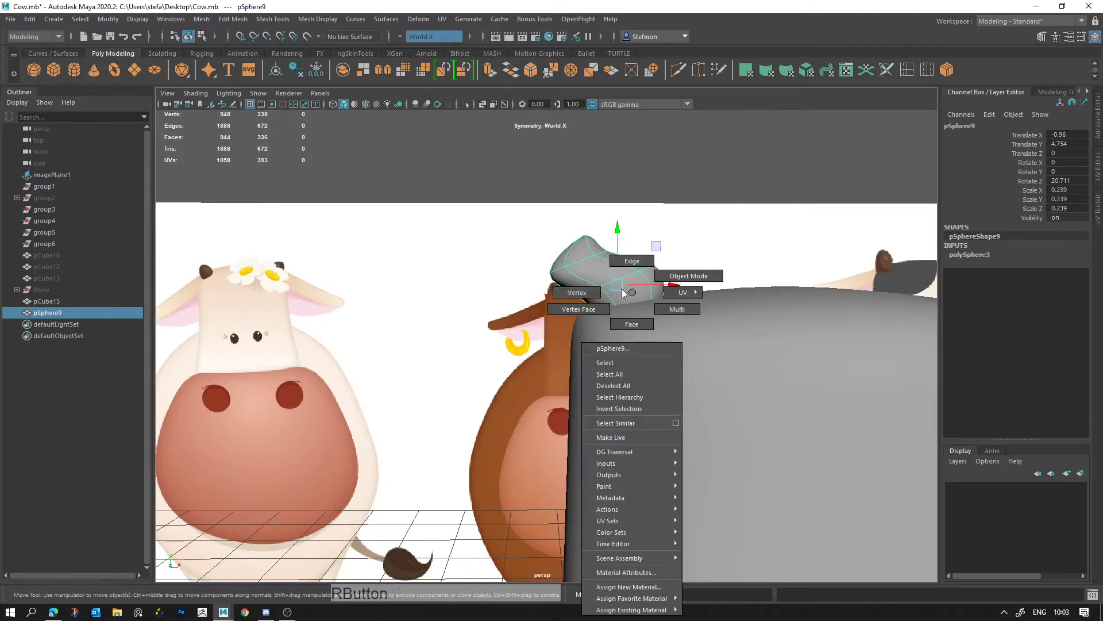
pyautogui.click(626, 335)
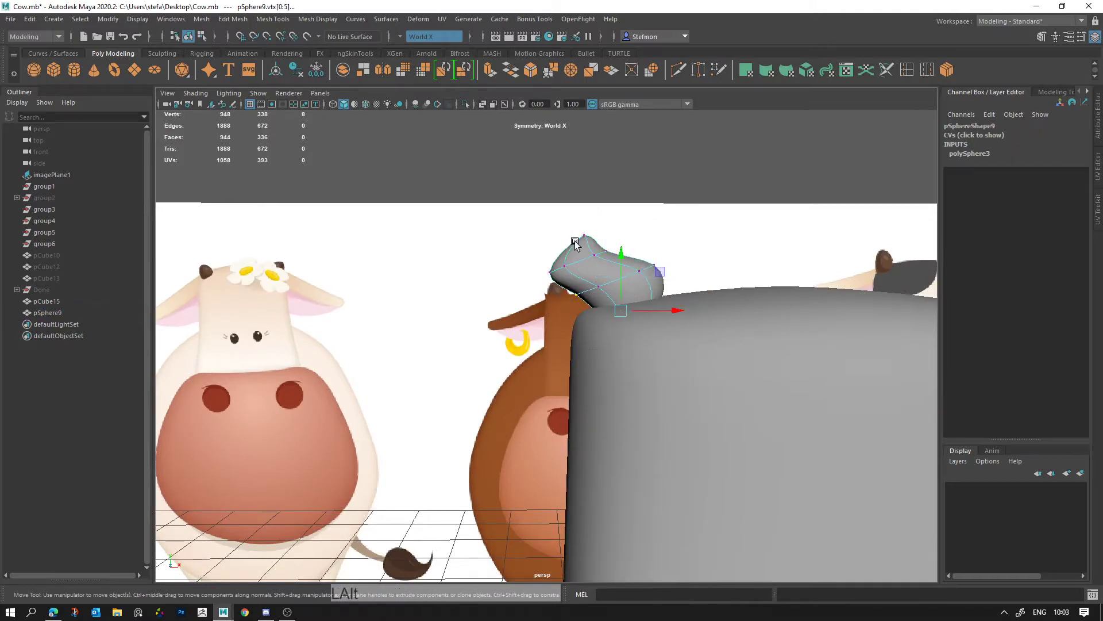
pyautogui.press('alt+d')
pyautogui.rightClick(599, 335)
pyautogui.click(674, 387)
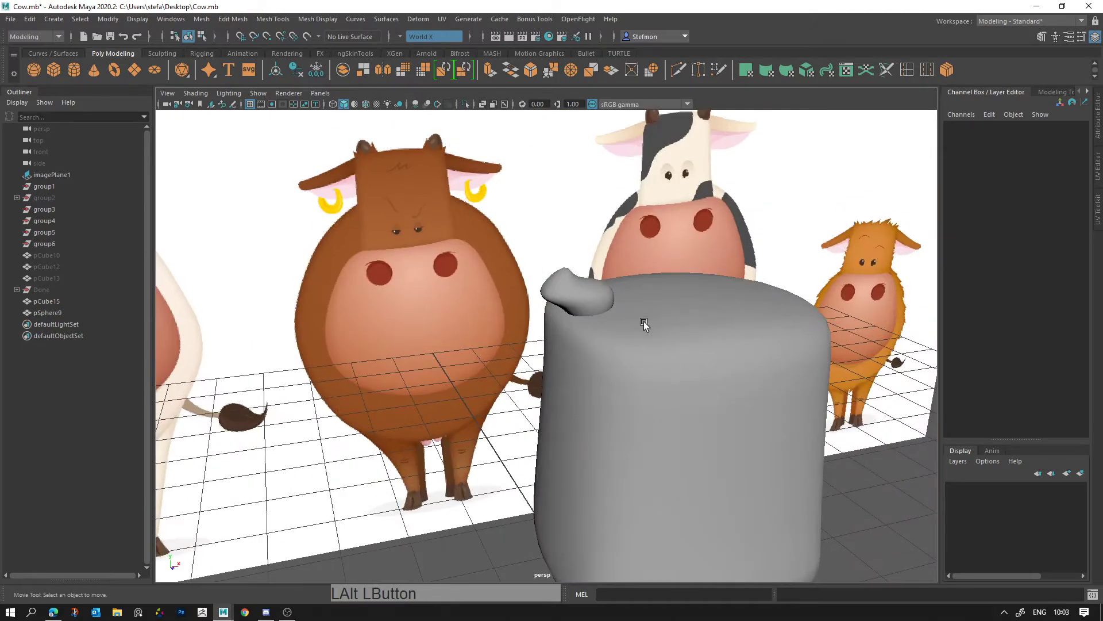
# Step: Create a new low-poly polygon sphere over the muzzle and show it in the four-view layout
pyautogui.press('space')
pyautogui.press('ctrl+z')
pyautogui.press('space')
pyautogui.press('alt+d')
pyautogui.click(859, 350)
pyautogui.rightClick(764, 363)
pyautogui.click(613, 340)
pyautogui.middleClick(613, 337)
pyautogui.middleClick(589, 308)
pyautogui.rightClick(588, 331)
pyautogui.press('space')
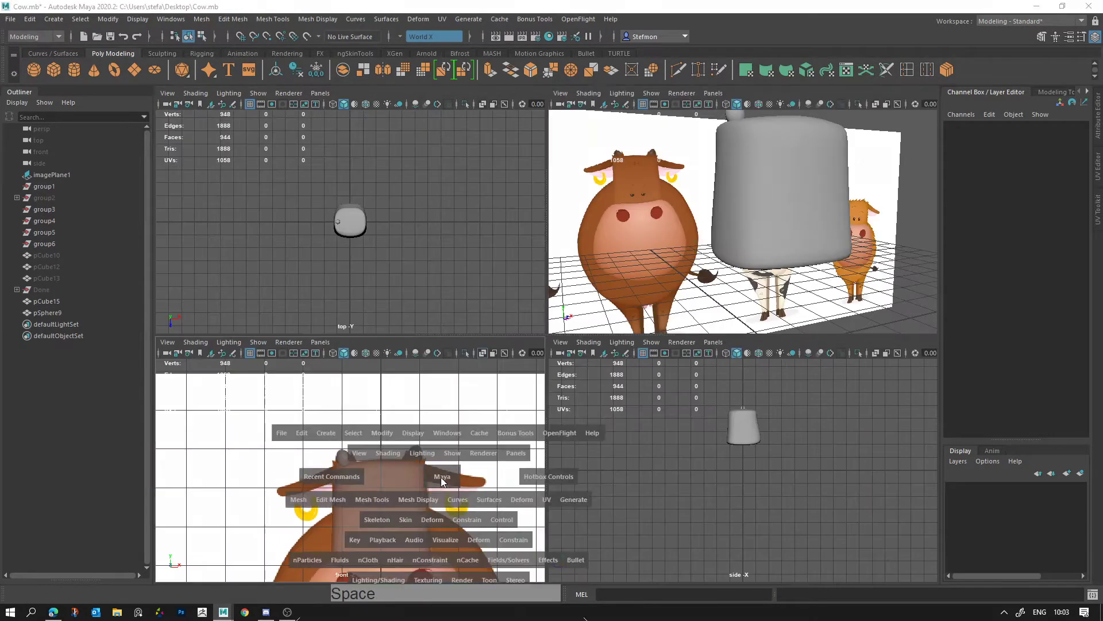
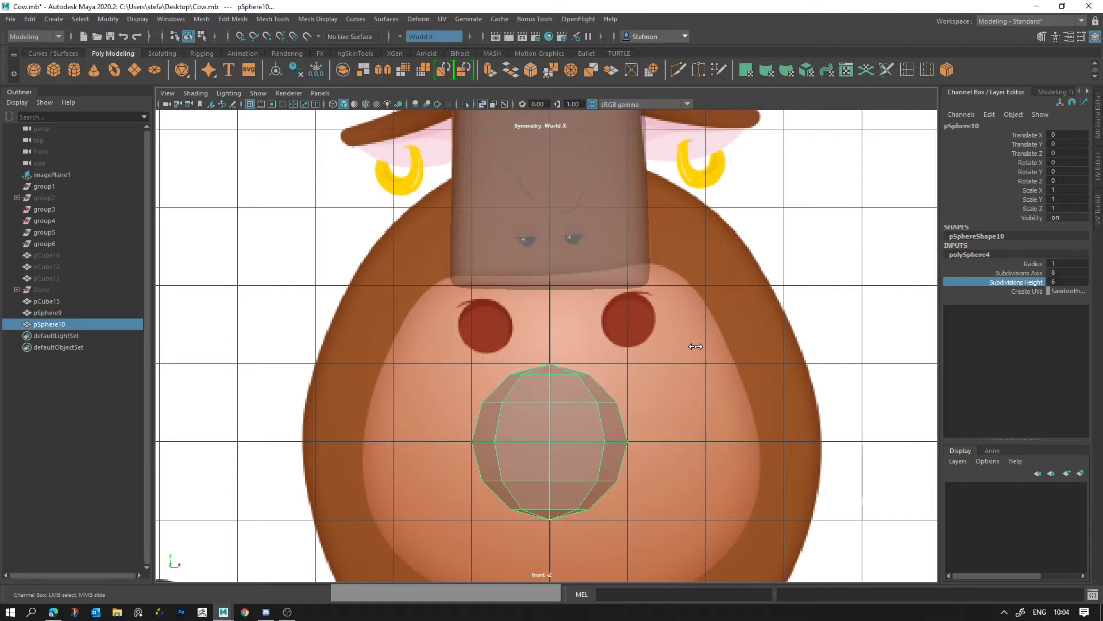
# Step: Rotate pSphere10 90° in X, shrink it to 0.122 and set it into the head's front at the eye spot
pyautogui.click(591, 426)
pyautogui.press('e')
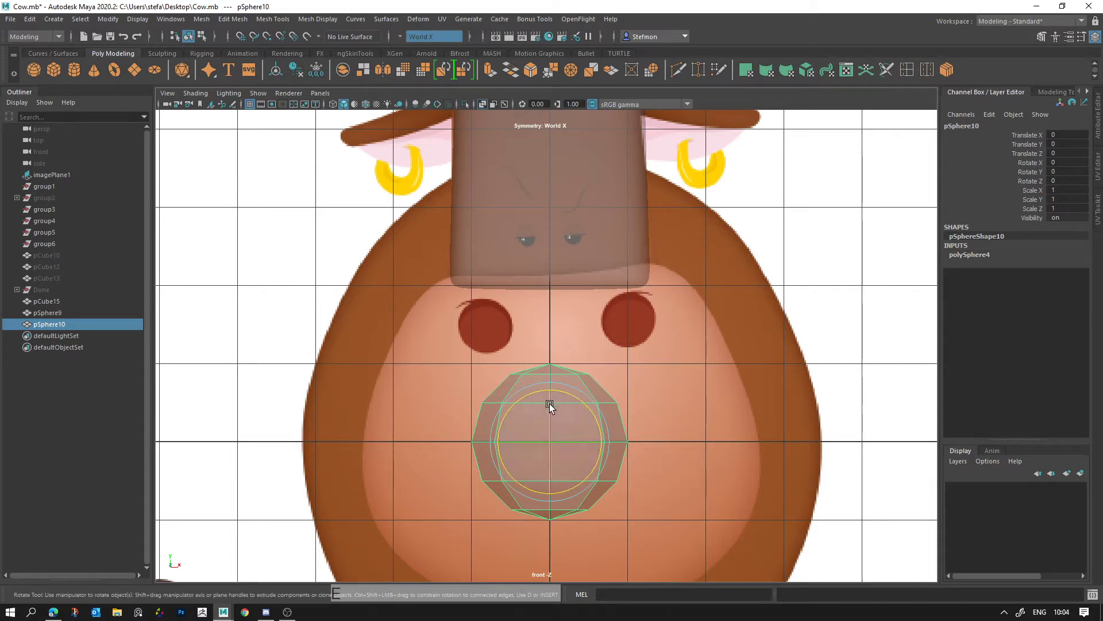
pyautogui.press('j')
pyautogui.click(553, 405)
pyautogui.press('j')
pyautogui.press('w')
pyautogui.click(590, 402)
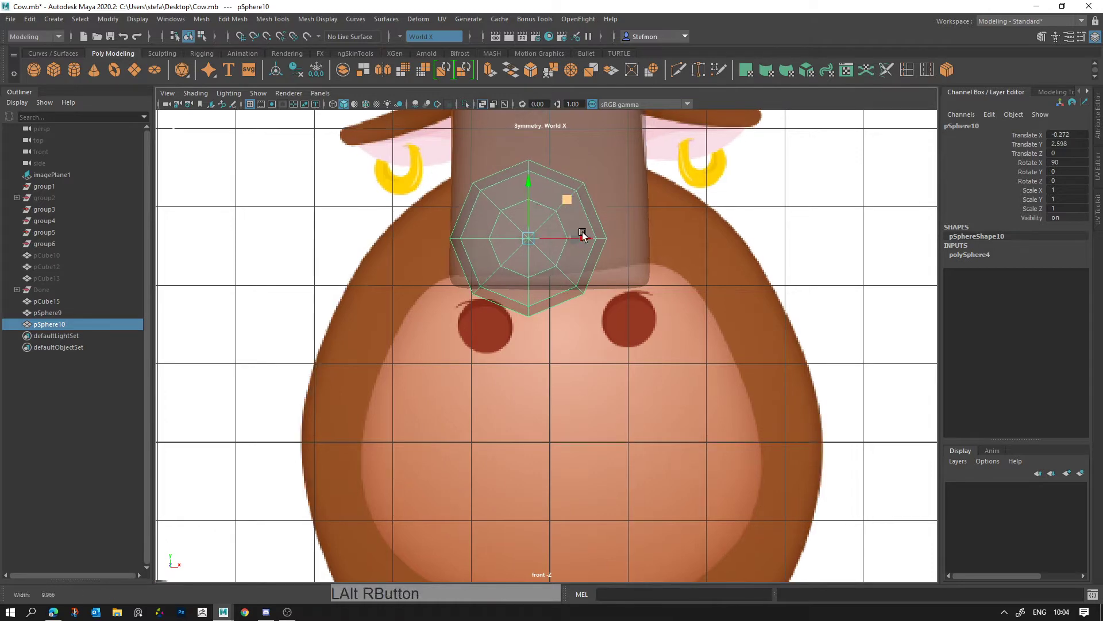
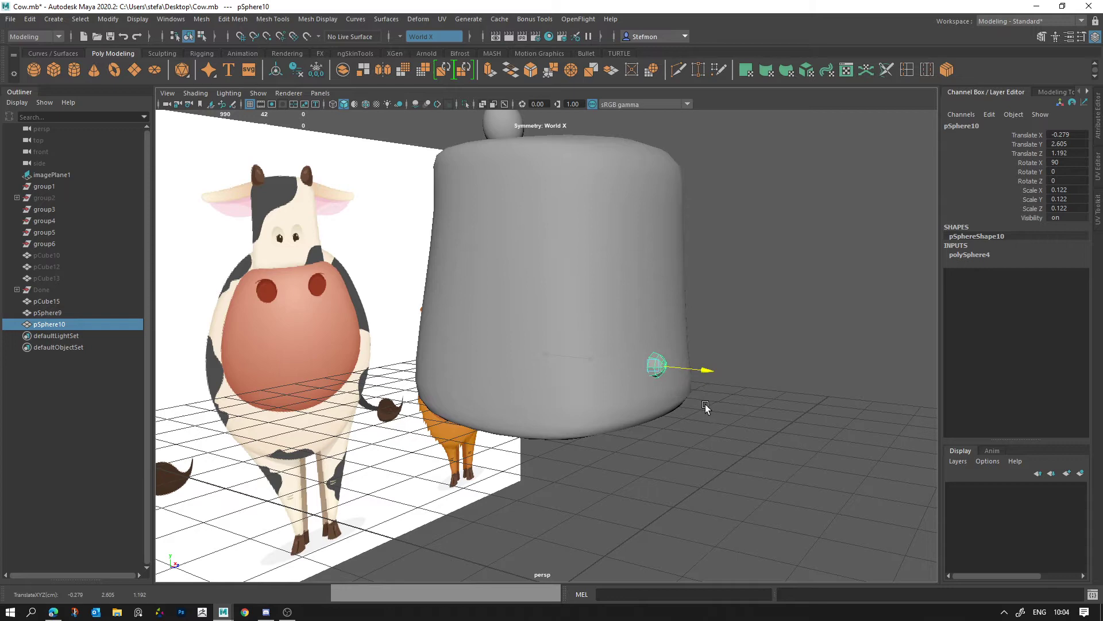
pyautogui.press('alt+d')
pyautogui.click(731, 454)
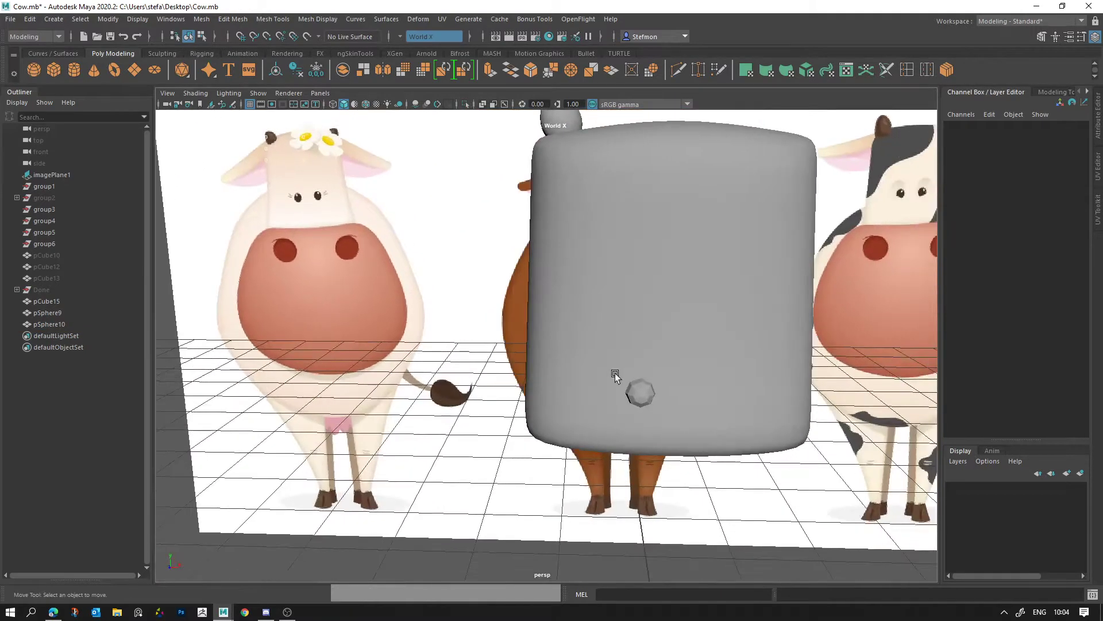
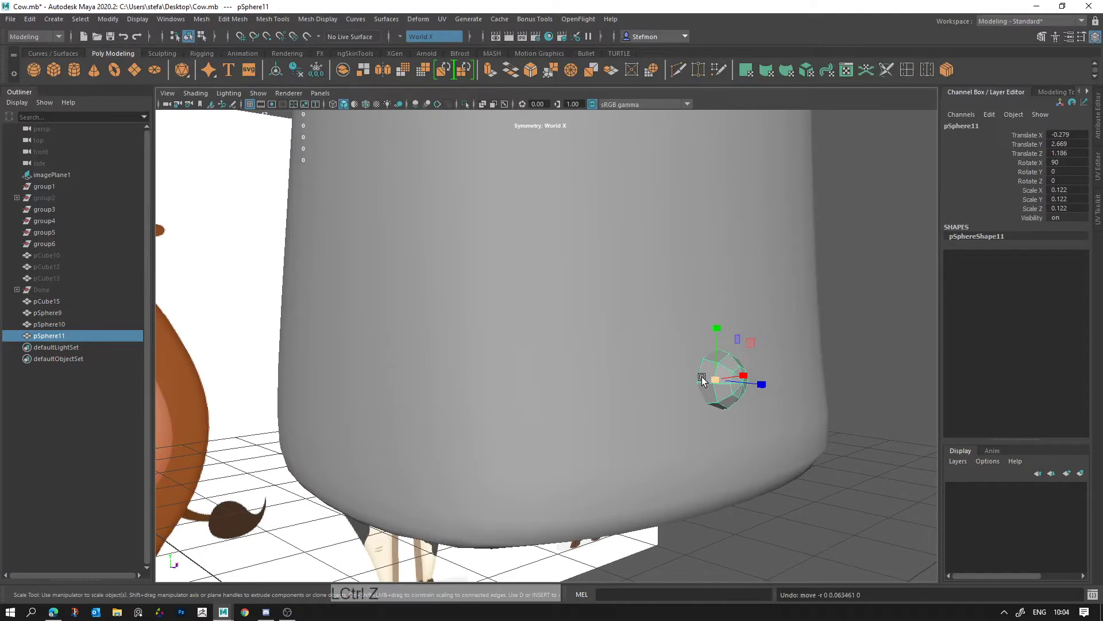
# Step: Redo the duplicate, scale pSphere11 up to 0.188 over the eye and start picking its lower faces
pyautogui.press('ctrl+shift+z')
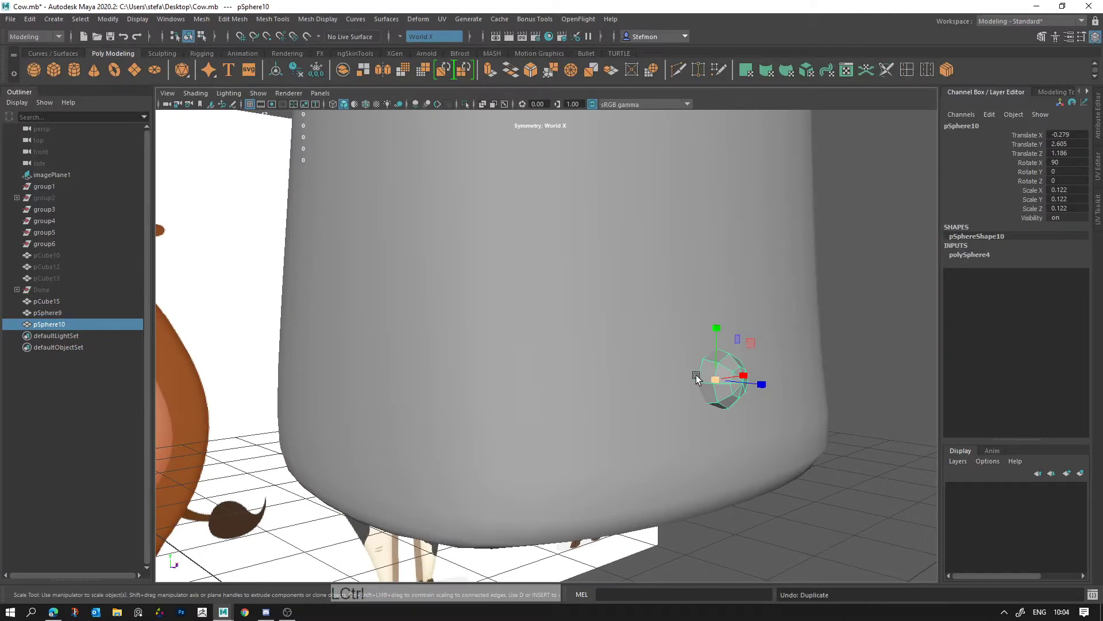
pyautogui.press('ctrl+y')
pyautogui.press('space')
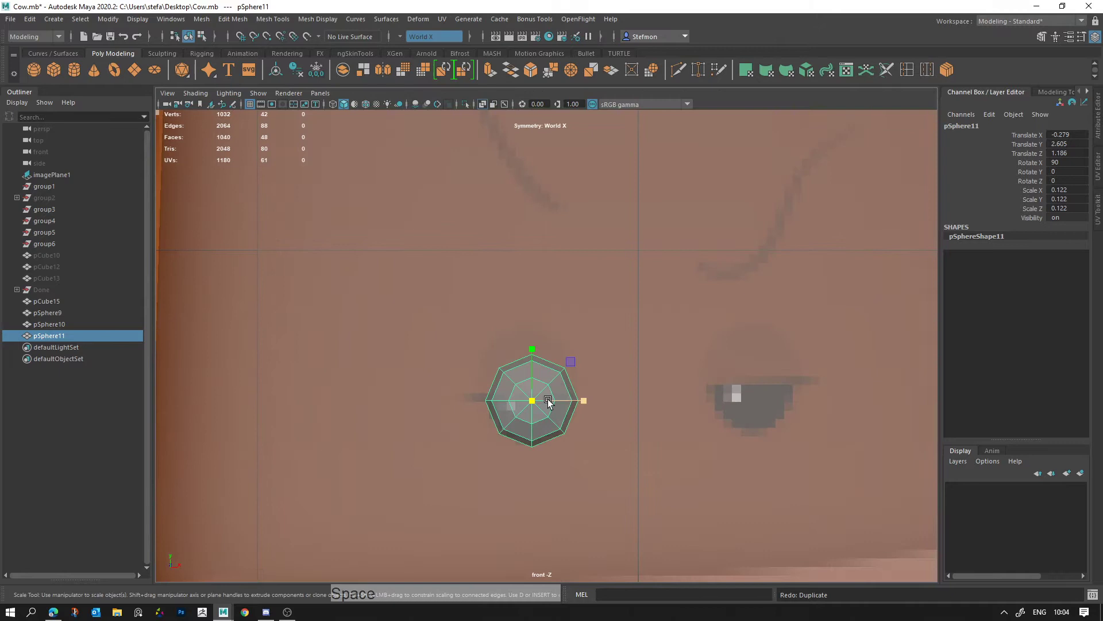
pyautogui.click(553, 406)
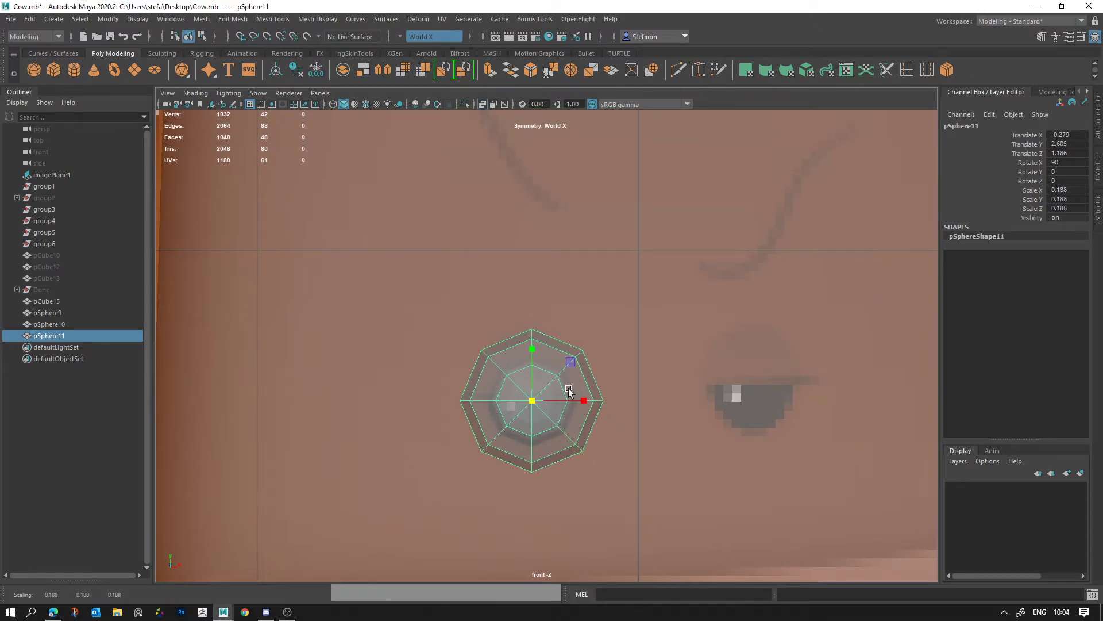
pyautogui.rightClick(527, 424)
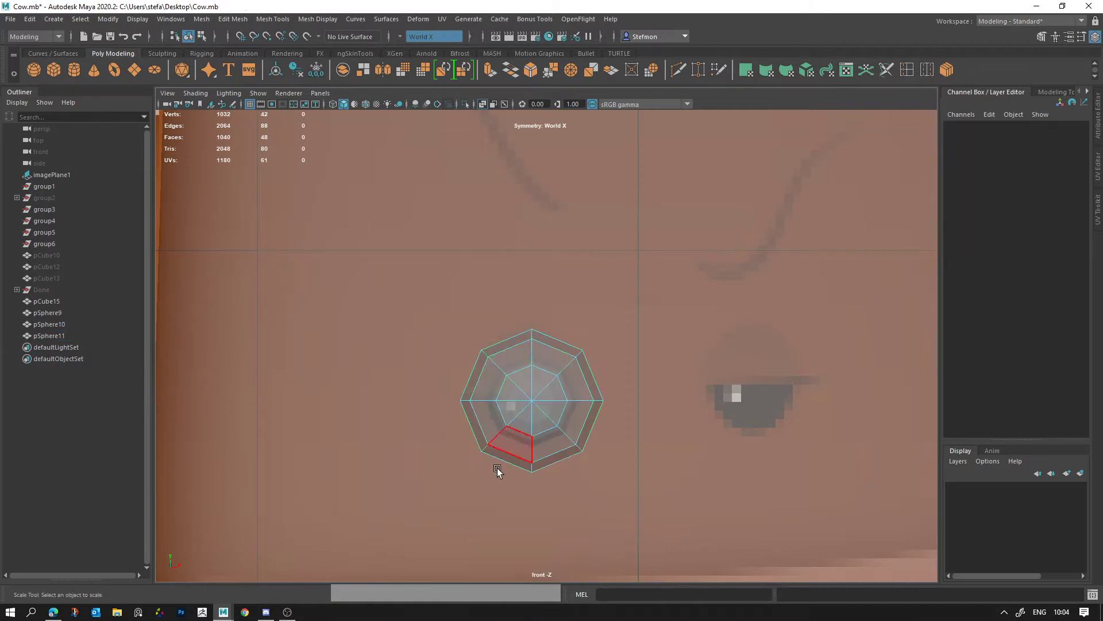
pyautogui.press('alt+d')
pyautogui.click(592, 428)
pyautogui.rightClick(592, 429)
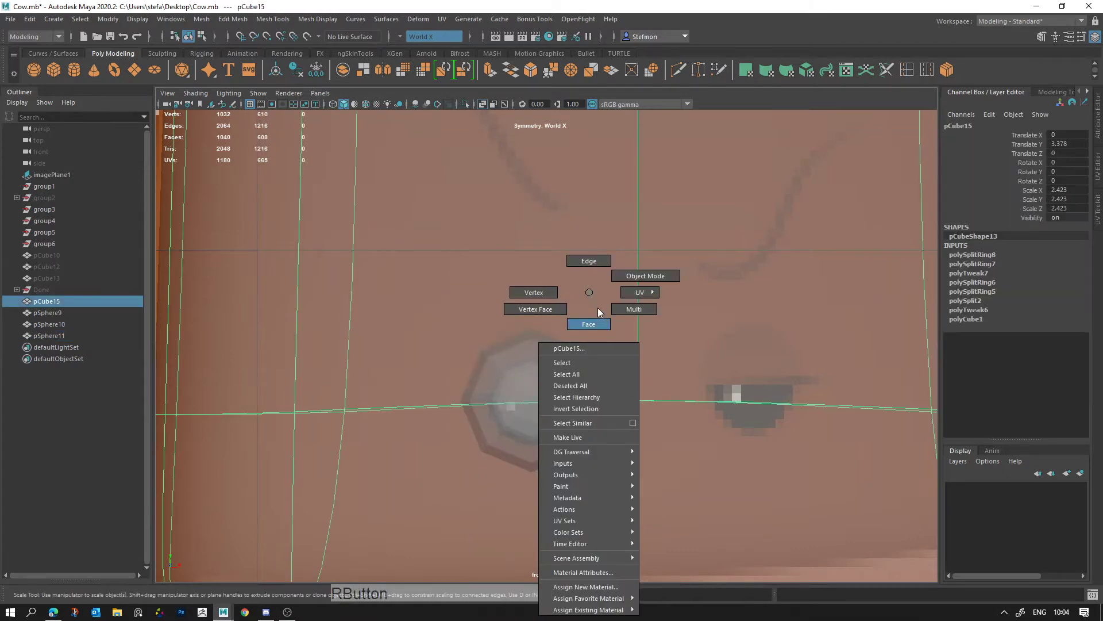
pyautogui.click(563, 424)
# Step: Delete the sphere's lower faces and tilt the remaining half-shell into an eyelid
pyautogui.rightClick(581, 429)
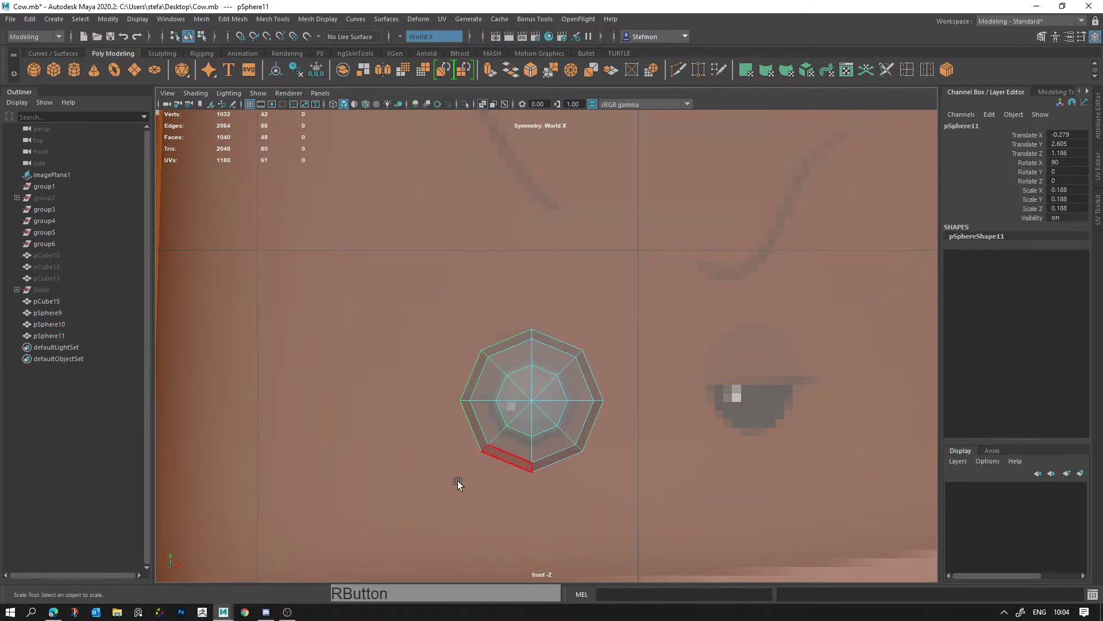
pyautogui.click(487, 473)
pyautogui.press('Delete')
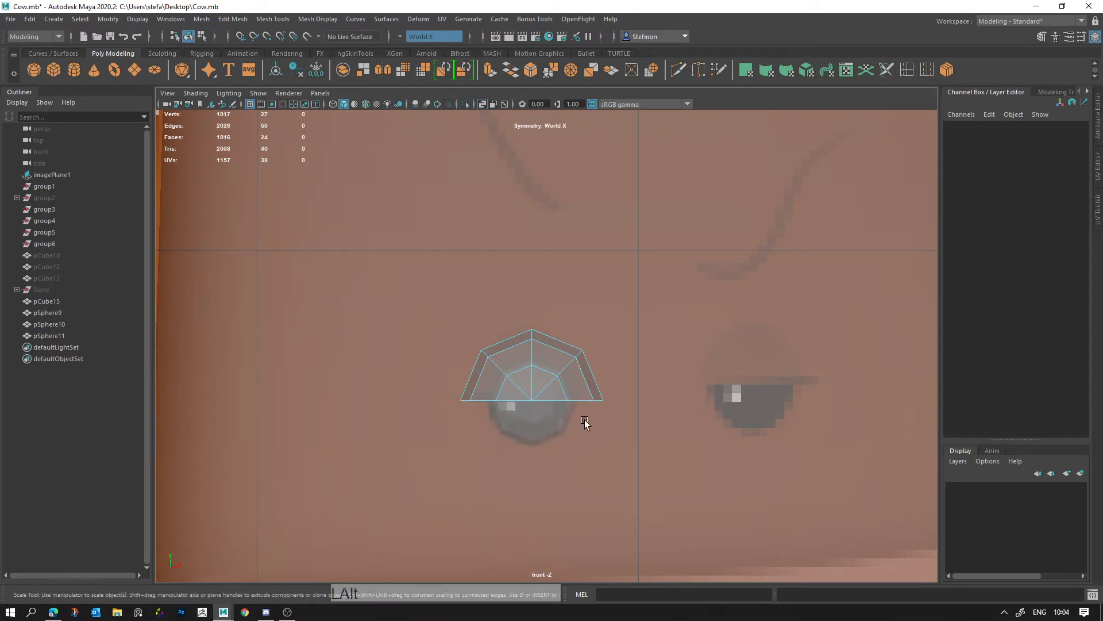
pyautogui.press('space')
pyautogui.rightClick(836, 274)
pyautogui.middleClick(780, 339)
pyautogui.click(628, 377)
pyautogui.click(650, 365)
pyautogui.click(647, 395)
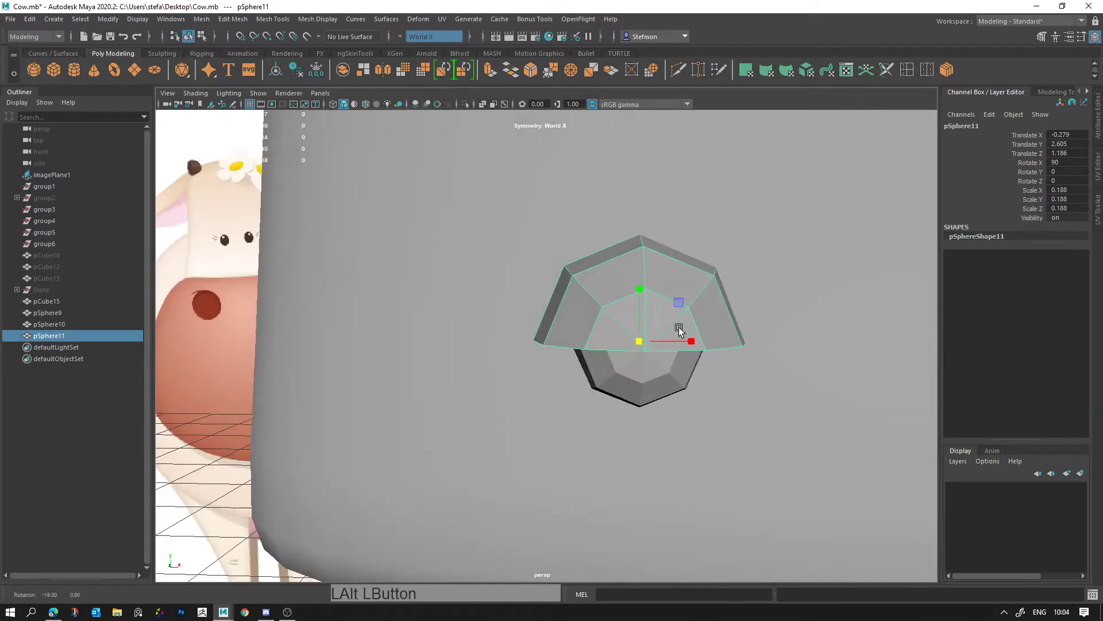
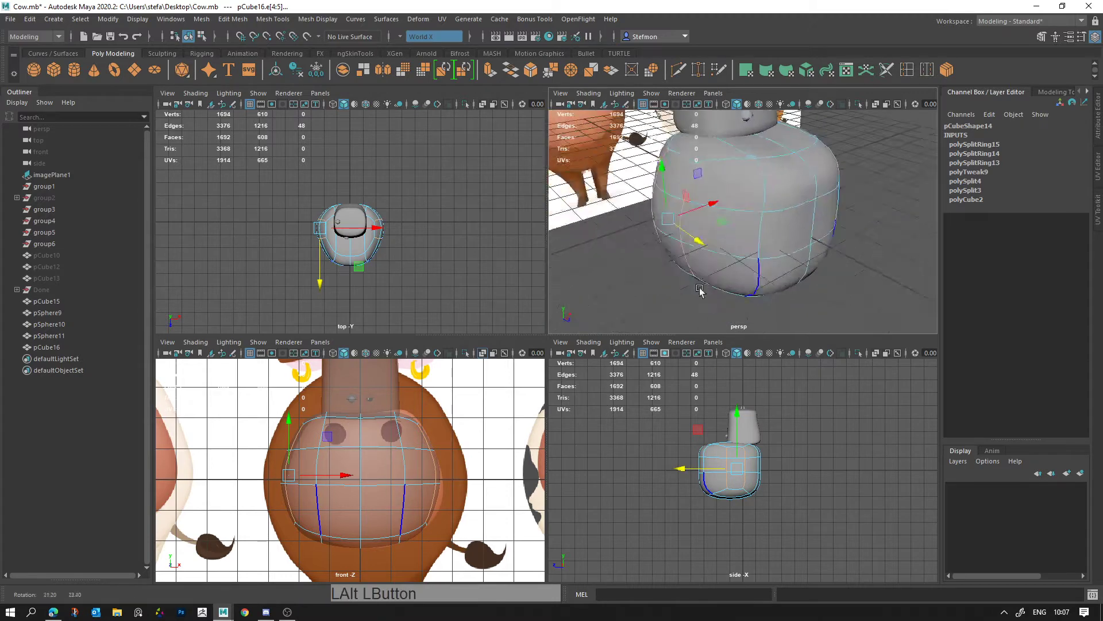
# Step: Adjust vertices along the body block's upper edge
pyautogui.click(742, 236)
pyautogui.click(815, 272)
pyautogui.click(749, 274)
pyautogui.middleClick(775, 236)
pyautogui.rightClick(764, 238)
pyautogui.click(697, 274)
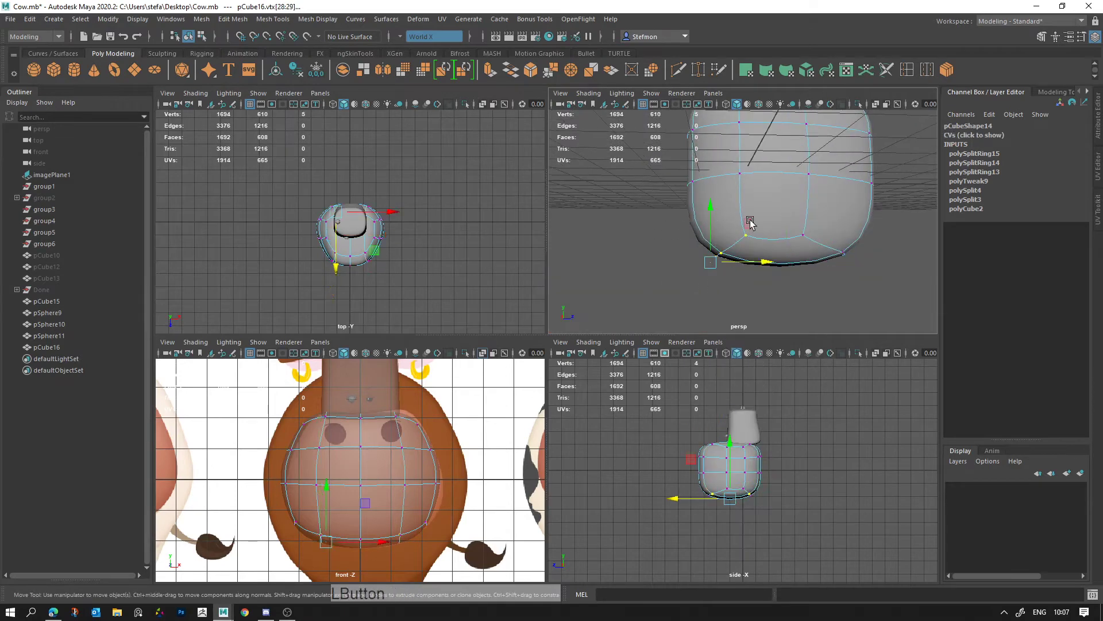
pyautogui.click(721, 248)
pyautogui.rightClick(766, 197)
pyautogui.click(769, 212)
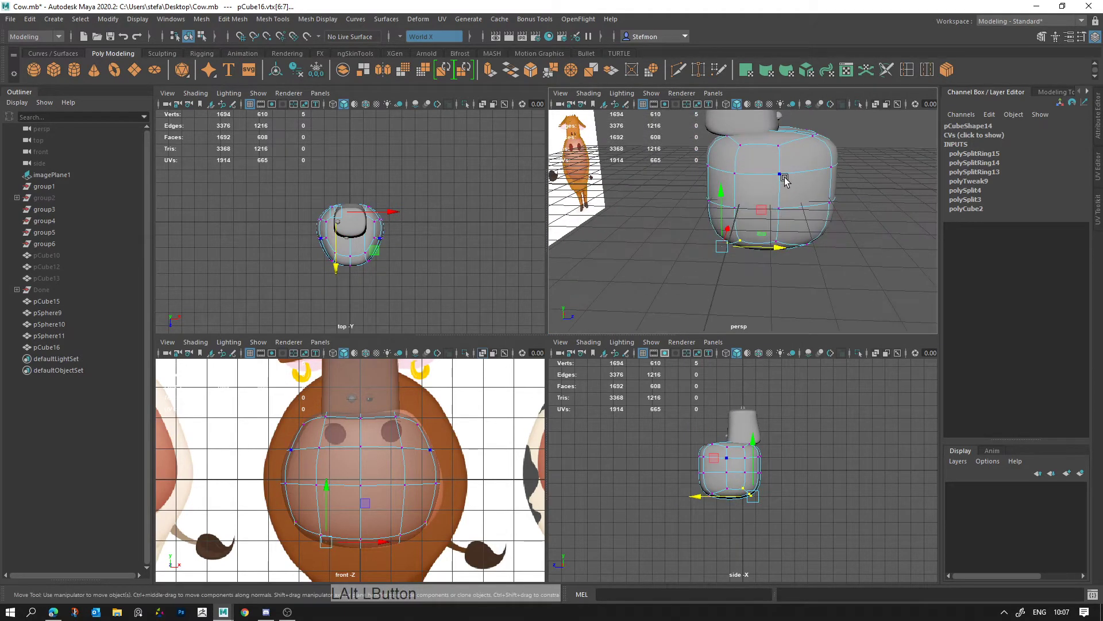
pyautogui.click(780, 234)
# Step: Insert a new edge loop around the body block with Insert Edge Loop
pyautogui.press('w')
pyautogui.click(817, 199)
pyautogui.click(907, 75)
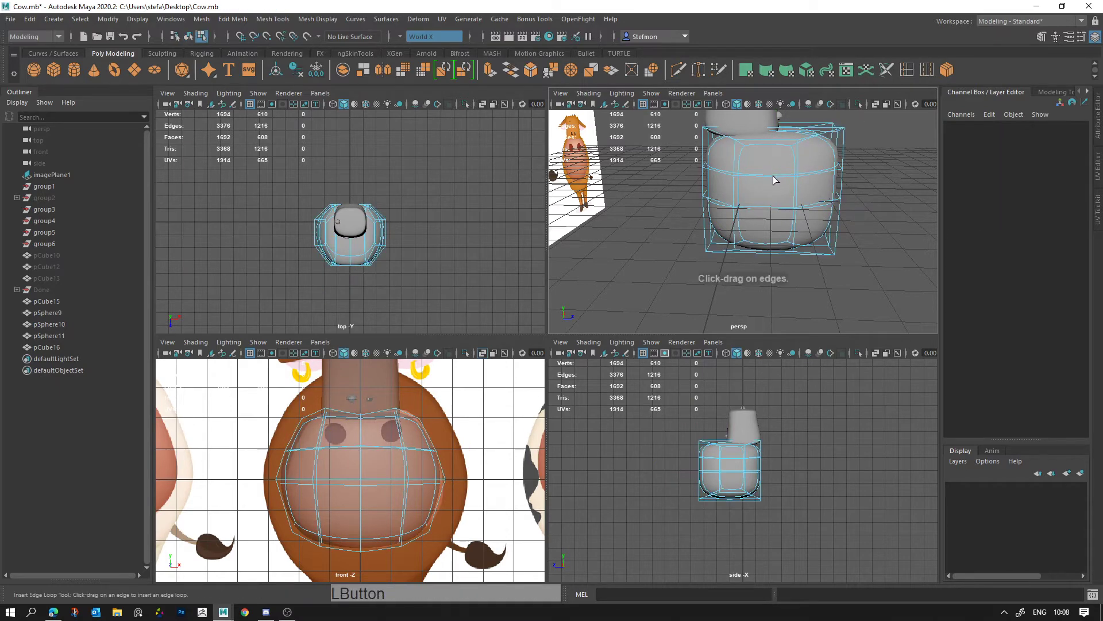
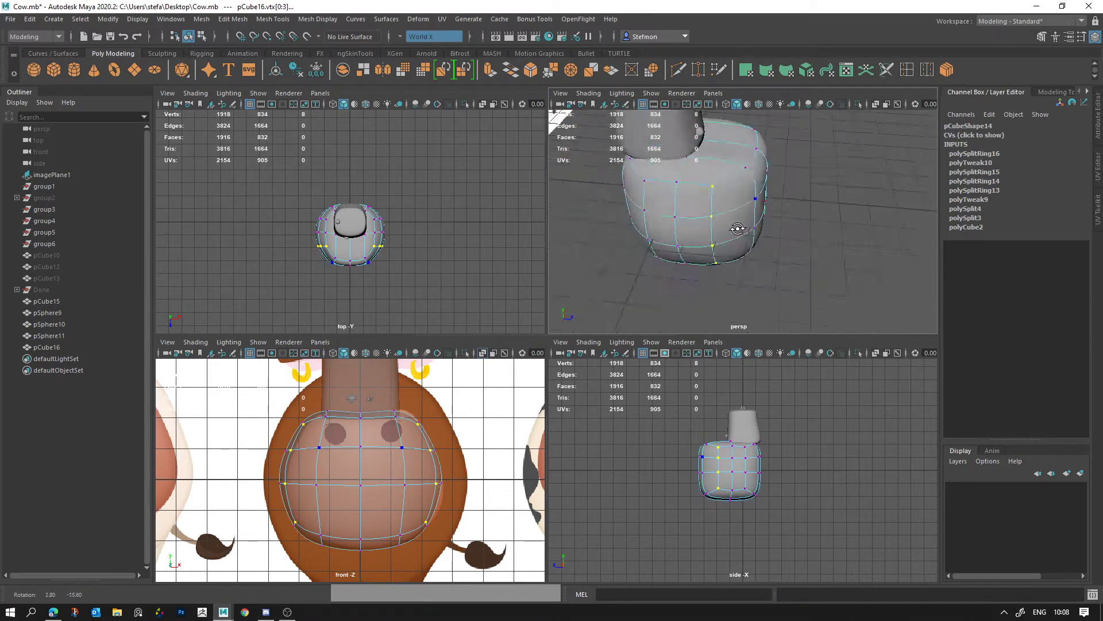
# Step: Move the body block's upper and corner vertices outward to start rounding its outline
pyautogui.press('w')
pyautogui.click(757, 239)
pyautogui.press('ctrl+z')
pyautogui.click(761, 273)
pyautogui.click(796, 257)
pyautogui.click(770, 222)
pyautogui.click(759, 230)
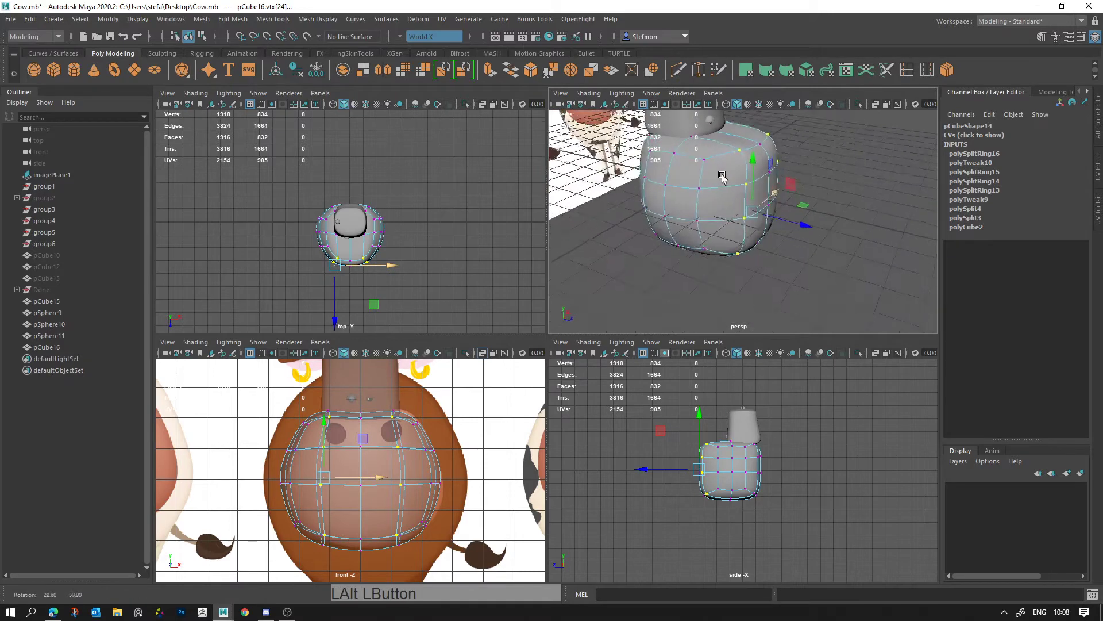
pyautogui.click(738, 250)
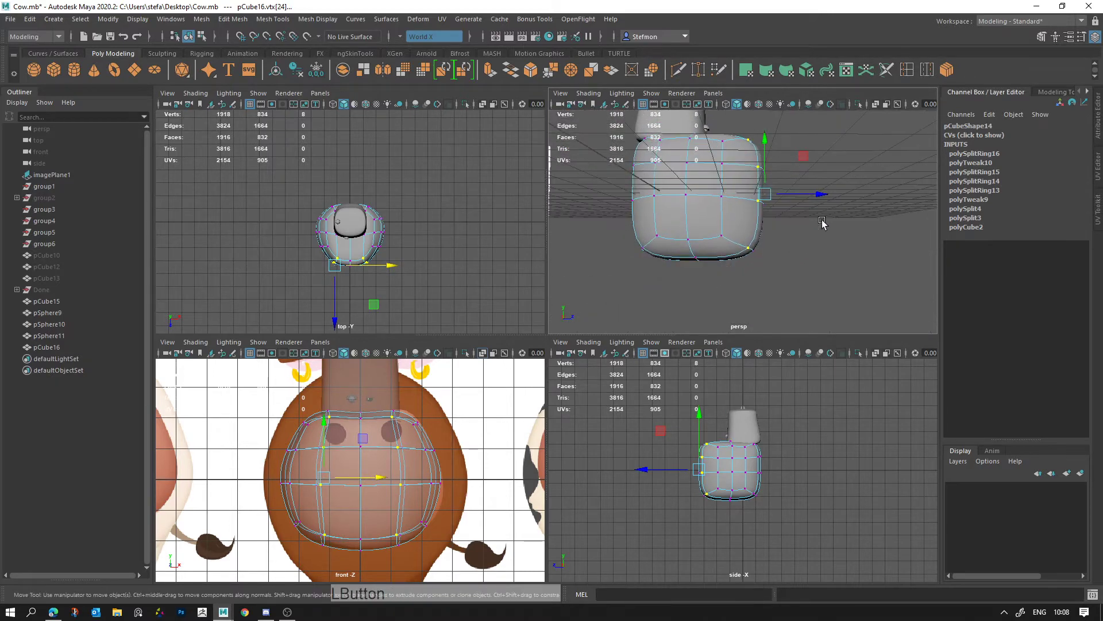
pyautogui.click(770, 250)
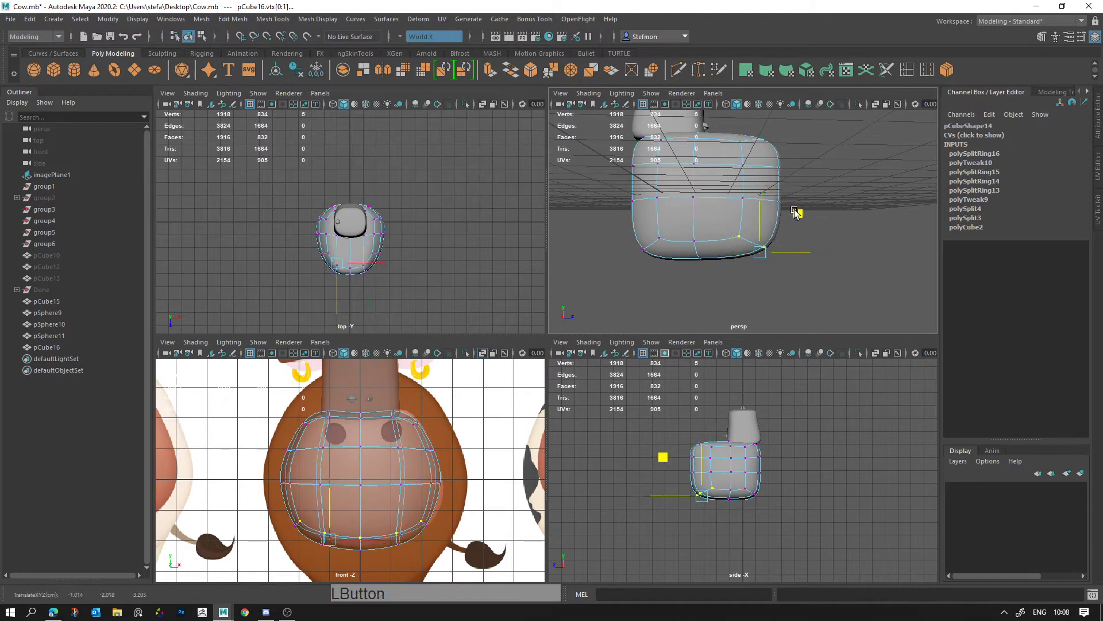
pyautogui.click(620, 287)
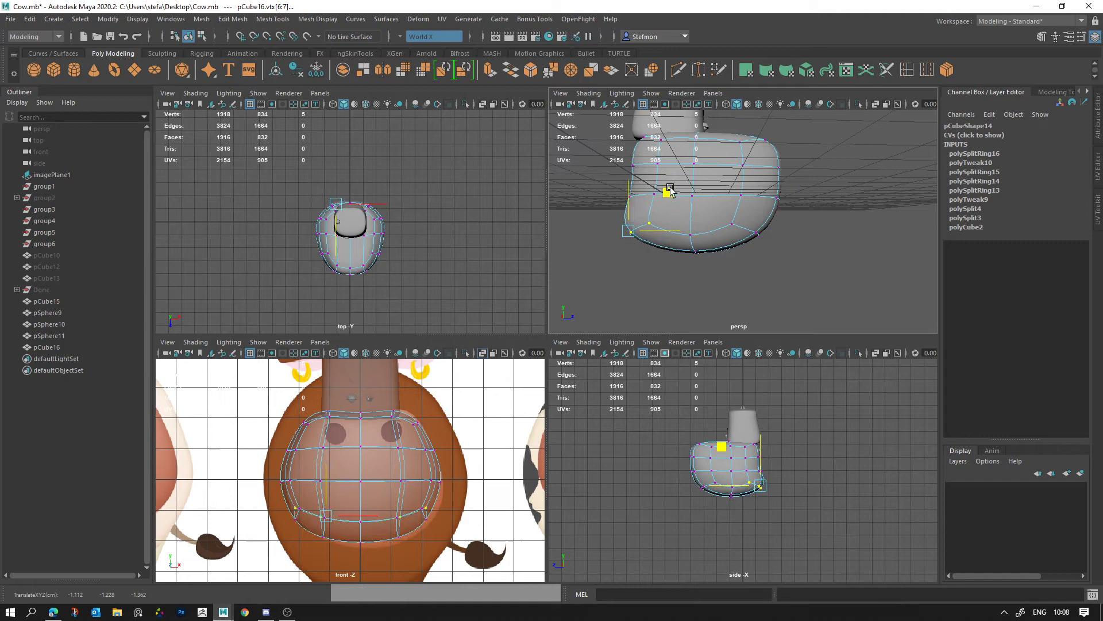
pyautogui.click(687, 226)
# Step: Pull the body's side vertices out so the flank bulges toward the reference belly
pyautogui.middleClick(738, 215)
pyautogui.rightClick(748, 233)
pyautogui.press('space')
pyautogui.rightClick(702, 233)
pyautogui.click(705, 240)
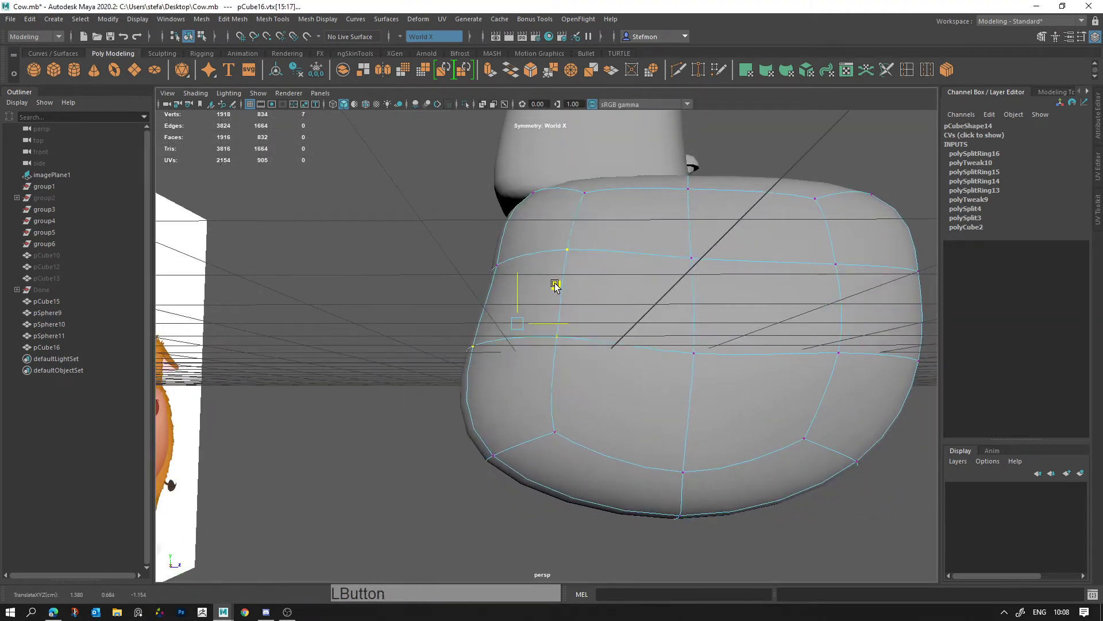
pyautogui.click(470, 295)
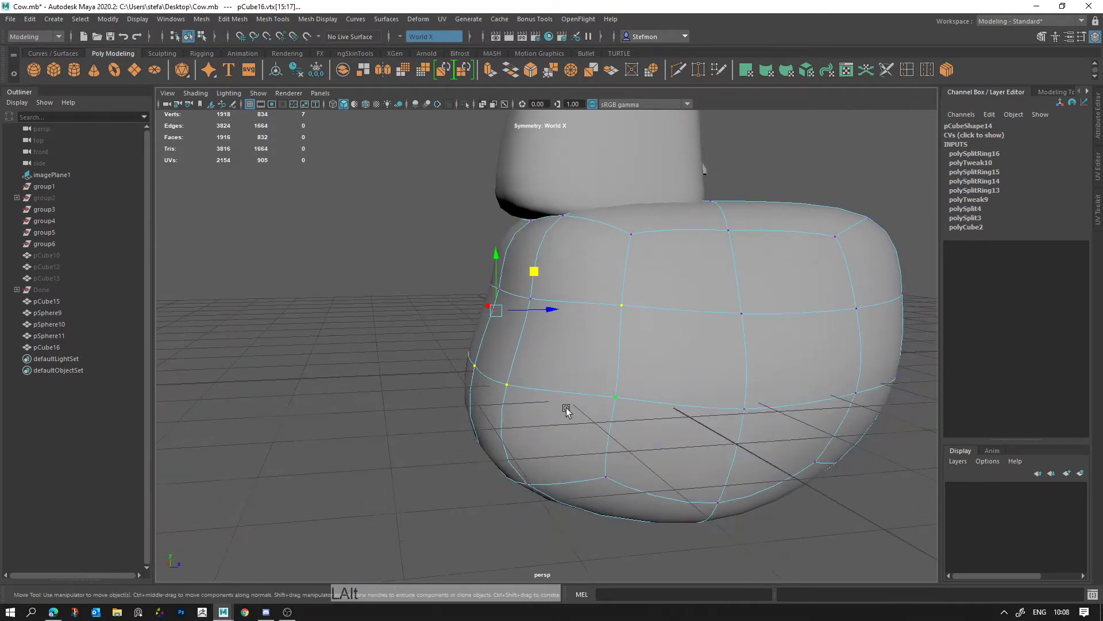
pyautogui.click(658, 404)
pyautogui.click(667, 366)
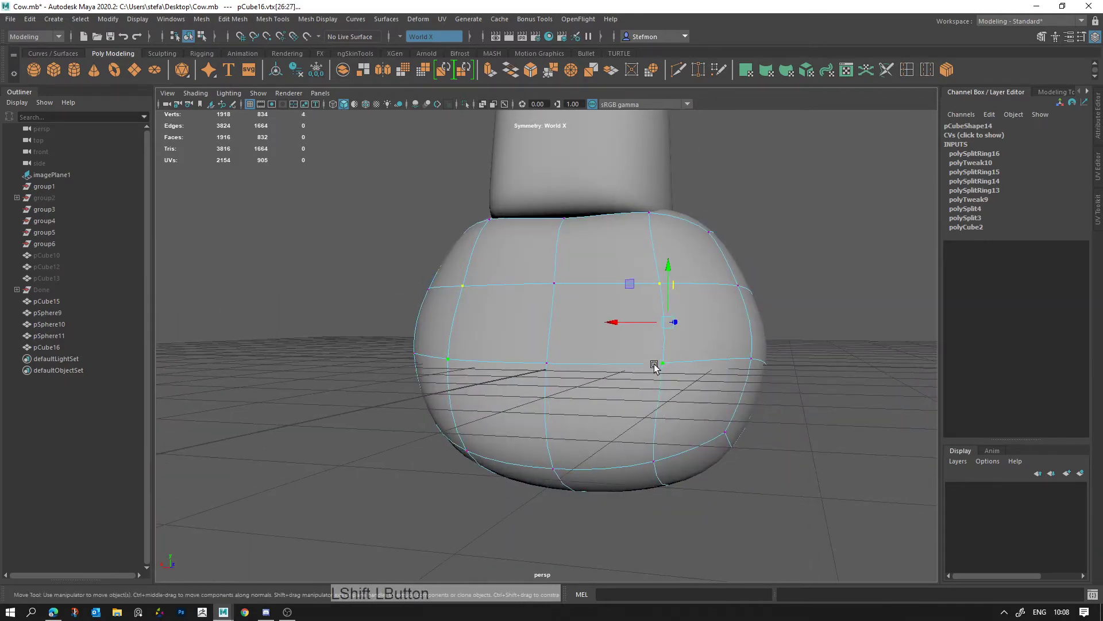
pyautogui.click(632, 325)
# Step: Nudge the lower-side vertices, check the whole body block as an object, and return to its vertices
pyautogui.press('w')
pyautogui.click(648, 471)
pyautogui.press('w')
pyautogui.click(617, 484)
pyautogui.click(627, 381)
pyautogui.press('alt+d')
pyautogui.click(690, 397)
pyautogui.rightClick(626, 359)
pyautogui.click(515, 342)
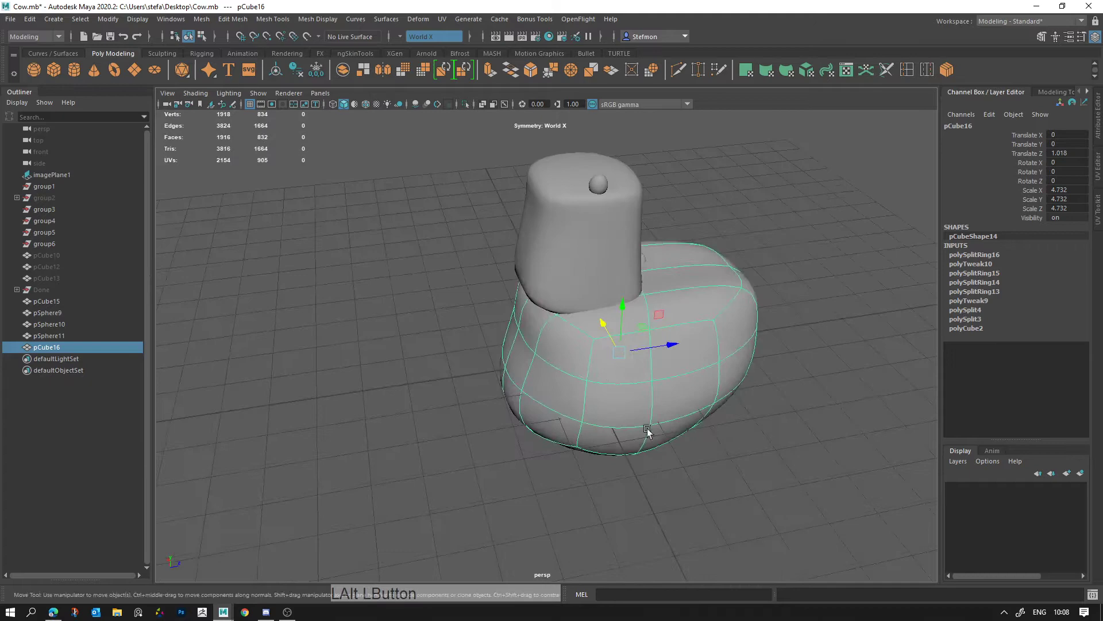
pyautogui.rightClick(641, 437)
# Step: Reposition the body's bottom-edge vertices so the belly curves rather than sitting flat
pyautogui.click(684, 411)
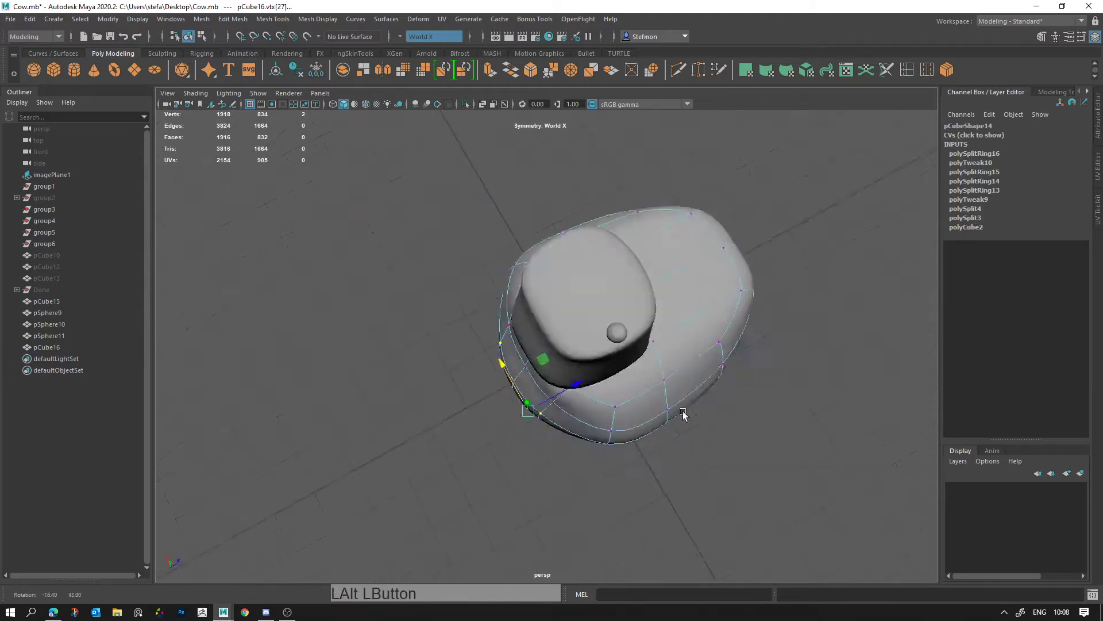
pyautogui.click(670, 410)
pyautogui.click(679, 444)
pyautogui.click(600, 372)
pyautogui.click(619, 399)
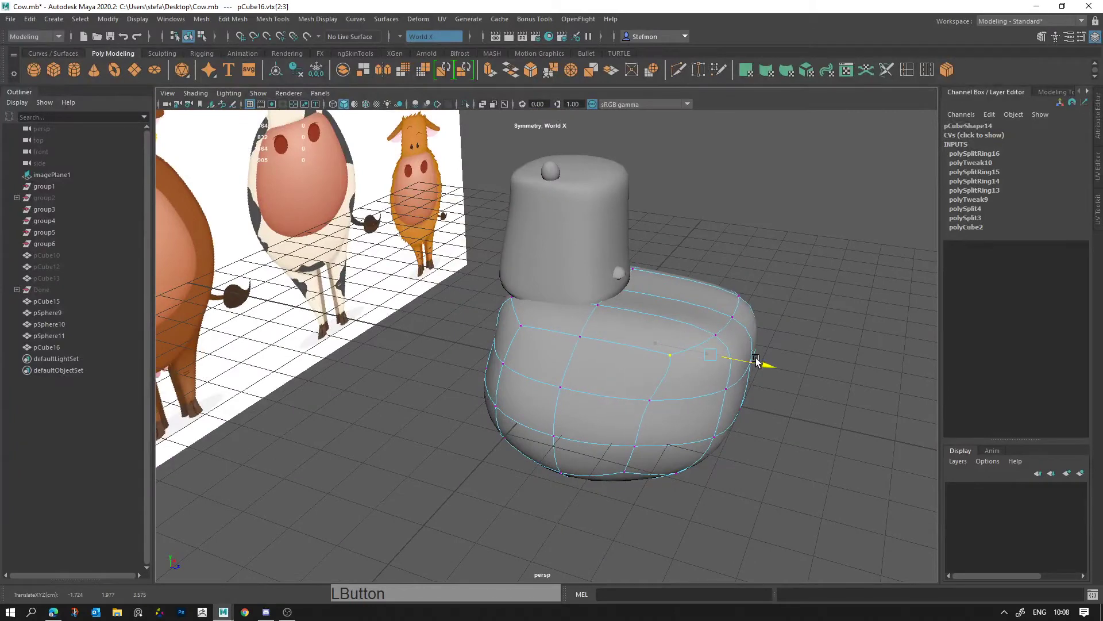
pyautogui.click(659, 405)
pyautogui.click(645, 451)
pyautogui.press('q')
pyautogui.click(683, 387)
pyautogui.press('w')
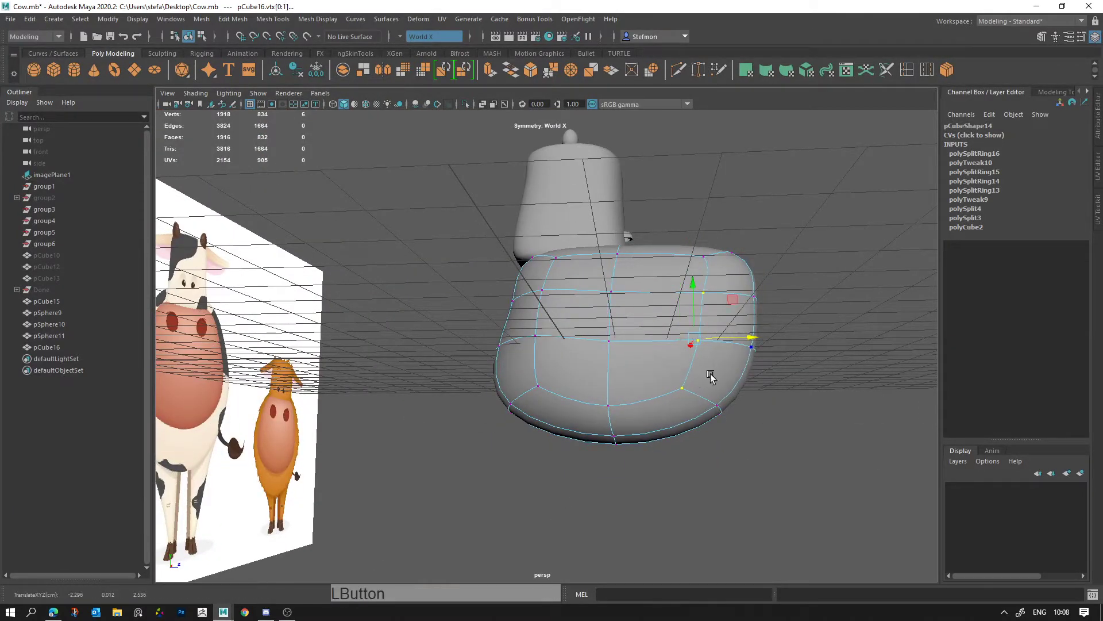
pyautogui.click(694, 382)
pyautogui.click(752, 402)
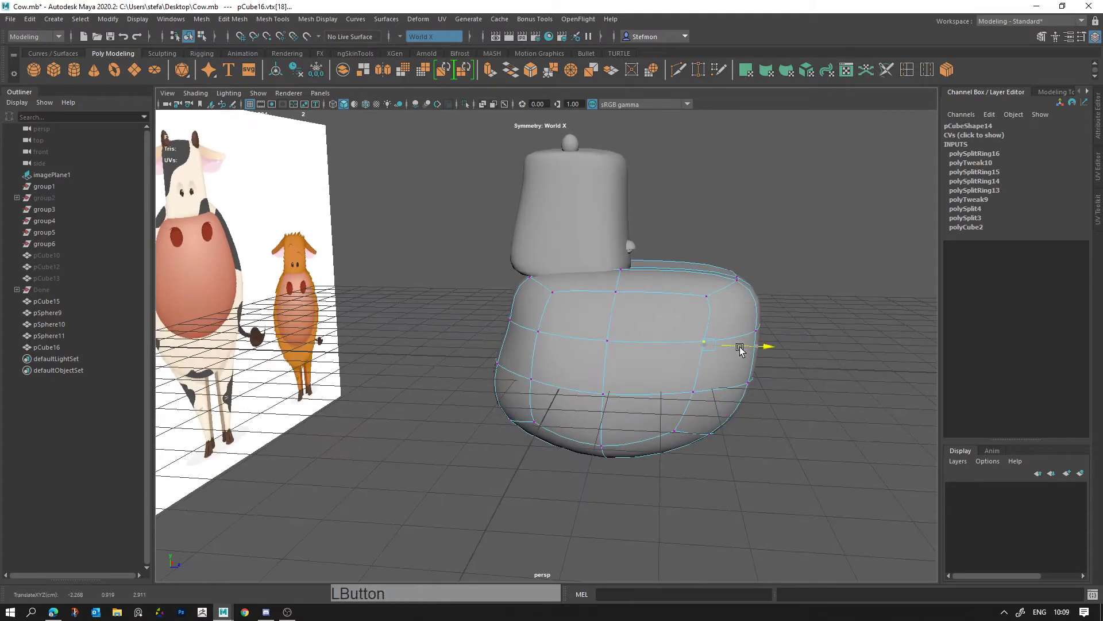
# Step: Adjust the mid and upper body vertices to keep the outline smooth, undoing a stray move
pyautogui.click(759, 292)
pyautogui.click(761, 320)
pyautogui.press('alt+d')
pyautogui.click(681, 373)
pyautogui.rightClick(716, 377)
pyautogui.click(679, 311)
pyautogui.click(656, 296)
pyautogui.click(799, 243)
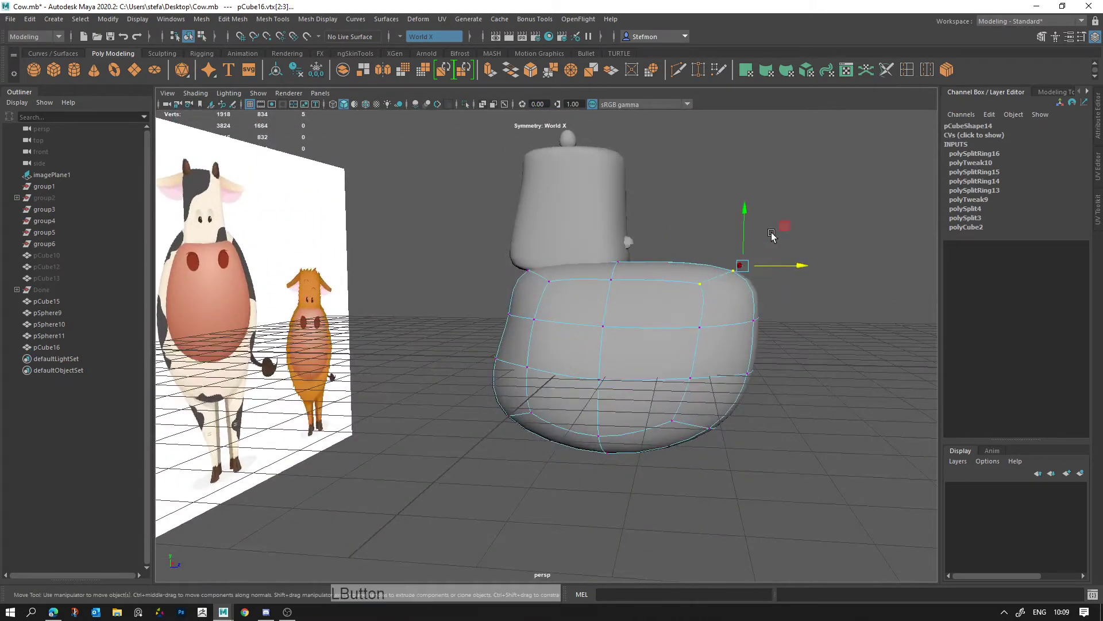
pyautogui.click(789, 230)
pyautogui.press('ctrl+z')
# Step: Select the body's lower vertices and check them in the full-size front view against the reference
pyautogui.click(765, 469)
pyautogui.click(561, 488)
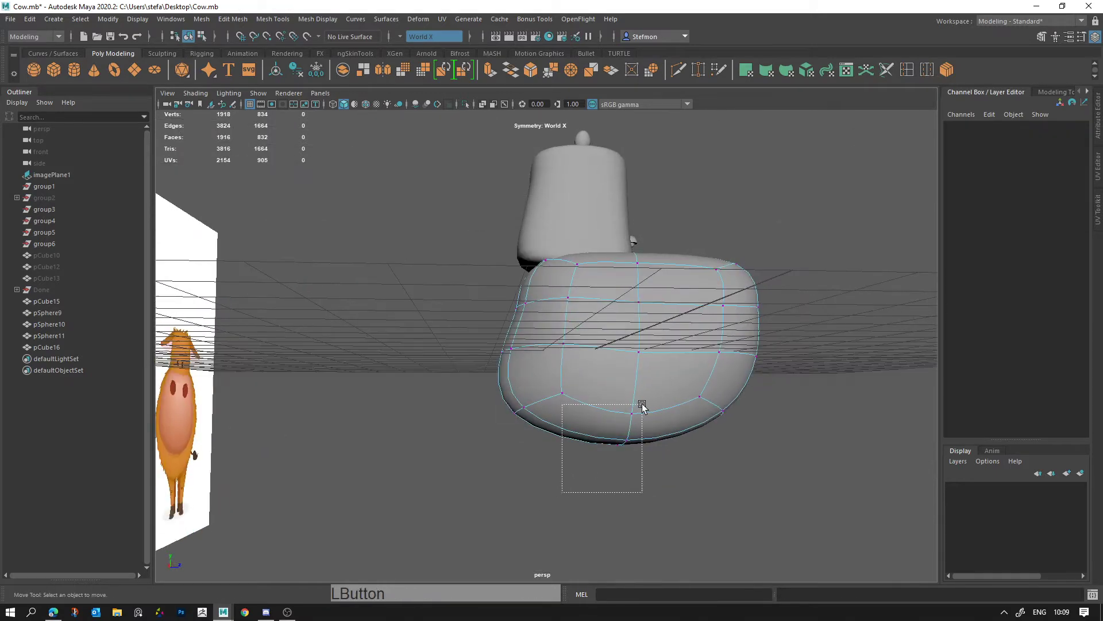
pyautogui.press('space')
pyautogui.middleClick(440, 411)
pyautogui.click(426, 394)
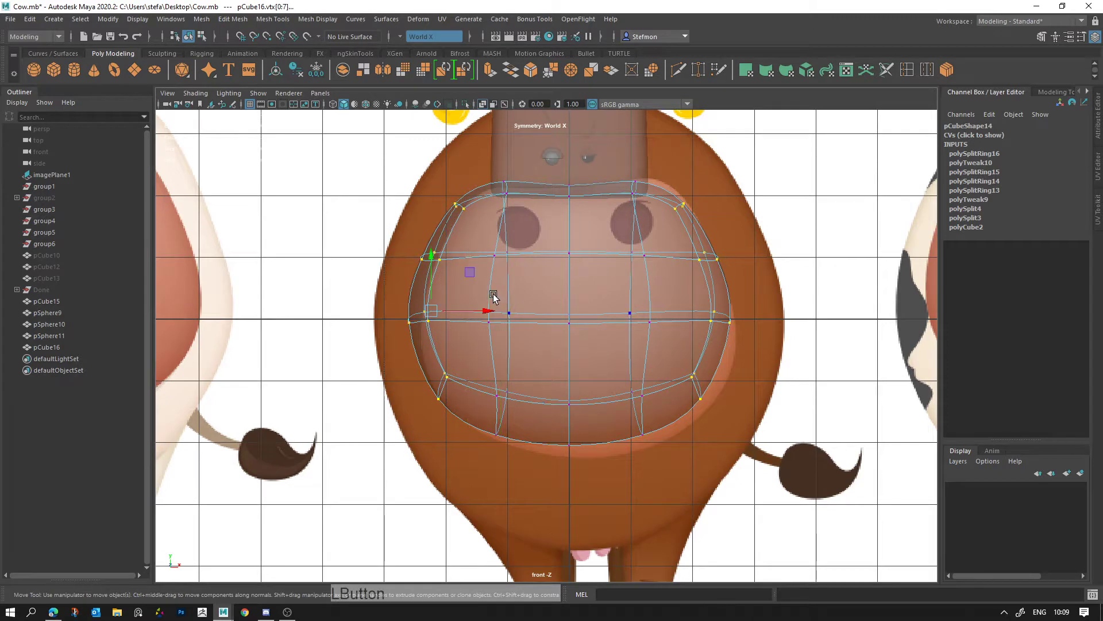
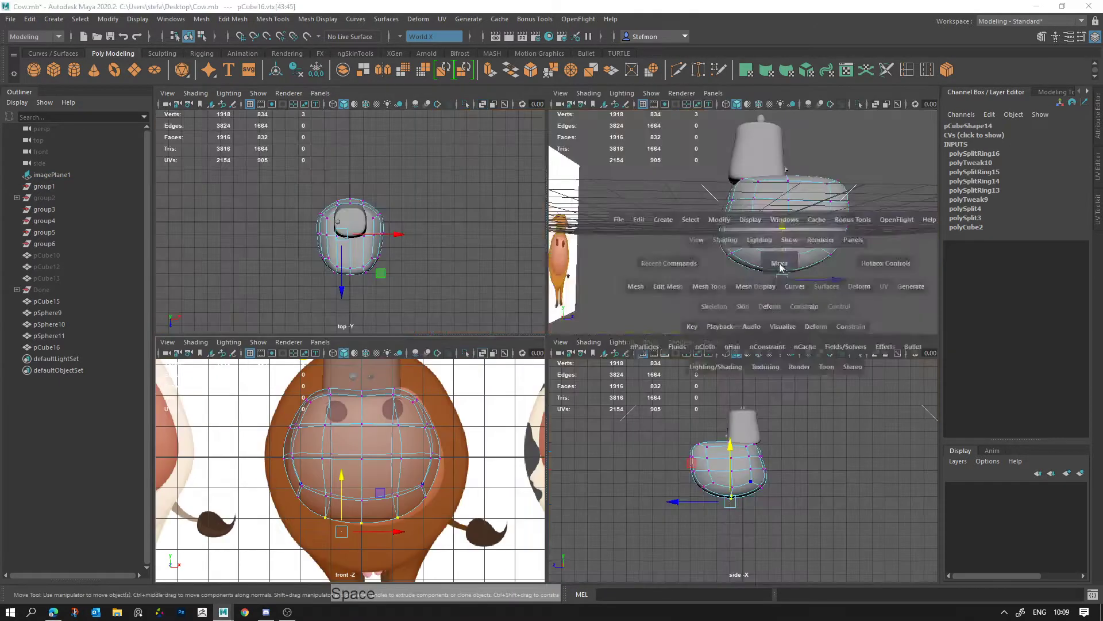
# Step: Show the perspective view full-size and pick the body block's lower corner vertices
pyautogui.click(762, 285)
pyautogui.press('alt+d')
pyautogui.rightClick(635, 331)
pyautogui.click(534, 332)
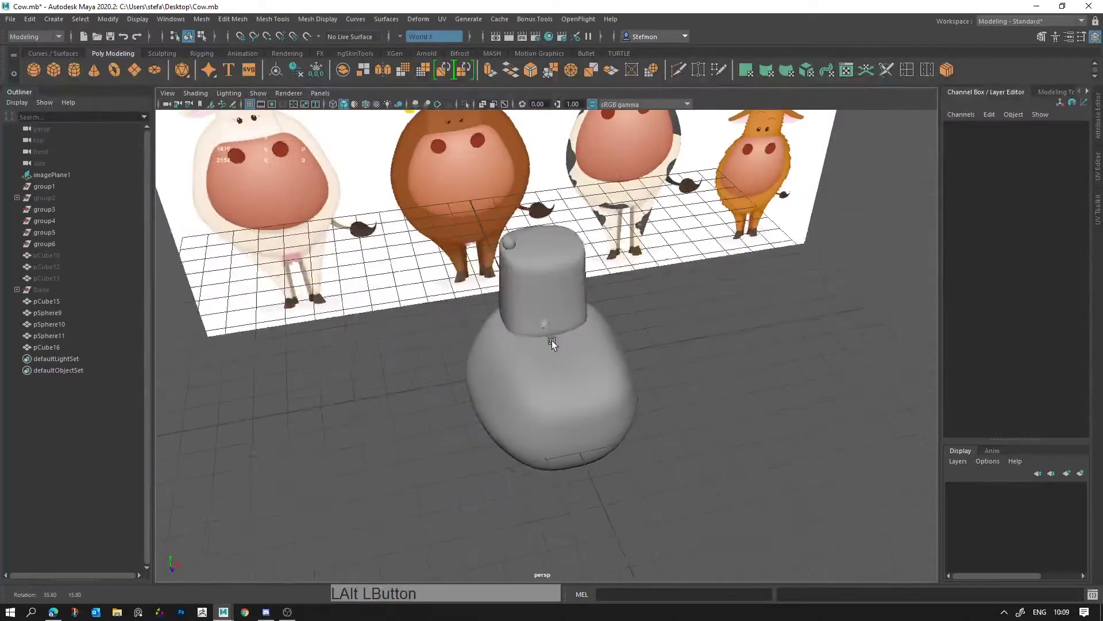
pyautogui.click(525, 429)
pyautogui.click(579, 395)
pyautogui.rightClick(521, 391)
pyautogui.click(540, 382)
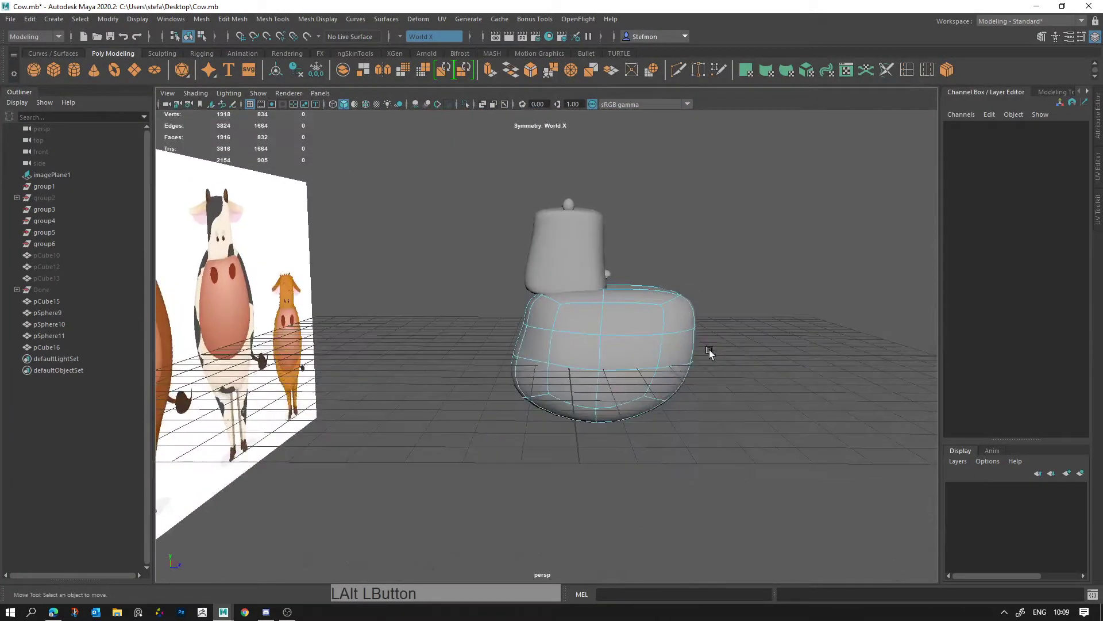
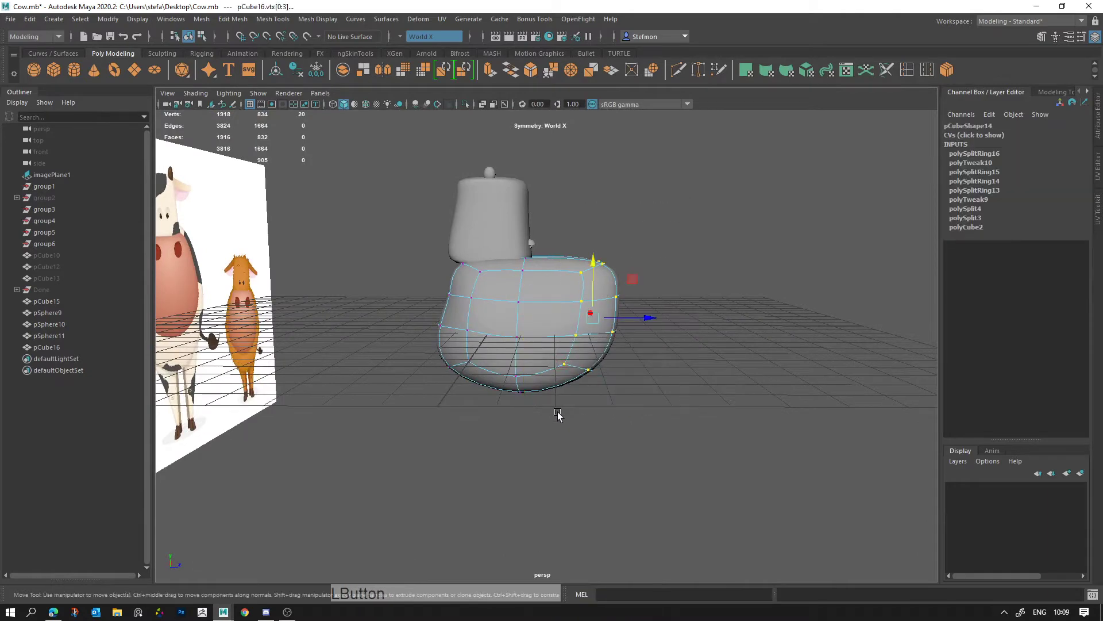
# Step: Push one lower corner vertex of the body outward to round its base, undoing overshoots
pyautogui.press('w')
pyautogui.click(650, 314)
pyautogui.press('alt+d')
pyautogui.click(634, 381)
pyautogui.press('ctrl+z')
pyautogui.click(659, 374)
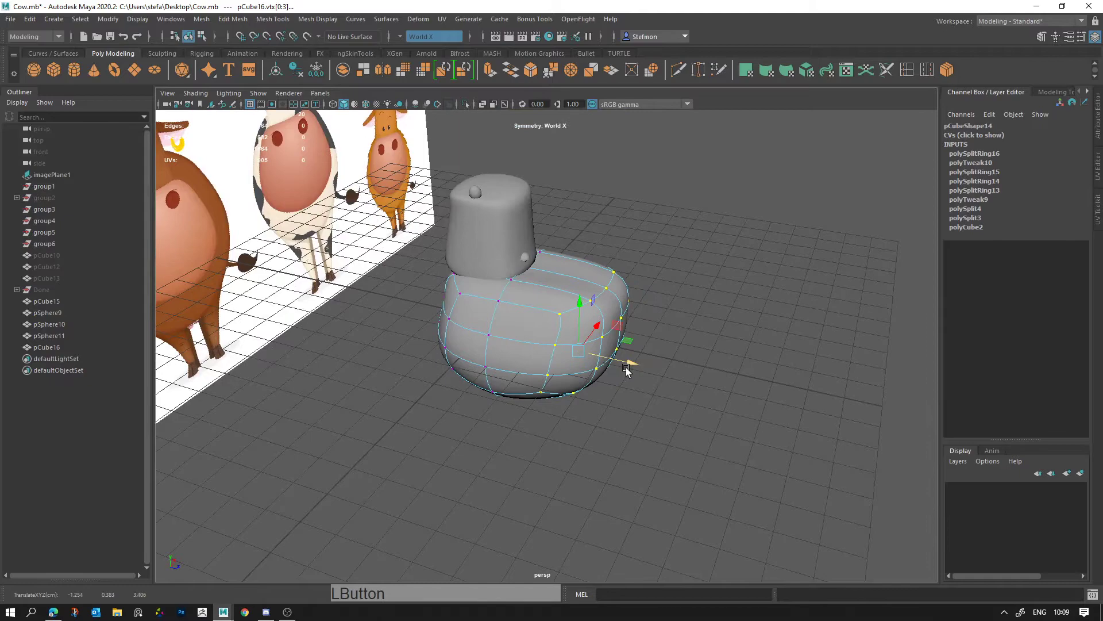
pyautogui.click(658, 423)
pyautogui.press('ctrl+z')
# Step: Push the opposite lower corner outward to match, then select the body object pCube16
pyautogui.click(570, 420)
pyautogui.press('alt+d')
pyautogui.click(572, 427)
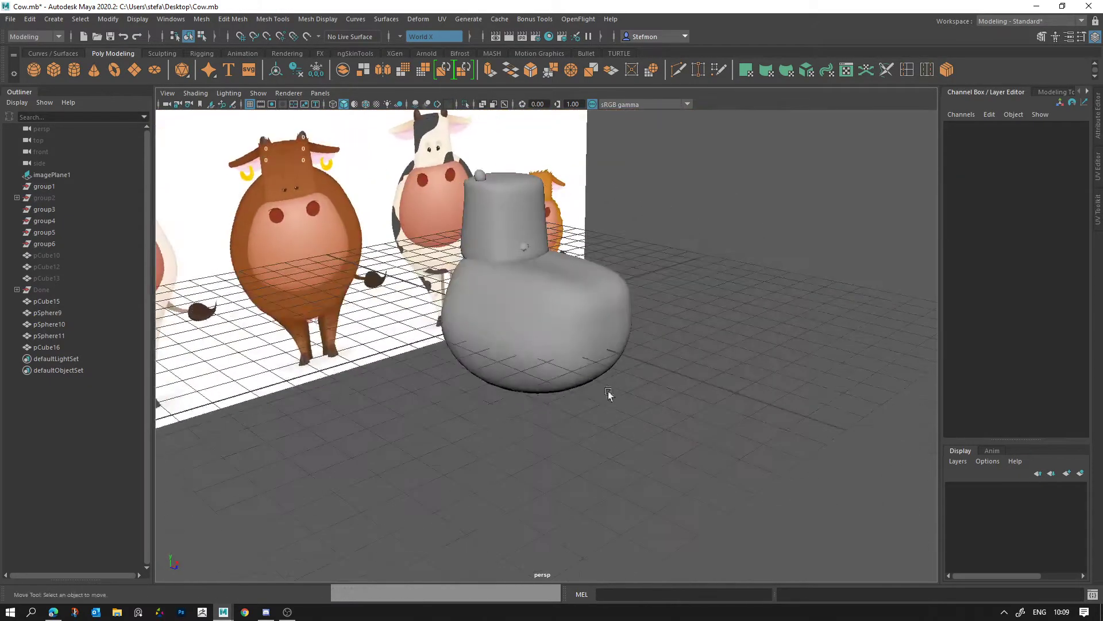
pyautogui.click(586, 352)
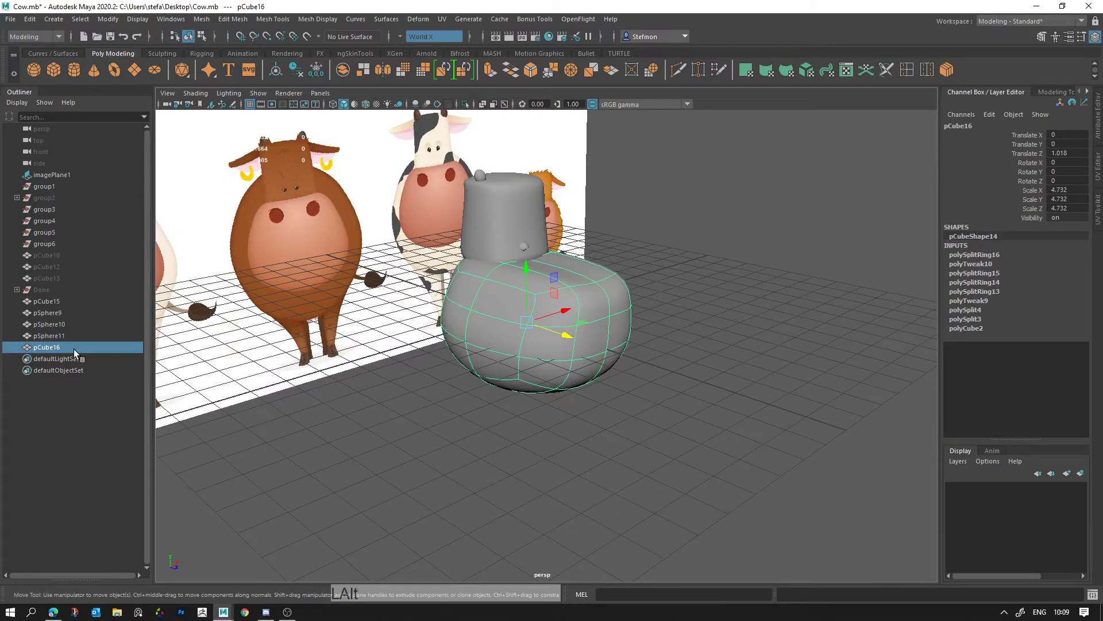
pyautogui.click(64, 296)
pyautogui.press('h')
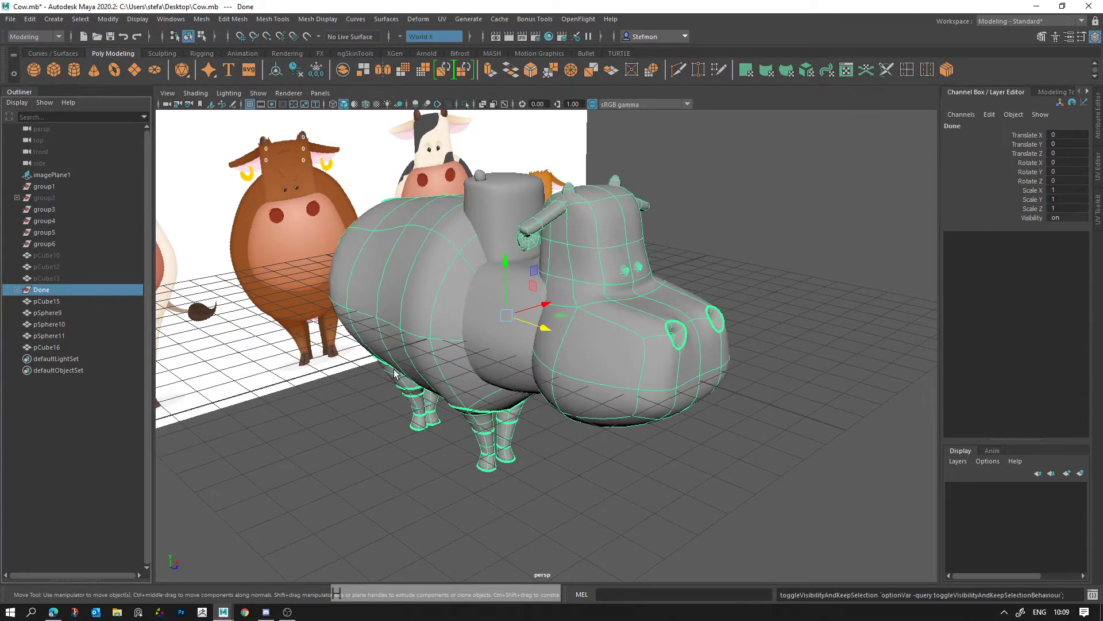
pyautogui.click(622, 408)
pyautogui.middleClick(621, 382)
pyautogui.rightClick(619, 405)
pyautogui.click(636, 433)
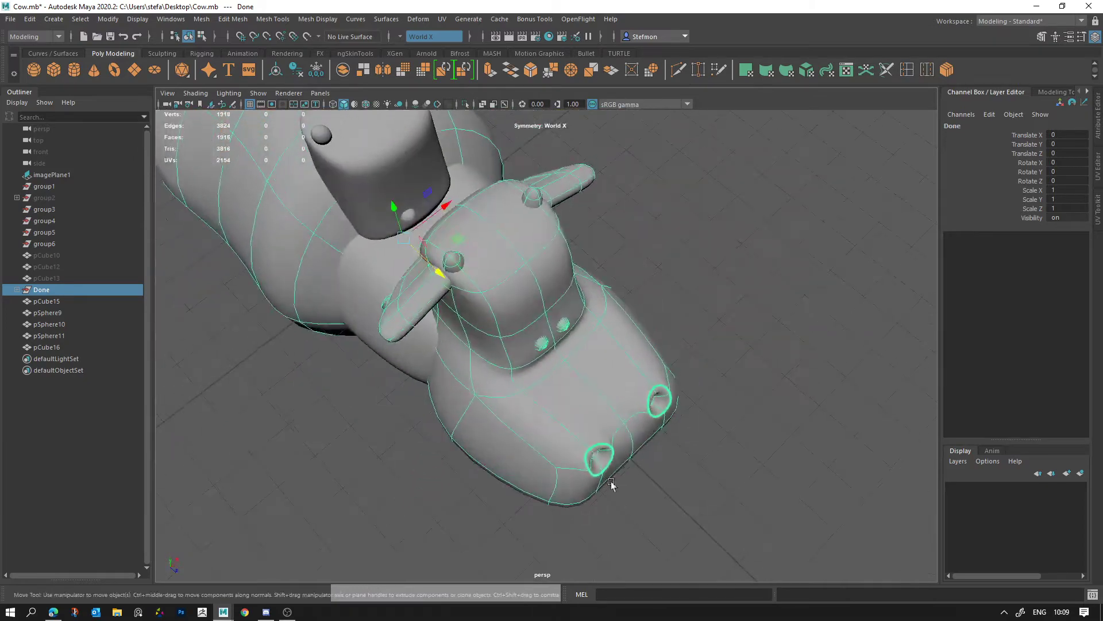
pyautogui.click(651, 446)
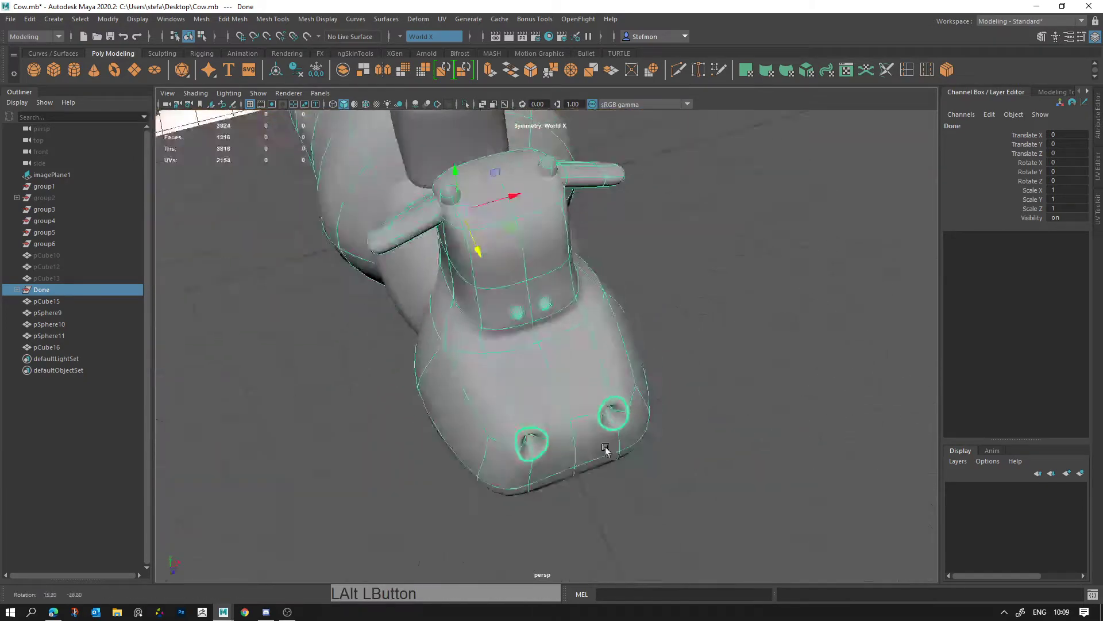
pyautogui.click(533, 492)
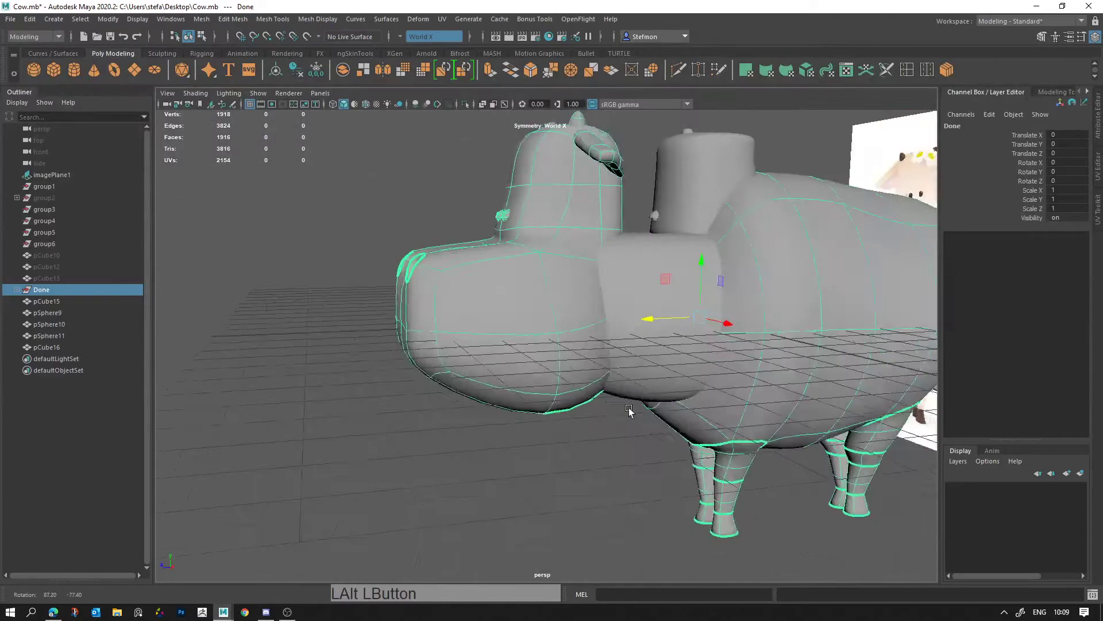
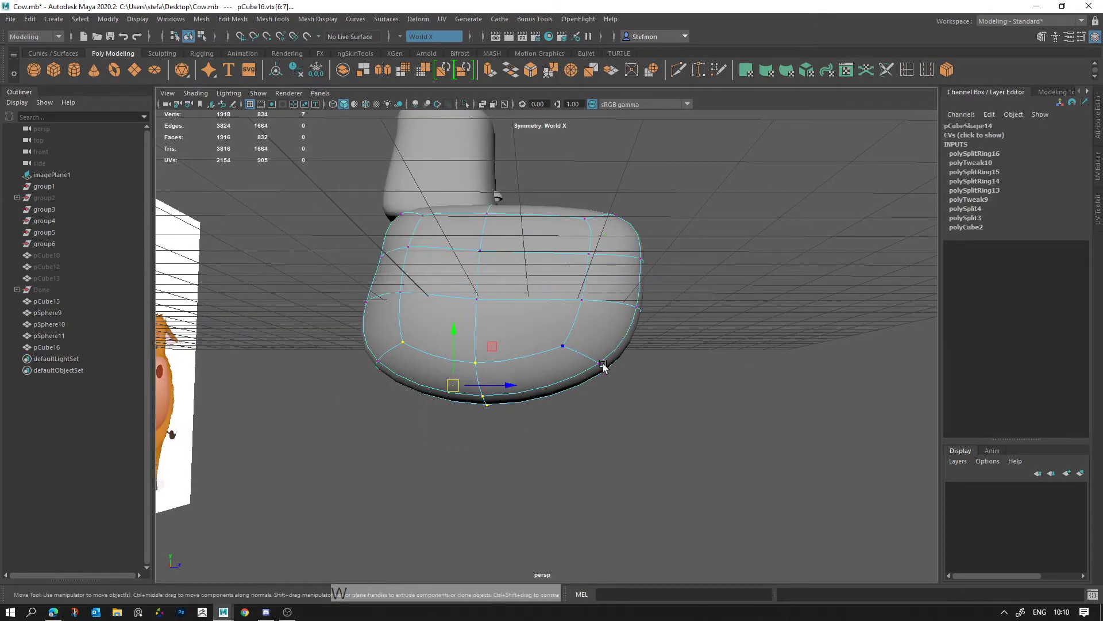
# Step: Pick vertices on the muzzle's underside in the side view ready to round its profile
pyautogui.click(534, 409)
pyautogui.press('r')
pyautogui.click(603, 258)
pyautogui.press('w')
pyautogui.click(601, 255)
pyautogui.click(615, 285)
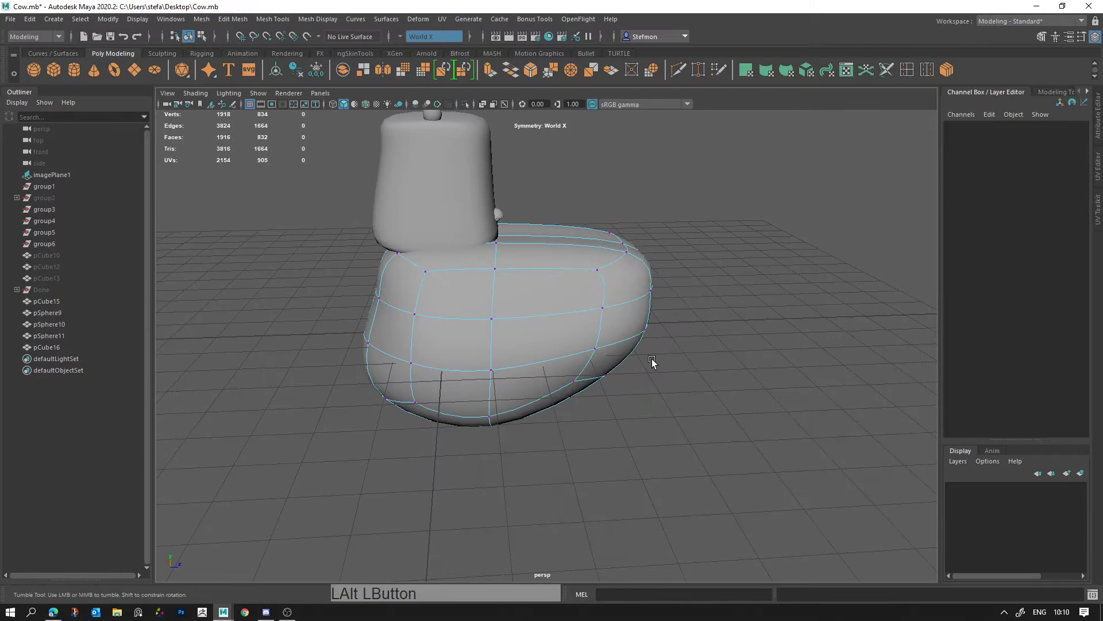
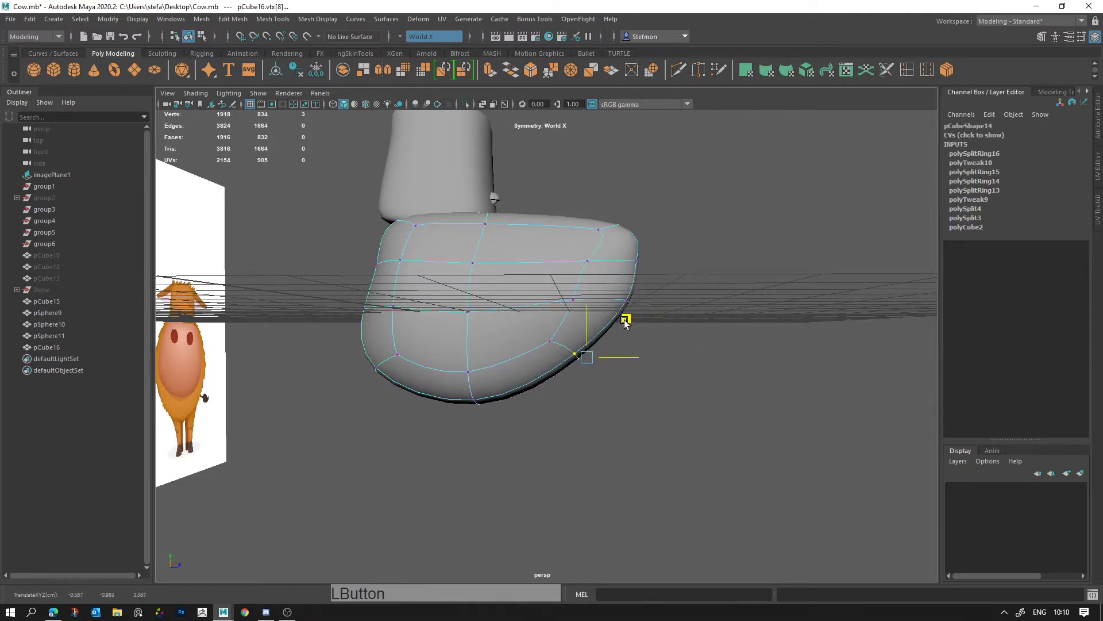
pyautogui.click(614, 283)
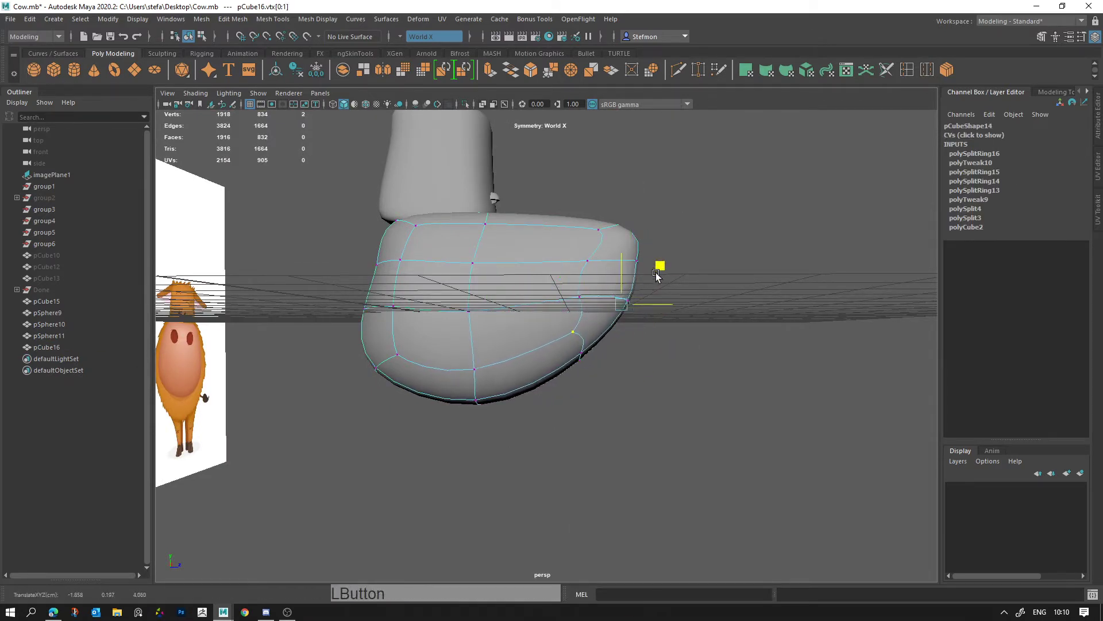
pyautogui.press('ctrl+z')
# Step: Pull the muzzle's rear and back vertices inward so its profile curves smoothly
pyautogui.click(639, 360)
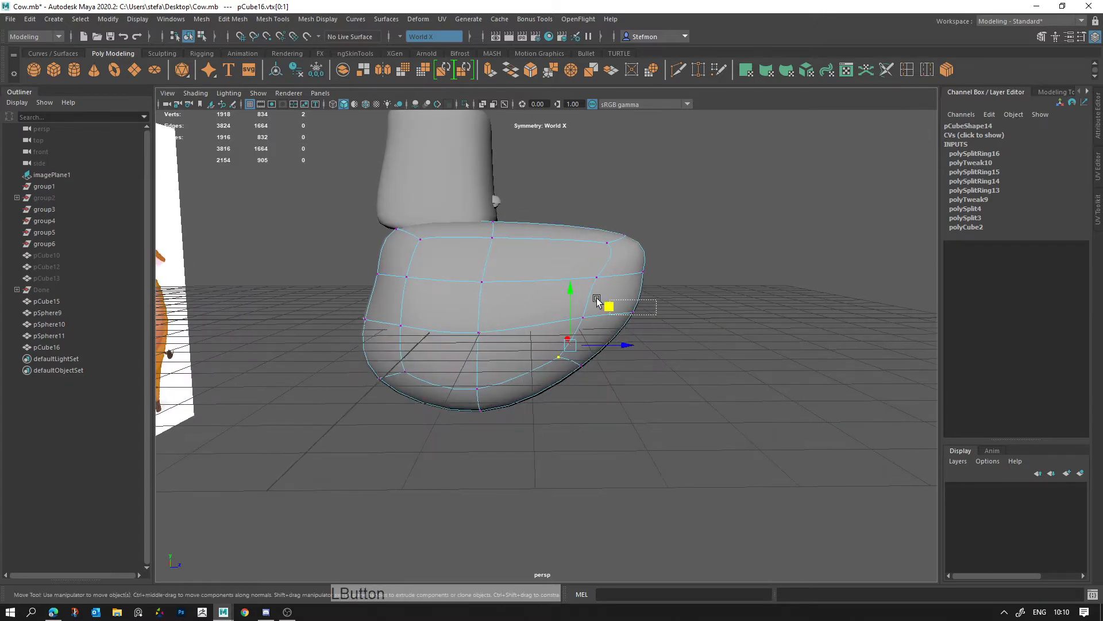
pyautogui.click(630, 328)
pyautogui.click(601, 377)
pyautogui.click(631, 313)
pyautogui.press('alt+d')
pyautogui.click(670, 382)
# Step: Tuck in the muzzle's lower corners and review the result in the four-view layout
pyautogui.rightClick(460, 329)
pyautogui.click(553, 336)
pyautogui.rightClick(558, 344)
pyautogui.middleClick(672, 355)
pyautogui.click(615, 358)
pyautogui.press('space')
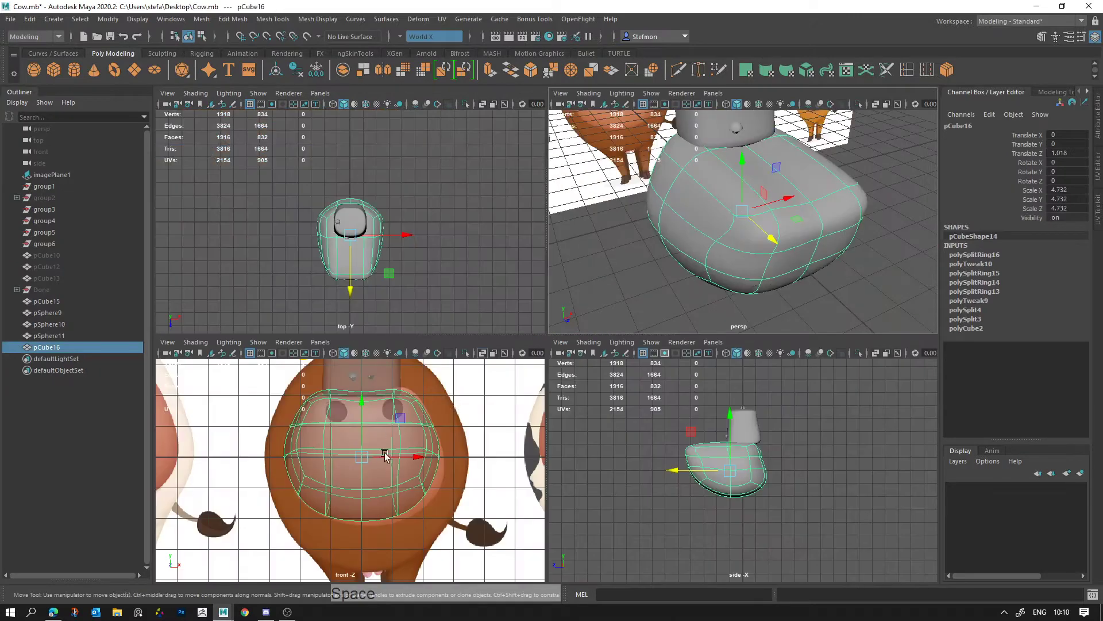
pyautogui.rightClick(553, 420)
# Step: Shift the muzzle edges beside the nostril and along the top to follow the snout outline
pyautogui.middleClick(529, 360)
pyautogui.rightClick(478, 261)
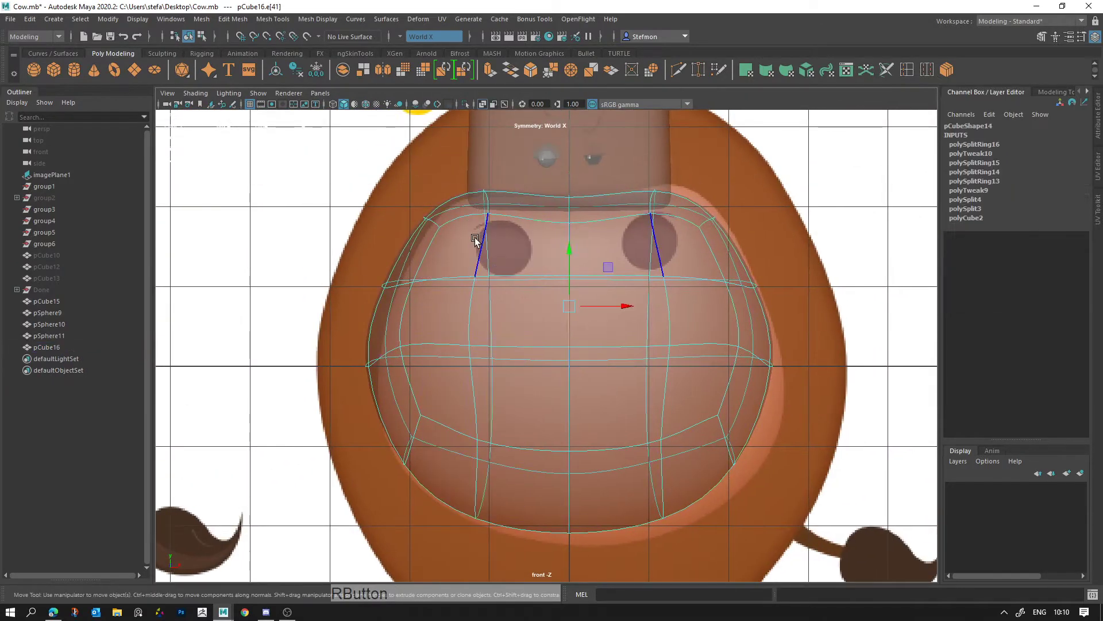
pyautogui.click(480, 237)
pyautogui.press('w')
pyautogui.click(539, 366)
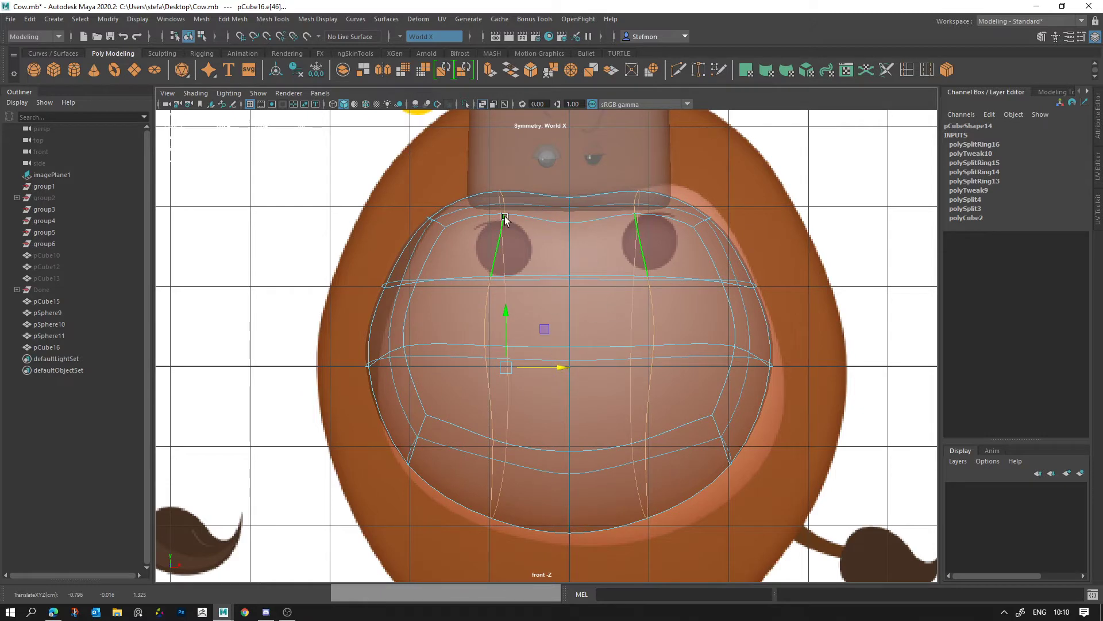
pyautogui.click(483, 218)
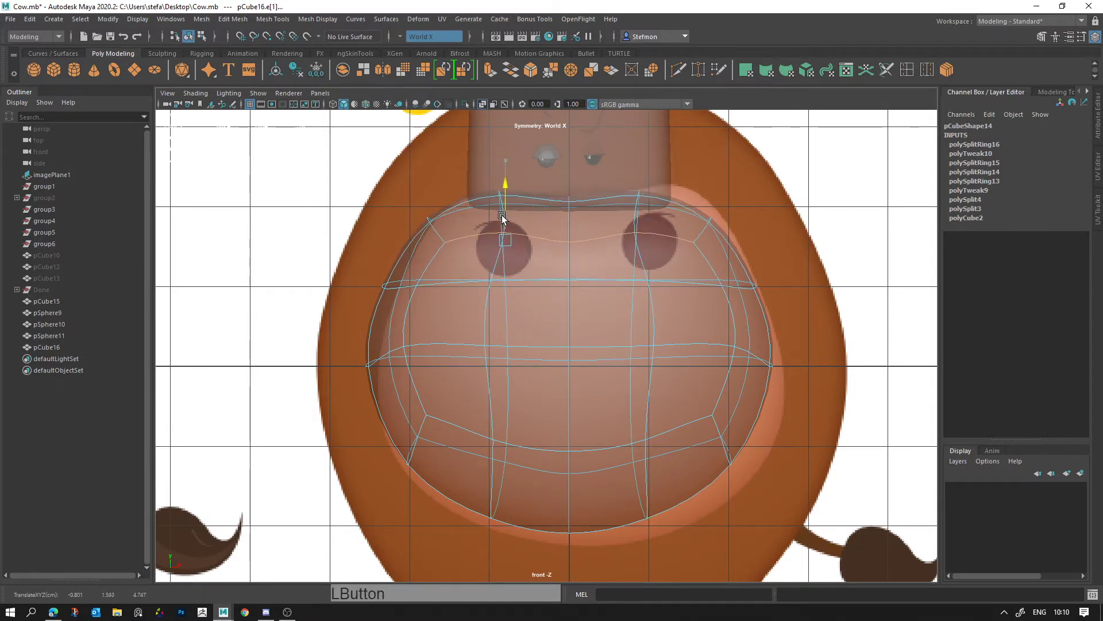
# Step: Move the muzzle's top-row, corner and side vertices onto the pink snout's edge in the reference
pyautogui.rightClick(497, 231)
pyautogui.click(432, 223)
pyautogui.press('w')
pyautogui.click(456, 172)
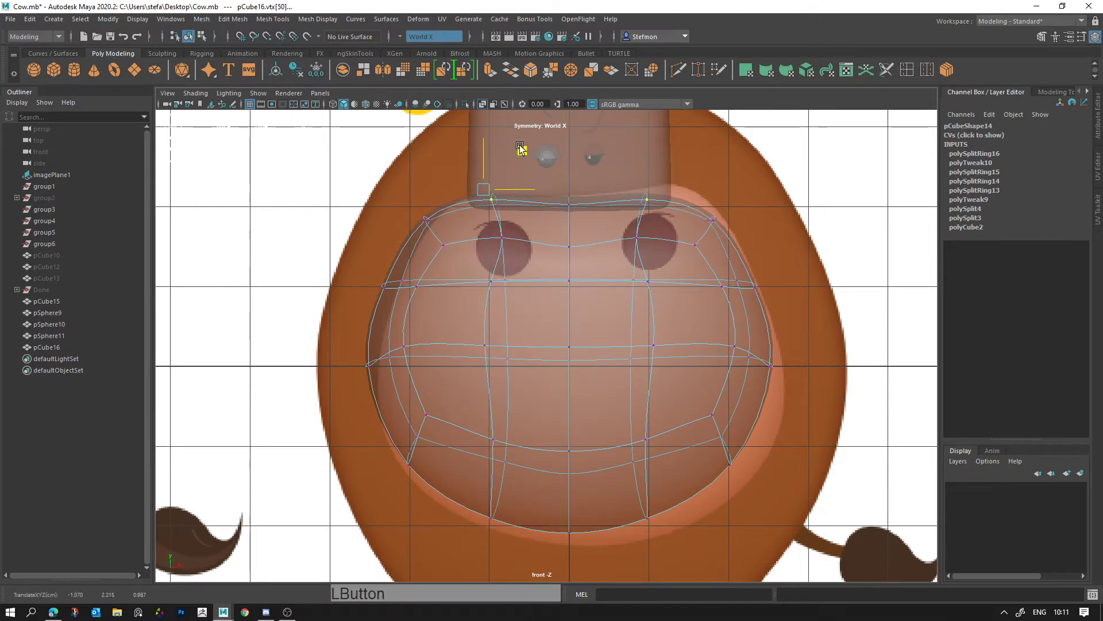
pyautogui.click(437, 227)
pyautogui.press('w')
pyautogui.click(462, 173)
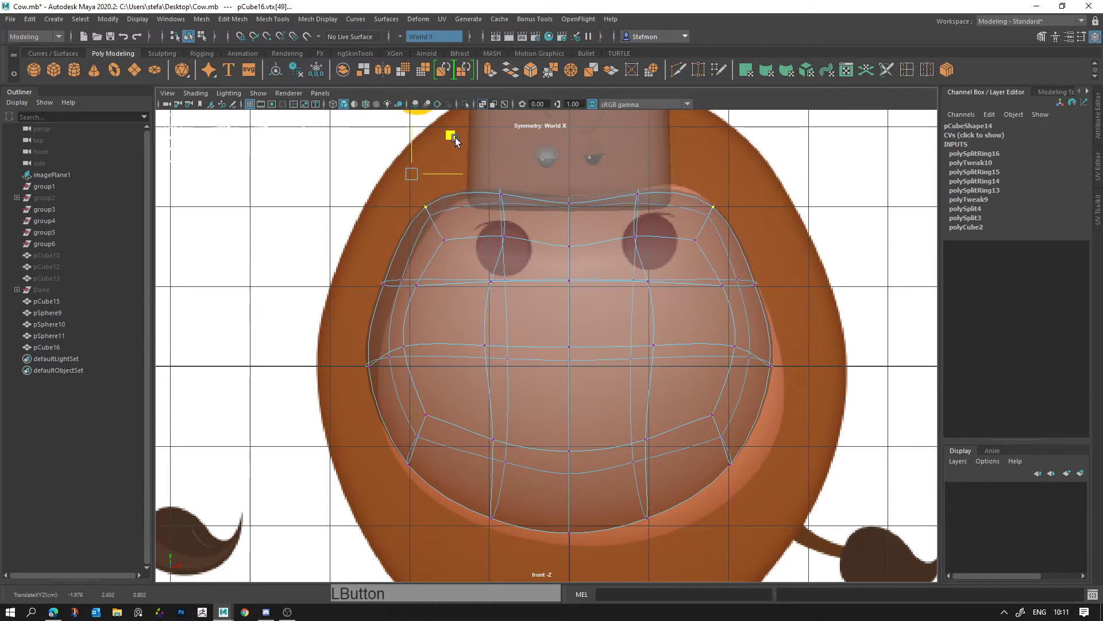
pyautogui.click(385, 288)
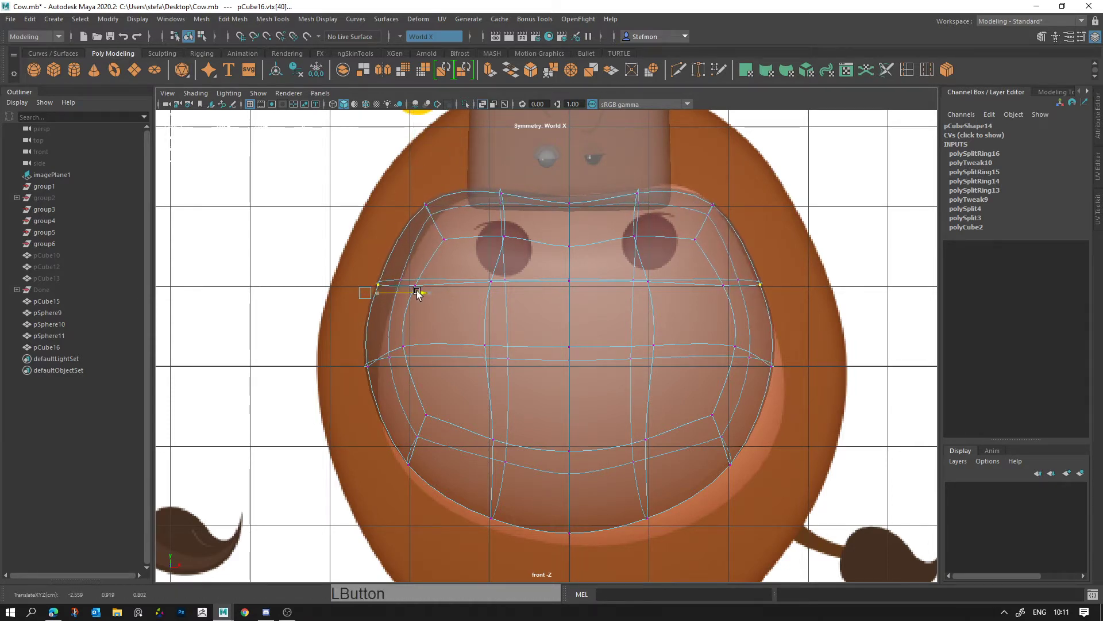
pyautogui.click(370, 374)
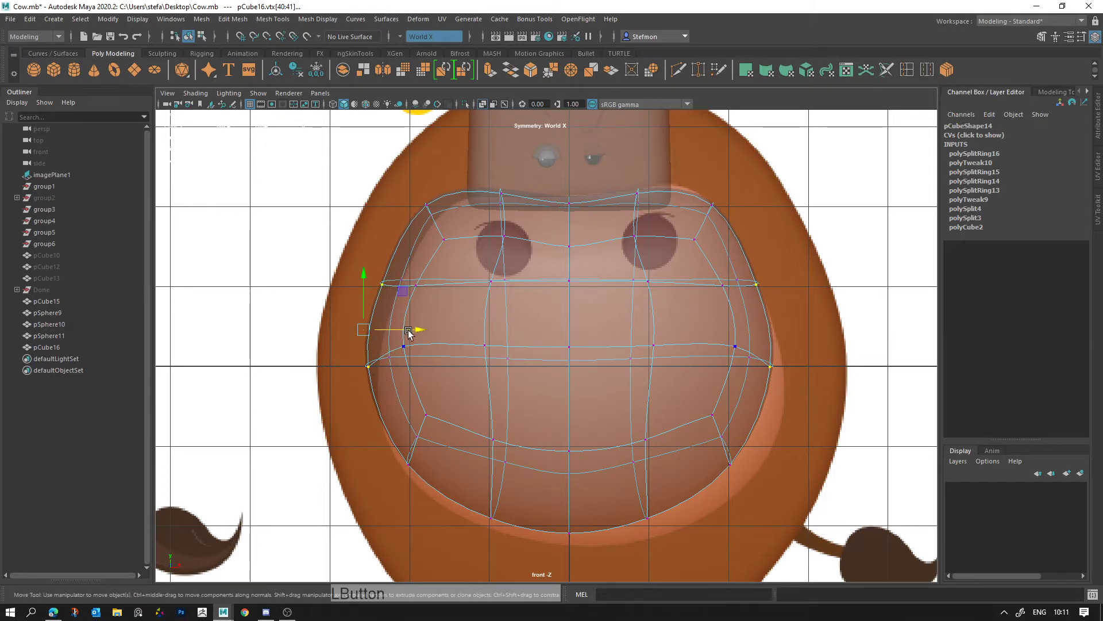
# Step: Widen the middle row and lower the corner and bottom vertices to the snout's base
pyautogui.click(420, 329)
pyautogui.click(409, 495)
pyautogui.click(435, 472)
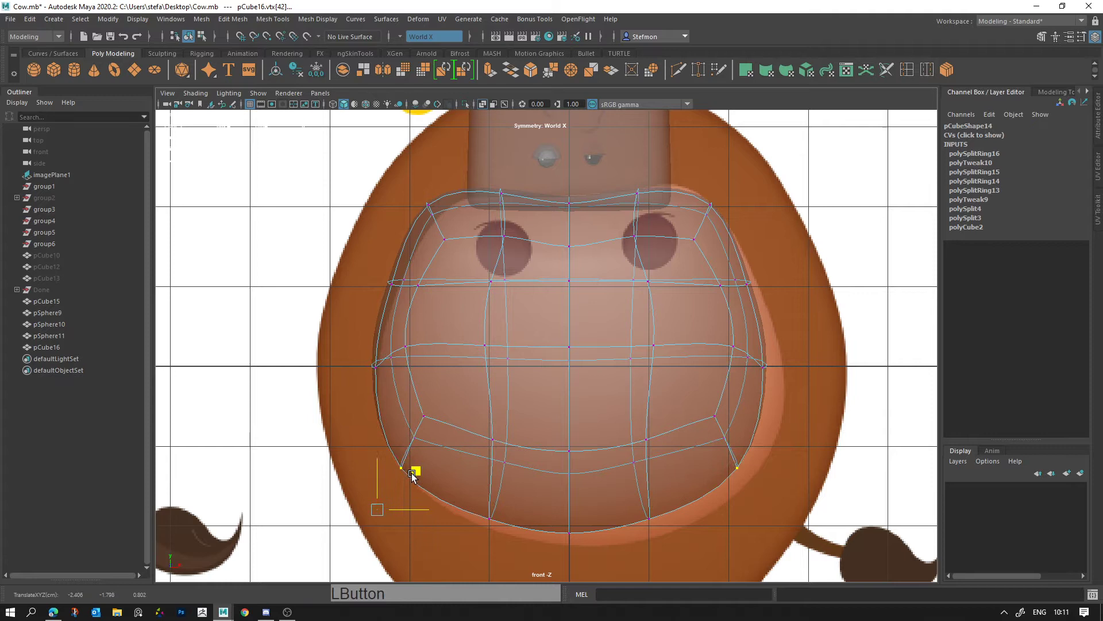
pyautogui.click(476, 557)
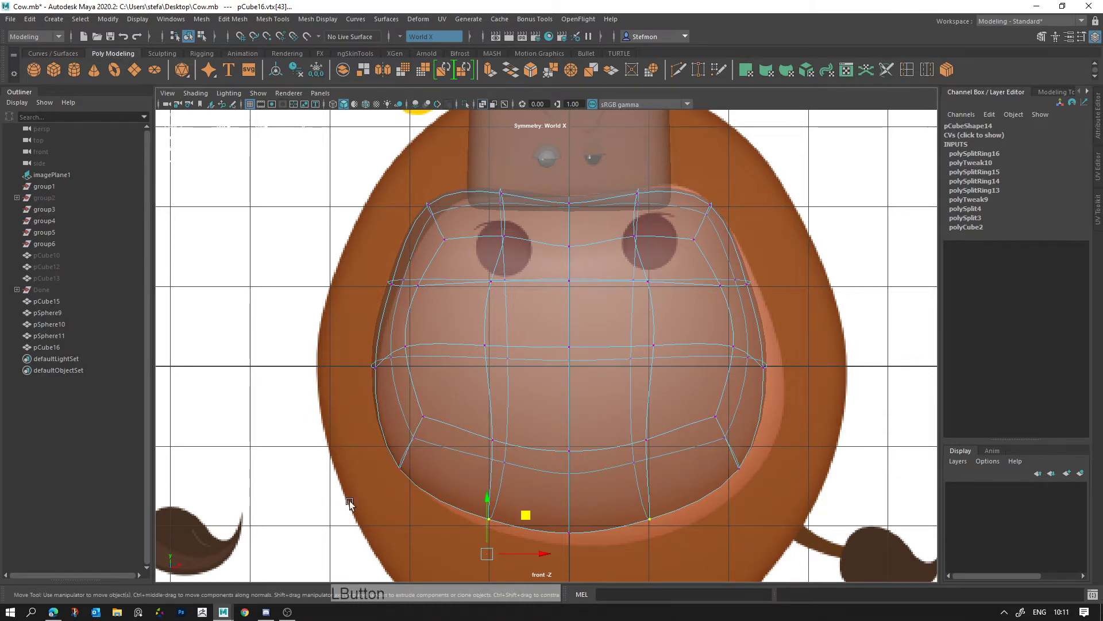
pyautogui.click(452, 348)
pyautogui.click(470, 564)
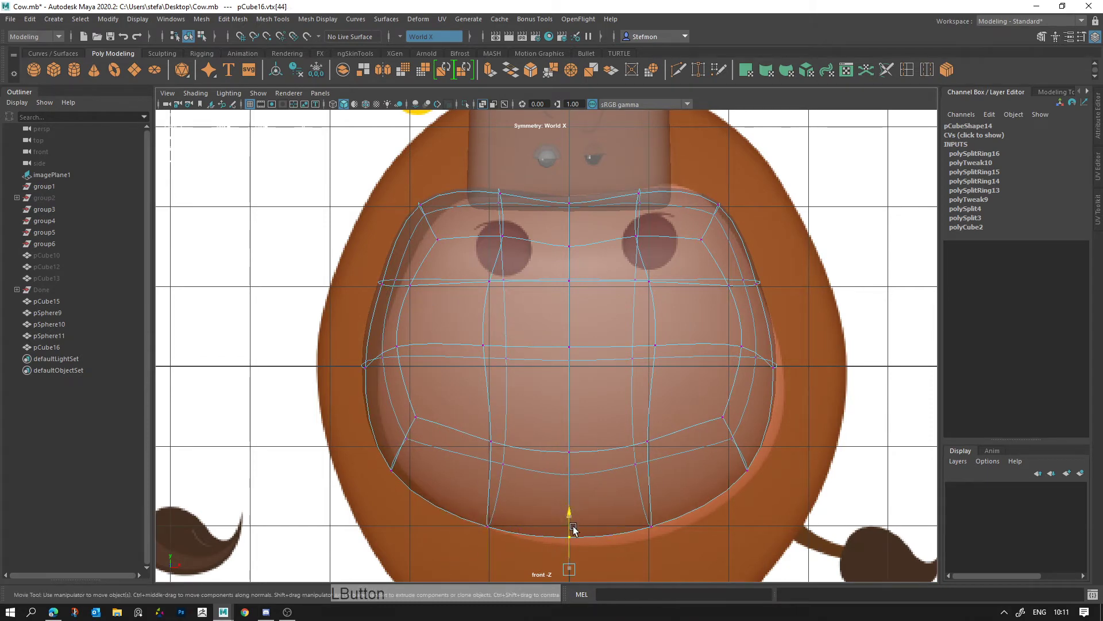
# Step: Review the reshaped muzzle in the four-view layout with the selection cleared
pyautogui.press('space')
pyautogui.press('alt+d')
pyautogui.click(792, 248)
pyautogui.press('alt+d')
pyautogui.rightClick(610, 229)
pyautogui.click(577, 287)
pyautogui.rightClick(605, 233)
pyautogui.click(639, 324)
# Step: Cycle the muzzle's component editing mode through the marking menu for further tweaks
pyautogui.rightClick(802, 385)
pyautogui.click(666, 358)
pyautogui.rightClick(722, 384)
pyautogui.click(640, 345)
pyautogui.rightClick(704, 290)
pyautogui.click(707, 293)
pyautogui.rightClick(715, 281)
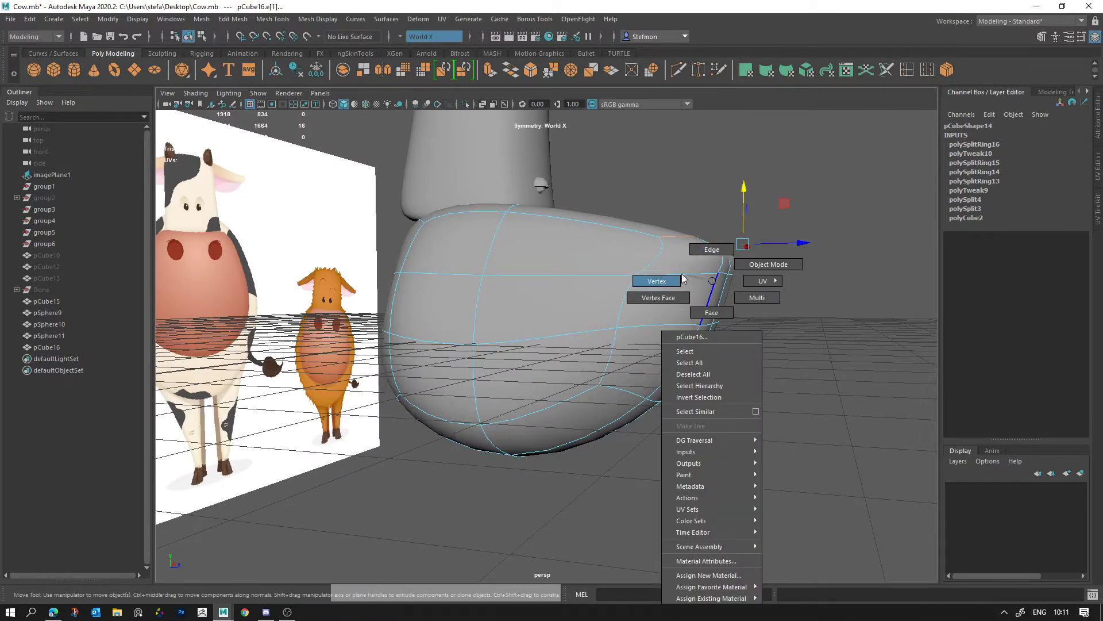
# Step: Scale the muzzle's front-side vertices flatter so the snout tip tucks in
pyautogui.click(706, 298)
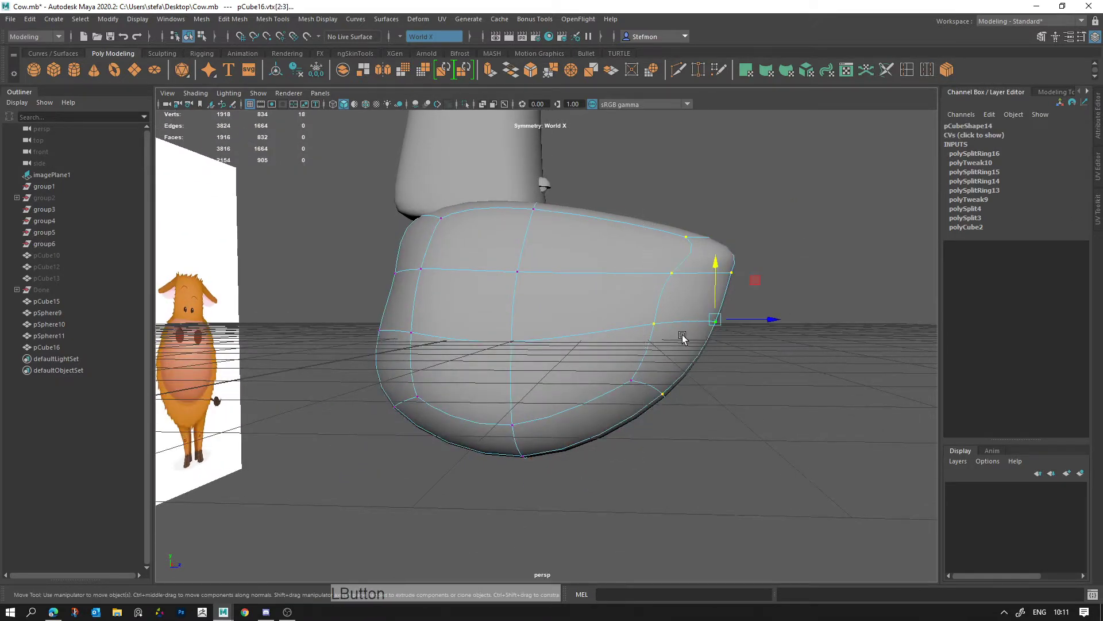
pyautogui.click(634, 201)
pyautogui.press('r')
pyautogui.click(762, 327)
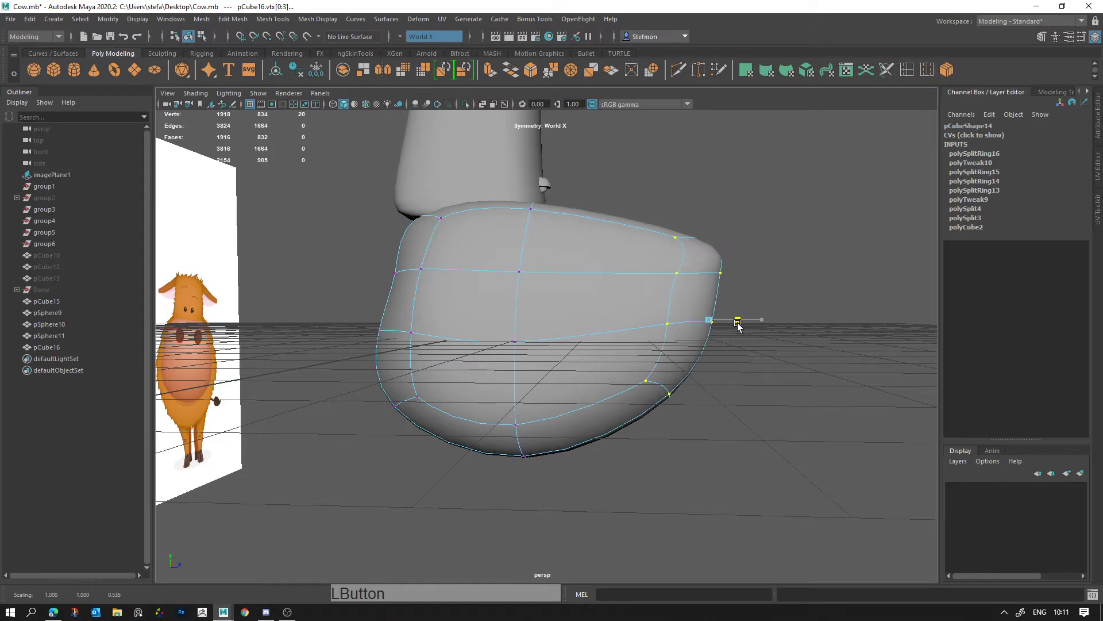
pyautogui.press('w')
pyautogui.click(748, 325)
pyautogui.press('alt+d')
# Step: Return to Object Mode on the whole muzzle via the marking menu
pyautogui.rightClick(652, 292)
pyautogui.click(559, 313)
pyautogui.rightClick(564, 353)
pyautogui.click(566, 358)
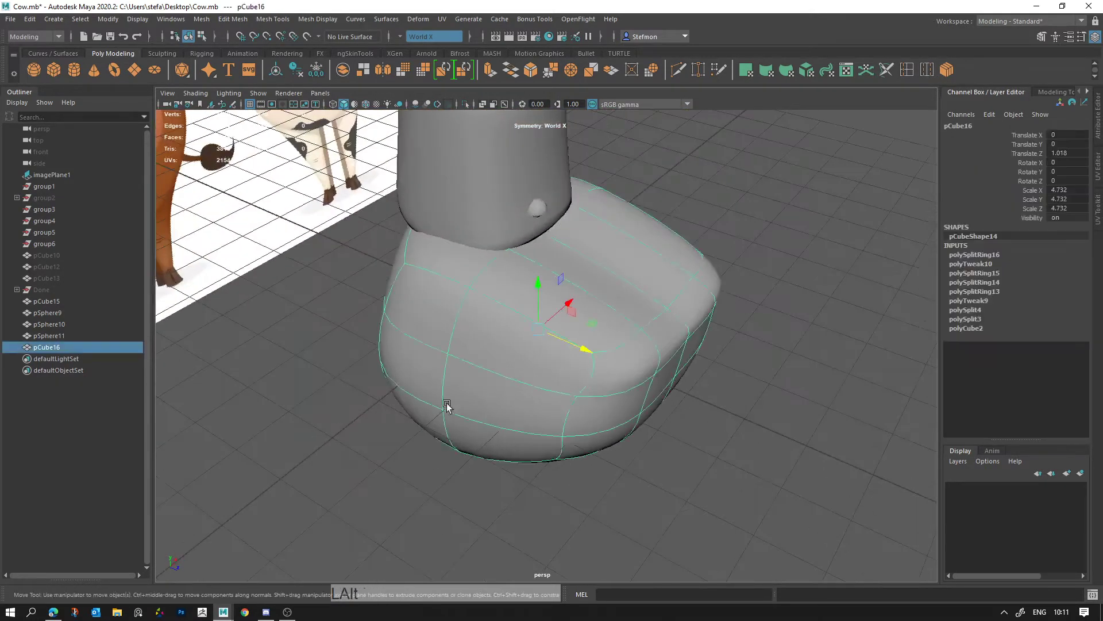
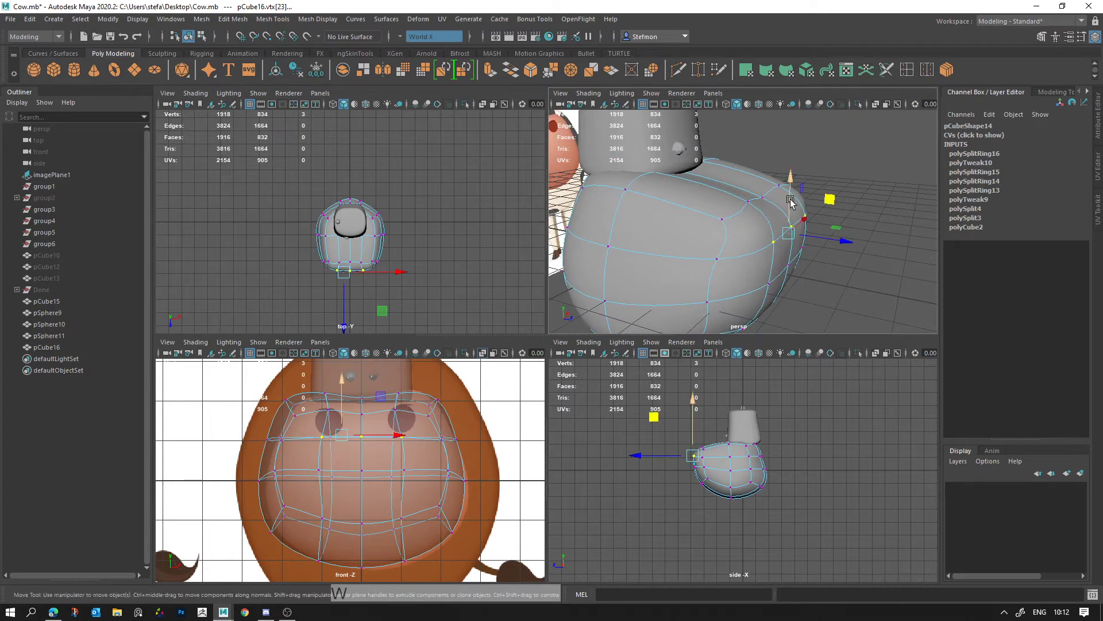
# Step: Move a vertex at the muzzle's top edge toward the head in the four-view layout
pyautogui.click(795, 205)
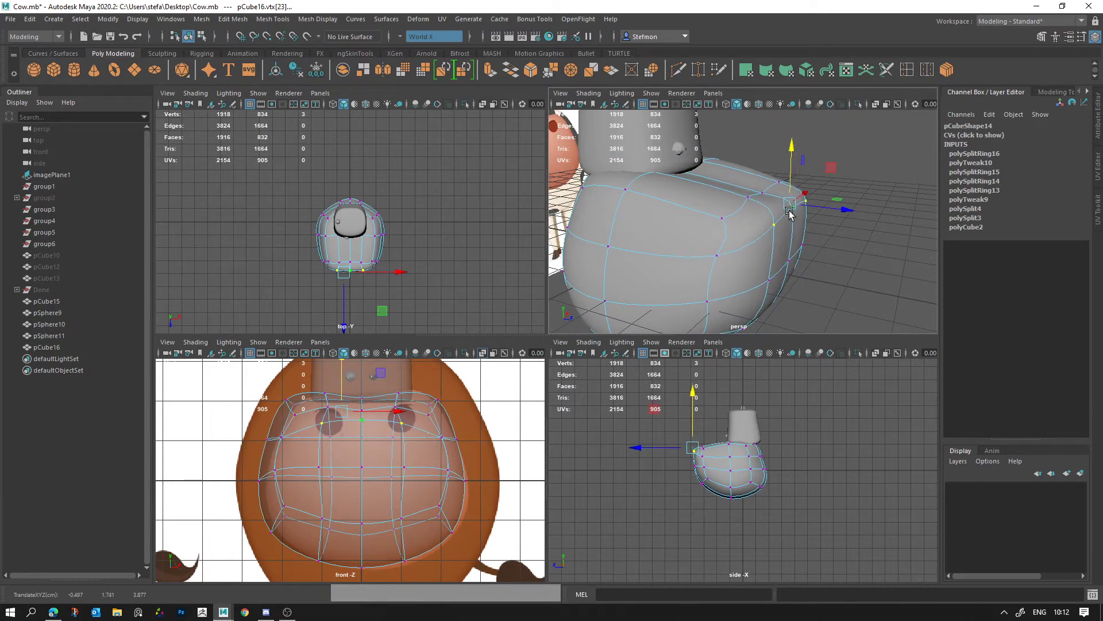
pyautogui.click(714, 257)
pyautogui.click(756, 264)
pyautogui.click(803, 239)
pyautogui.click(748, 223)
pyautogui.press('q')
pyautogui.click(783, 215)
pyautogui.press('w')
pyautogui.click(772, 181)
pyautogui.press('alt+d')
pyautogui.rightClick(779, 216)
pyautogui.click(750, 203)
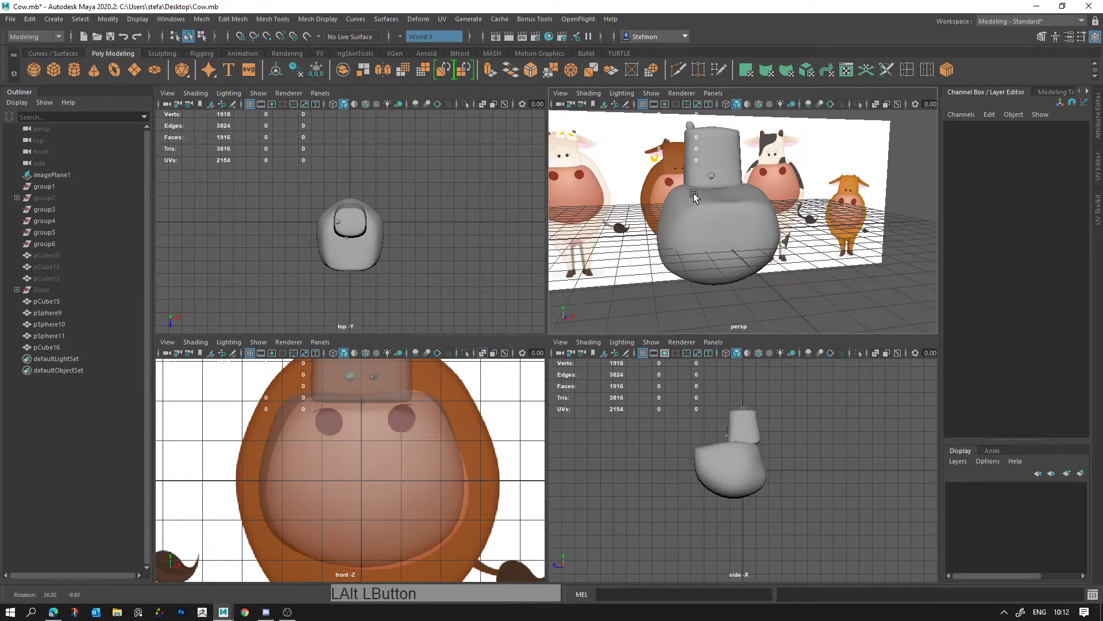
# Step: Re-enter vertex mode and nudge another upper muzzle vertex into place
pyautogui.rightClick(735, 213)
pyautogui.rightClick(716, 194)
pyautogui.click(688, 190)
pyautogui.rightClick(697, 172)
pyautogui.click(687, 141)
pyautogui.middleClick(802, 201)
pyautogui.press('q')
pyautogui.click(783, 219)
pyautogui.press('w')
pyautogui.click(784, 161)
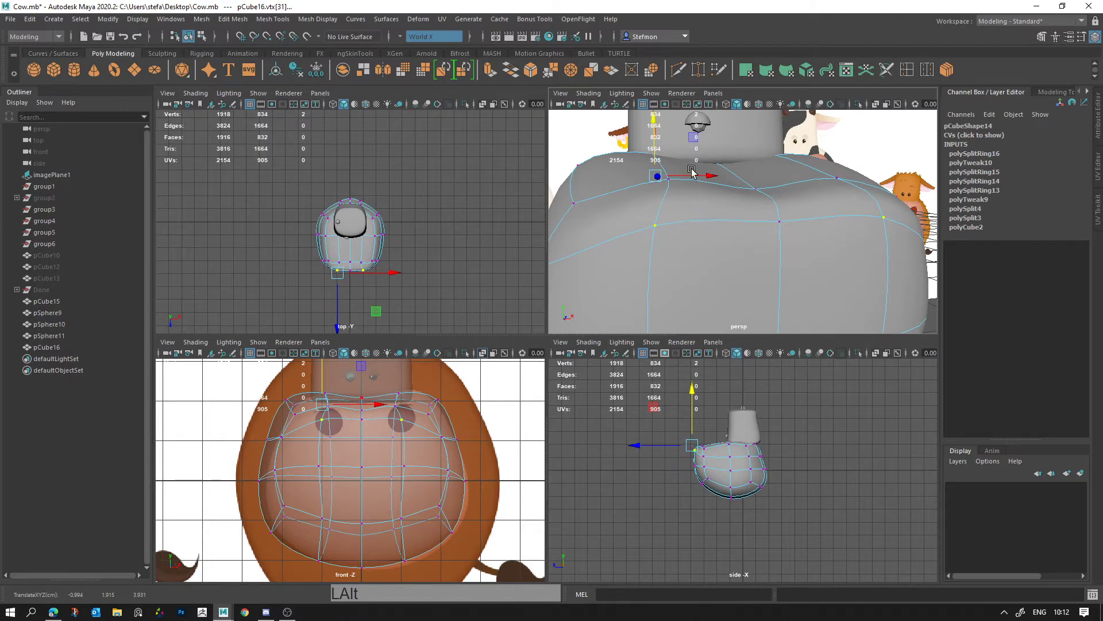
# Step: Reposition the top rear vertex near the head, then maximise the perspective view
pyautogui.click(699, 176)
pyautogui.press('alt+d')
pyautogui.rightClick(773, 264)
pyautogui.click(751, 262)
pyautogui.click(838, 240)
pyautogui.click(804, 246)
pyautogui.rightClick(796, 239)
pyautogui.click(789, 236)
pyautogui.middleClick(763, 208)
pyautogui.press('space')
pyautogui.rightClick(738, 243)
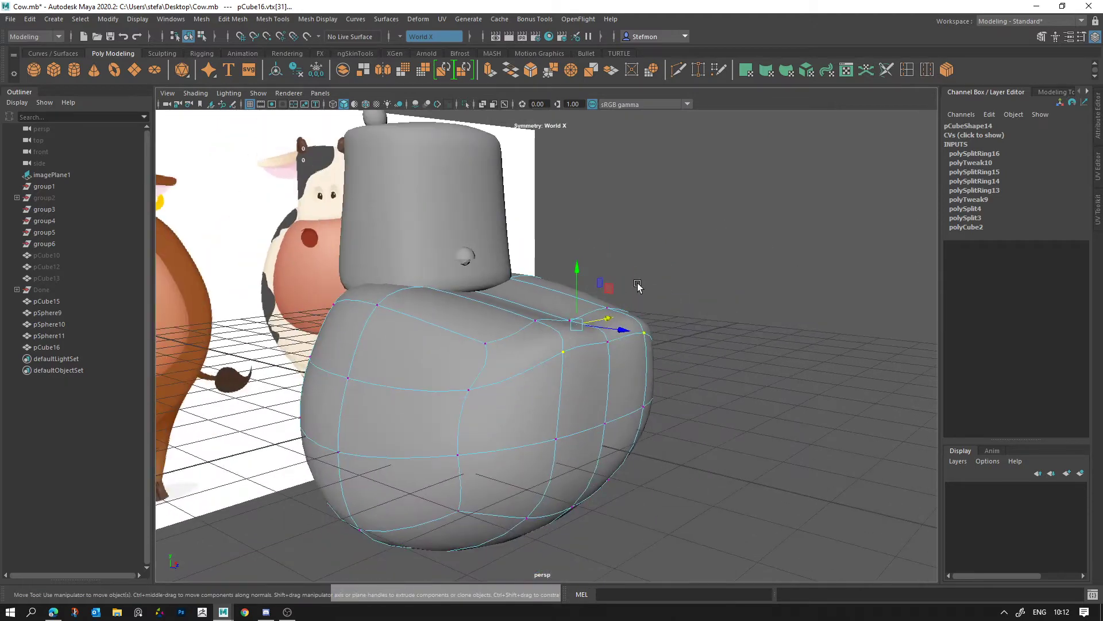
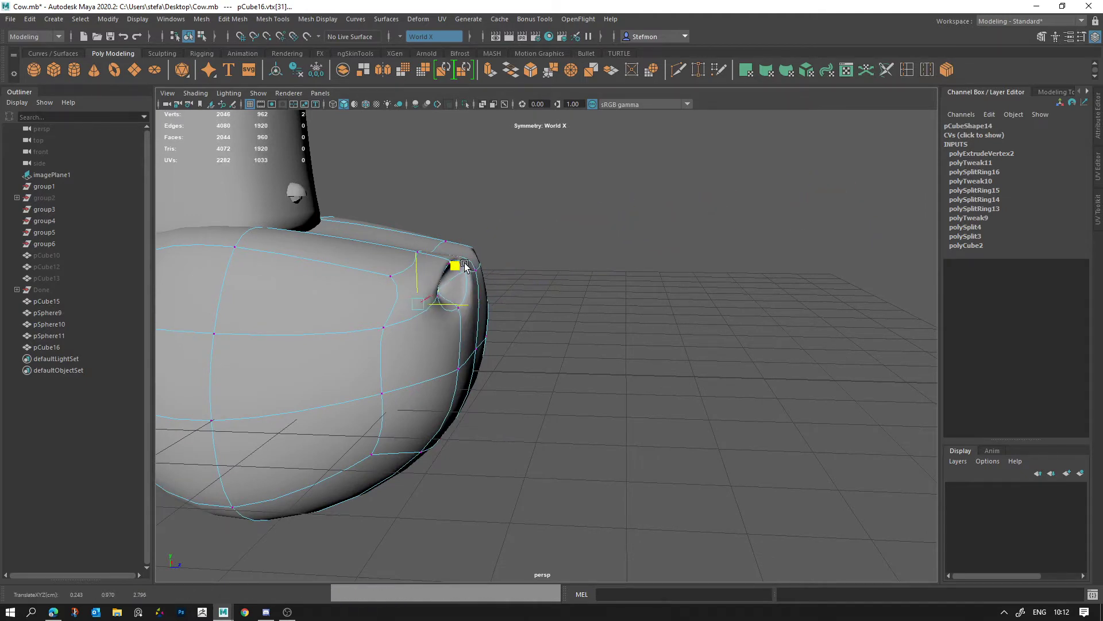
# Step: Push the extruded nostril vertices inward to dent two nostrils into the muzzle
pyautogui.click(506, 273)
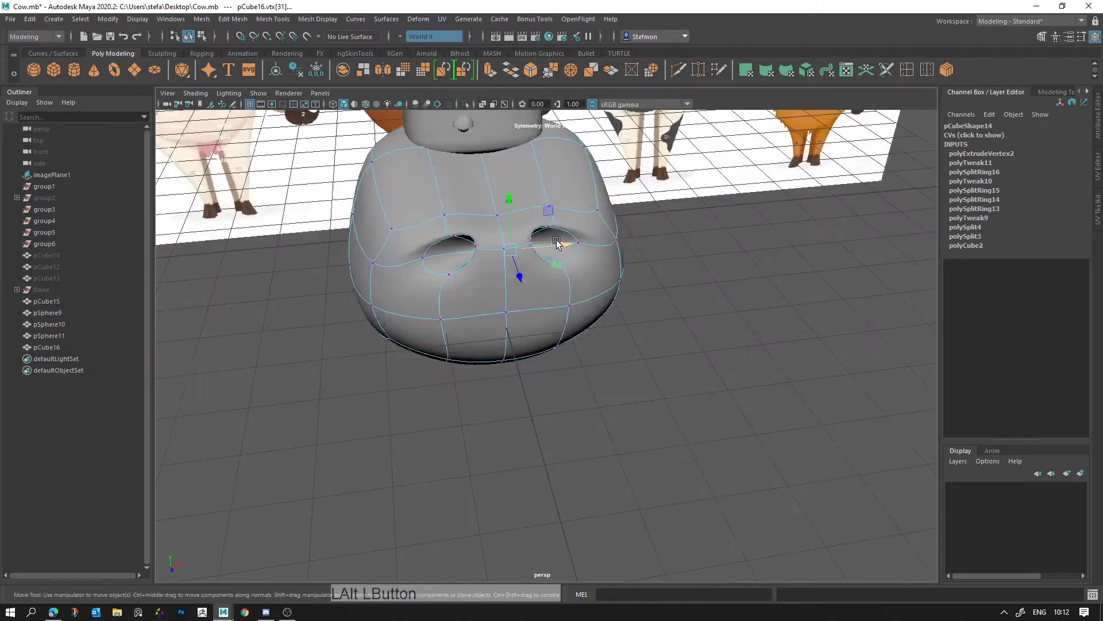
pyautogui.click(558, 251)
pyautogui.press('alt+d')
pyautogui.click(508, 226)
pyautogui.rightClick(573, 248)
pyautogui.middleClick(572, 232)
pyautogui.rightClick(652, 254)
pyautogui.rightClick(543, 312)
pyautogui.click(534, 295)
# Step: Scale down one nostril's edge ring and compare against the front reference, undoing the last tweak
pyautogui.click(568, 312)
pyautogui.press('r')
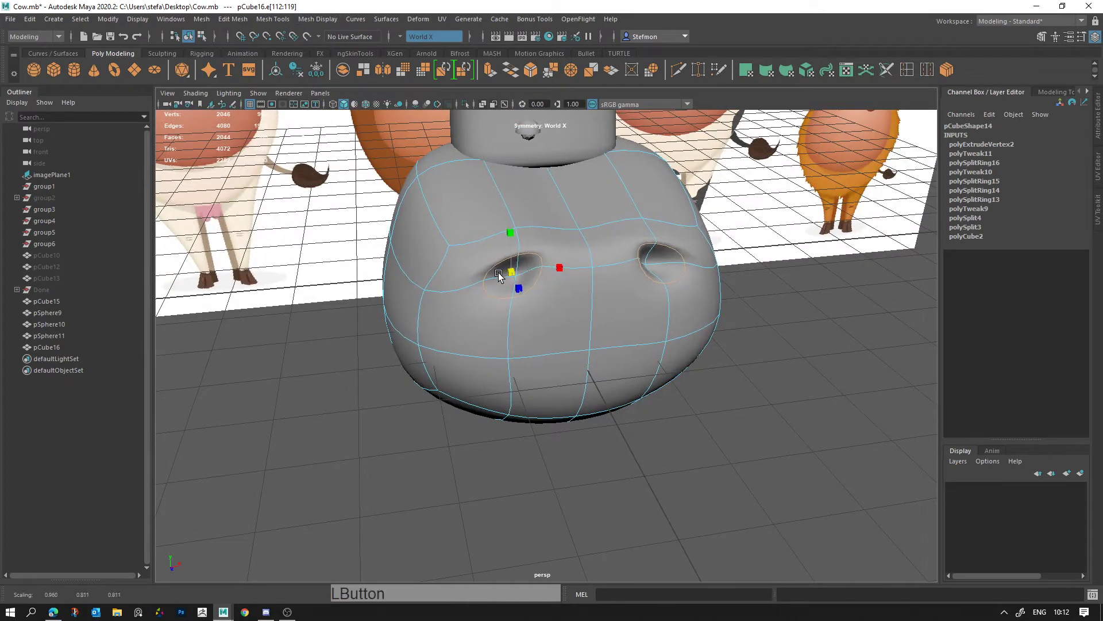
pyautogui.press('space')
pyautogui.rightClick(465, 298)
pyautogui.middleClick(532, 288)
pyautogui.press('ctrl+z')
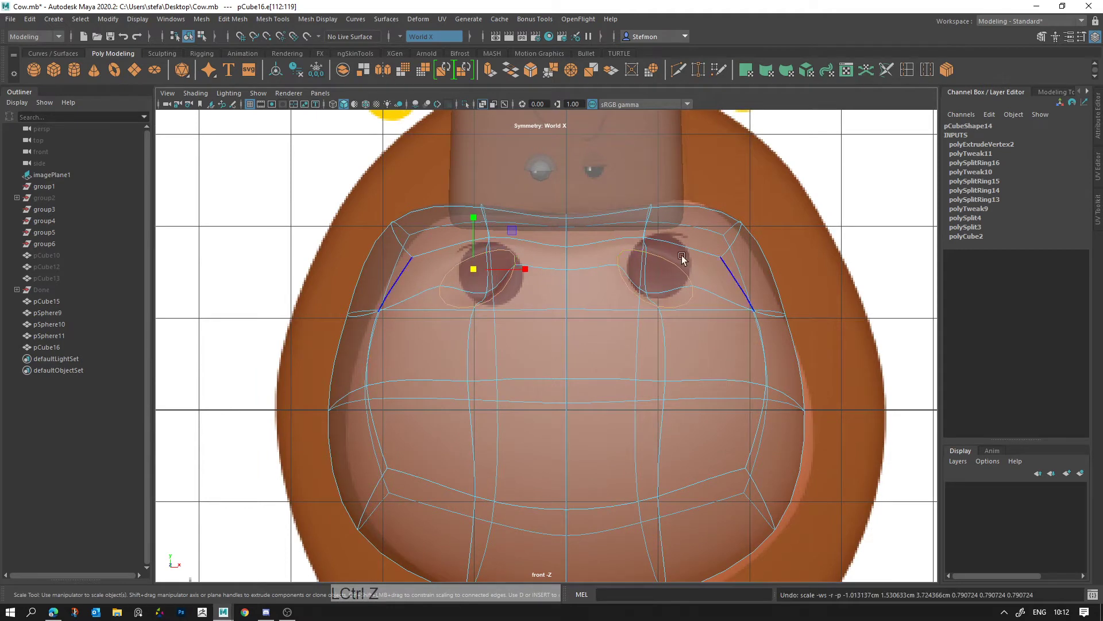
# Step: Show the Modeling Toolkit and bring up the Transform Constraint choices for Surface Slide
pyautogui.press('q')
pyautogui.click(512, 291)
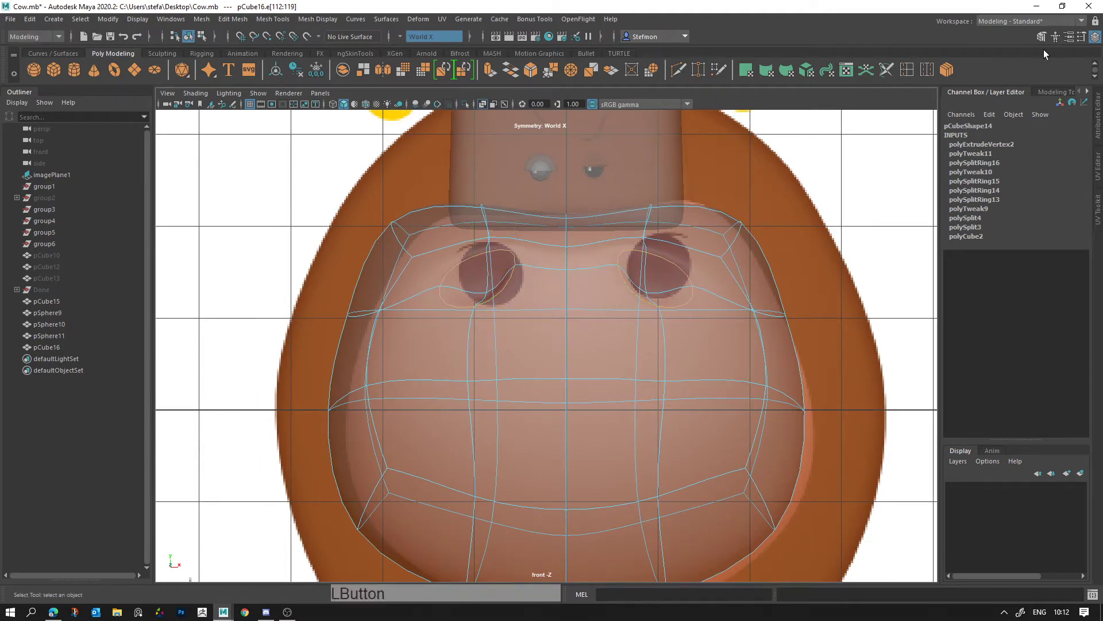
pyautogui.click(1044, 44)
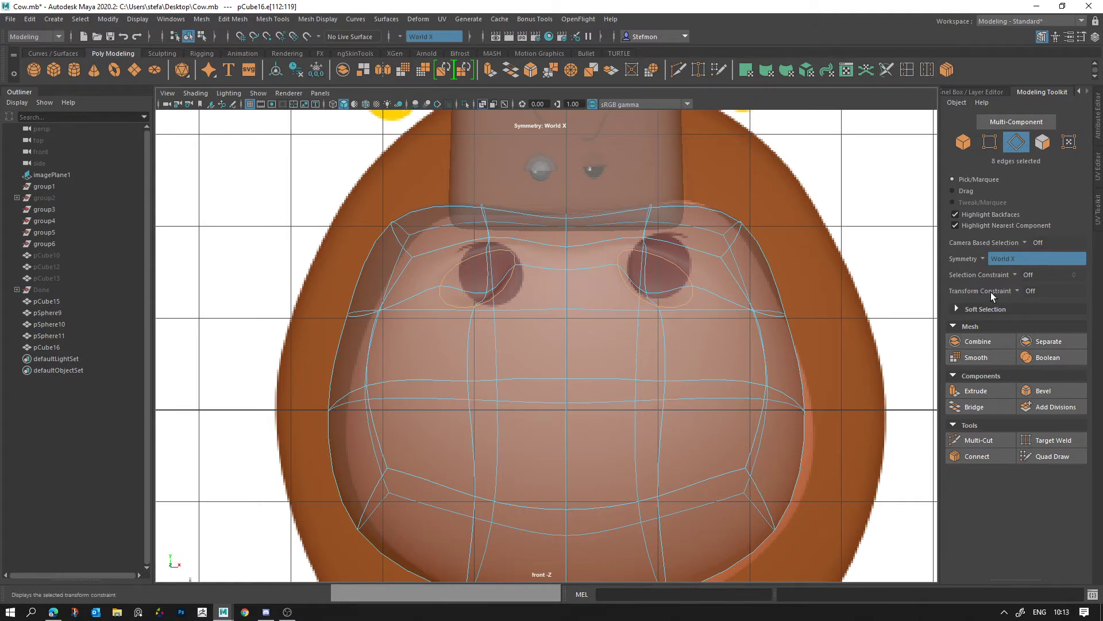
pyautogui.click(1022, 295)
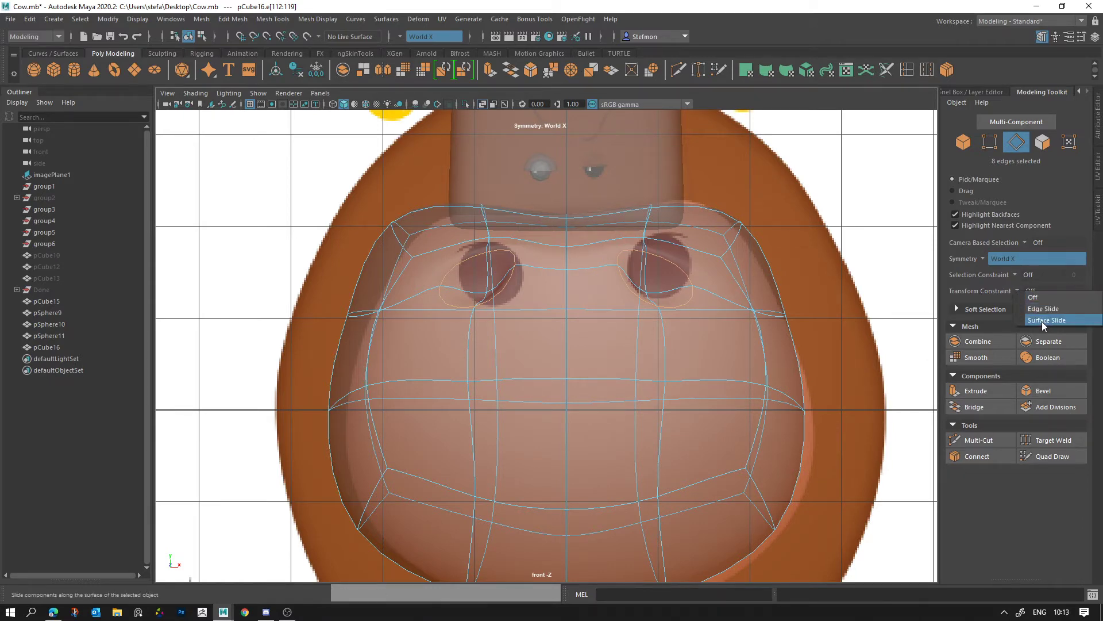
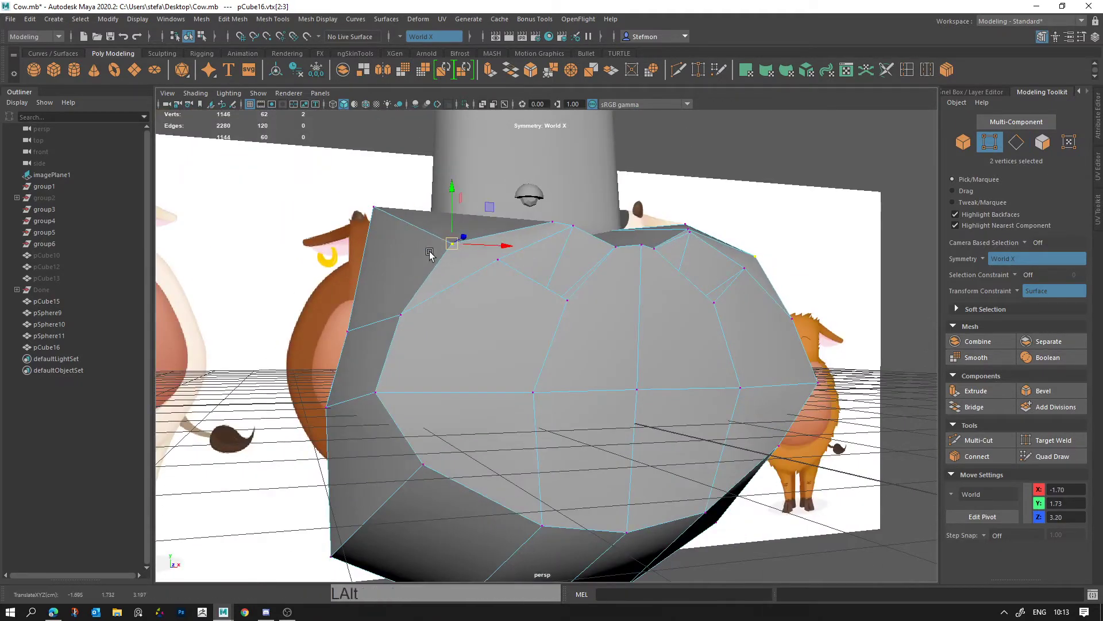
# Step: Move a top muzzle vertex, undo it, and adjust the transform constraint before reselecting points
pyautogui.click(467, 257)
pyautogui.rightClick(419, 270)
pyautogui.middleClick(582, 264)
pyautogui.click(674, 308)
pyautogui.press('w')
pyautogui.click(704, 302)
pyautogui.press('ctrl+z')
pyautogui.click(1017, 294)
pyautogui.click(559, 398)
pyautogui.click(446, 348)
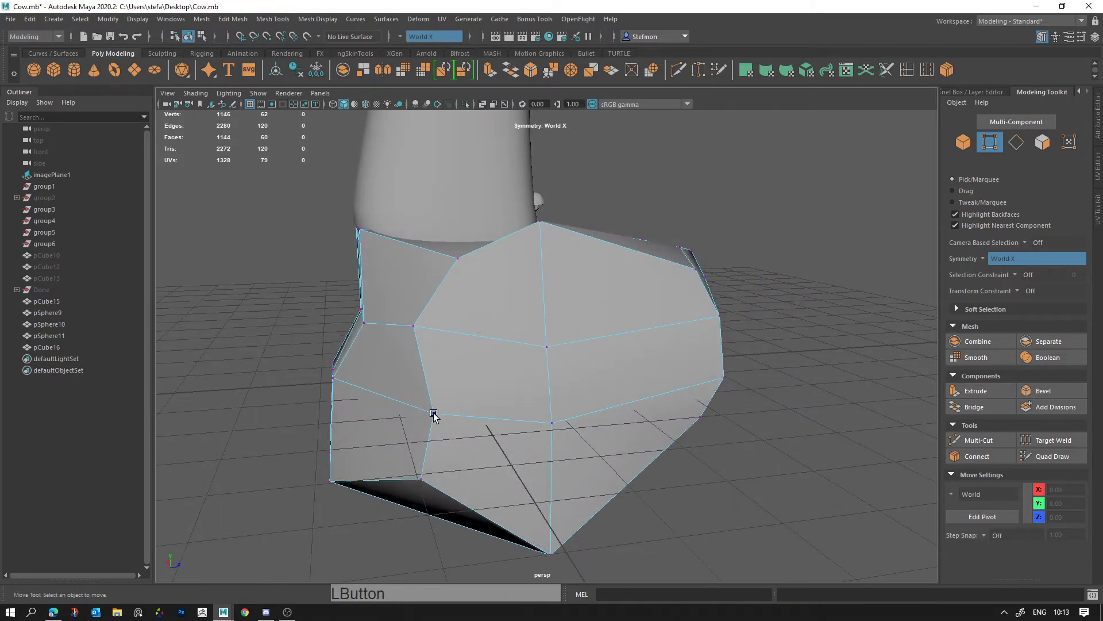
# Step: Reshape the muzzle outline by moving several cage vertices into a rounder snout
pyautogui.click(388, 331)
pyautogui.click(572, 283)
pyautogui.click(595, 287)
pyautogui.press('w')
pyautogui.click(476, 263)
pyautogui.click(469, 370)
pyautogui.click(371, 324)
pyautogui.click(287, 334)
pyautogui.click(386, 385)
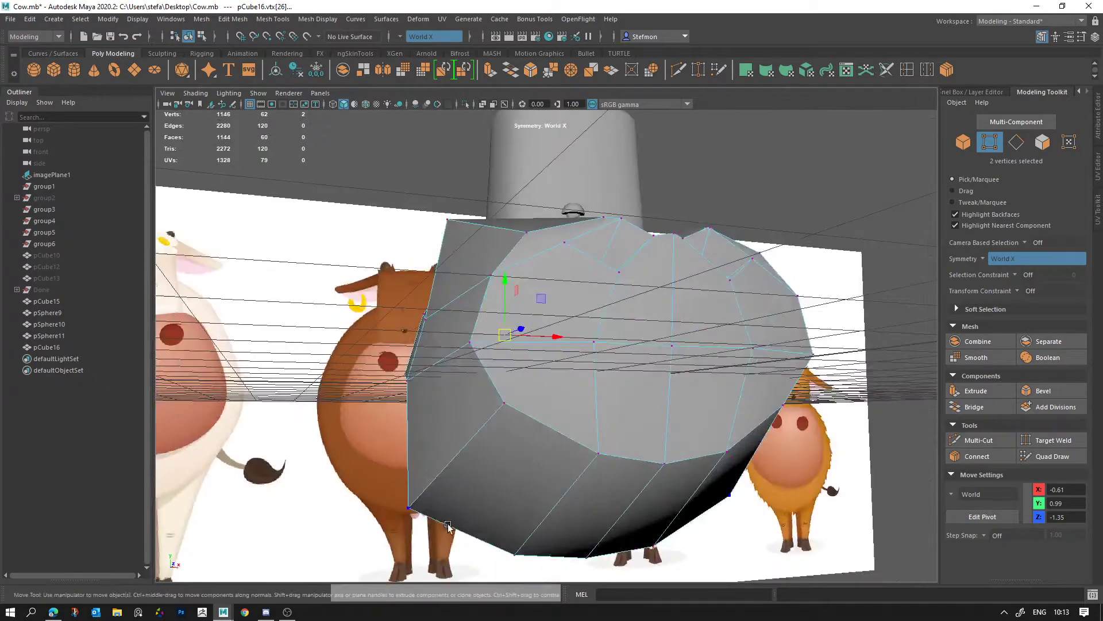
pyautogui.click(426, 511)
pyautogui.click(574, 502)
pyautogui.middleClick(606, 408)
pyautogui.click(649, 440)
# Step: Select the muzzle mesh as an object and preview it smoothed with 3
pyautogui.press('alt+d')
pyautogui.click(633, 377)
pyautogui.click(684, 365)
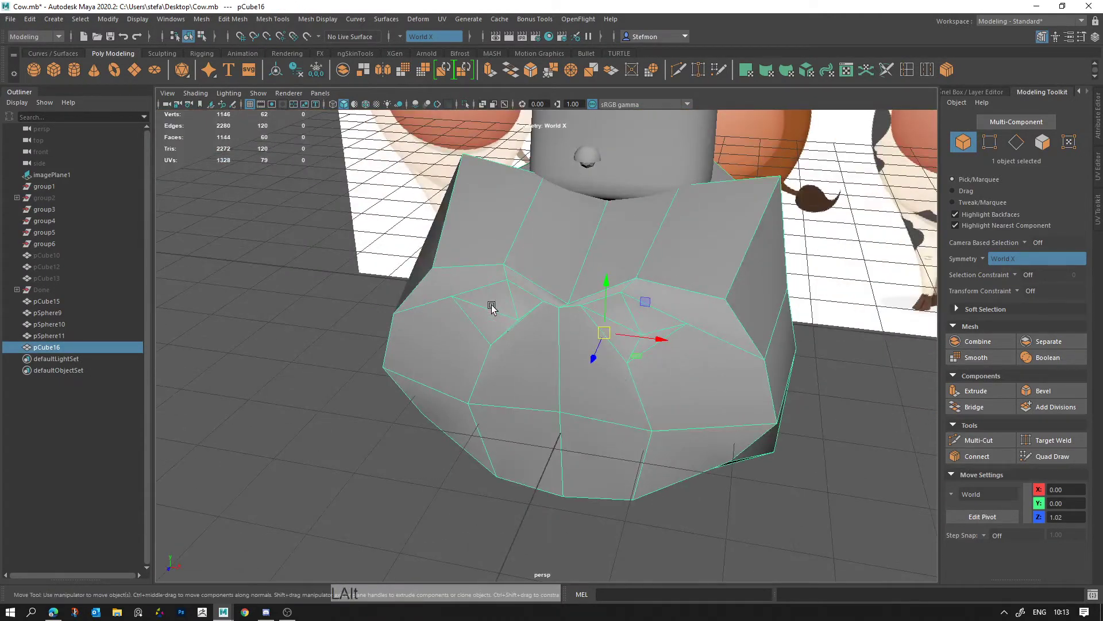
pyautogui.press('3')
pyautogui.click(655, 374)
pyautogui.press('alt+d')
# Step: Inspect the smoothed snout and bring up the component selection marking menu
pyautogui.rightClick(584, 332)
pyautogui.click(574, 332)
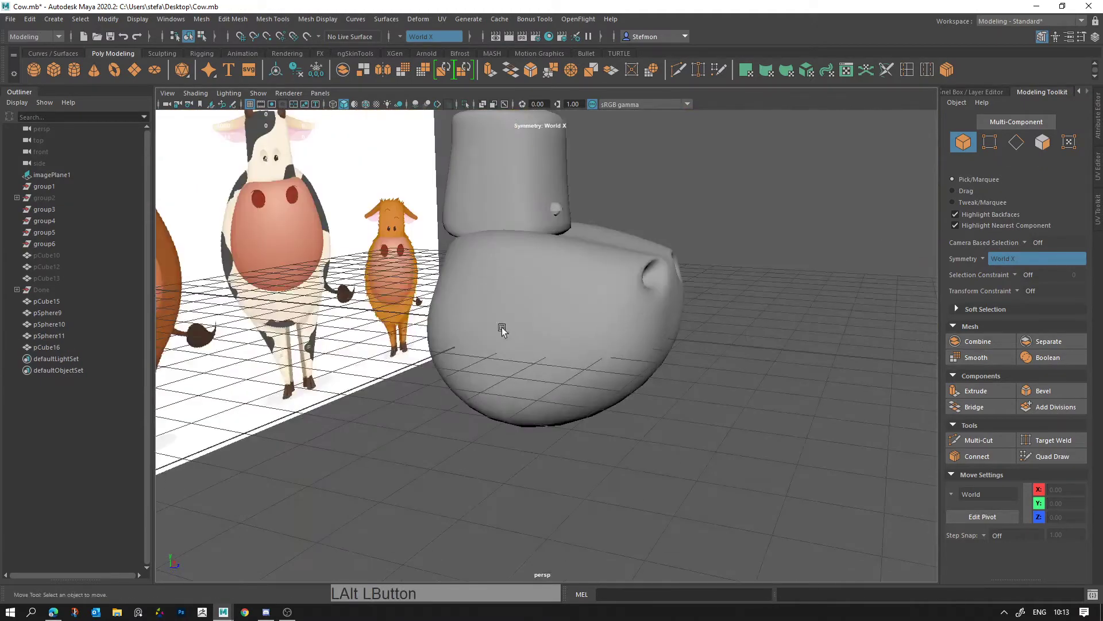
pyautogui.rightClick(689, 310)
pyautogui.click(742, 343)
pyautogui.middleClick(701, 353)
pyautogui.click(577, 332)
pyautogui.click(594, 301)
pyautogui.rightClick(612, 279)
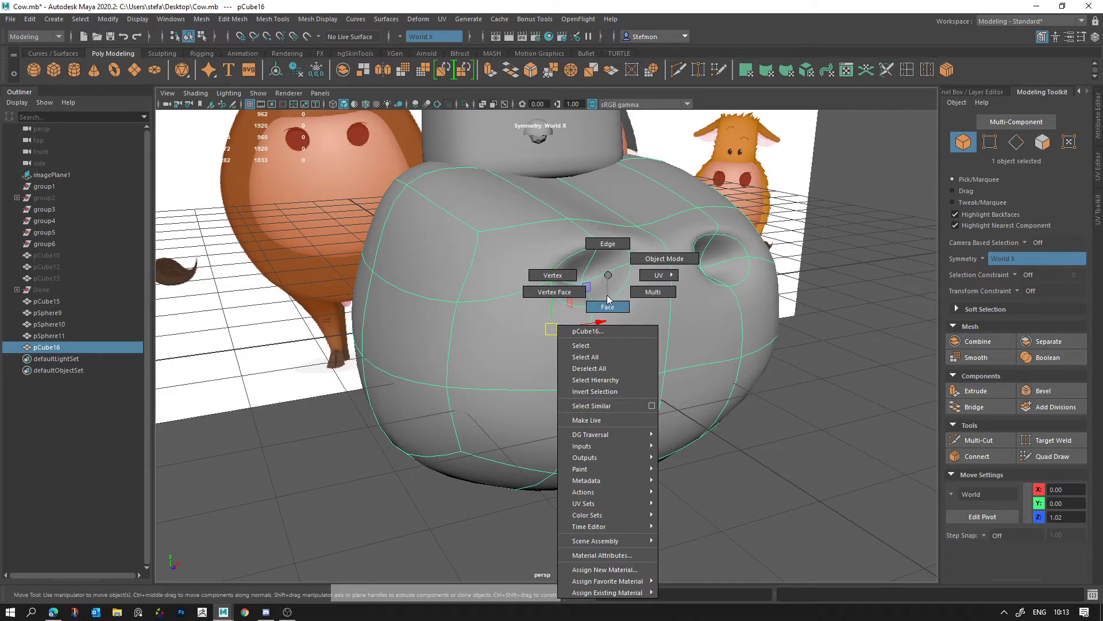
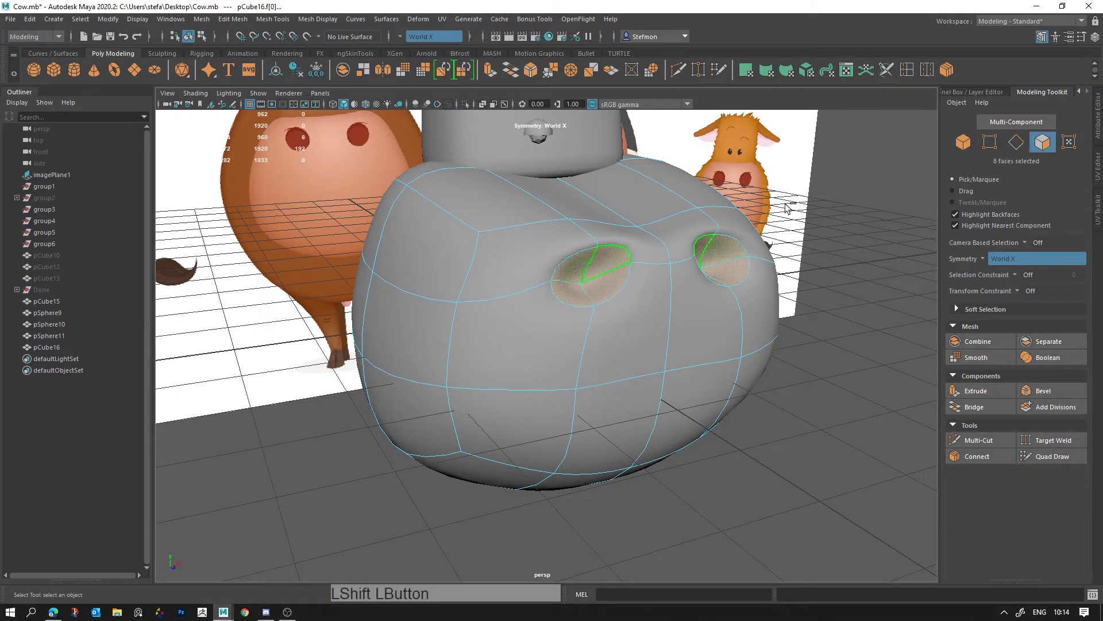
# Step: Extrude both nostril faces and push them deeper into the muzzle
pyautogui.click(491, 75)
pyautogui.click(640, 296)
pyautogui.press('w')
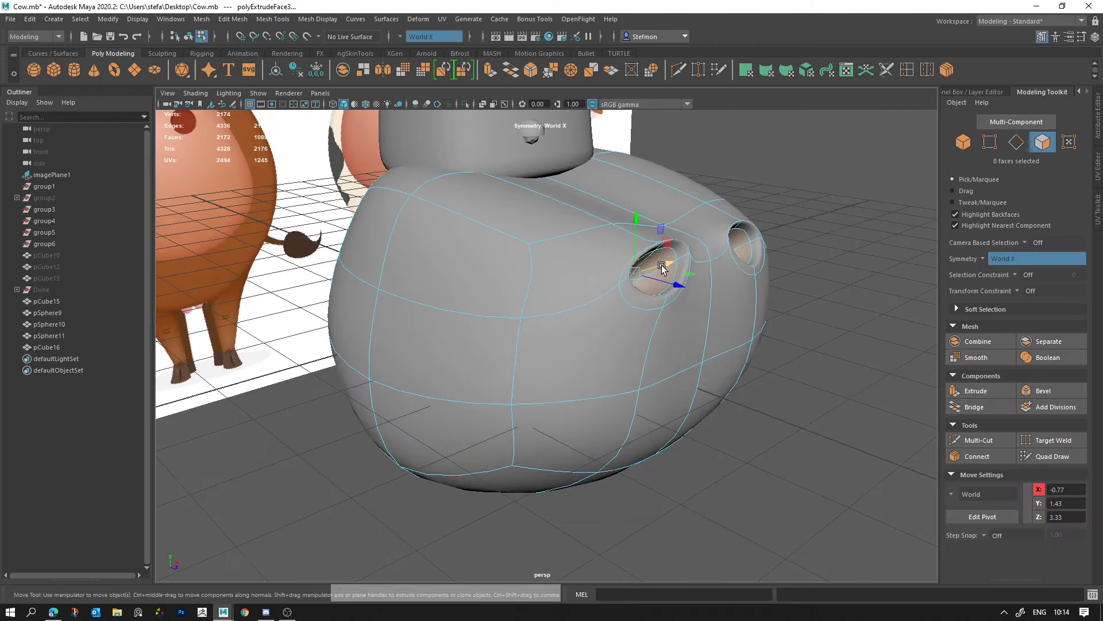
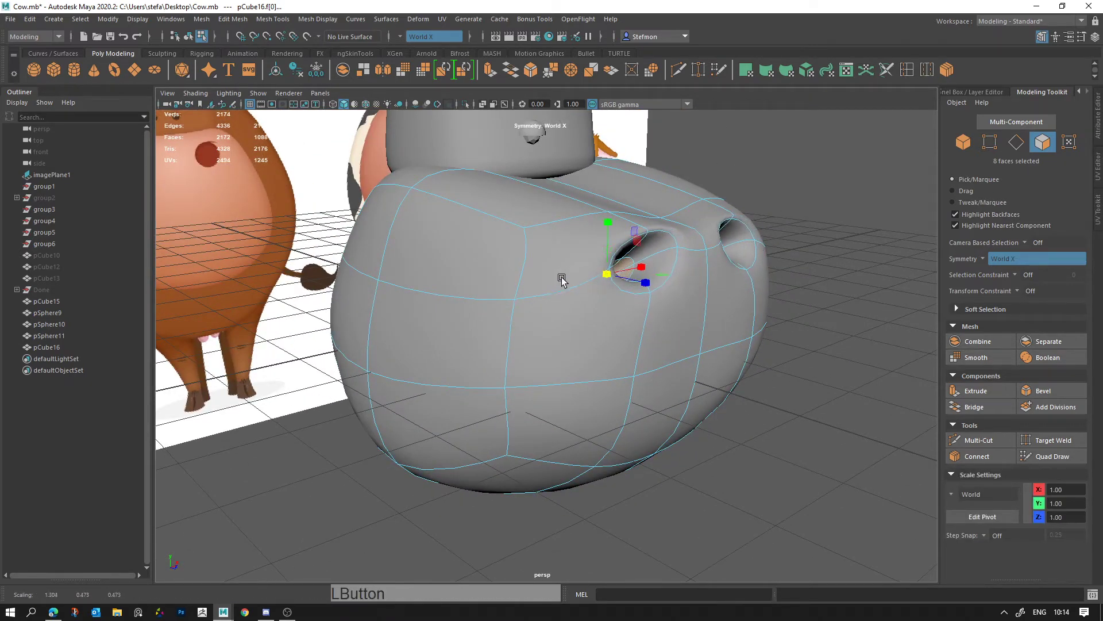
pyautogui.click(614, 294)
pyautogui.press('alt+d')
# Step: Switch to edge selection around the reshaped nostrils
pyautogui.rightClick(675, 319)
pyautogui.click(510, 281)
pyautogui.rightClick(646, 309)
pyautogui.click(642, 328)
pyautogui.rightClick(628, 257)
pyautogui.click(615, 225)
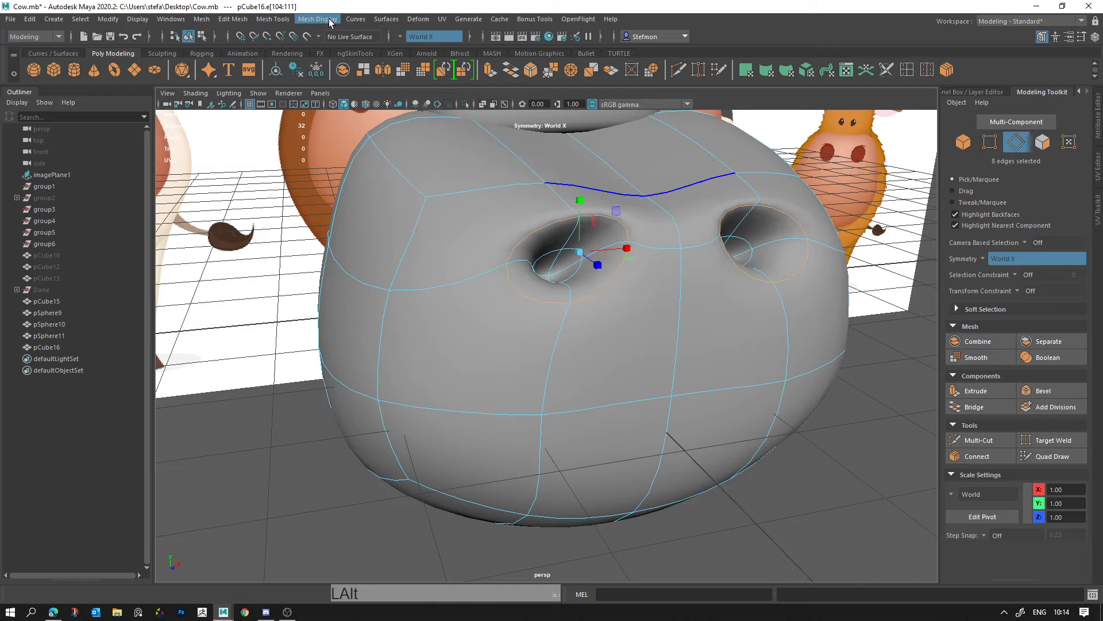
# Step: Crease the nostril rim edges with Mesh Tools > Crease Tool so they stay sharp when smoothed
pyautogui.click(274, 23)
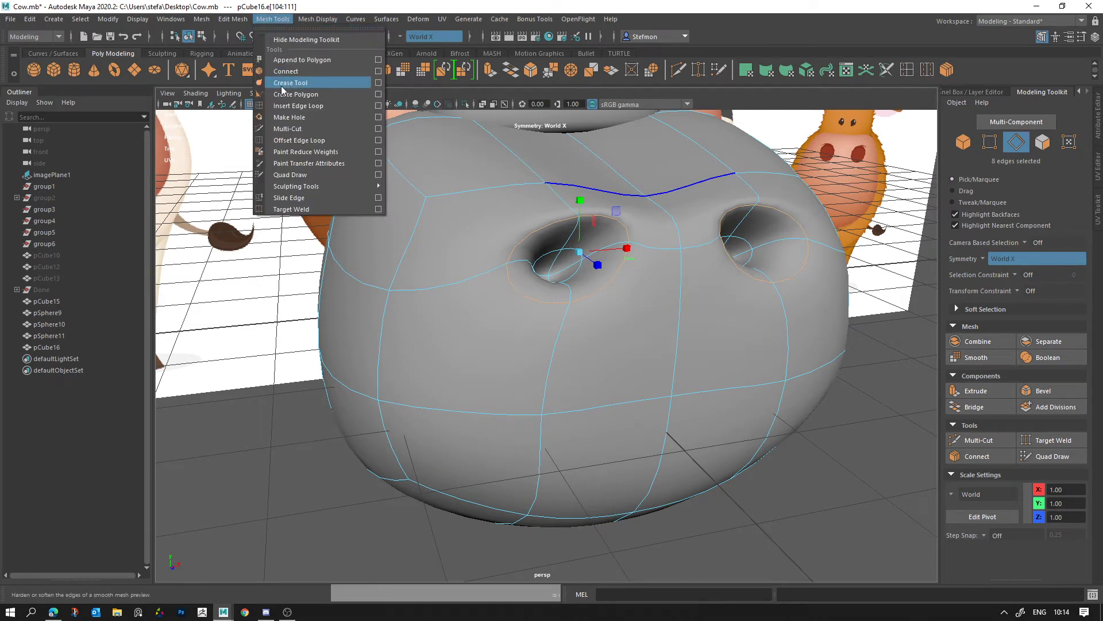
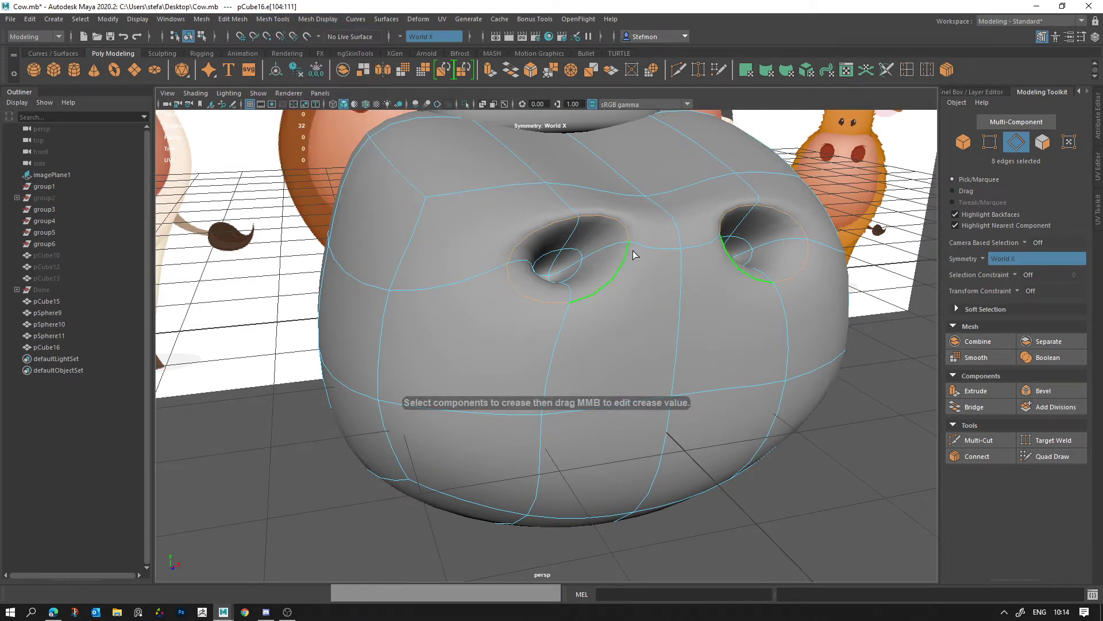
pyautogui.middleClick(691, 348)
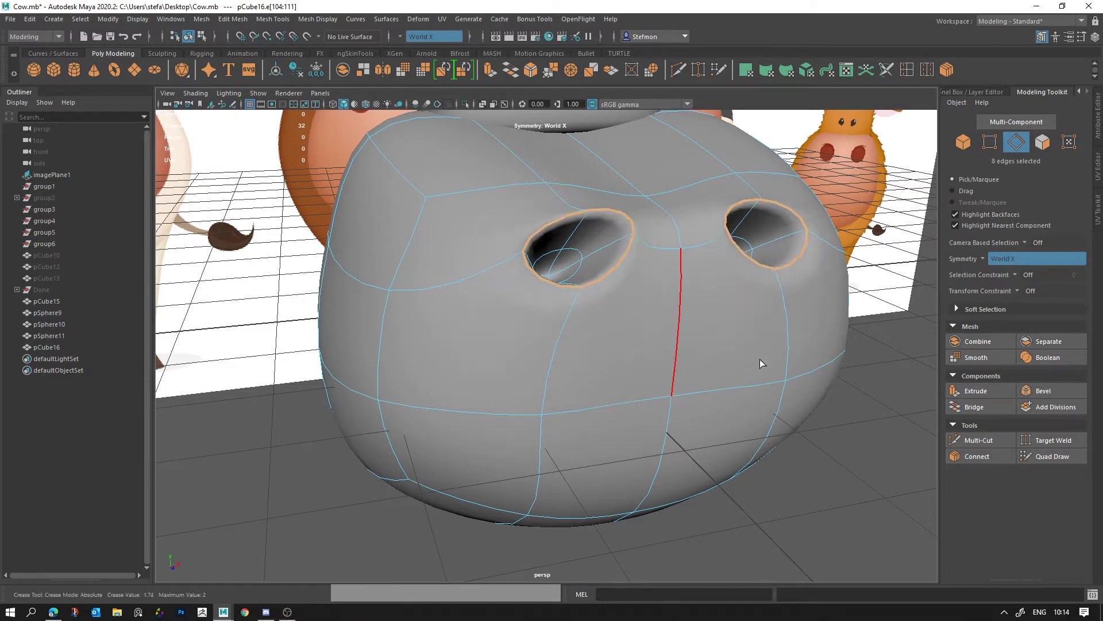
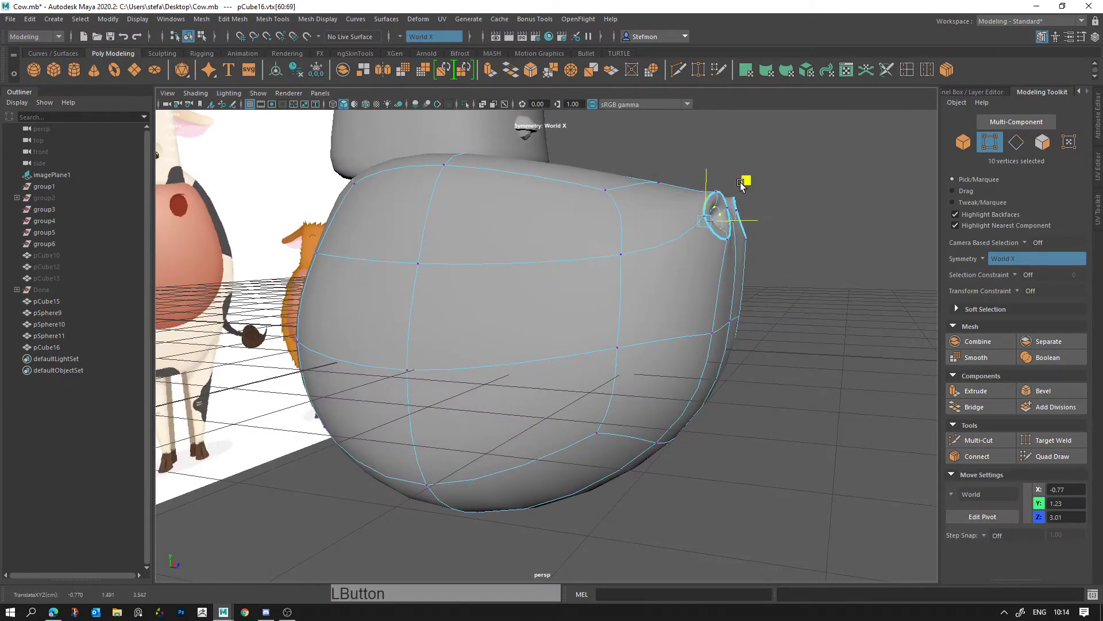
# Step: Move the nostril rim vertices to tidy the openings, then leave component mode
pyautogui.click(739, 193)
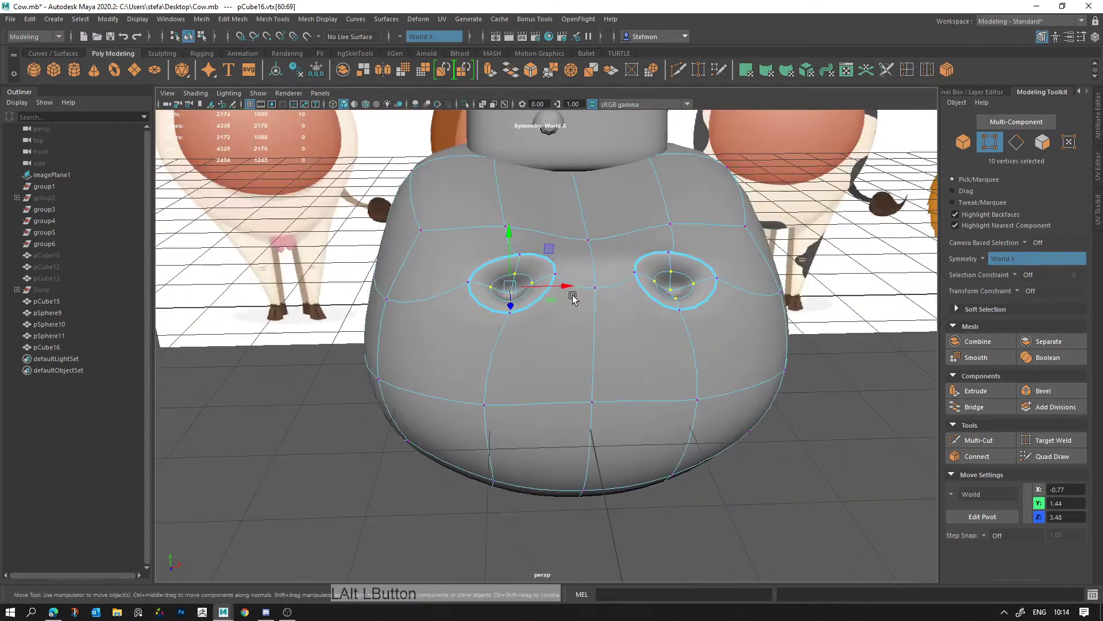
pyautogui.click(556, 284)
pyautogui.rightClick(657, 287)
pyautogui.click(533, 243)
pyautogui.rightClick(543, 202)
pyautogui.click(525, 224)
pyautogui.rightClick(641, 262)
pyautogui.click(740, 311)
pyautogui.rightClick(645, 272)
pyautogui.click(642, 271)
pyautogui.click(581, 232)
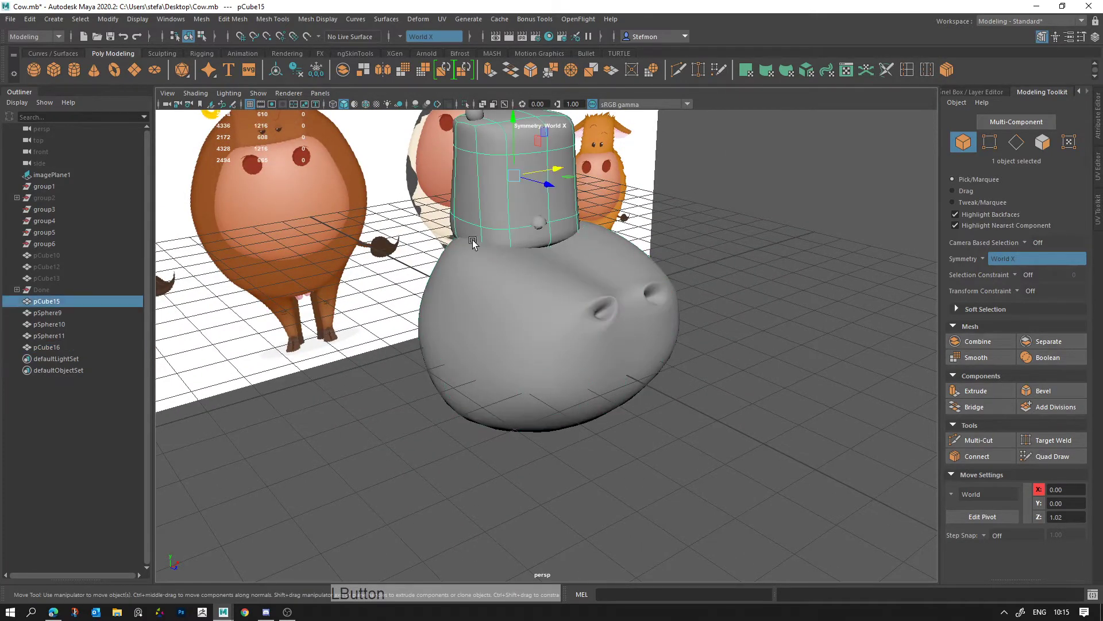
# Step: Select the head top and muzzle meshes and check them from several sides against the references
pyautogui.click(552, 294)
pyautogui.rightClick(510, 252)
pyautogui.click(515, 268)
pyautogui.click(393, 242)
pyautogui.click(454, 215)
pyautogui.click(500, 244)
pyautogui.click(503, 241)
pyautogui.rightClick(350, 230)
pyautogui.middleClick(501, 272)
pyautogui.click(684, 307)
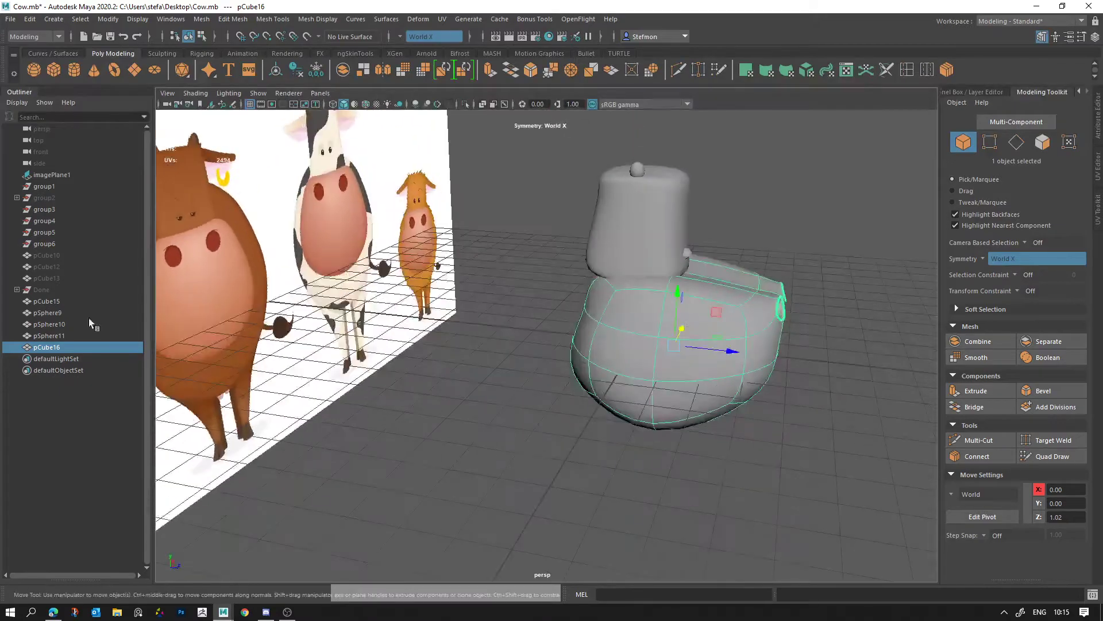
# Step: Briefly show the finished body group for comparison, then hide it again
pyautogui.click(55, 292)
pyautogui.press('h')
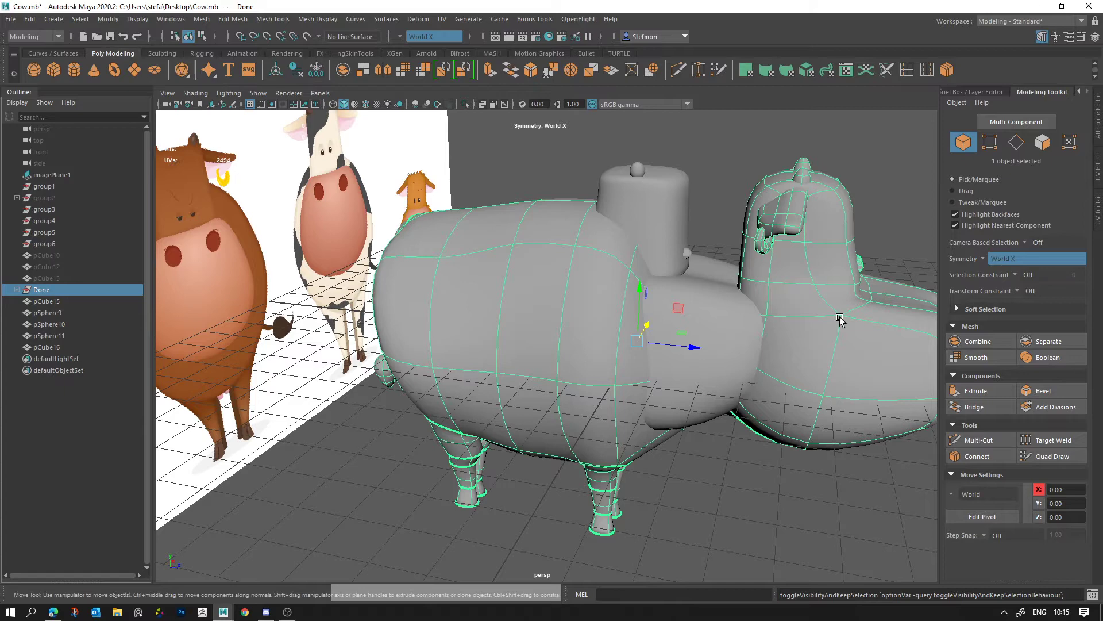
pyautogui.middleClick(831, 297)
pyautogui.rightClick(717, 307)
pyautogui.press('h')
# Step: Raise the head top piece (pCube15) and tilt it to sit above the muzzle
pyautogui.click(414, 262)
pyautogui.click(424, 265)
pyautogui.click(403, 171)
pyautogui.middleClick(514, 230)
pyautogui.click(532, 284)
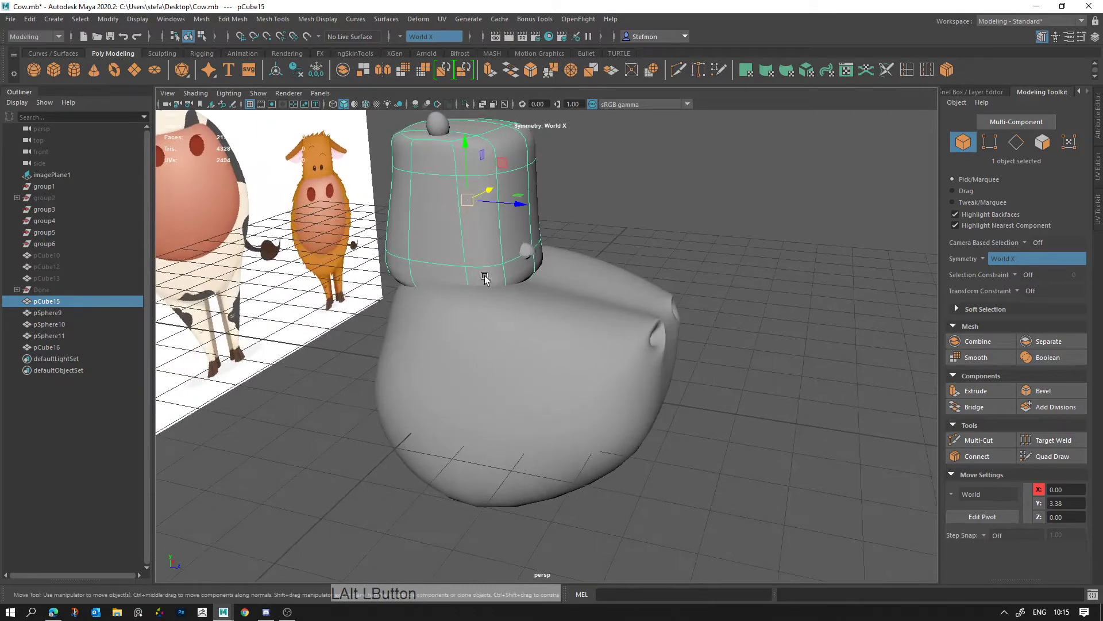
pyautogui.click(504, 309)
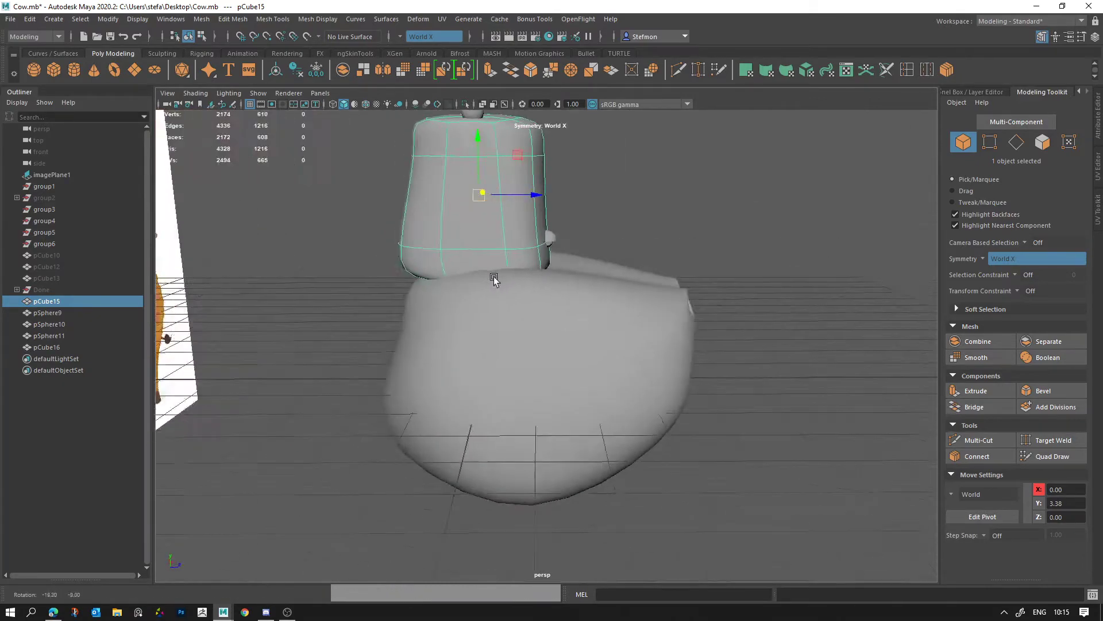
pyautogui.middleClick(581, 270)
# Step: Select the muzzle mesh (pCube16) and inspect it against the head top from several angles
pyautogui.click(628, 337)
pyautogui.click(645, 334)
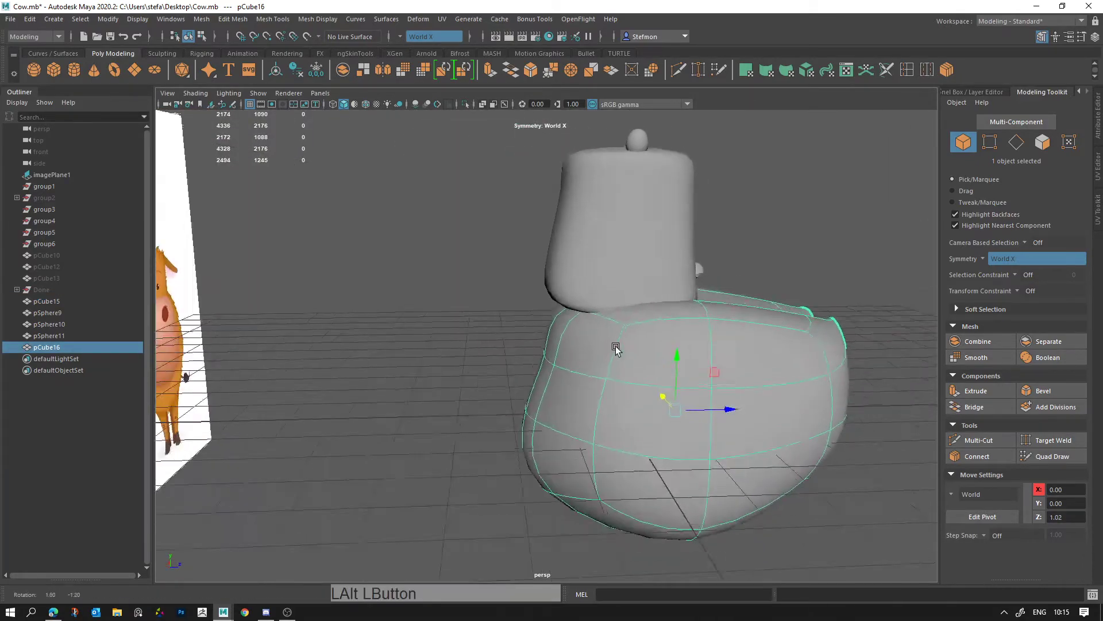
pyautogui.click(548, 272)
pyautogui.click(574, 296)
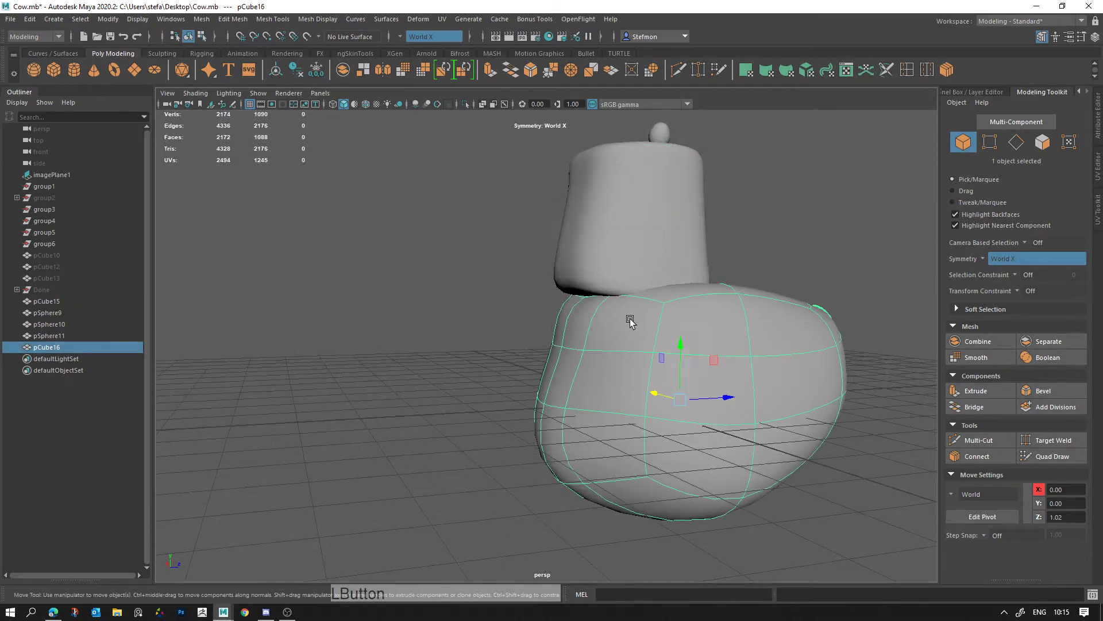
pyautogui.click(628, 288)
pyautogui.click(670, 230)
pyautogui.click(630, 339)
pyautogui.click(665, 297)
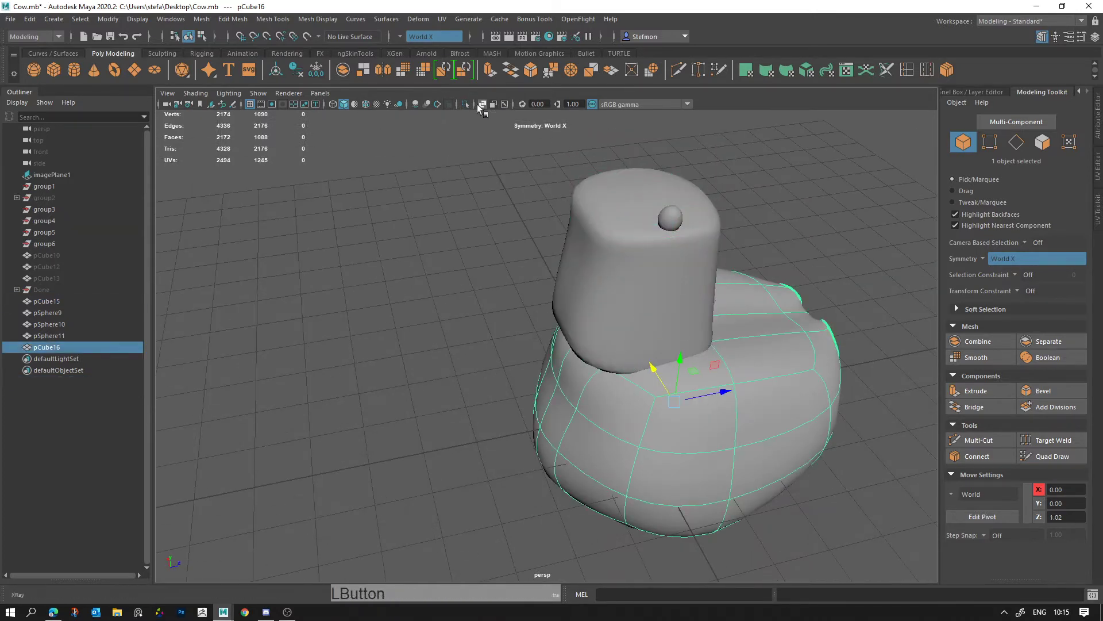
# Step: Isolate the muzzle, select the head parts and group them with Ctrl+G
pyautogui.click(465, 108)
pyautogui.click(644, 319)
pyautogui.rightClick(604, 316)
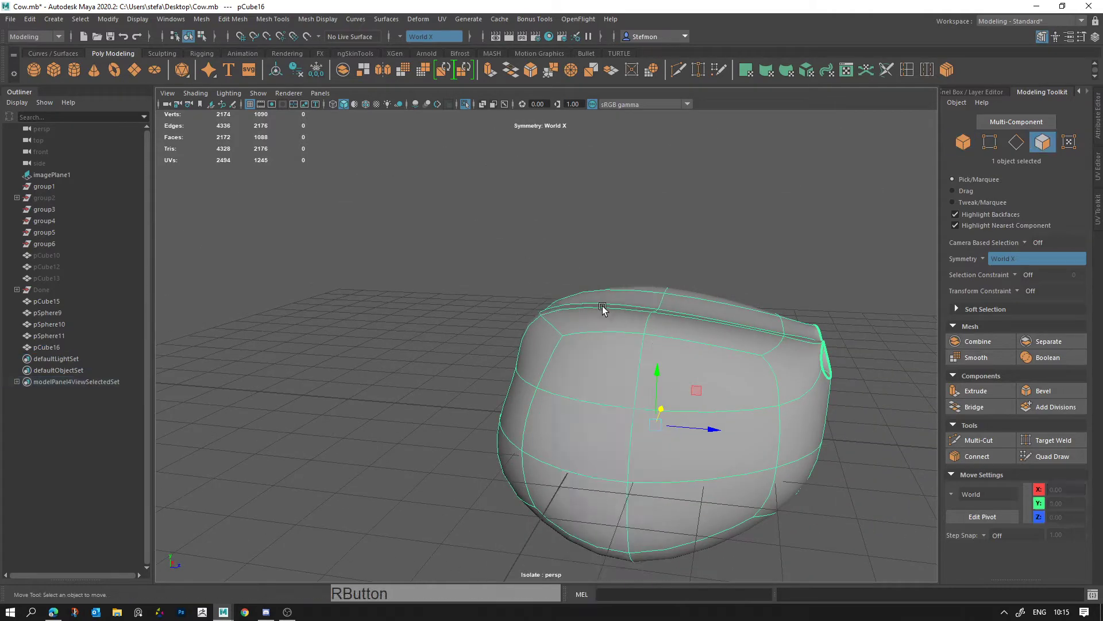
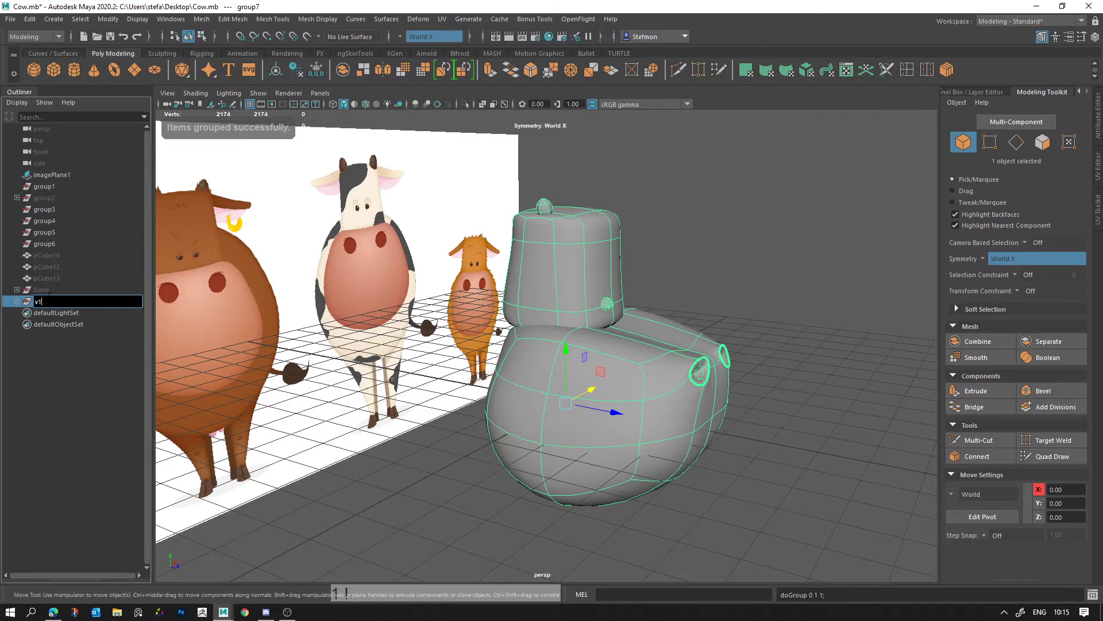
pyautogui.press('Return')
# Step: Duplicate the head group and rename the two groups v1 and v2 in the Outliner
pyautogui.press('ctrl+d')
pyautogui.click(62, 310)
pyautogui.press('h')
pyautogui.click(62, 319)
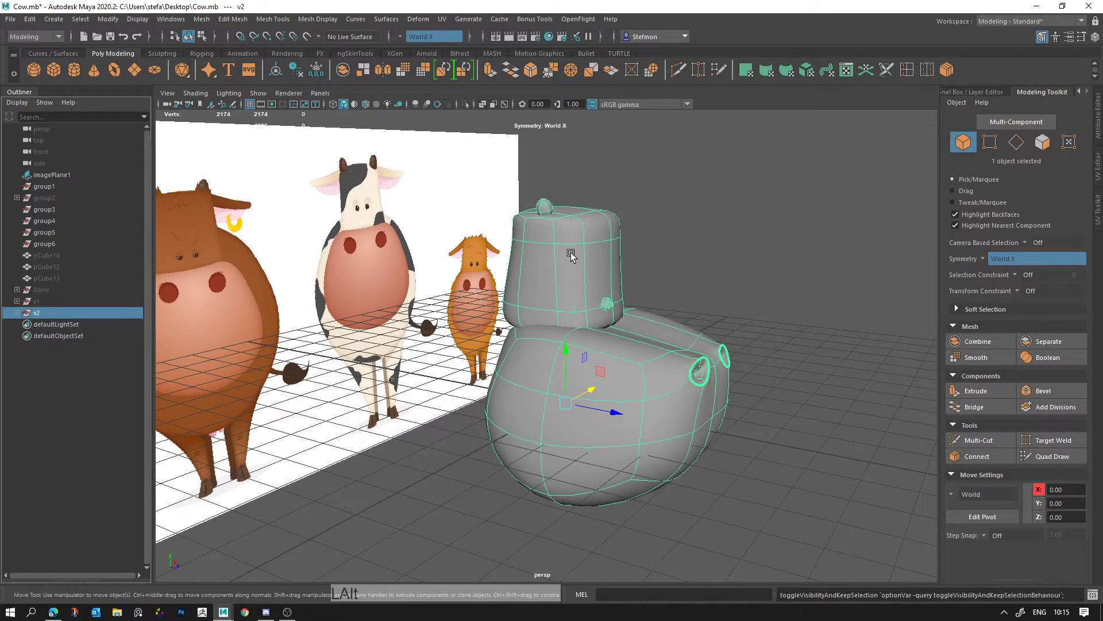
pyautogui.rightClick(697, 298)
# Step: Select the v2 head parts and isolate them in the viewport
pyautogui.click(696, 298)
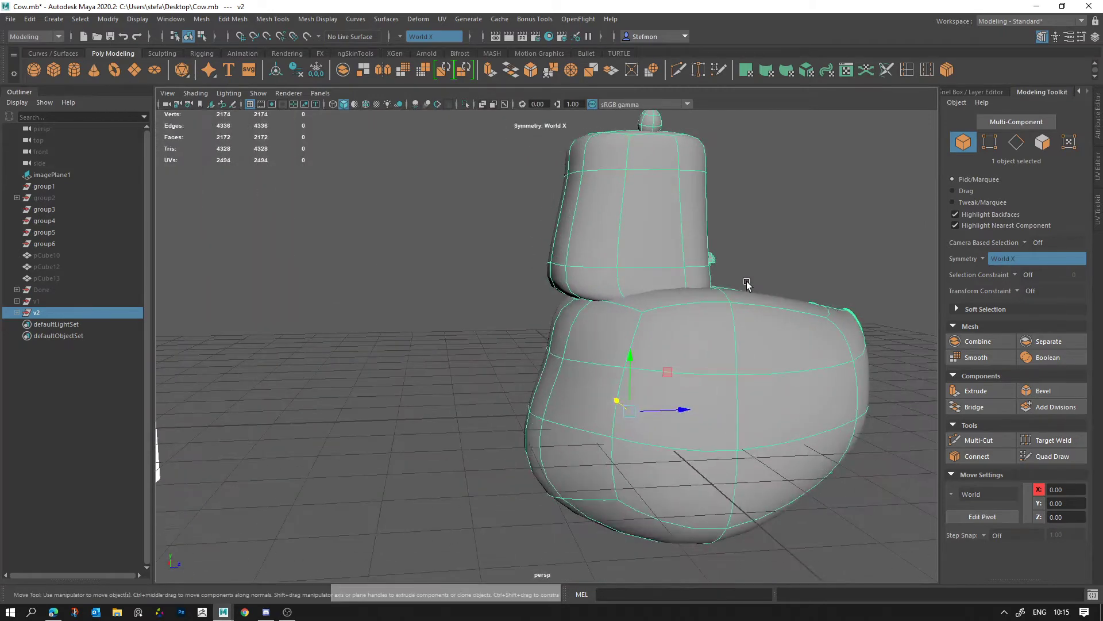
pyautogui.middleClick(691, 307)
pyautogui.click(605, 373)
pyautogui.click(689, 412)
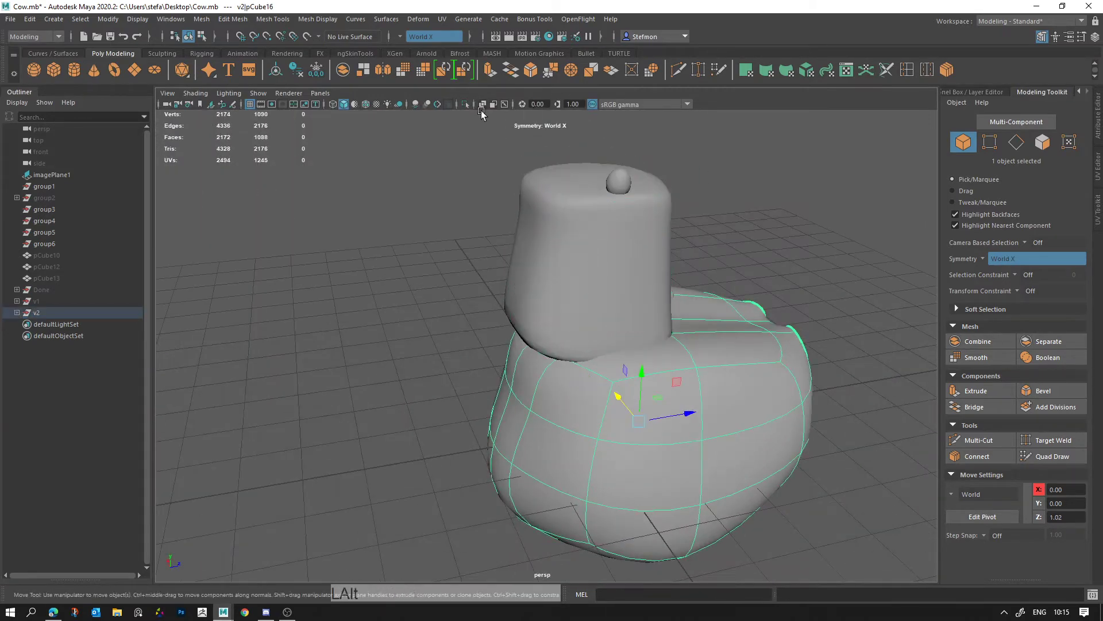
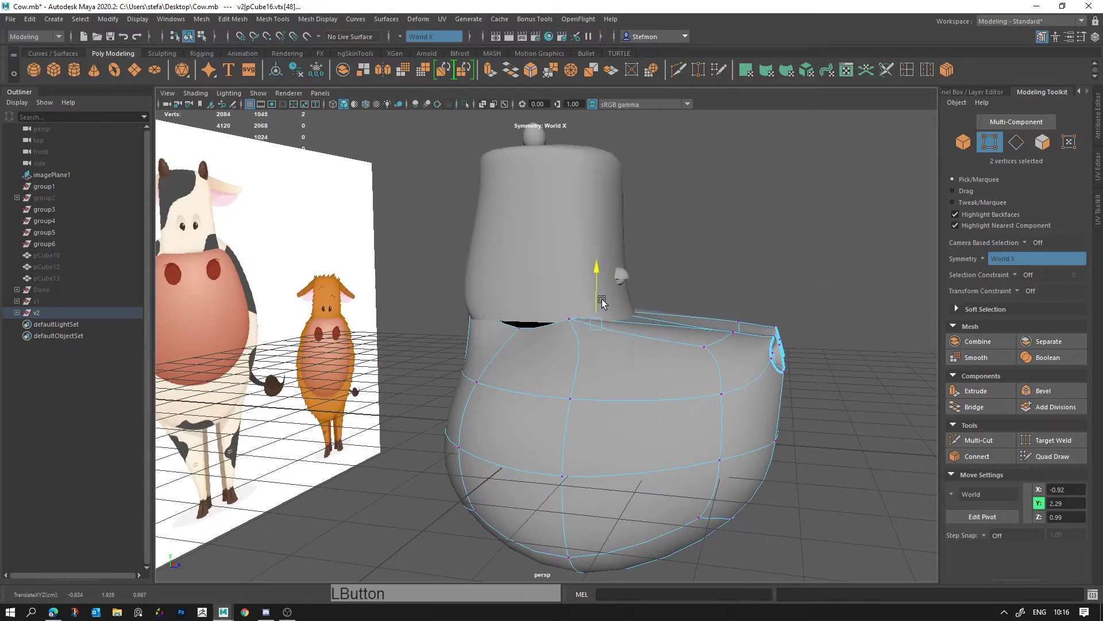
# Step: Adjust the muzzle's top vertices, undoing stray moves, to close the gap under the head
pyautogui.click(598, 306)
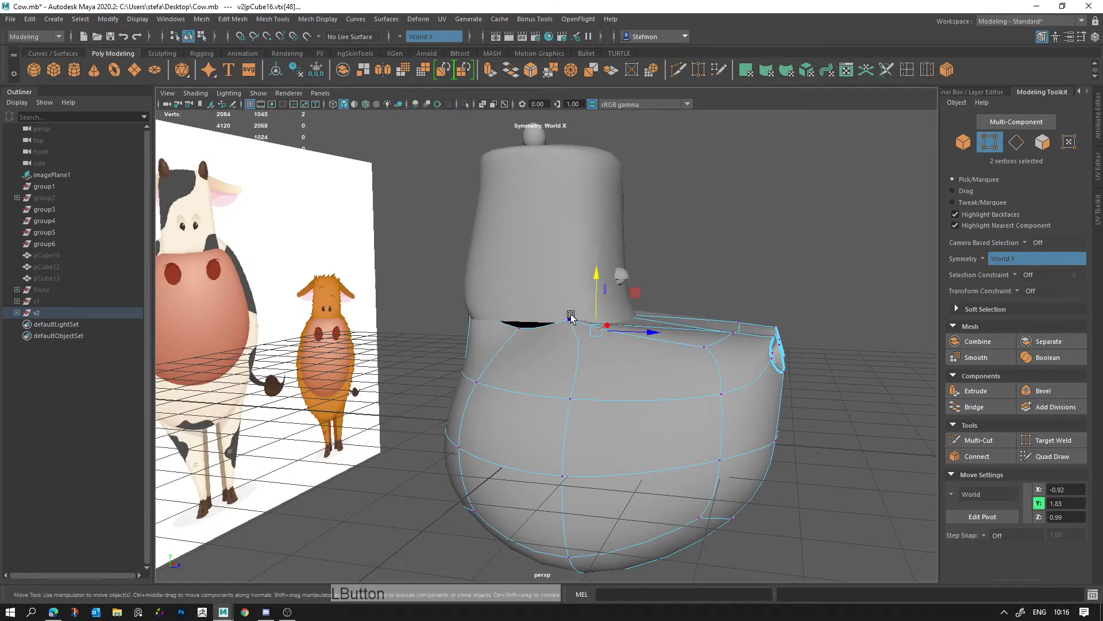
pyautogui.click(623, 314)
pyautogui.click(622, 304)
pyautogui.press('ctrl+z')
pyautogui.click(665, 268)
pyautogui.click(676, 298)
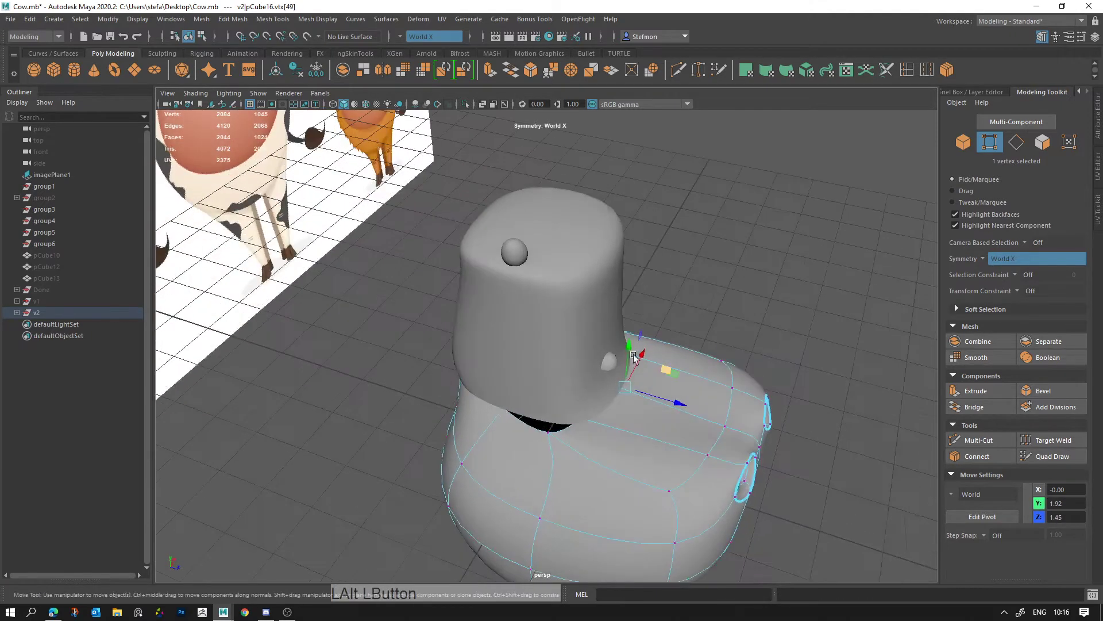
pyautogui.click(597, 416)
pyautogui.press('ctrl+z')
pyautogui.click(647, 414)
pyautogui.click(602, 422)
pyautogui.click(576, 402)
# Step: Move vertices near the head top's base so it meets the raised muzzle
pyautogui.press('w')
pyautogui.click(623, 376)
pyautogui.click(598, 358)
pyautogui.click(589, 281)
pyautogui.click(580, 326)
pyautogui.rightClick(583, 368)
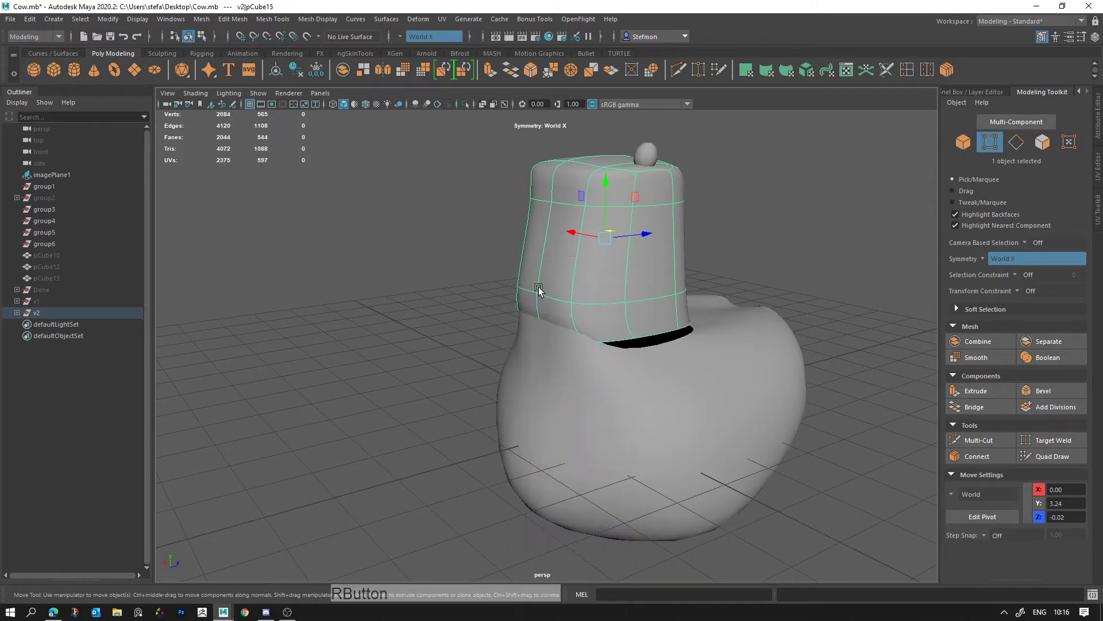
pyautogui.click(570, 340)
pyautogui.click(623, 363)
pyautogui.click(604, 266)
pyautogui.press('q')
pyautogui.click(567, 320)
# Step: Fine-tune the head top's lower points and check the shape unsmoothed
pyautogui.press('w')
pyautogui.click(563, 277)
pyautogui.click(611, 300)
pyautogui.click(610, 328)
pyautogui.press('alt+d')
pyautogui.click(686, 358)
pyautogui.click(555, 347)
pyautogui.click(586, 424)
pyautogui.press('1')
pyautogui.click(587, 400)
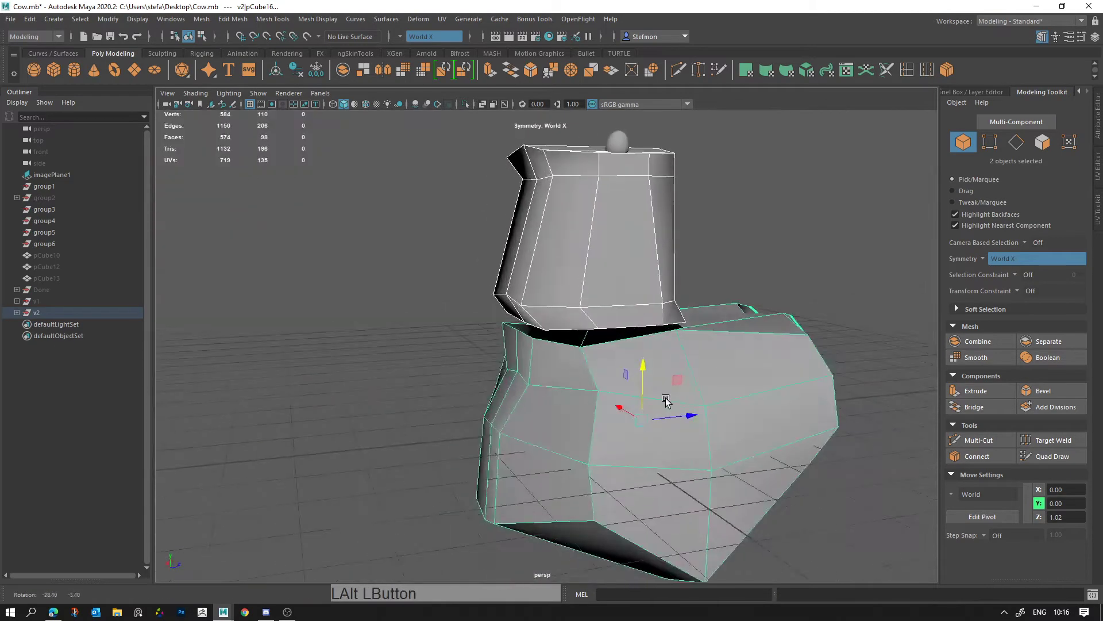
# Step: Select both head pieces, preview them smoothed and go to Mesh > Combine
pyautogui.click(678, 394)
pyautogui.press('q')
pyautogui.click(497, 404)
pyautogui.click(511, 295)
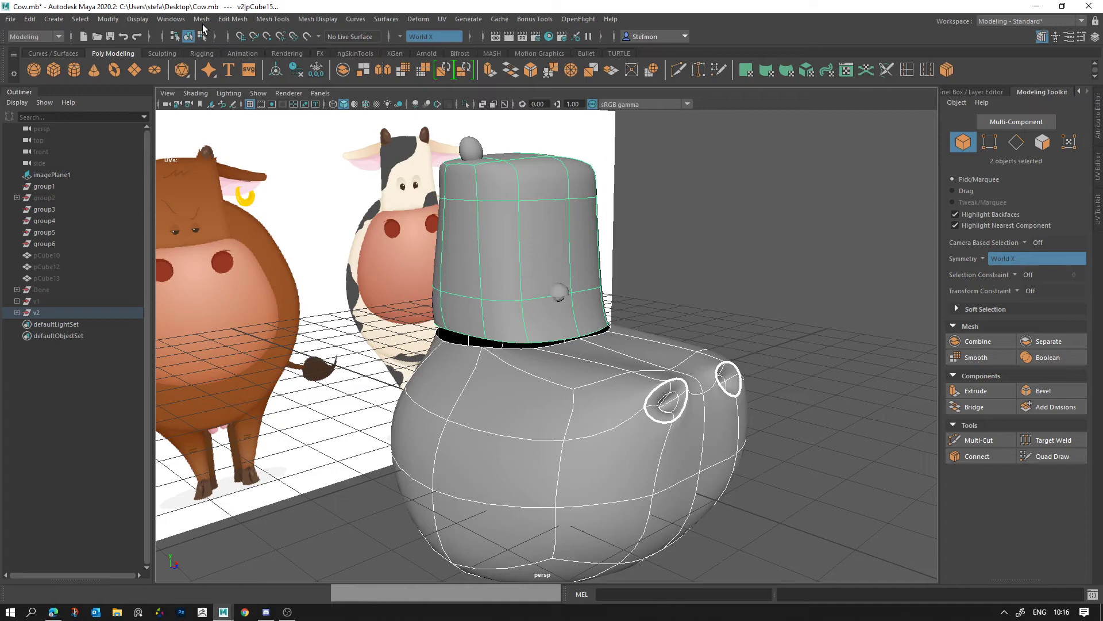
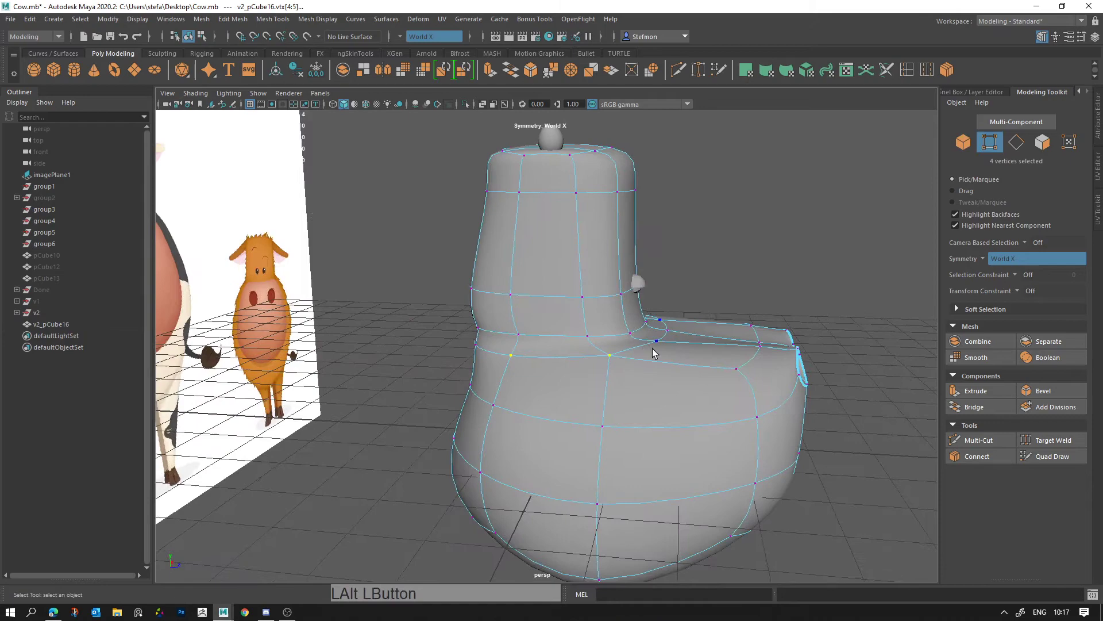
# Step: Move vertices and an edge loop at the head–muzzle junction of the merged mesh
pyautogui.click(656, 349)
pyautogui.click(671, 335)
pyautogui.press('w')
pyautogui.click(681, 339)
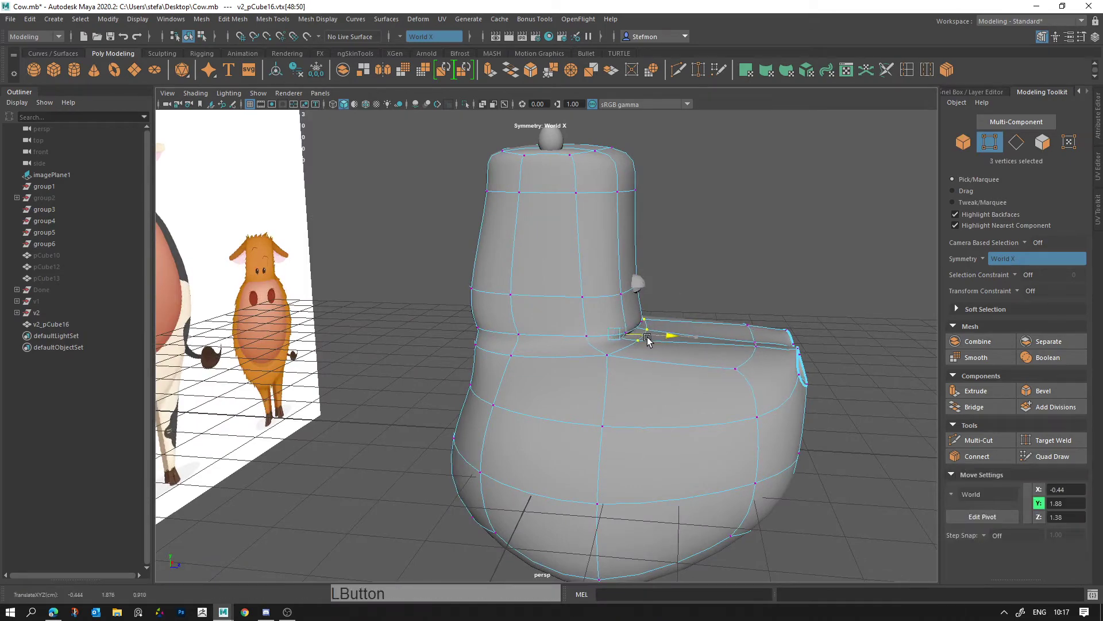
pyautogui.click(668, 348)
pyautogui.press('alt+d')
pyautogui.click(653, 358)
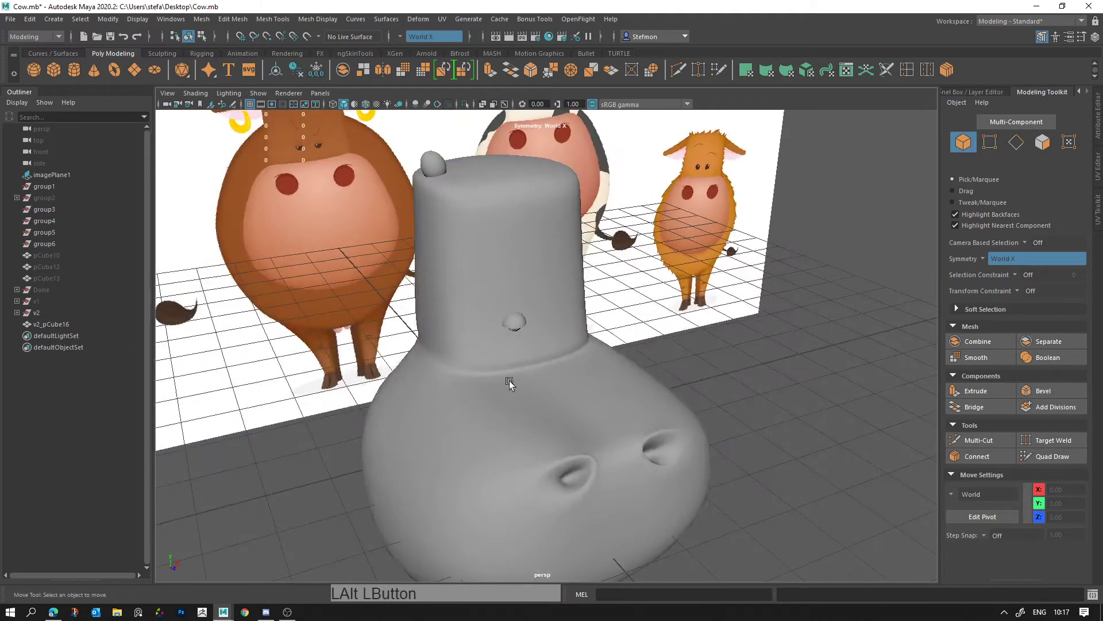
pyautogui.doubleClick(602, 382)
pyautogui.click(627, 392)
pyautogui.rightClick(540, 400)
pyautogui.click(615, 410)
# Step: Reshape the rear and lower junction vertices so the neck curves smoothly
pyautogui.click(748, 389)
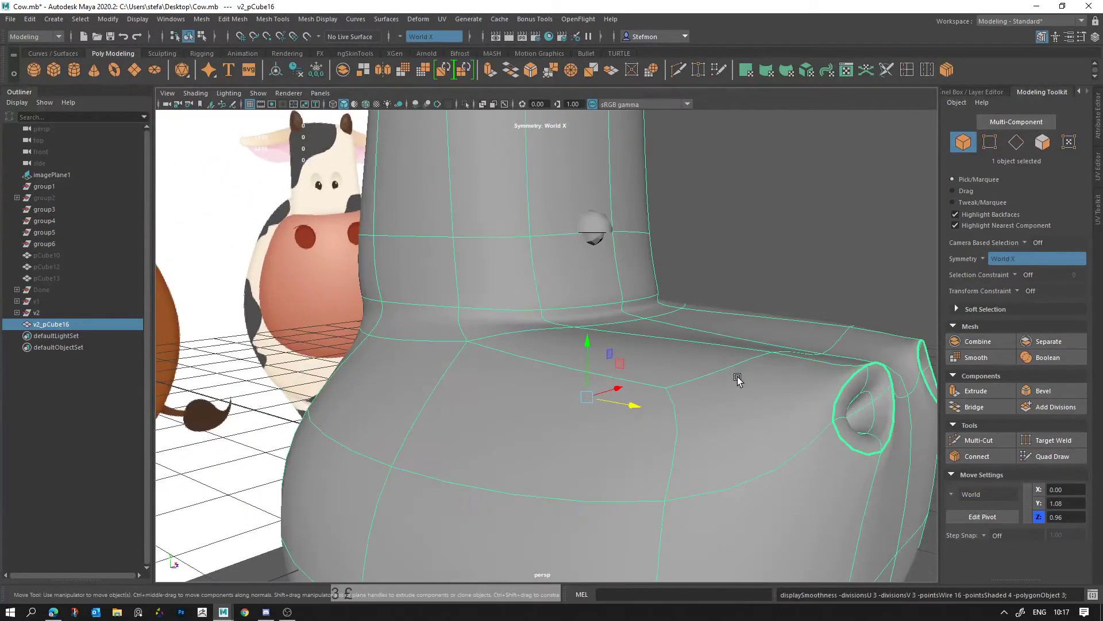
pyautogui.click(743, 386)
pyautogui.rightClick(731, 384)
pyautogui.click(658, 397)
pyautogui.click(733, 395)
pyautogui.rightClick(550, 367)
pyautogui.click(576, 339)
pyautogui.click(548, 323)
pyautogui.click(506, 318)
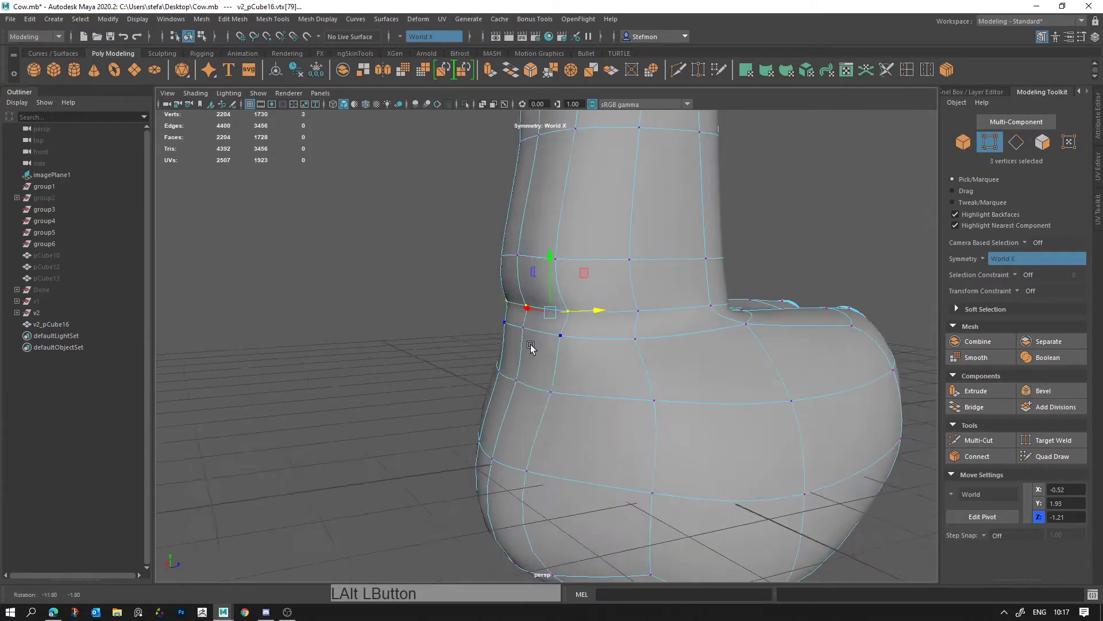
# Step: Nudge the front junction points and select the joining edge loop to check it
pyautogui.click(524, 343)
pyautogui.click(549, 304)
pyautogui.click(528, 341)
pyautogui.click(506, 332)
pyautogui.click(549, 318)
pyautogui.press('q')
pyautogui.doubleClick(537, 311)
pyautogui.click(608, 313)
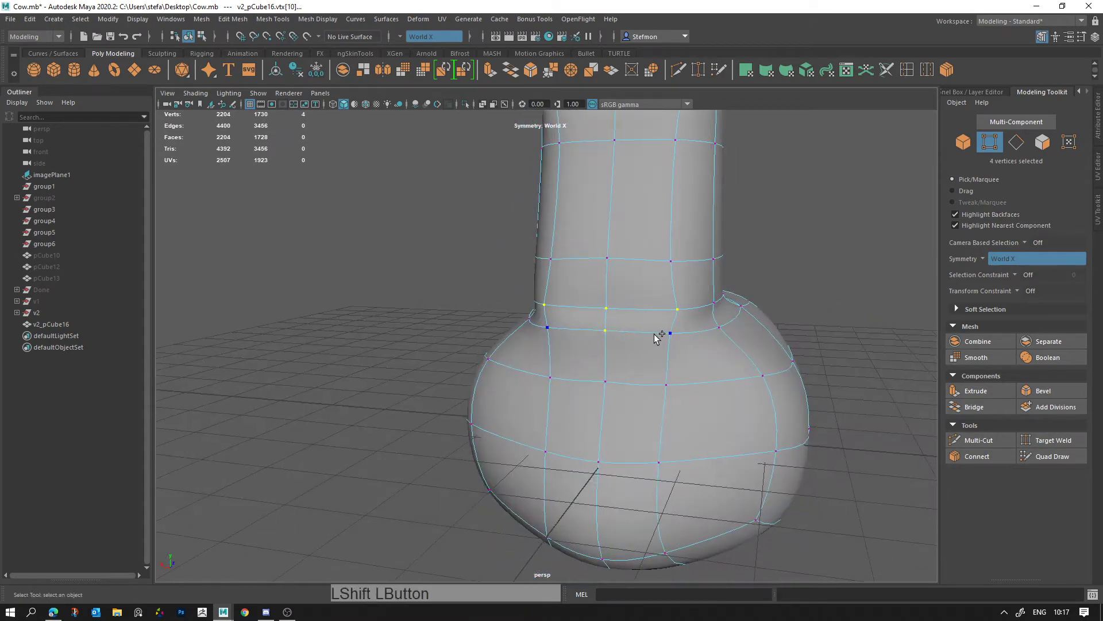
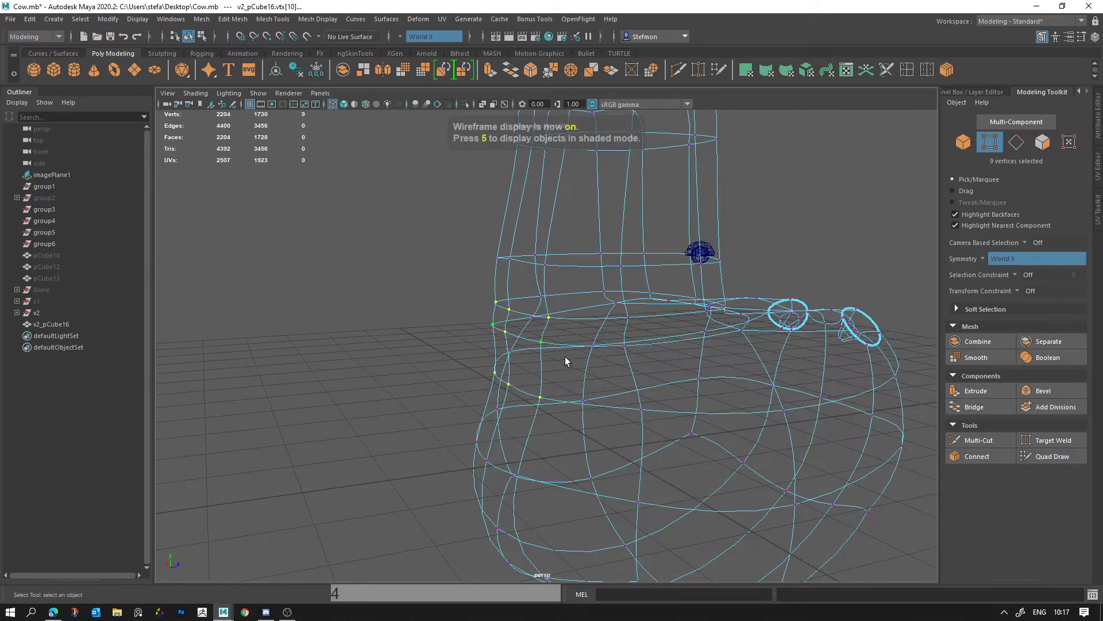
# Step: Inspect the head in wireframe against the reference, then return to shaded display
pyautogui.press('4')
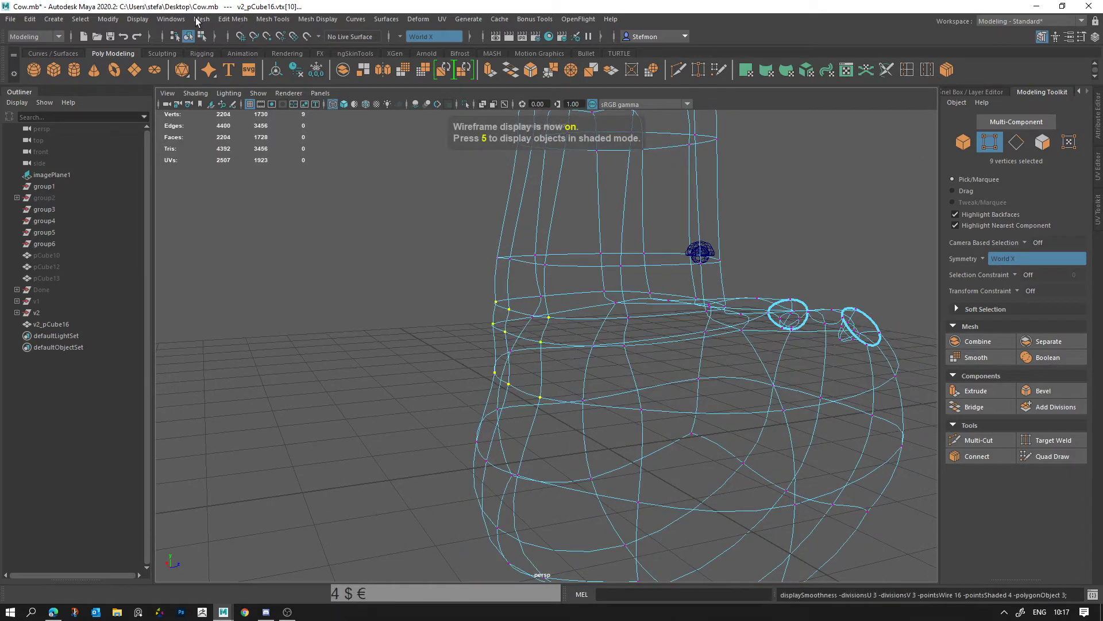
pyautogui.click(346, 110)
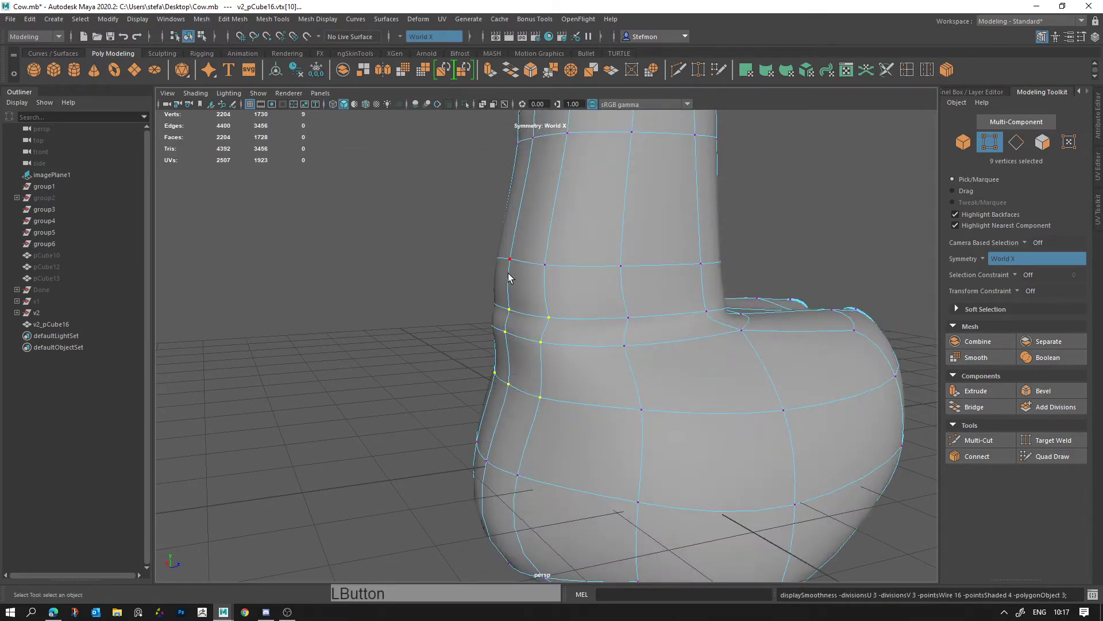
pyautogui.press('4')
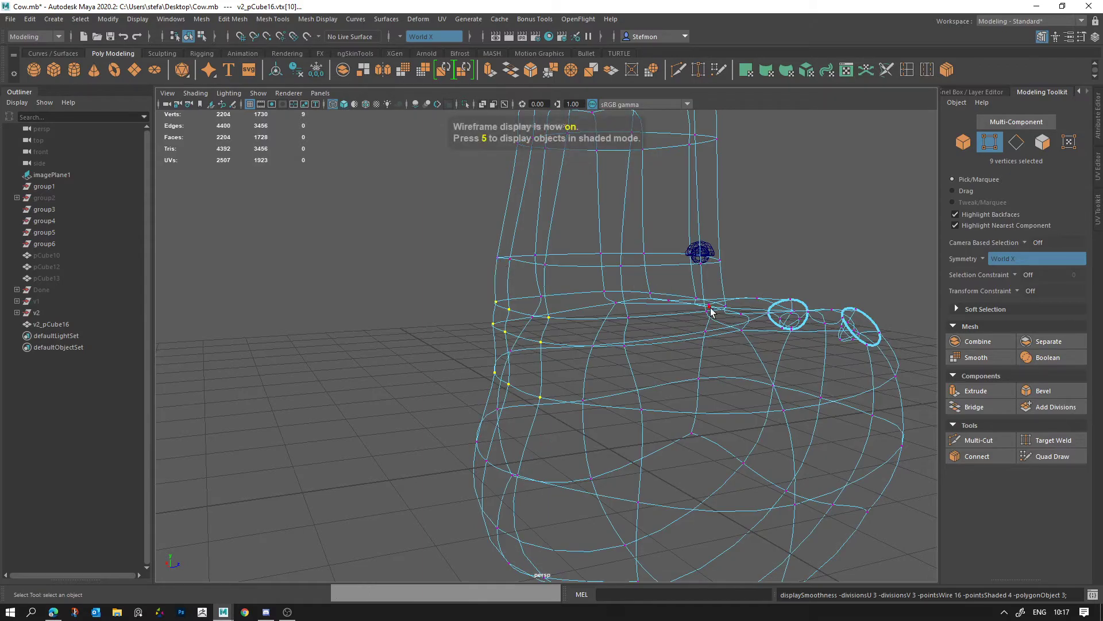
pyautogui.click(718, 314)
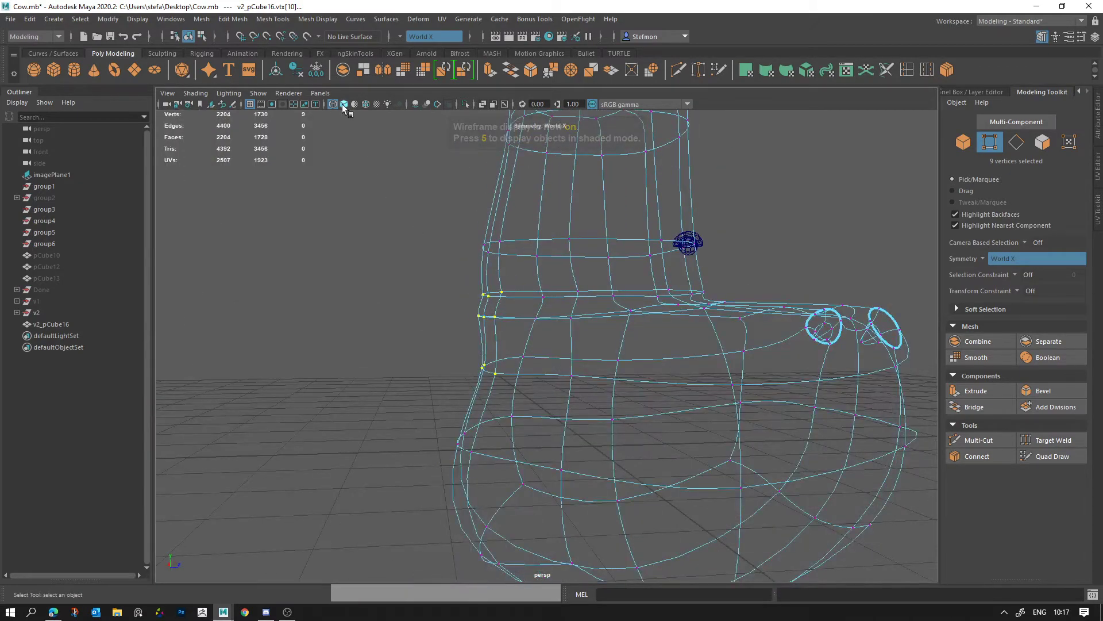
pyautogui.click(345, 107)
pyautogui.click(569, 333)
pyautogui.middleClick(620, 361)
pyautogui.press('r')
# Step: Move upper head vertices to round the transition above the muzzle
pyautogui.click(574, 334)
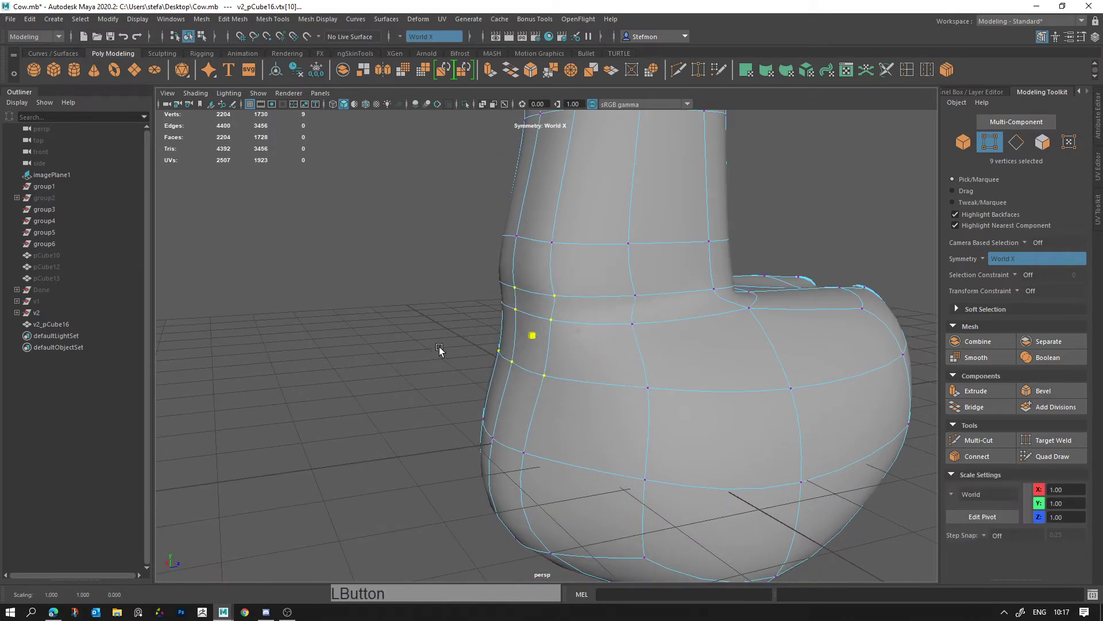
pyautogui.click(544, 344)
pyautogui.press('w')
pyautogui.click(518, 310)
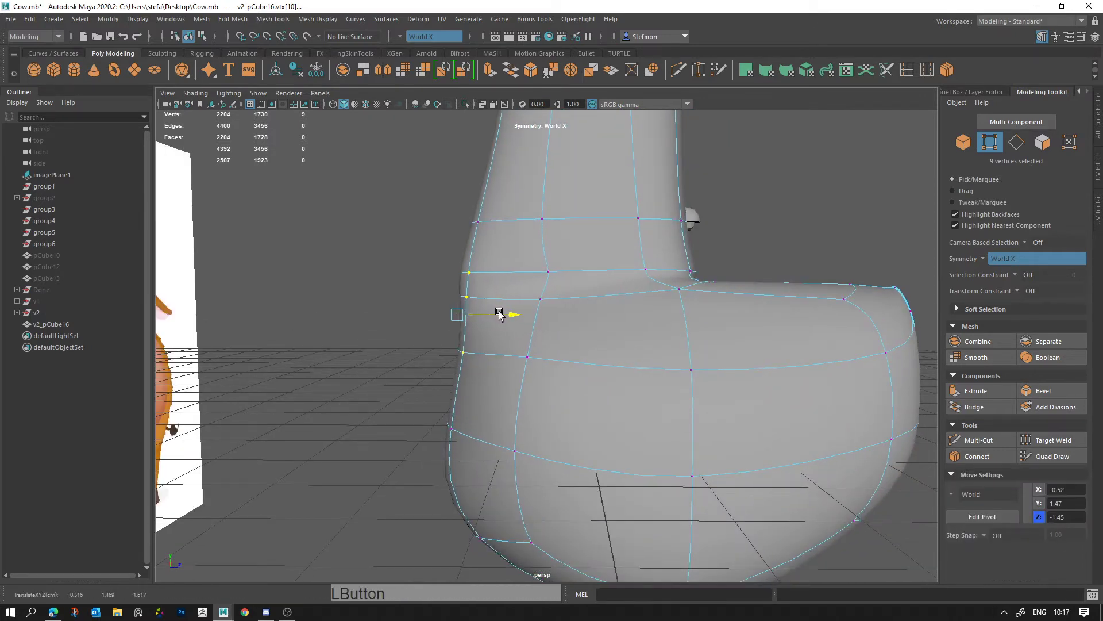
pyautogui.click(477, 266)
pyautogui.press('q')
pyautogui.click(427, 299)
pyautogui.click(522, 274)
pyautogui.click(570, 305)
pyautogui.press('w')
pyautogui.click(531, 244)
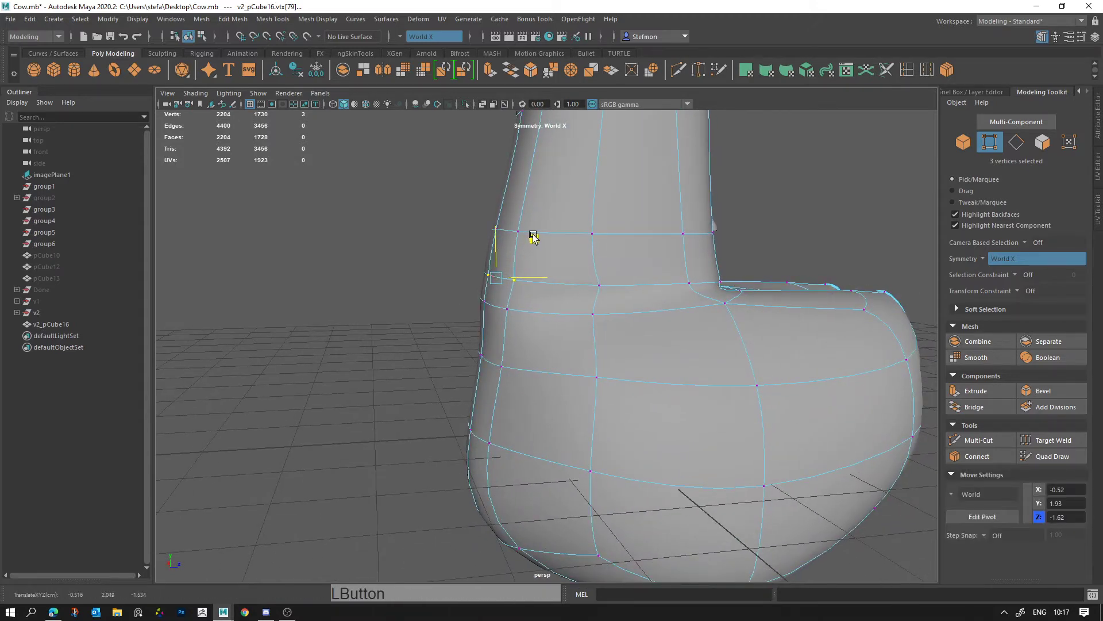
pyautogui.press('alt+d')
pyautogui.click(544, 258)
# Step: Switch component modes and adjust remaining points along the head's front curve
pyautogui.rightClick(600, 309)
pyautogui.click(656, 347)
pyautogui.rightClick(511, 318)
pyautogui.click(578, 350)
pyautogui.click(547, 278)
pyautogui.rightClick(585, 277)
pyautogui.rightClick(586, 277)
pyautogui.click(571, 269)
pyautogui.click(560, 303)
pyautogui.click(568, 275)
pyautogui.click(568, 282)
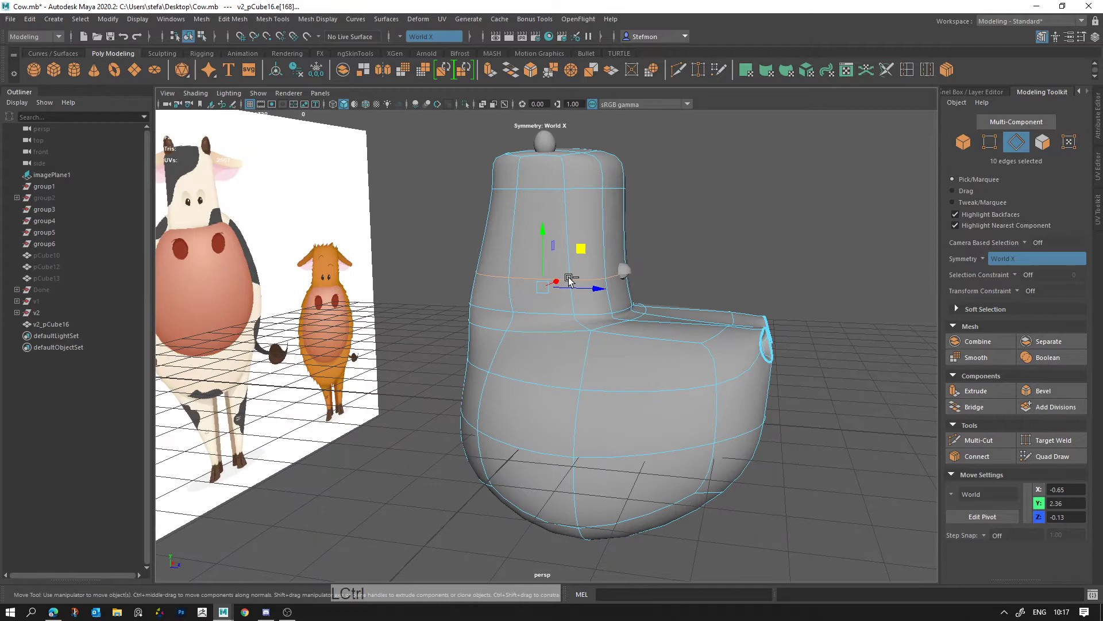
# Step: Remove a stray edge on the head and nudge the upper head vertices into a cleaner curve
pyautogui.press('ctrl+Delete')
pyautogui.click(561, 280)
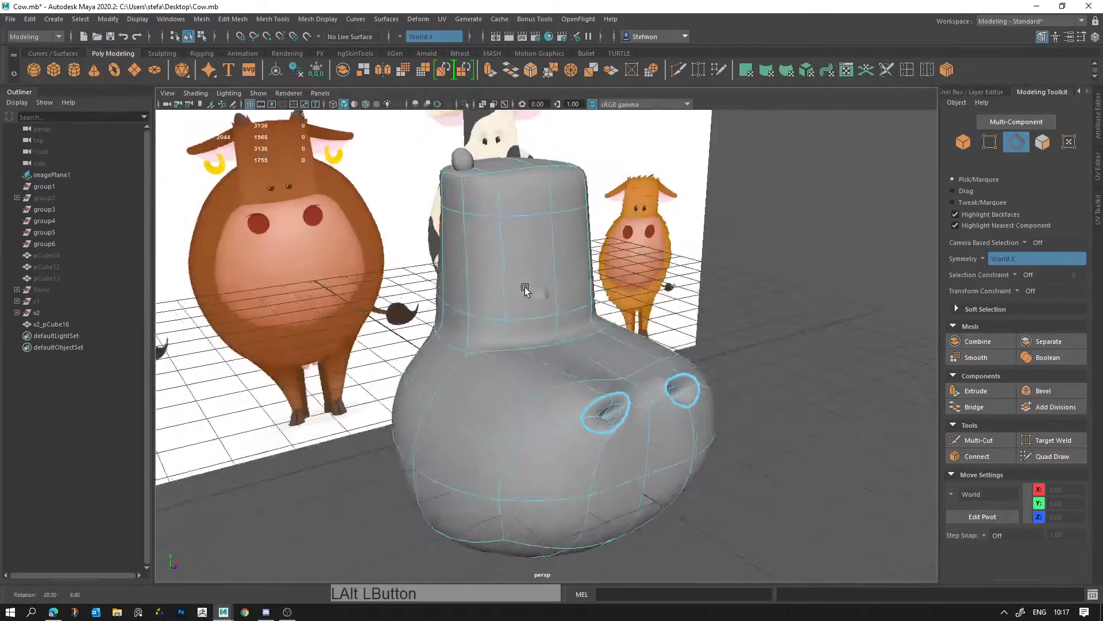
pyautogui.rightClick(595, 302)
pyautogui.click(623, 309)
pyautogui.click(632, 287)
pyautogui.press('ctrl+z')
pyautogui.click(592, 301)
pyautogui.click(516, 205)
pyautogui.rightClick(569, 179)
pyautogui.click(556, 186)
pyautogui.click(494, 182)
pyautogui.click(481, 185)
pyautogui.click(536, 171)
# Step: Move the neck and muzzle vertices so the merged head flows smoothly from top into muzzle
pyautogui.press('alt+d')
pyautogui.click(618, 336)
pyautogui.click(543, 325)
pyautogui.click(656, 333)
pyautogui.rightClick(738, 359)
pyautogui.middleClick(645, 350)
pyautogui.rightClick(658, 283)
pyautogui.click(674, 280)
pyautogui.press('w')
pyautogui.click(661, 287)
pyautogui.click(647, 282)
pyautogui.middleClick(607, 327)
pyautogui.rightClick(603, 388)
pyautogui.click(592, 385)
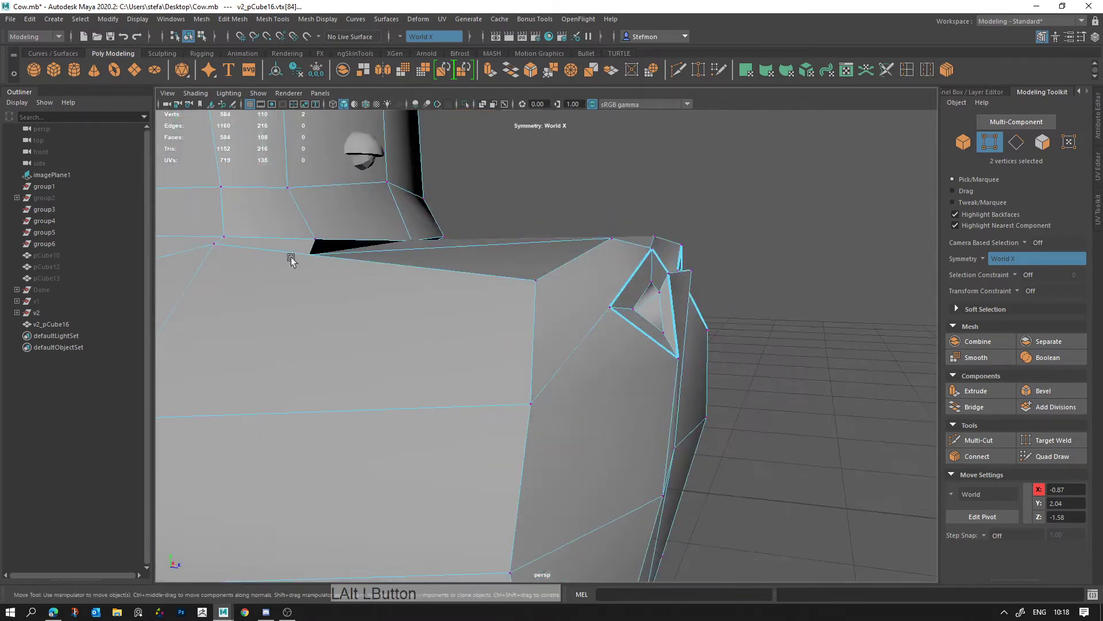
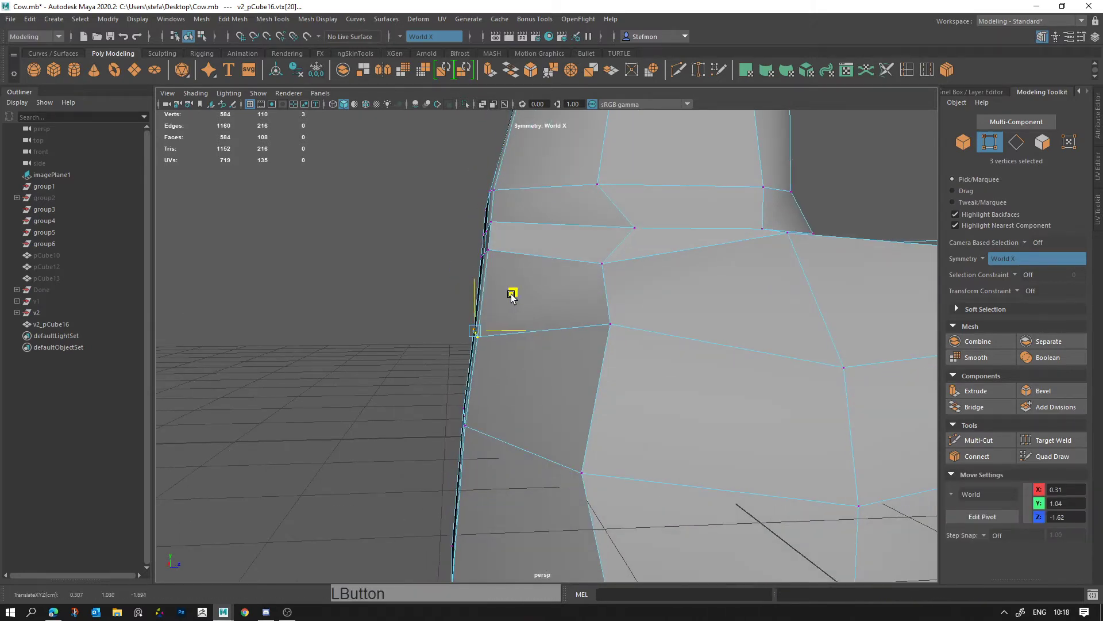
# Step: Create a new polygon cube and rotate it in the front view to lie along the reference ear
pyautogui.press('alt+d')
pyautogui.rightClick(434, 287)
pyautogui.click(615, 365)
pyautogui.press('d')
pyautogui.click(469, 335)
pyautogui.press('alt+d')
pyautogui.click(558, 353)
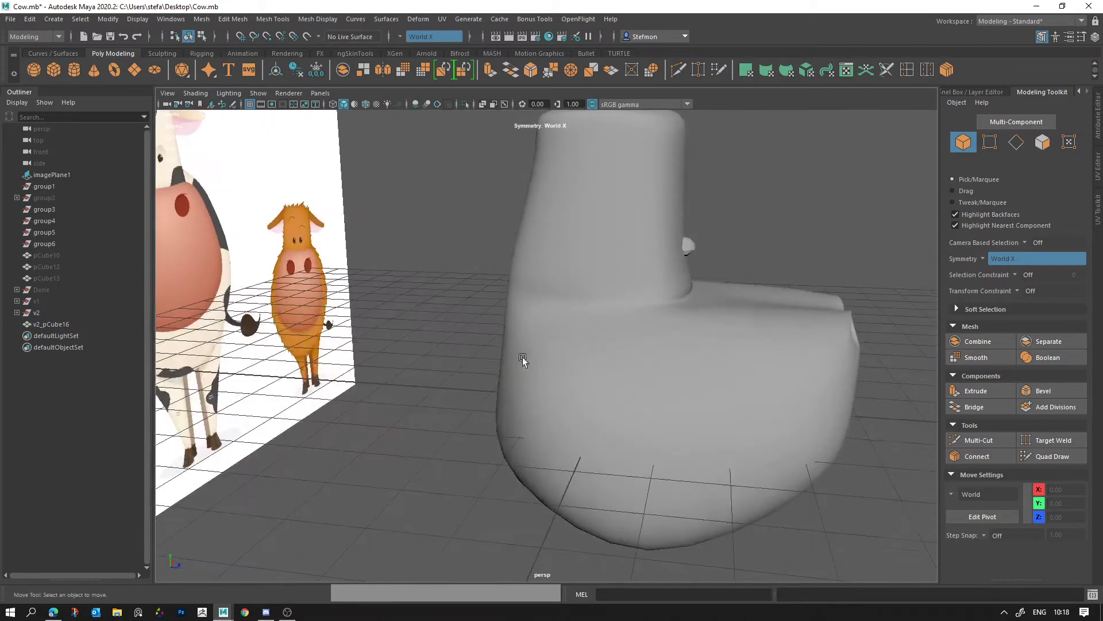
pyautogui.click(551, 349)
pyautogui.click(512, 287)
pyautogui.rightClick(459, 323)
pyautogui.click(516, 339)
pyautogui.rightClick(571, 324)
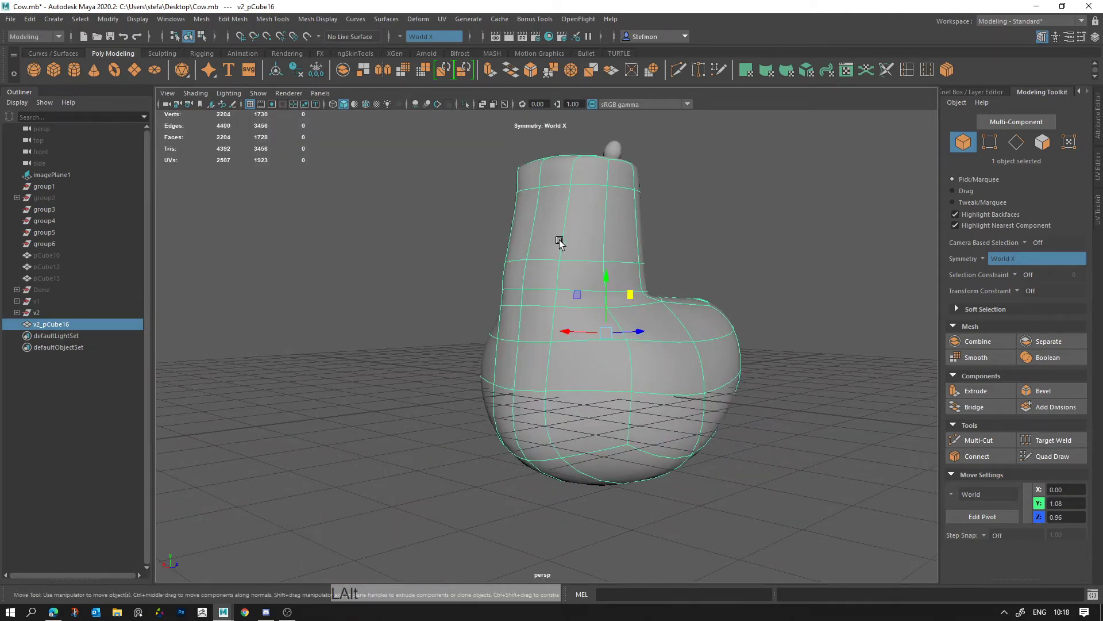
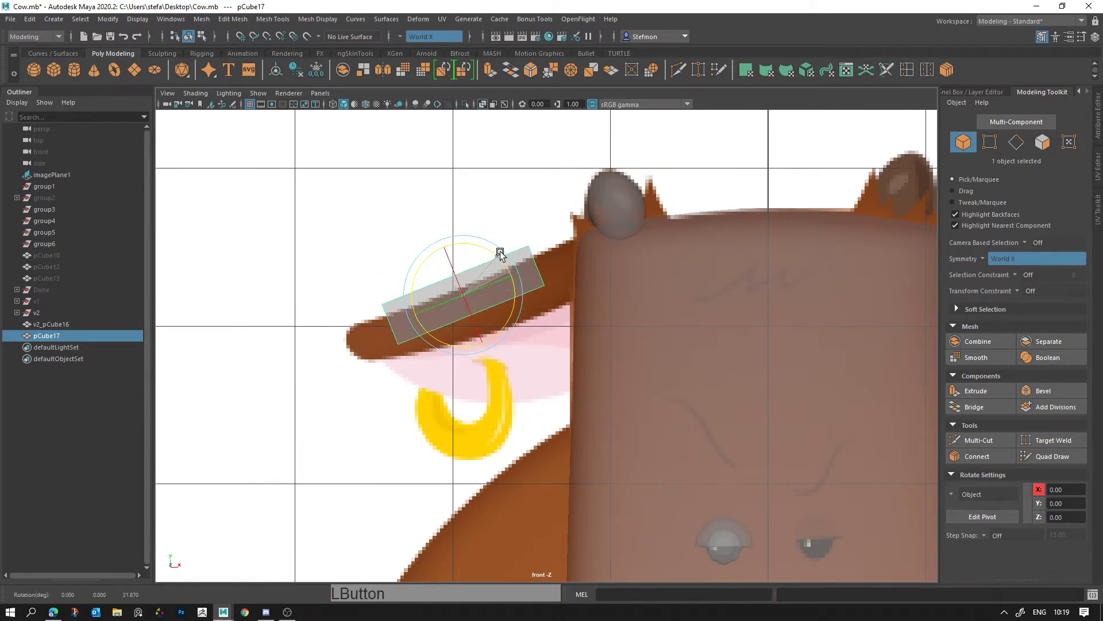
# Step: Move and scale the cube into a narrow elongated slab over the ear in the reference
pyautogui.press('w')
pyautogui.click(513, 257)
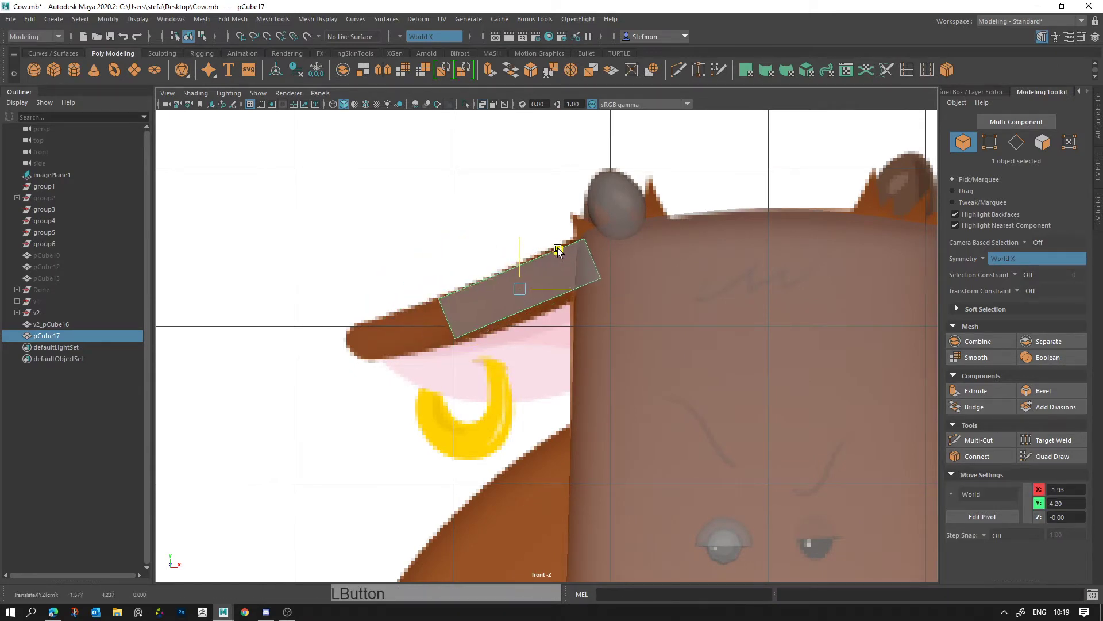
pyautogui.press('r')
pyautogui.click(530, 295)
pyautogui.click(524, 268)
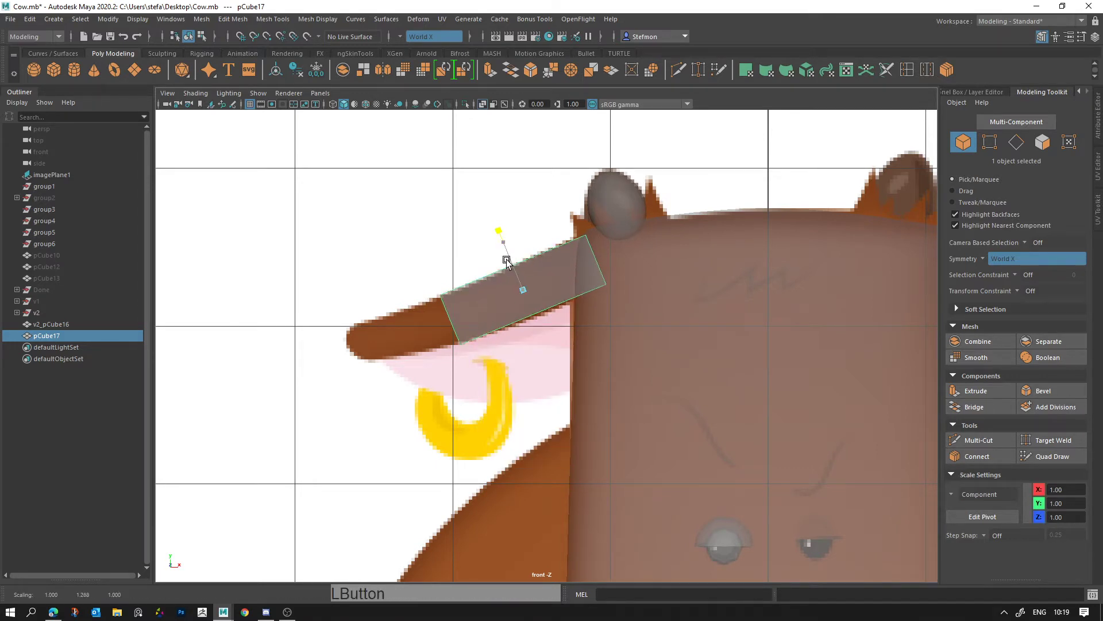
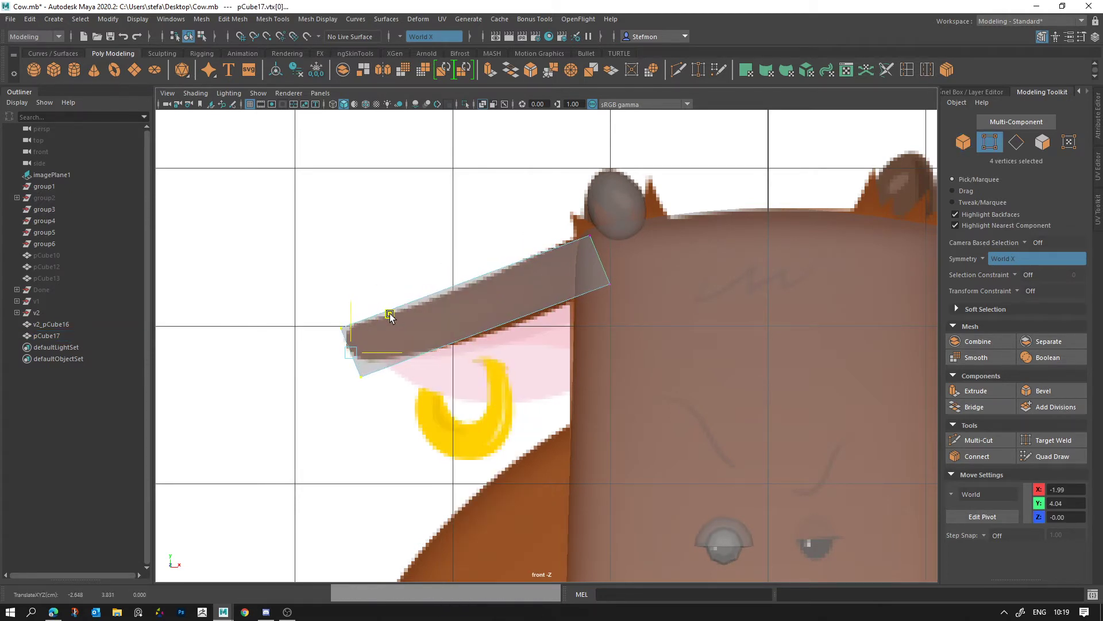
pyautogui.click(476, 310)
# Step: In the four-panel layout, move the slab's vertices to follow the ear's tilted outline
pyautogui.press('space')
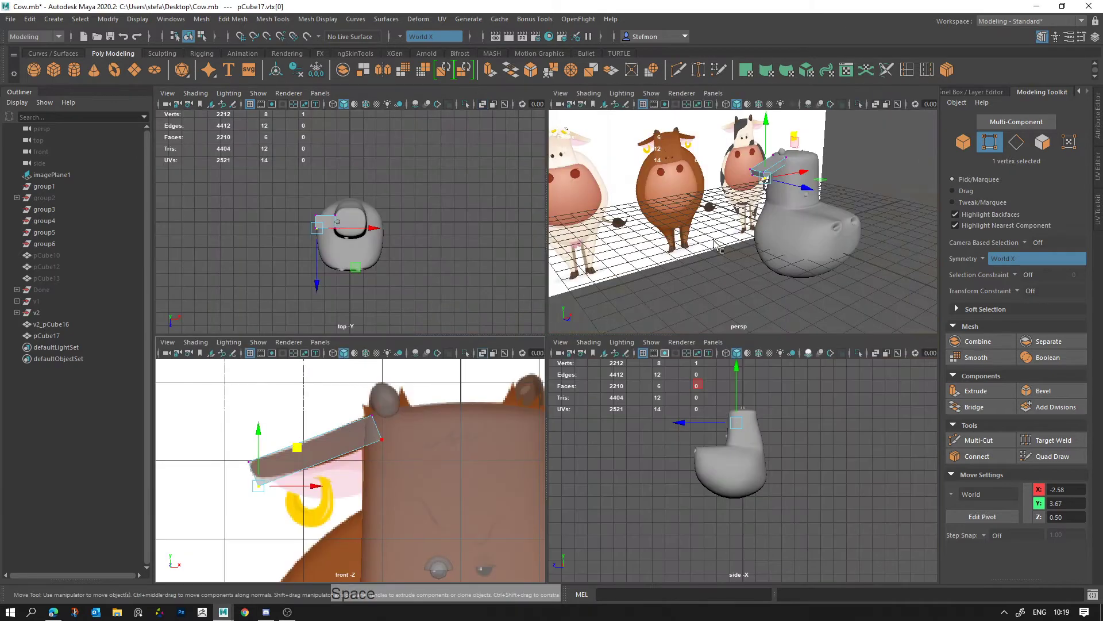
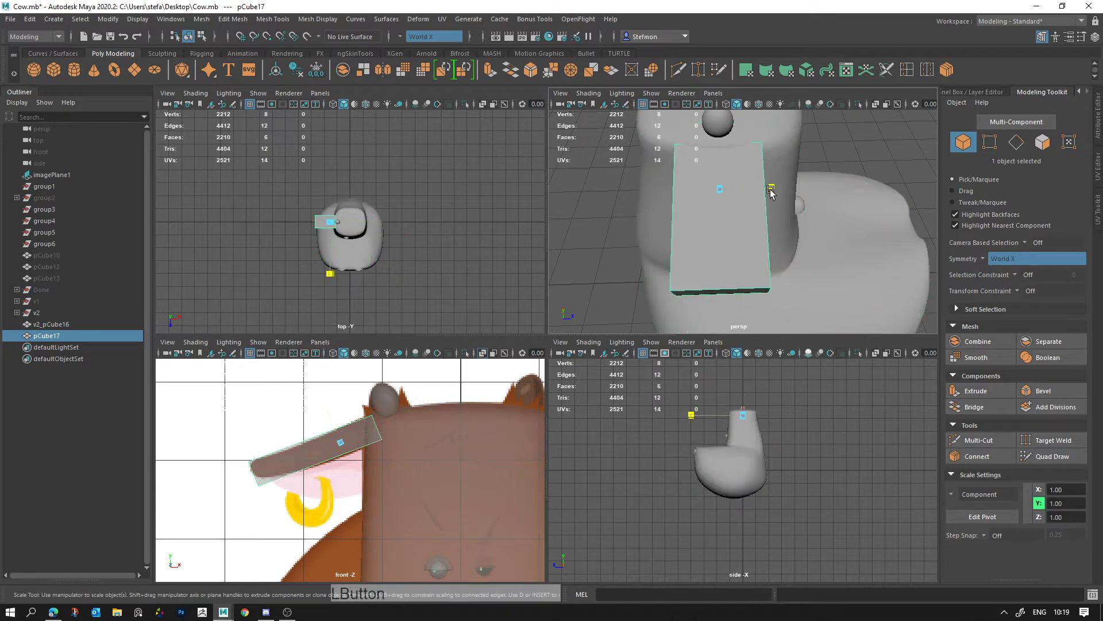
pyautogui.press('w')
pyautogui.click(757, 188)
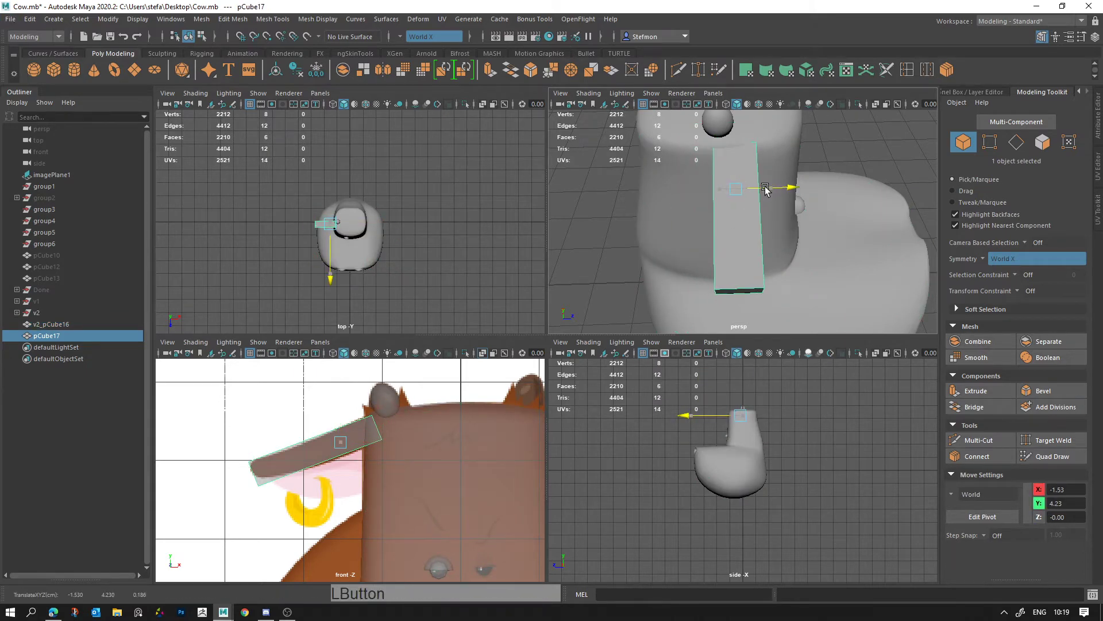
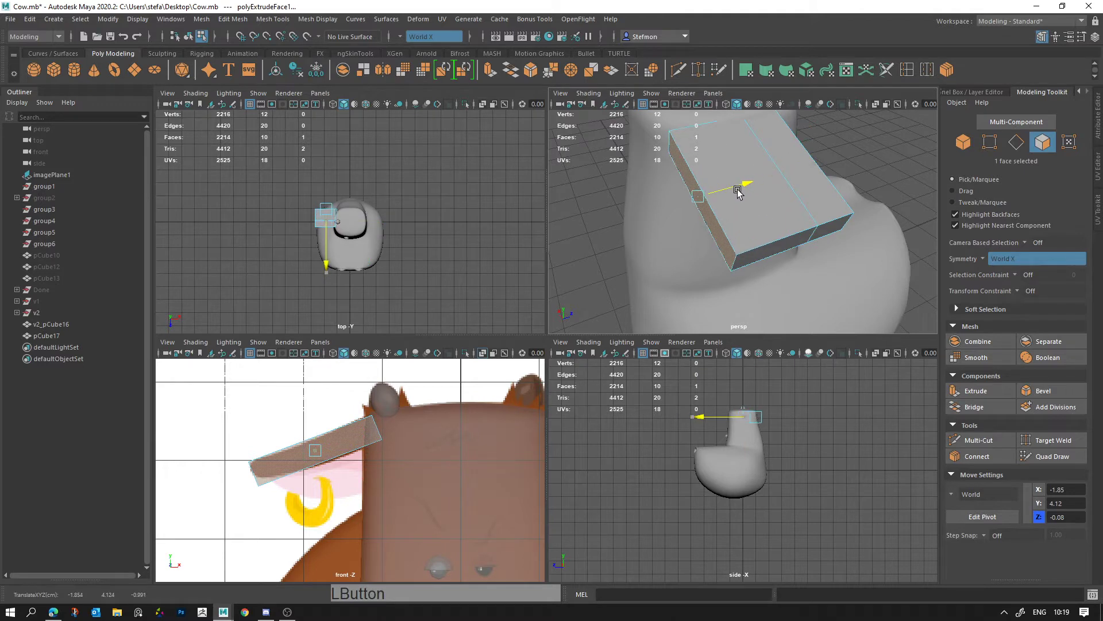
# Step: Adjust the ear slab's edges in the side view, undoing a couple of misplaced moves
pyautogui.click(731, 242)
pyautogui.middleClick(708, 254)
pyautogui.click(689, 164)
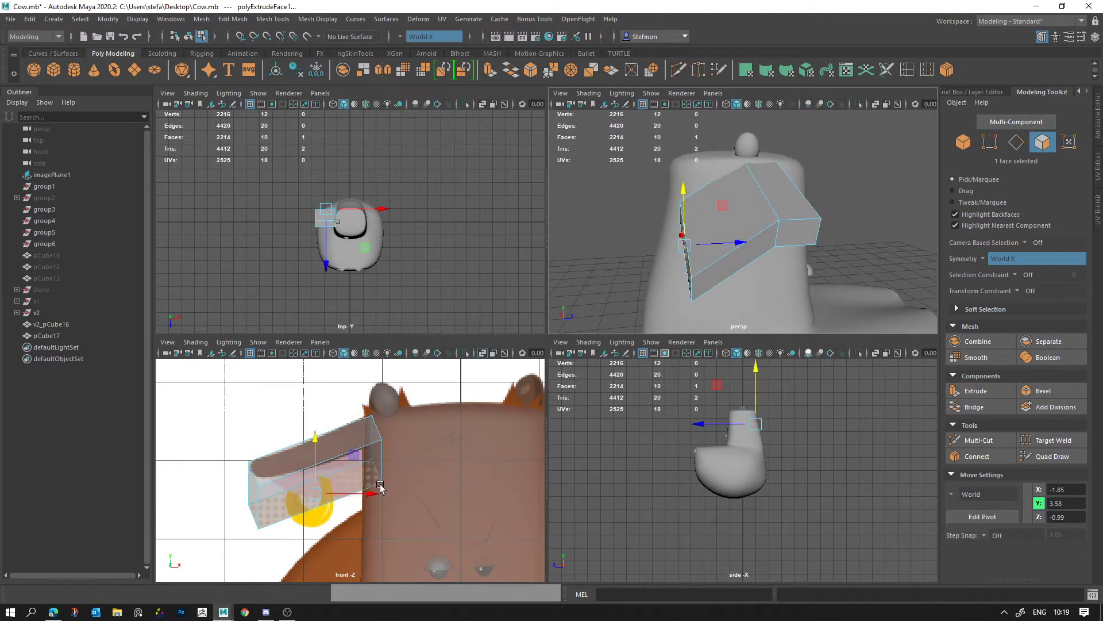
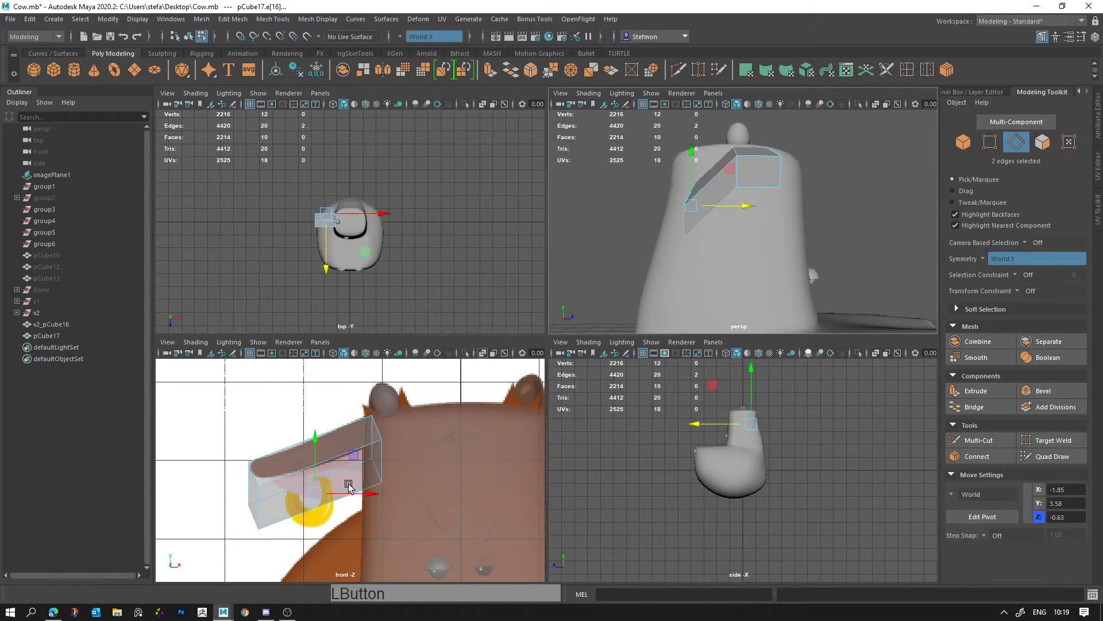
pyautogui.press('ctrl+z')
pyautogui.click(667, 156)
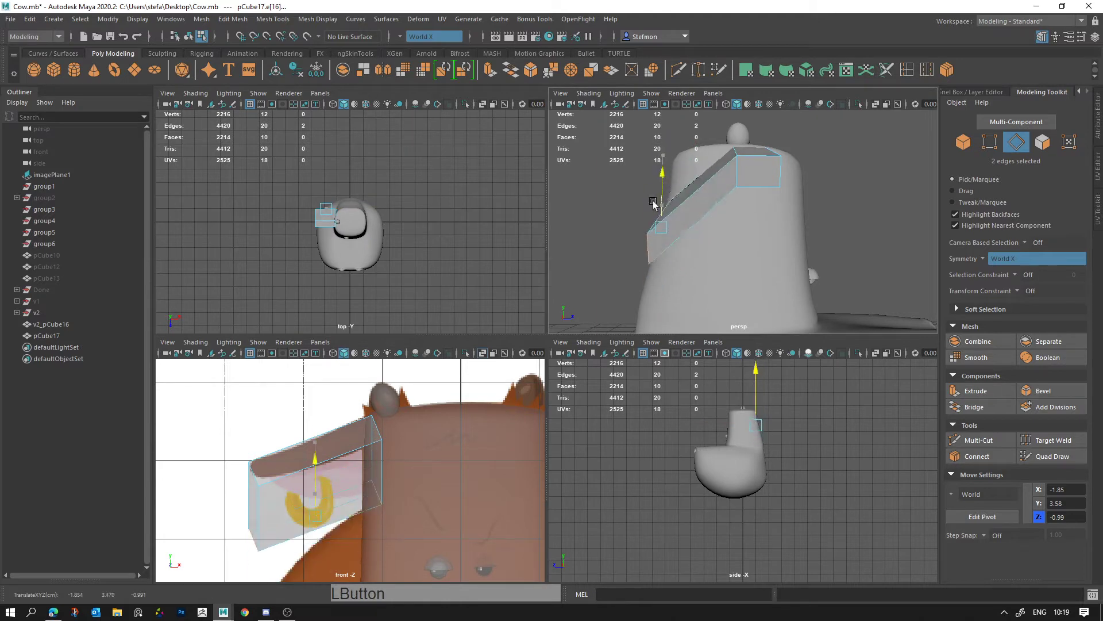
pyautogui.press('ctrl+z')
pyautogui.click(711, 205)
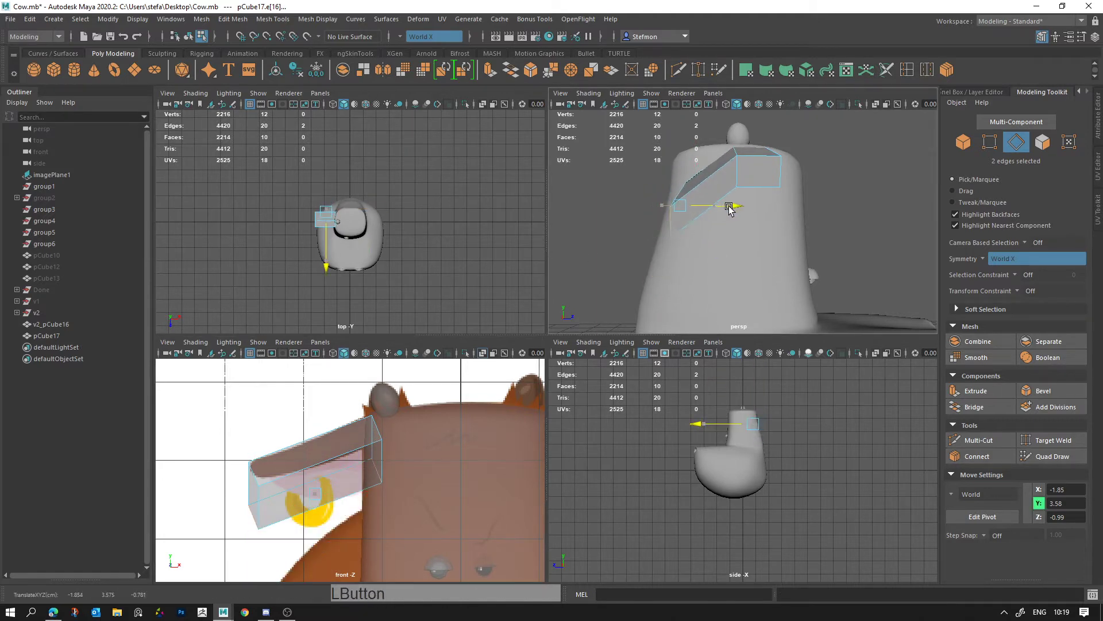
# Step: Select the ear's end edges and move them to tilt the ear's outer end
pyautogui.click(734, 231)
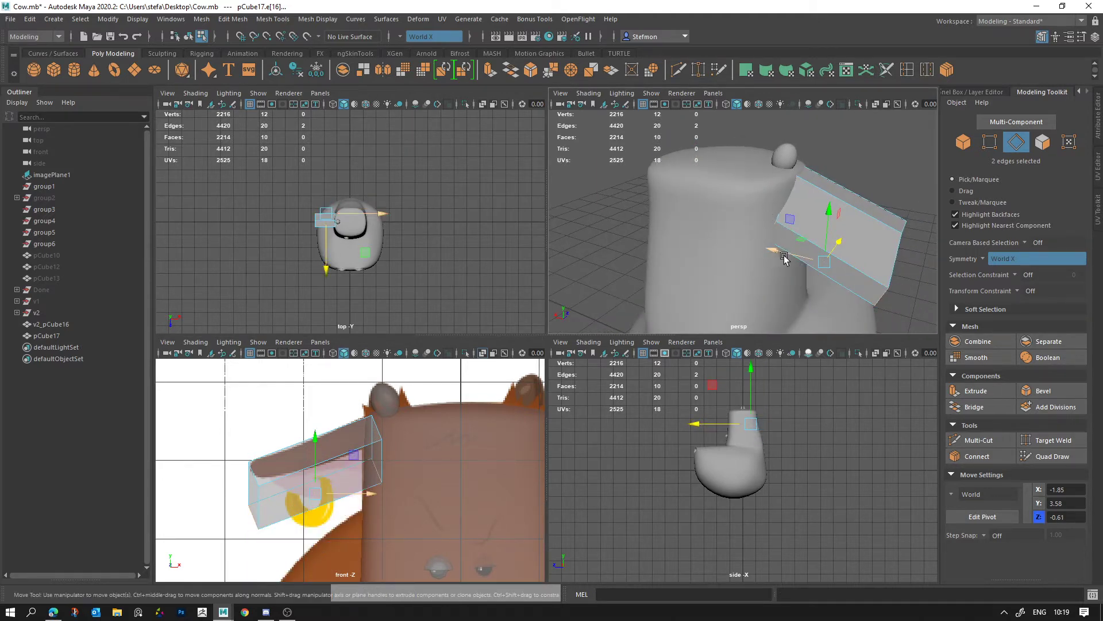
pyautogui.rightClick(783, 238)
pyautogui.click(770, 233)
pyautogui.click(791, 258)
pyautogui.click(762, 209)
pyautogui.rightClick(798, 237)
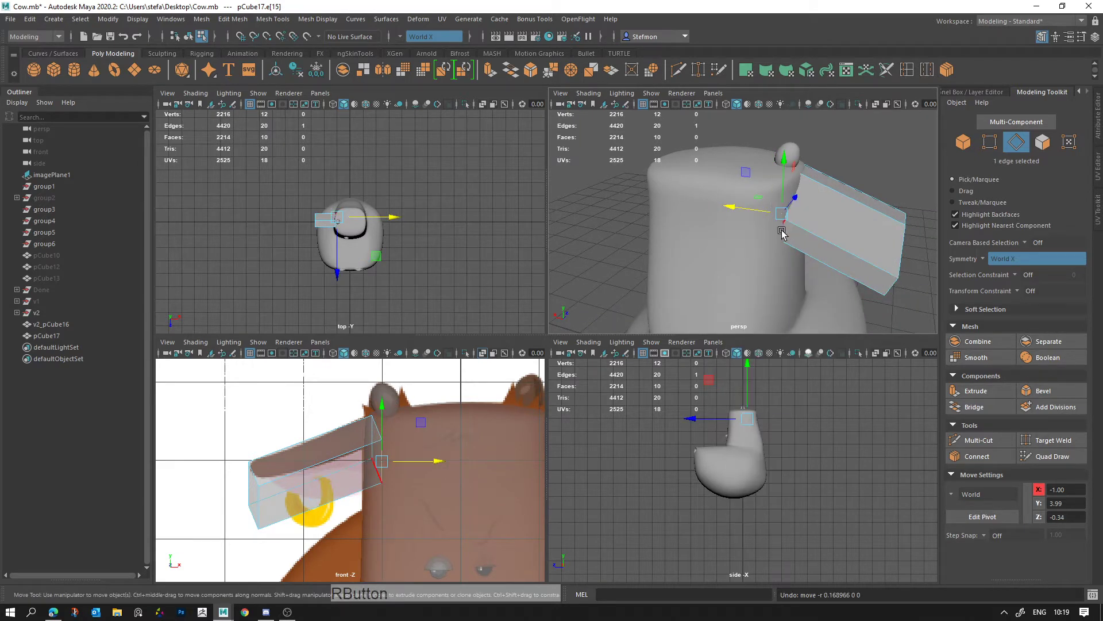
pyautogui.click(787, 231)
pyautogui.press('w')
pyautogui.click(754, 221)
pyautogui.press('alt+d')
pyautogui.click(750, 281)
pyautogui.click(747, 246)
pyautogui.click(674, 259)
# Step: Check the ear in smooth preview, then move its top and tip edges to flatten the ear tip
pyautogui.middleClick(665, 201)
pyautogui.click(695, 221)
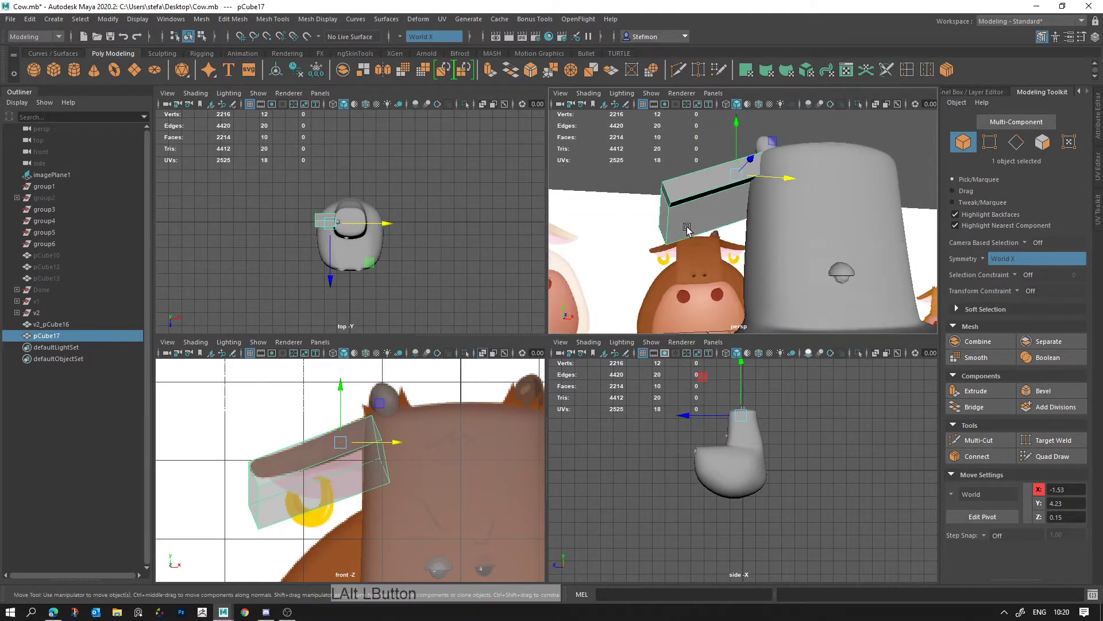
pyautogui.press('3')
pyautogui.press('1')
pyautogui.rightClick(680, 231)
pyautogui.click(664, 238)
pyautogui.click(679, 278)
pyautogui.click(715, 202)
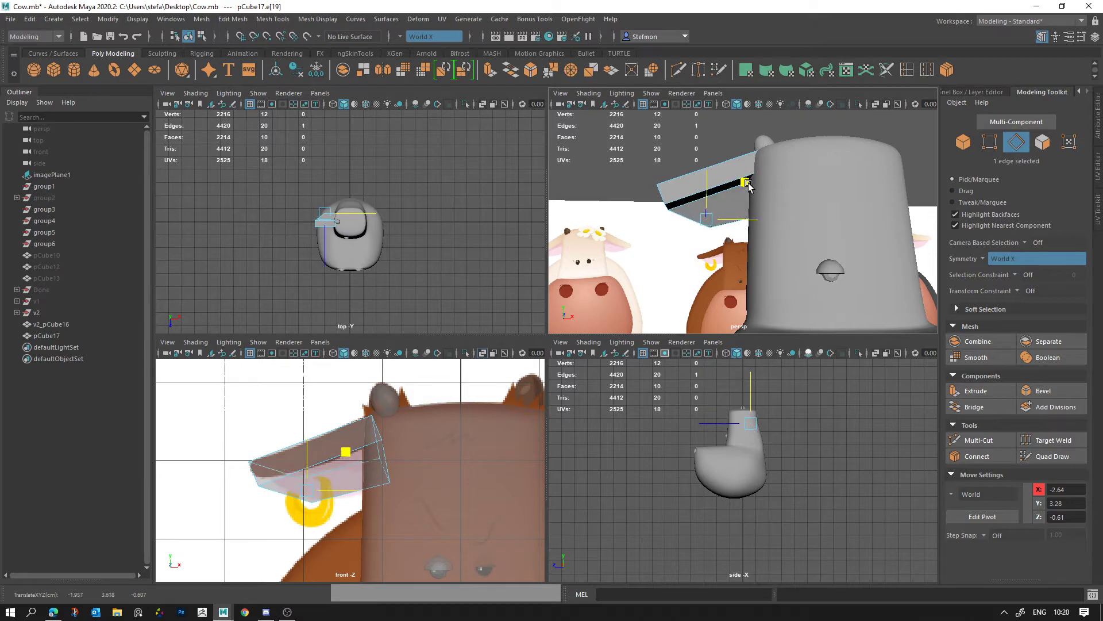
pyautogui.click(769, 270)
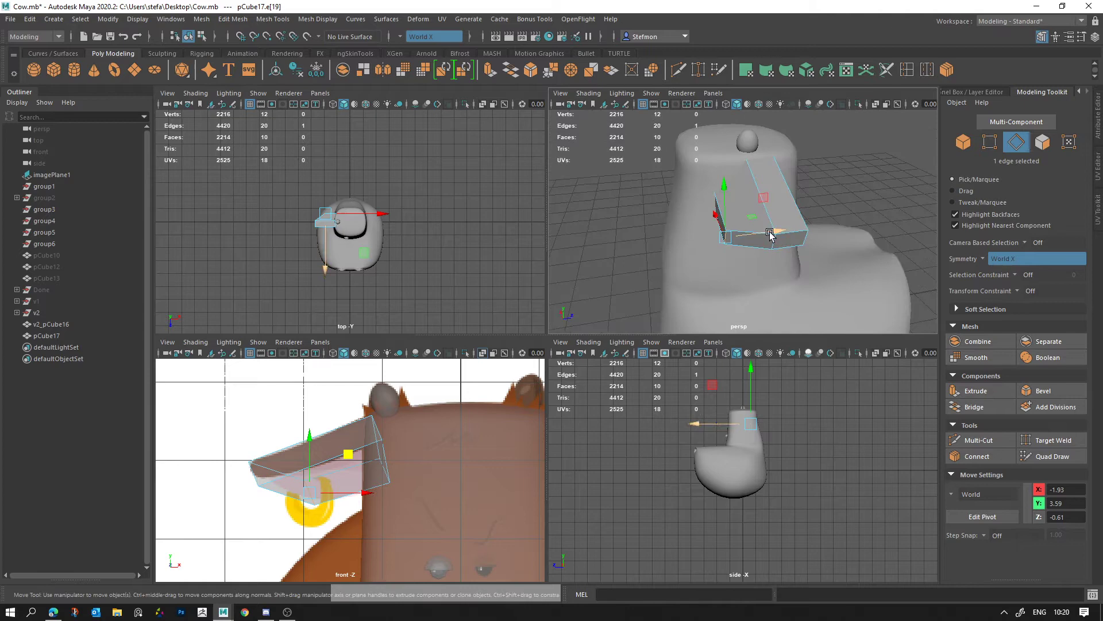
pyautogui.press('space')
pyautogui.click(682, 253)
pyautogui.press('3')
# Step: Reposition the lower ear edges and preview the ear as a smoothed shape
pyautogui.click(565, 318)
pyautogui.press('alt+d')
pyautogui.click(503, 350)
pyautogui.click(497, 286)
pyautogui.press('space')
pyautogui.rightClick(536, 418)
pyautogui.middleClick(666, 390)
pyautogui.click(617, 356)
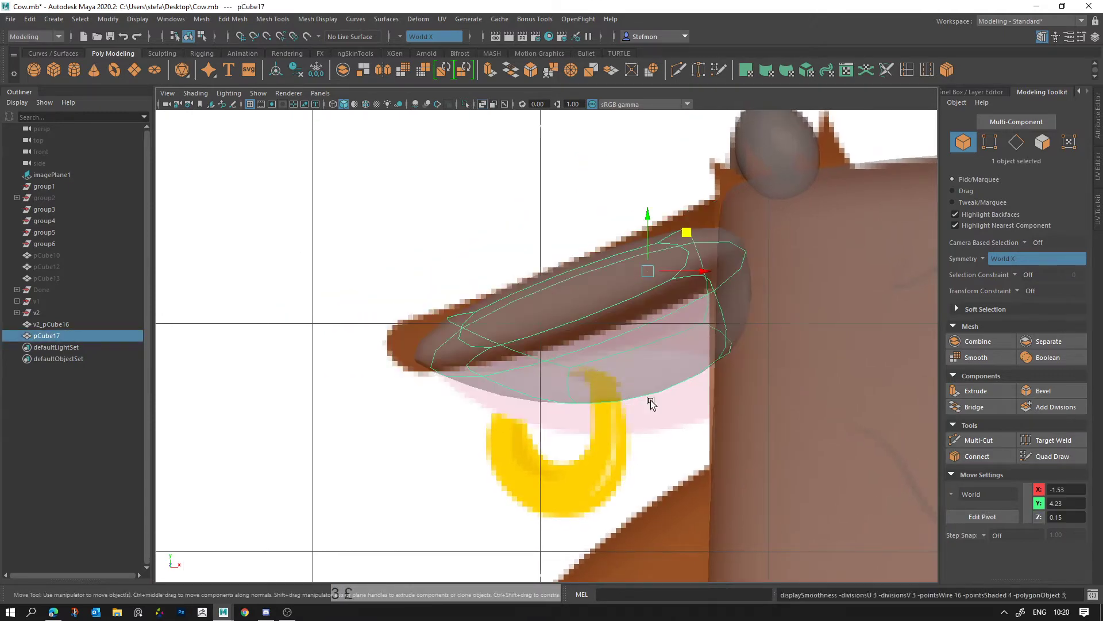
pyautogui.rightClick(717, 401)
# Step: Insert five edge loops across the ear from its base to its tip
pyautogui.click(915, 75)
pyautogui.click(655, 311)
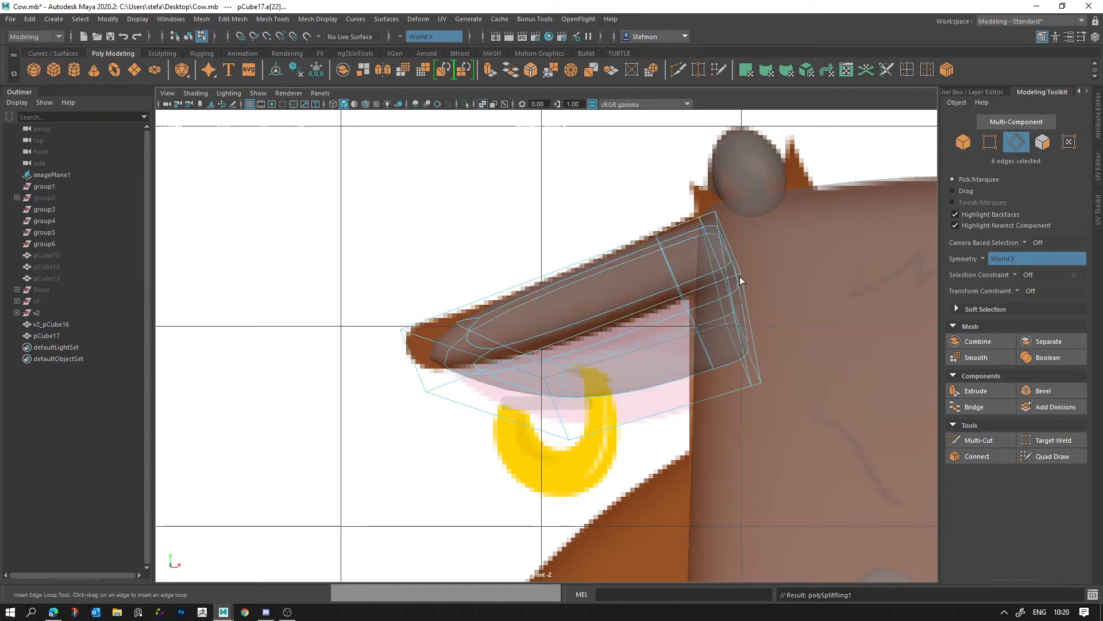
pyautogui.click(599, 331)
pyautogui.click(490, 402)
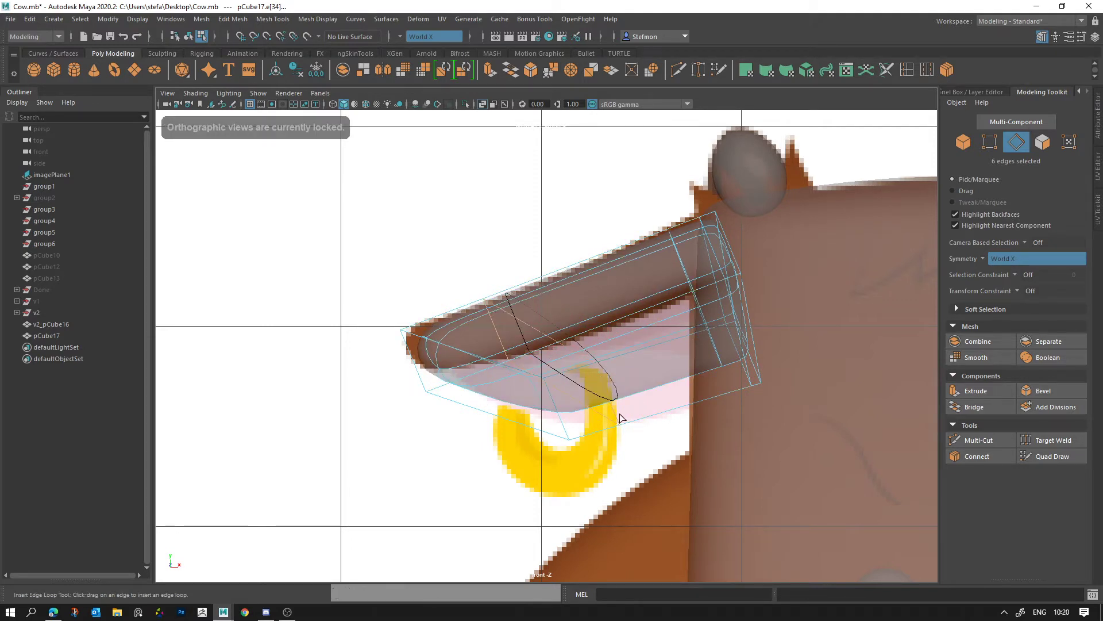
pyautogui.click(574, 399)
pyautogui.click(529, 423)
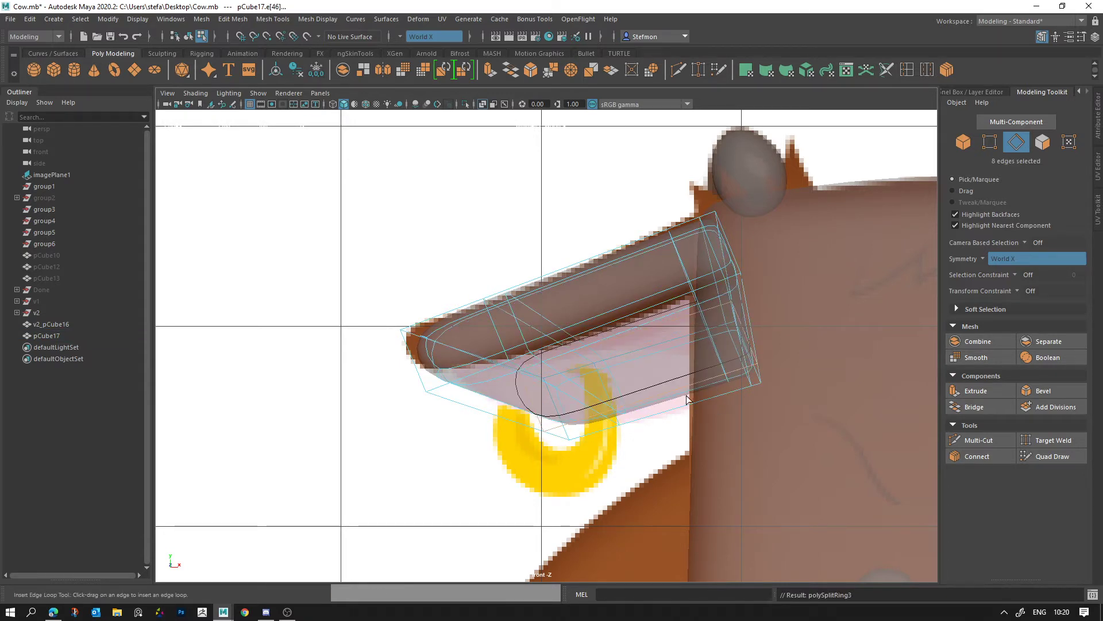
# Step: Move the ear's base vertices toward the head and return to the four-view layout
pyautogui.rightClick(710, 370)
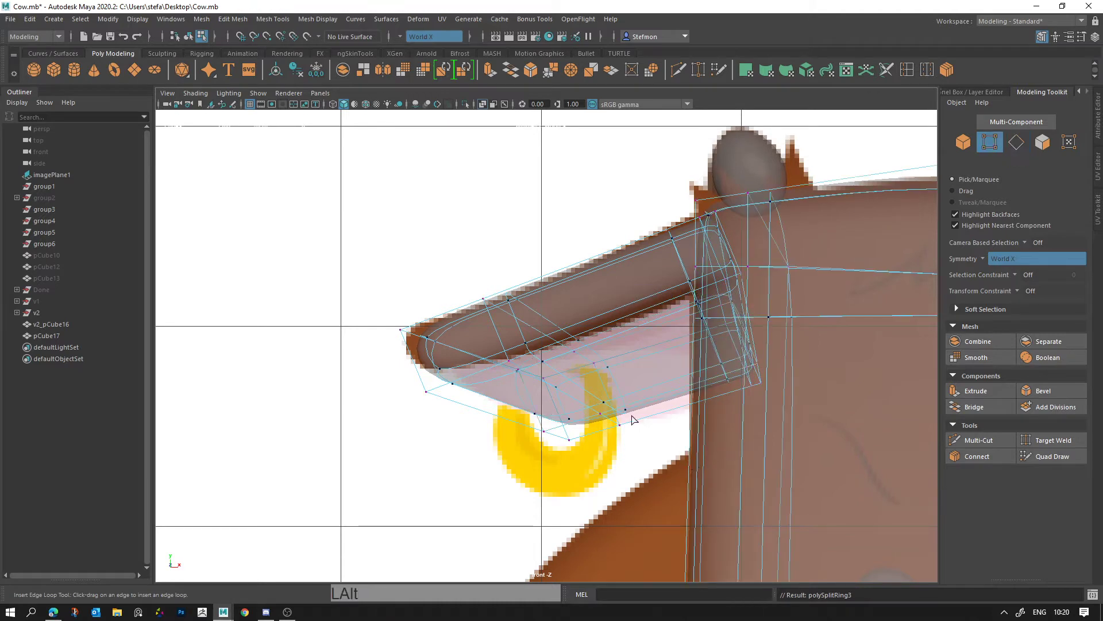
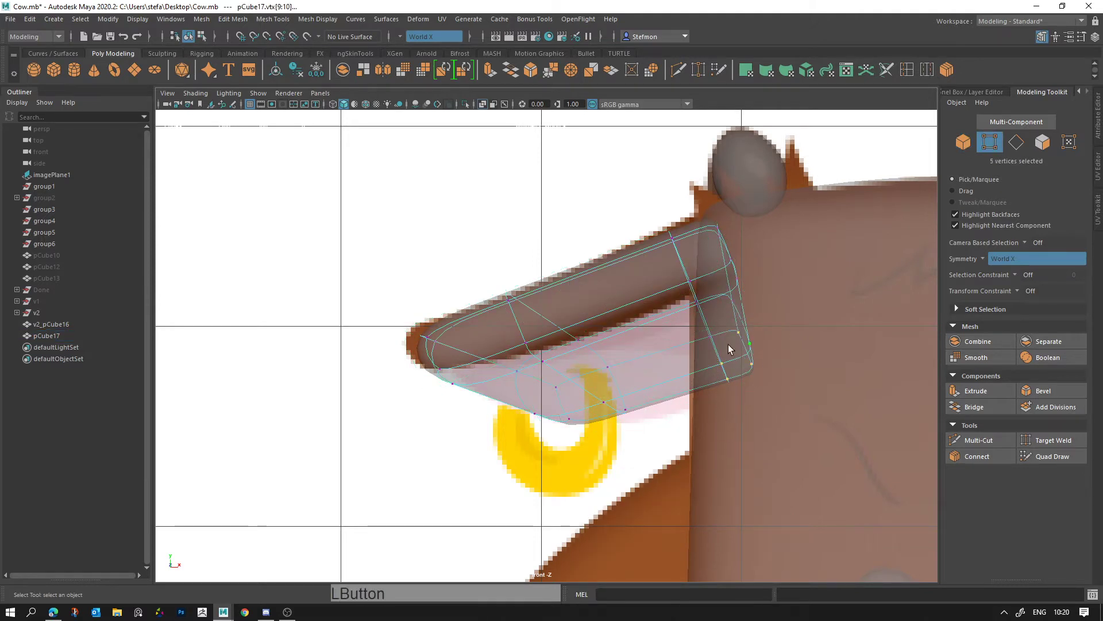
pyautogui.press('w')
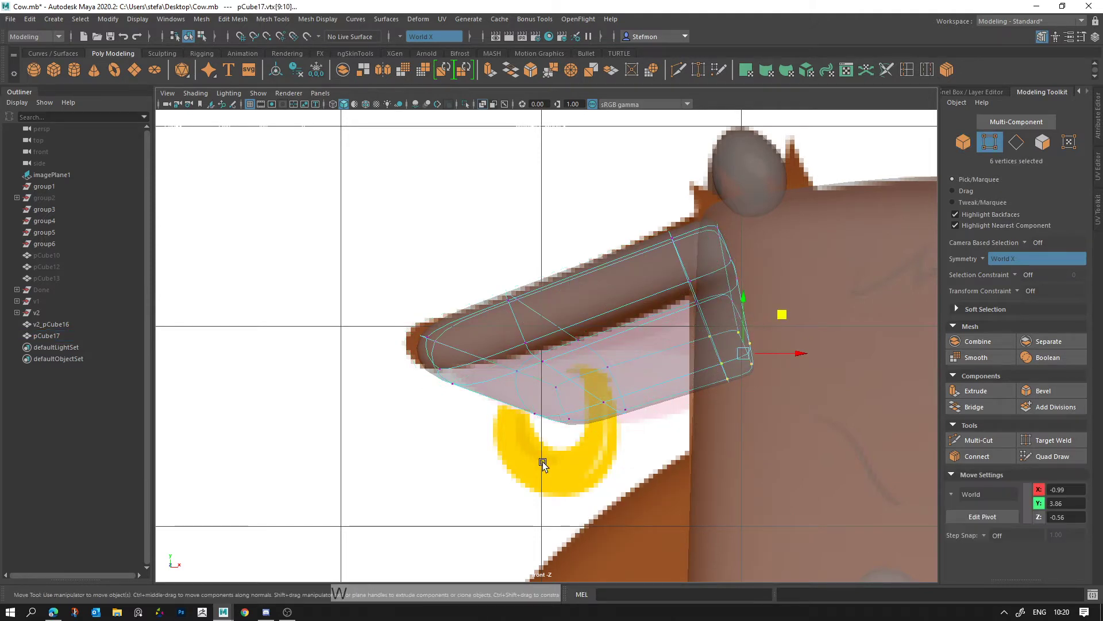
pyautogui.click(547, 445)
pyautogui.click(566, 441)
pyautogui.press('alt+d')
pyautogui.press('space')
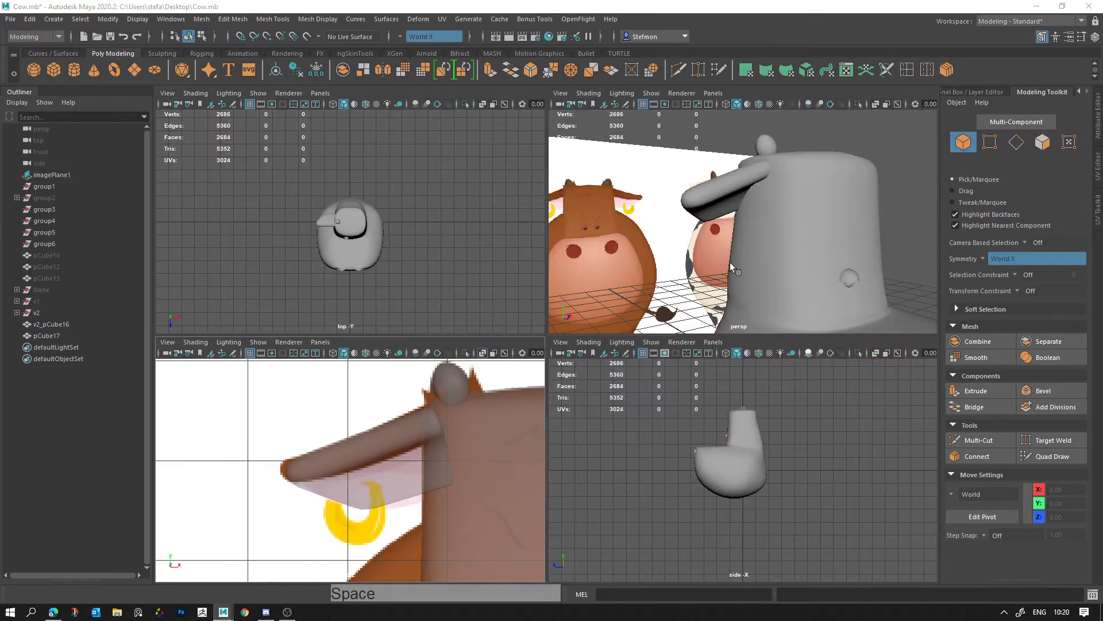
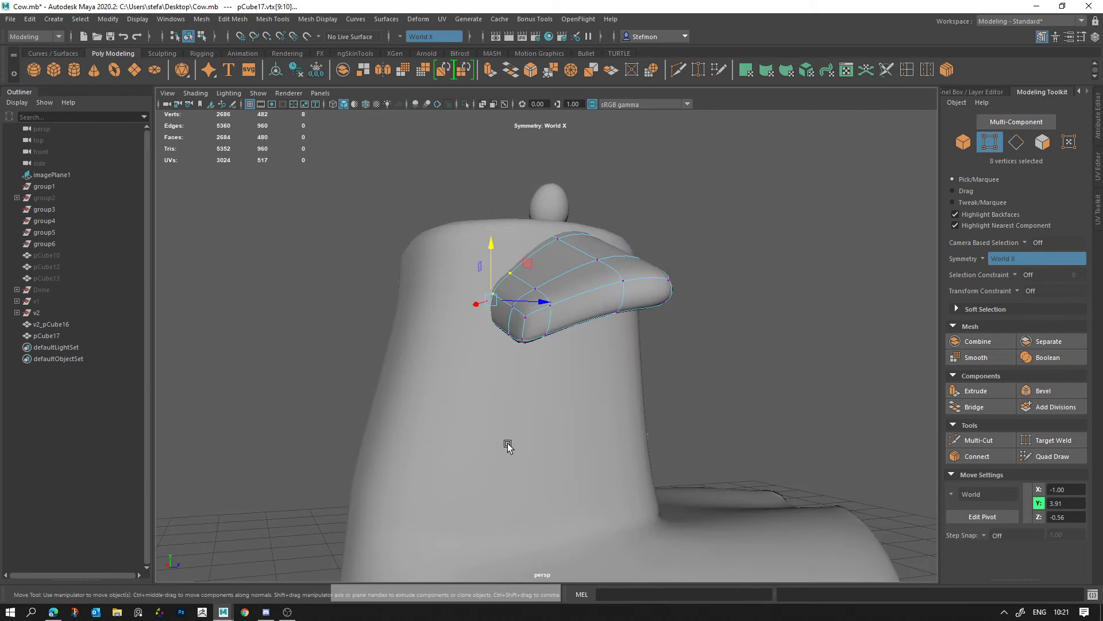
# Step: Move the ear's vertices to flatten it, undoing one overshoot
pyautogui.click(602, 355)
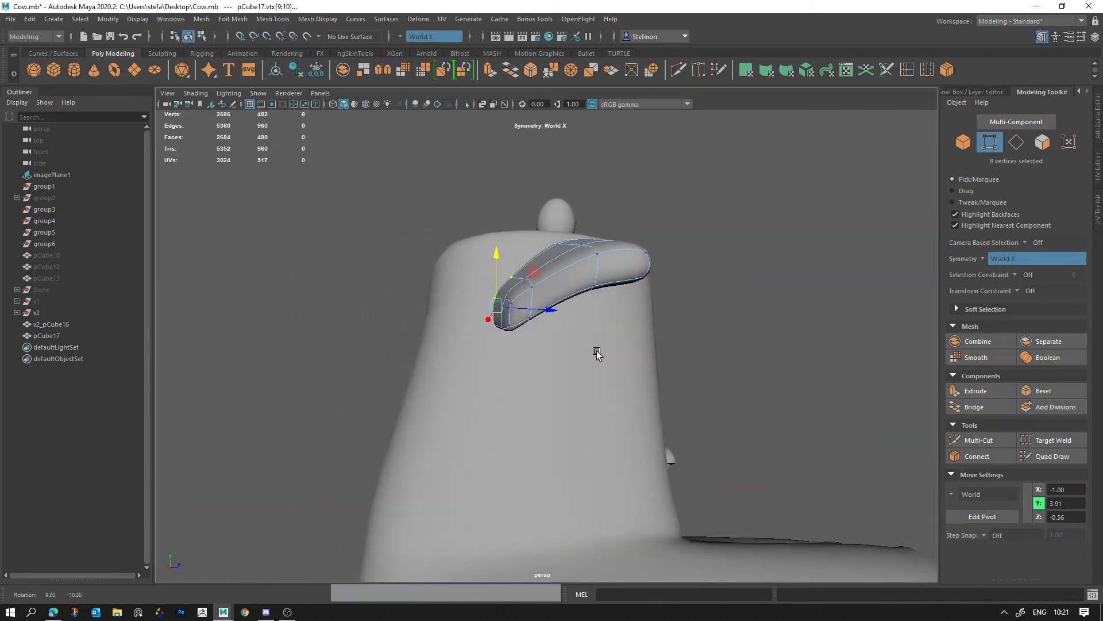
pyautogui.click(468, 362)
pyautogui.click(504, 304)
pyautogui.press('space')
pyautogui.click(399, 447)
pyautogui.click(724, 267)
pyautogui.click(677, 242)
pyautogui.click(632, 262)
pyautogui.click(363, 466)
pyautogui.press('ctrl+z')
# Step: Turn off the smooth preview and reselect the ear for edge editing
pyautogui.press('alt+d')
pyautogui.click(784, 273)
pyautogui.click(774, 190)
pyautogui.rightClick(934, 316)
pyautogui.press('space')
pyautogui.rightClick(709, 256)
pyautogui.click(522, 332)
pyautogui.click(593, 369)
pyautogui.rightClick(563, 382)
pyautogui.click(485, 369)
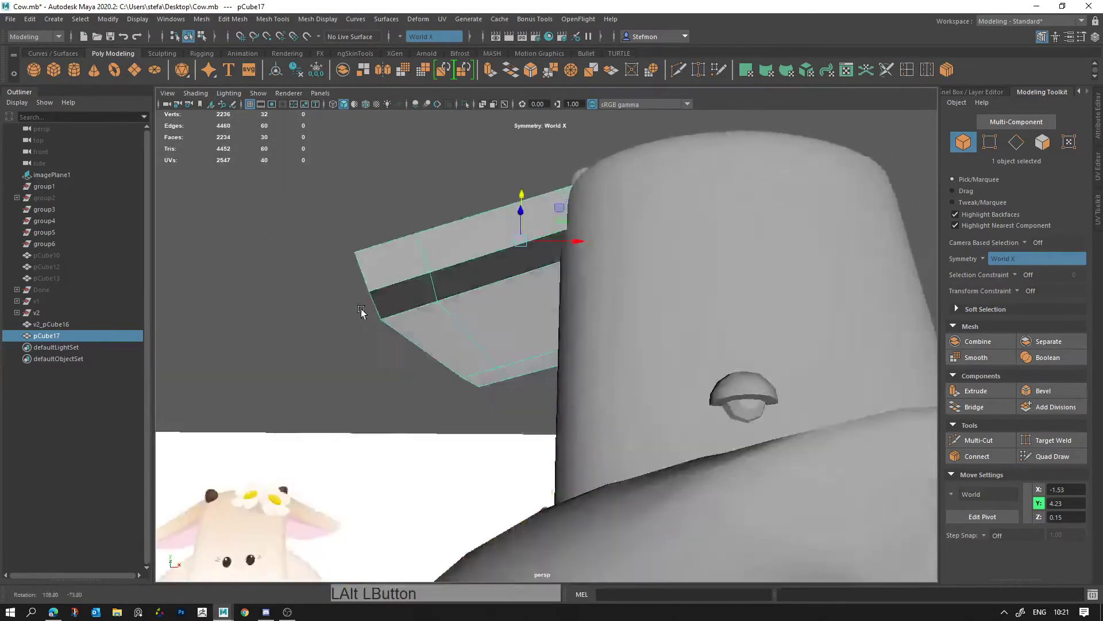
# Step: Select the edge loop across the ear and raise its middle edges
pyautogui.rightClick(644, 375)
pyautogui.middleClick(553, 331)
pyautogui.click(523, 352)
pyautogui.click(497, 394)
pyautogui.rightClick(515, 306)
pyautogui.click(508, 305)
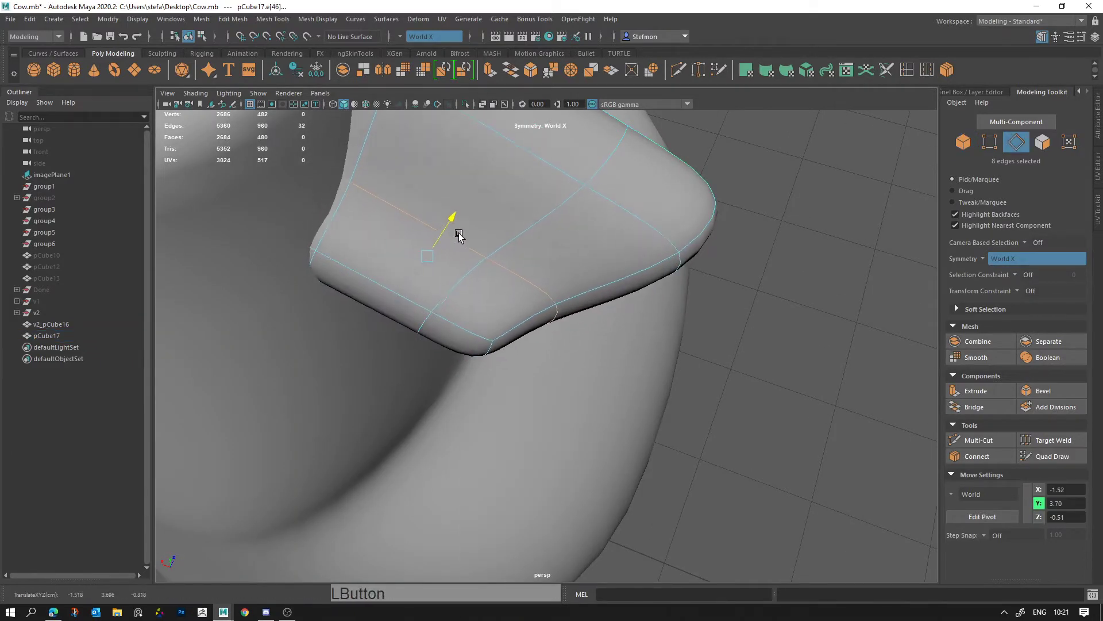
pyautogui.press('ctrl+z')
pyautogui.click(481, 335)
# Step: Reframe the views and shift the ear's edge loop sideways to curve its underside
pyautogui.press('space')
pyautogui.rightClick(472, 549)
pyautogui.middleClick(419, 462)
pyautogui.middleClick(728, 242)
pyautogui.rightClick(794, 263)
pyautogui.press('space')
pyautogui.rightClick(482, 293)
pyautogui.click(517, 263)
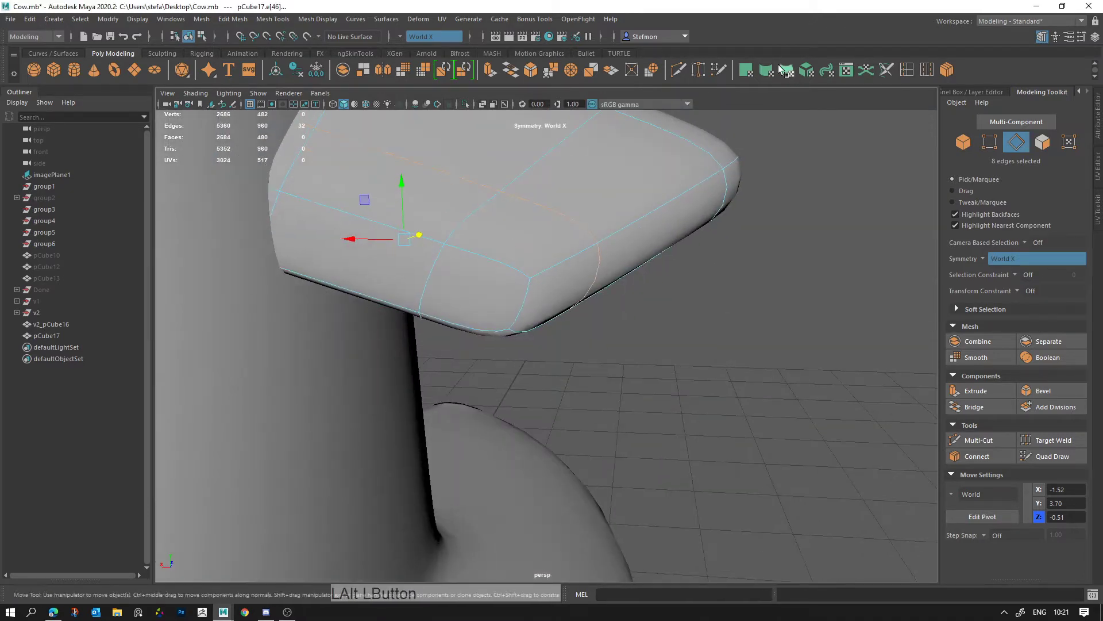
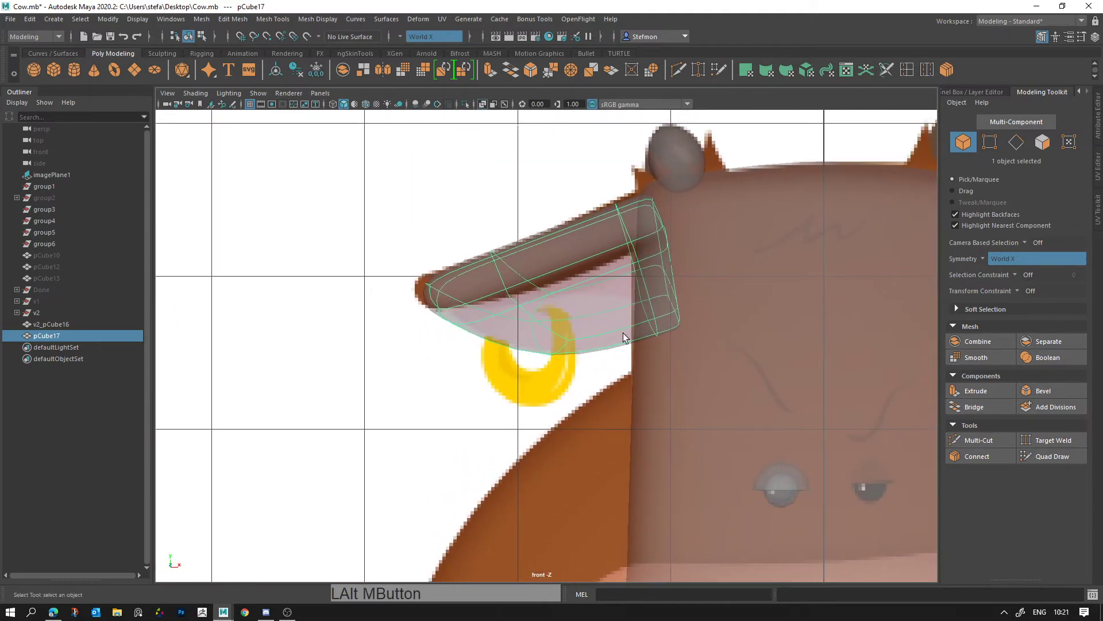
# Step: In the four-view layout, insert an edge loop across the middle of the ear so it can bend
pyautogui.press('space')
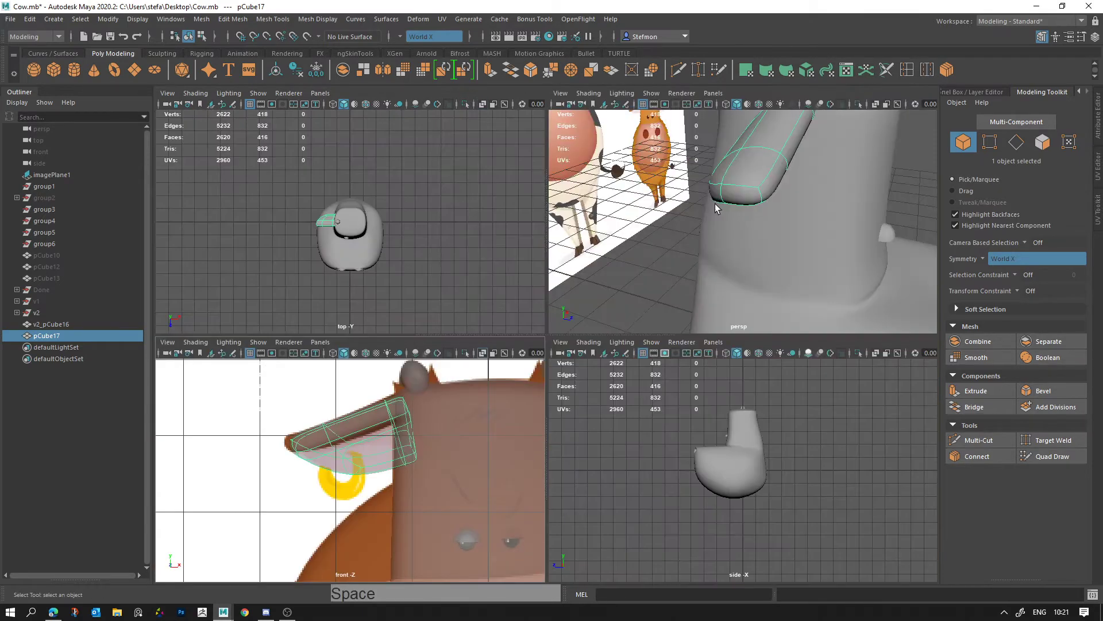
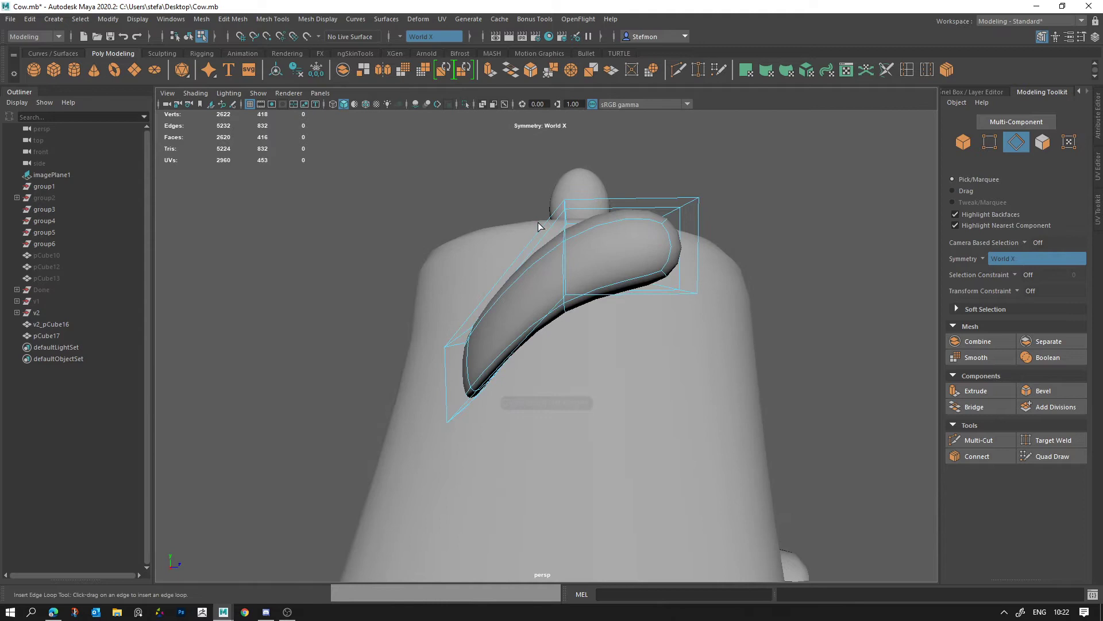
pyautogui.click(546, 232)
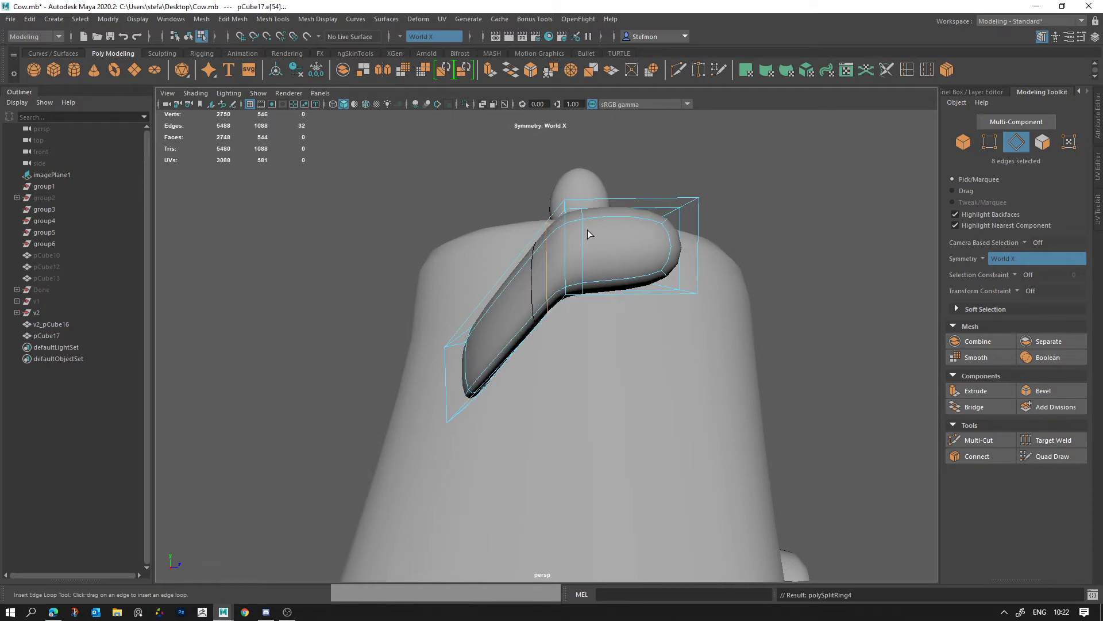
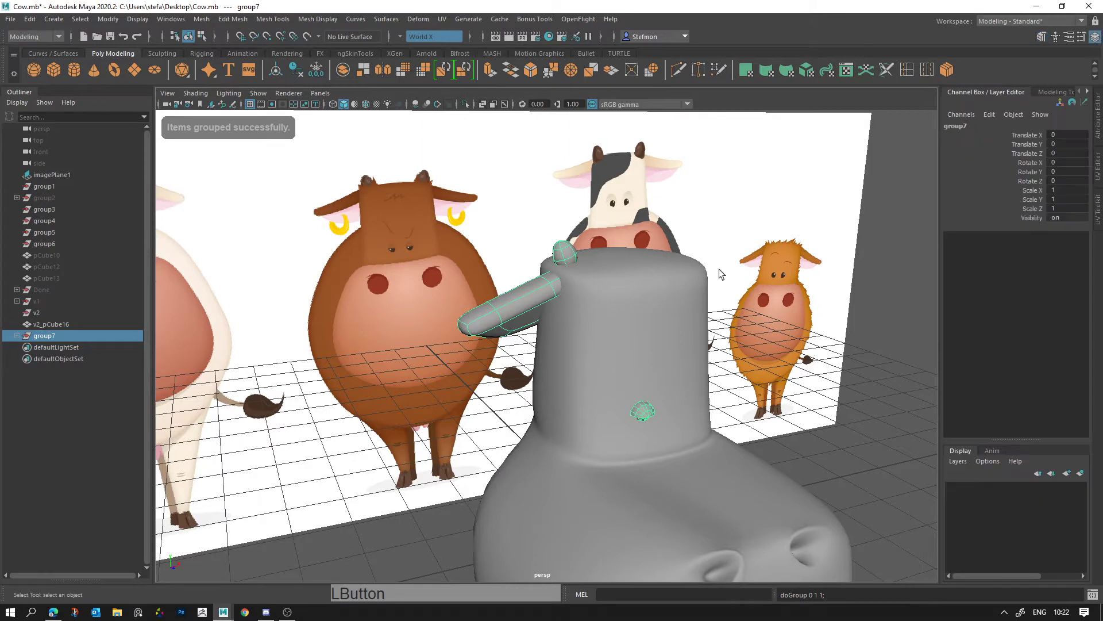
# Step: Select the mirrored ear group's copied sphere and rotate it to sit on the head
pyautogui.click(77, 340)
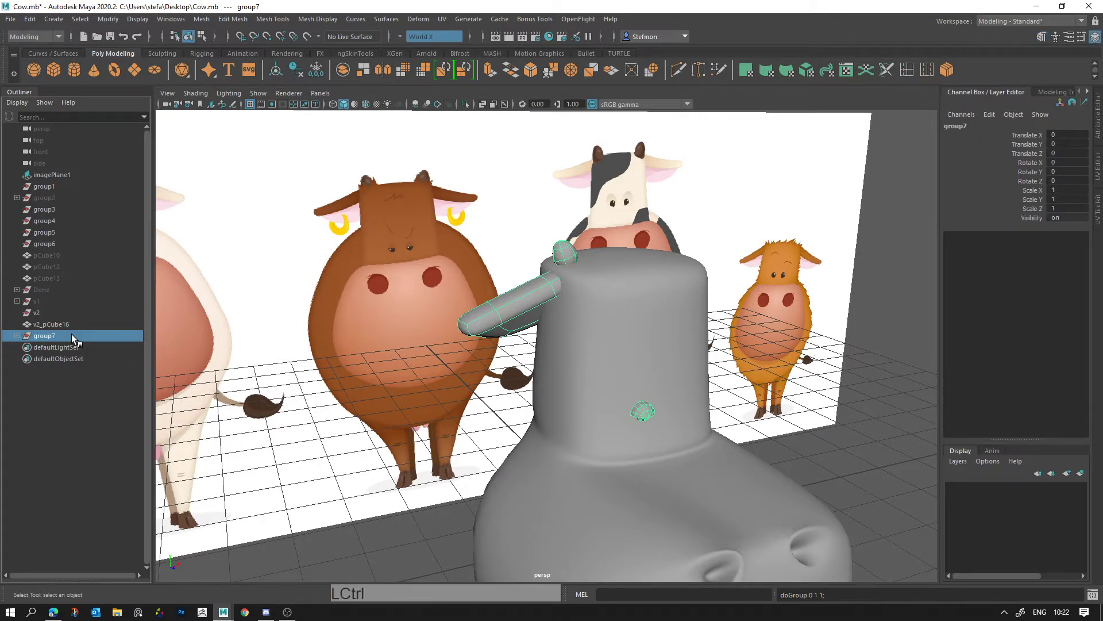
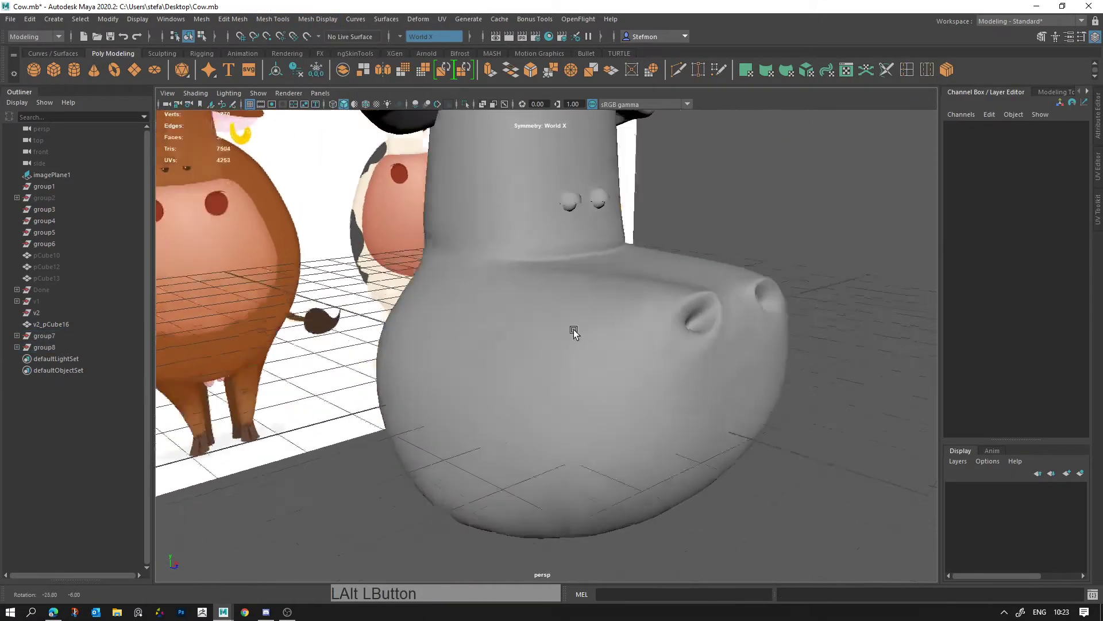
pyautogui.click(573, 198)
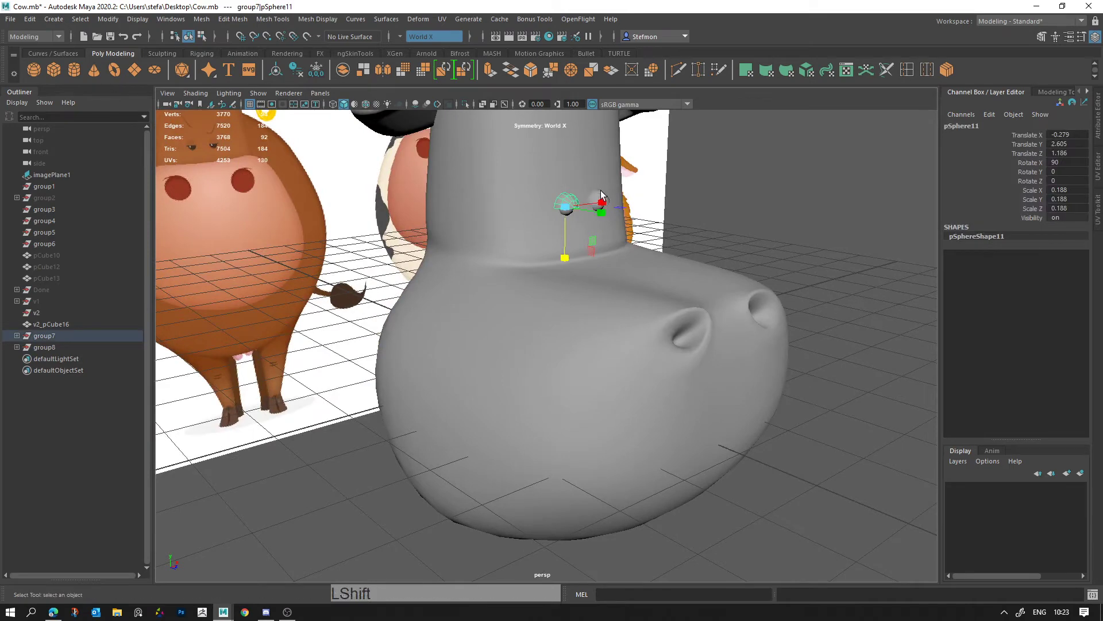
pyautogui.click(617, 205)
pyautogui.press('e')
pyautogui.click(635, 190)
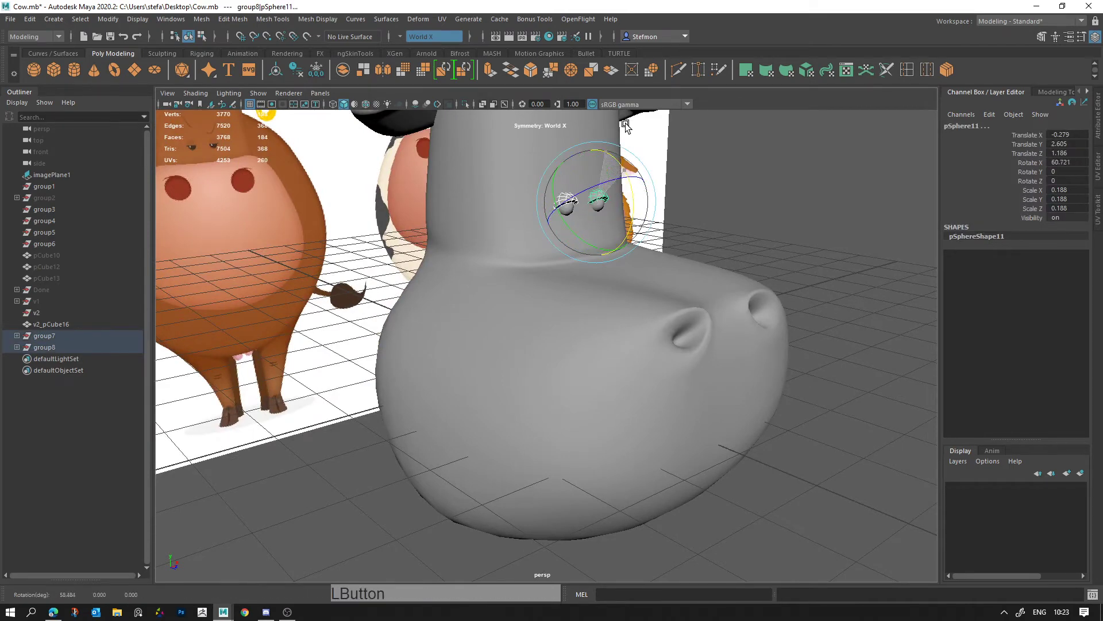
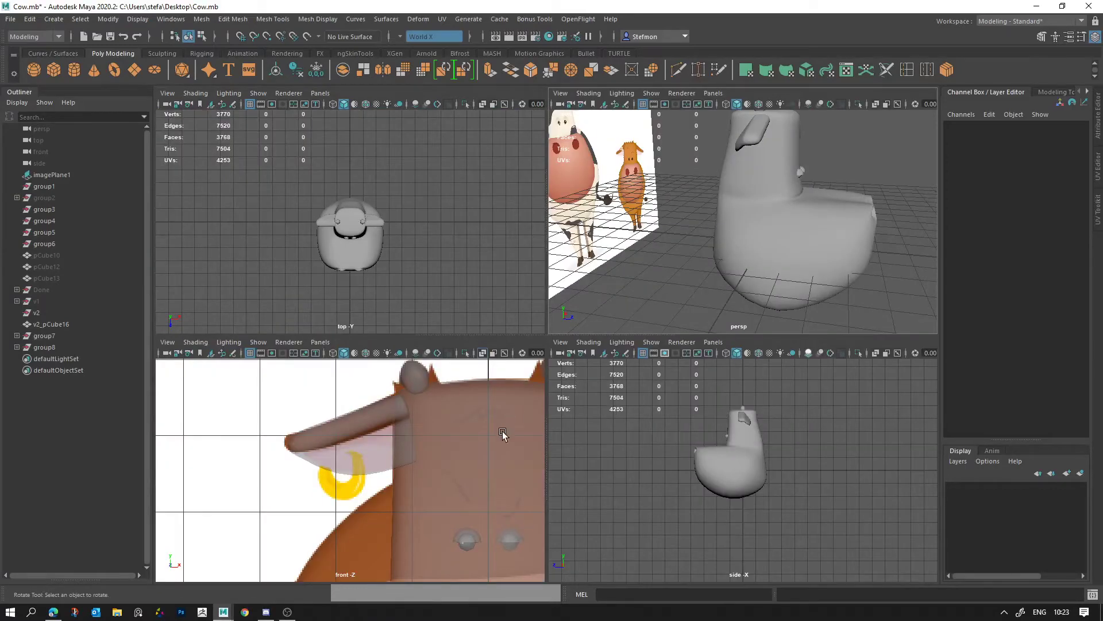
# Step: Enlarge the front view to fill the window and reframe it over the cow reference
pyautogui.press('space')
pyautogui.rightClick(578, 419)
pyautogui.middleClick(511, 373)
pyautogui.rightClick(514, 325)
pyautogui.middleClick(581, 373)
pyautogui.rightClick(760, 404)
pyautogui.middleClick(555, 472)
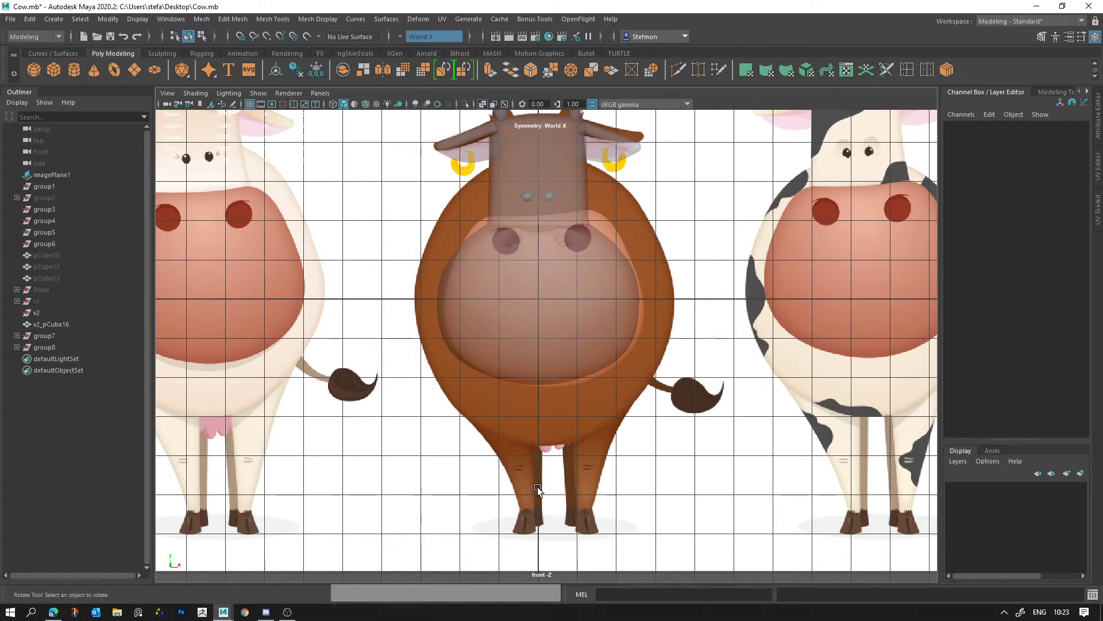
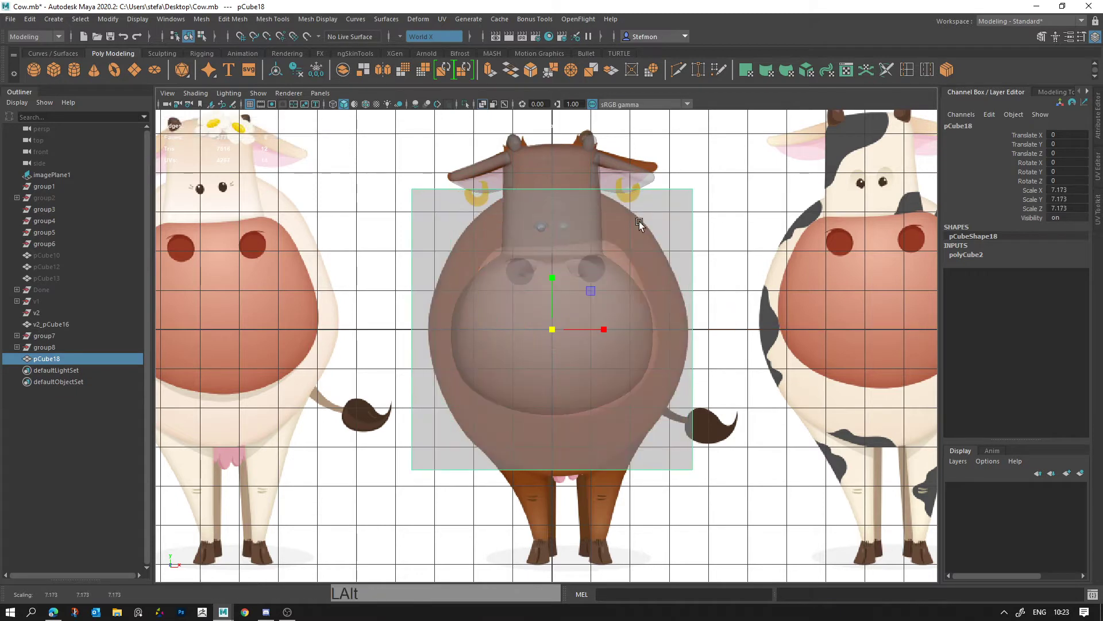
# Step: Smooth-preview the body box and Connect two edge loops across its belly and upper body
pyautogui.press('3')
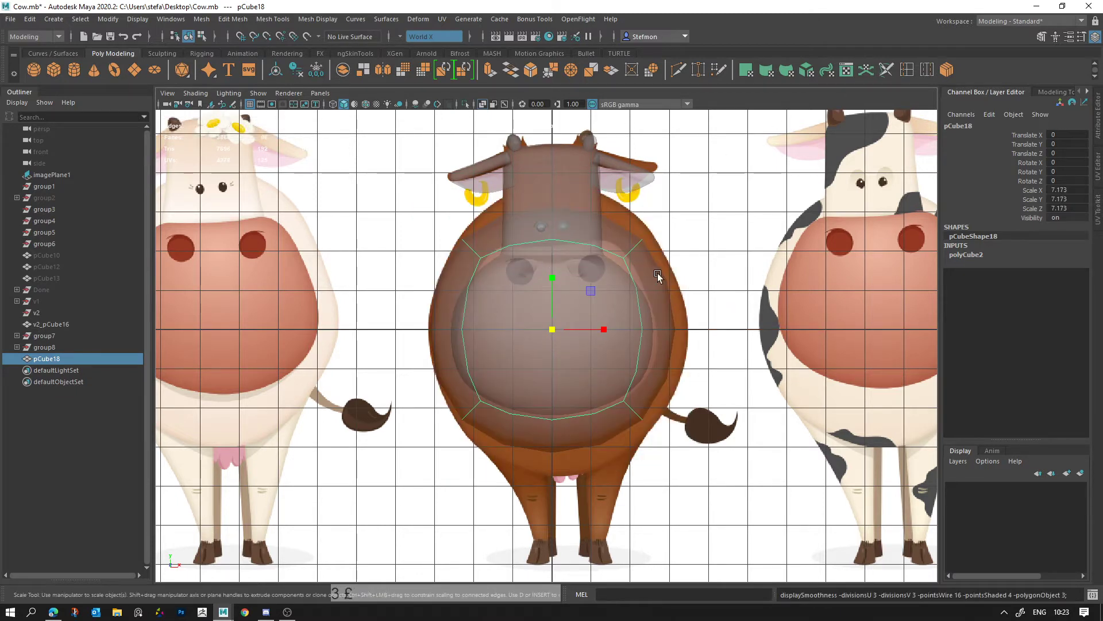
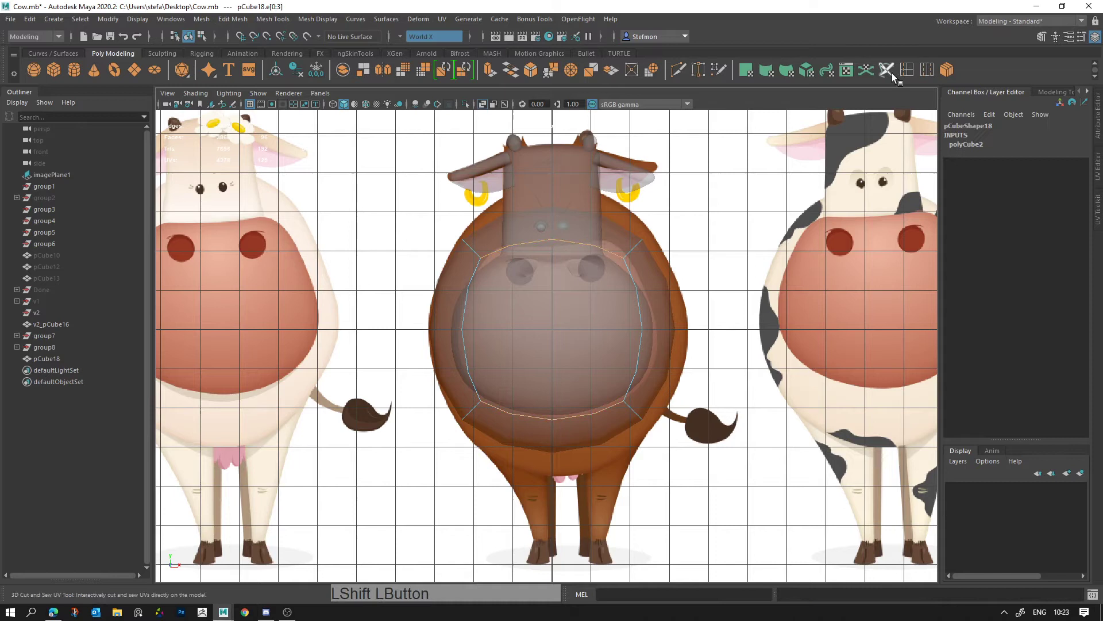
pyautogui.click(948, 71)
pyautogui.press('Return')
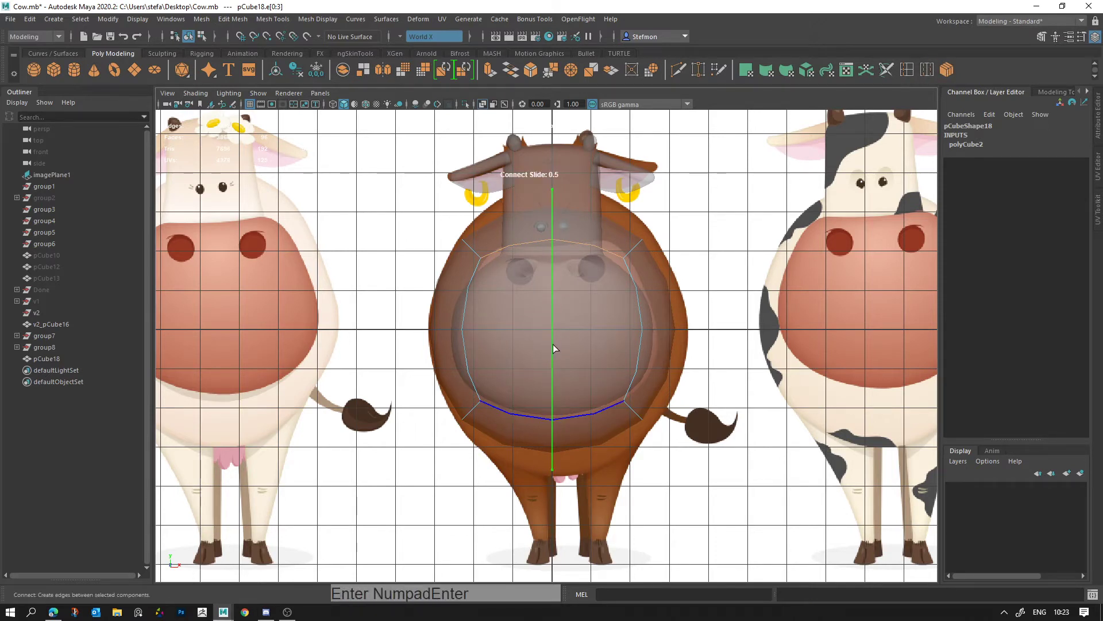
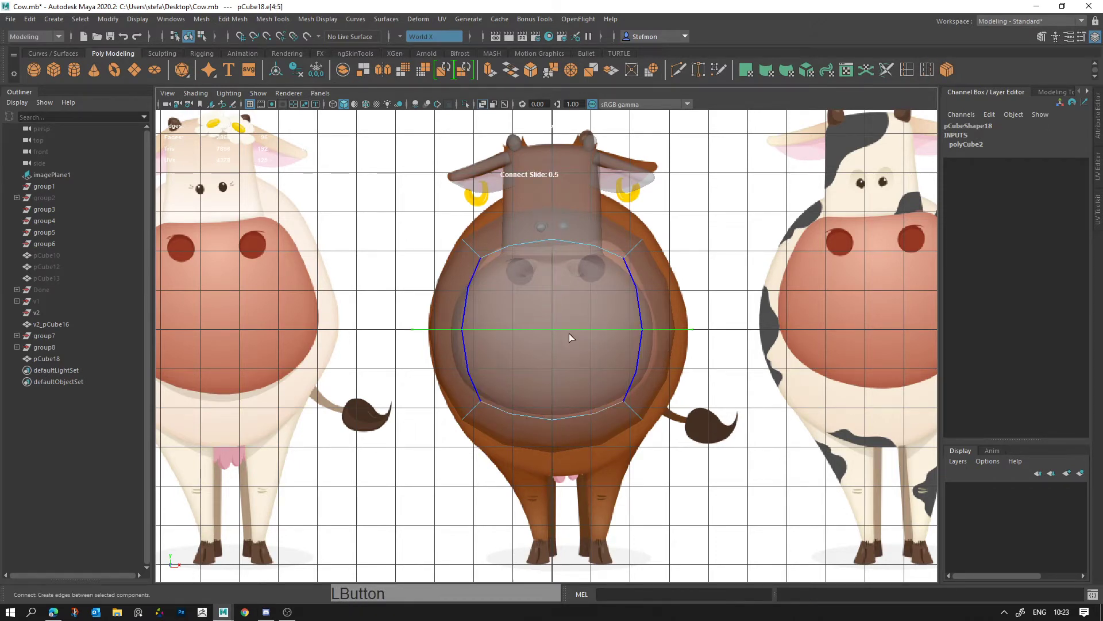
pyautogui.press('Return')
pyautogui.click(548, 326)
pyautogui.click(547, 428)
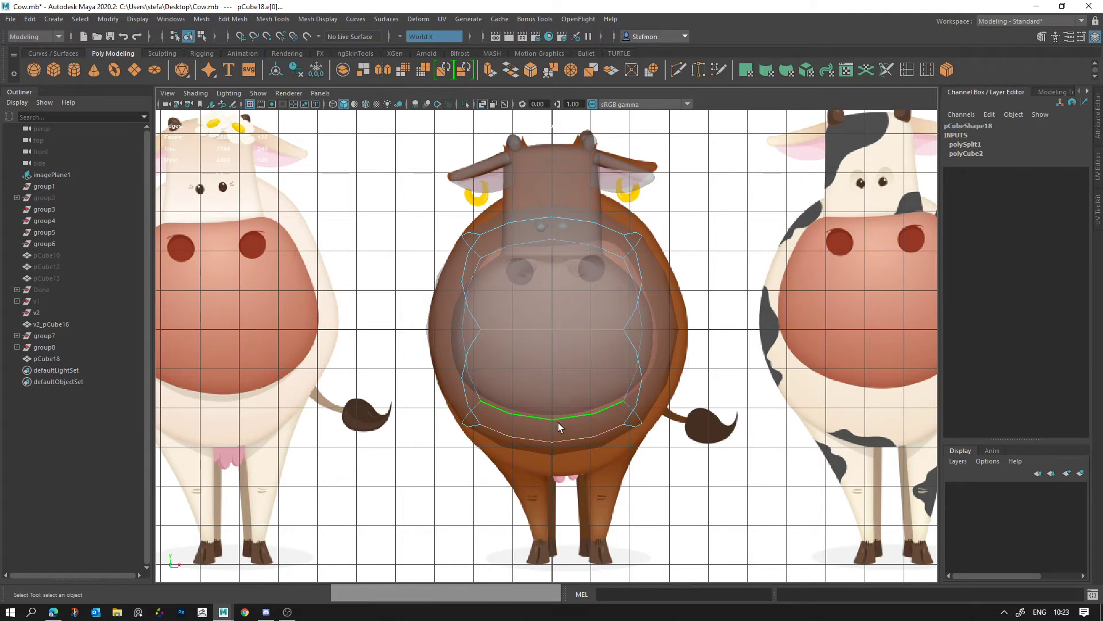
pyautogui.click(565, 311)
pyautogui.click(535, 447)
pyautogui.click(958, 68)
pyautogui.press('Return')
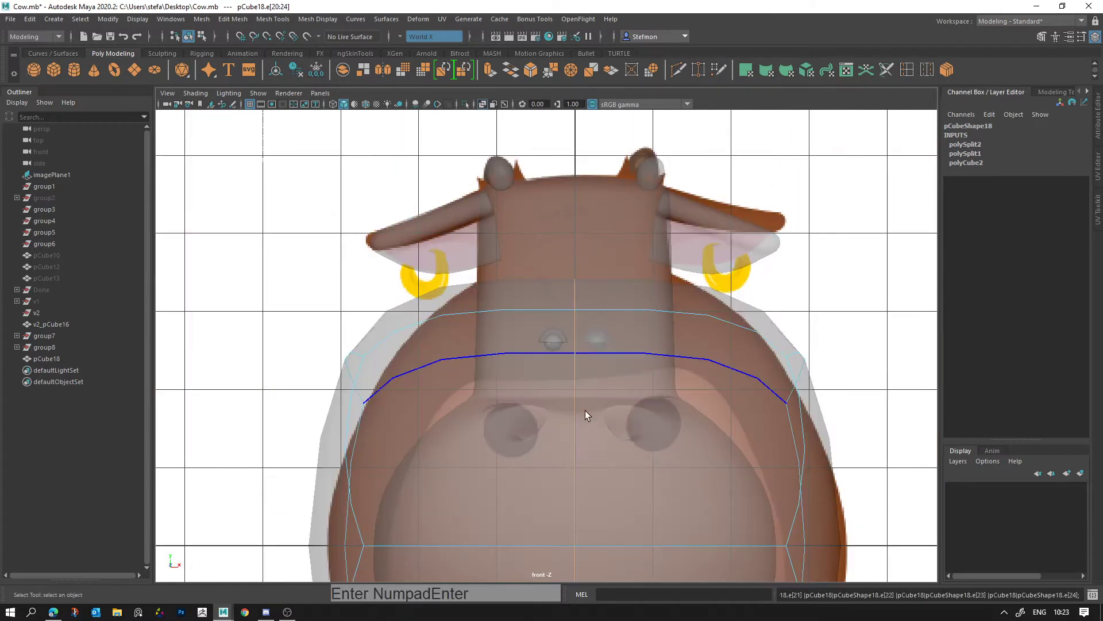
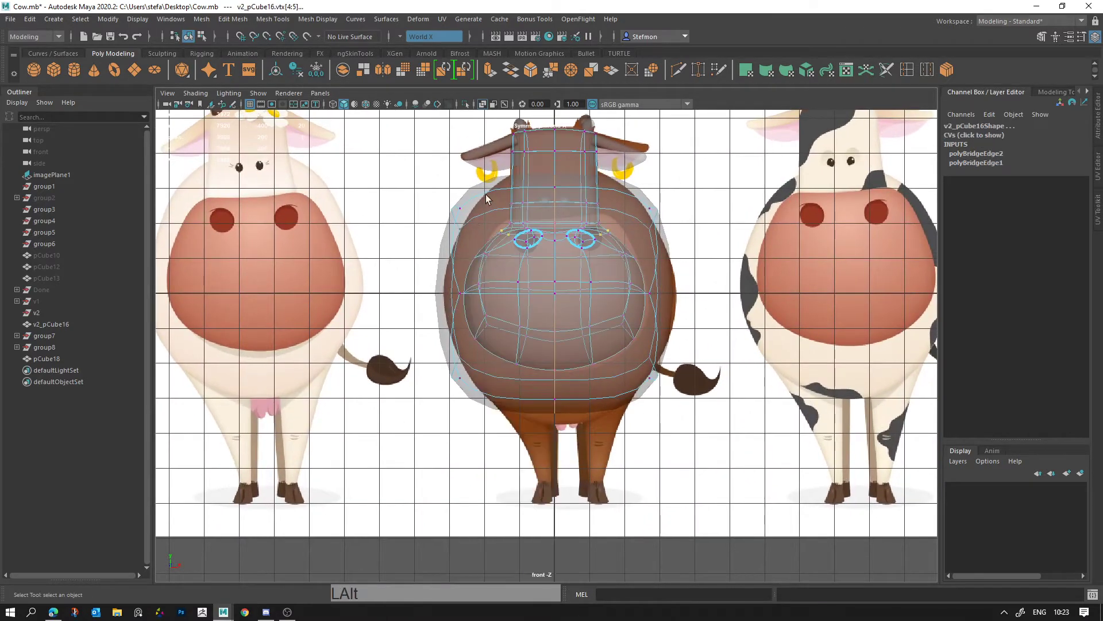
# Step: Pull the body's side vertices outward so its middle and lower side follow the round belly
pyautogui.click(432, 261)
pyautogui.rightClick(437, 261)
pyautogui.click(413, 215)
pyautogui.press('w')
pyautogui.click(449, 186)
pyautogui.click(497, 258)
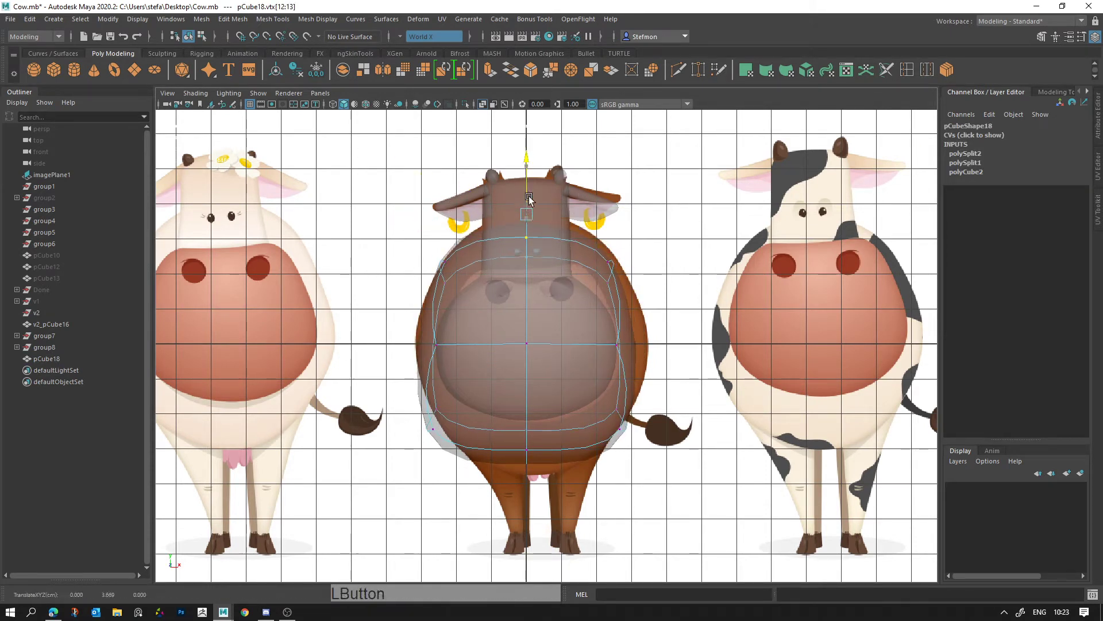
pyautogui.click(405, 361)
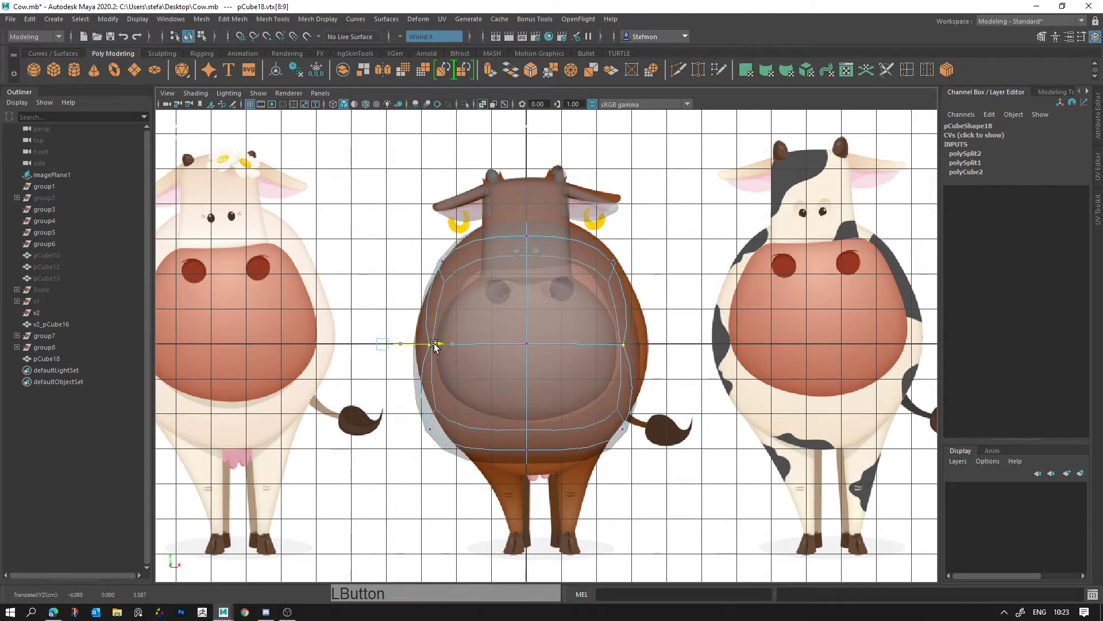
pyautogui.click(416, 457)
pyautogui.click(446, 430)
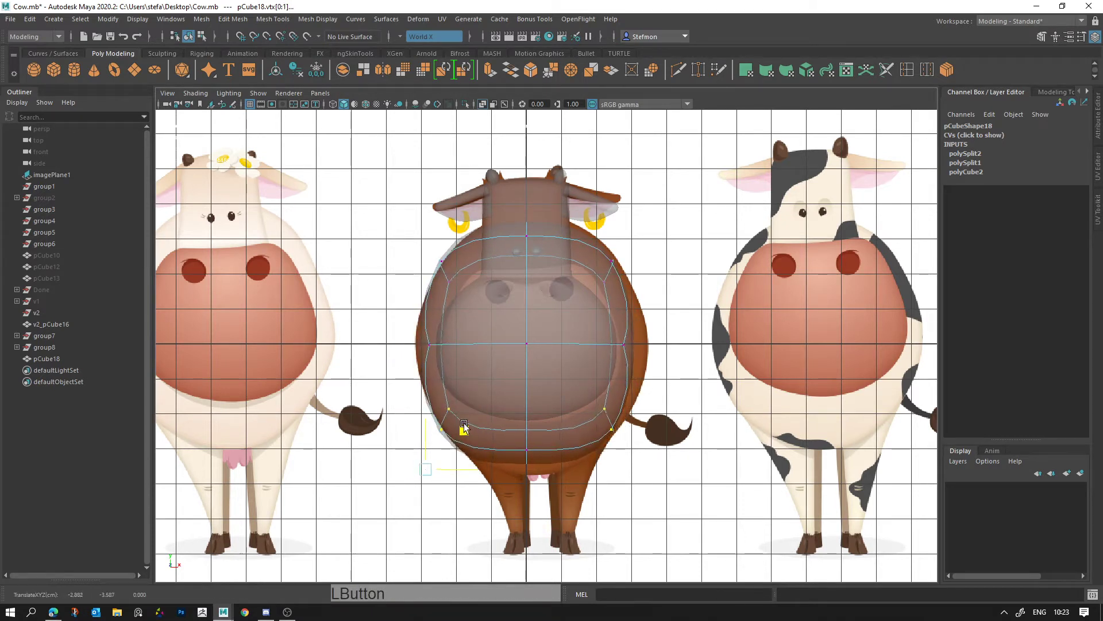
pyautogui.click(453, 328)
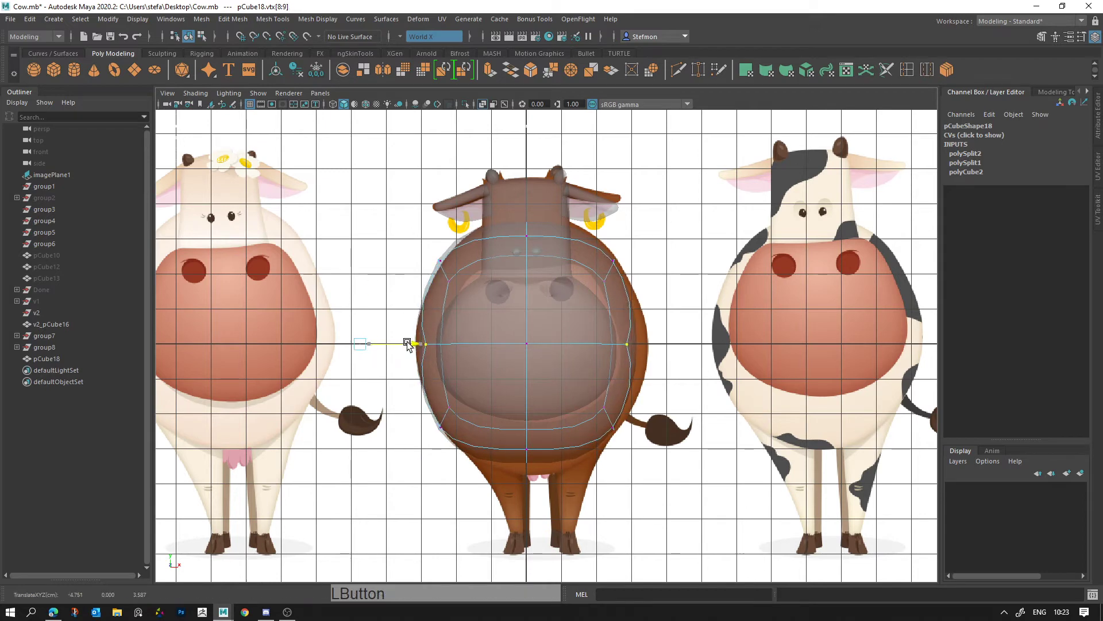
# Step: Return to the multi-view layout without smooth preview and keep nudging body vertices
pyautogui.press('space')
pyautogui.click(781, 258)
pyautogui.press('alt+d')
pyautogui.rightClick(620, 267)
pyautogui.click(609, 387)
pyautogui.press('w')
pyautogui.click(623, 368)
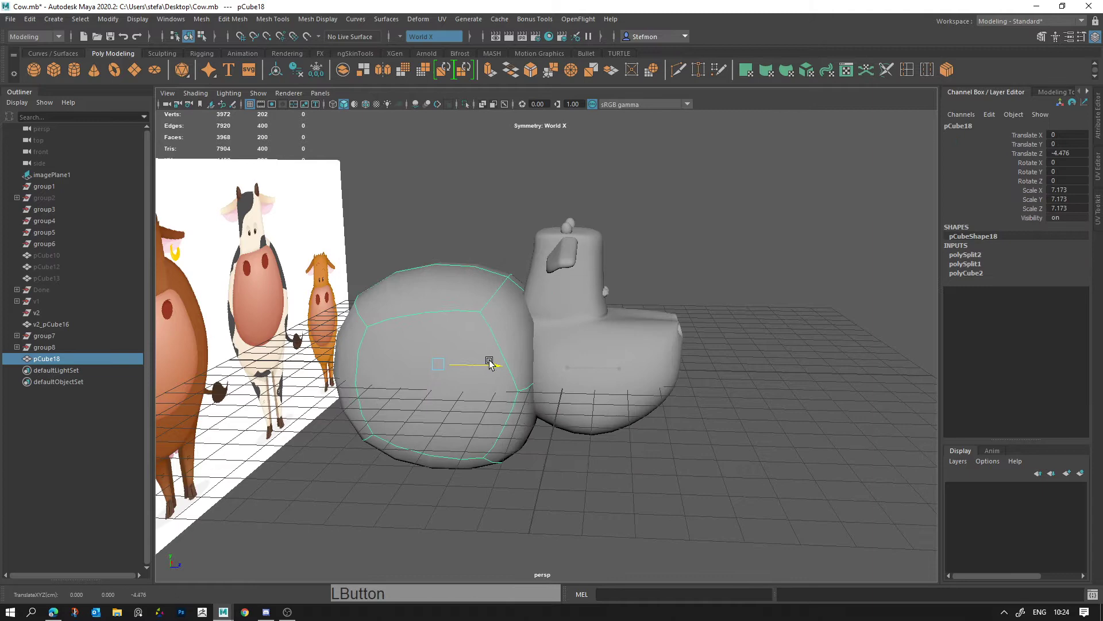
# Step: Move and scale the body block in Z so it stretches back behind the head
pyautogui.click(431, 357)
pyautogui.rightClick(398, 348)
pyautogui.middleClick(477, 325)
pyautogui.click(511, 308)
pyautogui.press('r')
pyautogui.click(589, 332)
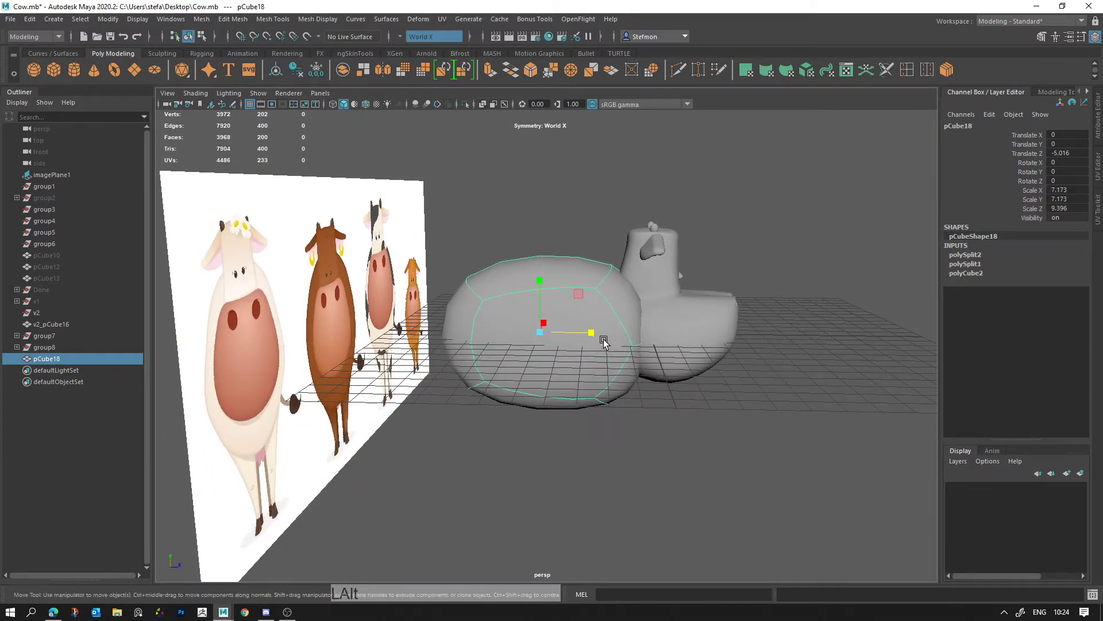
pyautogui.click(591, 336)
pyautogui.click(599, 309)
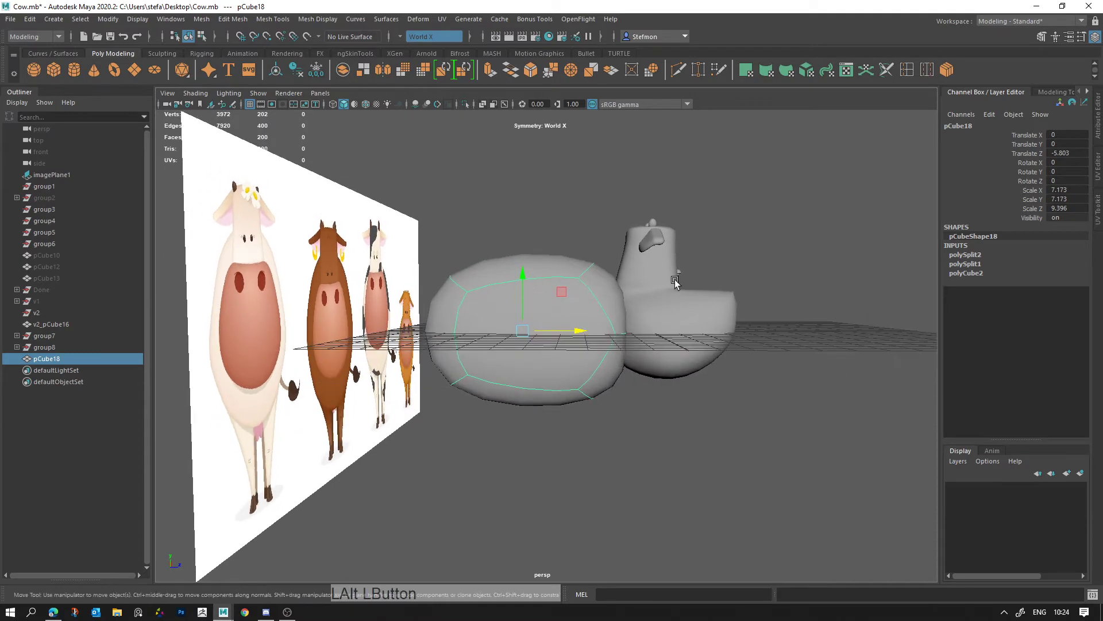
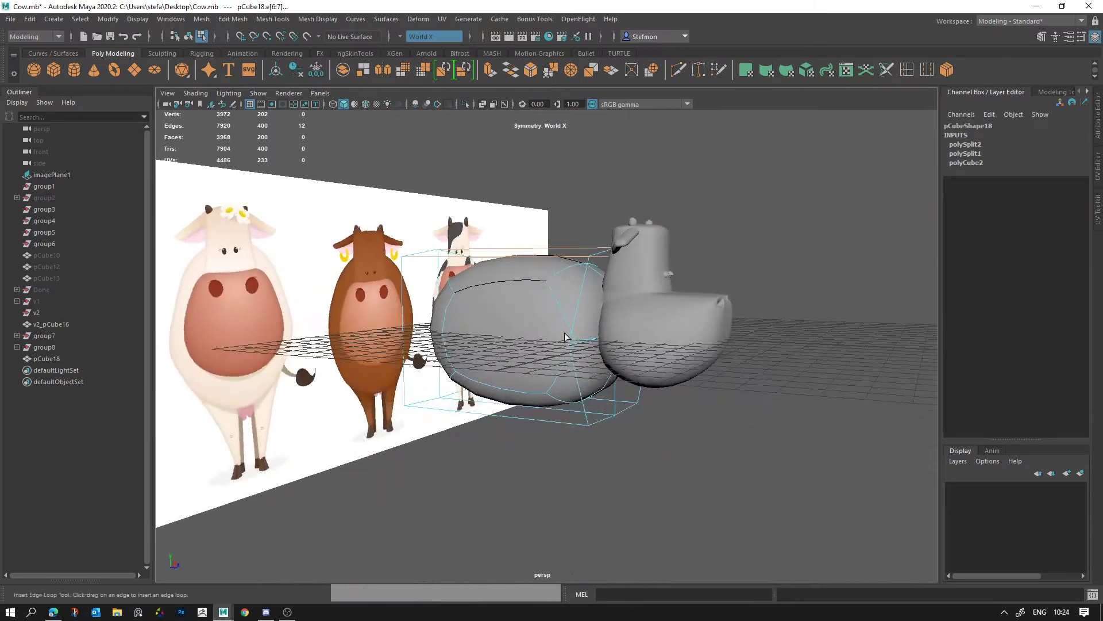
# Step: Drop the smooth preview and delete an unwanted edge to tidy the body's topology
pyautogui.press('q')
pyautogui.press('alt+d')
pyautogui.click(552, 323)
pyautogui.press('1')
pyautogui.rightClick(586, 357)
pyautogui.click(592, 347)
pyautogui.press('ctrl+Delete')
pyautogui.rightClick(582, 344)
pyautogui.doubleClick(593, 349)
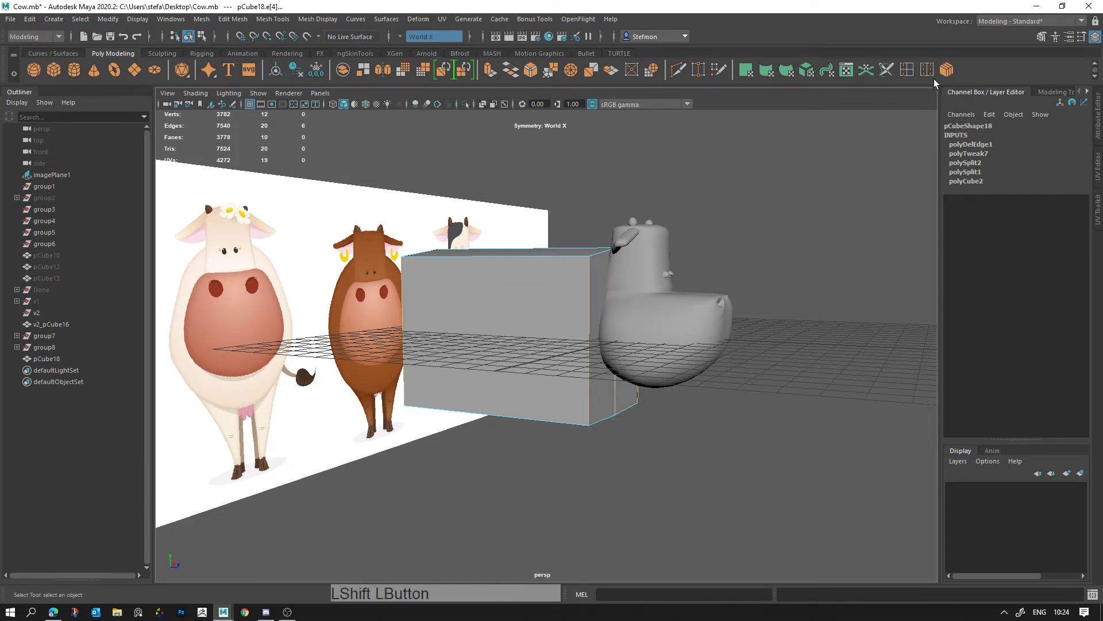
# Step: Insert lengthwise edge loops toward the head end and the rear of the body
pyautogui.click(945, 71)
pyautogui.press('Return')
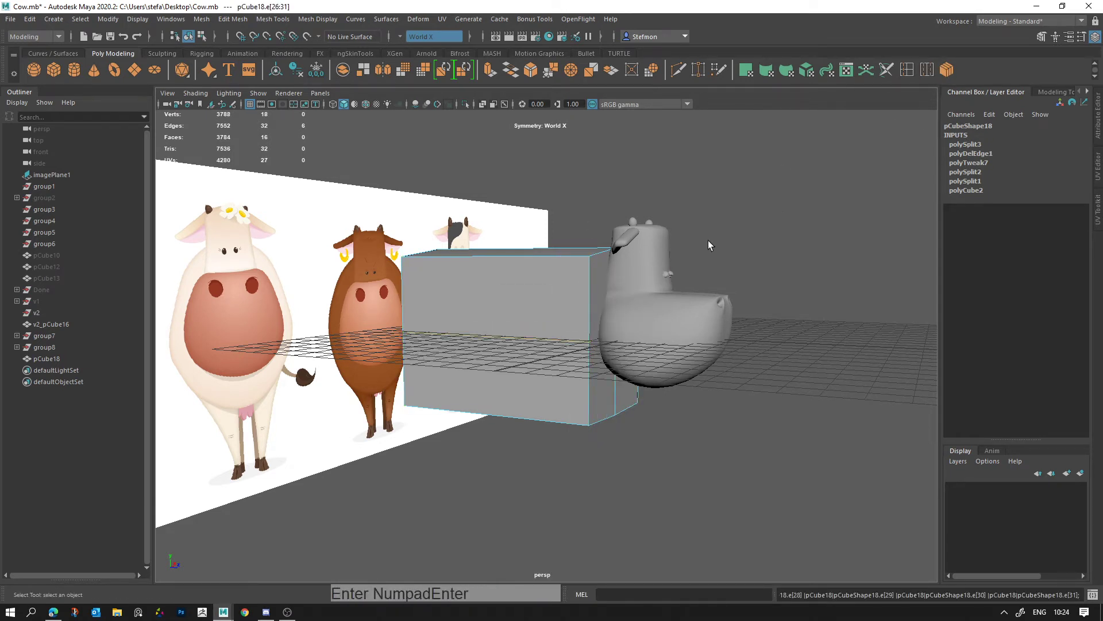
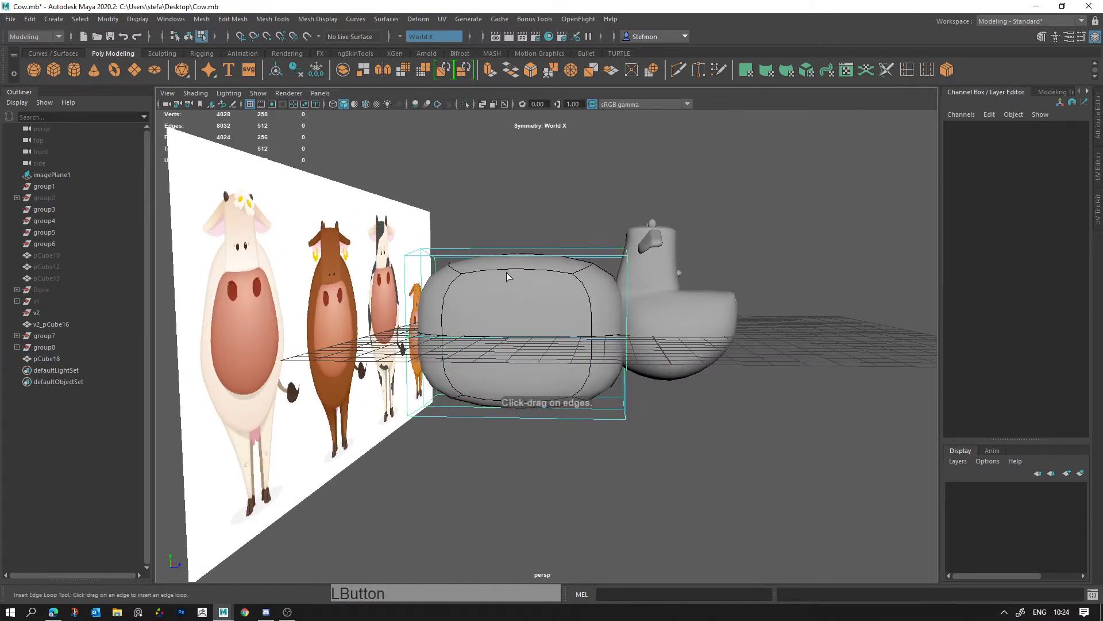
pyautogui.click(531, 256)
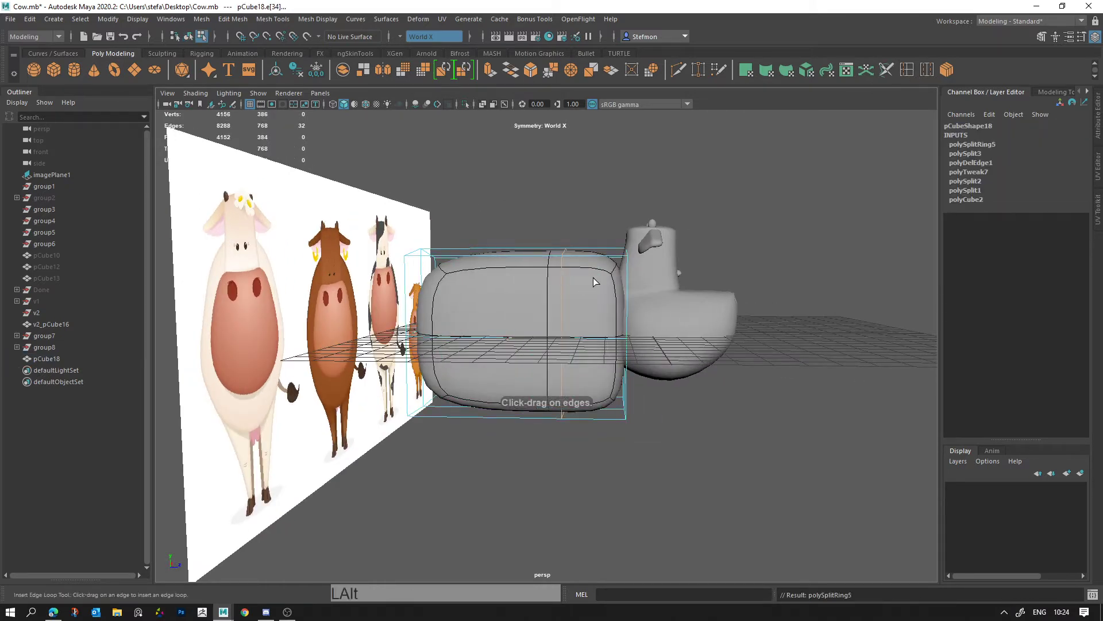
pyautogui.click(520, 258)
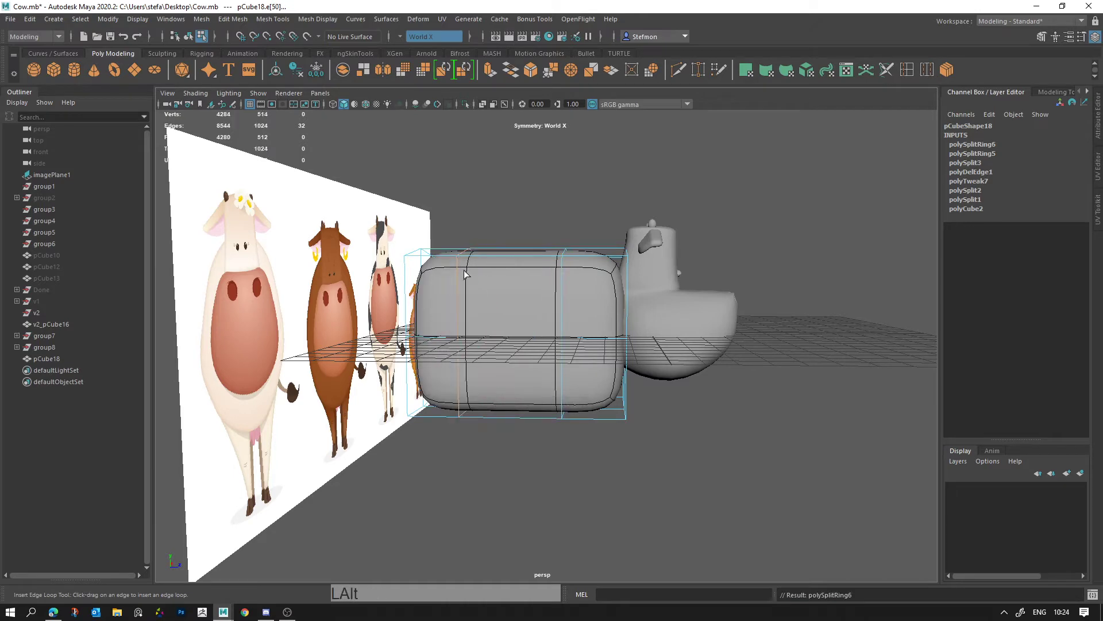
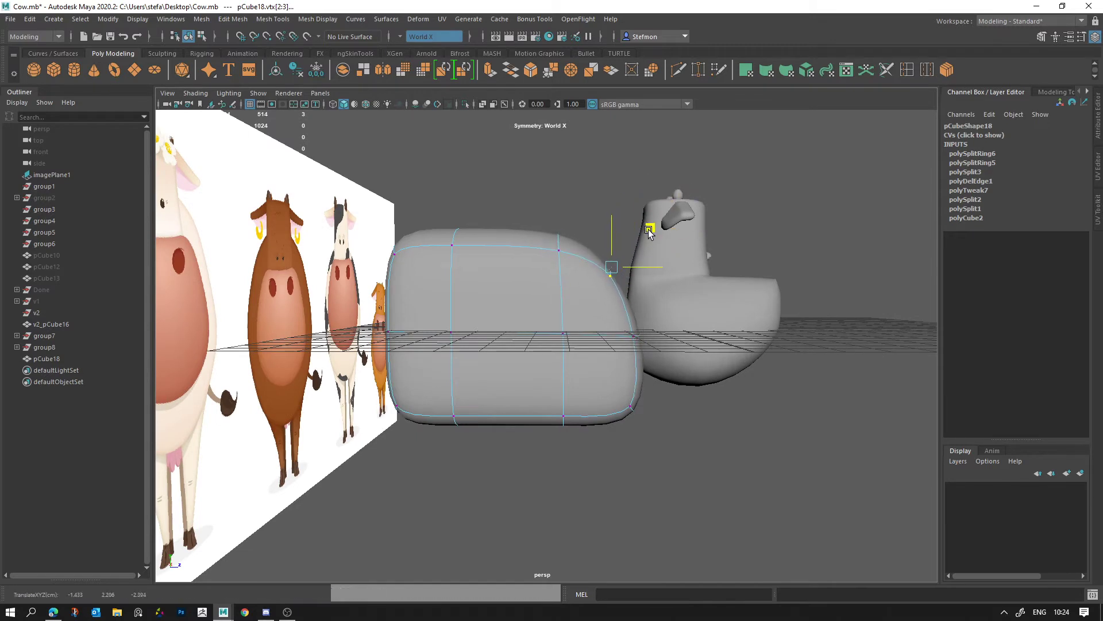
# Step: Undo a misplaced loop and move side-view vertices to shape the body's upper back
pyautogui.press('ctrl+z')
pyautogui.click(649, 195)
pyautogui.click(626, 444)
pyautogui.click(654, 380)
pyautogui.click(637, 405)
pyautogui.click(653, 290)
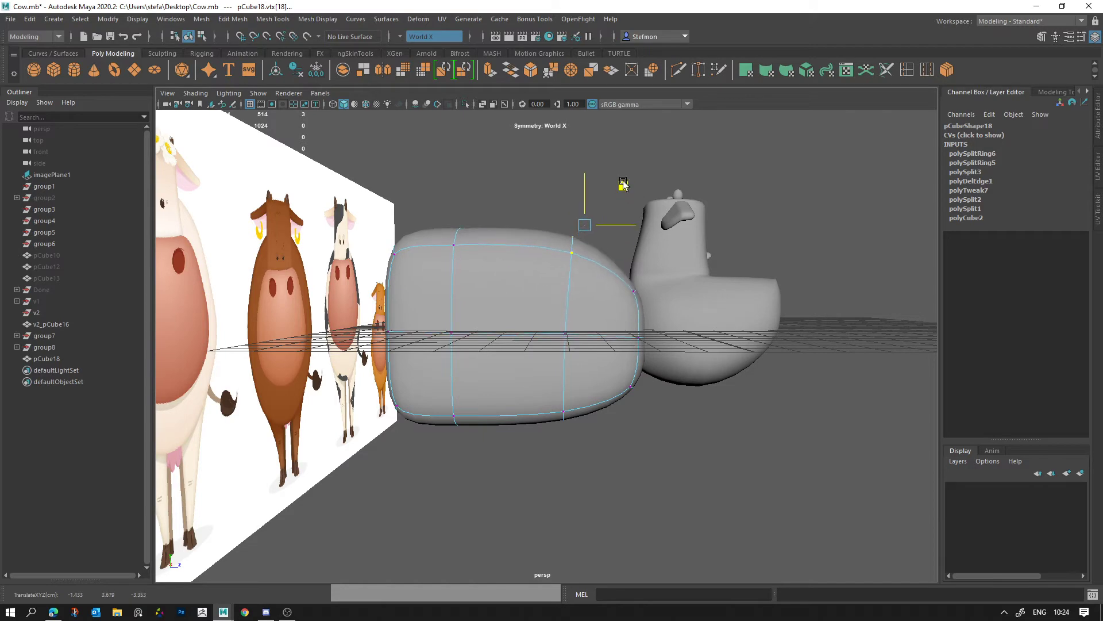
pyautogui.click(469, 238)
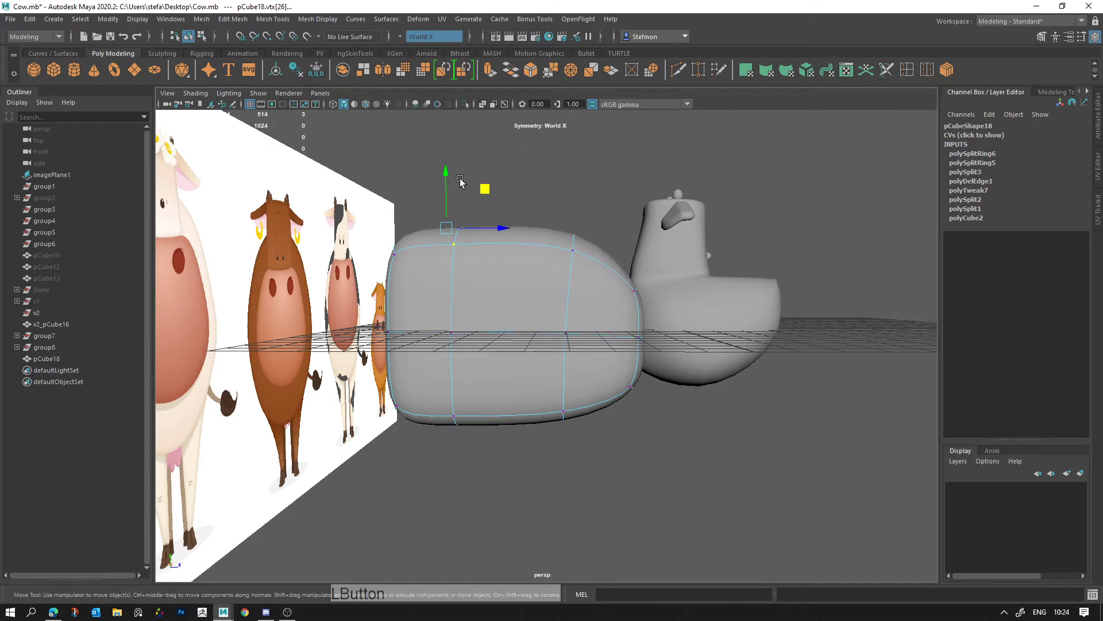
pyautogui.click(417, 267)
pyautogui.click(431, 326)
pyautogui.click(443, 308)
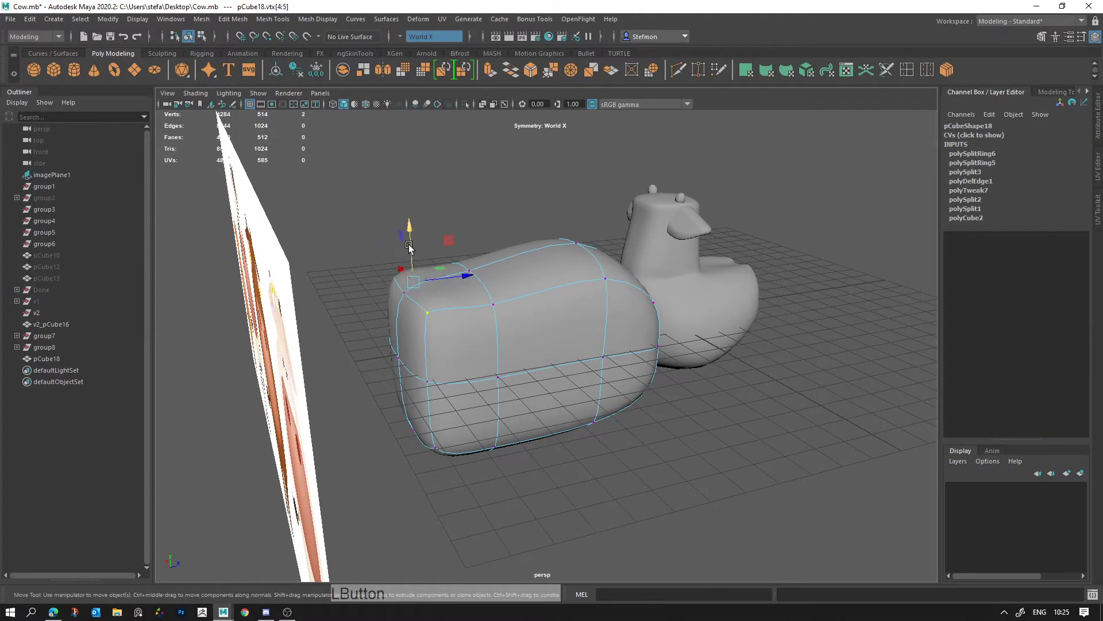
# Step: With smooth preview on, reshape the body's lower and rear vertices into a rounded torso
pyautogui.press('alt+d')
pyautogui.click(481, 261)
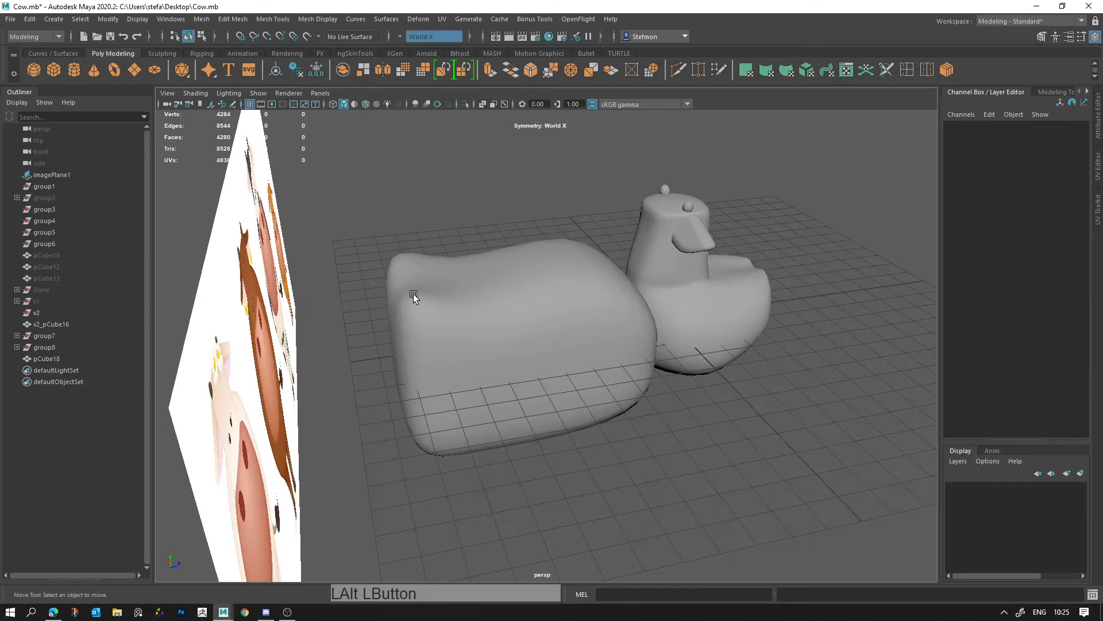
pyautogui.click(428, 295)
pyautogui.click(459, 295)
pyautogui.rightClick(436, 302)
pyautogui.click(419, 446)
pyautogui.click(400, 437)
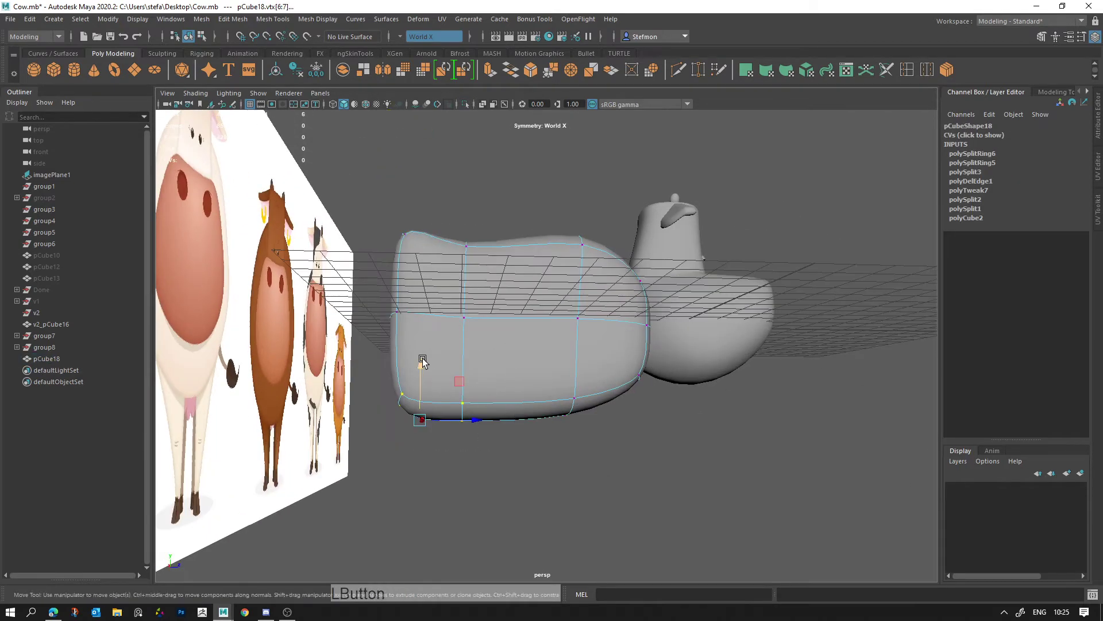
pyautogui.click(559, 435)
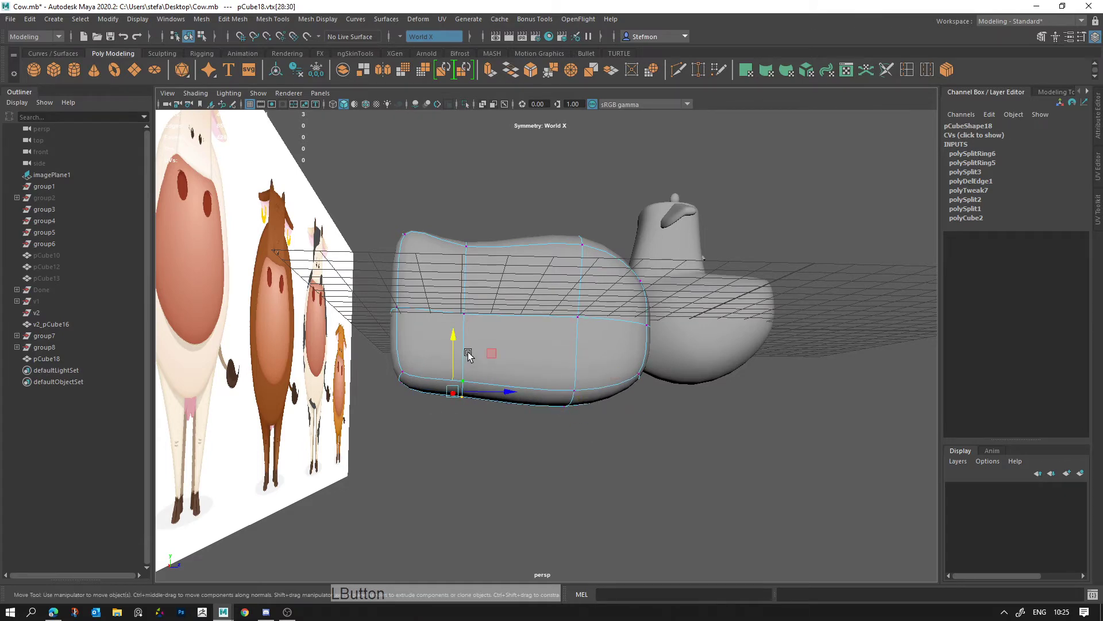
pyautogui.click(397, 407)
pyautogui.click(409, 390)
pyautogui.middleClick(522, 380)
pyautogui.click(492, 418)
# Step: From the top view, taper the body's front and adjust the width of its middle loop
pyautogui.press('r')
pyautogui.press('w')
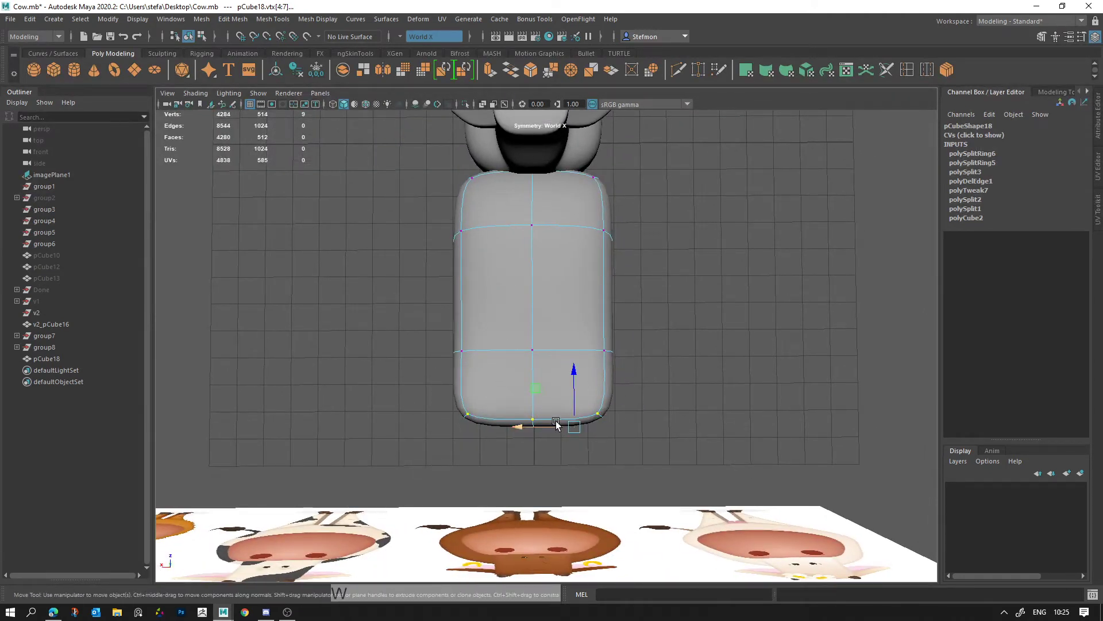
pyautogui.click(552, 427)
pyautogui.click(438, 370)
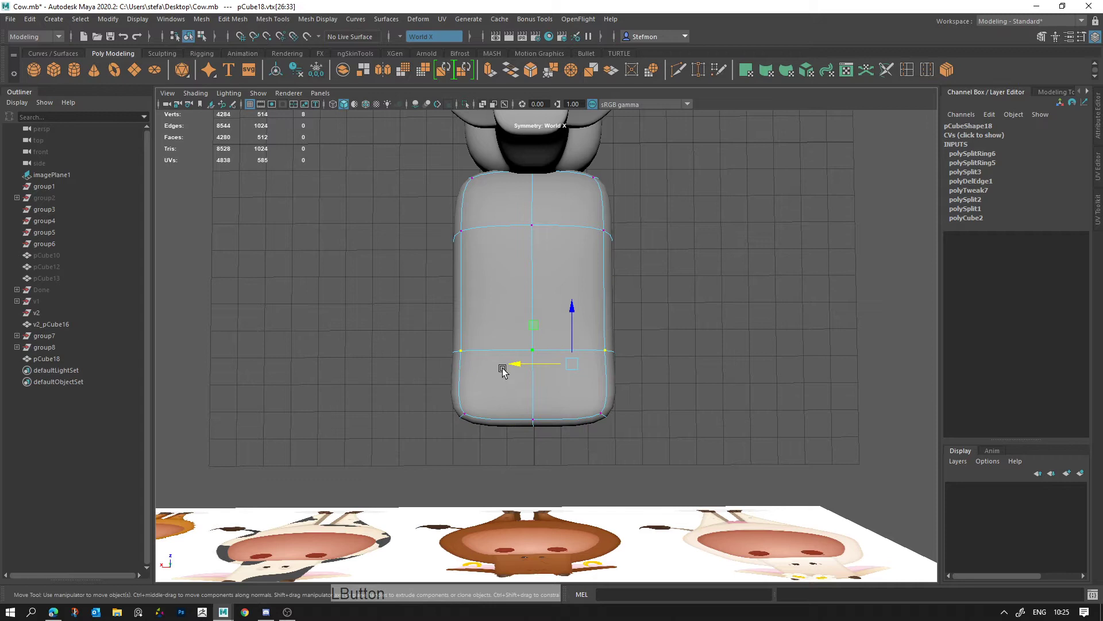
pyautogui.middleClick(482, 176)
pyautogui.click(539, 255)
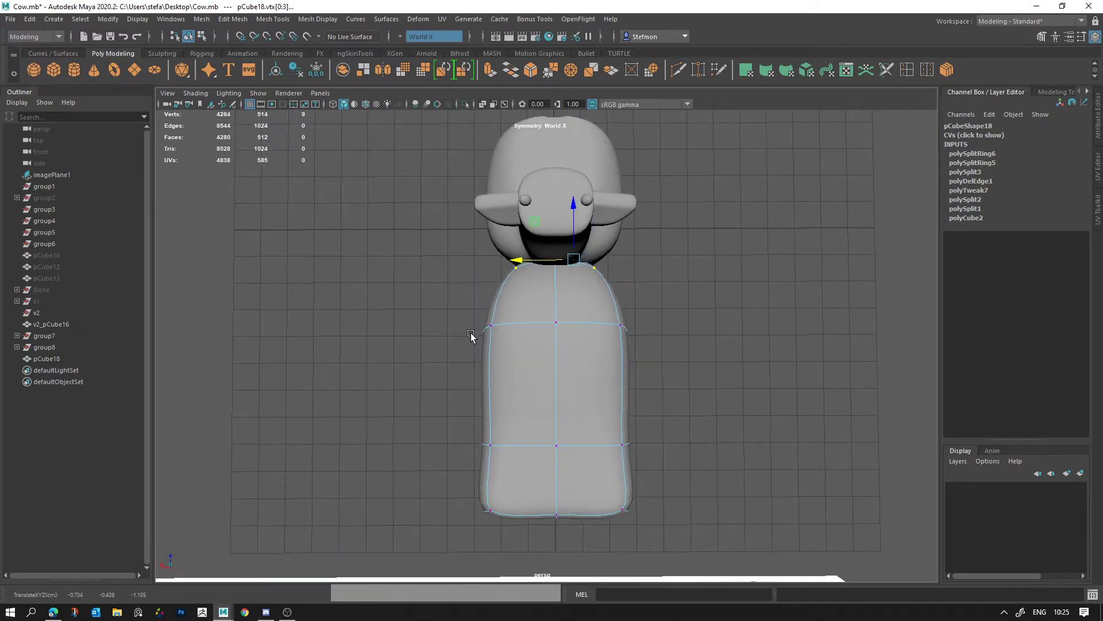
pyautogui.click(518, 329)
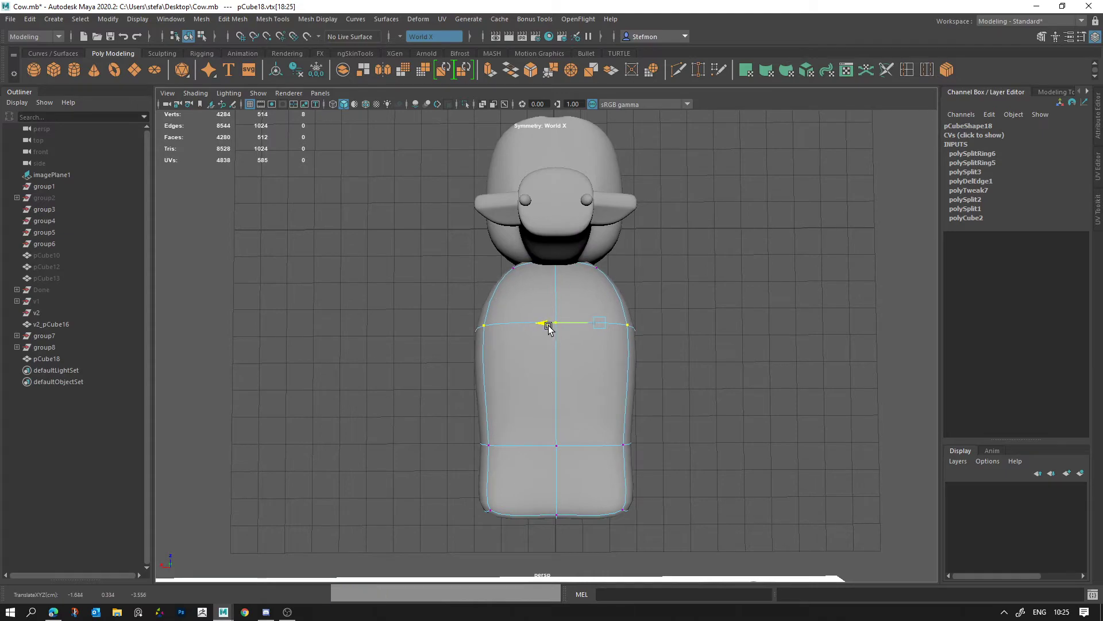
pyautogui.click(907, 74)
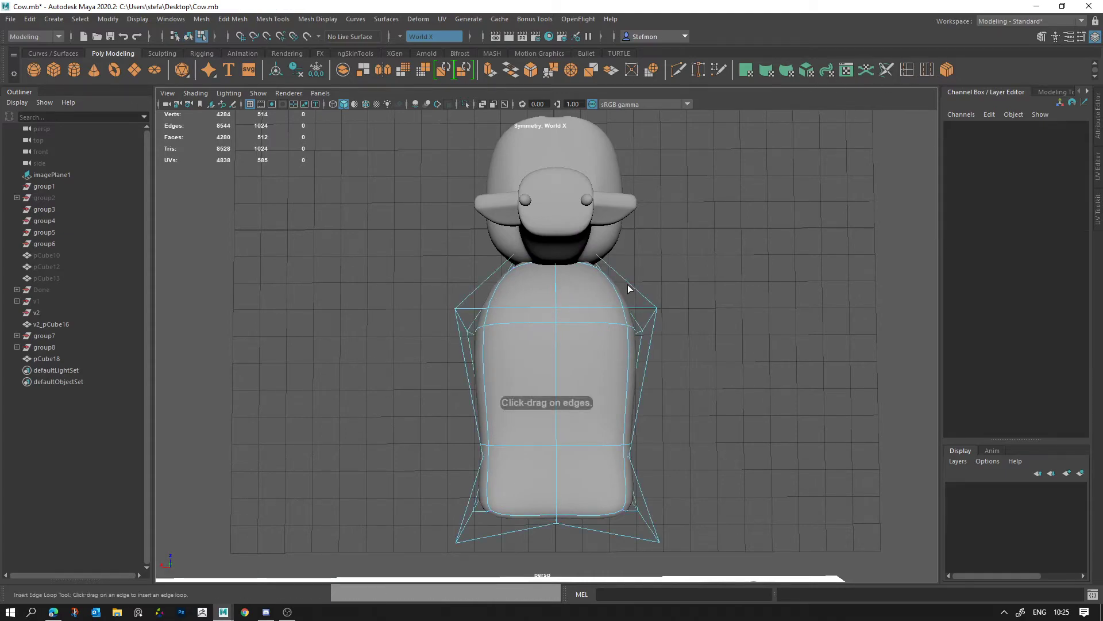
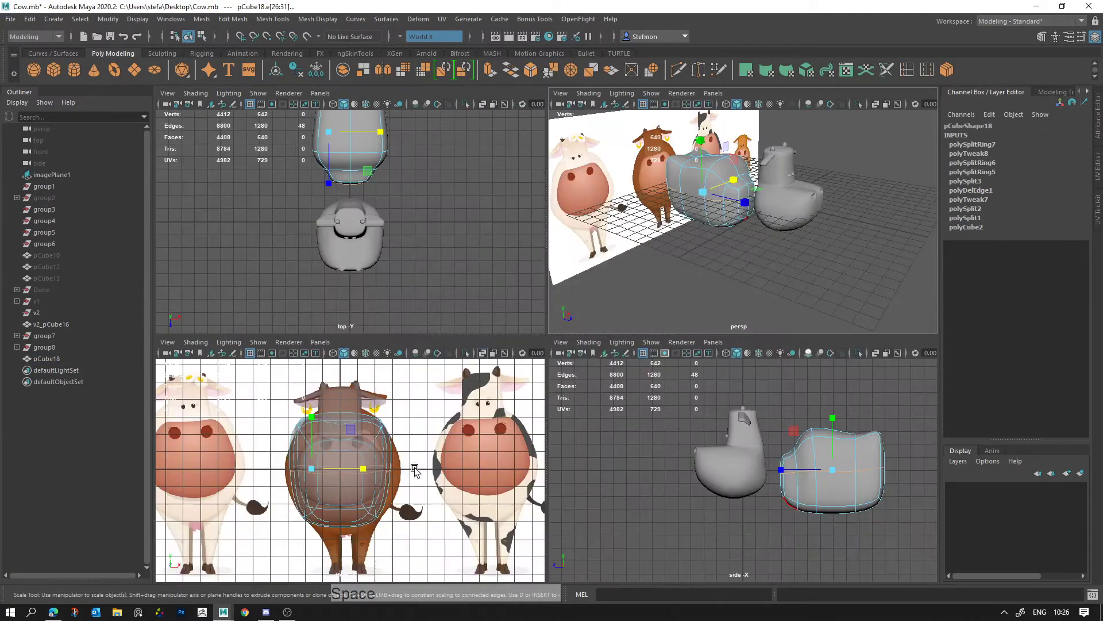
# Step: Undo a stray edit and enlarge the front view alone over the reference
pyautogui.rightClick(406, 464)
pyautogui.click(499, 343)
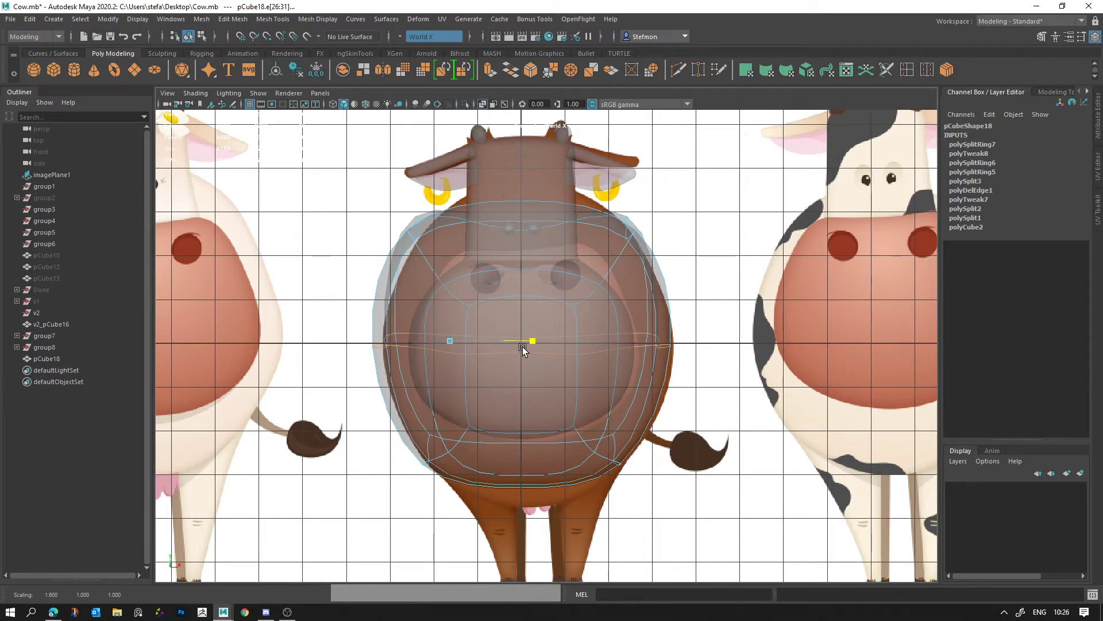
pyautogui.press('ctrl+z')
pyautogui.press('space')
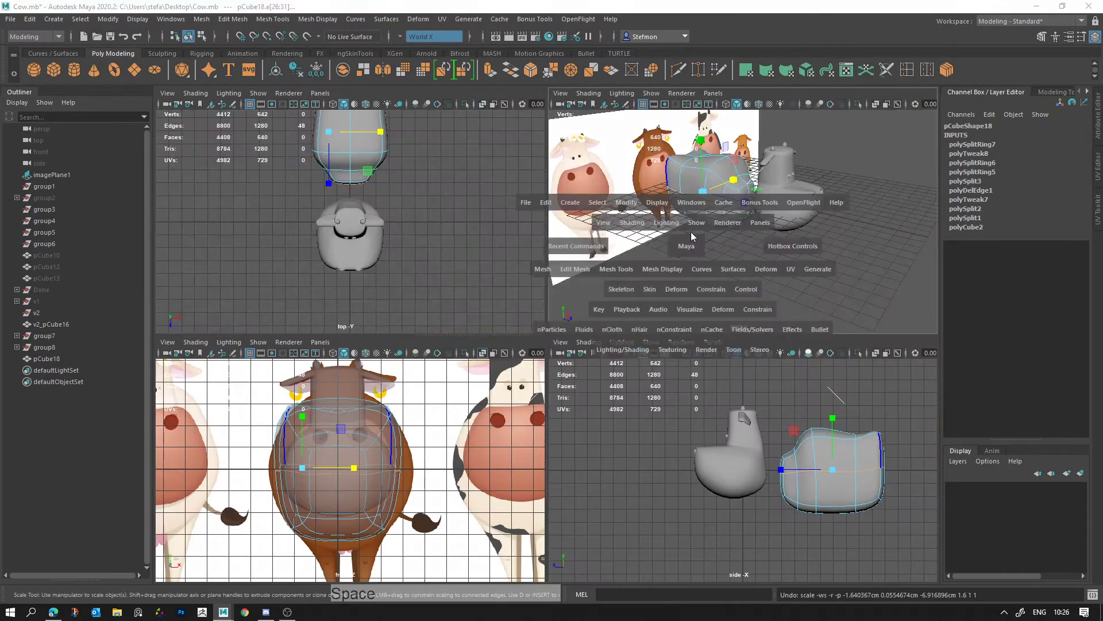
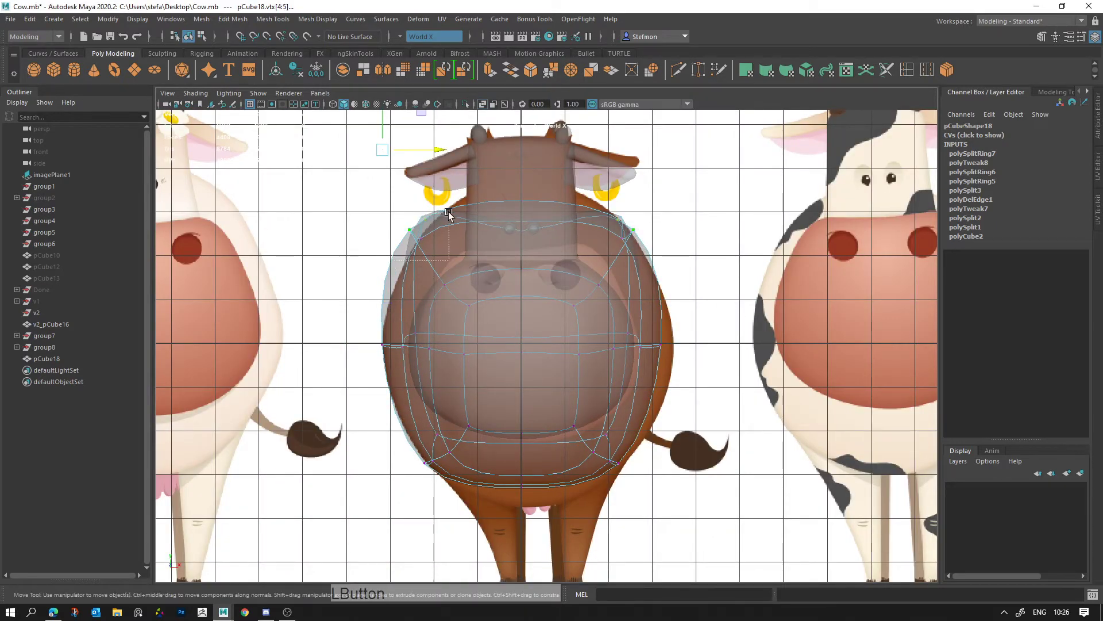
# Step: Drag the body's upper-left outline vertices onto the round brown body shape
pyautogui.click(417, 249)
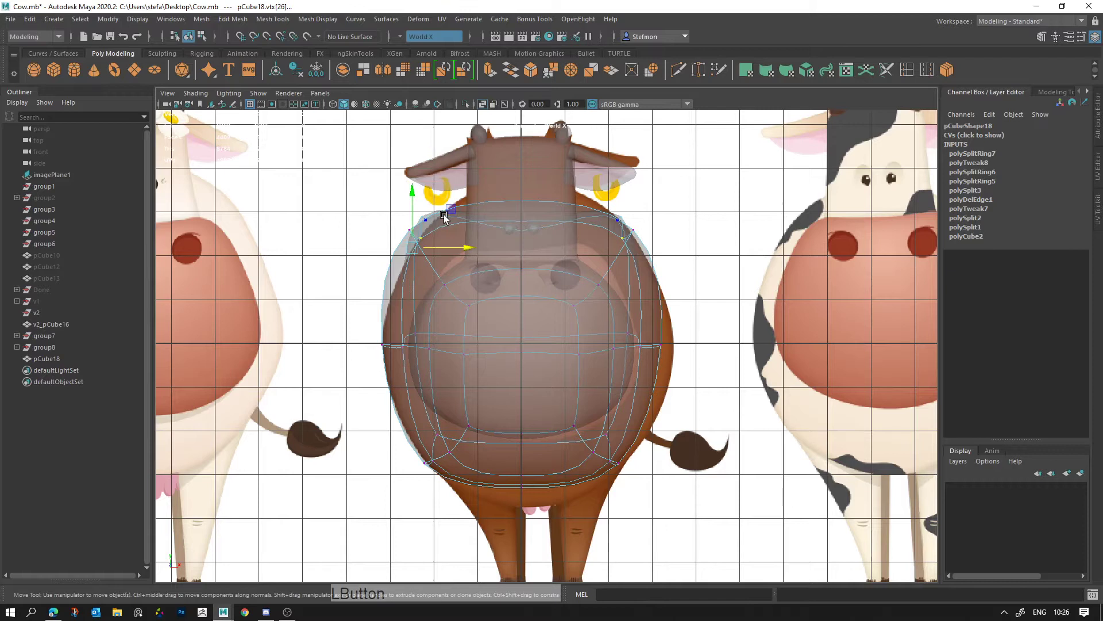
pyautogui.click(413, 234)
pyautogui.press('w')
pyautogui.click(444, 186)
pyautogui.press('q')
pyautogui.click(435, 224)
pyautogui.press('w')
pyautogui.middleClick(493, 242)
pyautogui.click(447, 135)
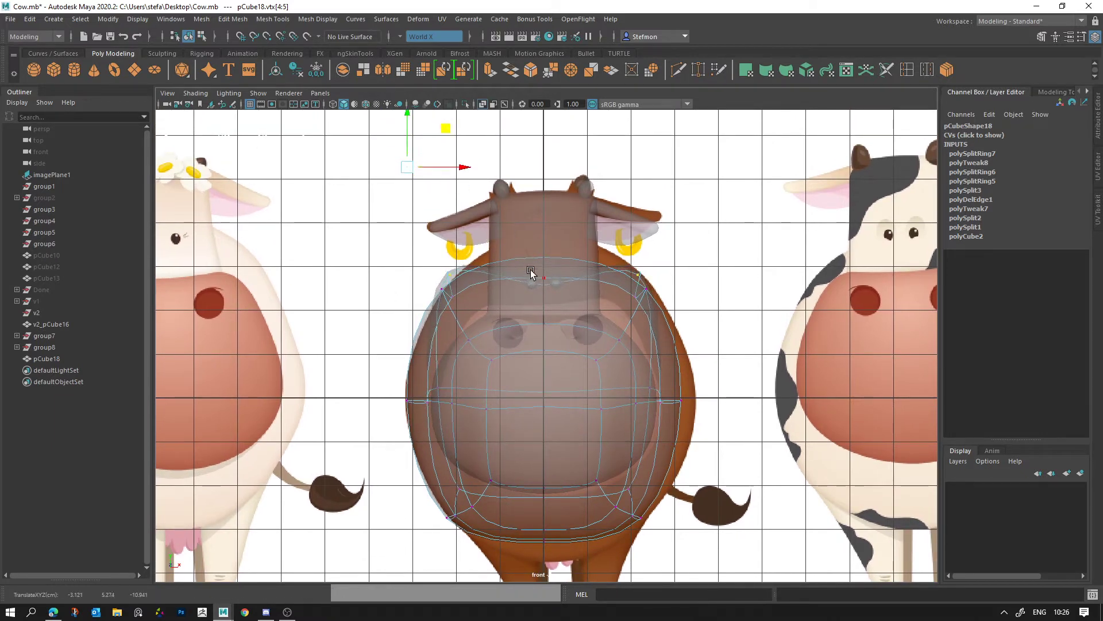
# Step: Place the body's top vertex and its bottom vertices on the reference outline
pyautogui.middleClick(592, 311)
pyautogui.click(572, 231)
pyautogui.press('w')
pyautogui.click(576, 171)
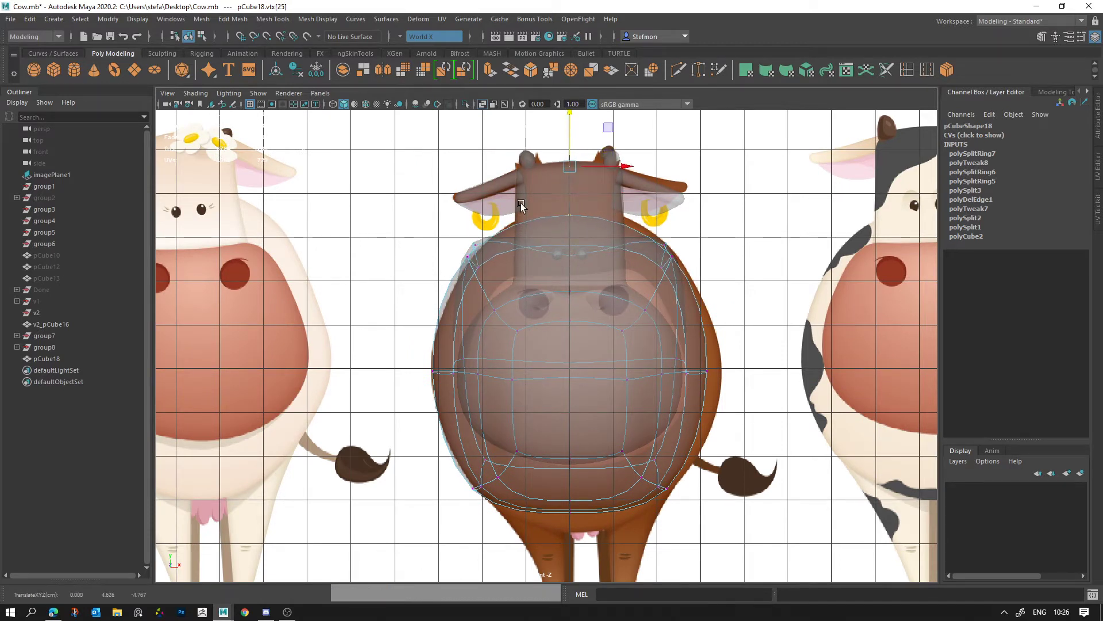
pyautogui.click(469, 511)
pyautogui.click(514, 465)
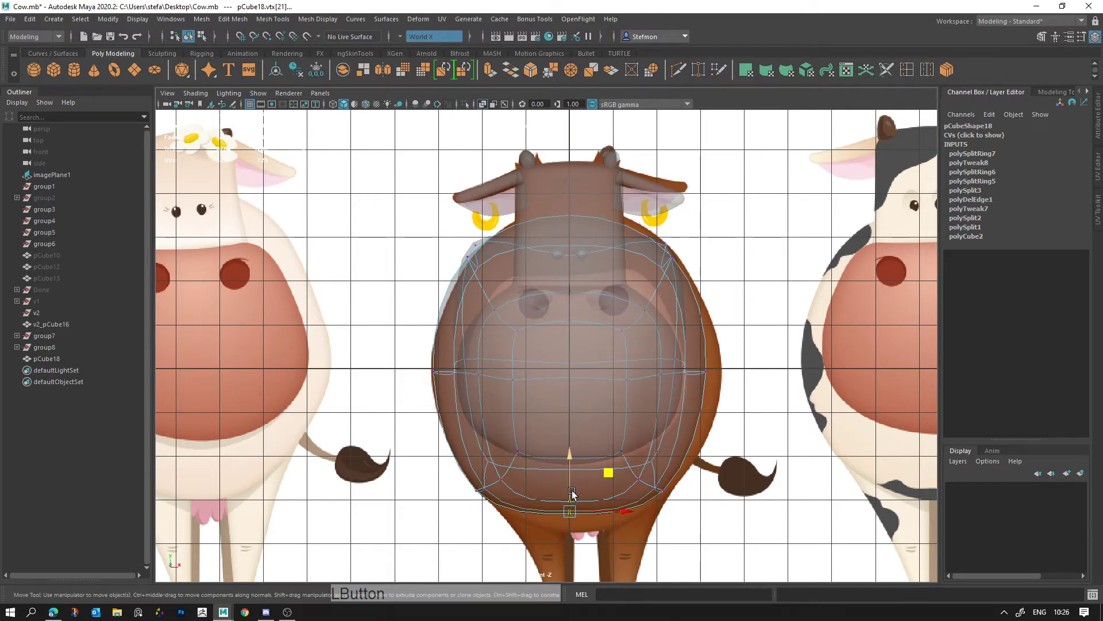
# Step: Back in the multi-view layout, check the body in vertex mode with smooth preview toggled
pyautogui.press('space')
pyautogui.click(666, 276)
pyautogui.rightClick(641, 236)
pyautogui.middleClick(601, 249)
pyautogui.click(637, 307)
pyautogui.click(650, 277)
pyautogui.press('alt+d')
pyautogui.rightClick(639, 235)
pyautogui.click(604, 231)
# Step: Lower and round the body's underside vertices into a fuller, curved belly base
pyautogui.rightClick(637, 279)
pyautogui.click(576, 263)
pyautogui.middleClick(548, 332)
pyautogui.rightClick(657, 396)
pyautogui.click(658, 377)
pyautogui.rightClick(544, 325)
pyautogui.click(607, 342)
pyautogui.click(618, 302)
# Step: Save the scene, combine the body and head meshes and keep a hidden duplicate
pyautogui.click(438, 307)
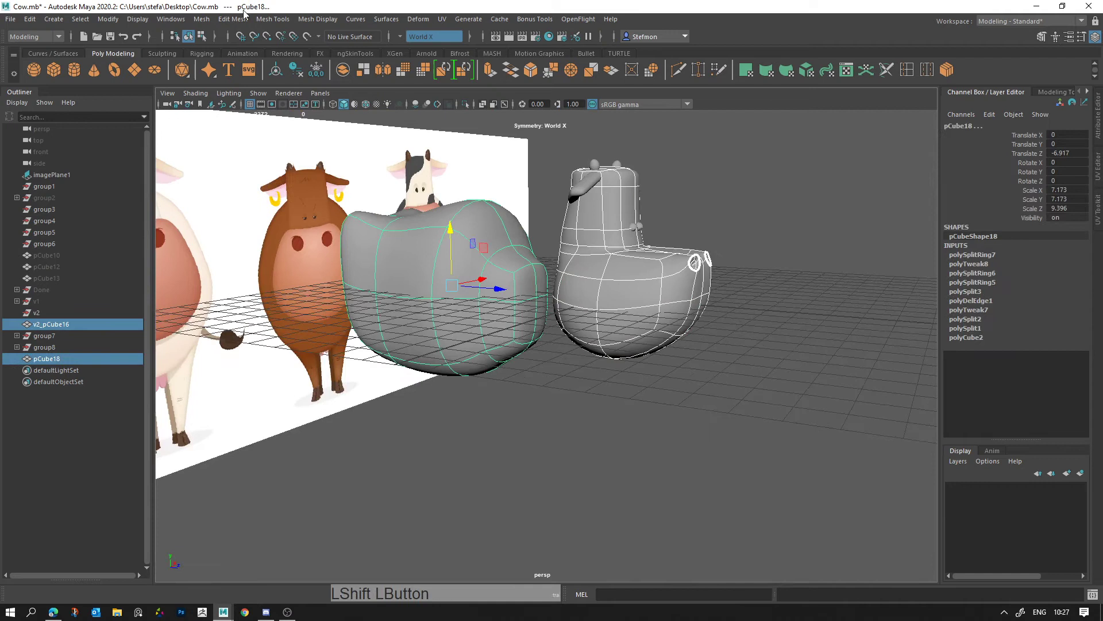
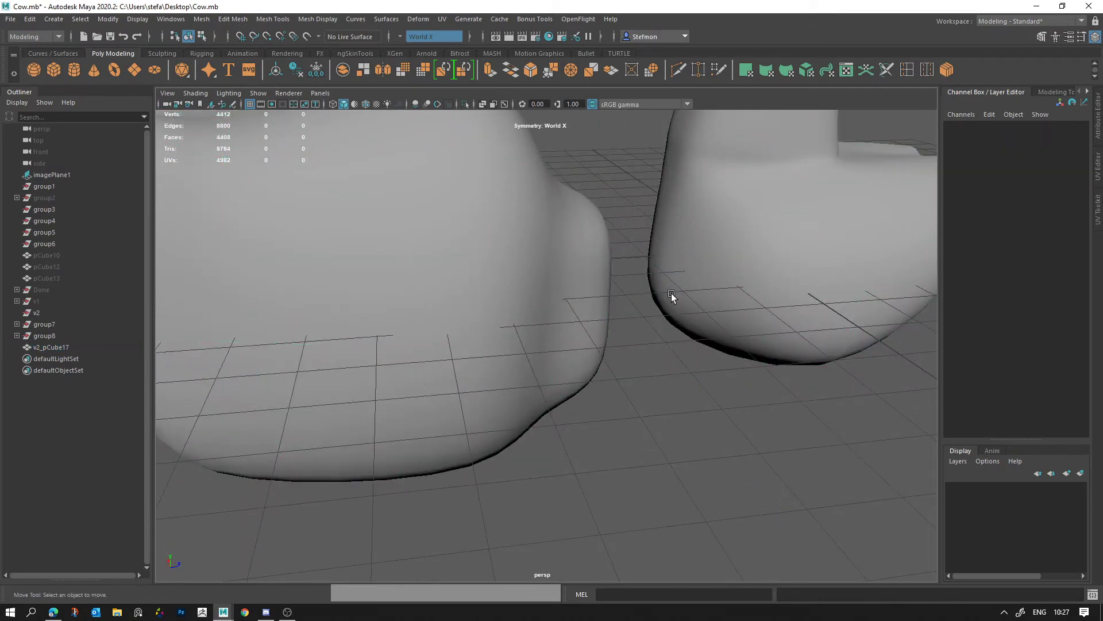
pyautogui.press('ctrl+s')
pyautogui.click(706, 281)
pyautogui.click(705, 332)
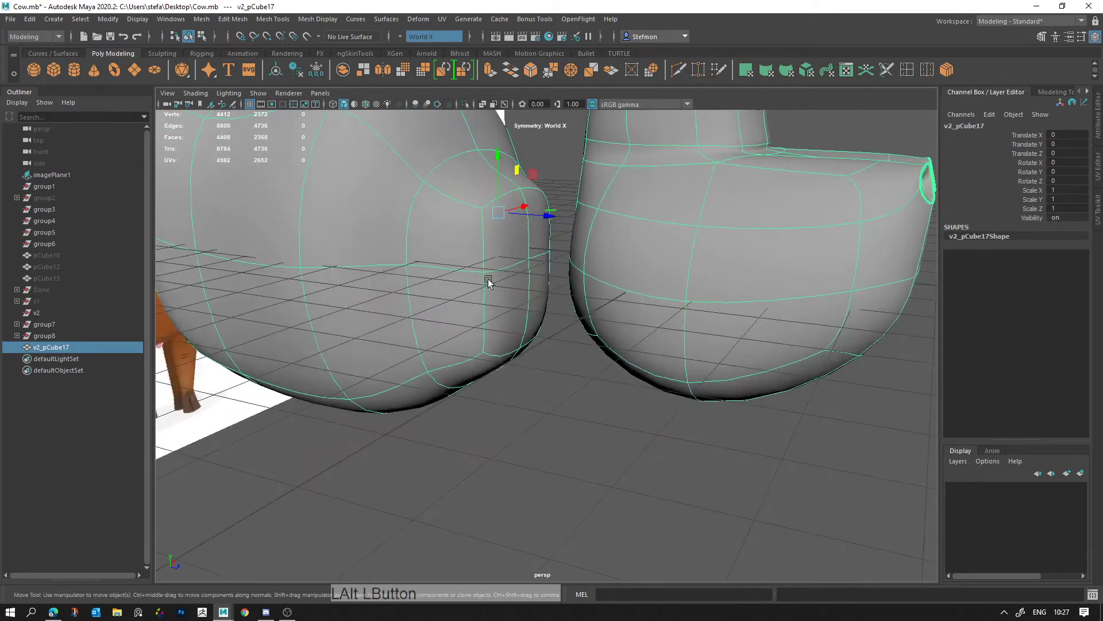
pyautogui.rightClick(541, 377)
pyautogui.click(543, 316)
pyautogui.press('ctrl+d')
pyautogui.click(56, 350)
pyautogui.press('h')
pyautogui.click(69, 362)
# Step: Delete the facing faces and bridge the two border edge loops into a neck
pyautogui.rightClick(622, 337)
pyautogui.click(587, 325)
pyautogui.rightClick(526, 280)
pyautogui.press('q')
pyautogui.click(519, 284)
pyautogui.doubleClick(523, 243)
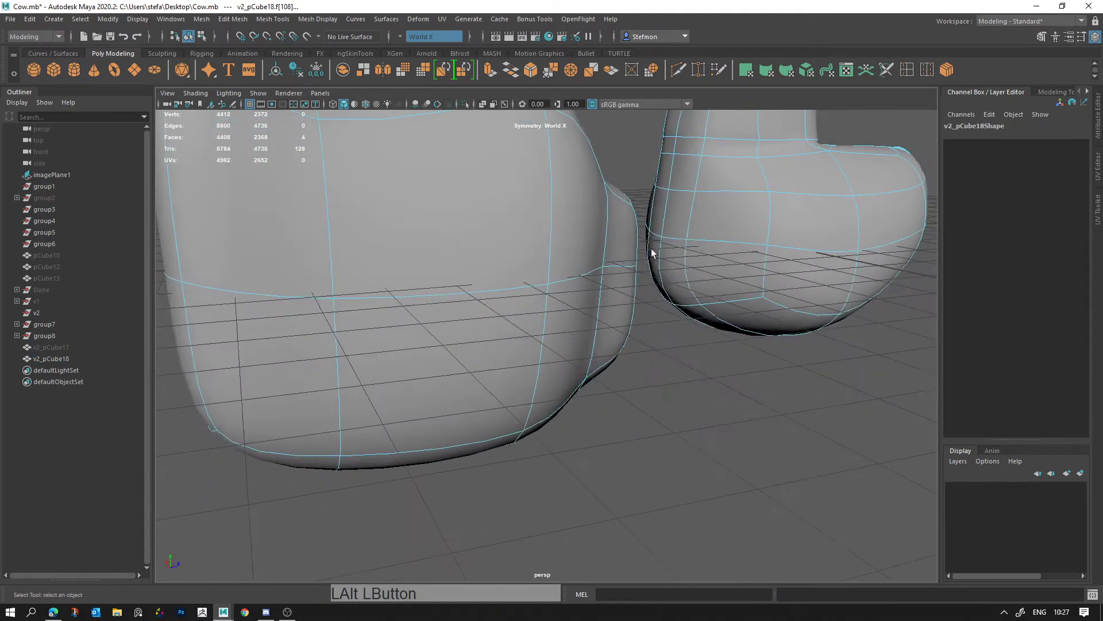
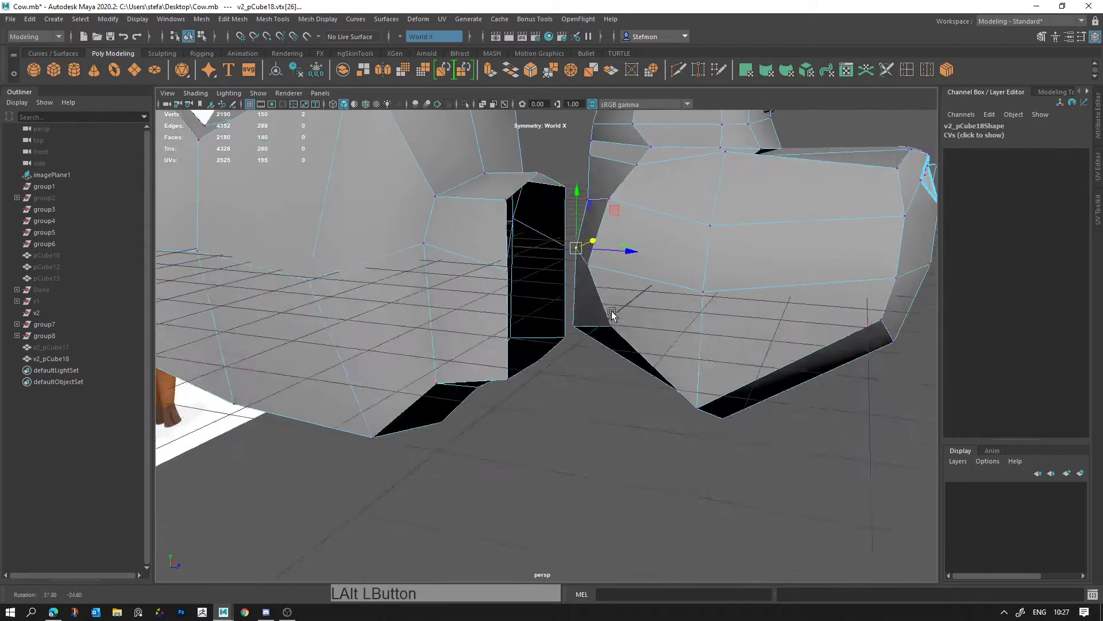
pyautogui.doubleClick(500, 378)
pyautogui.click(507, 336)
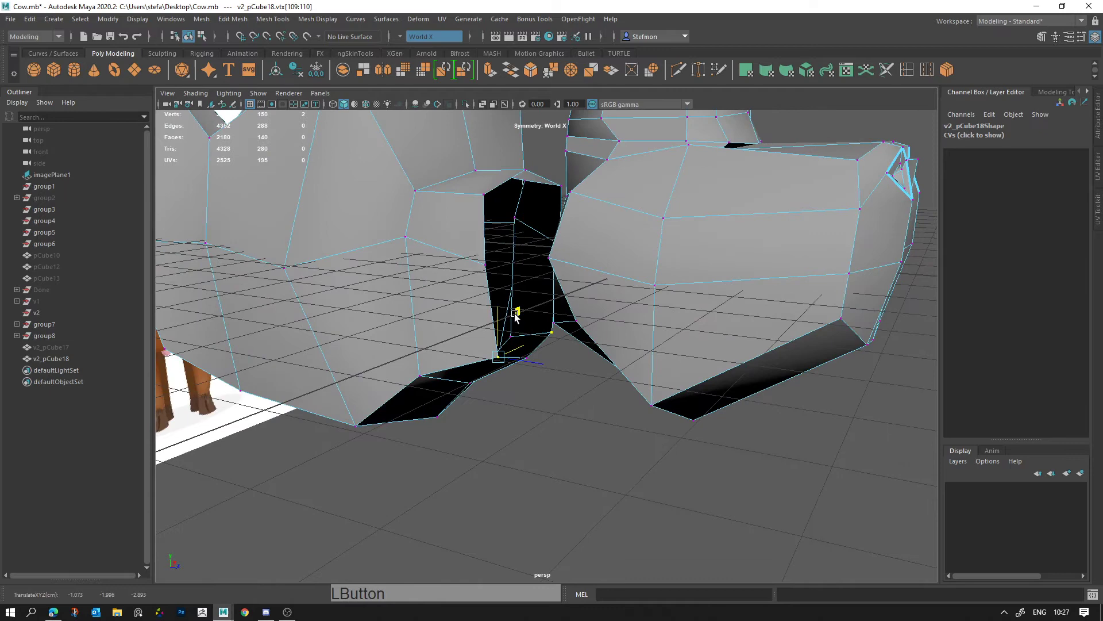
# Step: Reposition the bridge vertices around the narrow neck gap
pyautogui.click(487, 196)
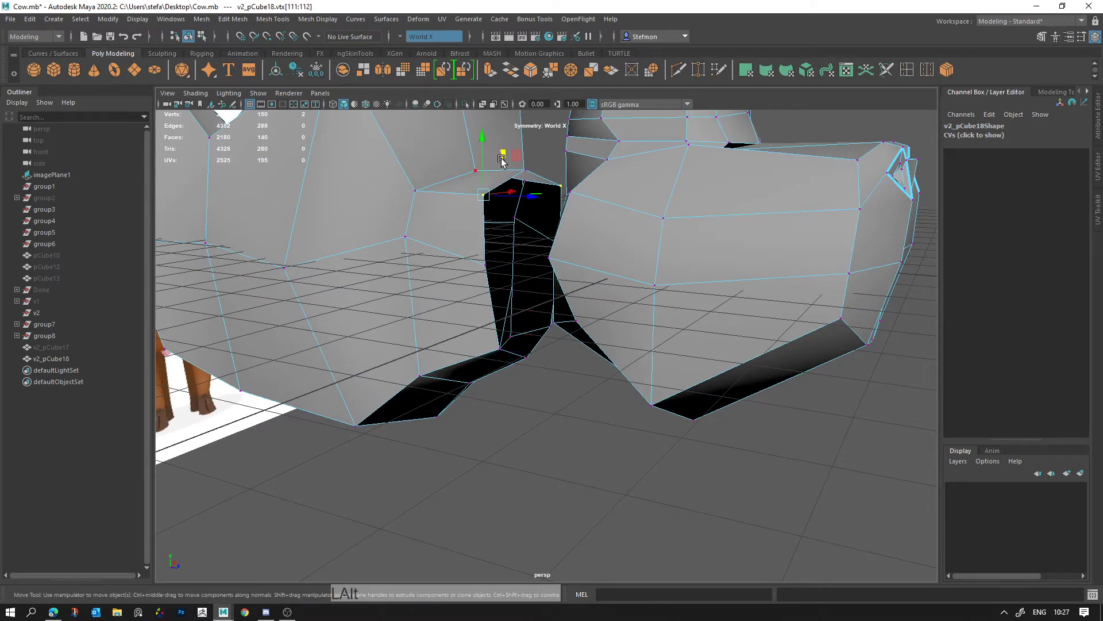
pyautogui.click(507, 164)
pyautogui.click(525, 172)
pyautogui.press('w')
pyautogui.click(559, 170)
pyautogui.click(531, 167)
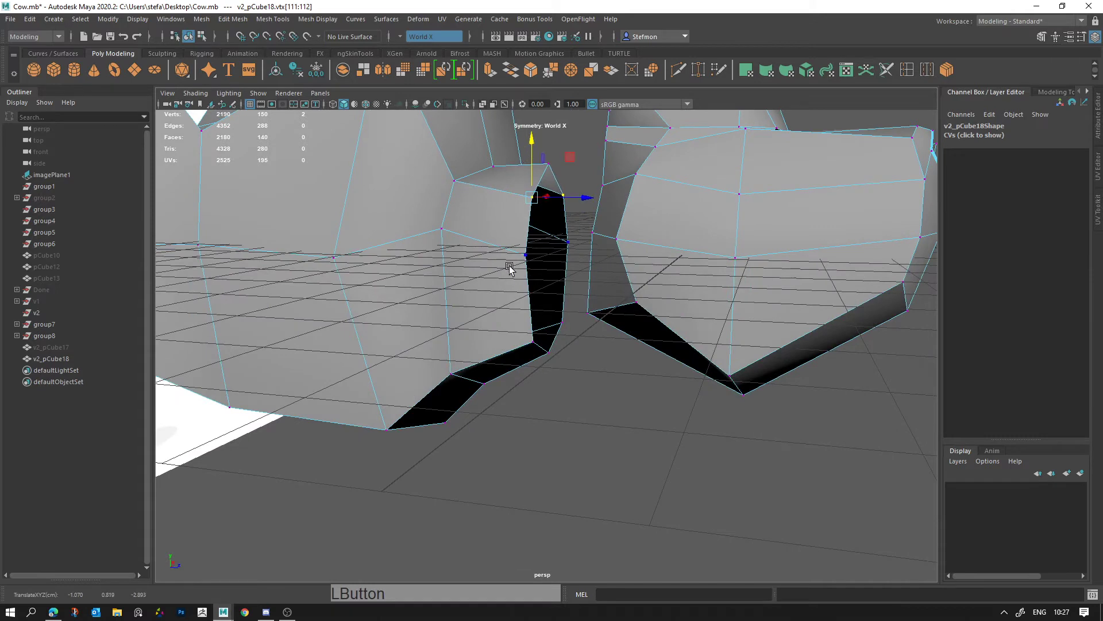
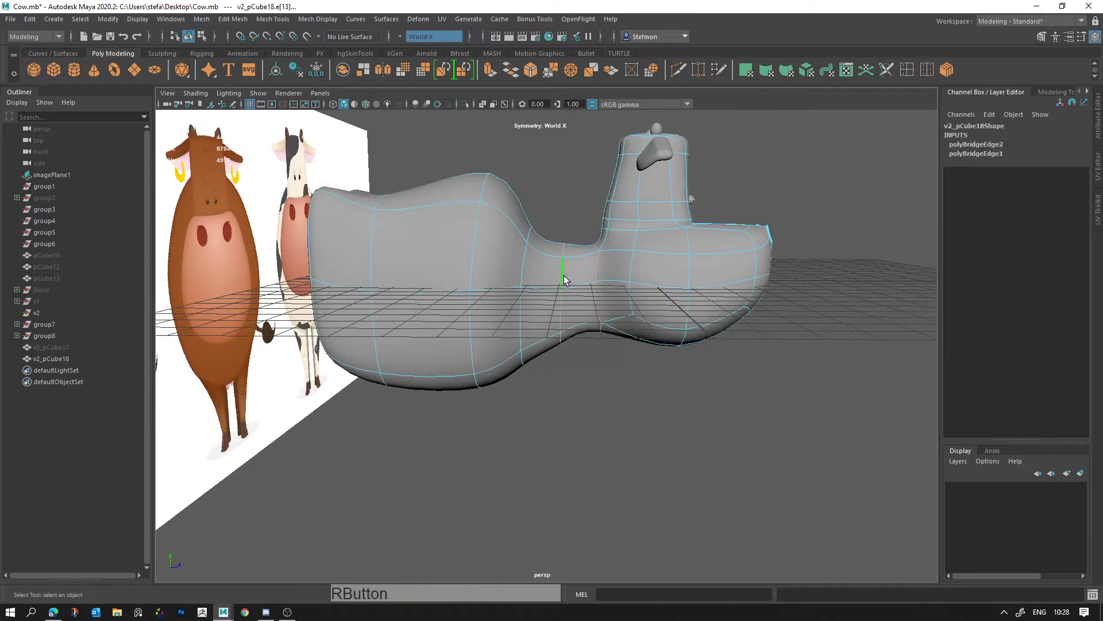
# Step: Enter vertex mode and move the lower neck vertices to even out the join
pyautogui.rightClick(569, 266)
pyautogui.click(563, 234)
pyautogui.press('d')
pyautogui.click(568, 206)
pyautogui.rightClick(650, 262)
pyautogui.click(501, 219)
pyautogui.rightClick(529, 341)
pyautogui.click(575, 353)
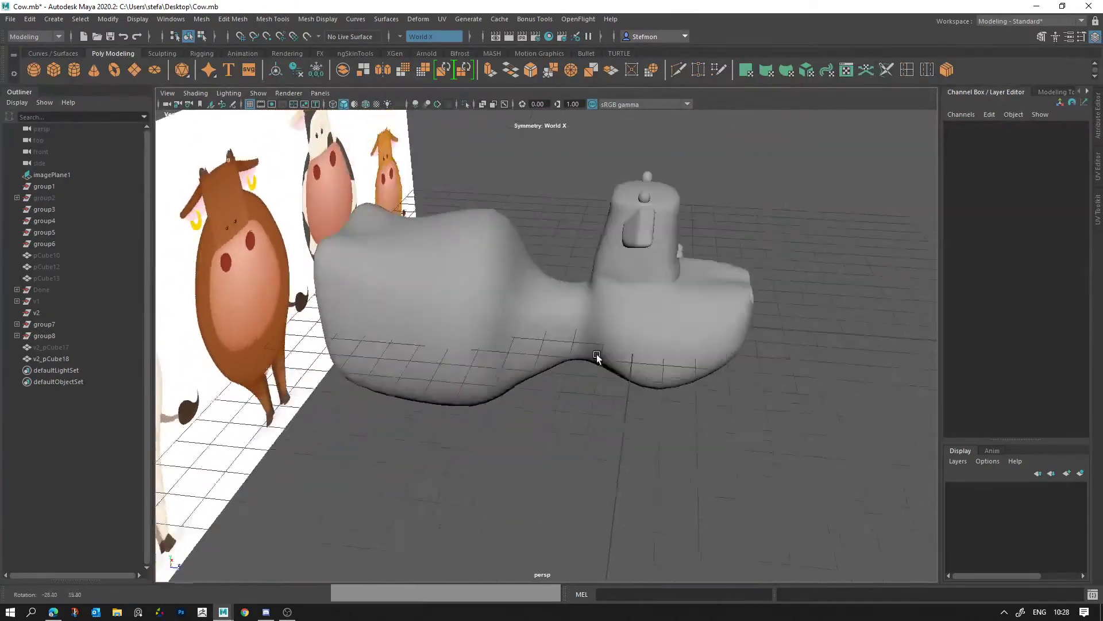
pyautogui.click(598, 326)
pyautogui.click(511, 346)
pyautogui.rightClick(516, 334)
pyautogui.click(510, 376)
pyautogui.click(448, 388)
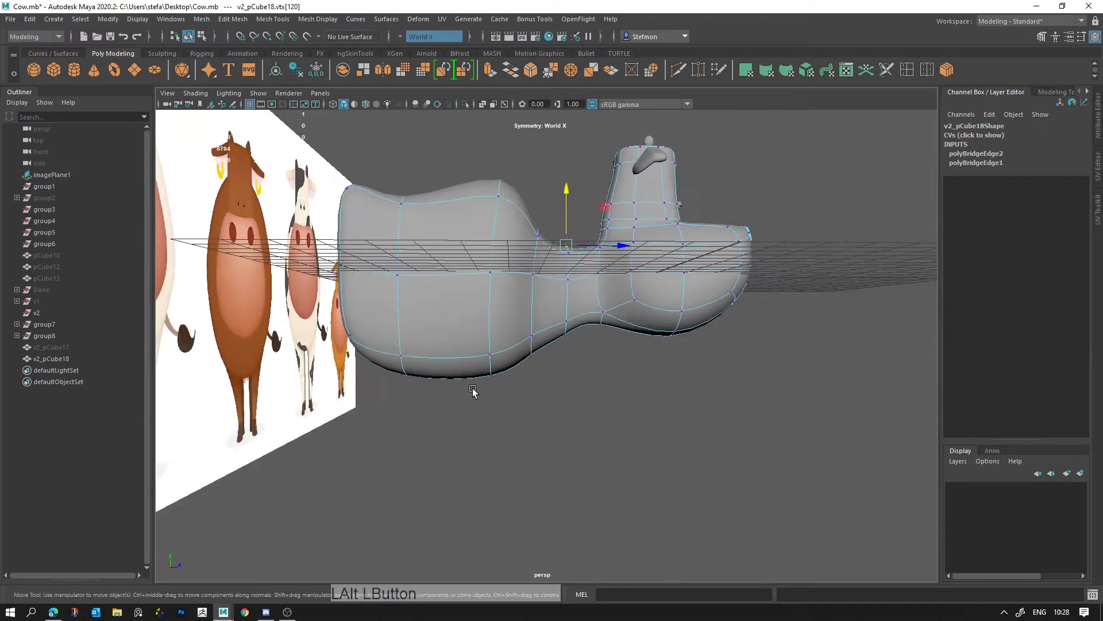
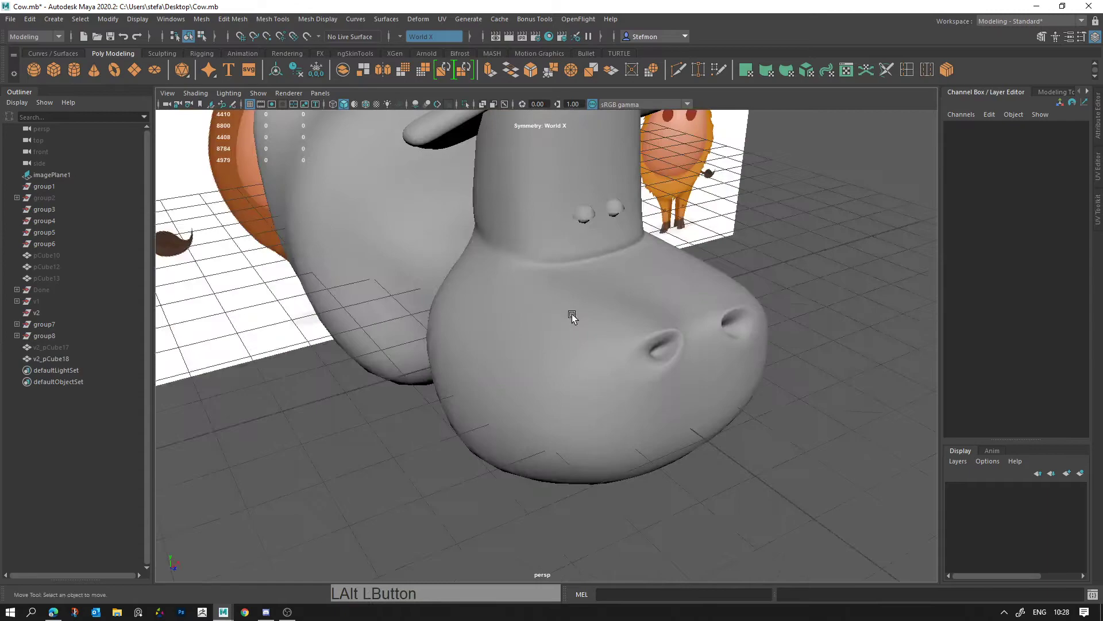
# Step: Adjust the vertices on the far side of the neck, working around the join
pyautogui.click(490, 225)
pyautogui.rightClick(519, 234)
pyautogui.click(458, 224)
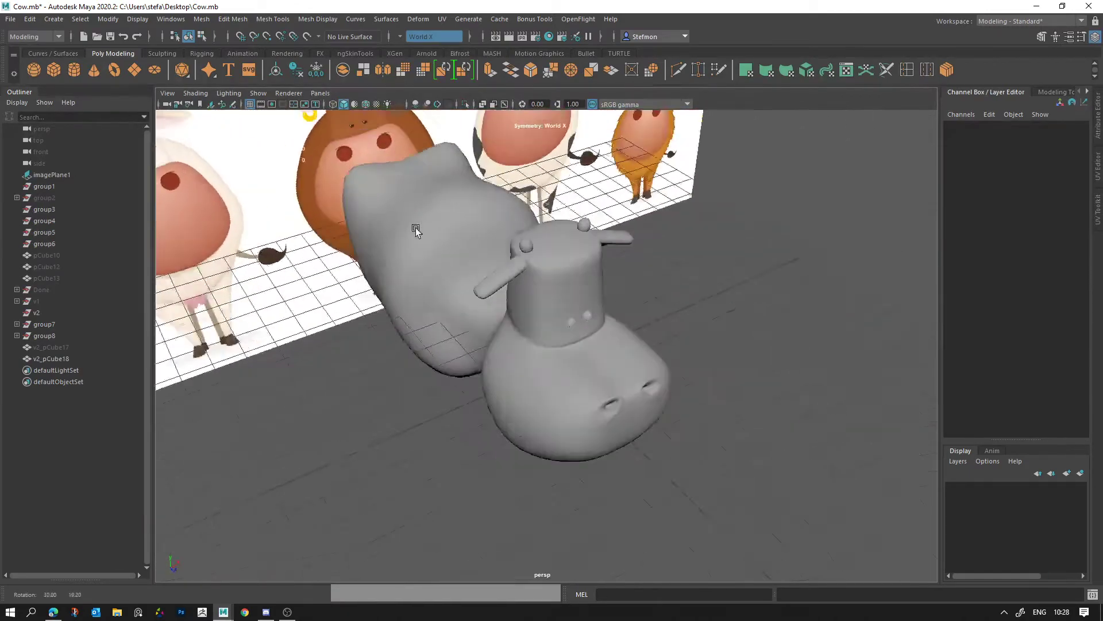
pyautogui.middleClick(637, 311)
pyautogui.click(674, 304)
pyautogui.click(622, 274)
pyautogui.rightClick(675, 297)
pyautogui.click(691, 291)
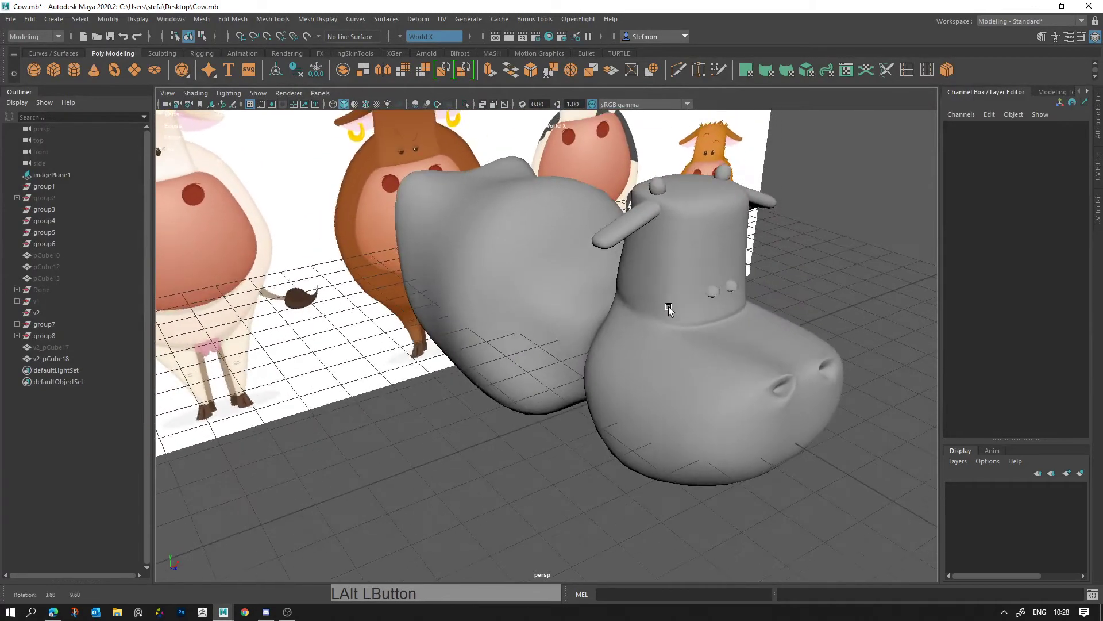
pyautogui.click(708, 270)
pyautogui.click(715, 294)
pyautogui.middleClick(625, 306)
pyautogui.click(621, 303)
pyautogui.click(598, 278)
pyautogui.click(607, 268)
# Step: Nudge the upper neck vertices so the curve rises cleanly from the torso
pyautogui.rightClick(610, 236)
pyautogui.middleClick(578, 218)
pyautogui.rightClick(629, 285)
pyautogui.click(539, 263)
pyautogui.click(500, 250)
pyautogui.click(530, 228)
pyautogui.click(538, 218)
pyautogui.click(548, 215)
pyautogui.click(510, 265)
pyautogui.click(531, 259)
pyautogui.click(558, 252)
# Step: Fine-tune the last neck vertices with the Move tool and check the smoothed result
pyautogui.press('q')
pyautogui.click(534, 241)
pyautogui.press('w')
pyautogui.click(565, 241)
pyautogui.press('w')
pyautogui.click(529, 199)
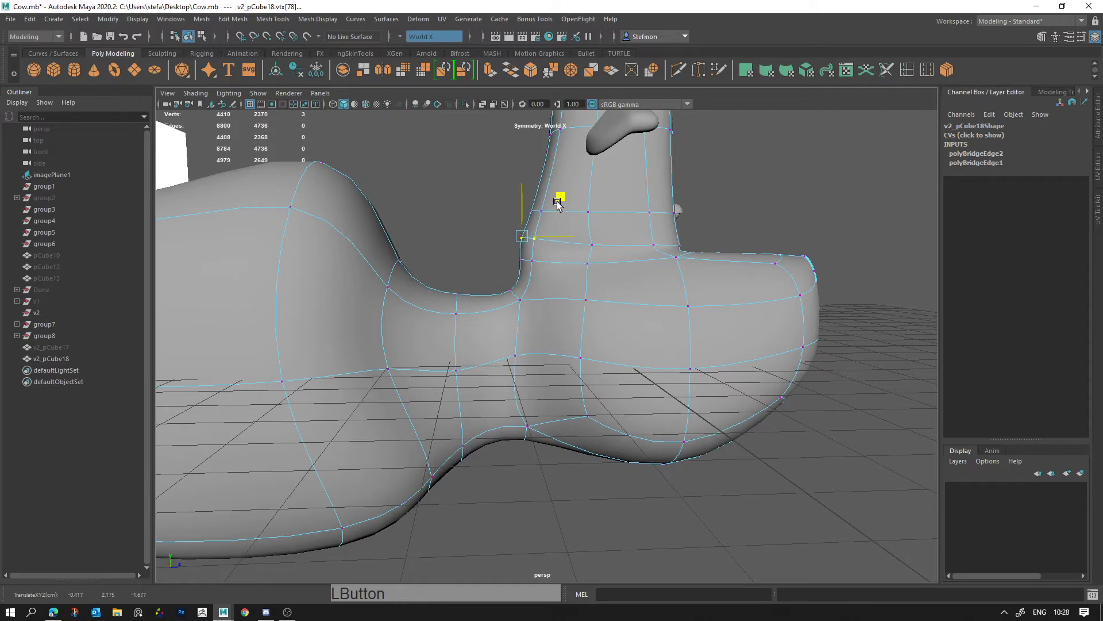
pyautogui.press('alt+d')
pyautogui.rightClick(596, 256)
pyautogui.click(548, 258)
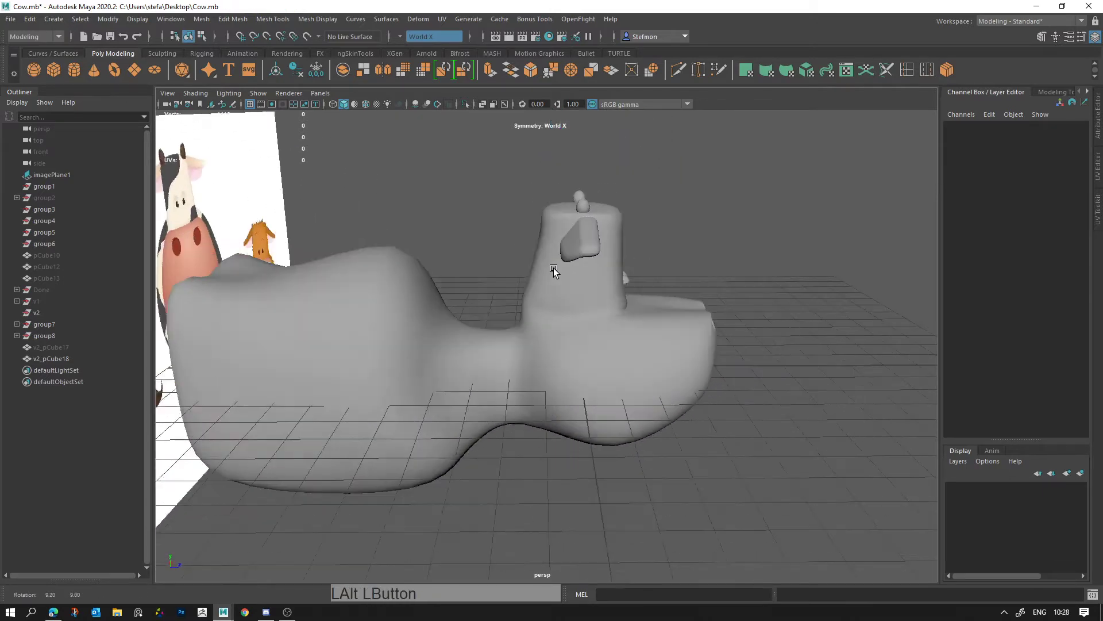
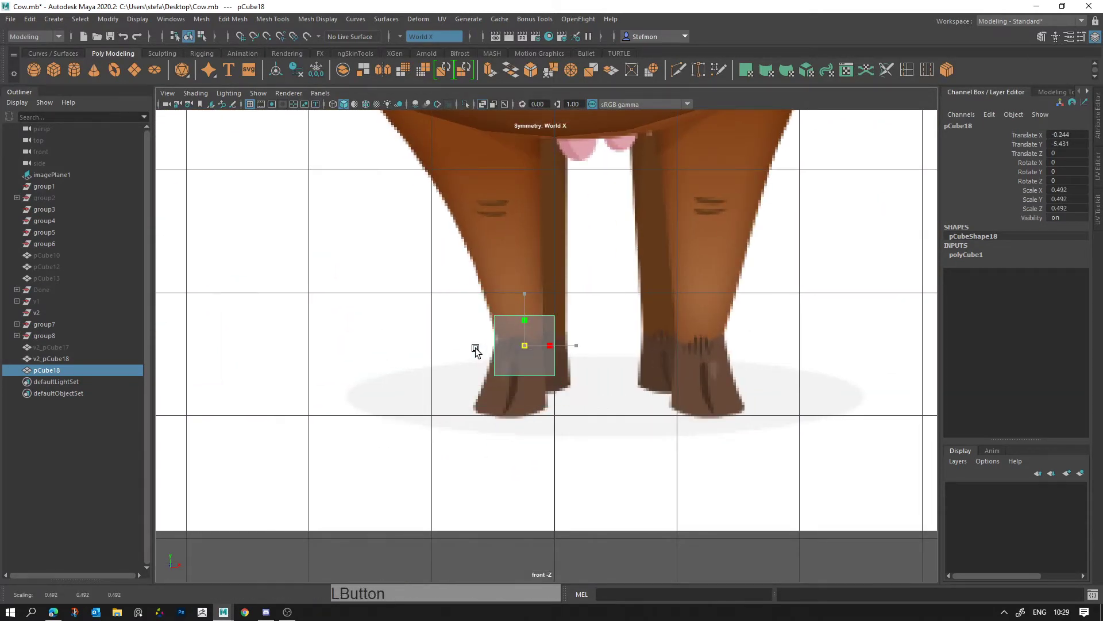
# Step: Select the leg block pCube18 for editing, undoing a stray change
pyautogui.press('w')
pyautogui.click(528, 358)
pyautogui.rightClick(513, 260)
pyautogui.middleClick(493, 255)
pyautogui.rightClick(581, 276)
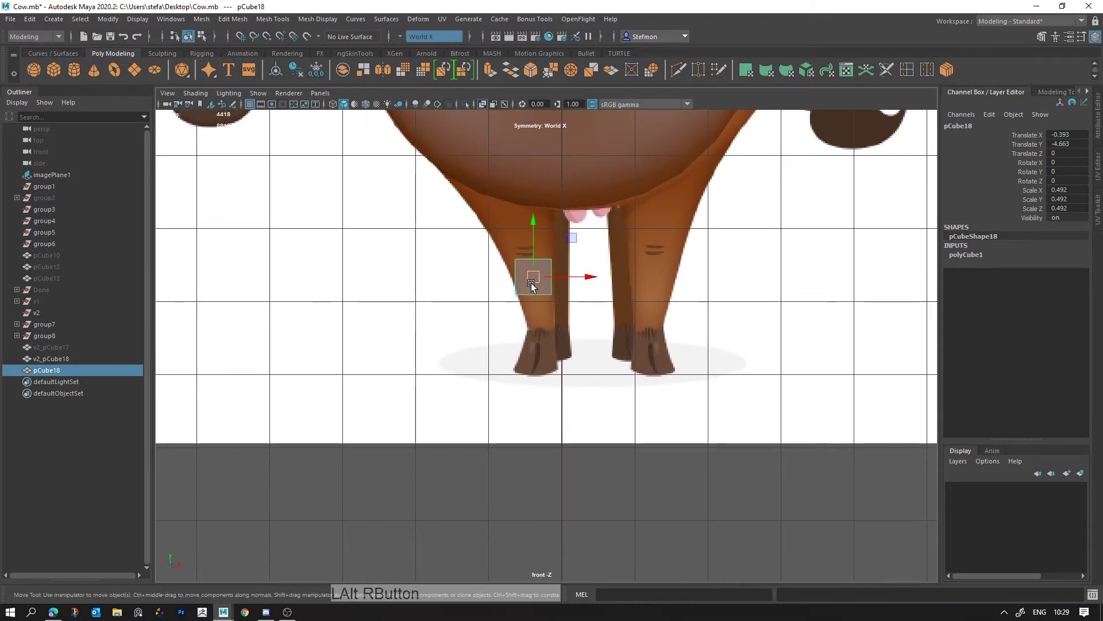
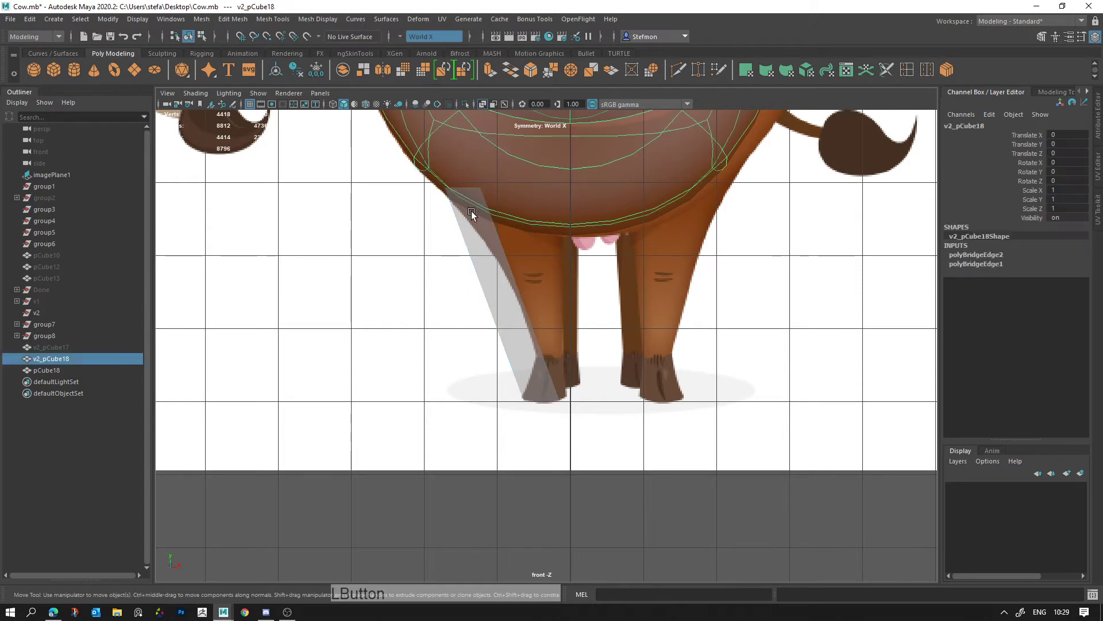
pyautogui.rightClick(482, 237)
pyautogui.click(480, 207)
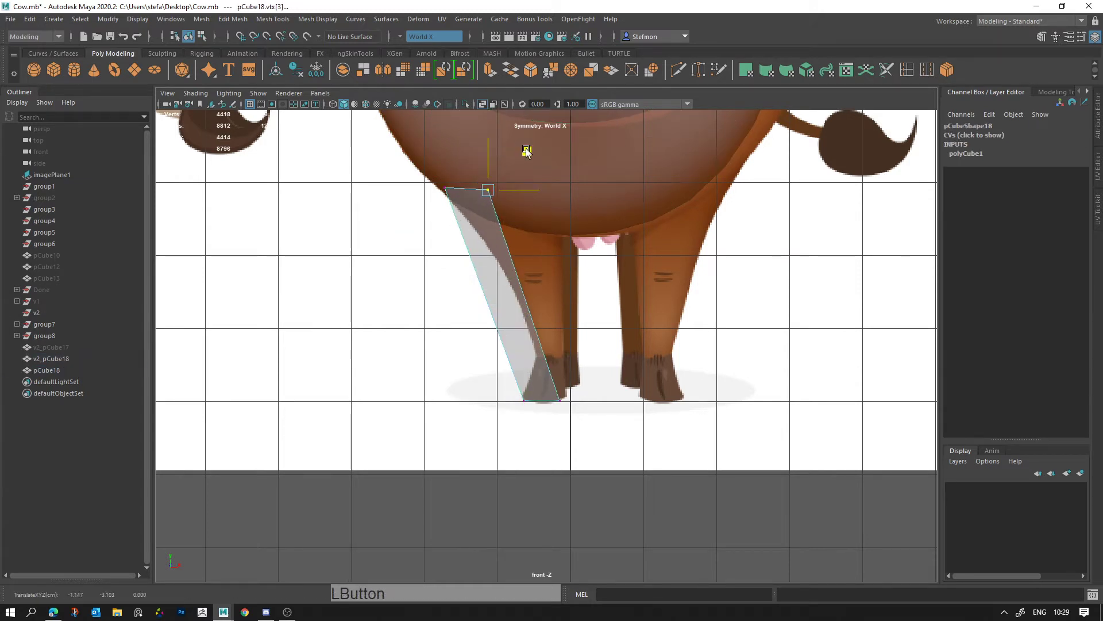
pyautogui.press('ctrl+z')
pyautogui.click(518, 191)
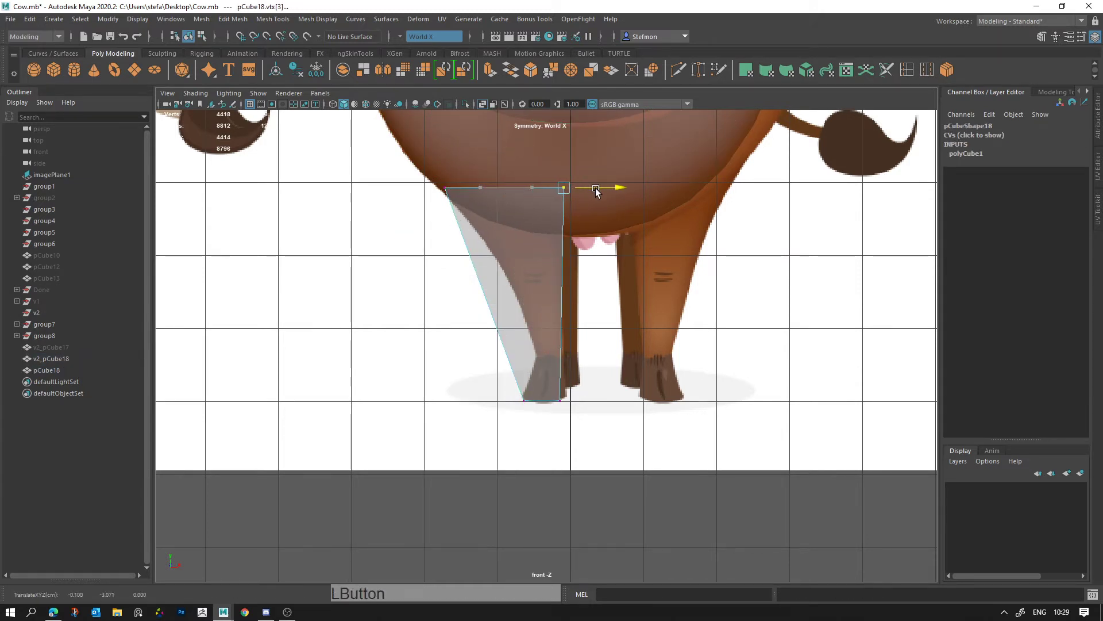
# Step: Add an edge loop and stretch the cube's vertices down into a tall leg column
pyautogui.click(911, 77)
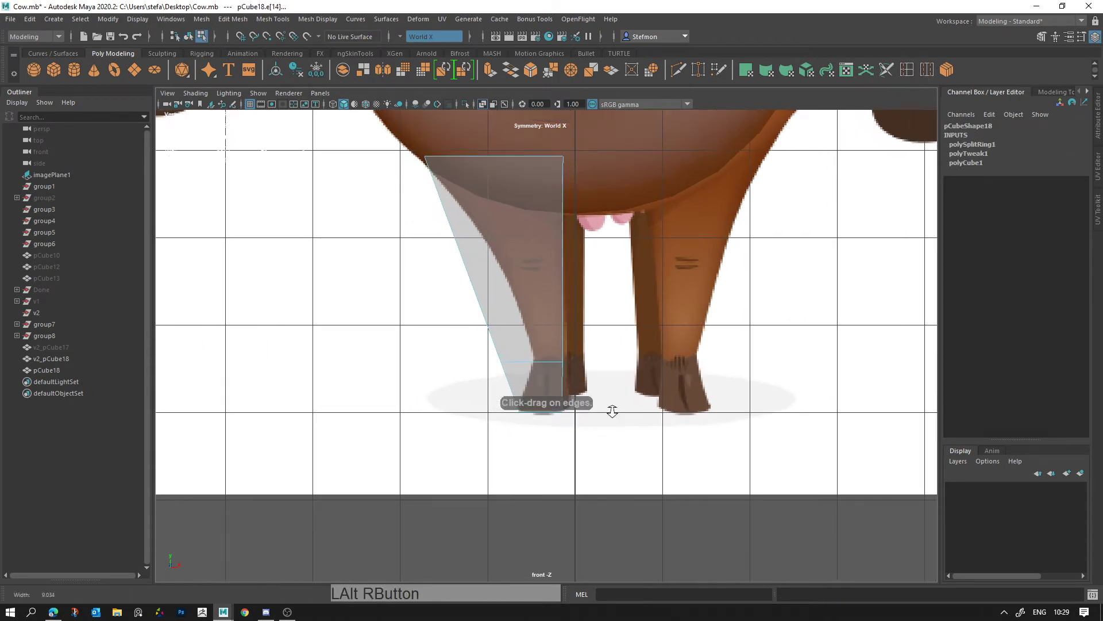
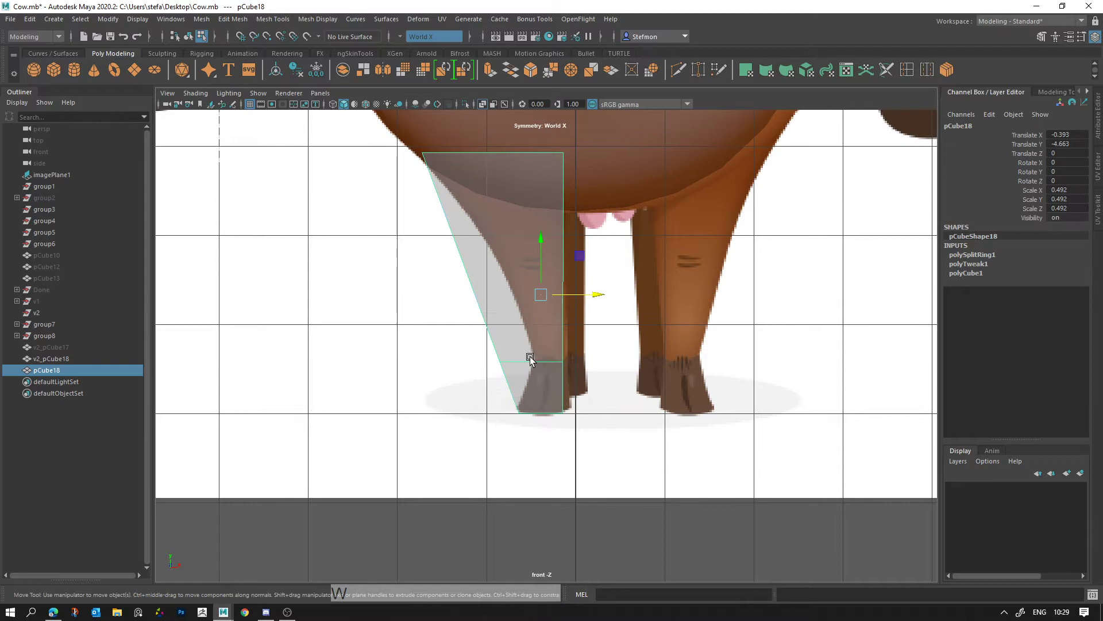
pyautogui.rightClick(539, 357)
pyautogui.click(482, 353)
pyautogui.press('q')
pyautogui.click(489, 350)
pyautogui.press('w')
pyautogui.click(553, 367)
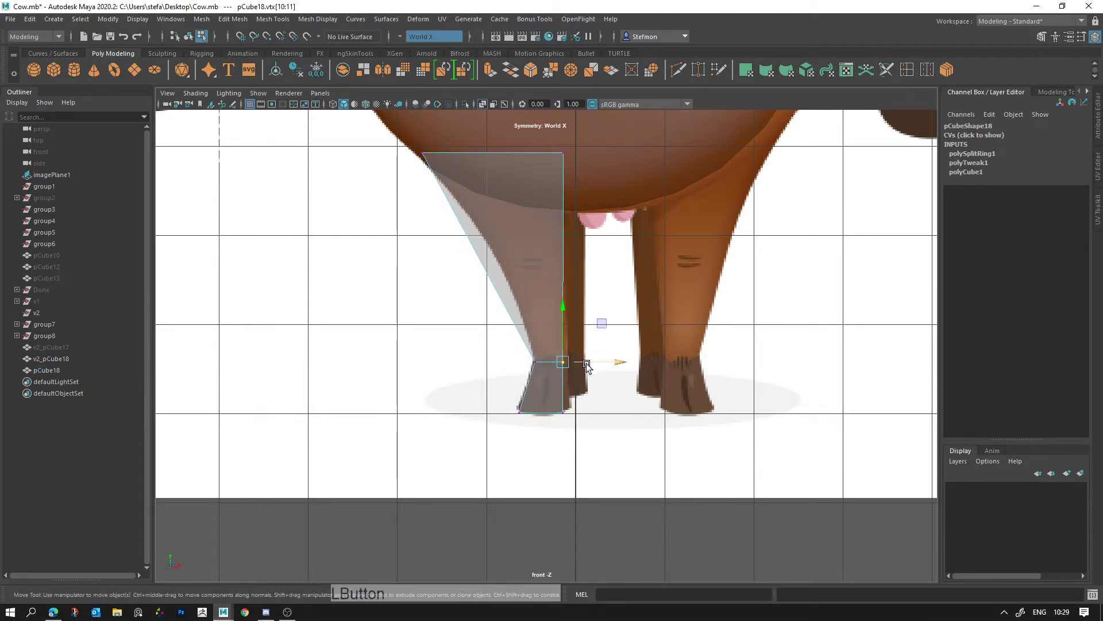
pyautogui.click(564, 433)
pyautogui.click(605, 292)
pyautogui.click(609, 292)
pyautogui.click(613, 289)
pyautogui.click(596, 409)
pyautogui.click(592, 400)
# Step: Scale and move the lower leg vertices to fit the reference leg's width
pyautogui.press('w')
pyautogui.click(608, 375)
pyautogui.press('ctrl+z')
pyautogui.click(597, 415)
pyautogui.press('r')
pyautogui.click(594, 417)
pyautogui.press('w')
pyautogui.middleClick(596, 327)
pyautogui.click(556, 389)
pyautogui.press('w')
pyautogui.click(602, 394)
pyautogui.middleClick(551, 255)
pyautogui.click(576, 250)
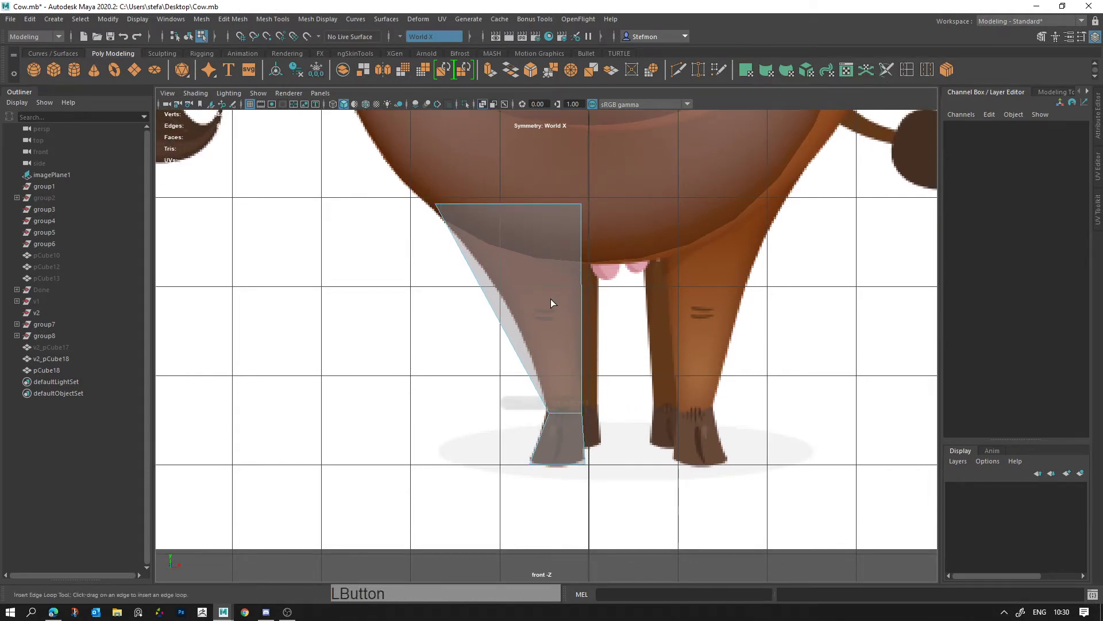
# Step: Insert several more edge loops across the leg column
pyautogui.click(504, 324)
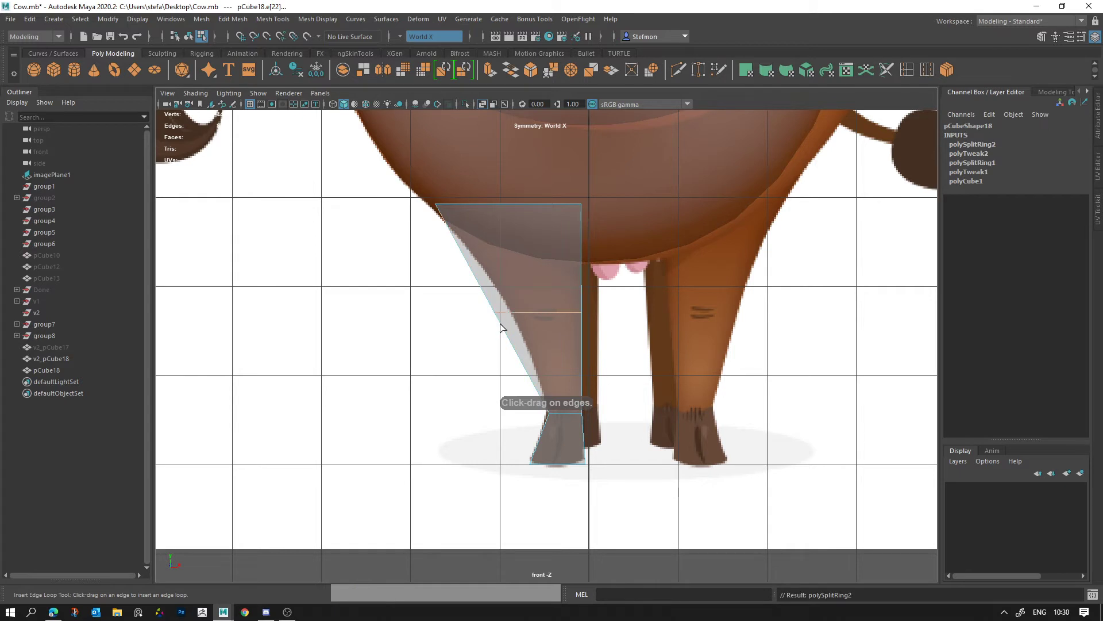
pyautogui.rightClick(511, 319)
pyautogui.click(509, 321)
pyautogui.press('w')
pyautogui.rightClick(503, 309)
pyautogui.click(487, 324)
pyautogui.press('w')
pyautogui.click(532, 319)
pyautogui.click(909, 77)
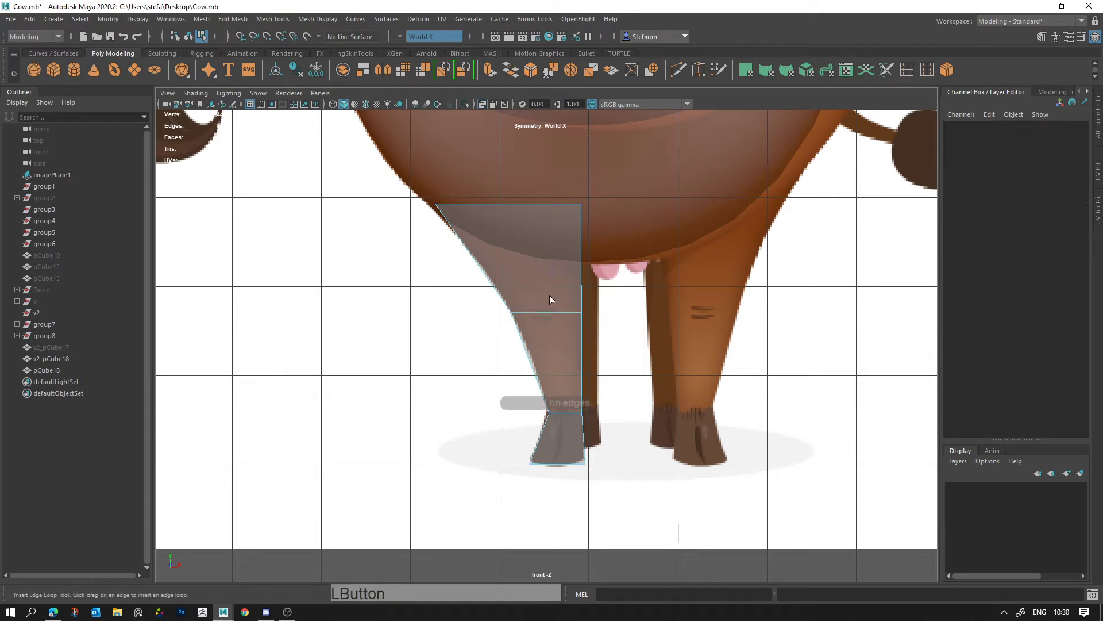
pyautogui.click(525, 338)
pyautogui.click(508, 299)
pyautogui.click(504, 296)
pyautogui.press('w')
# Step: Pull the loop vertices sideways to follow the reference cow's front-leg outline
pyautogui.rightClick(518, 302)
pyautogui.click(514, 304)
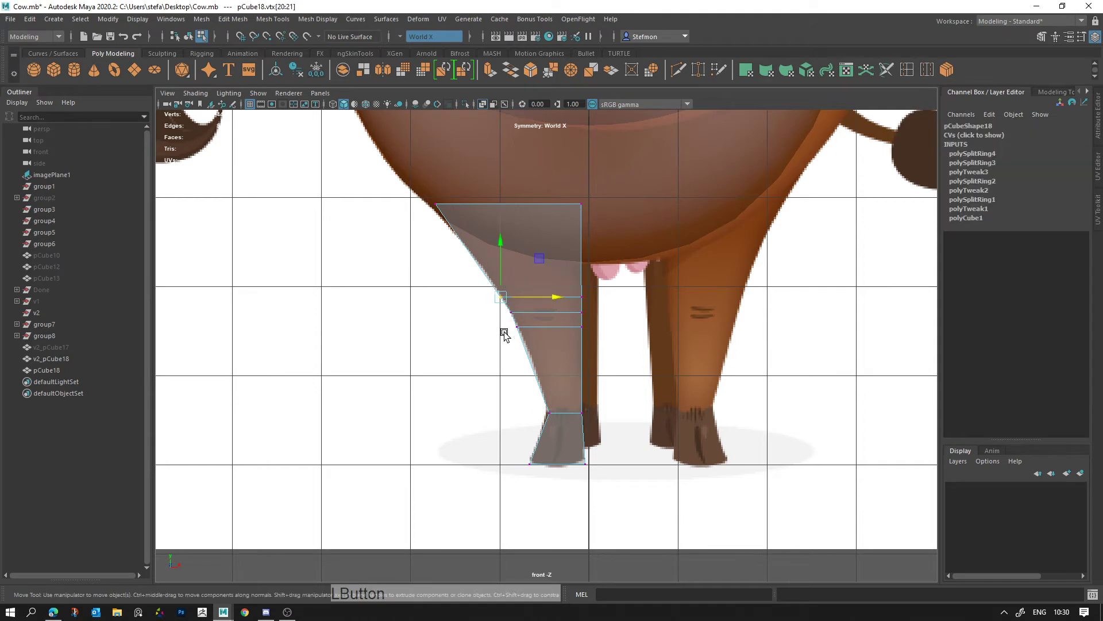
pyautogui.click(520, 340)
pyautogui.press('w')
pyautogui.click(550, 316)
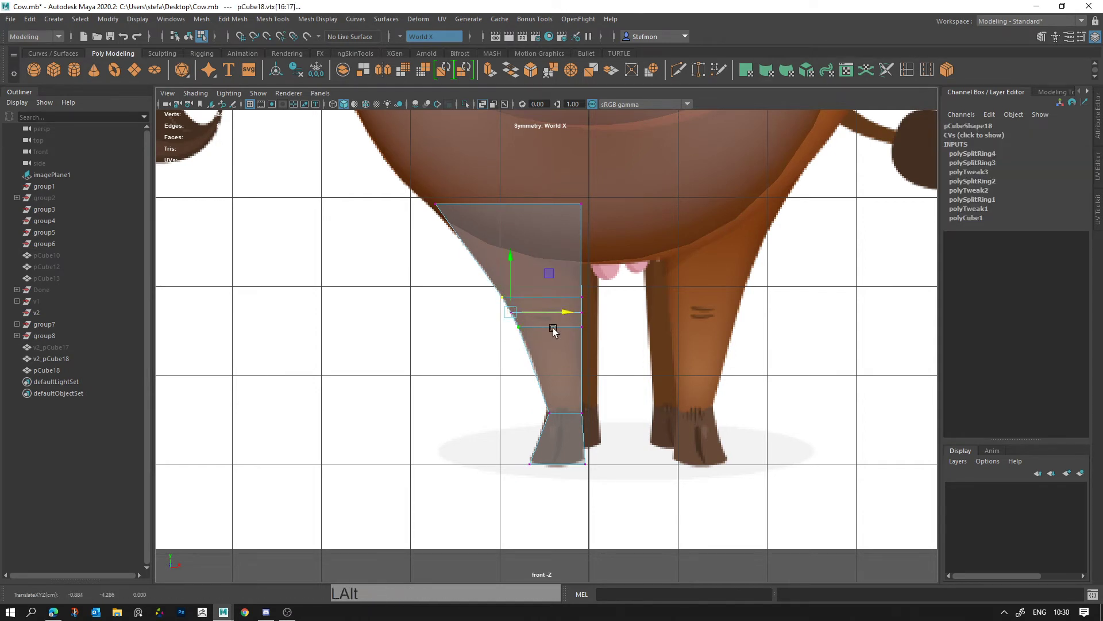
pyautogui.click(907, 73)
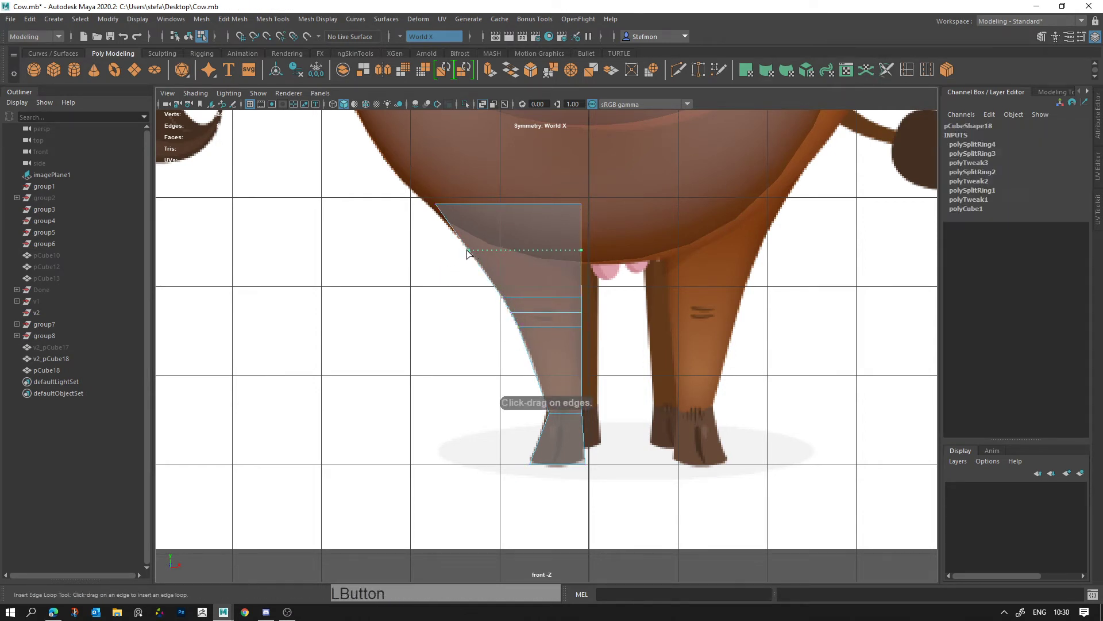
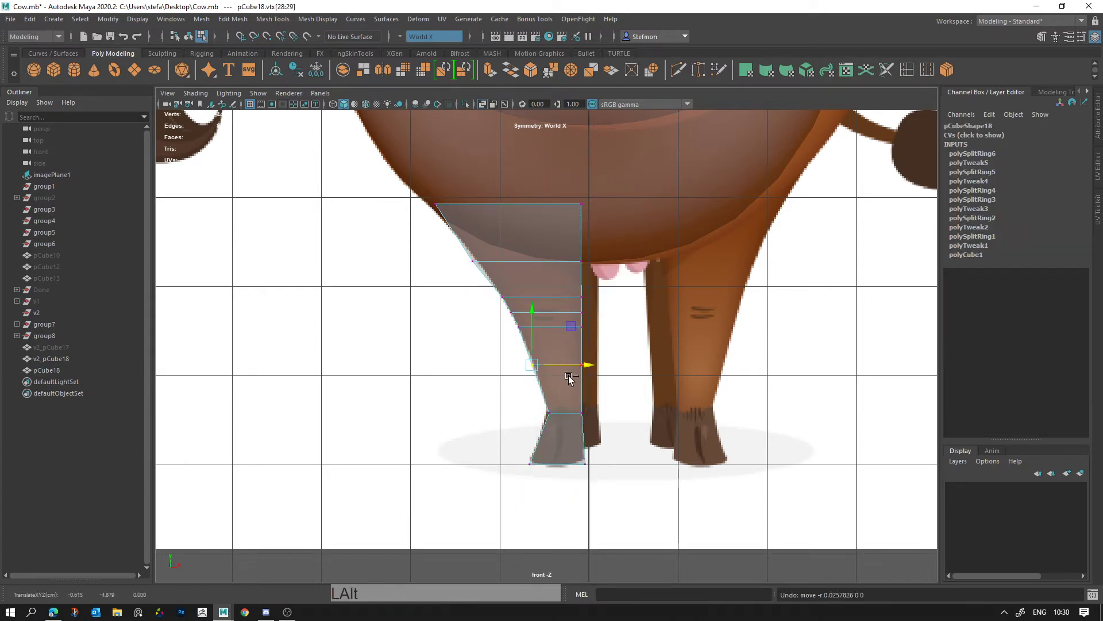
pyautogui.click(558, 370)
# Step: Preview the leg smoothed and switch to the perspective view on it
pyautogui.press('alt+d')
pyautogui.click(562, 346)
pyautogui.press('3')
pyautogui.press('space')
pyautogui.click(731, 376)
pyautogui.press('alt+d')
pyautogui.middleClick(736, 371)
# Step: Scale the leg's vertices and preview it as a smooth rounded limb with 3
pyautogui.rightClick(780, 381)
pyautogui.click(679, 256)
pyautogui.click(681, 360)
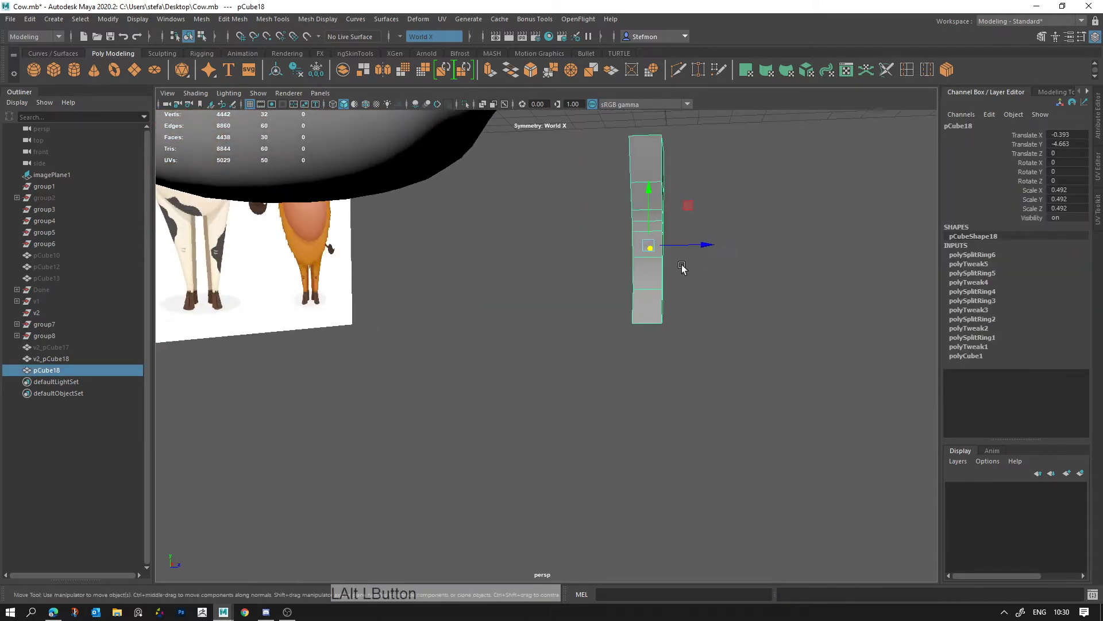
pyautogui.press('r')
pyautogui.click(711, 237)
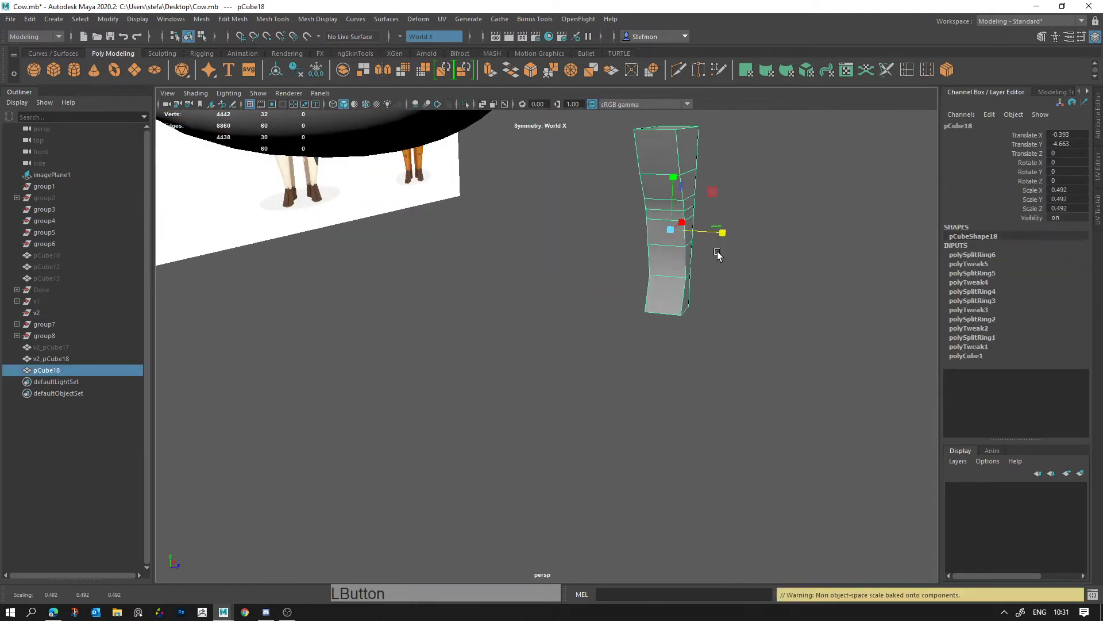
pyautogui.press('3')
pyautogui.click(685, 277)
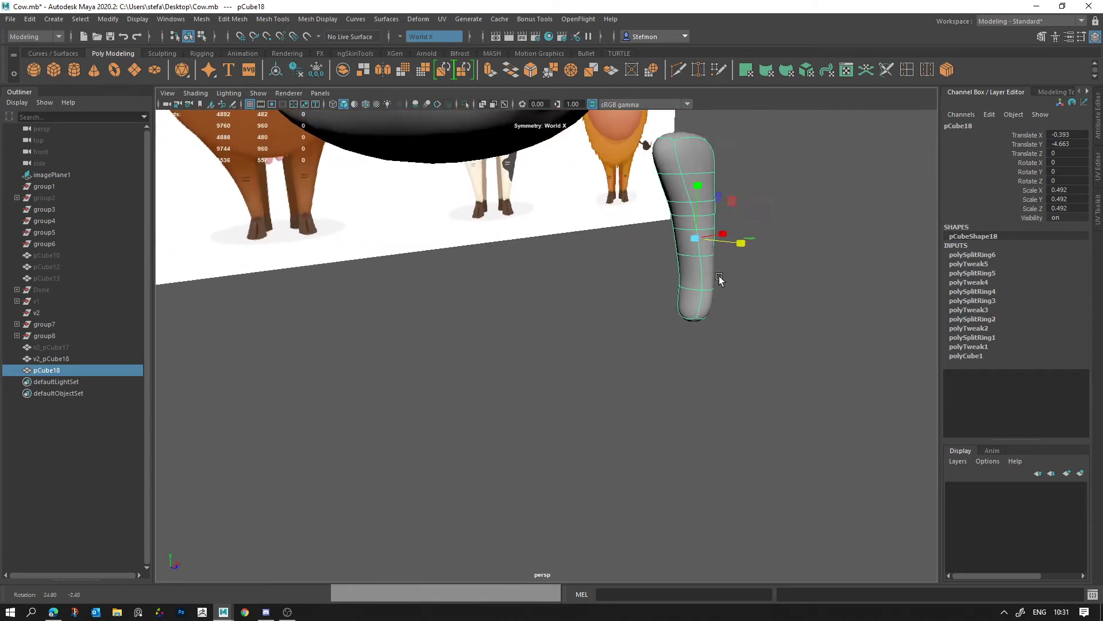
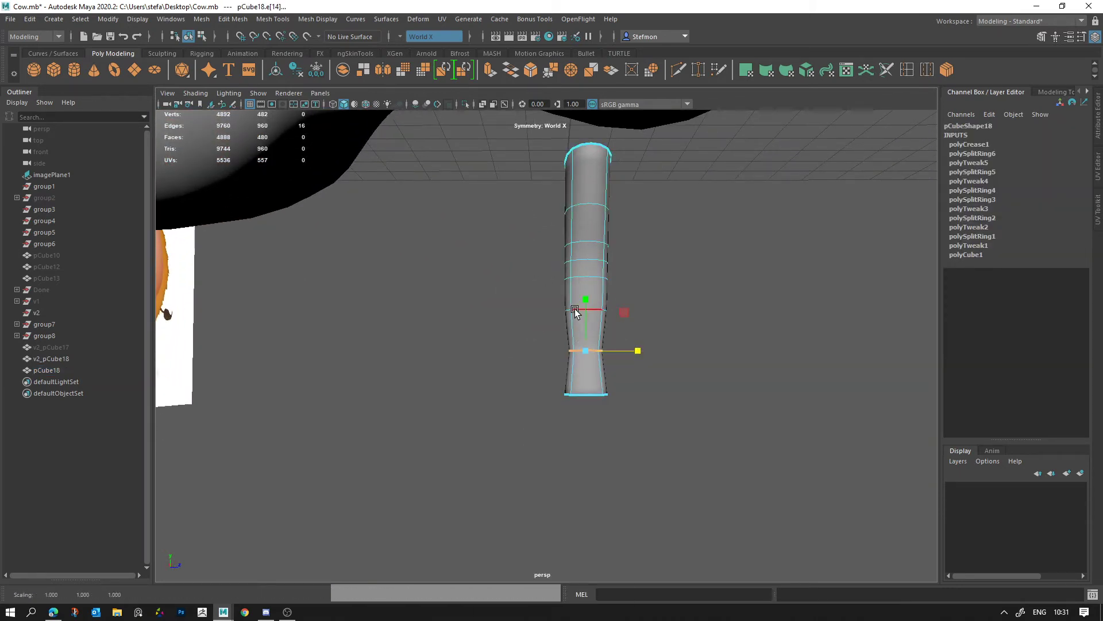
# Step: Push the leg's bottom edge loop forward to slant the hoof and shape the bend above it
pyautogui.press('ctrl+z')
pyautogui.click(587, 402)
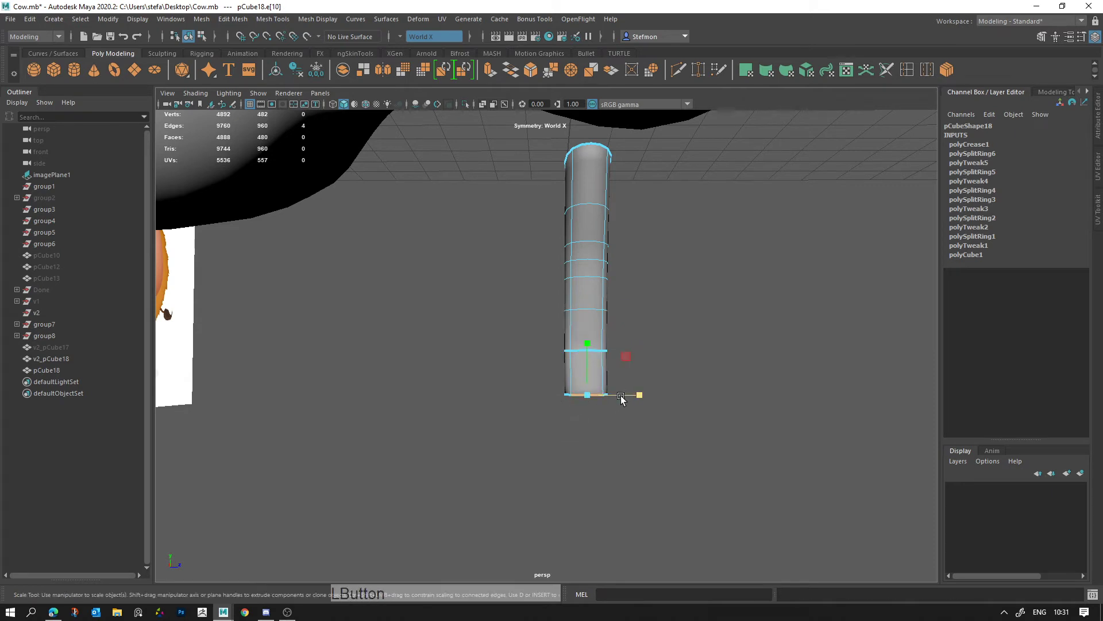
pyautogui.click(602, 414)
pyautogui.press('ctrl+z')
pyautogui.click(669, 422)
pyautogui.click(536, 416)
pyautogui.click(429, 423)
pyautogui.press('r')
pyautogui.click(632, 399)
pyautogui.click(643, 393)
pyautogui.press('w')
pyautogui.click(636, 397)
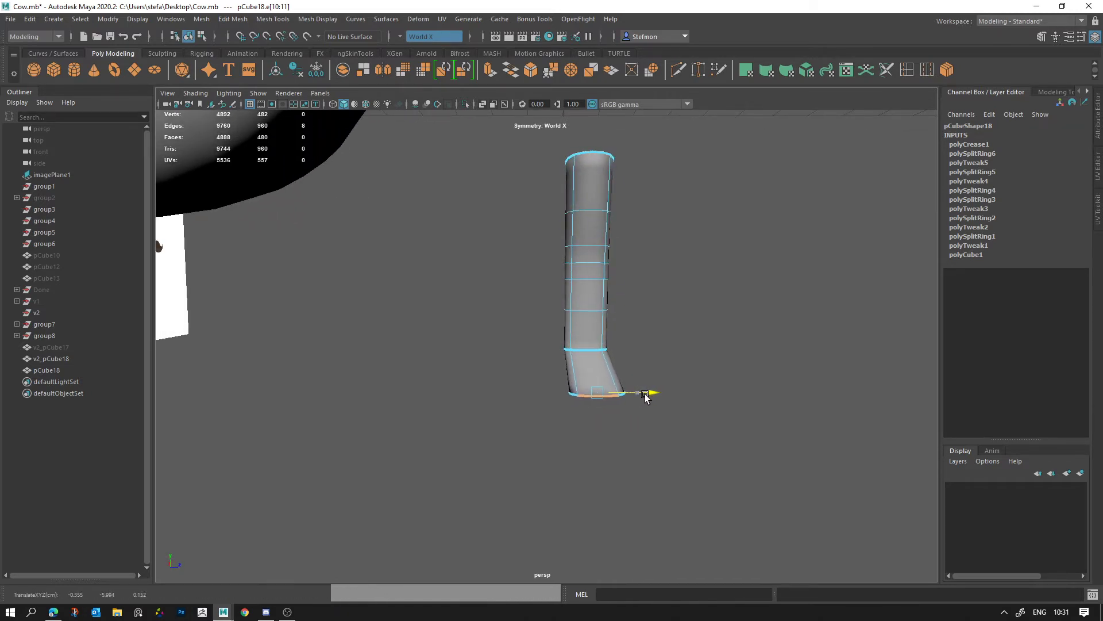
# Step: Scale the edge loops above the hoof to taper the upper leg
pyautogui.click(586, 300)
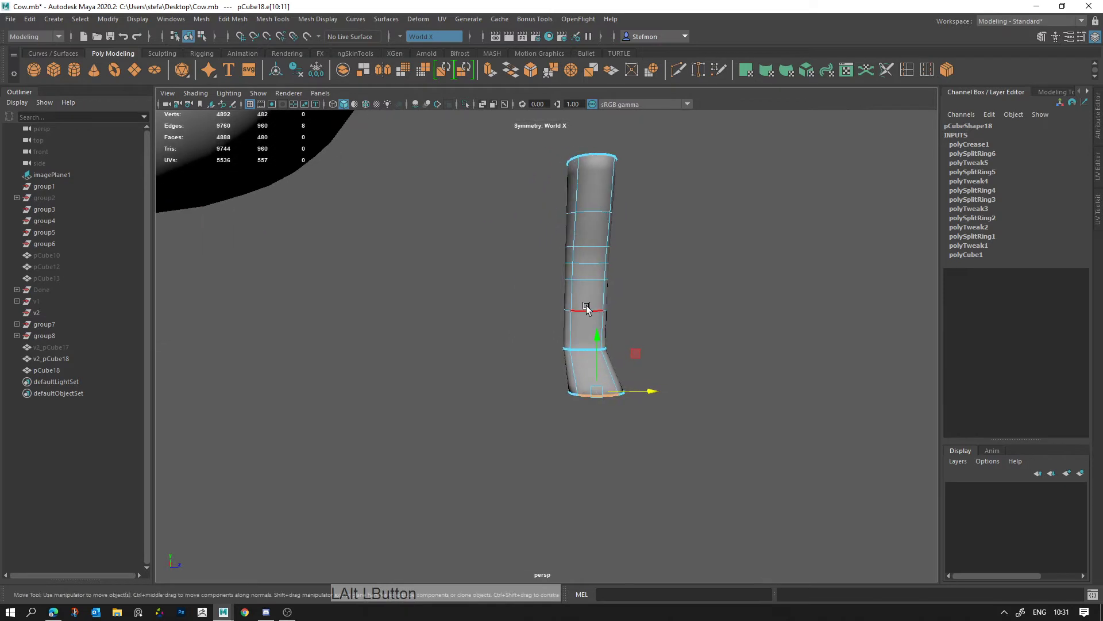
pyautogui.click(589, 238)
pyautogui.click(590, 213)
pyautogui.press('r')
pyautogui.click(594, 152)
pyautogui.press('r')
pyautogui.click(639, 212)
pyautogui.press('q')
pyautogui.click(594, 234)
# Step: Pick rows of vertices along the leg and scale them inward to slim its midsection
pyautogui.rightClick(605, 208)
pyautogui.click(573, 182)
pyautogui.click(641, 180)
pyautogui.click(589, 221)
pyautogui.click(613, 212)
pyautogui.click(632, 222)
pyautogui.press('q')
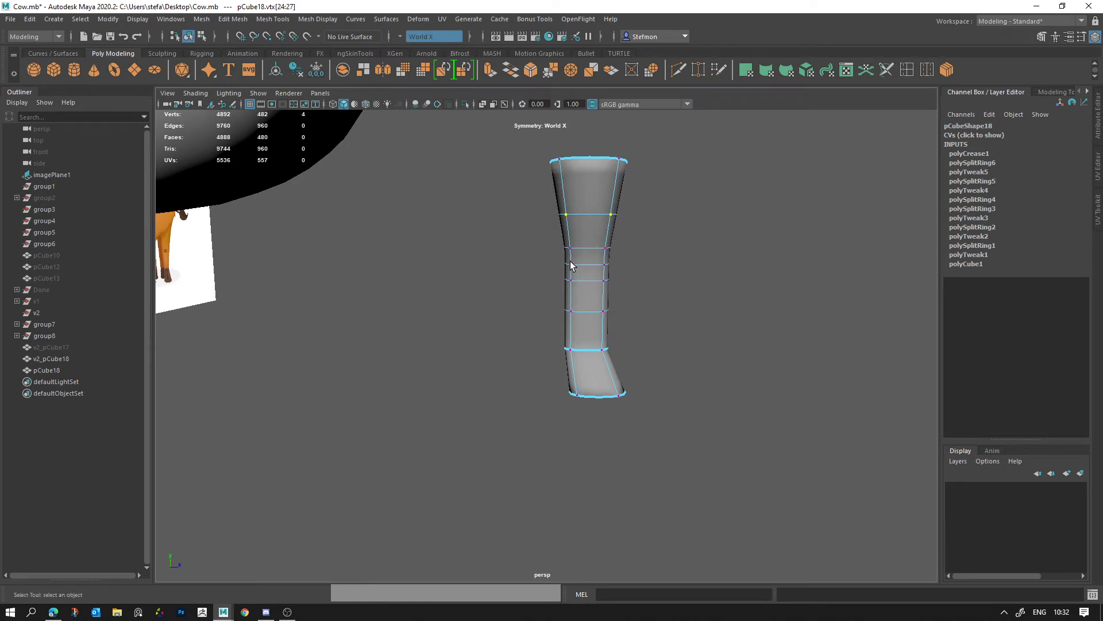
pyautogui.click(575, 269)
pyautogui.press('q')
pyautogui.click(576, 270)
pyautogui.click(605, 270)
pyautogui.click(636, 270)
pyautogui.click(592, 292)
pyautogui.click(592, 263)
pyautogui.click(595, 291)
pyautogui.click(580, 285)
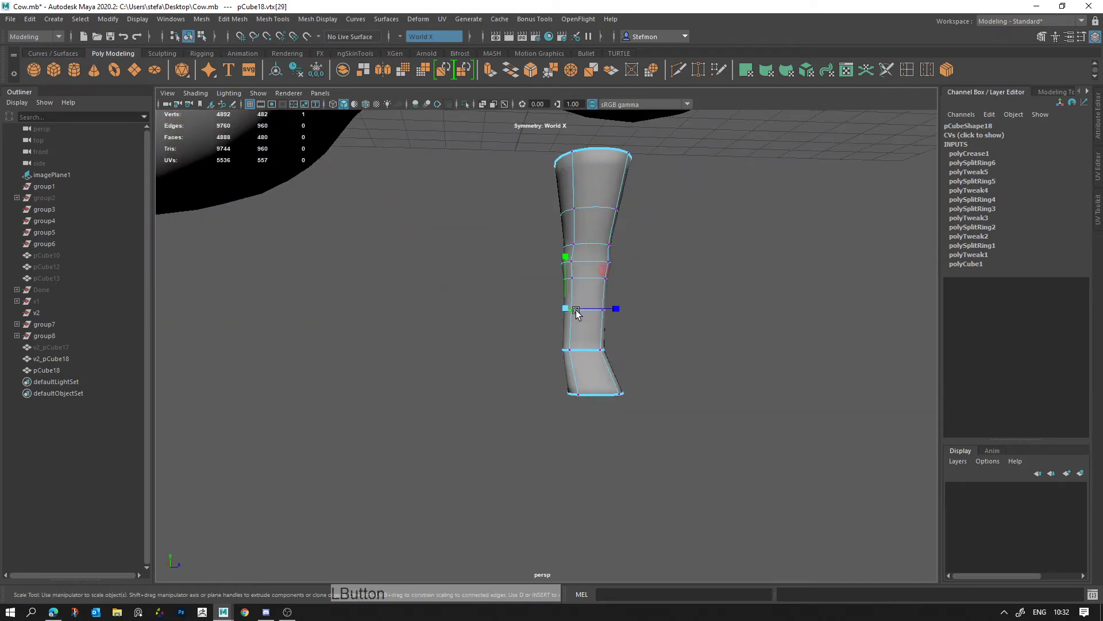
pyautogui.click(571, 313)
pyautogui.press('q')
pyautogui.click(569, 362)
pyautogui.press('q')
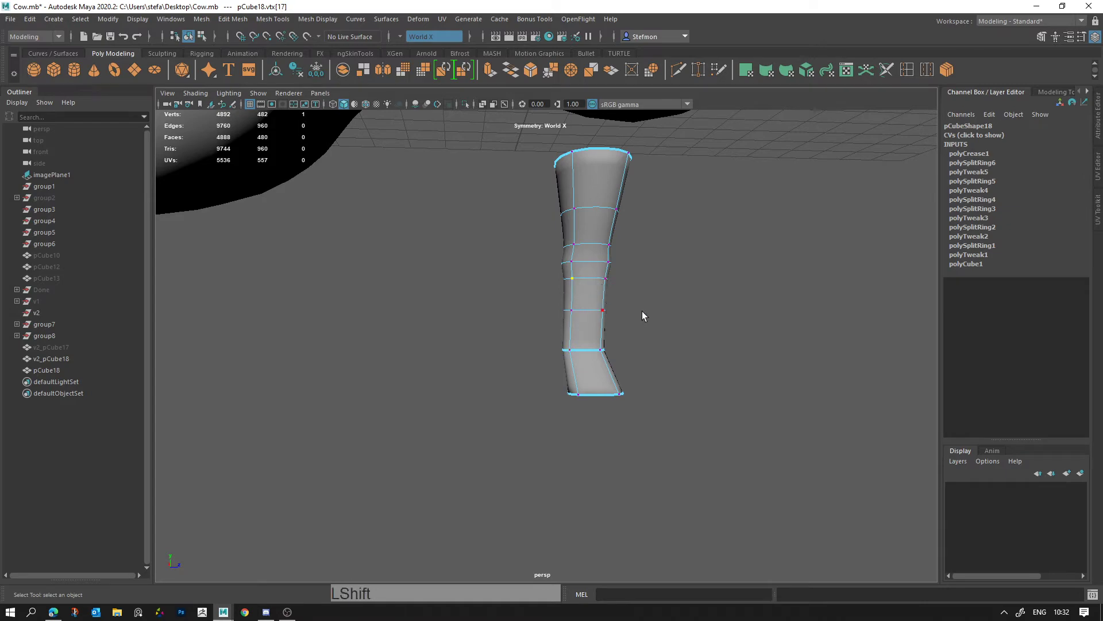
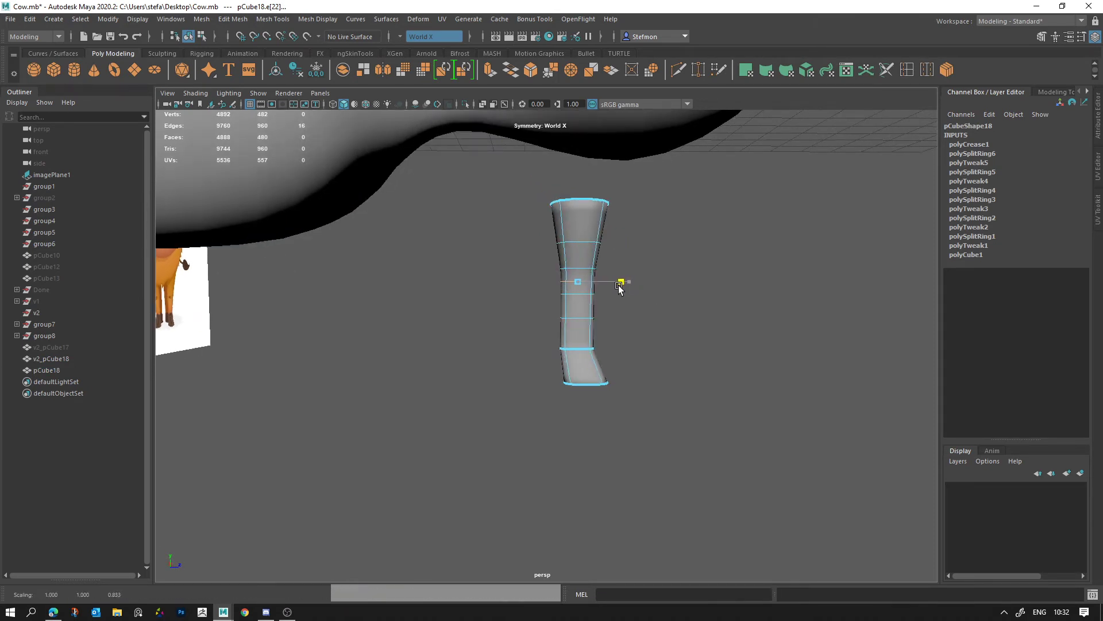
# Step: Narrow and slightly widen individual edge loops to form the knee
pyautogui.press('q')
pyautogui.click(568, 240)
pyautogui.press('r')
pyautogui.click(637, 246)
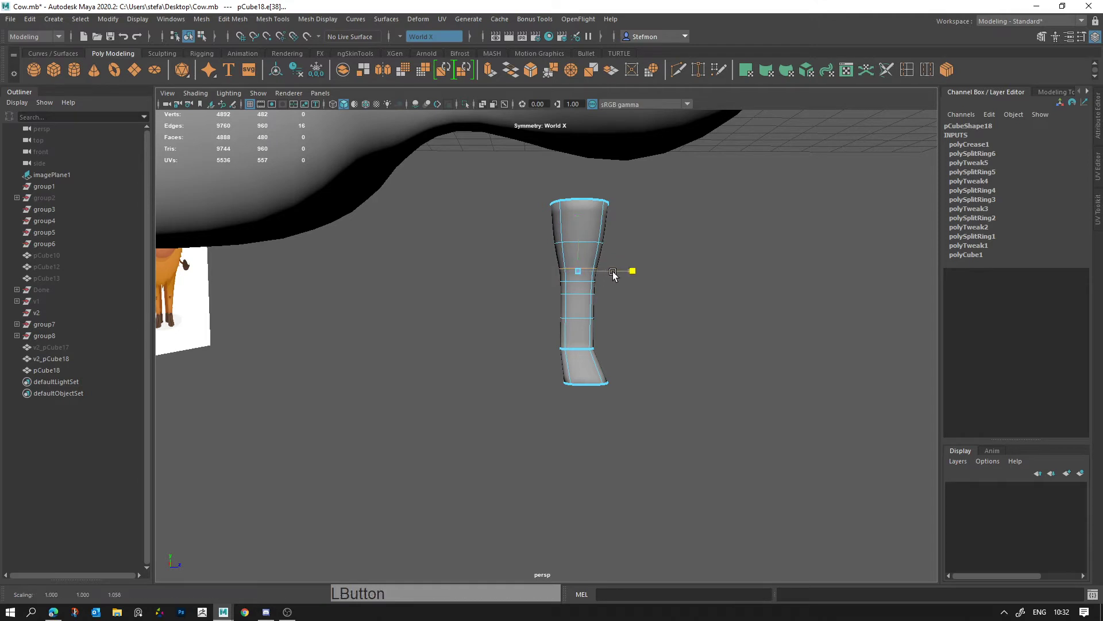
pyautogui.press('q')
pyautogui.click(580, 283)
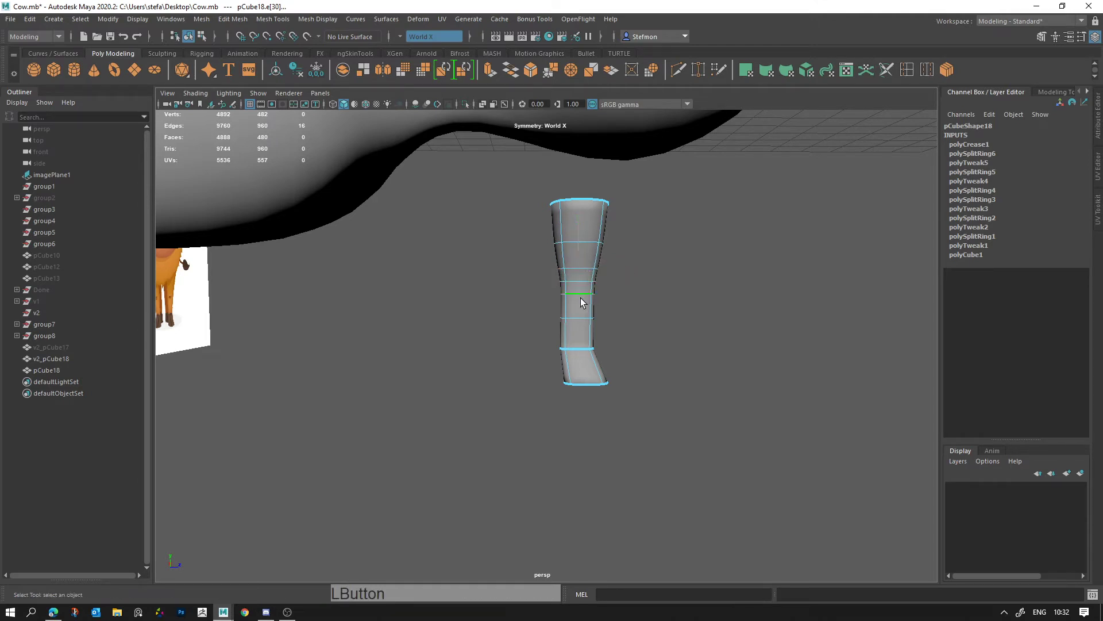
pyautogui.press('r')
pyautogui.click(613, 294)
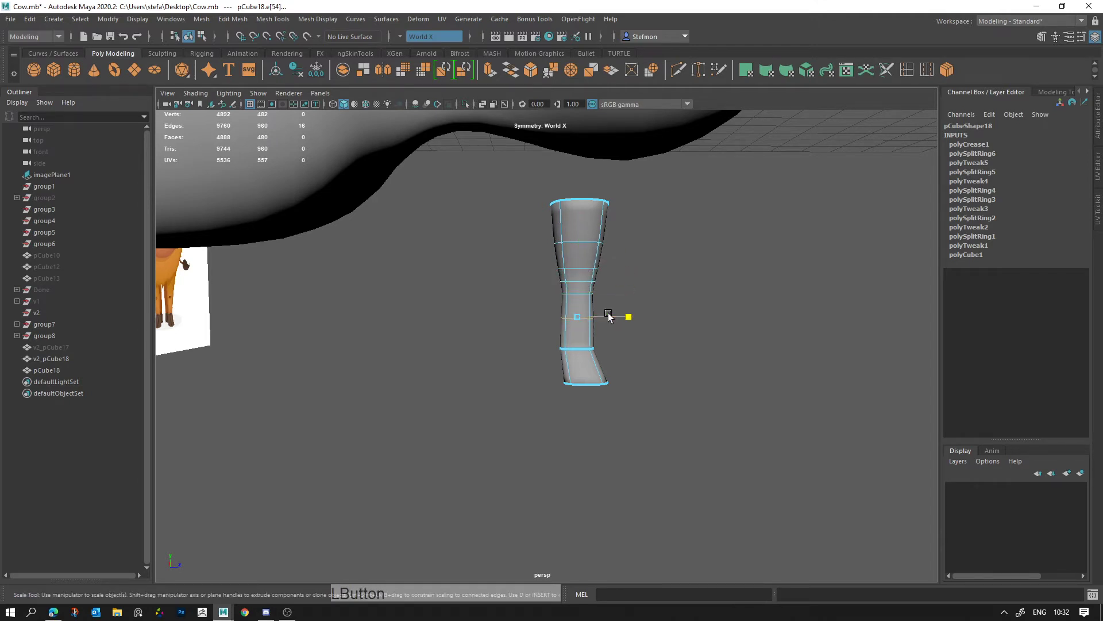
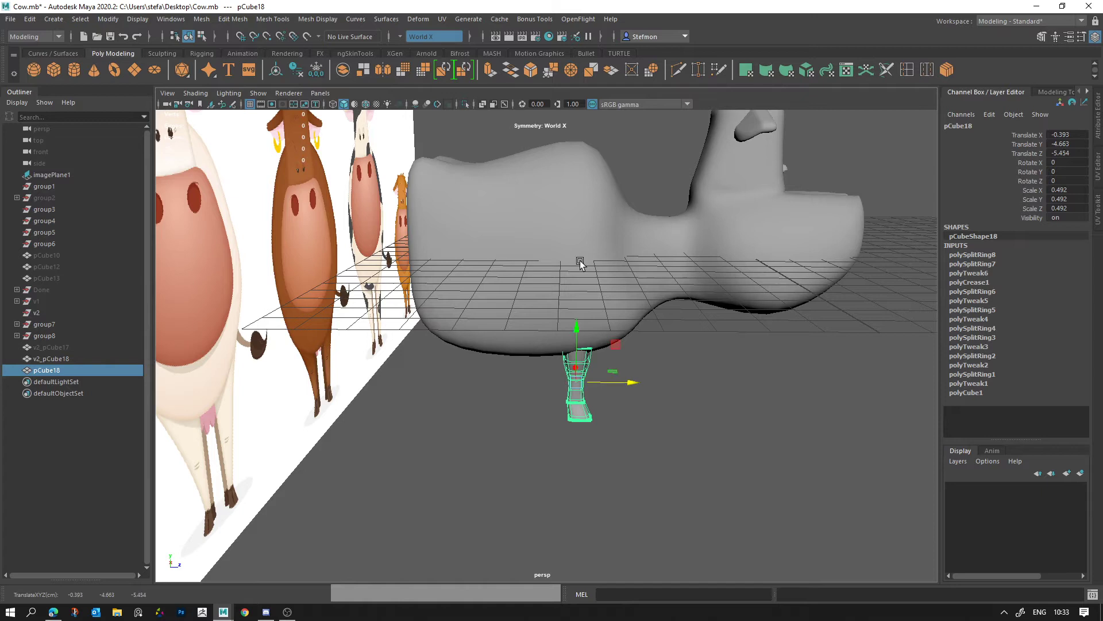
# Step: Slide the leg along Z under the body and check it from the side view
pyautogui.click(614, 380)
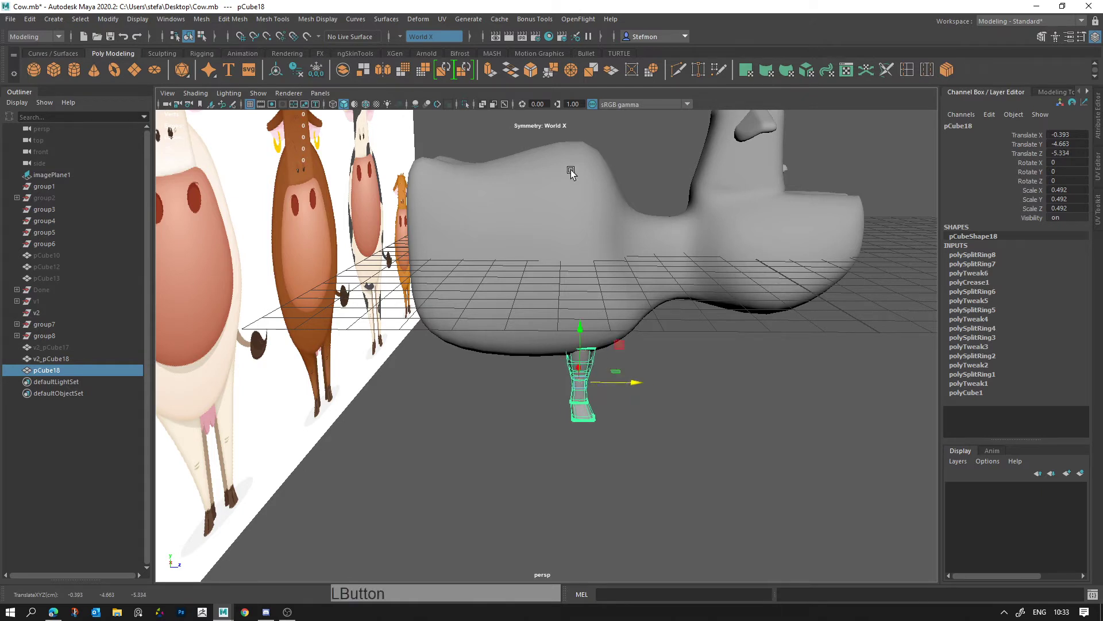
pyautogui.click(632, 386)
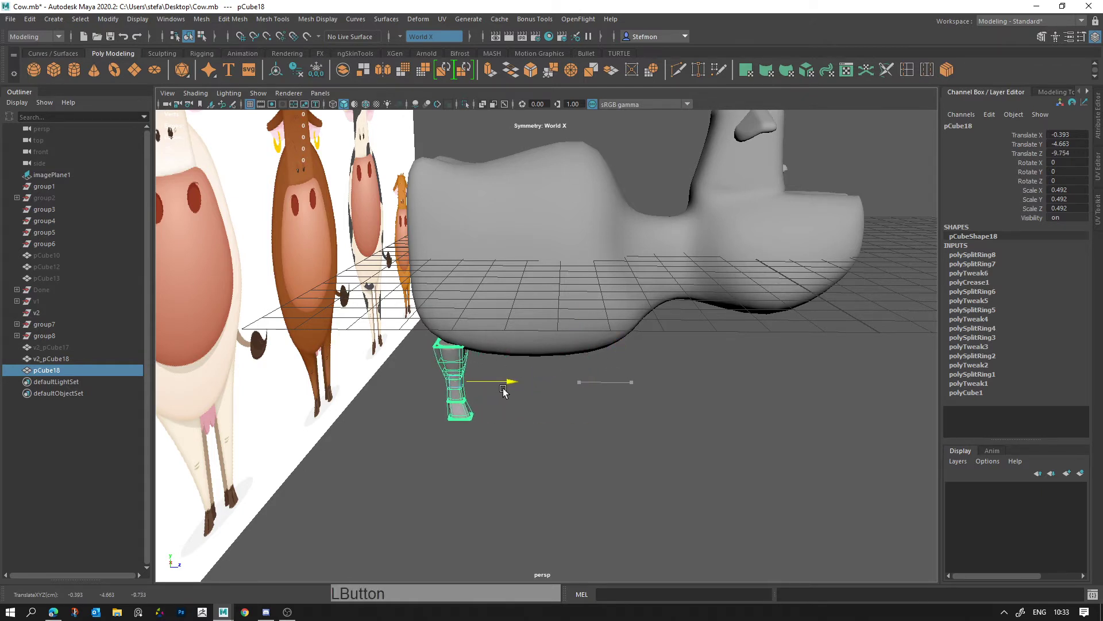
pyautogui.click(509, 384)
pyautogui.click(476, 255)
pyautogui.press('ctrl+z')
pyautogui.click(673, 406)
pyautogui.press('space')
pyautogui.rightClick(639, 413)
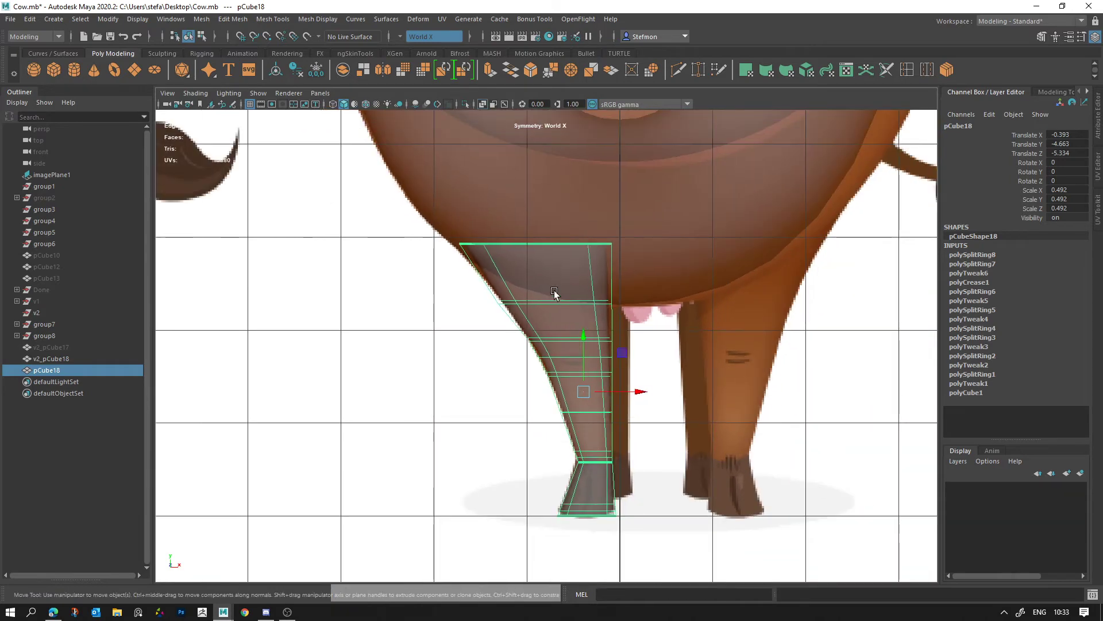
# Step: In the front view, move the leg over the reference cow's front leg
pyautogui.rightClick(572, 259)
pyautogui.middleClick(570, 293)
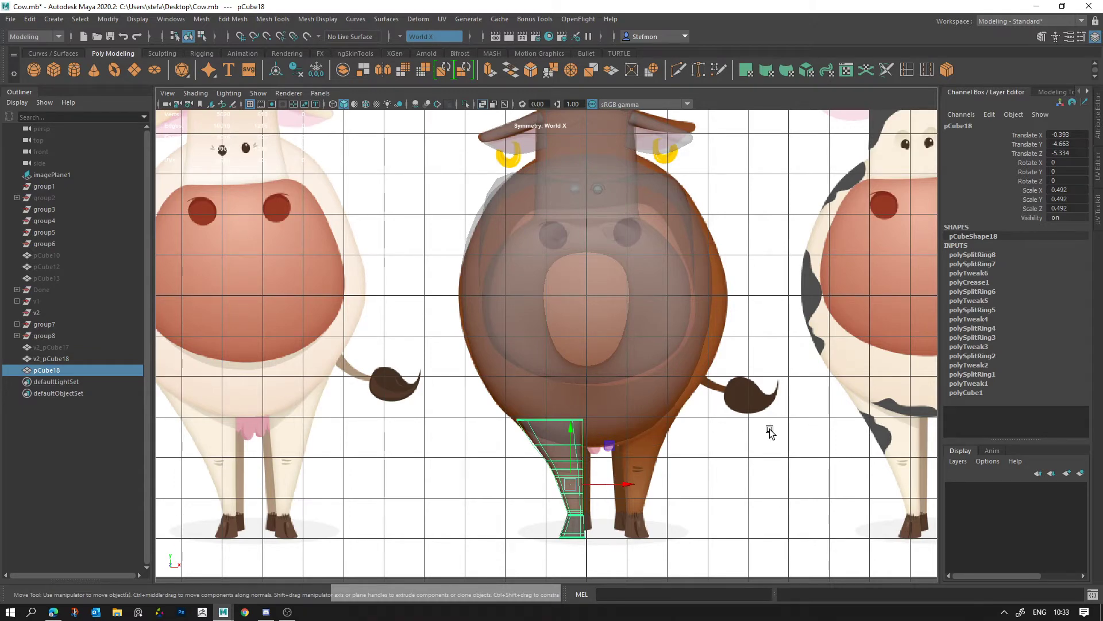
pyautogui.rightClick(621, 455)
pyautogui.middleClick(634, 452)
pyautogui.click(622, 490)
pyautogui.press('ctrl+z')
pyautogui.click(618, 485)
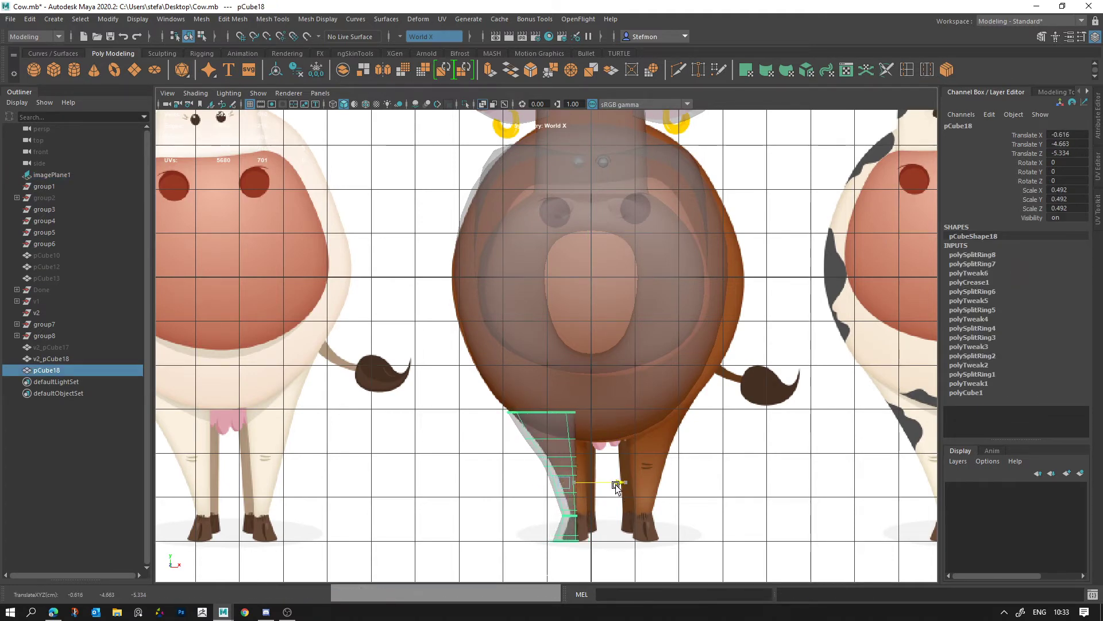
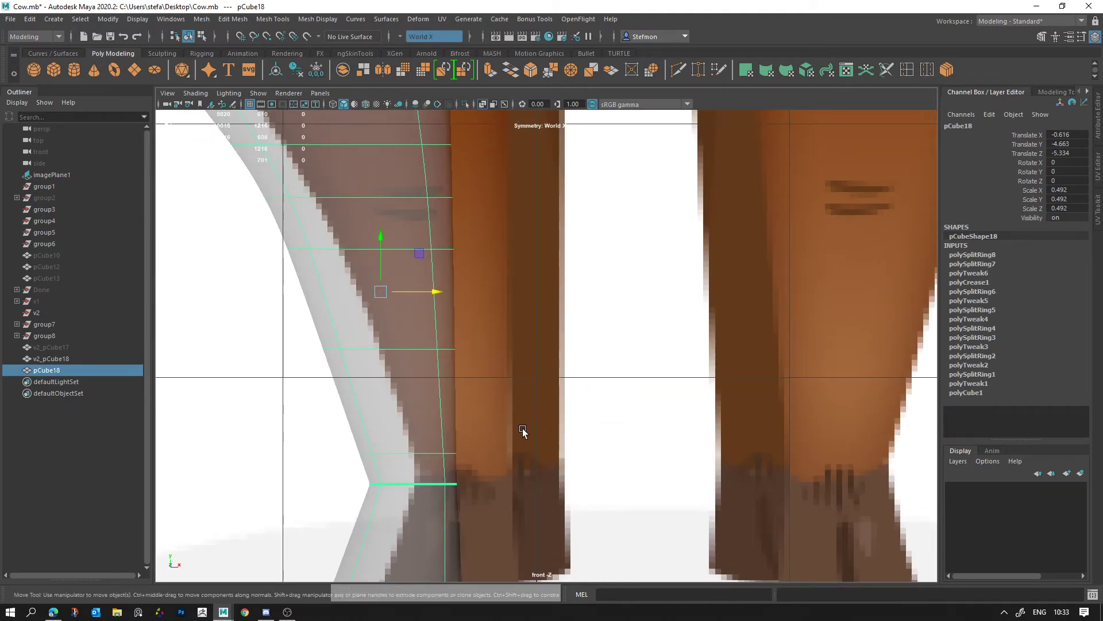
# Step: Nudge the leg sideways to match the reference hoof, then select the cow's body
pyautogui.rightClick(459, 431)
pyautogui.middleClick(582, 431)
pyautogui.rightClick(669, 395)
pyautogui.click(617, 339)
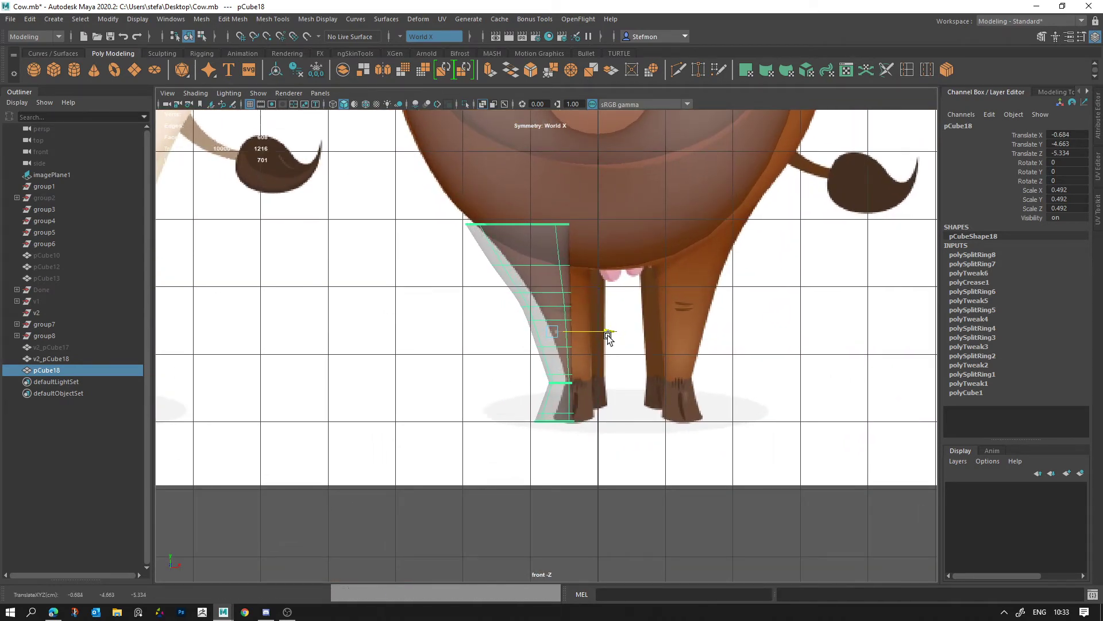
pyautogui.press('space')
pyautogui.click(722, 225)
pyautogui.click(608, 213)
pyautogui.click(576, 248)
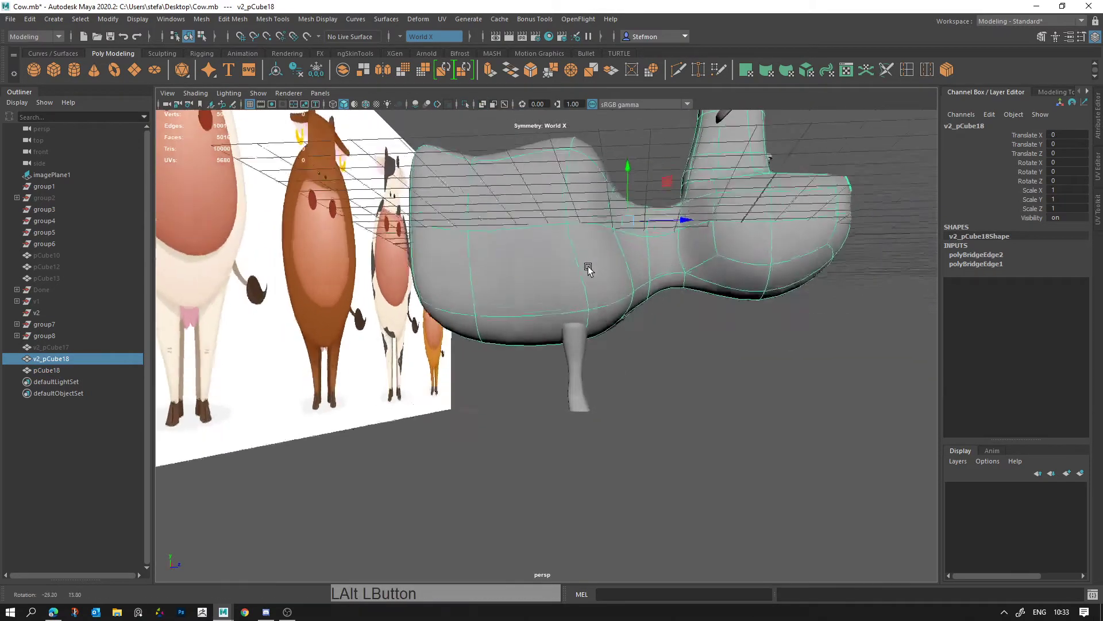
# Step: Orbit under the body and frame it from the side for reshaping
pyautogui.rightClick(602, 274)
pyautogui.click(641, 341)
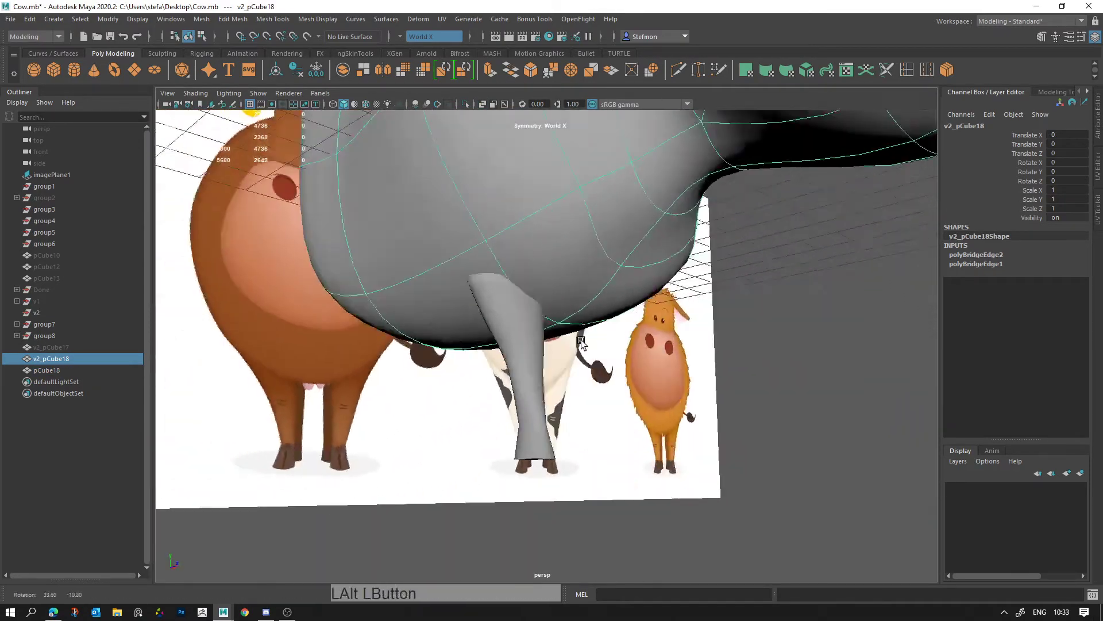
pyautogui.click(547, 347)
pyautogui.click(655, 312)
pyautogui.rightClick(606, 259)
pyautogui.click(610, 267)
pyautogui.rightClick(778, 207)
pyautogui.middleClick(690, 261)
pyautogui.rightClick(724, 273)
# Step: Insert an edge loop around the middle of the cow body and reselect the mesh
pyautogui.click(906, 71)
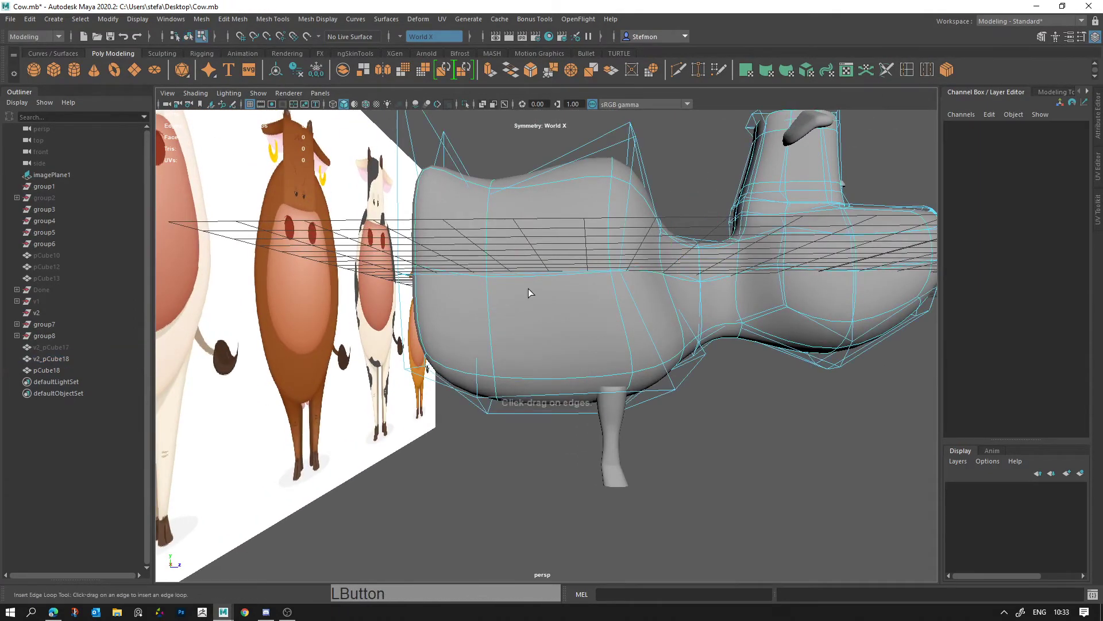
pyautogui.click(574, 276)
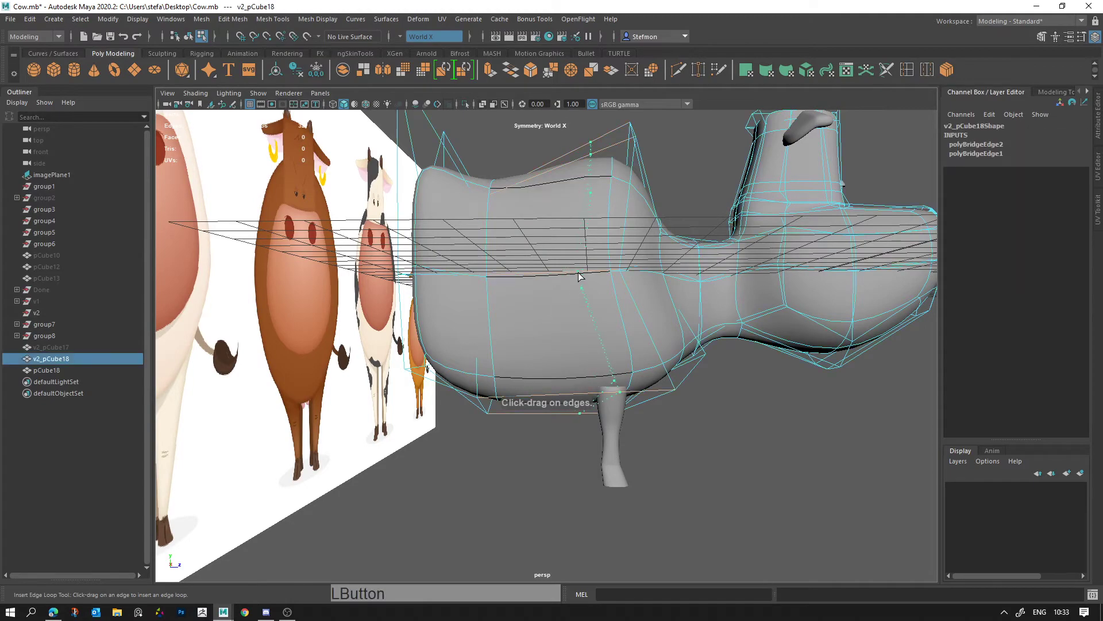
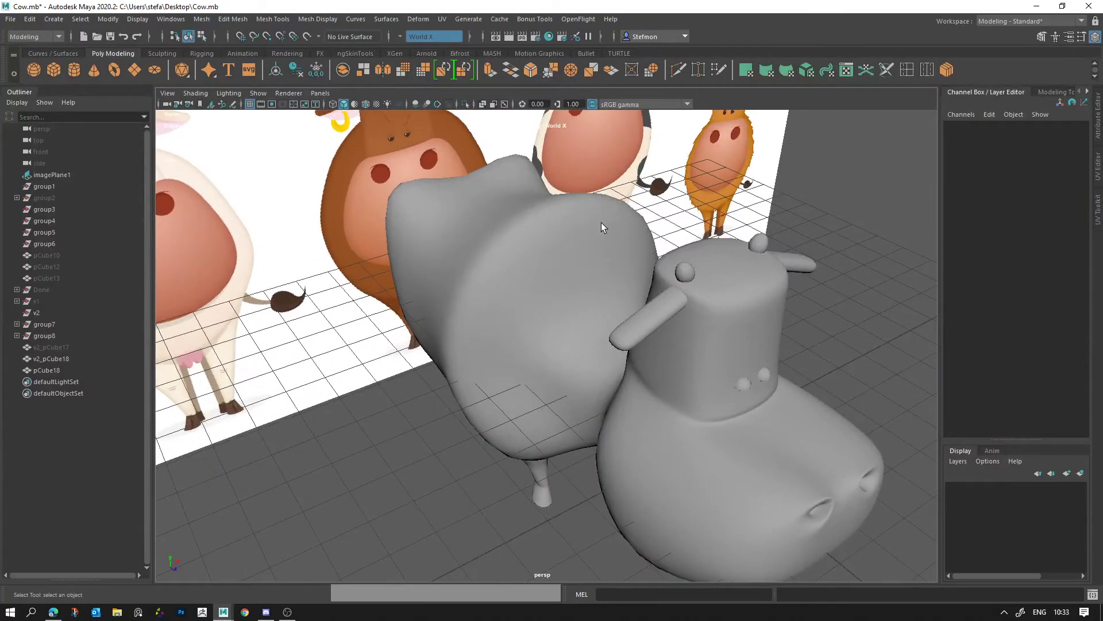
pyautogui.click(504, 289)
pyautogui.doubleClick(567, 258)
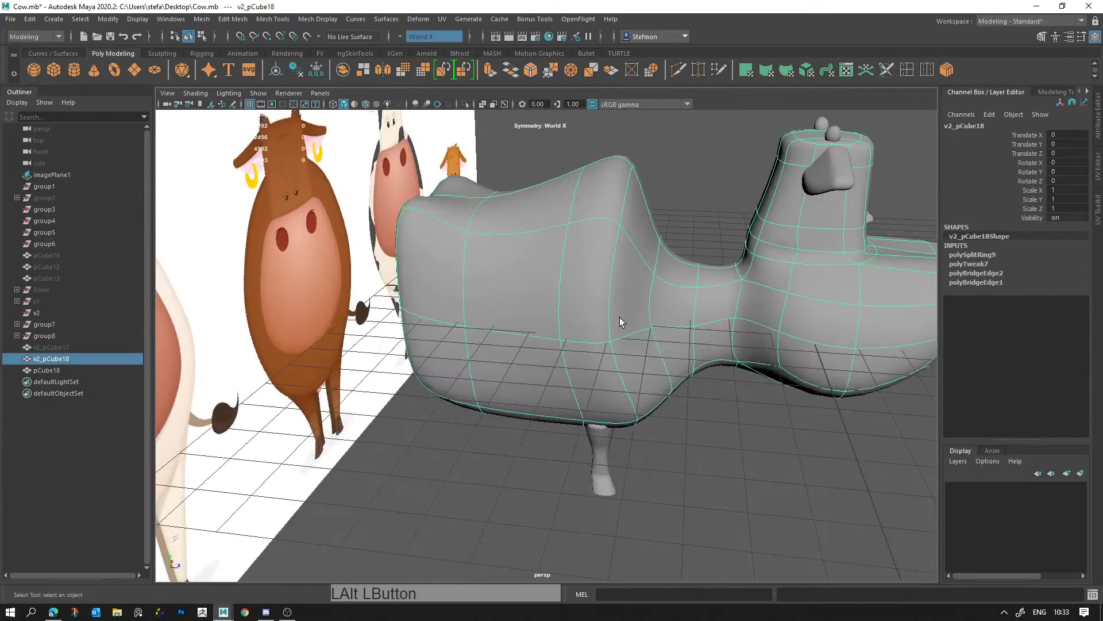
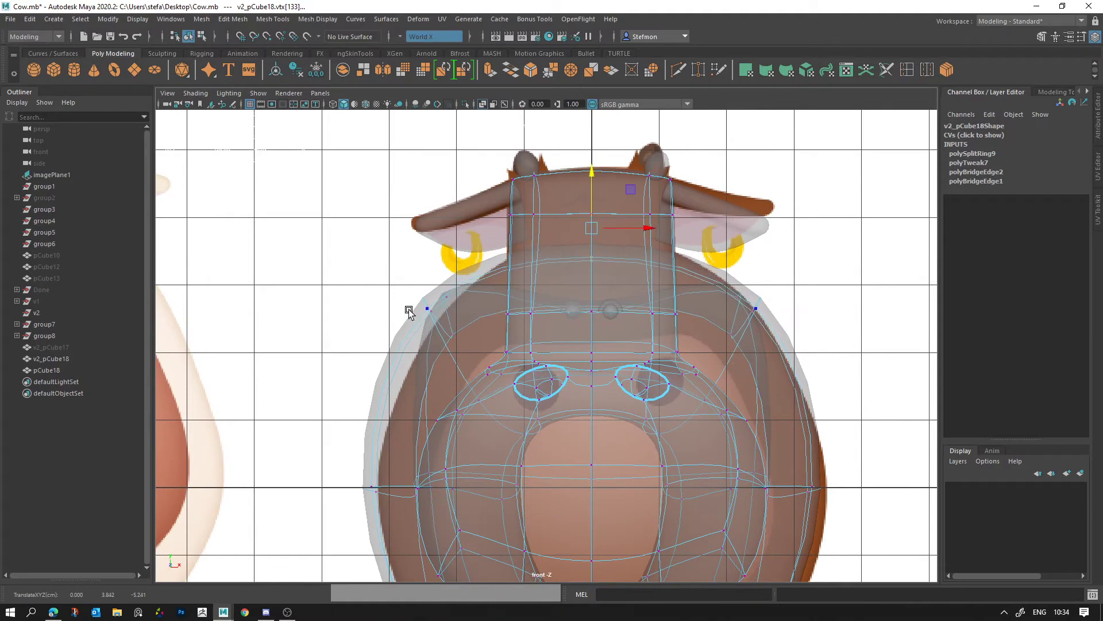
# Step: Select head outline vertices across the four-view layout and nudge them into place
pyautogui.press('space')
pyautogui.click(706, 148)
pyautogui.press('q')
pyautogui.click(748, 151)
pyautogui.click(763, 143)
pyautogui.press('space')
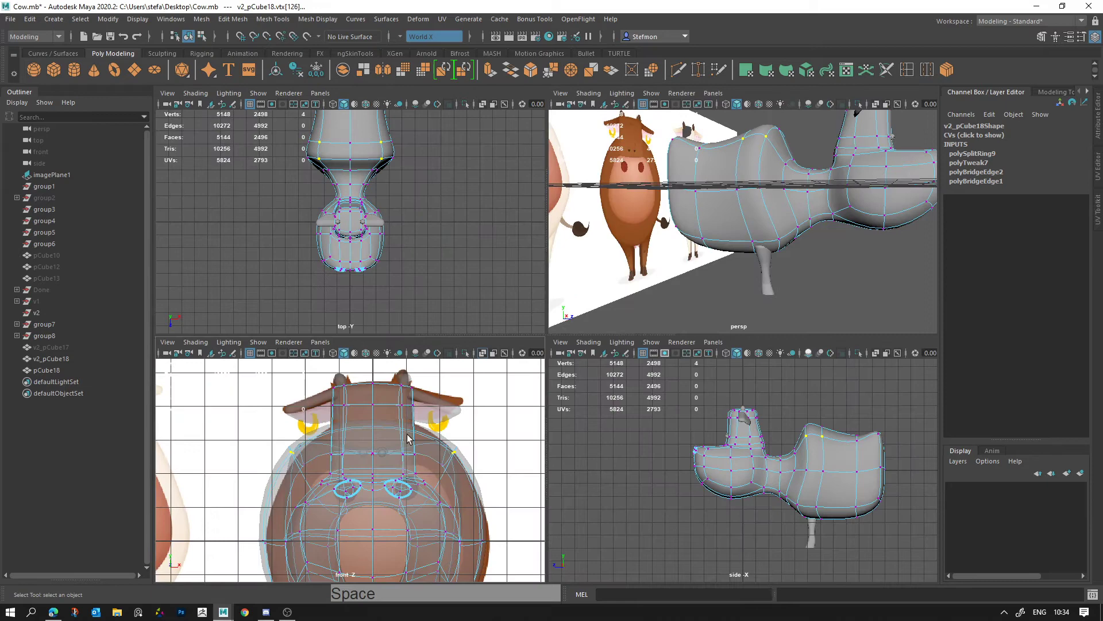
pyautogui.click(398, 242)
pyautogui.press('ctrl+z')
pyautogui.click(407, 235)
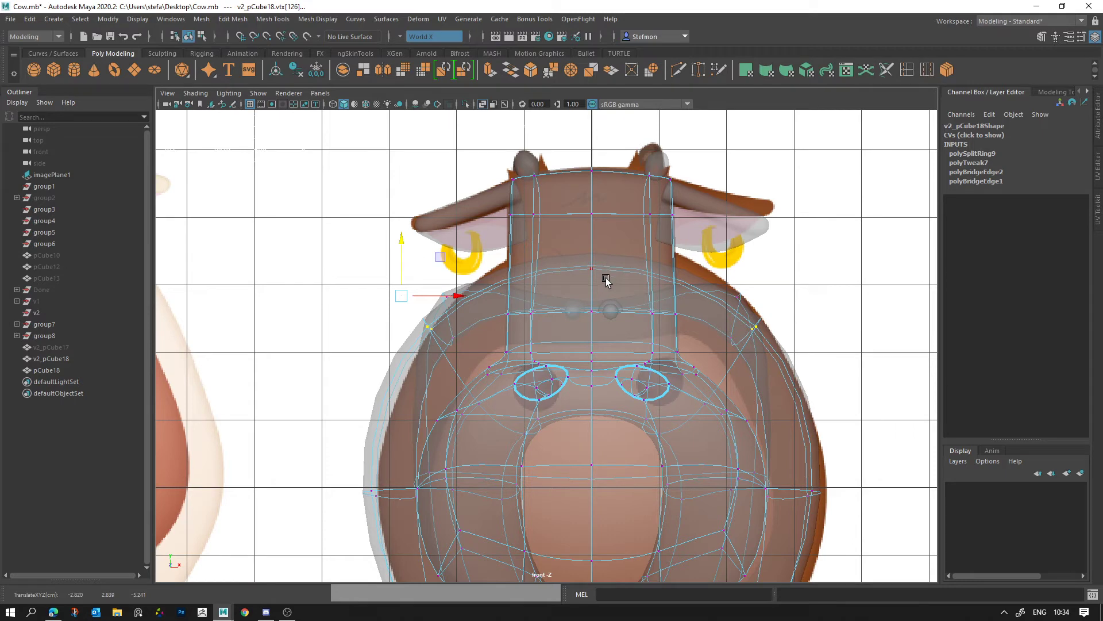
pyautogui.press('space')
pyautogui.middleClick(786, 223)
# Step: Move the vertices at the top of the head to follow the reference outline
pyautogui.press('q')
pyautogui.click(776, 184)
pyautogui.click(756, 178)
pyautogui.press('w')
pyautogui.click(766, 140)
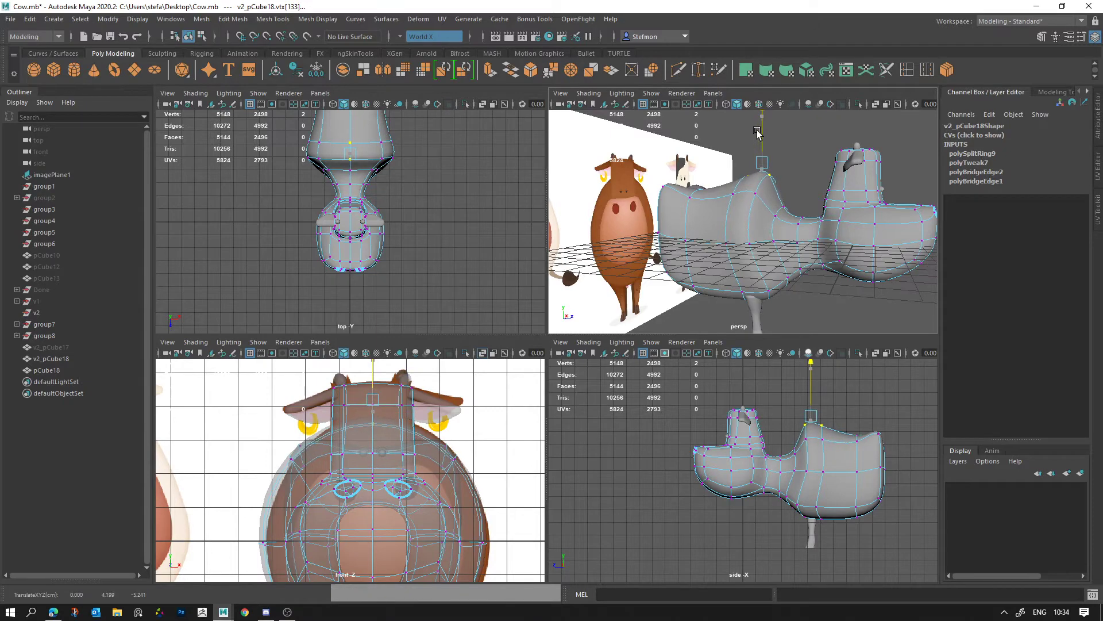
pyautogui.press('space')
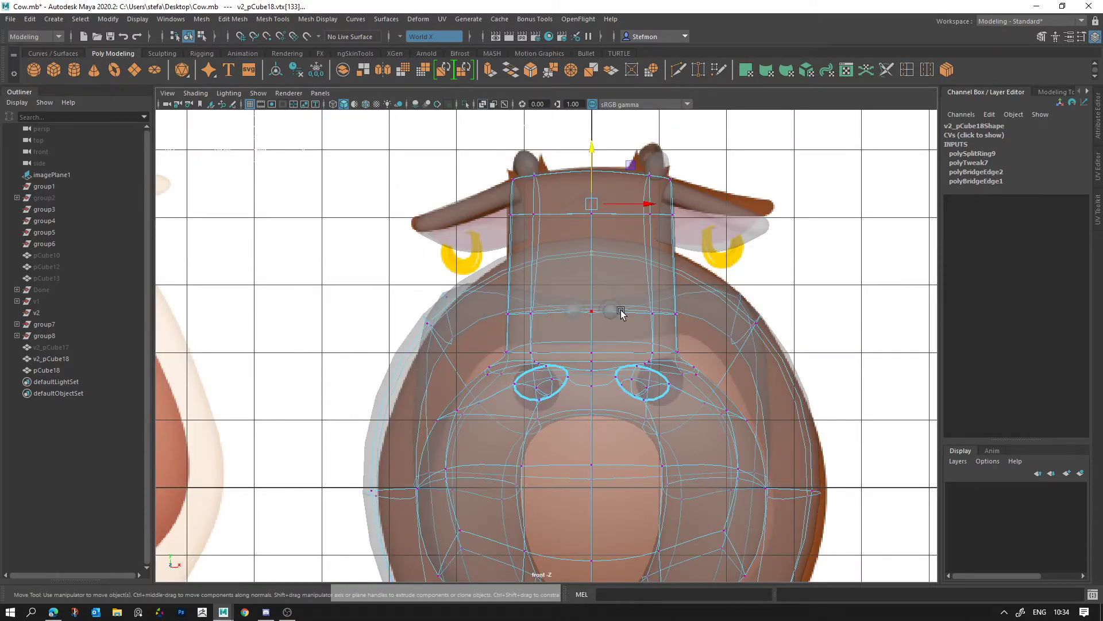
pyautogui.press('space')
pyautogui.press('space')
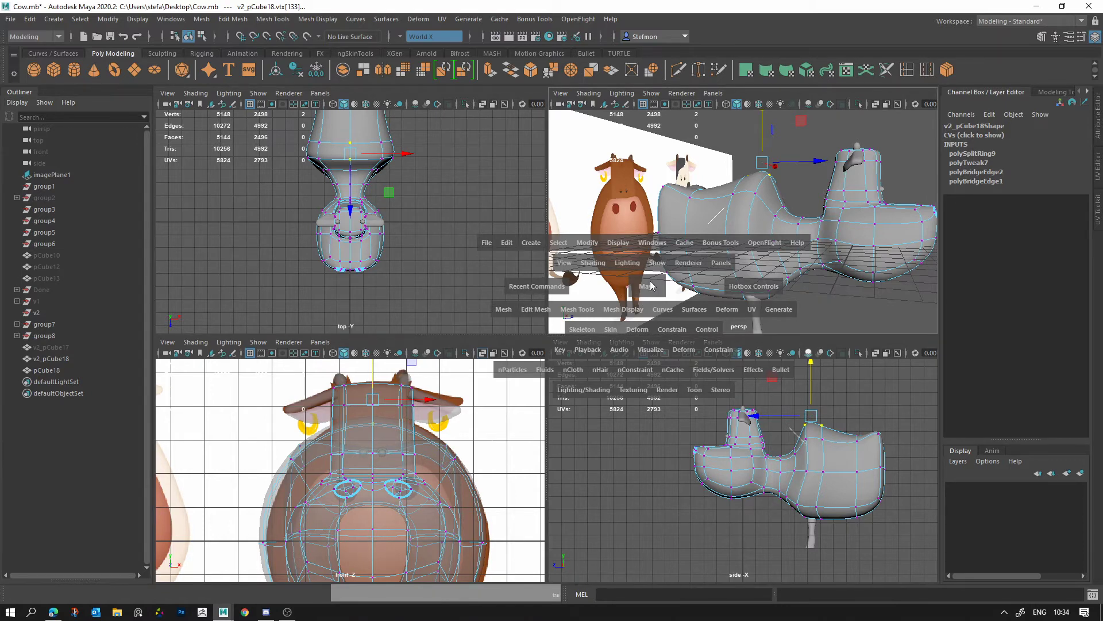
pyautogui.press('space')
pyautogui.middleClick(606, 315)
pyautogui.rightClick(522, 287)
pyautogui.middleClick(600, 278)
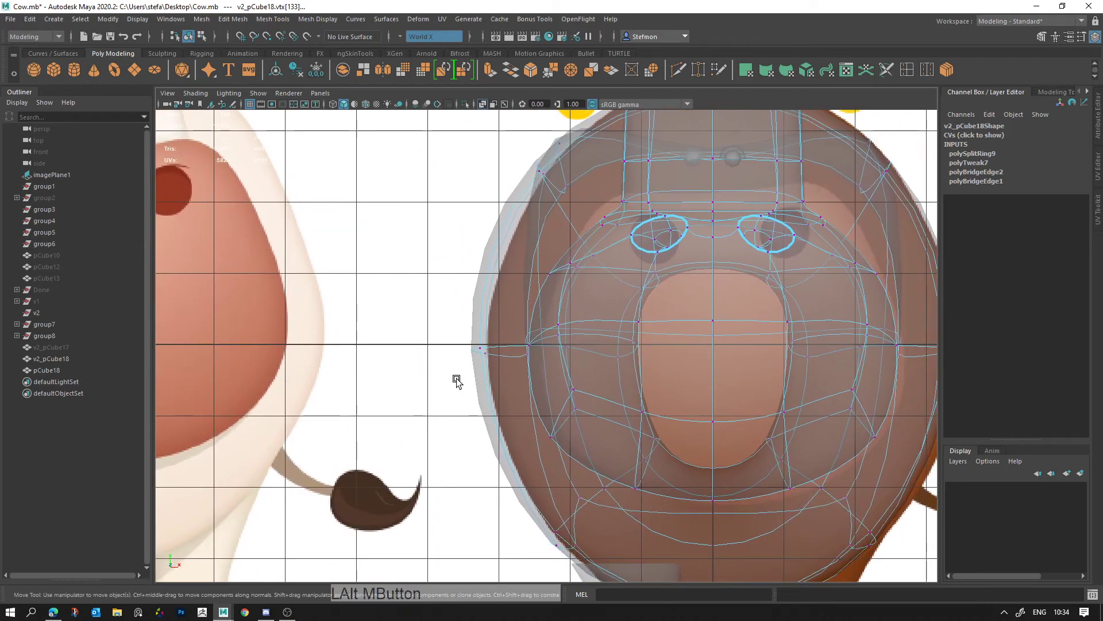
# Step: Push the belly side vertices outward toward the reference silhouette
pyautogui.click(470, 359)
pyautogui.press('w')
pyautogui.middleClick(632, 394)
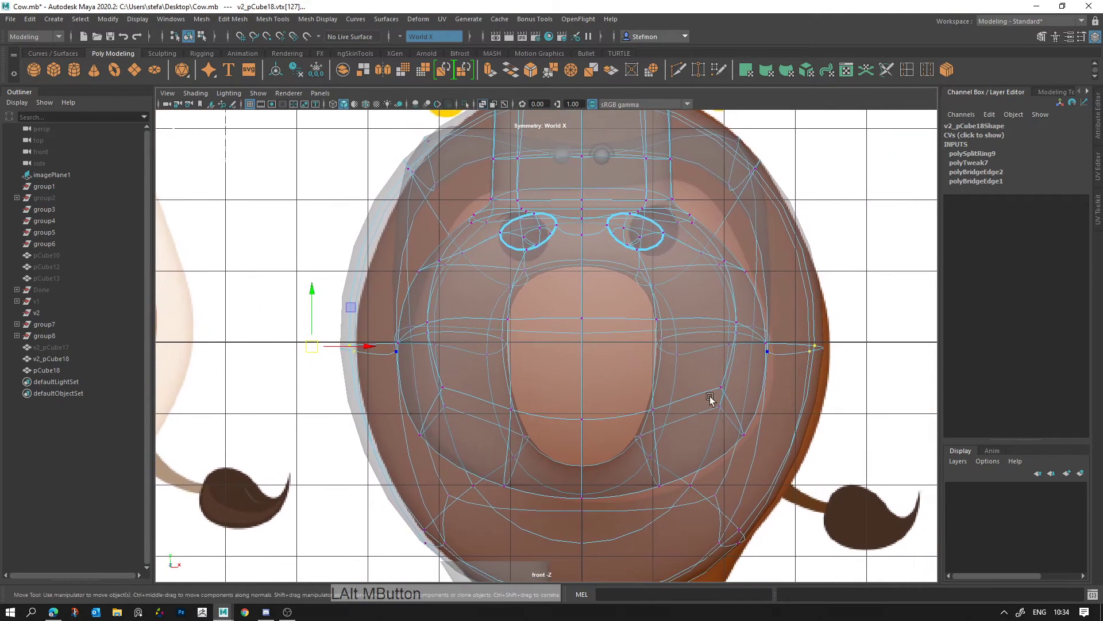
pyautogui.middleClick(610, 404)
pyautogui.press('space')
pyautogui.press('alt+d')
pyautogui.click(609, 369)
pyautogui.click(625, 367)
pyautogui.click(660, 348)
pyautogui.rightClick(578, 295)
pyautogui.click(582, 285)
pyautogui.press('w')
pyautogui.click(658, 396)
# Step: Move edges on the body side to refine the belly curve
pyautogui.press('alt+d')
pyautogui.click(645, 357)
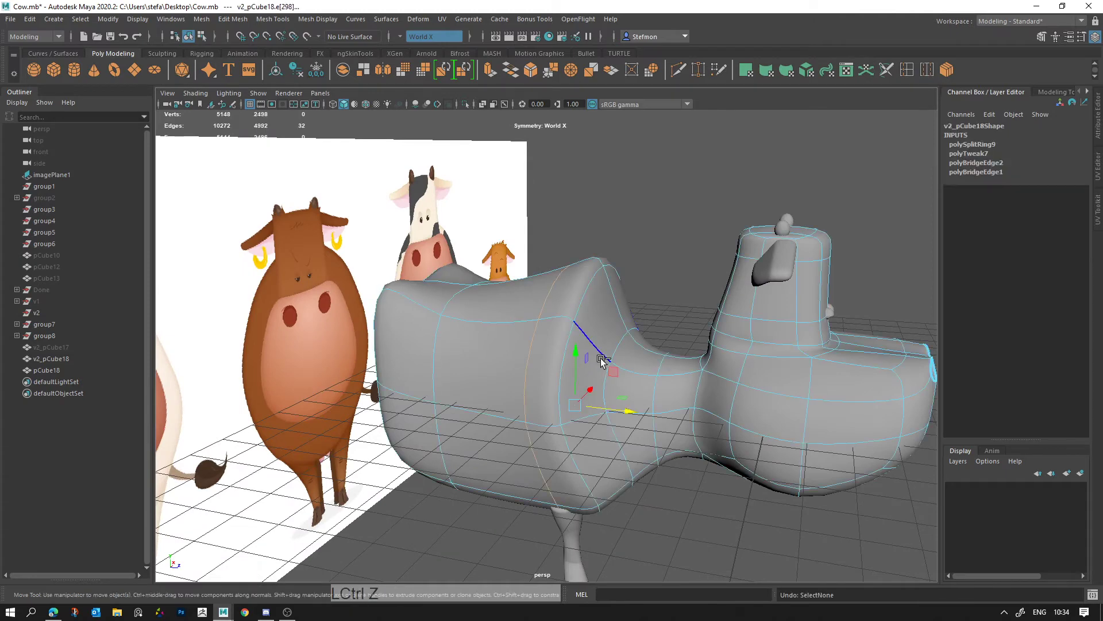
pyautogui.press('ctrl+z')
pyautogui.middleClick(675, 407)
pyautogui.click(600, 336)
pyautogui.press('ctrl+z')
pyautogui.middleClick(651, 358)
pyautogui.rightClick(667, 314)
pyautogui.click(686, 349)
# Step: Select further body-side components and view the belly from beneath with the leg tucked under it
pyautogui.press('alt+d')
pyautogui.click(588, 279)
pyautogui.click(671, 295)
pyautogui.click(630, 306)
pyautogui.click(634, 318)
pyautogui.click(563, 204)
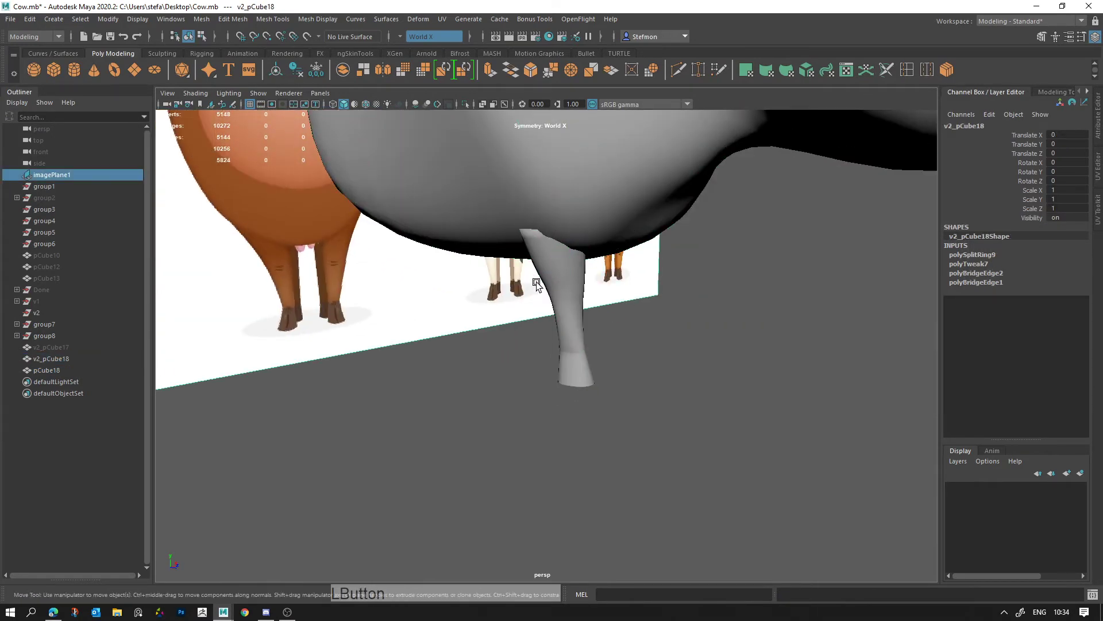
# Step: Insert an edge loop near the top of the front leg mesh pCube18
pyautogui.click(558, 270)
pyautogui.middleClick(509, 306)
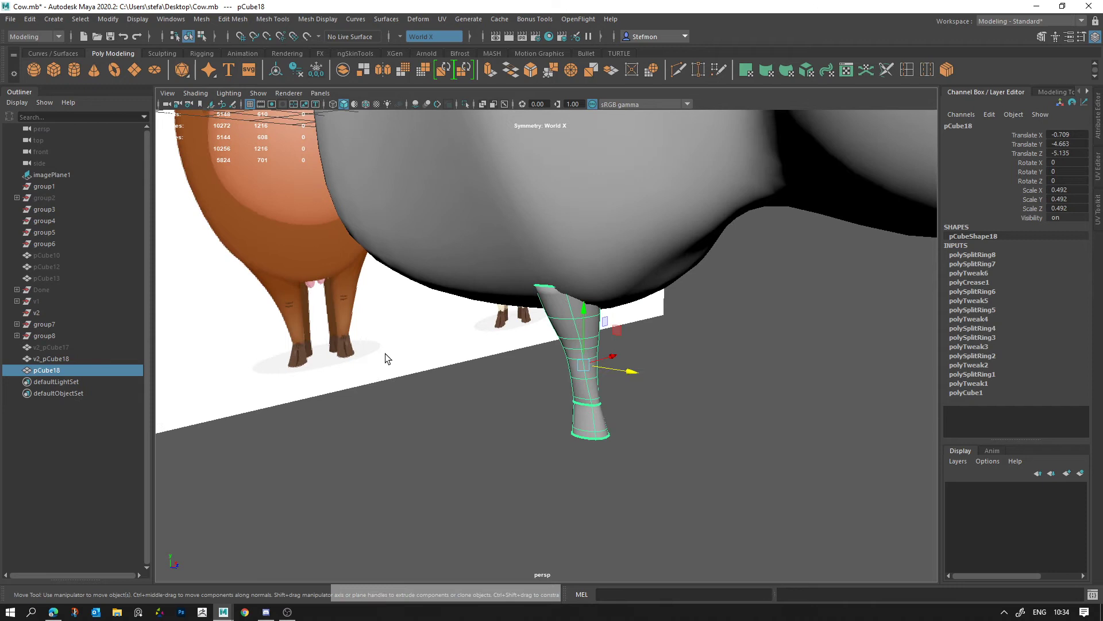
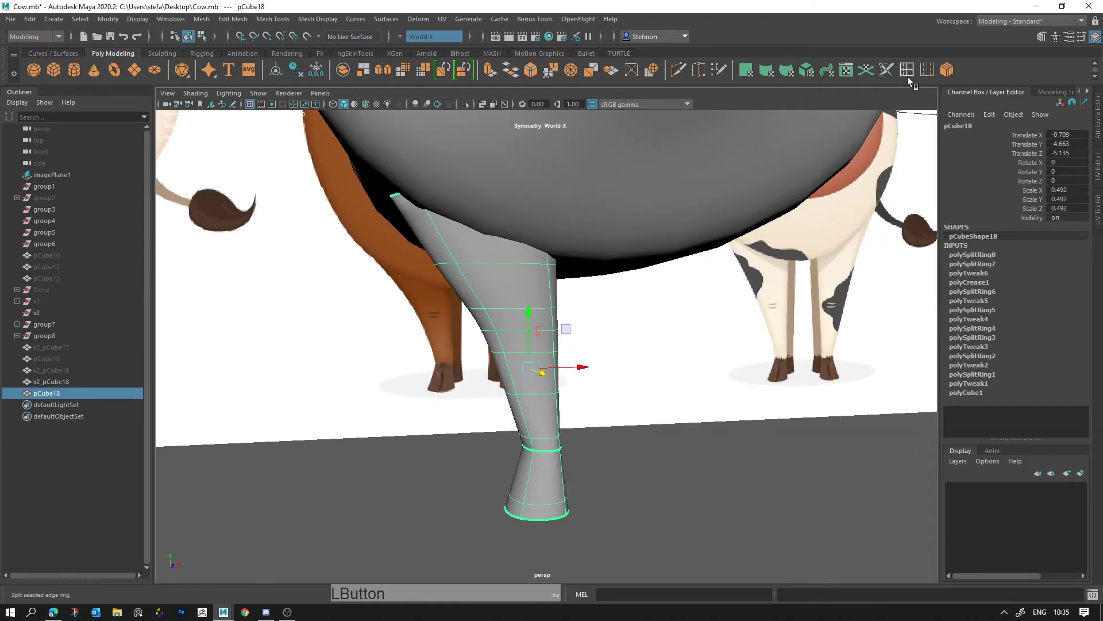
pyautogui.click(489, 236)
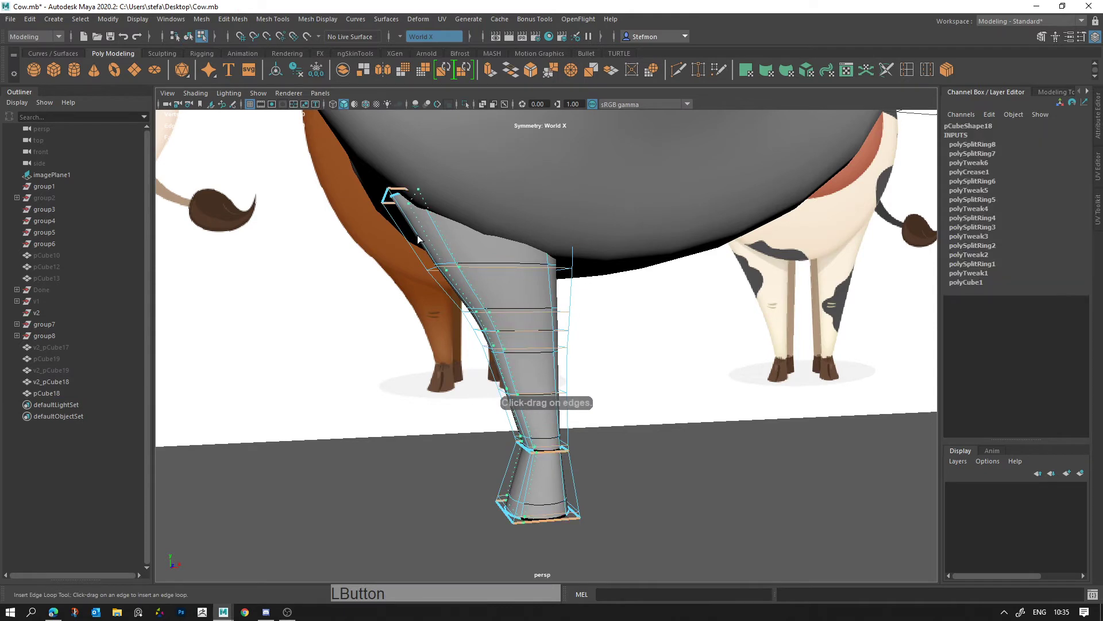
pyautogui.click(419, 232)
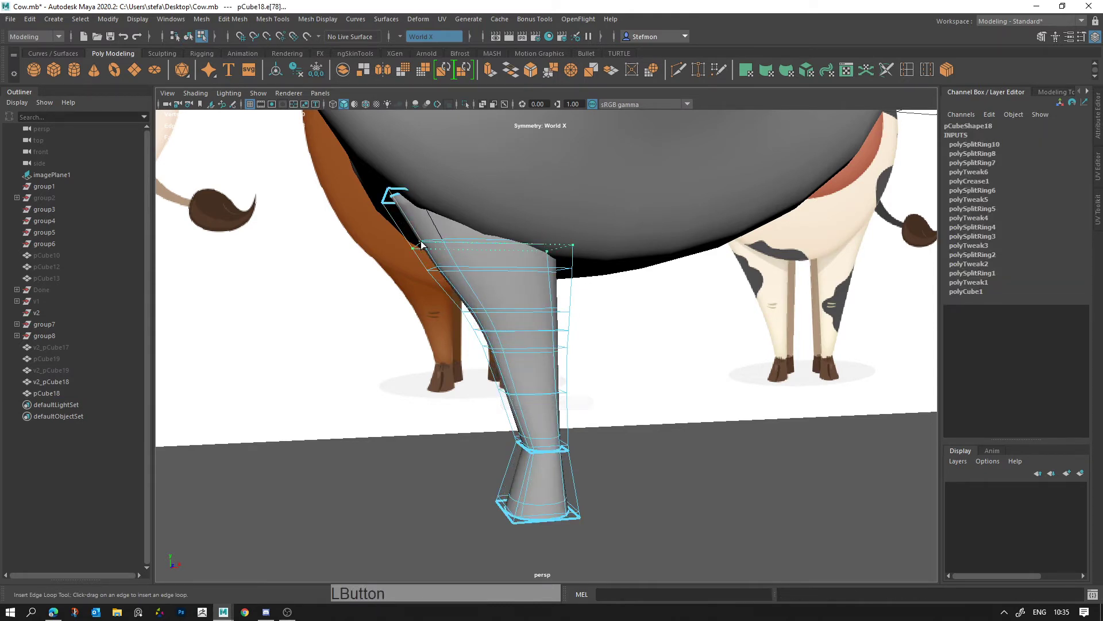
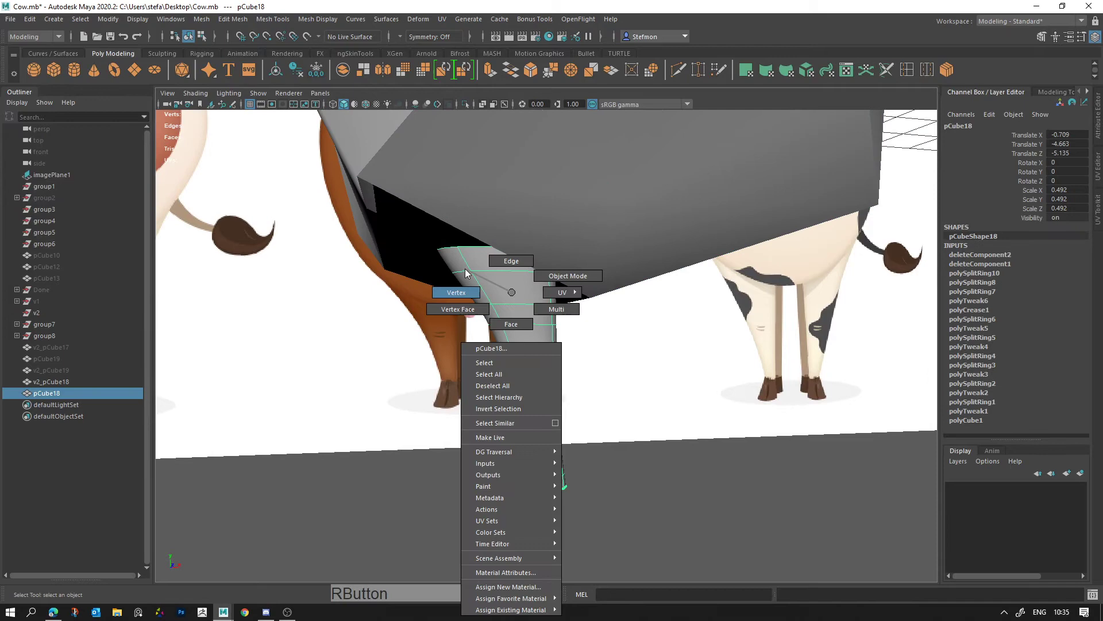
# Step: Select and remove the faces capping the top of the leg
pyautogui.click(507, 276)
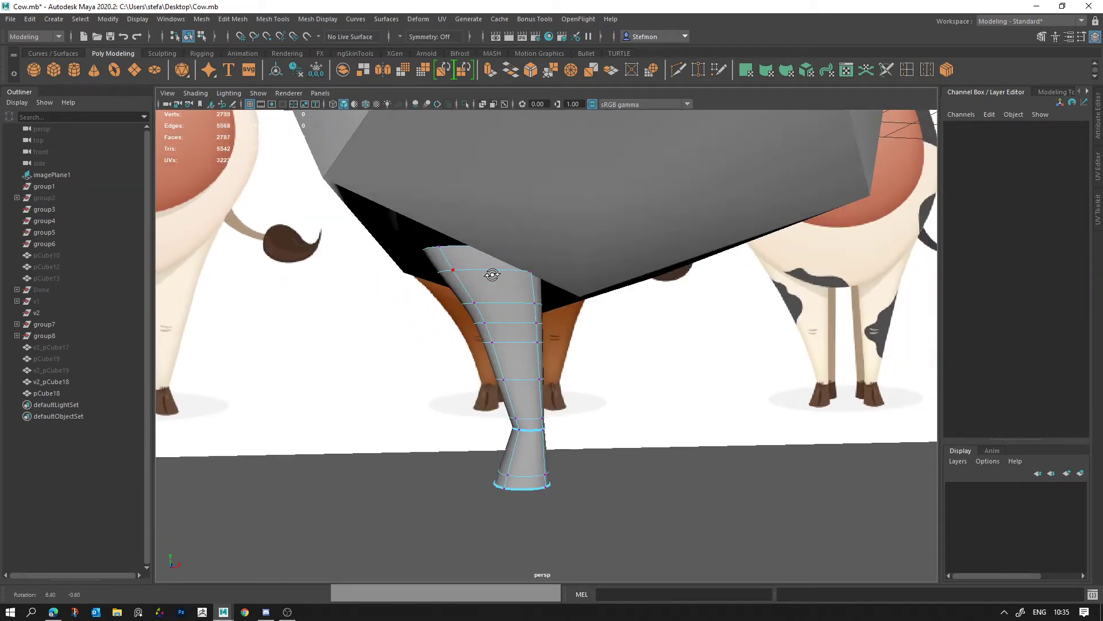
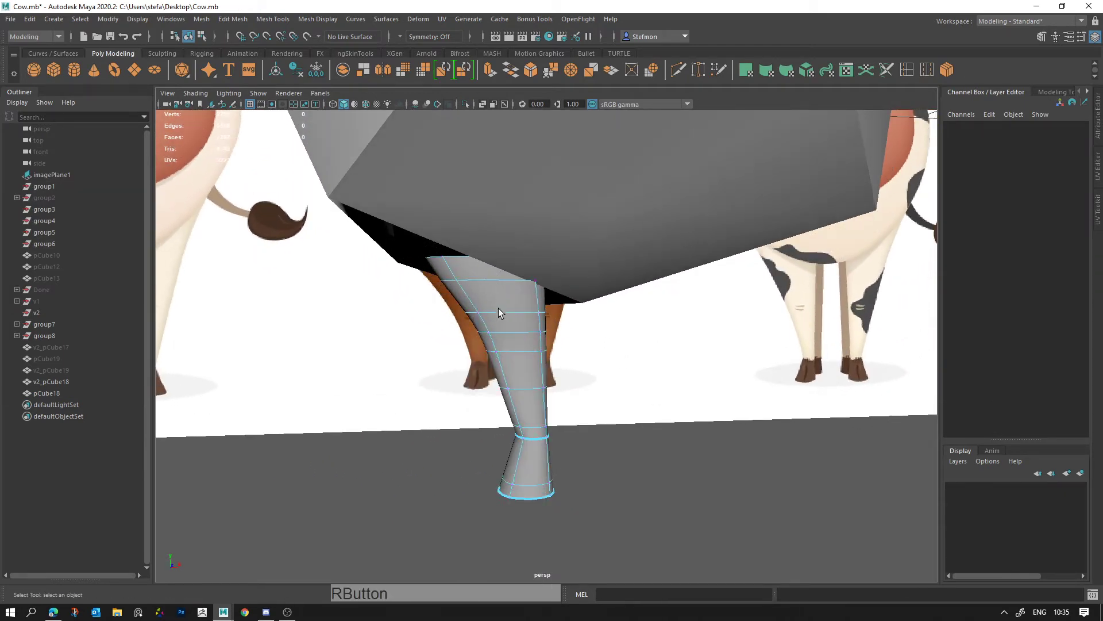
pyautogui.click(501, 306)
pyautogui.click(470, 302)
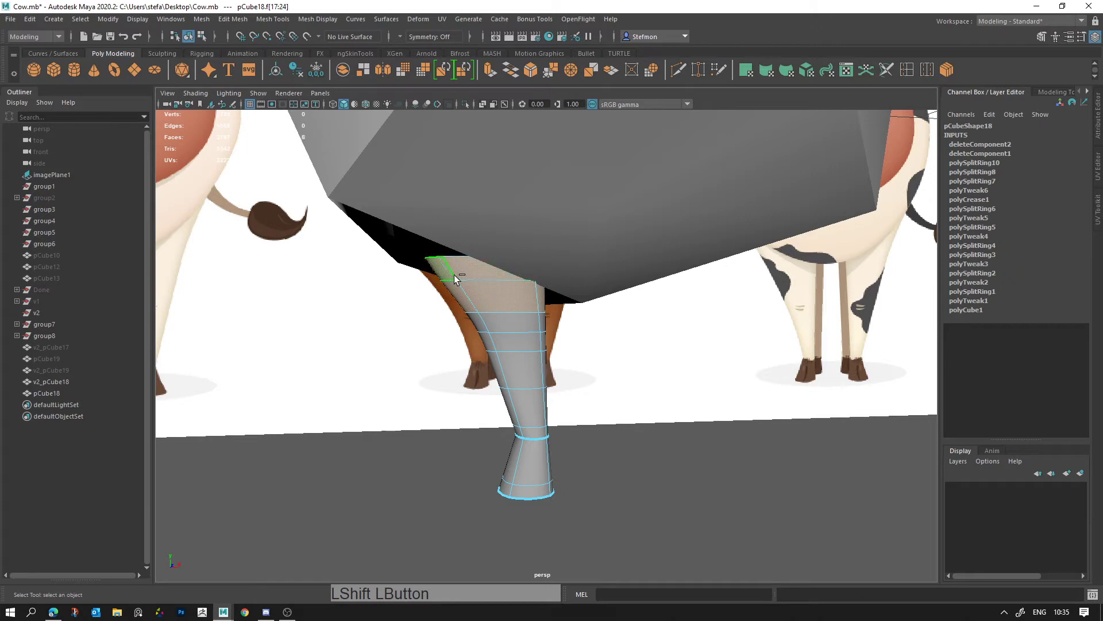
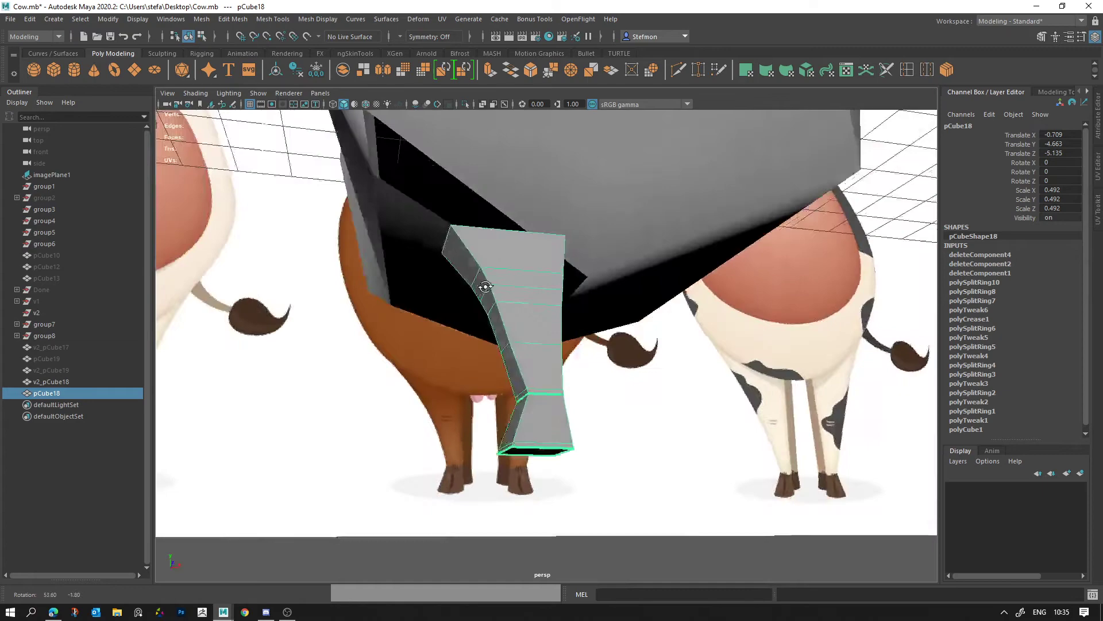
pyautogui.click(440, 248)
pyautogui.click(363, 249)
# Step: Delete the body faces under the belly and reselect the leg mesh beneath the opening
pyautogui.rightClick(685, 375)
pyautogui.click(634, 371)
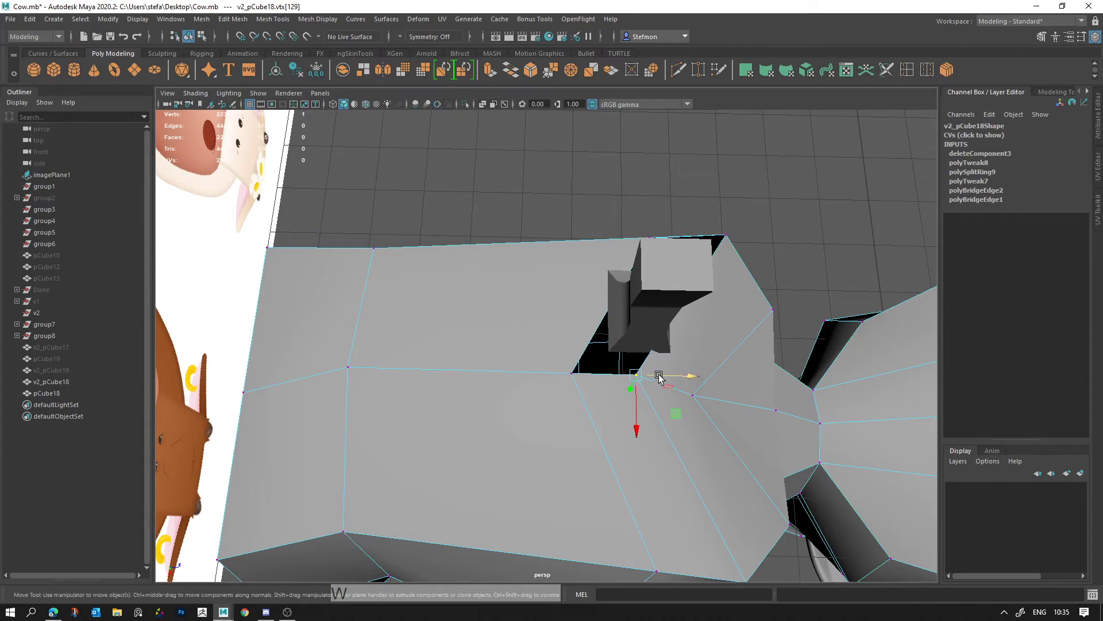
pyautogui.click(682, 386)
pyautogui.click(691, 170)
pyautogui.press('alt+d')
pyautogui.click(731, 280)
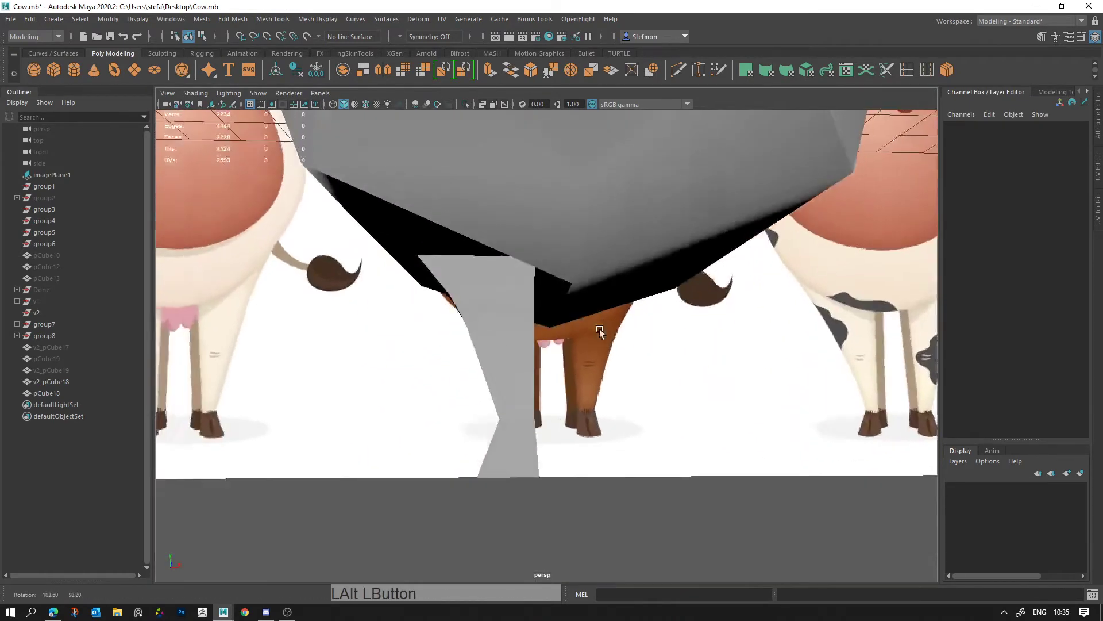
pyautogui.click(530, 311)
pyautogui.click(536, 301)
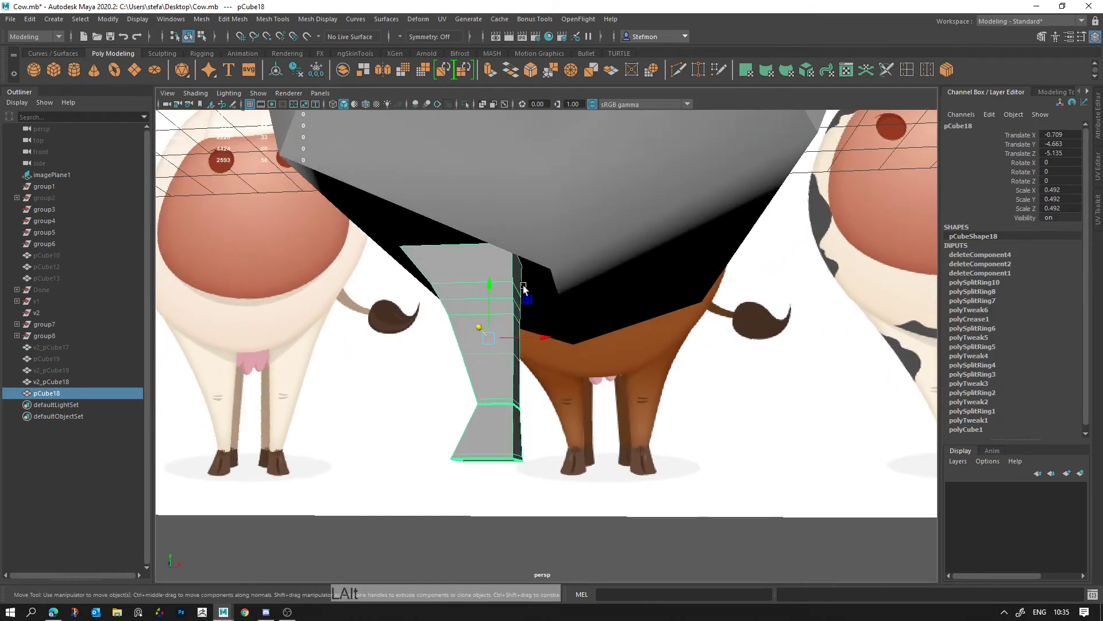
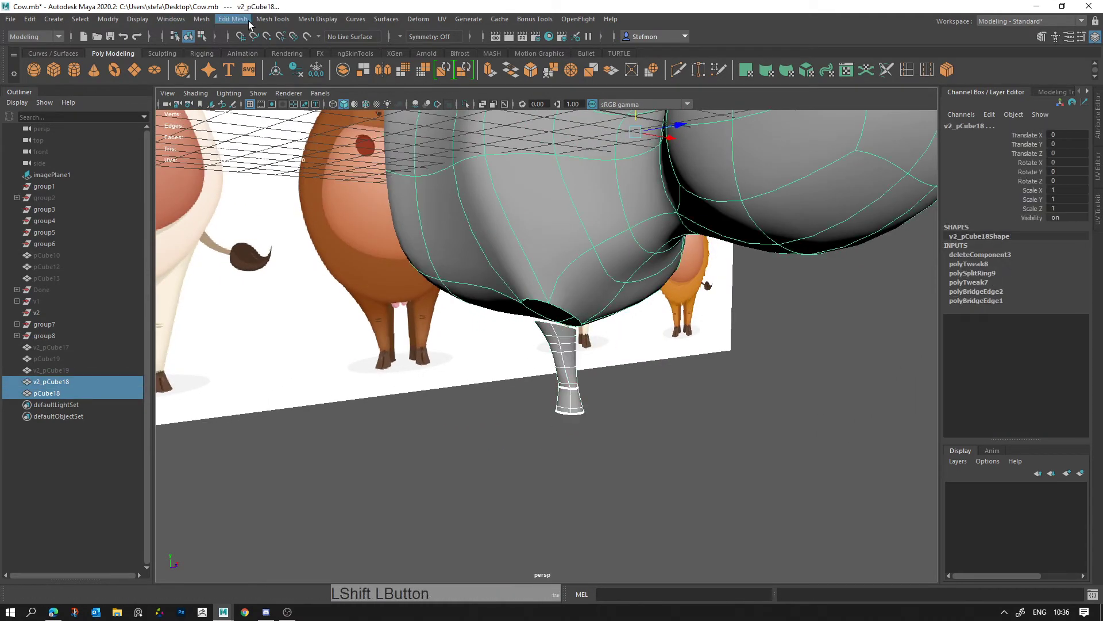
# Step: Combine the body and leg into one mesh, bridge and mirror it, hiding leftover nodes
pyautogui.click(205, 20)
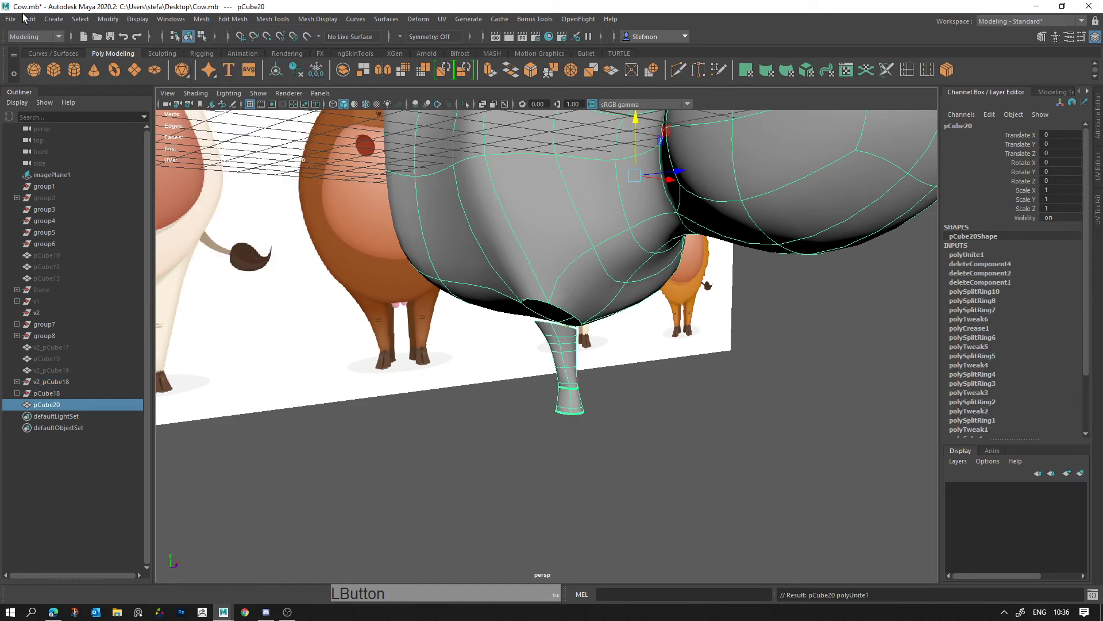
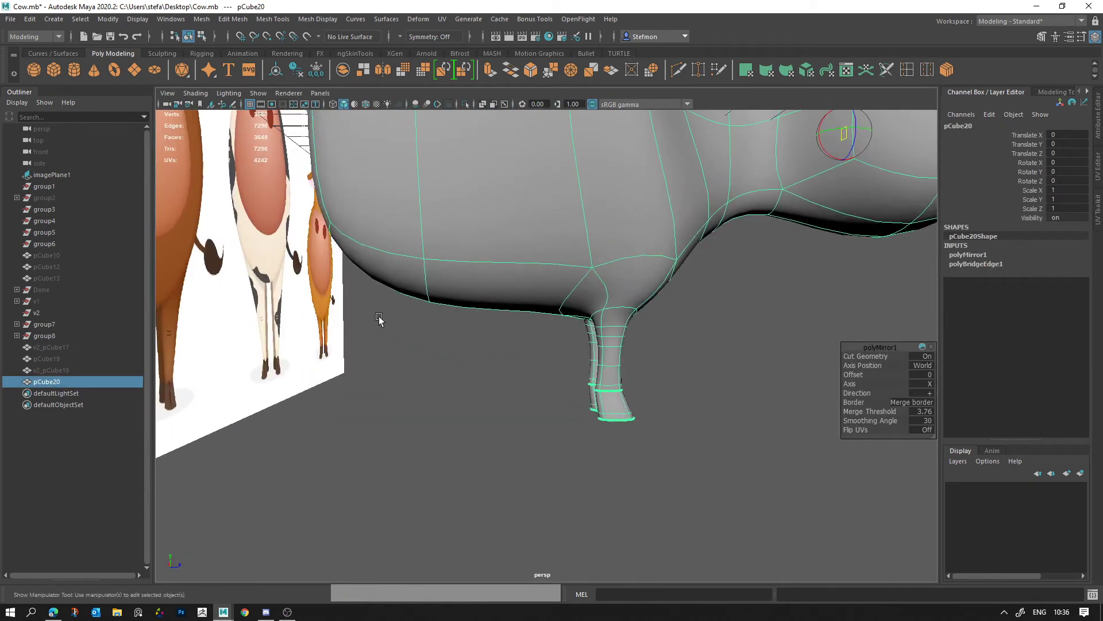
pyautogui.click(69, 356)
pyautogui.press('h')
pyautogui.click(74, 358)
pyautogui.press('h')
# Step: Hide the leftover leg copy in the Outliner and duplicate it as a spare leg
pyautogui.click(80, 366)
pyautogui.press('h')
pyautogui.press('ctrl+d')
pyautogui.click(97, 366)
# Step: Hide the old copy, bring spare leg pCube21 forward and switch it to vertex editing with Move
pyautogui.press('h')
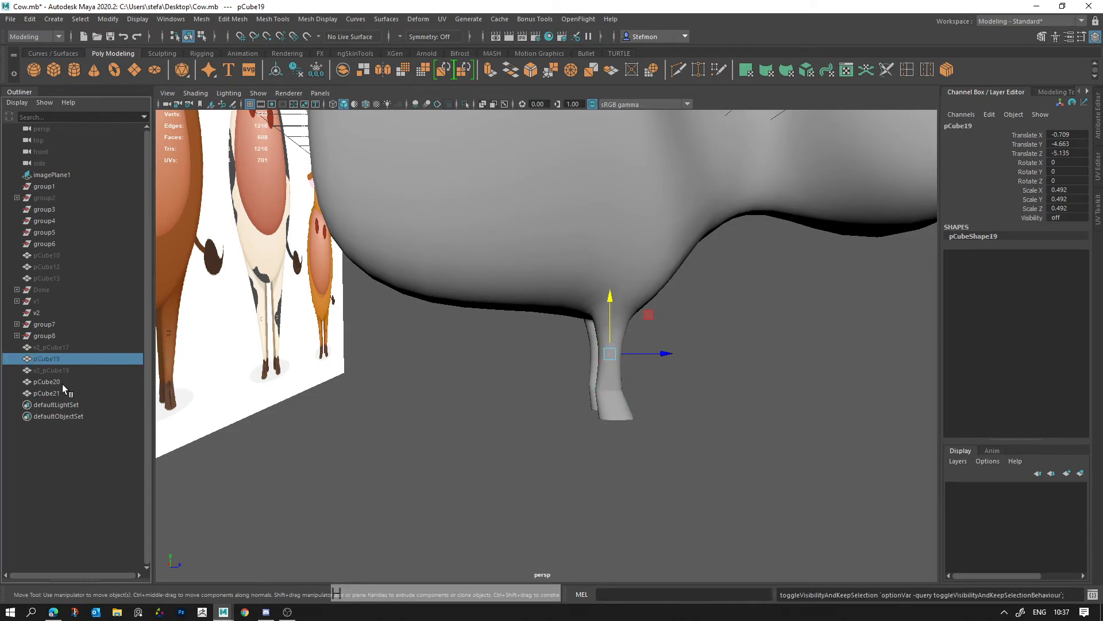
pyautogui.click(67, 397)
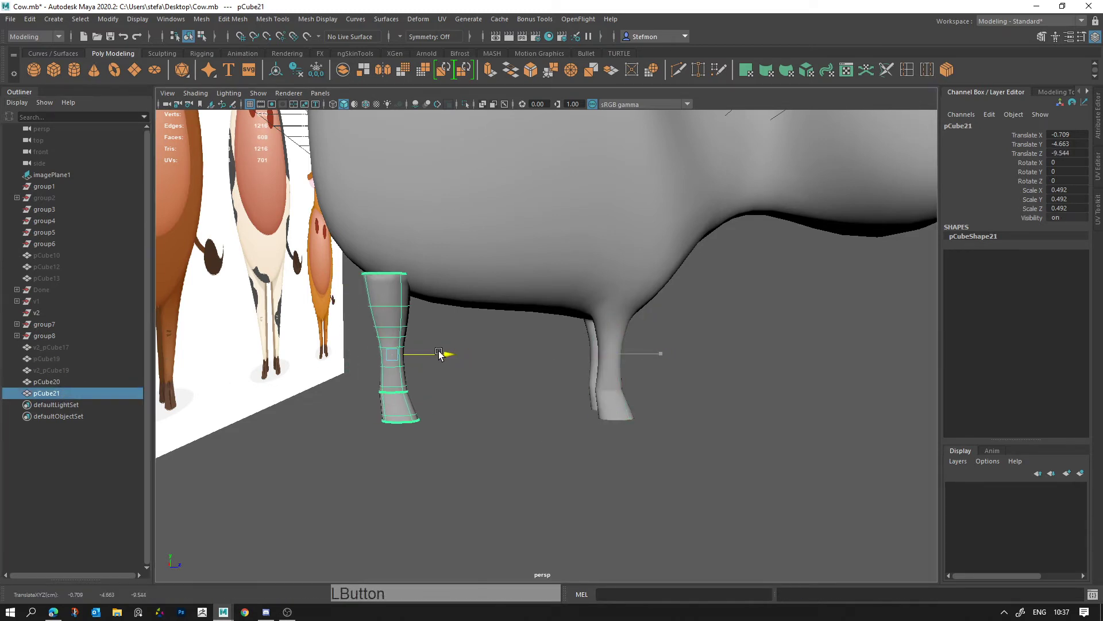
pyautogui.middleClick(744, 389)
pyautogui.rightClick(656, 358)
pyautogui.click(628, 285)
pyautogui.rightClick(609, 359)
pyautogui.click(527, 364)
pyautogui.press('w')
pyautogui.click(575, 392)
pyautogui.rightClick(551, 351)
pyautogui.middleClick(561, 384)
pyautogui.rightClick(528, 317)
pyautogui.click(517, 311)
pyautogui.rightClick(539, 322)
pyautogui.click(526, 315)
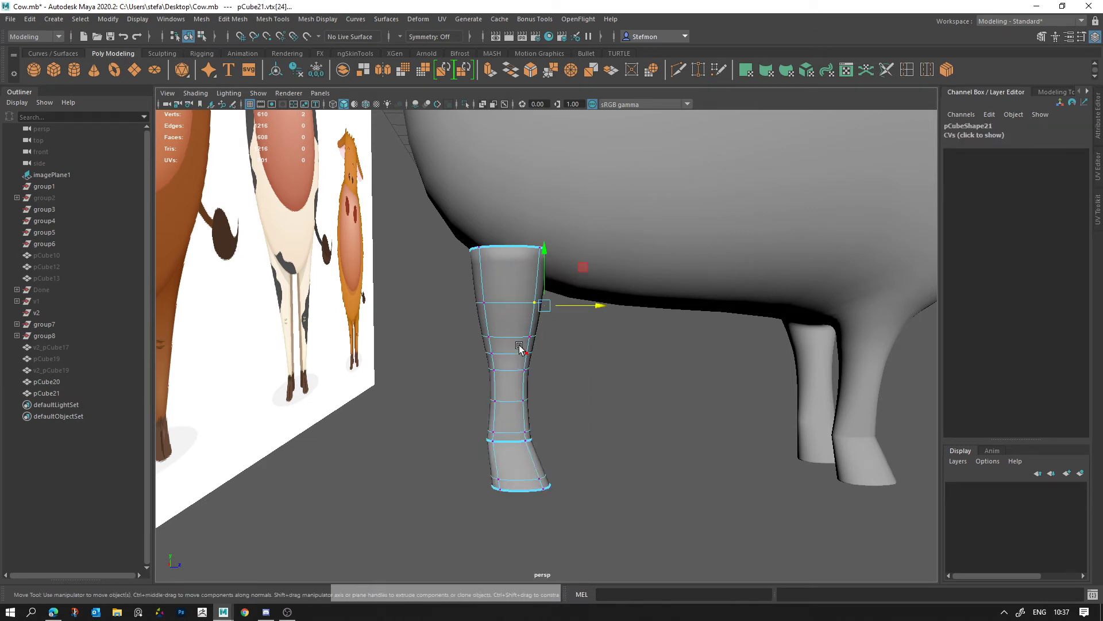
# Step: Select and move vertex rings from the leg's top down to the ankle to taper it
pyautogui.click(529, 341)
pyautogui.click(562, 309)
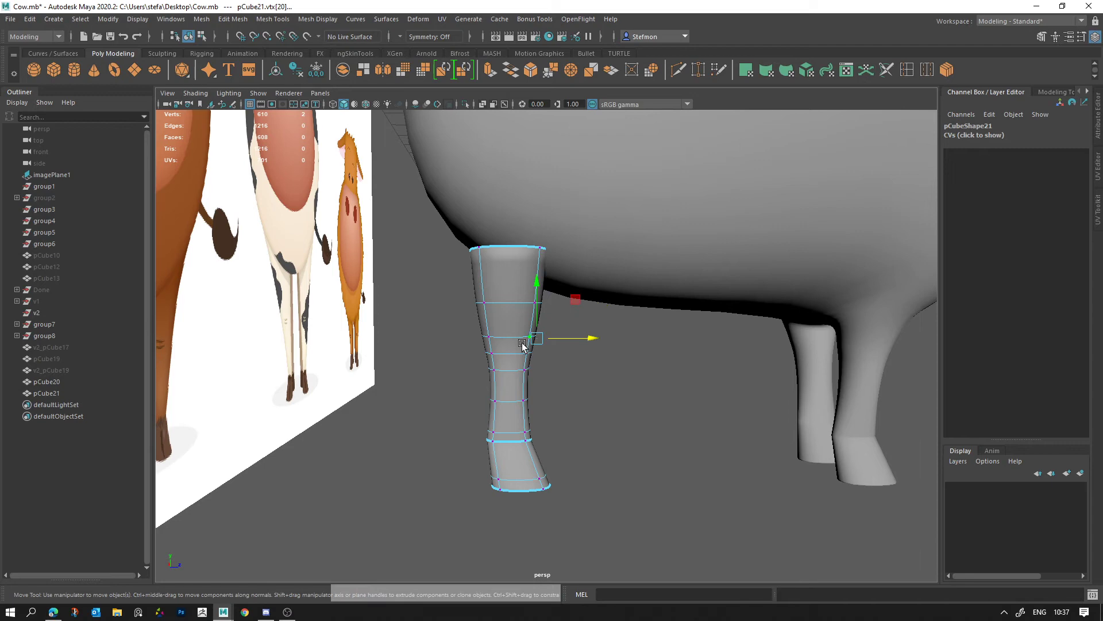
pyautogui.click(527, 348)
pyautogui.click(576, 329)
pyautogui.click(584, 304)
pyautogui.click(459, 330)
pyautogui.click(466, 340)
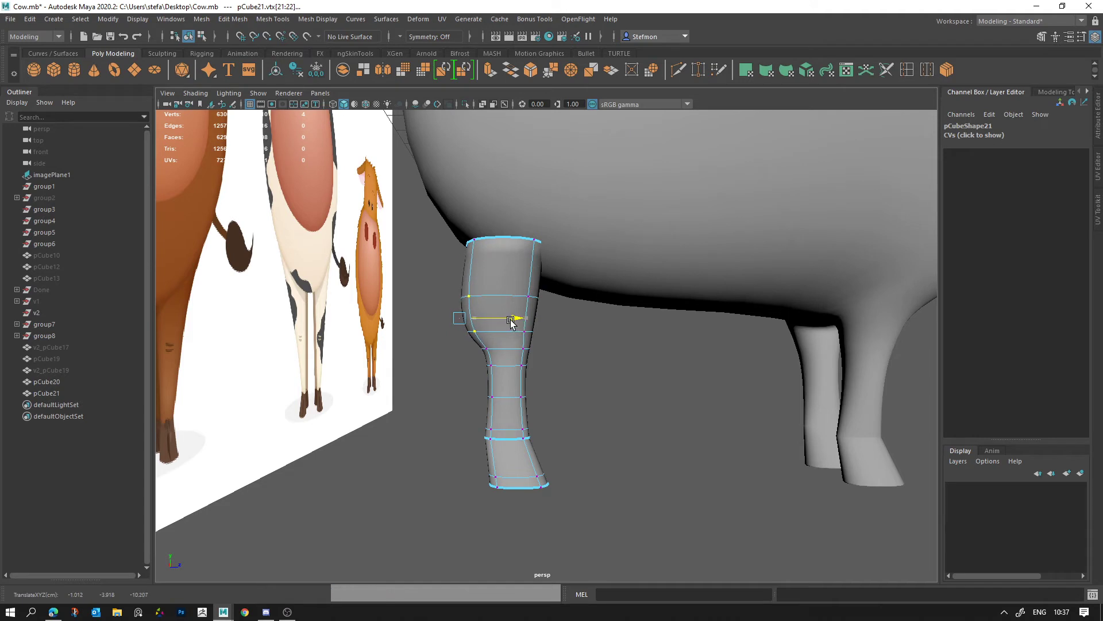
pyautogui.click(456, 259)
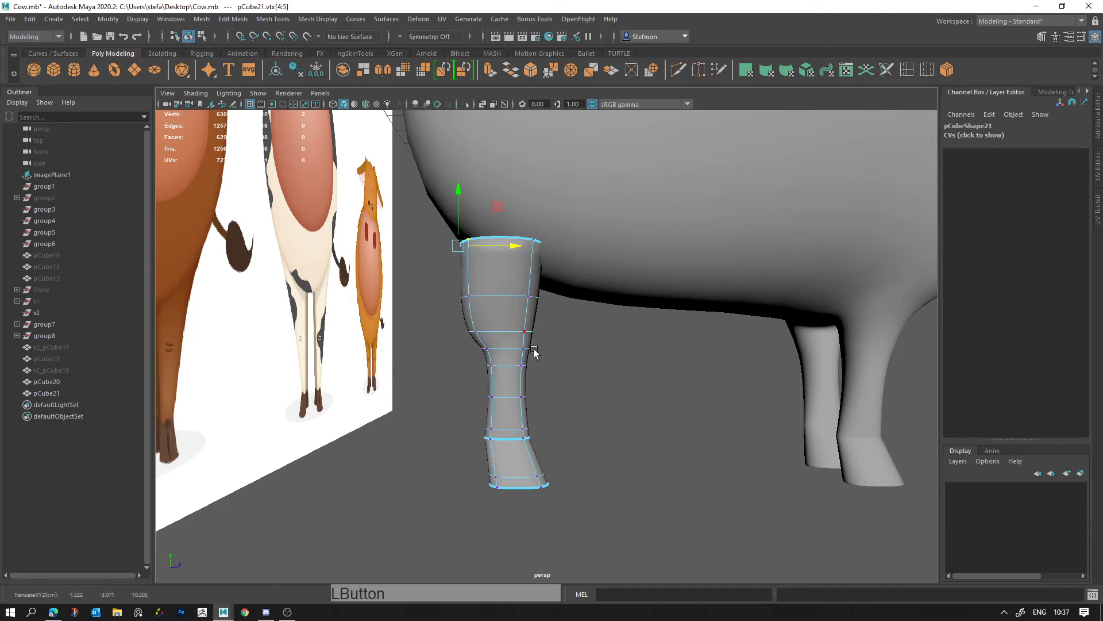
pyautogui.click(524, 368)
pyautogui.click(517, 409)
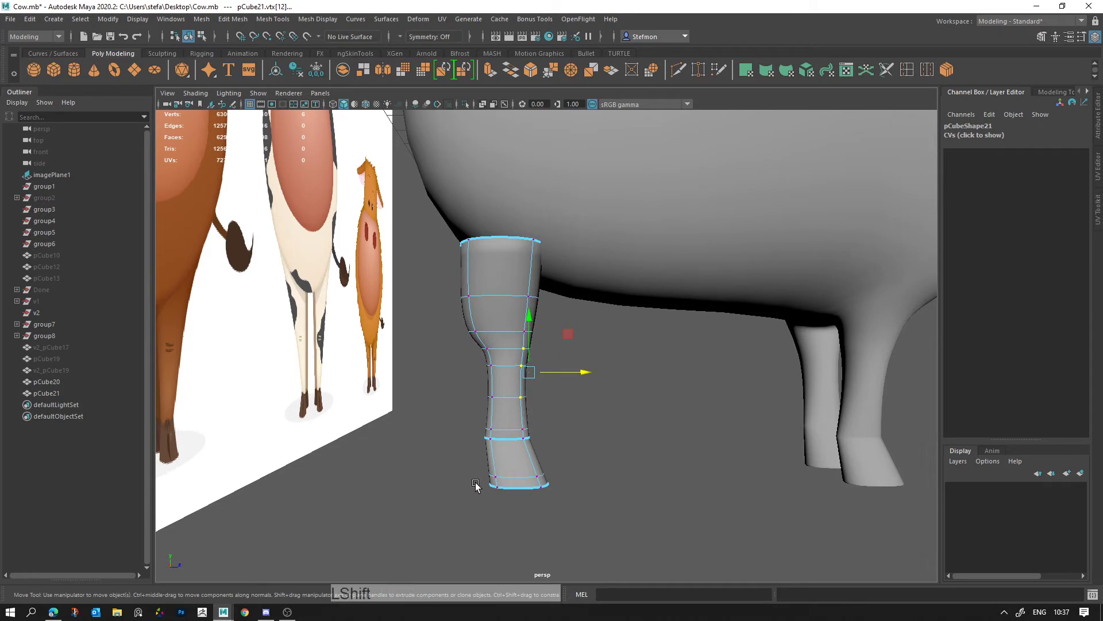
pyautogui.click(498, 491)
pyautogui.click(578, 418)
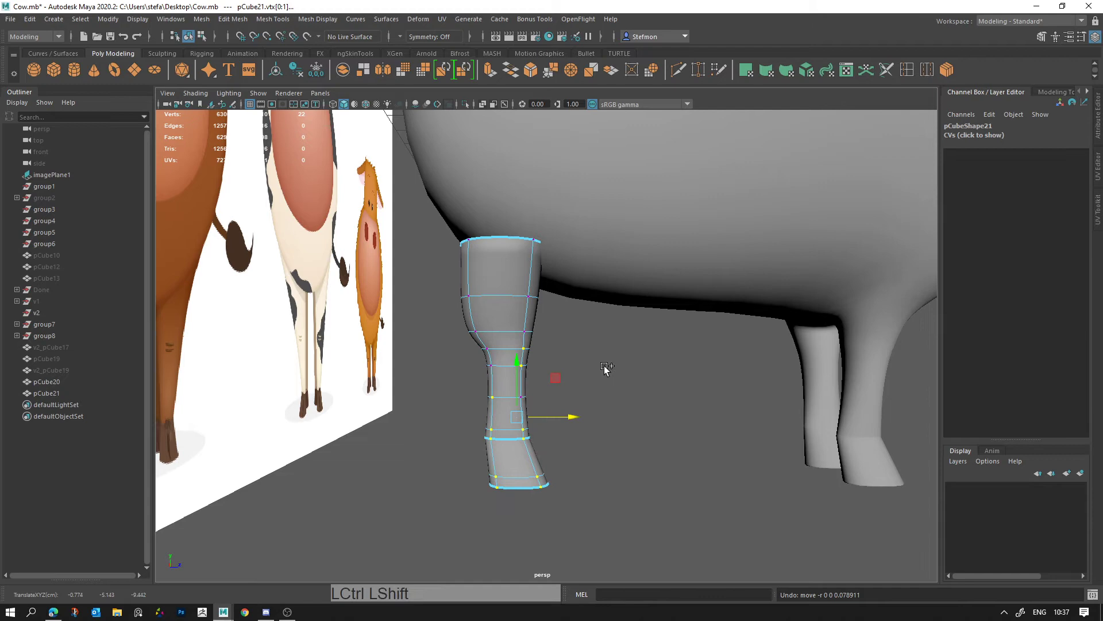
pyautogui.click(576, 422)
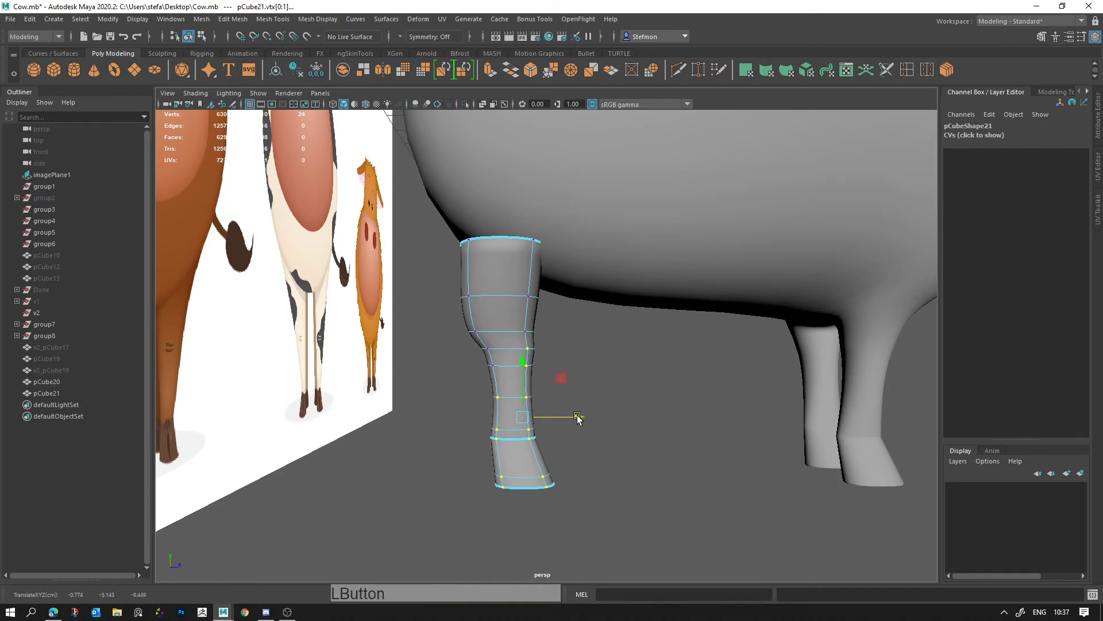
# Step: Check the leg piece with smooth preview on and off, reselecting it as a whole object
pyautogui.rightClick(643, 407)
pyautogui.click(510, 371)
pyautogui.rightClick(623, 373)
pyautogui.click(571, 370)
pyautogui.rightClick(622, 351)
pyautogui.press('ctrl+z')
pyautogui.press('alt+d')
pyautogui.click(621, 413)
pyautogui.rightClick(557, 369)
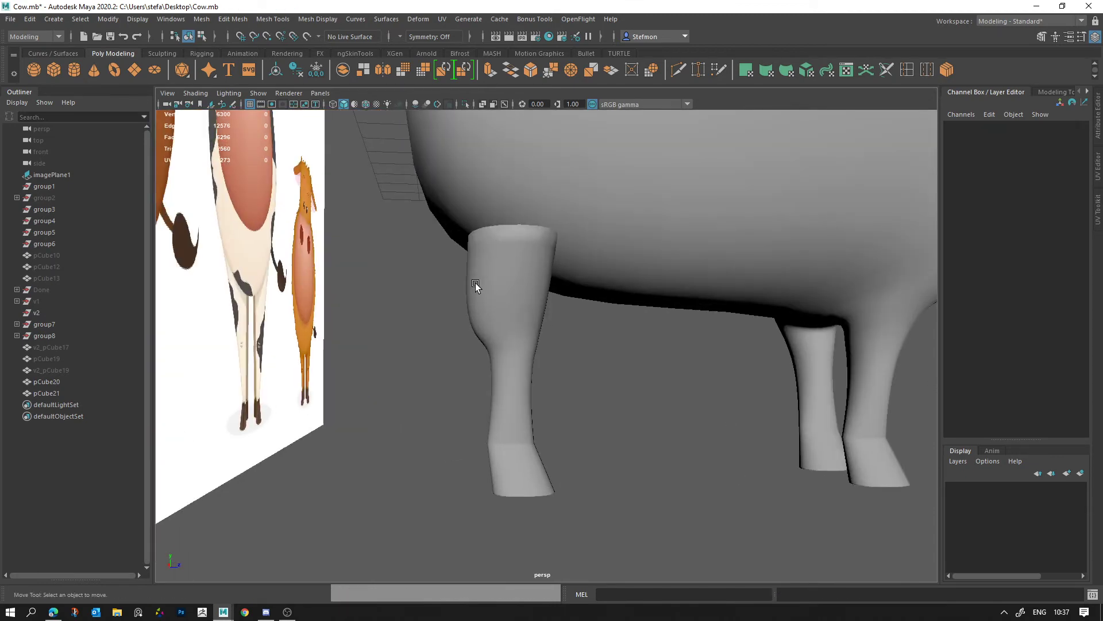
pyautogui.rightClick(561, 377)
pyautogui.click(623, 392)
pyautogui.click(523, 390)
pyautogui.click(683, 391)
pyautogui.rightClick(534, 333)
pyautogui.click(543, 377)
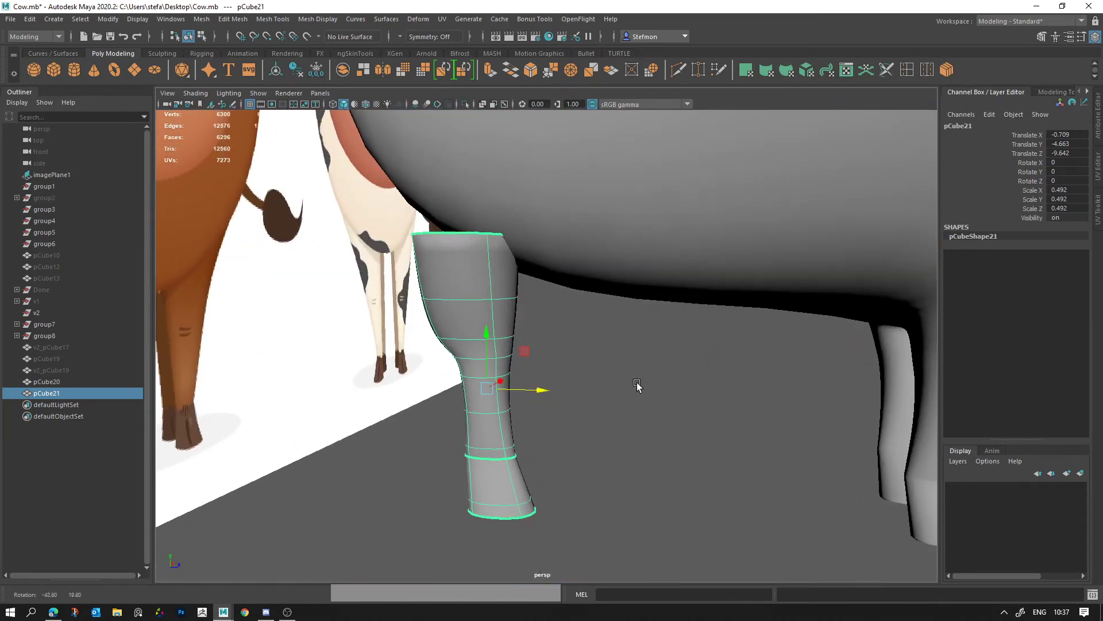
pyautogui.press('q')
# Step: Select the leg's top cap face and delete it, then undo to retry
pyautogui.rightClick(488, 276)
pyautogui.click(471, 288)
pyautogui.click(512, 288)
pyautogui.click(455, 240)
pyautogui.press('Delete')
pyautogui.press('ctrl+z')
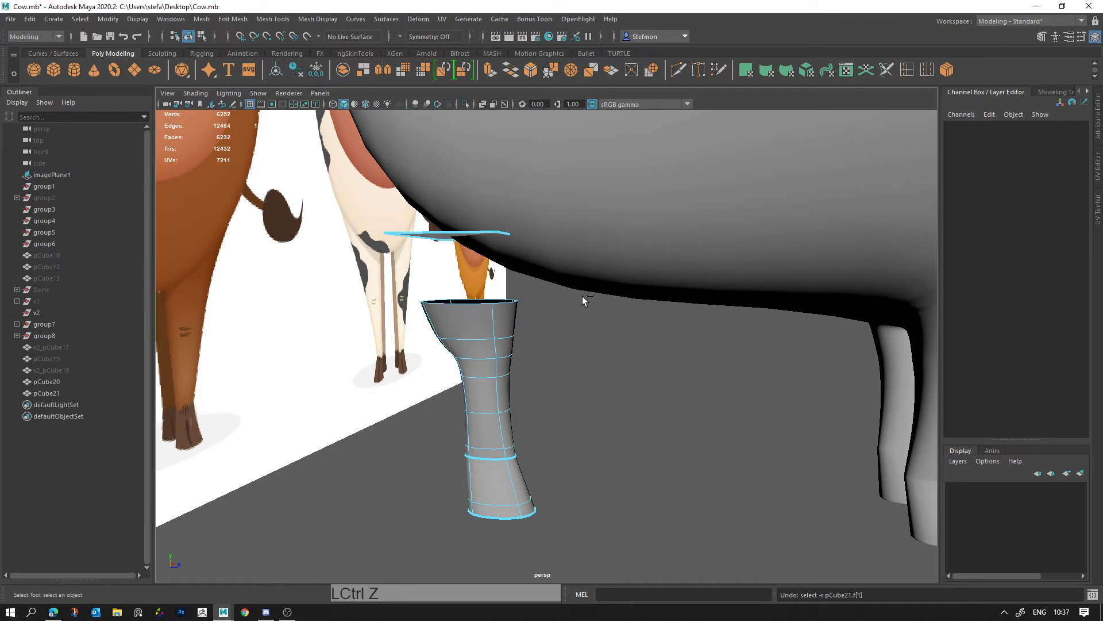
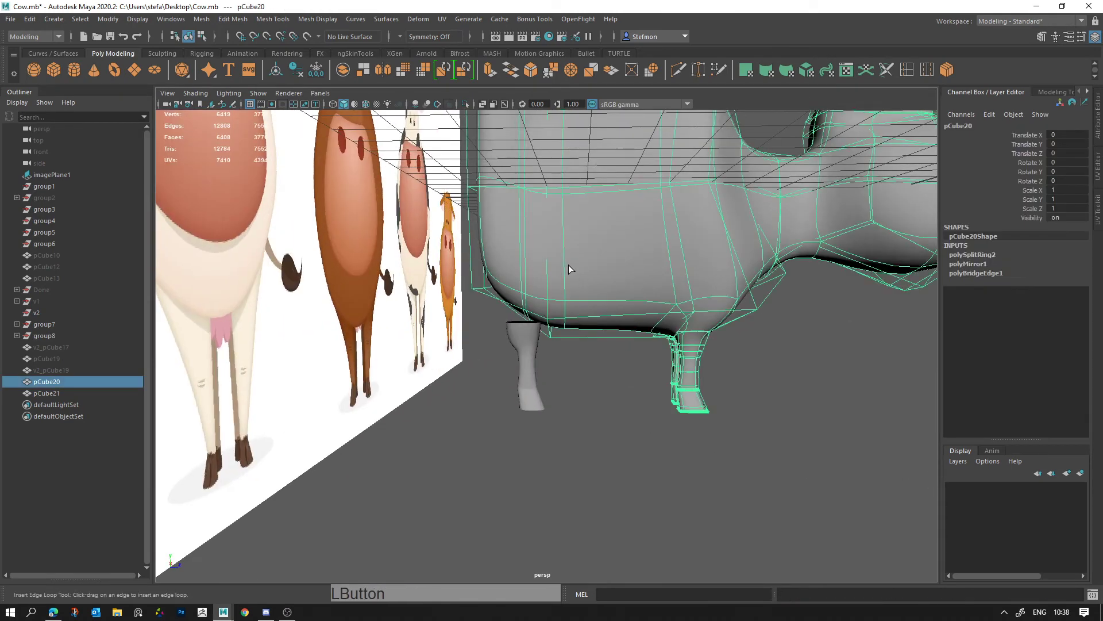
# Step: Undo the cap deletion and deselect the cow body
pyautogui.press('ctrl+z')
pyautogui.click(573, 269)
pyautogui.press('ctrl+z')
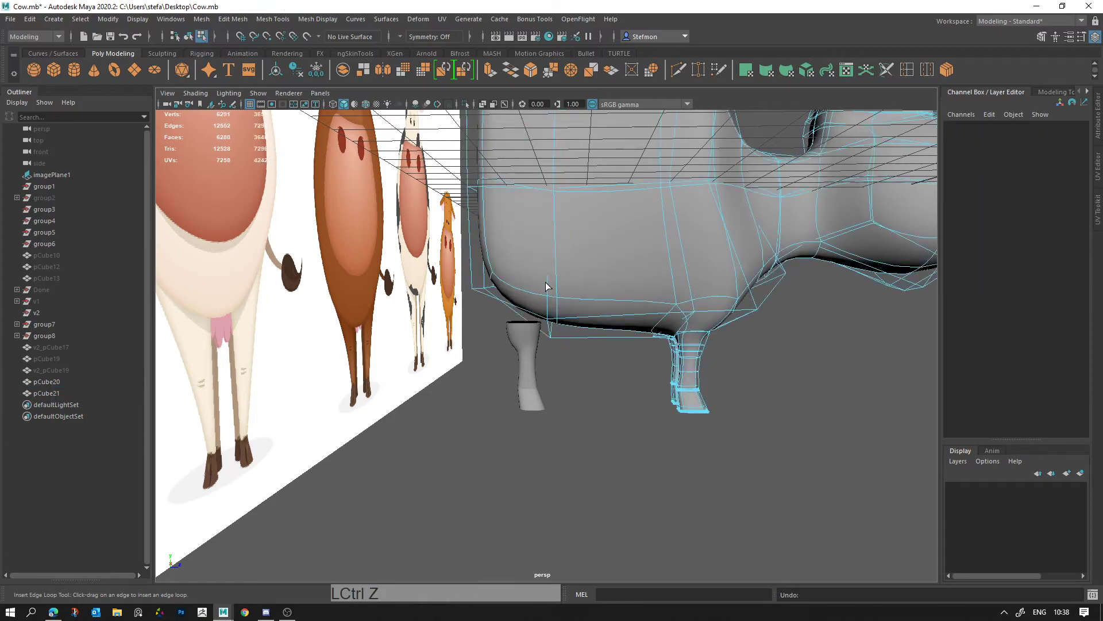
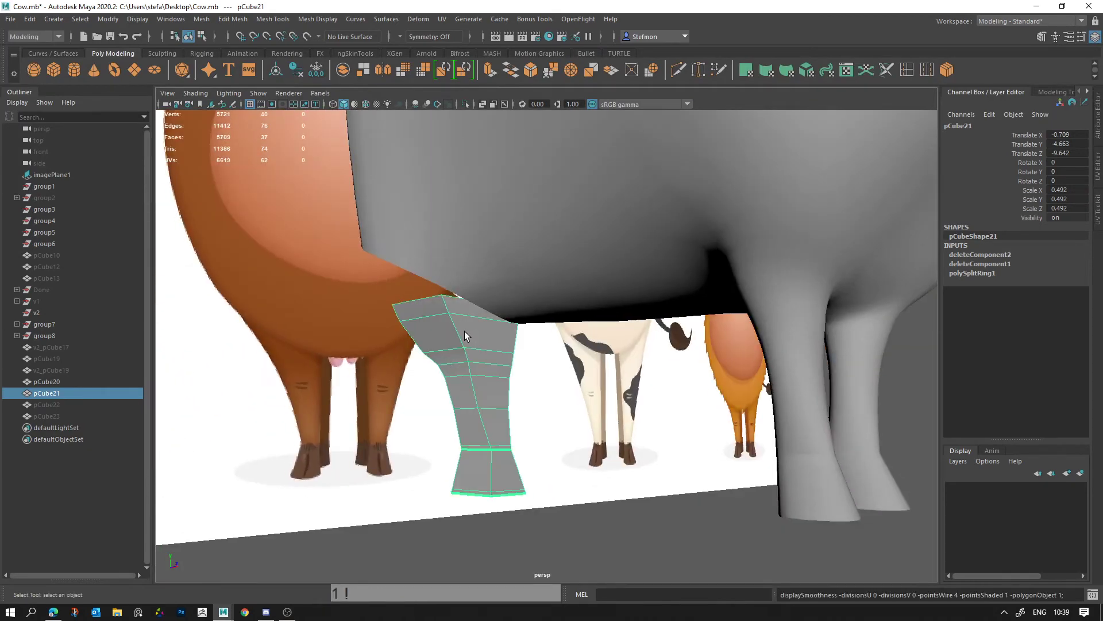
# Step: Undo the low-quality smooth display change on the leg column
pyautogui.press('ctrl+z')
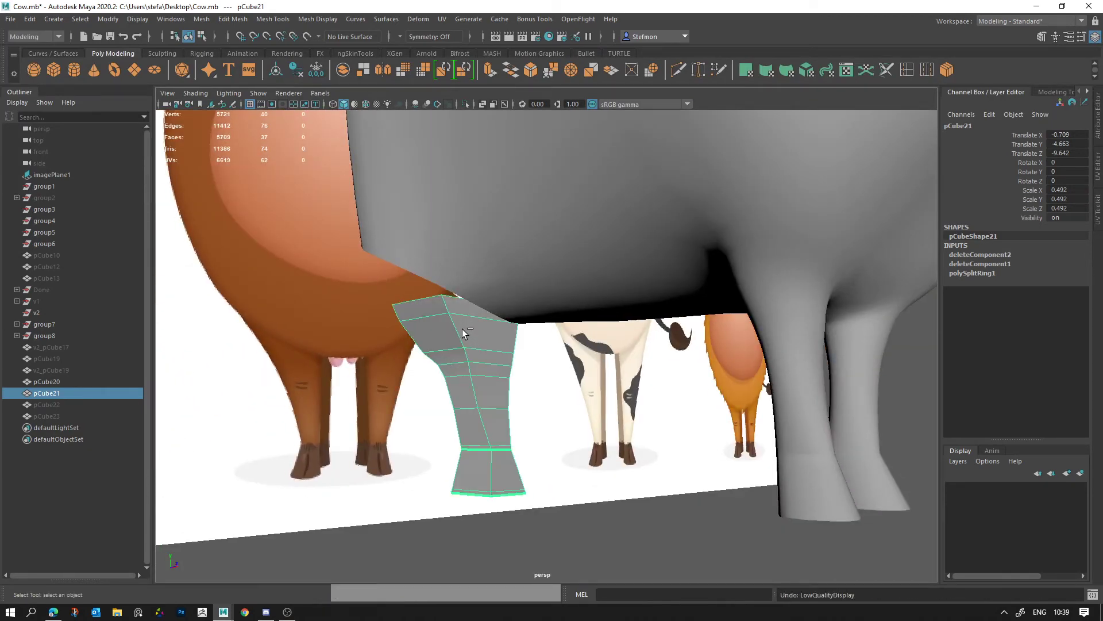
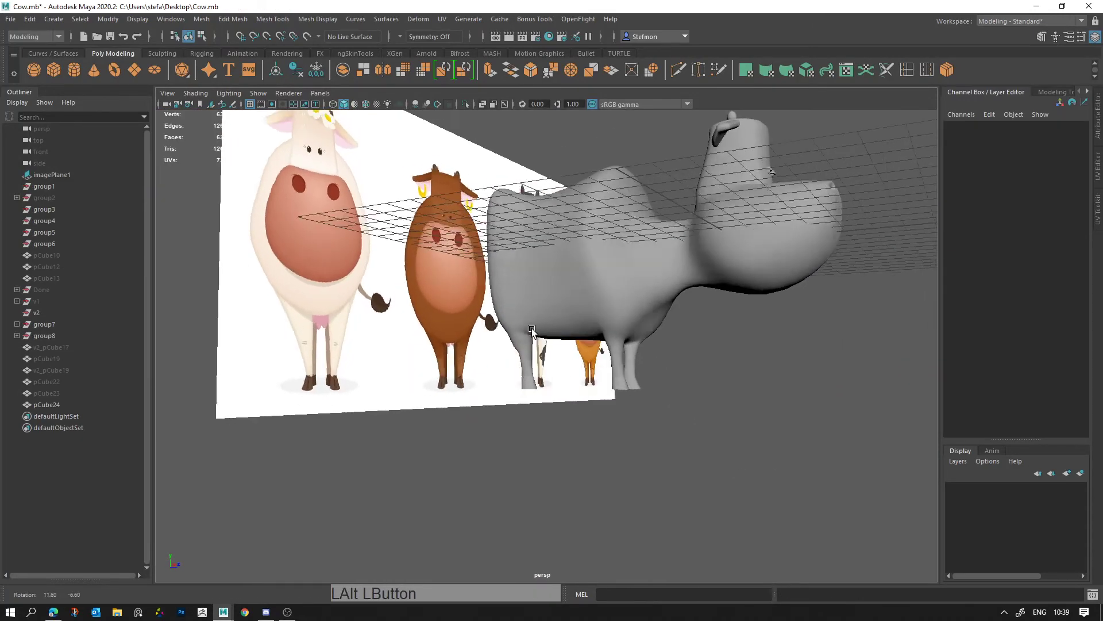
# Step: Select vertices at the rear leg junction on pCube24 and nudge them into place
pyautogui.rightClick(521, 322)
pyautogui.click(602, 355)
pyautogui.click(528, 328)
pyautogui.click(521, 323)
pyautogui.click(478, 324)
pyautogui.rightClick(476, 321)
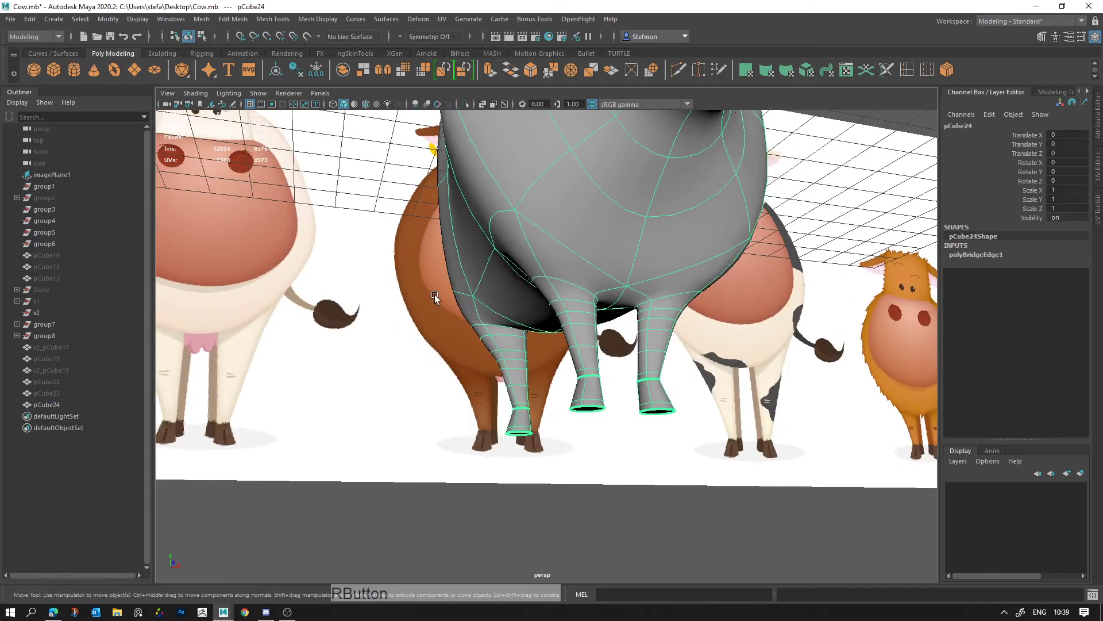
pyautogui.rightClick(562, 359)
pyautogui.middleClick(479, 309)
pyautogui.rightClick(610, 362)
pyautogui.click(581, 318)
pyautogui.click(504, 326)
pyautogui.click(522, 374)
pyautogui.click(521, 366)
pyautogui.press('ctrl+z')
pyautogui.click(520, 368)
# Step: Switch component modes and adjust further junction vertices along the body side
pyautogui.rightClick(585, 368)
pyautogui.click(513, 360)
pyautogui.rightClick(468, 325)
pyautogui.click(548, 328)
pyautogui.rightClick(498, 308)
pyautogui.click(692, 332)
pyautogui.rightClick(633, 385)
pyautogui.press('ctrl+z')
pyautogui.press('alt+d')
pyautogui.rightClick(598, 348)
pyautogui.click(593, 350)
pyautogui.click(540, 335)
pyautogui.rightClick(635, 356)
pyautogui.click(642, 327)
pyautogui.click(654, 339)
pyautogui.rightClick(445, 382)
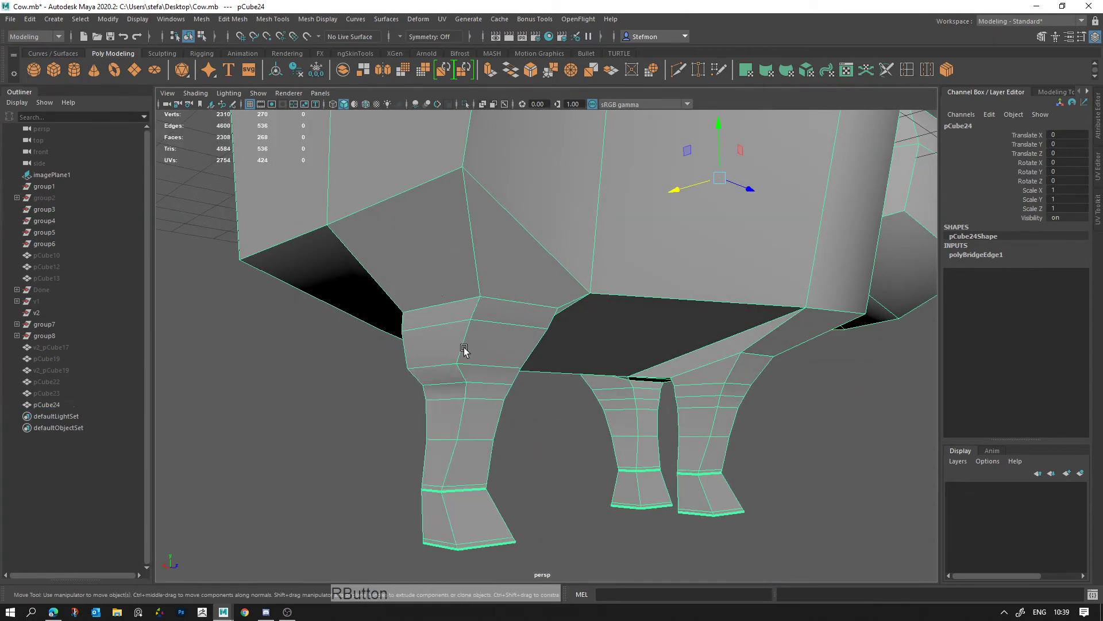
# Step: Reposition vertices where the leg meets the body with the Move tool to blend the join
pyautogui.click(488, 364)
pyautogui.click(479, 325)
pyautogui.click(554, 354)
pyautogui.click(534, 267)
pyautogui.click(534, 249)
pyautogui.click(564, 254)
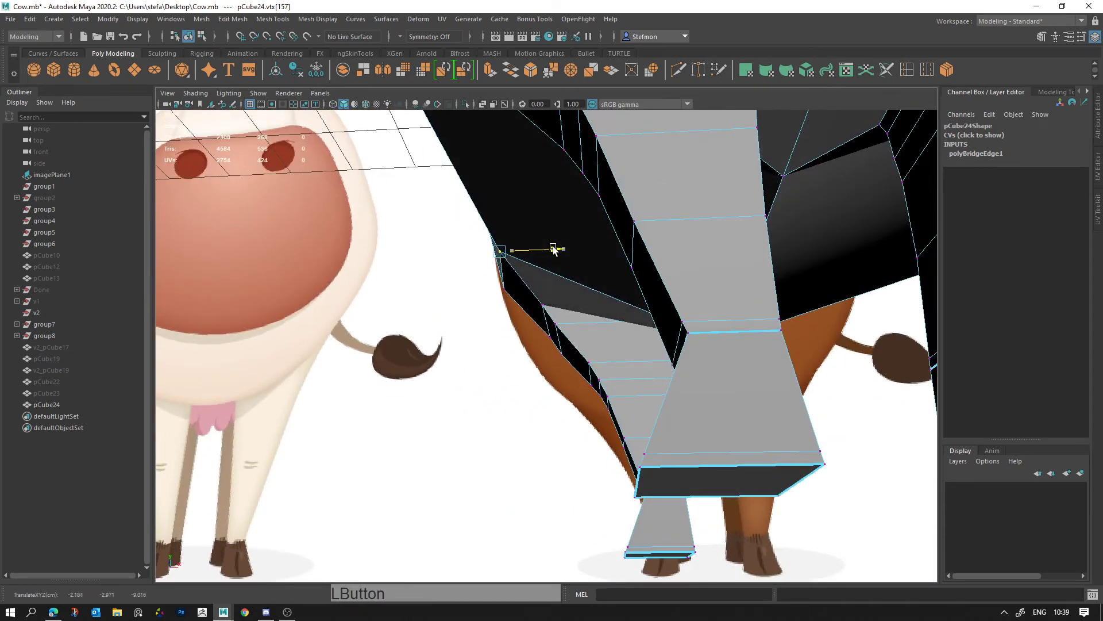
pyautogui.click(555, 315)
pyautogui.click(581, 323)
pyautogui.click(582, 310)
pyautogui.click(516, 326)
pyautogui.press('q')
pyautogui.click(514, 324)
pyautogui.press('w')
pyautogui.click(561, 329)
# Step: Preview the joined torso and legs smoothed and clear the selection
pyautogui.press('alt+d')
pyautogui.rightClick(580, 351)
pyautogui.click(566, 345)
pyautogui.click(577, 313)
pyautogui.press('3')
pyautogui.press('alt+d')
pyautogui.rightClick(604, 323)
pyautogui.click(550, 307)
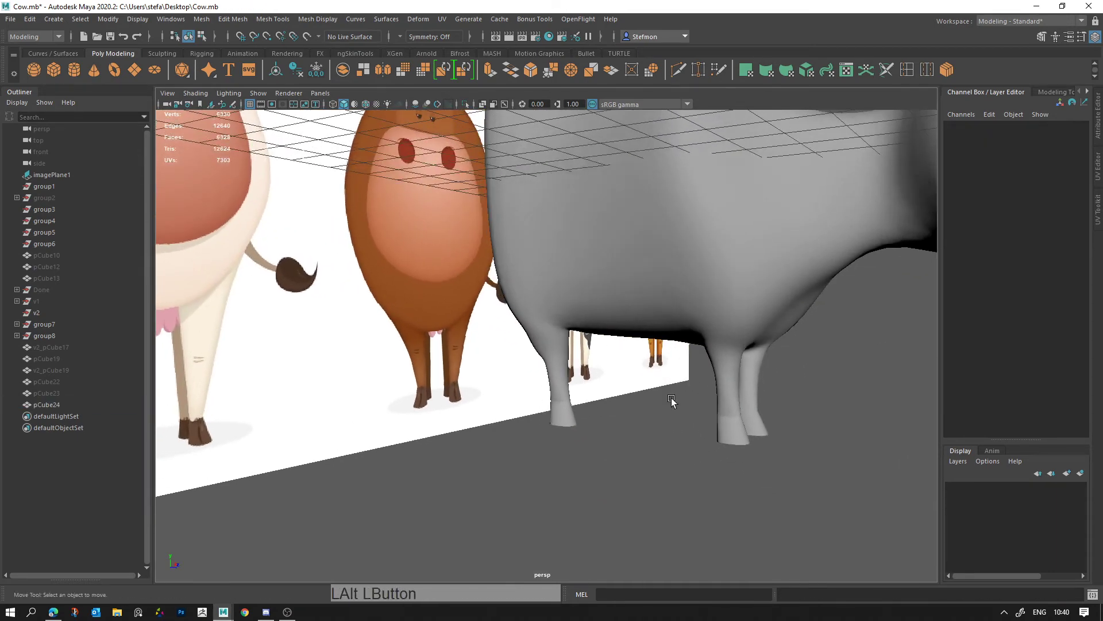
# Step: From the front view, select the cow mesh and pick the leg vertices for editing
pyautogui.press('space')
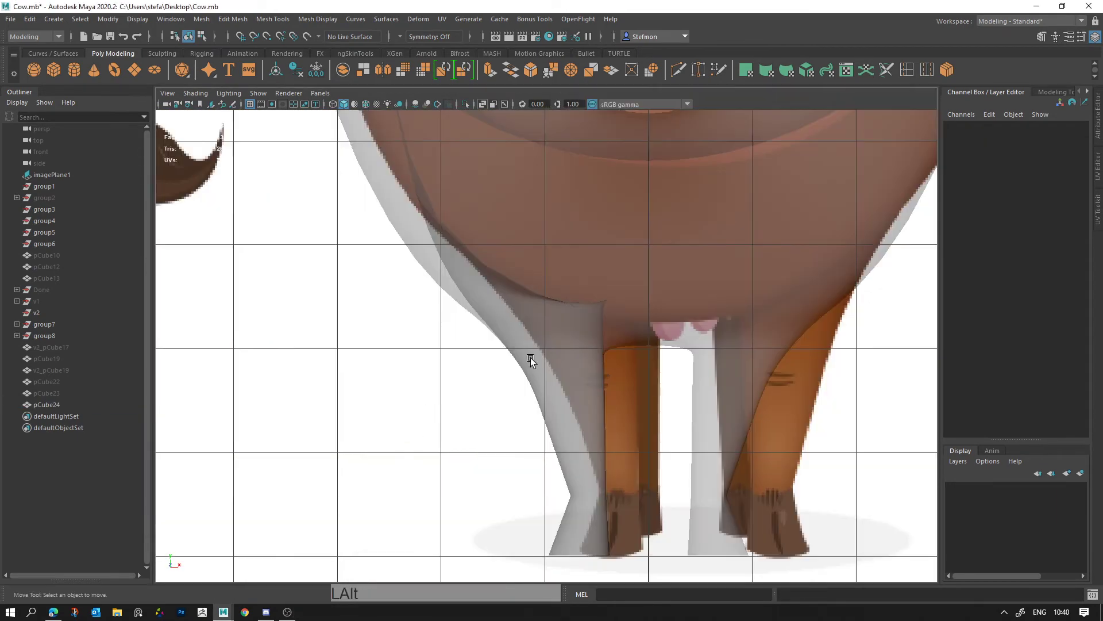
pyautogui.click(569, 326)
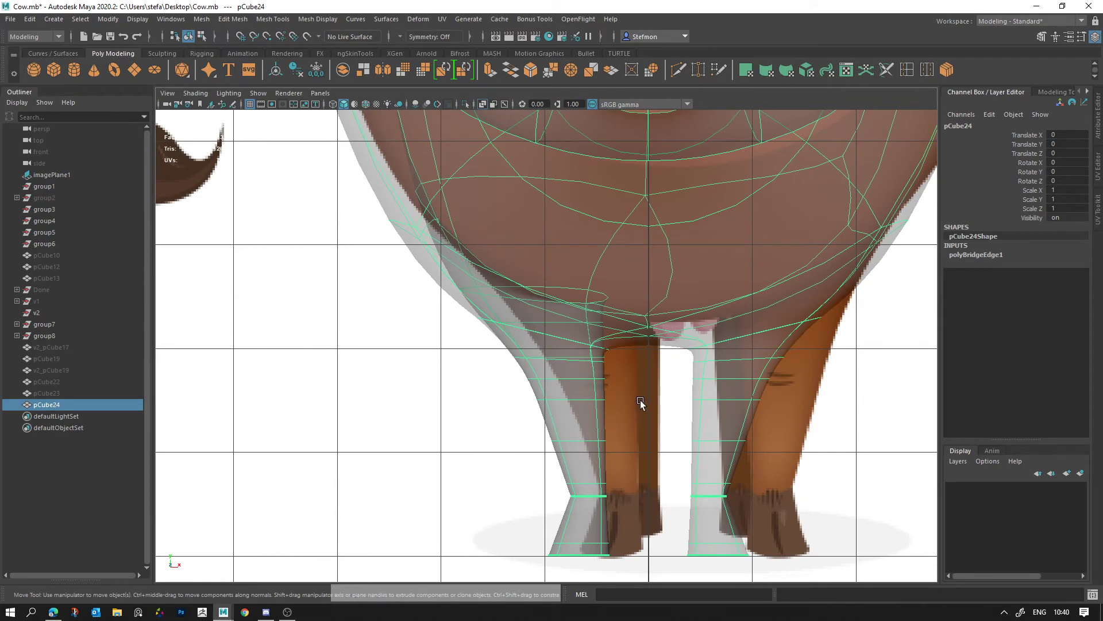
pyautogui.press('space')
pyautogui.click(616, 304)
pyautogui.rightClick(882, 275)
pyautogui.rightClick(734, 232)
pyautogui.rightClick(692, 210)
pyautogui.click(702, 291)
pyautogui.click(711, 305)
pyautogui.click(774, 237)
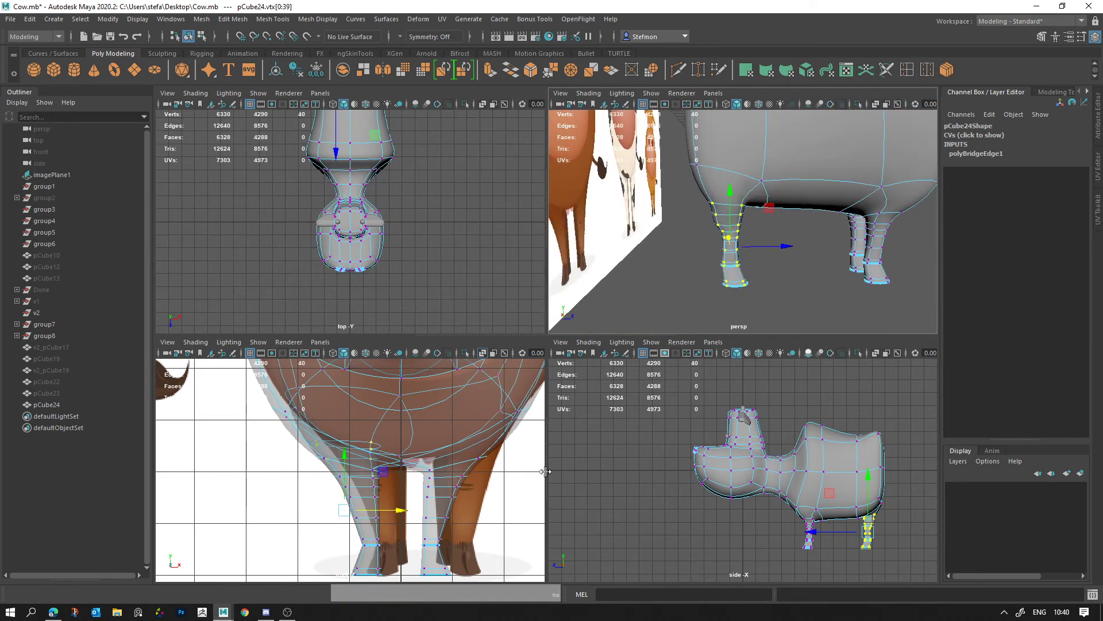
# Step: Slide columns of leg vertices sideways to sit on the brown cow's leg outlines
pyautogui.press('space')
pyautogui.rightClick(717, 396)
pyautogui.middleClick(592, 325)
pyautogui.click(499, 375)
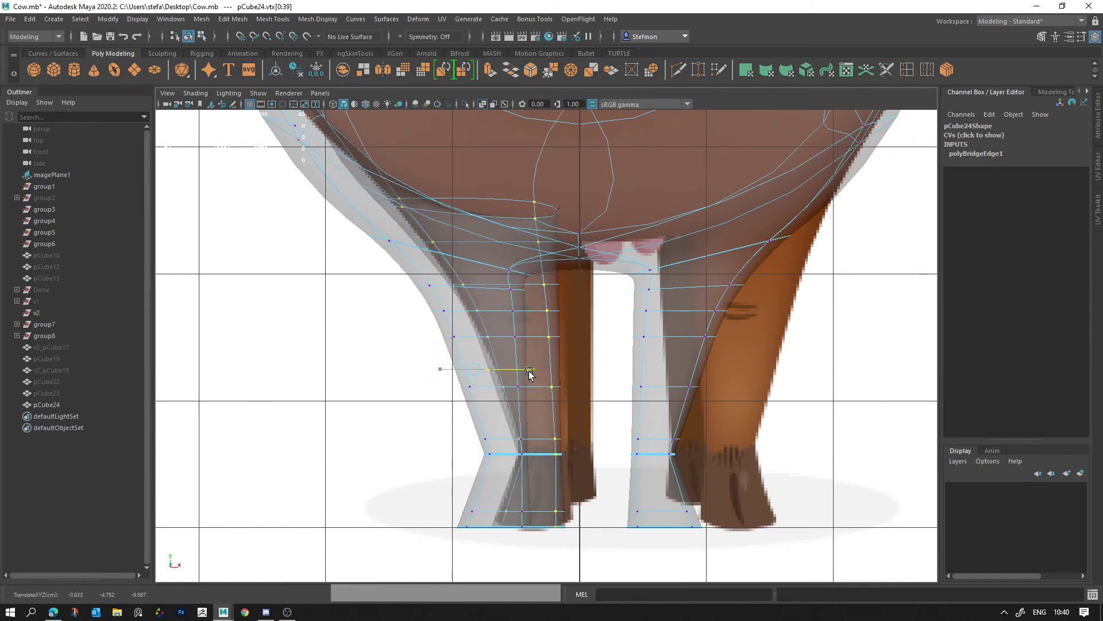
pyautogui.middleClick(574, 372)
pyautogui.rightClick(747, 465)
pyautogui.middleClick(619, 344)
pyautogui.middleClick(609, 311)
pyautogui.rightClick(525, 366)
pyautogui.middleClick(521, 365)
# Step: Nudge the remaining leg vertices into place against the reference, undoing a stray move
pyautogui.click(565, 354)
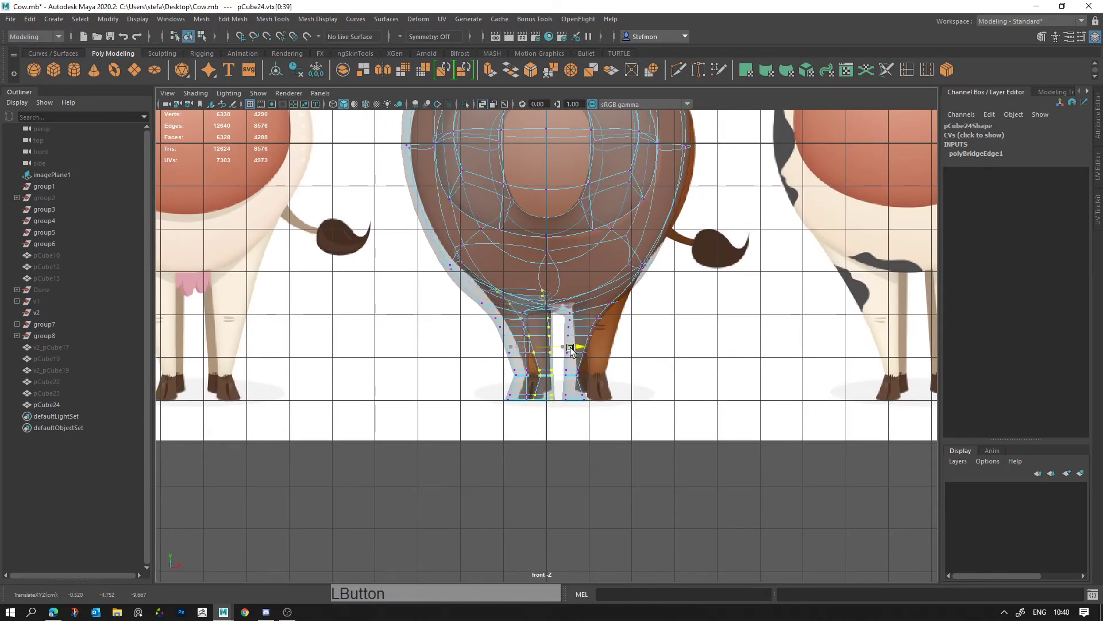
pyautogui.rightClick(688, 450)
pyautogui.middleClick(624, 238)
pyautogui.rightClick(833, 423)
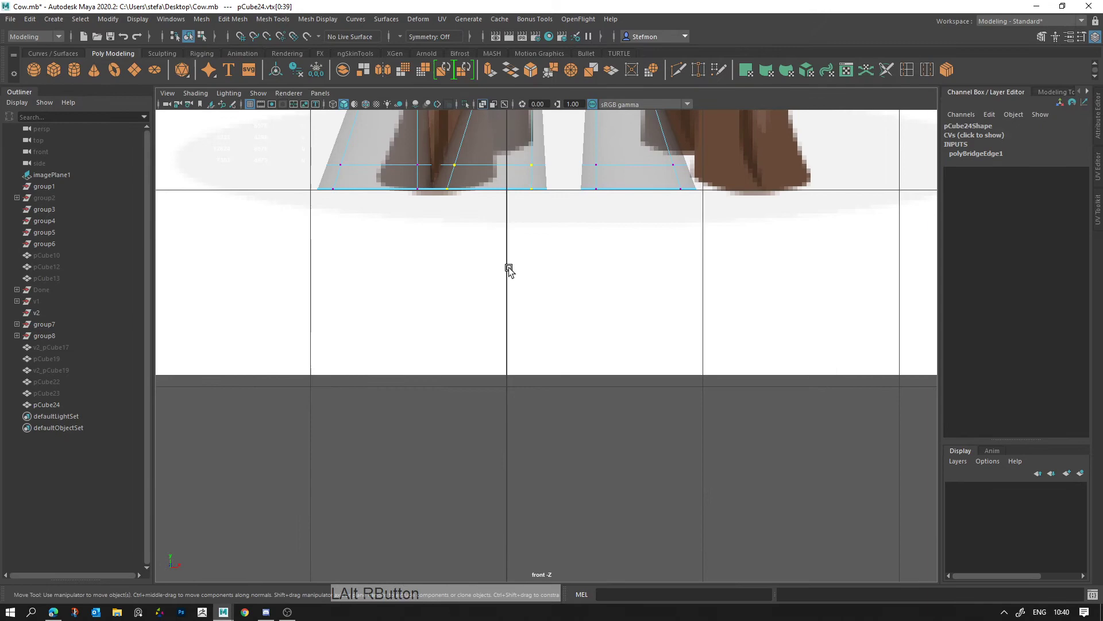
pyautogui.middleClick(623, 411)
pyautogui.press('ctrl+z')
pyautogui.rightClick(680, 401)
pyautogui.middleClick(642, 421)
pyautogui.rightClick(770, 443)
pyautogui.press('alt+d')
# Step: Check the legs in the four-view layout, preview the mesh smoothed and reselect the whole cow
pyautogui.press('space')
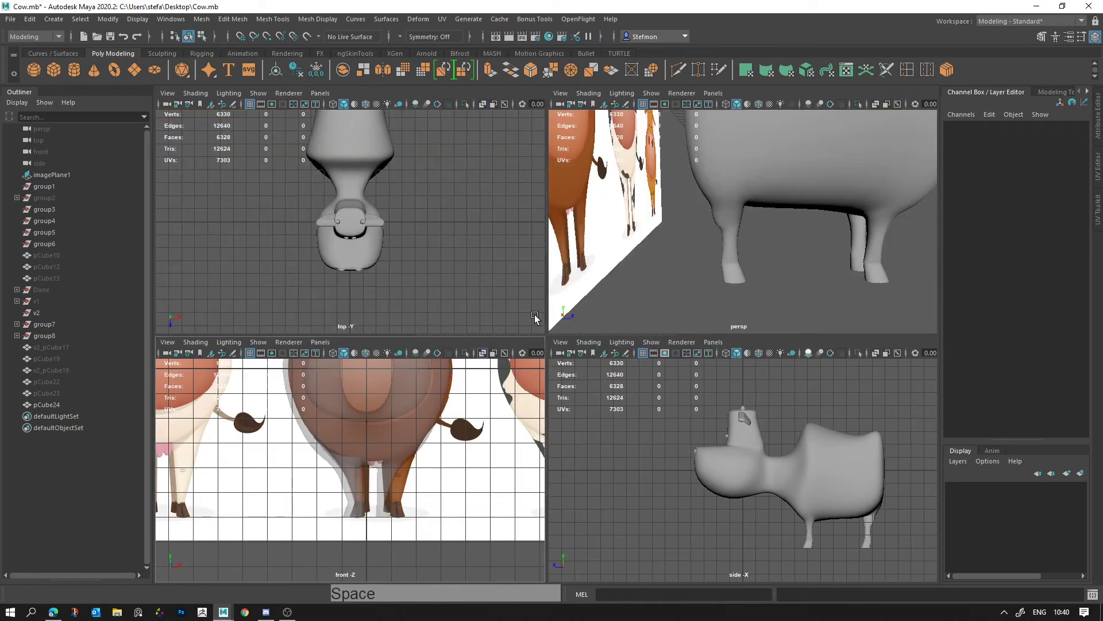
pyautogui.press('space')
pyautogui.press('ctrl+z')
pyautogui.press('ctrl+y')
pyautogui.click(592, 388)
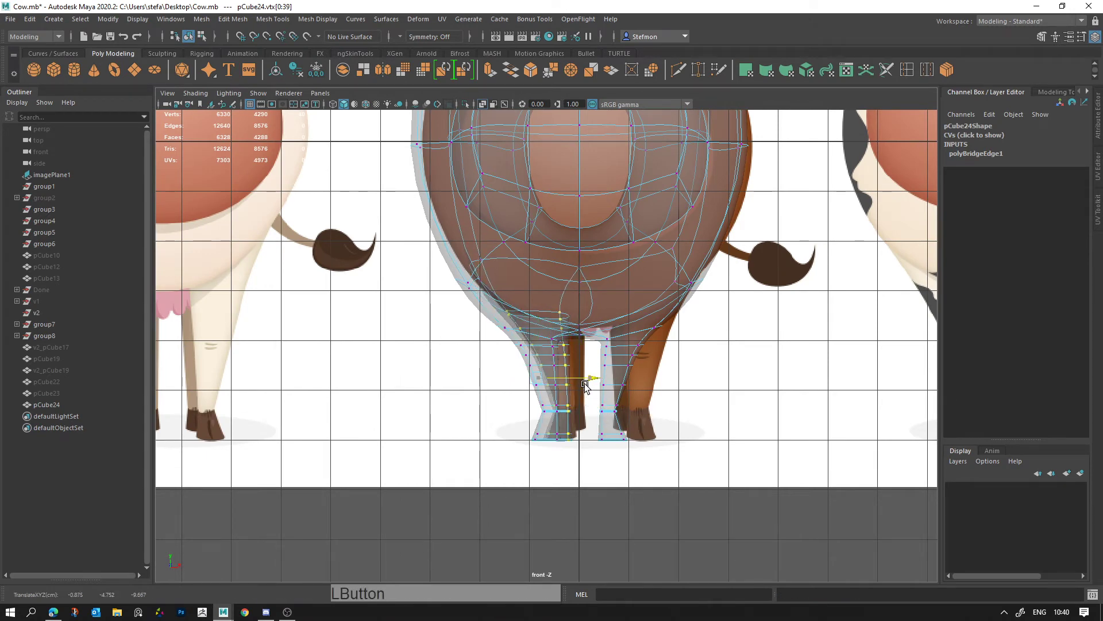
pyautogui.click(590, 386)
pyautogui.press('space')
pyautogui.press('alt+d')
pyautogui.rightClick(733, 239)
pyautogui.click(676, 284)
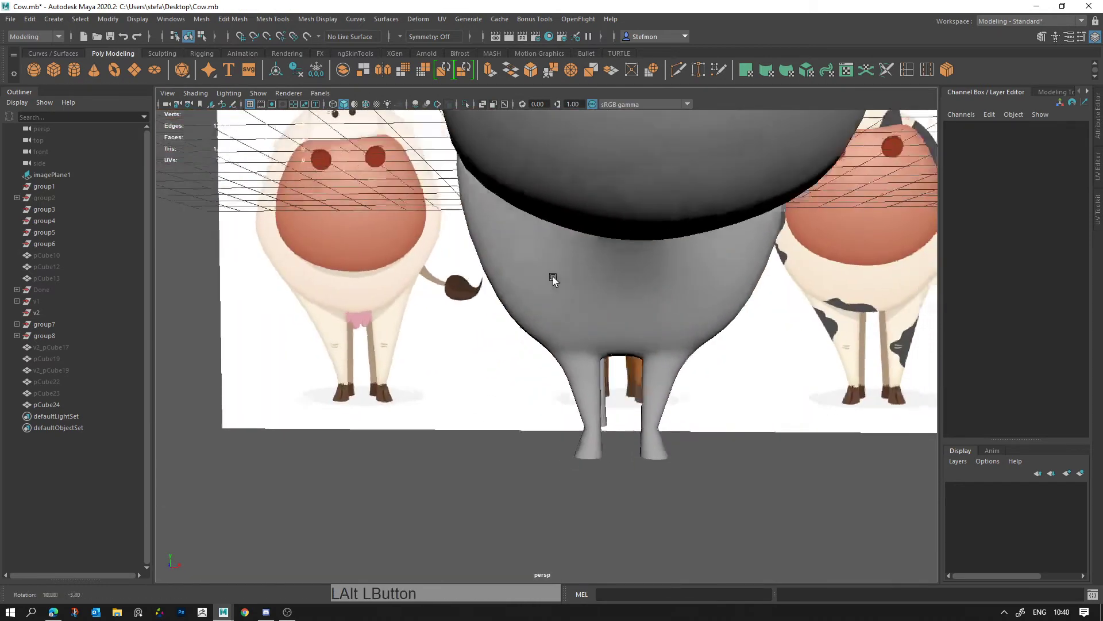
pyautogui.rightClick(549, 233)
pyautogui.click(667, 289)
pyautogui.click(631, 280)
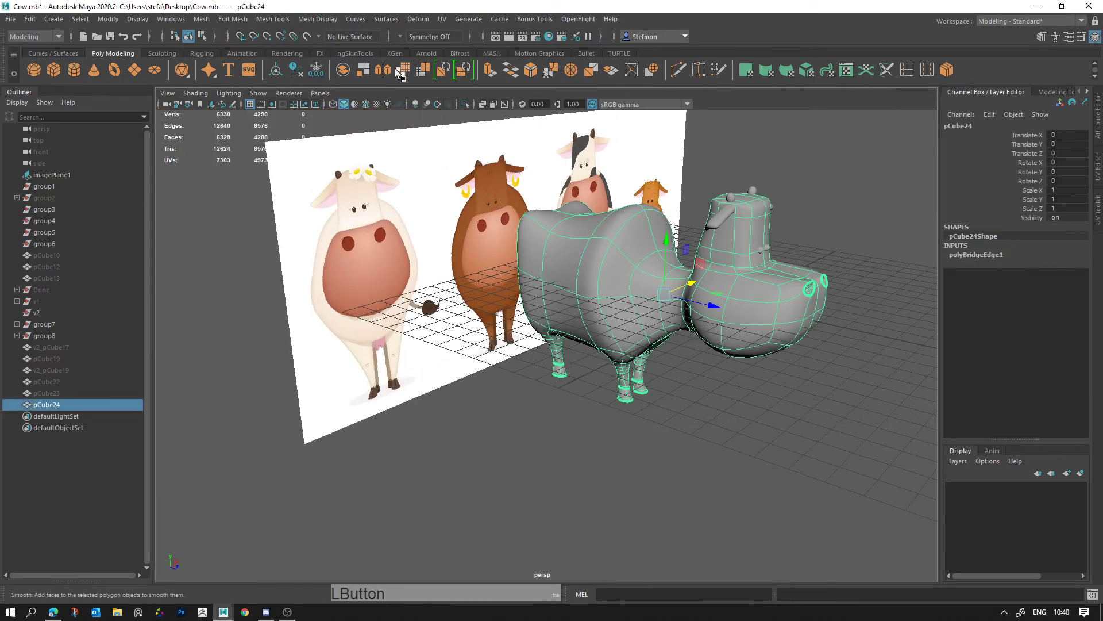
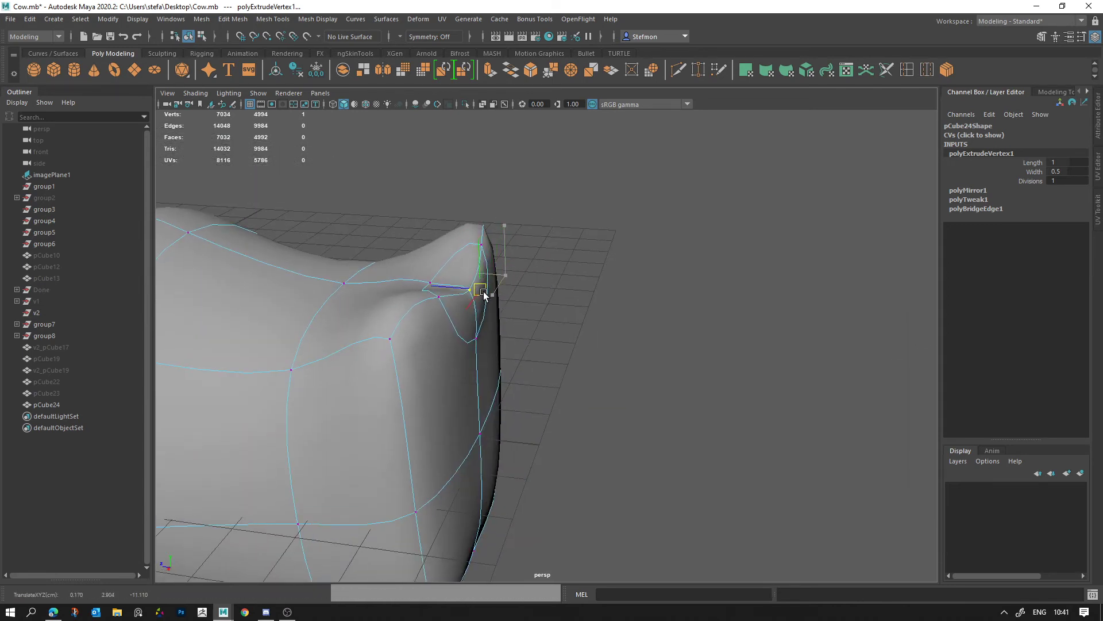
pyautogui.click(515, 300)
pyautogui.press('q')
pyautogui.rightClick(582, 305)
pyautogui.click(610, 307)
pyautogui.press('r')
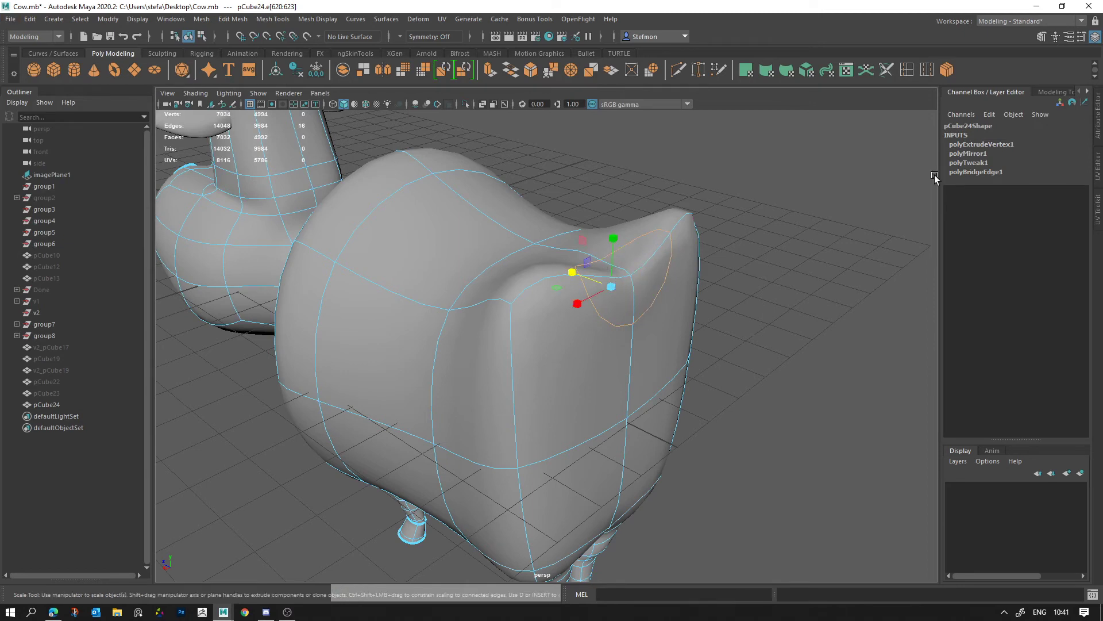
pyautogui.click(1049, 42)
pyautogui.press('r')
pyautogui.click(616, 289)
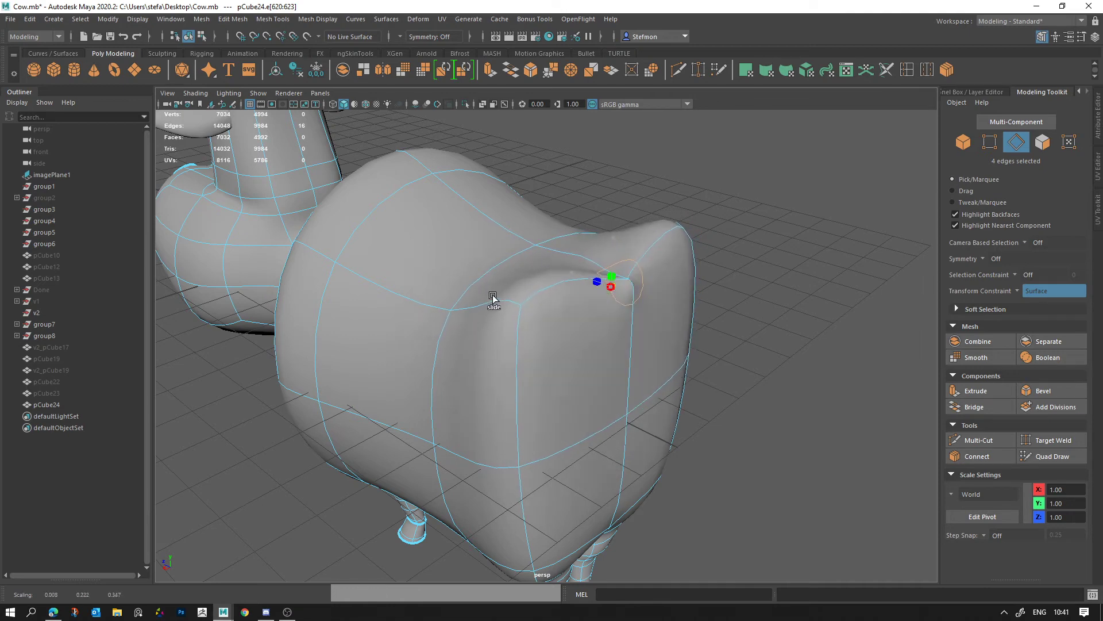
pyautogui.press('1')
pyautogui.click(671, 297)
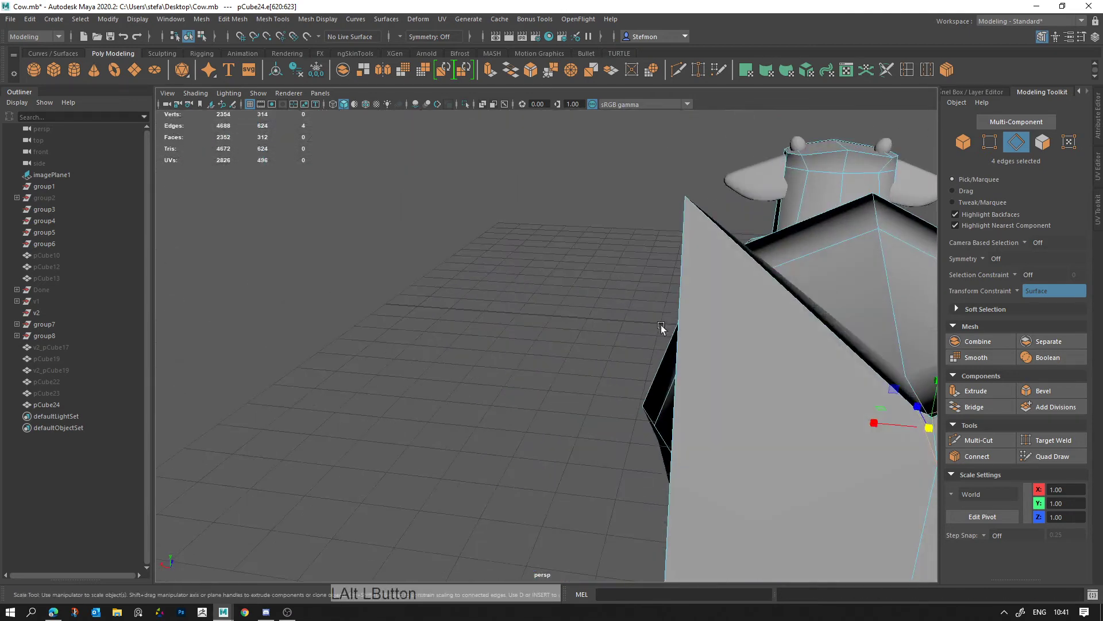
pyautogui.middleClick(509, 273)
pyautogui.click(647, 338)
pyautogui.middleClick(613, 300)
pyautogui.click(663, 320)
pyautogui.rightClick(549, 343)
pyautogui.click(549, 342)
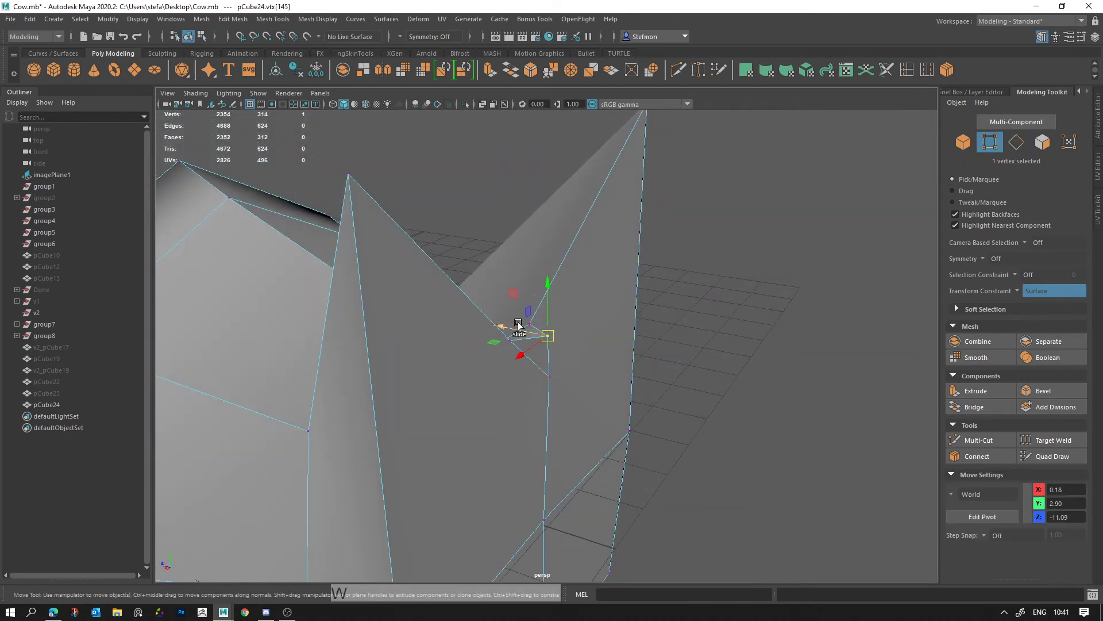
pyautogui.press('3')
pyautogui.click(650, 360)
pyautogui.rightClick(567, 364)
pyautogui.click(535, 375)
pyautogui.rightClick(481, 372)
pyautogui.click(479, 371)
pyautogui.rightClick(498, 399)
pyautogui.click(509, 373)
pyautogui.press('w')
pyautogui.click(477, 330)
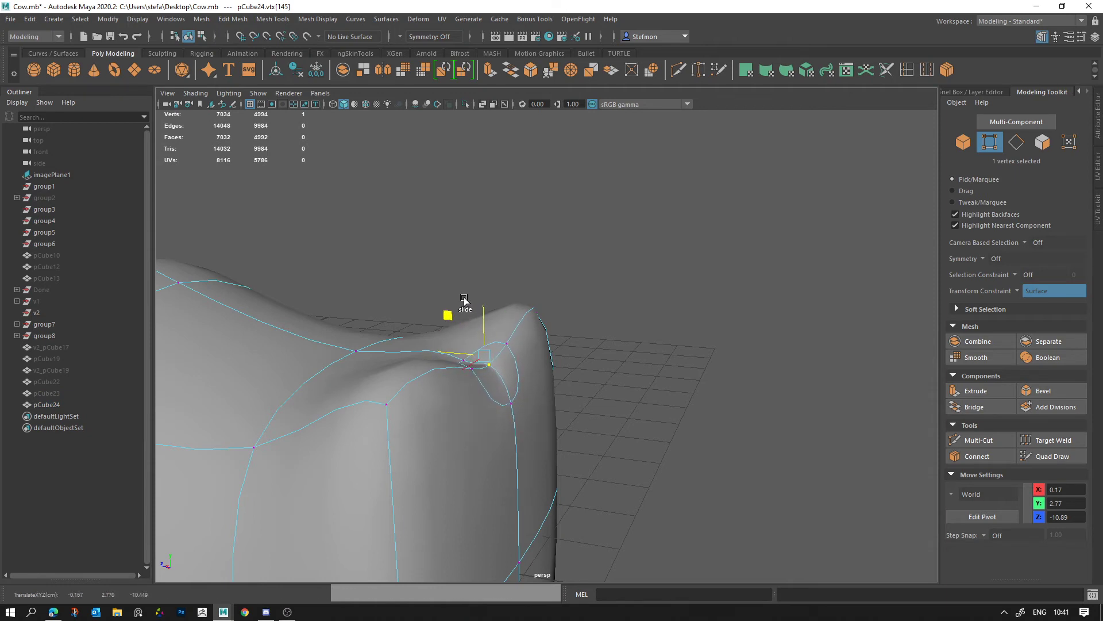
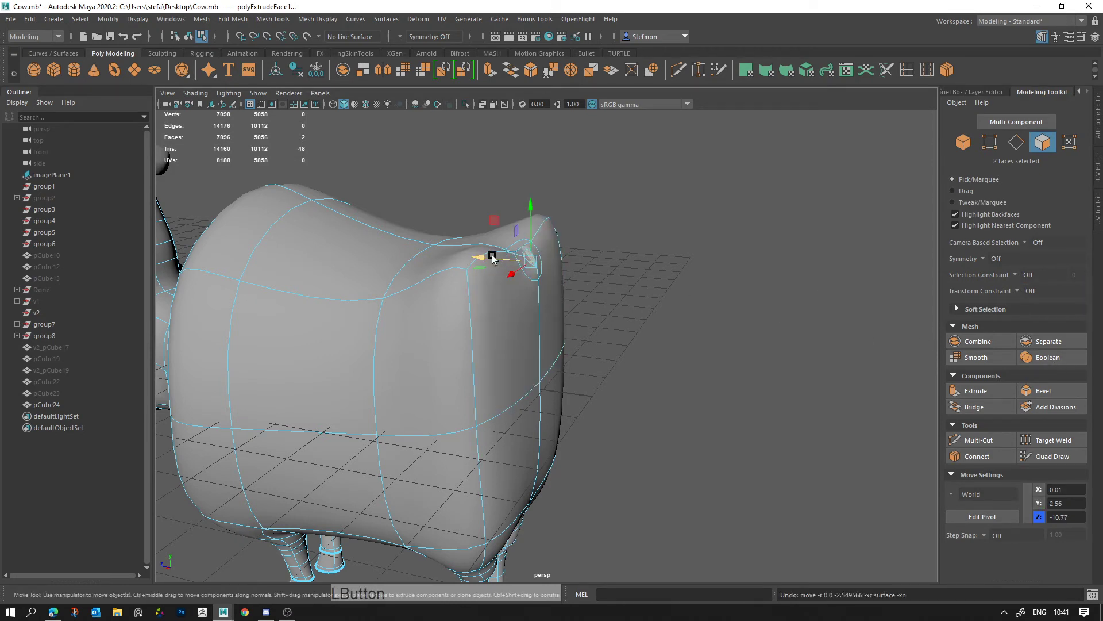
pyautogui.click(727, 340)
pyautogui.press('q')
pyautogui.rightClick(599, 345)
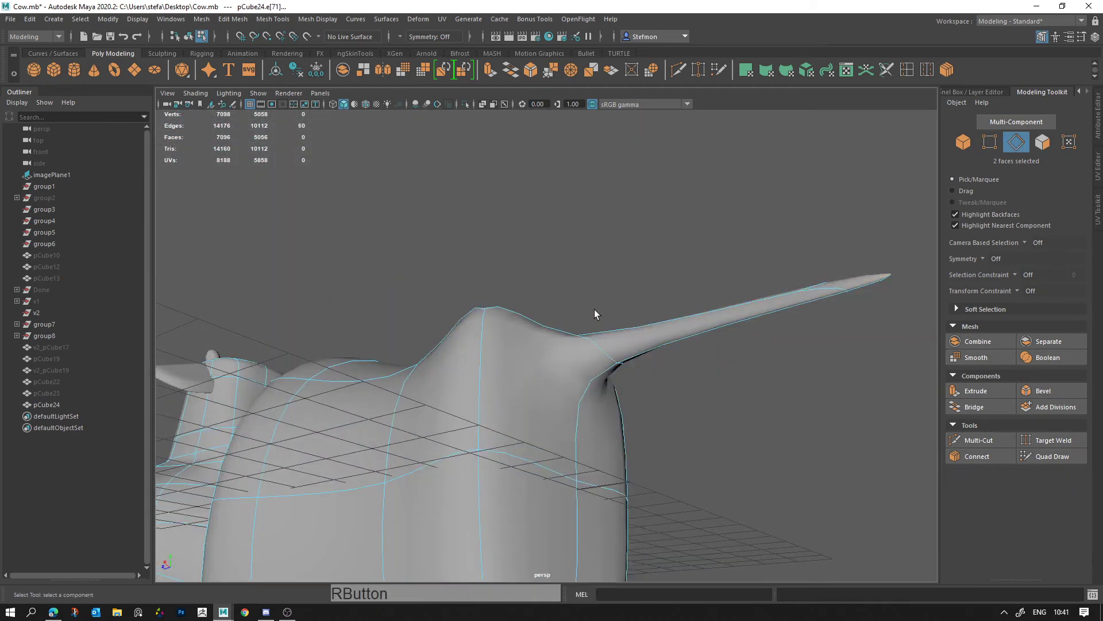
pyautogui.click(601, 354)
pyautogui.click(626, 369)
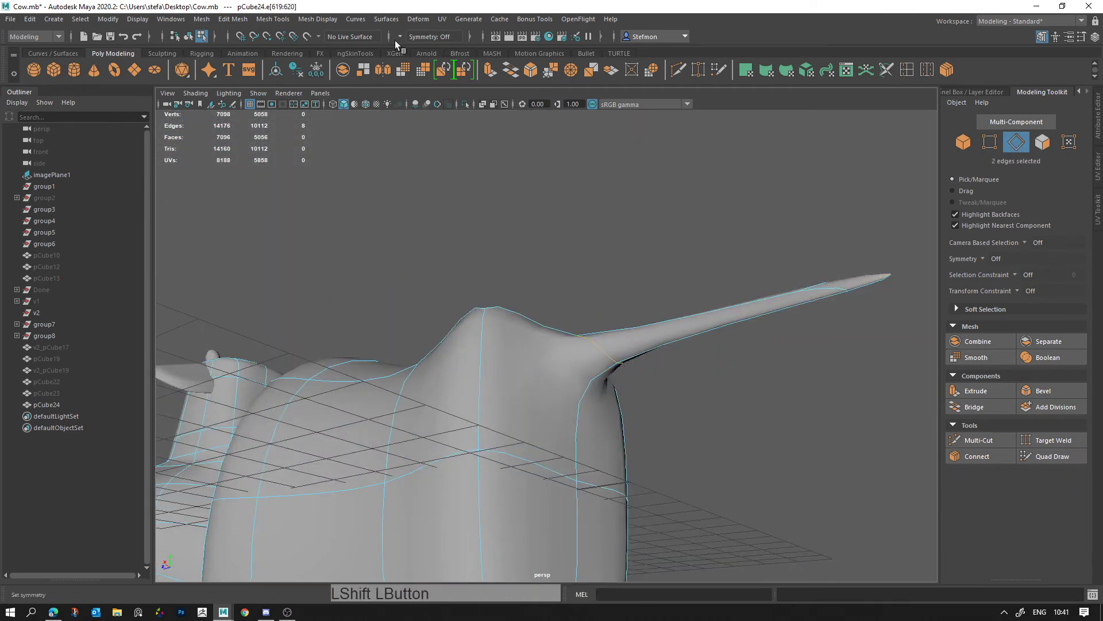
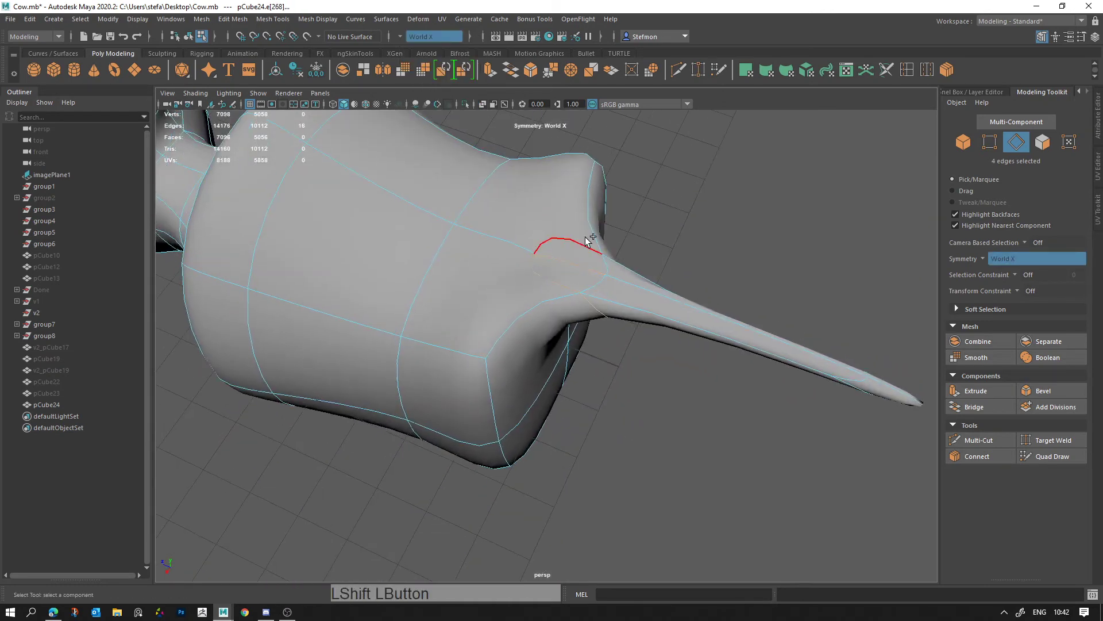
pyautogui.press('ctrl+z')
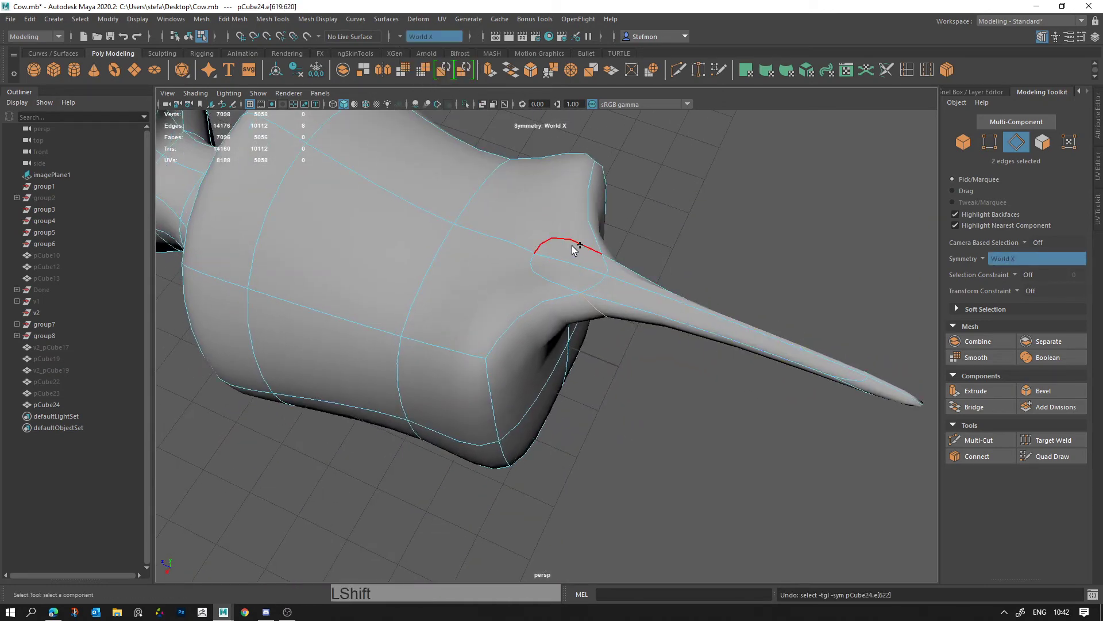
pyautogui.click(733, 226)
pyautogui.press('ctrl+z')
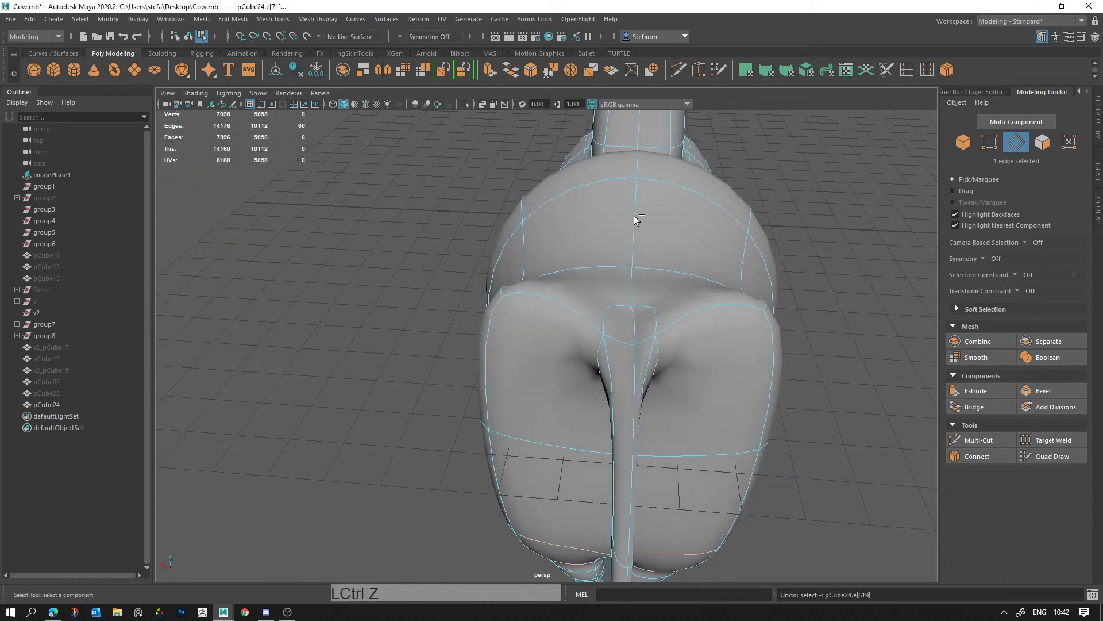
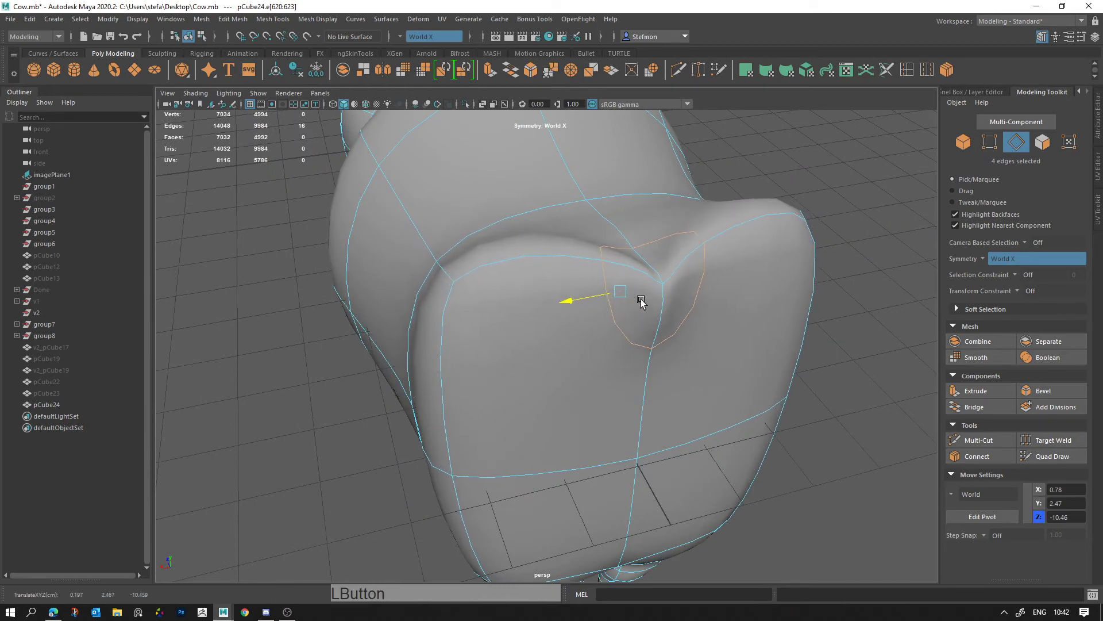
# Step: Try moving and scaling the edge ring around the tail dent with surface sliding, undoing each attempt
pyautogui.click(628, 247)
pyautogui.press('ctrl+z')
pyautogui.click(1022, 295)
pyautogui.press('w')
pyautogui.click(556, 305)
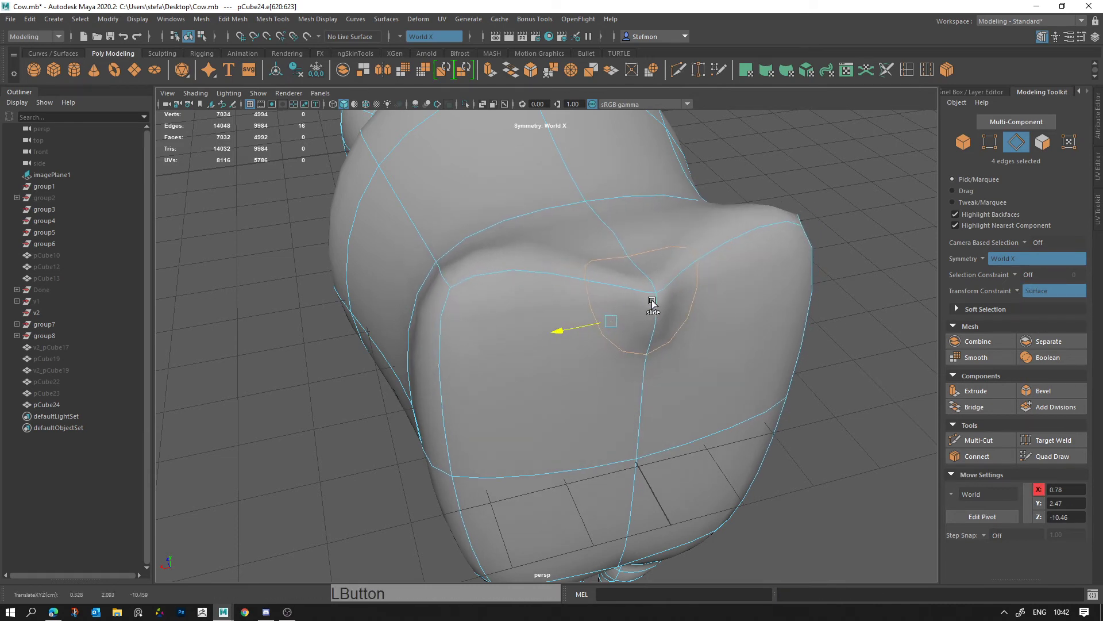
pyautogui.press('ctrl+z')
pyautogui.press('r')
pyautogui.click(576, 294)
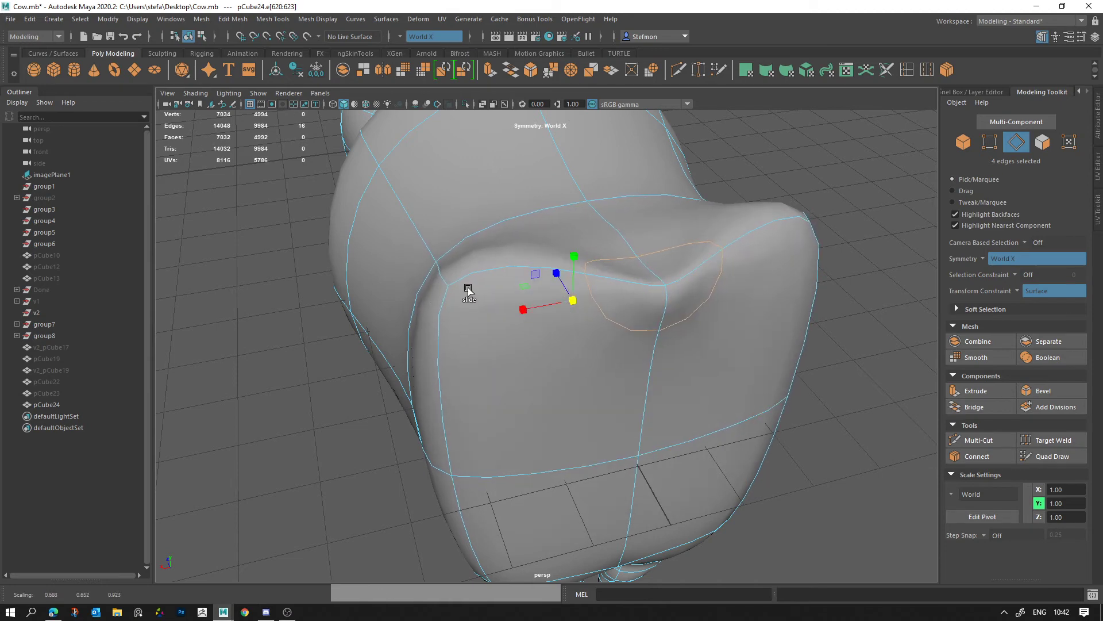
pyautogui.press('ctrl+z')
# Step: Switch to vertices on the unsmoothed body and slide the tail-base vertices into place
pyautogui.rightClick(660, 264)
pyautogui.click(676, 288)
pyautogui.press('1')
pyautogui.click(614, 267)
pyautogui.click(526, 301)
pyautogui.click(627, 320)
pyautogui.press('w')
pyautogui.click(523, 251)
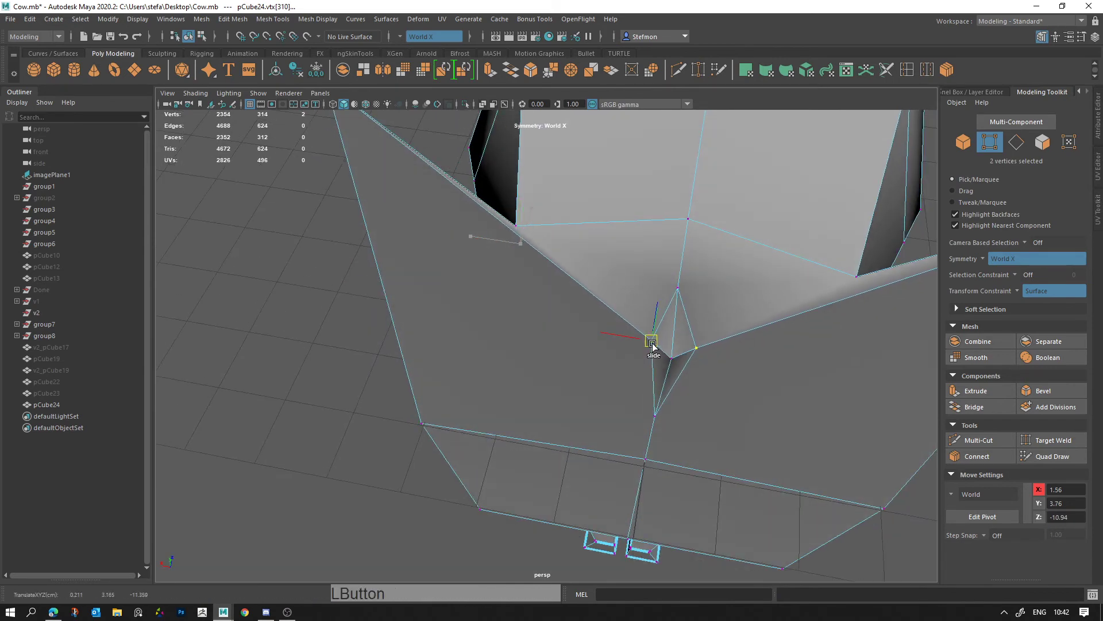
# Step: Reposition the tail-base vertices one by one, including the centre and rear-corner ones, into a neat ring
pyautogui.click(688, 283)
pyautogui.click(642, 279)
pyautogui.click(713, 319)
pyautogui.click(644, 334)
pyautogui.click(634, 472)
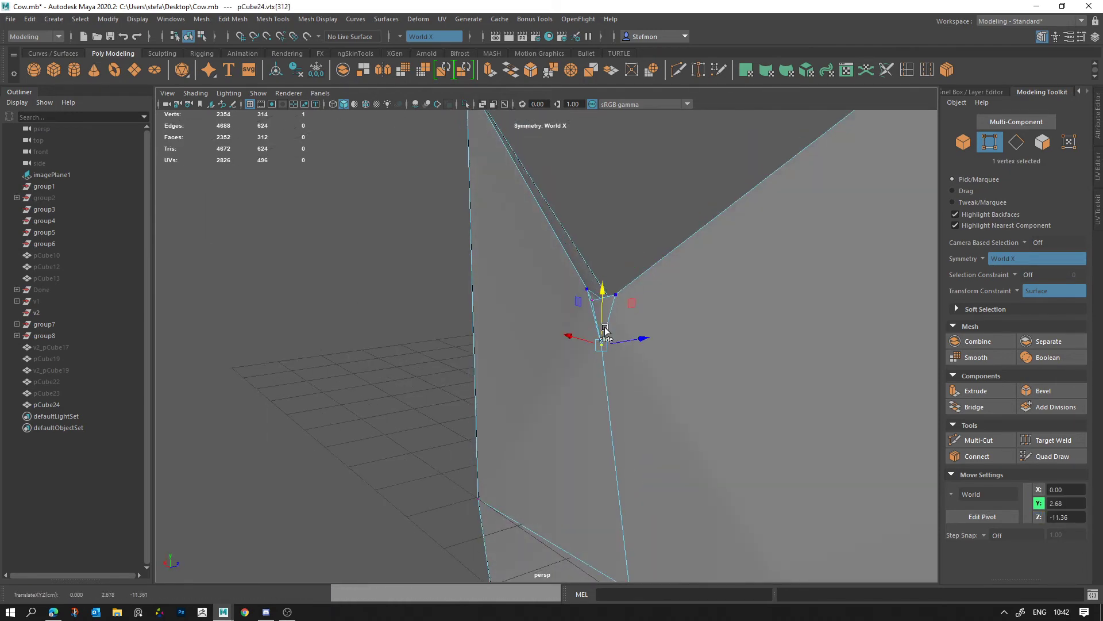
pyautogui.click(626, 370)
pyautogui.press('q')
pyautogui.doubleClick(664, 271)
pyautogui.click(1015, 294)
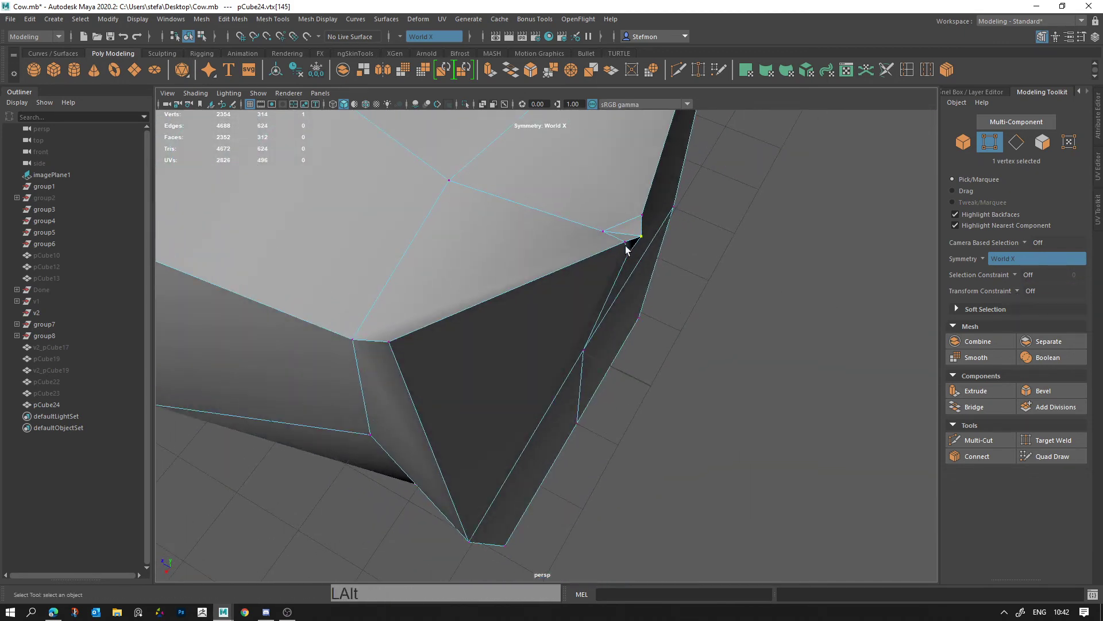
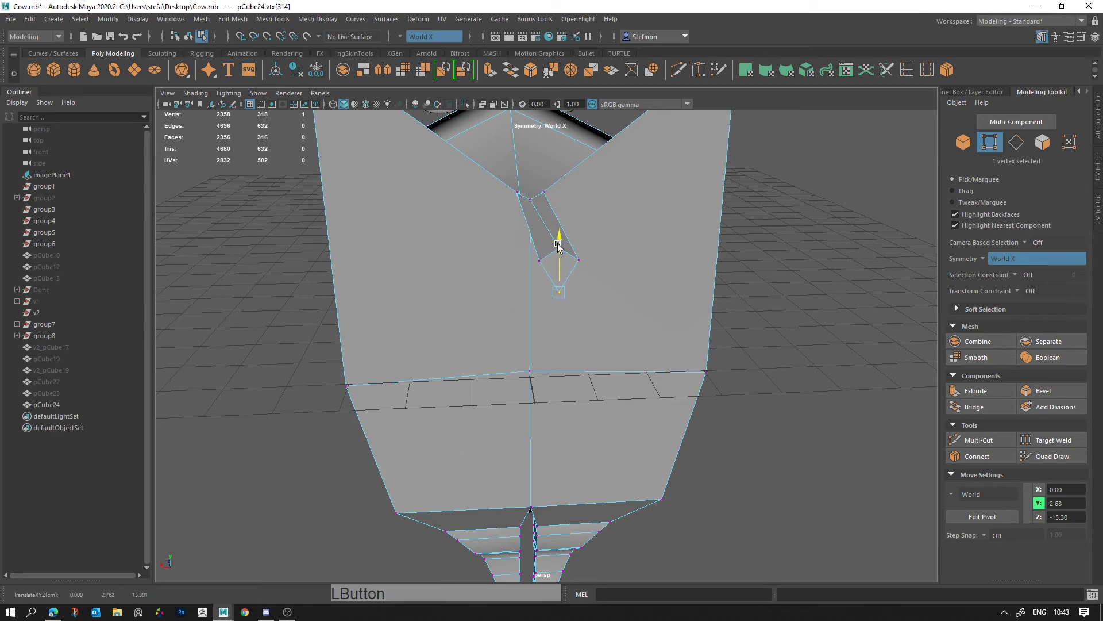
# Step: Select the tail-tip vertices through the component marking menus, ready to transform them
pyautogui.click(683, 254)
pyautogui.rightClick(542, 211)
pyautogui.click(633, 220)
pyautogui.click(594, 250)
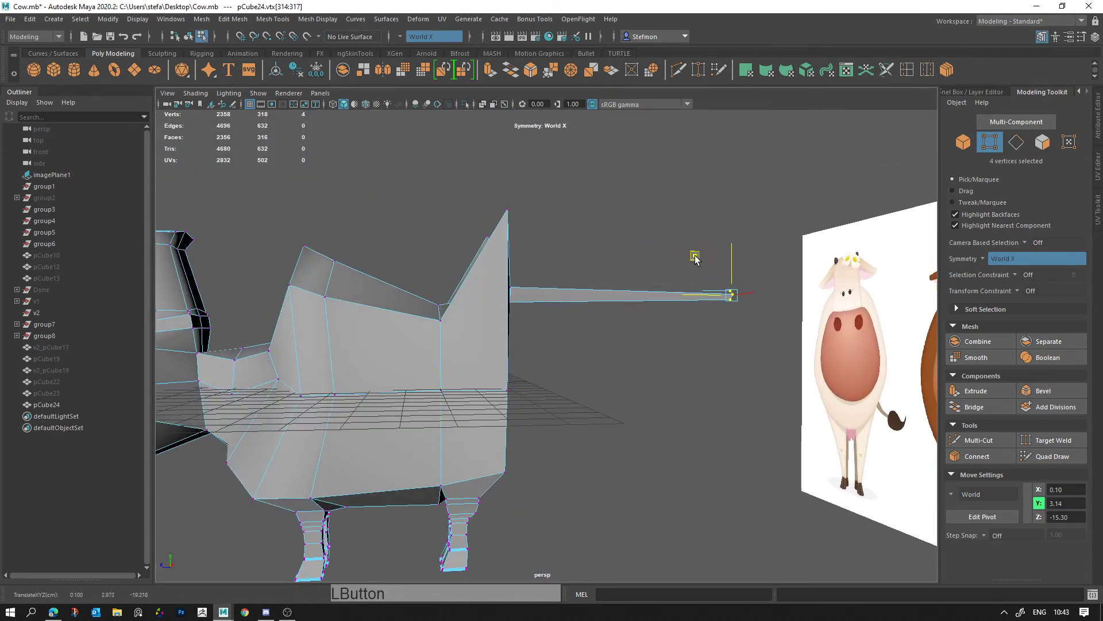
pyautogui.rightClick(587, 259)
pyautogui.click(485, 266)
pyautogui.click(597, 317)
pyautogui.click(622, 282)
pyautogui.press('e')
pyautogui.rightClick(555, 315)
pyautogui.click(605, 418)
pyautogui.rightClick(543, 397)
pyautogui.click(579, 390)
# Step: In front and four-panel views, move the tail tip down so the tail angles diagonally behind the cow
pyautogui.press('space')
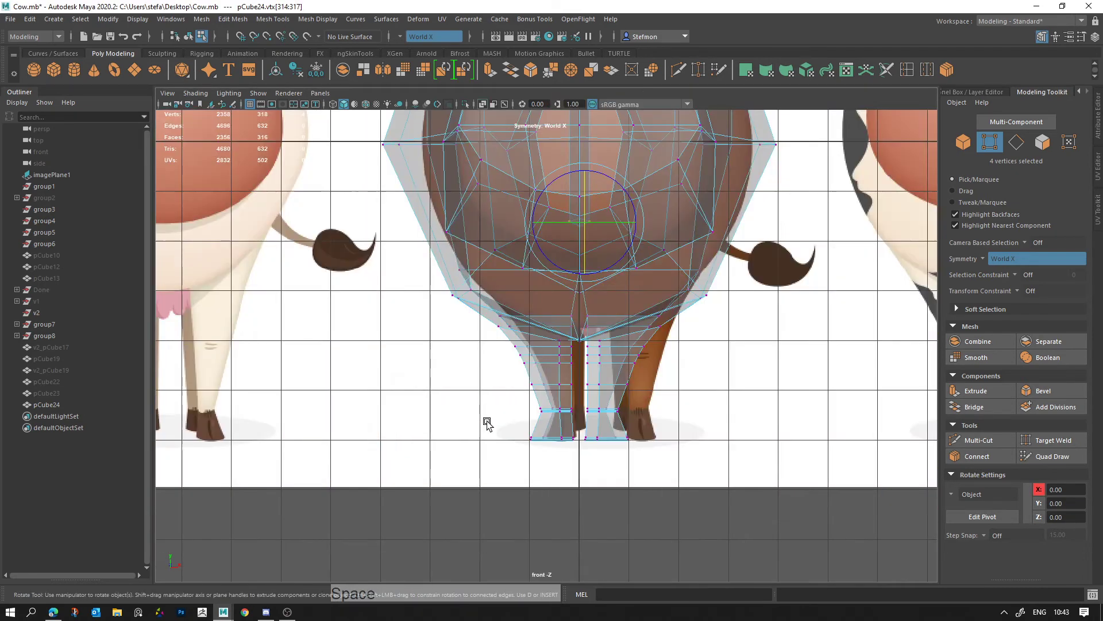
pyautogui.middleClick(684, 325)
pyautogui.press('w')
pyautogui.click(523, 298)
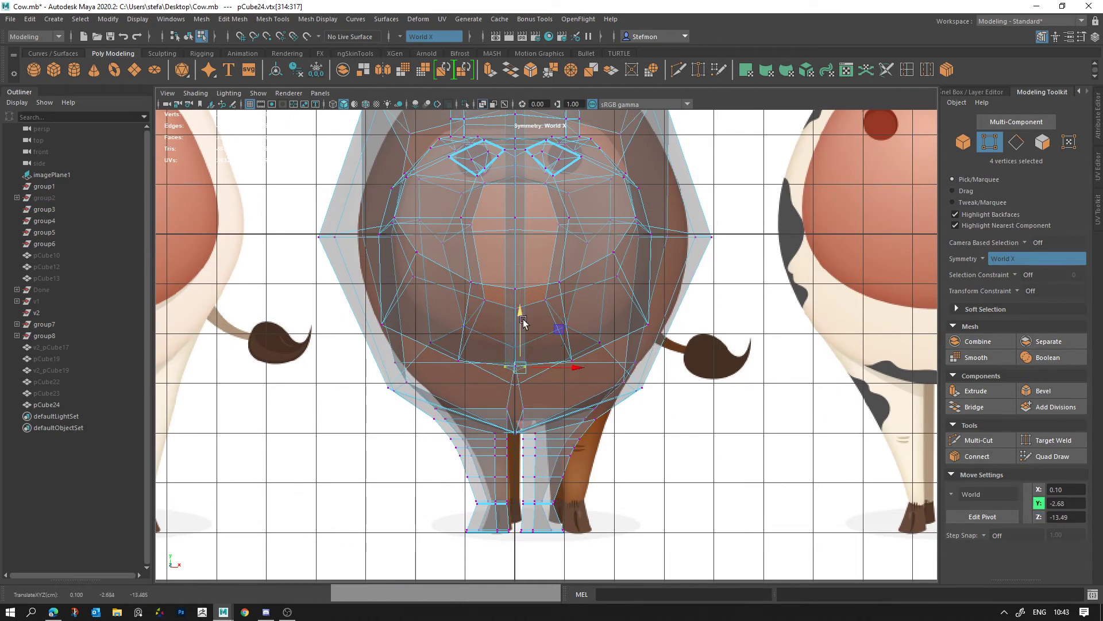
pyautogui.click(524, 343)
pyautogui.press('space')
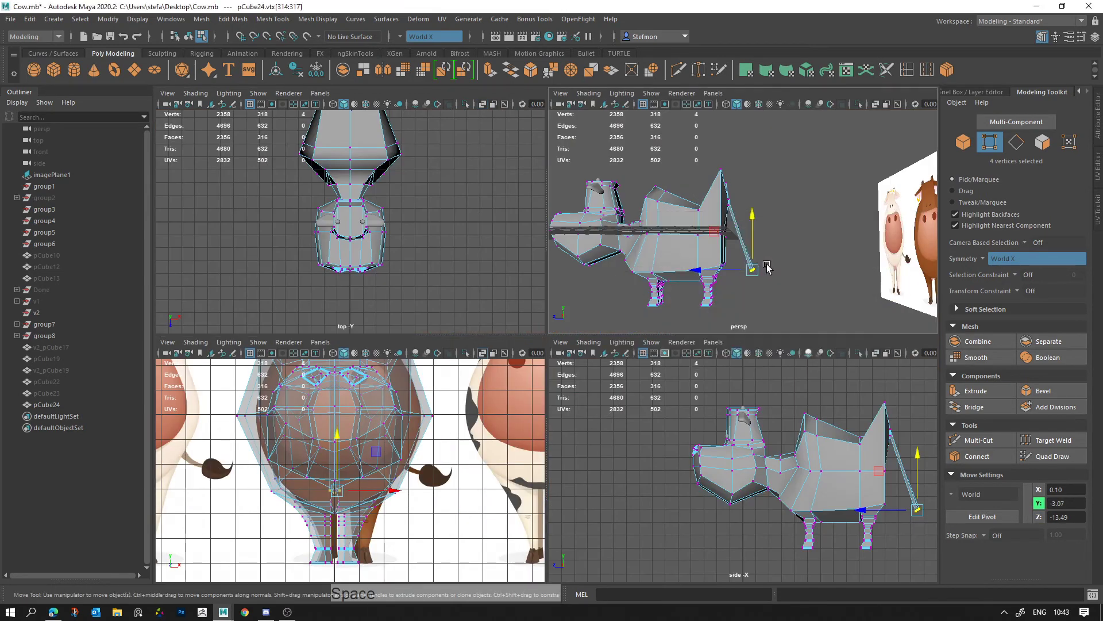
pyautogui.click(766, 270)
pyautogui.rightClick(702, 388)
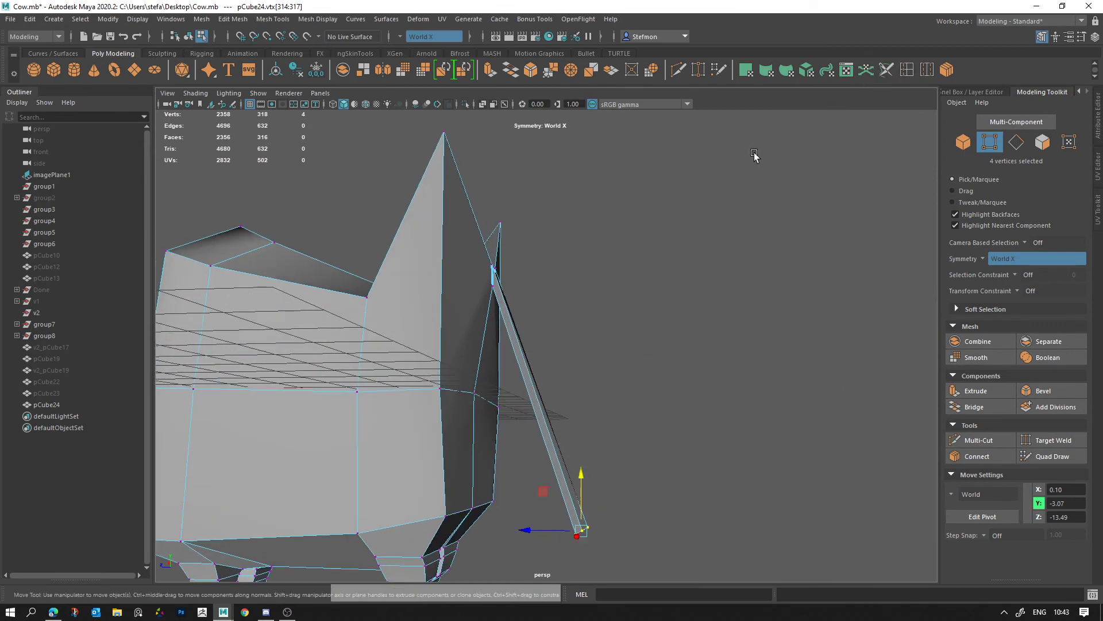
# Step: Insert an edge loop near the tail base and rotate the tail's upper segment downward
pyautogui.click(516, 319)
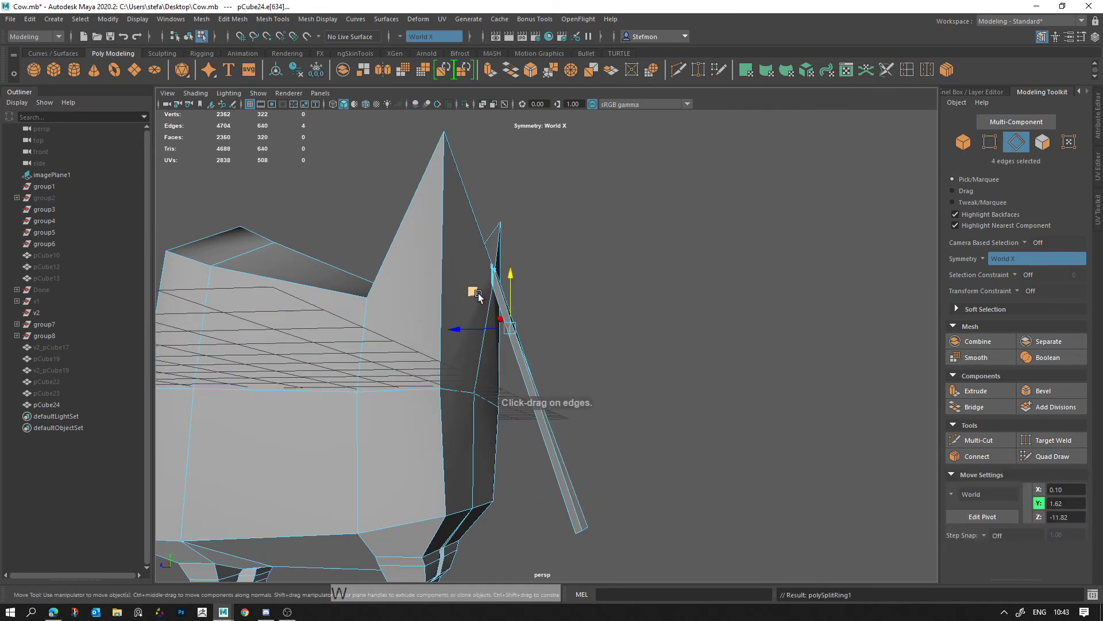
pyautogui.press('q')
pyautogui.click(515, 332)
pyautogui.press('w')
pyautogui.click(479, 296)
pyautogui.press('ctrl+z')
pyautogui.rightClick(520, 332)
pyautogui.click(490, 349)
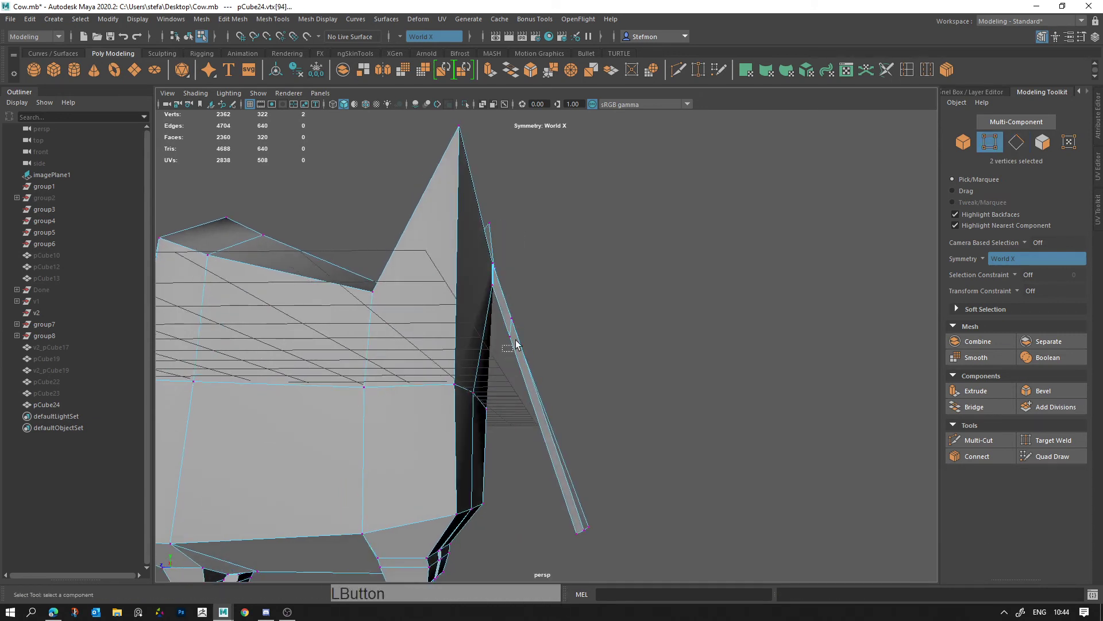
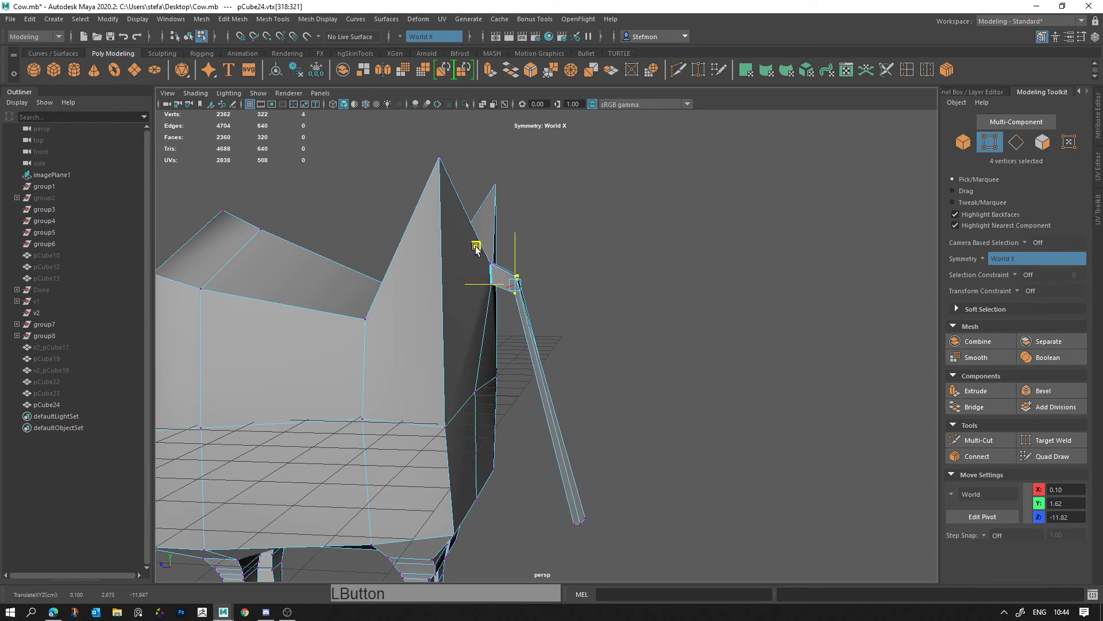
pyautogui.press('e')
pyautogui.click(558, 258)
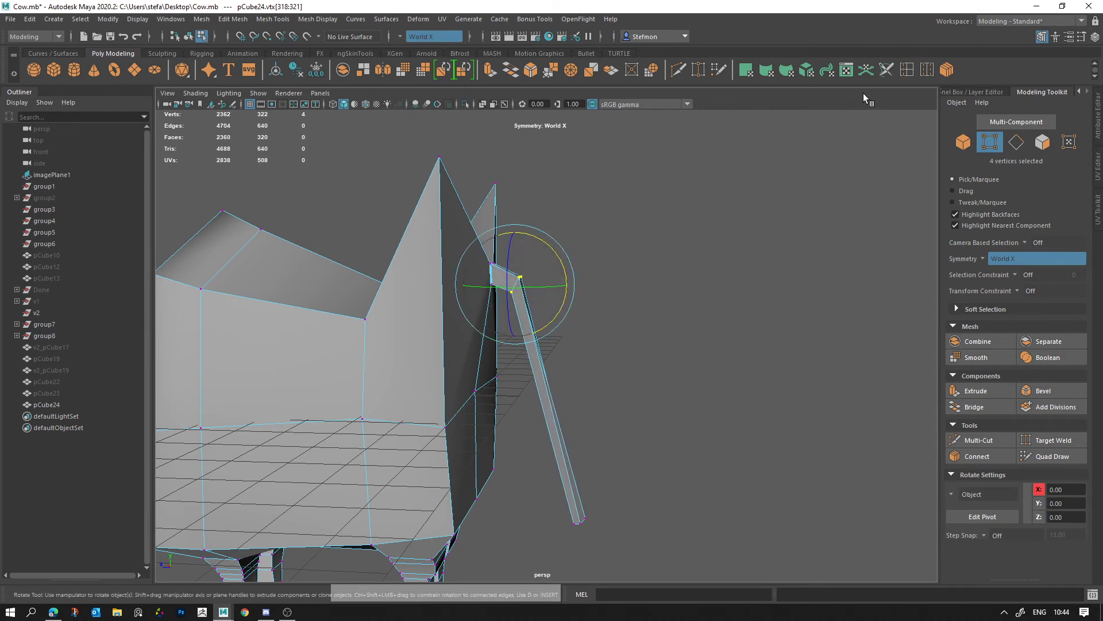
# Step: Add a second tail loop, bend the lower tail down and straighten the tip to hang vertically
pyautogui.click(904, 80)
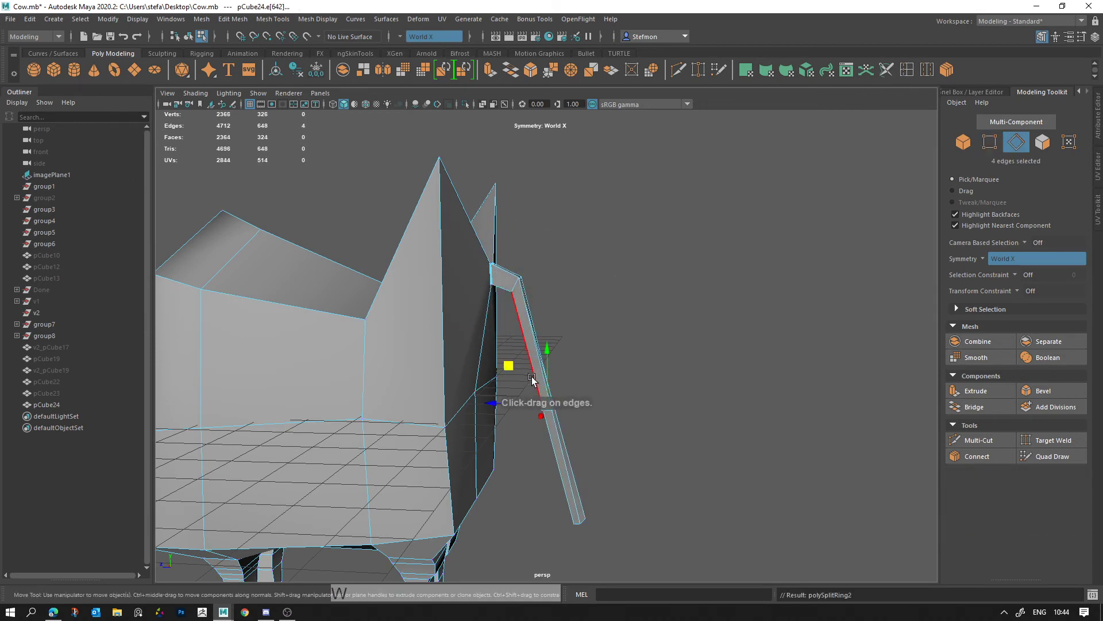
pyautogui.press('e')
pyautogui.click(591, 311)
pyautogui.middleClick(619, 366)
pyautogui.rightClick(620, 416)
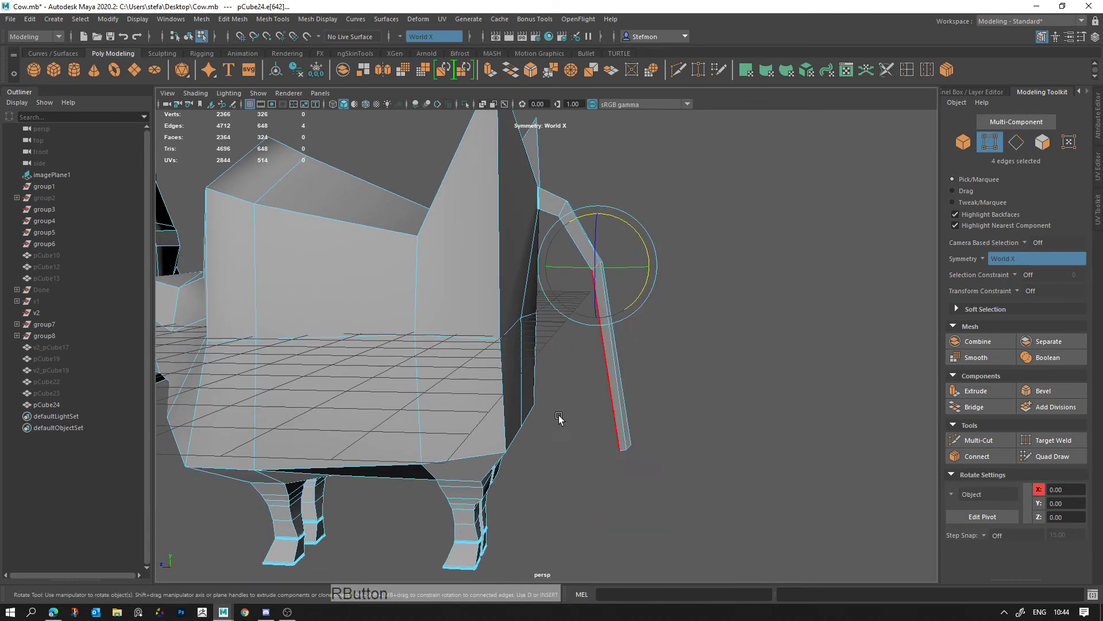
pyautogui.click(584, 465)
pyautogui.press('w')
pyautogui.click(592, 415)
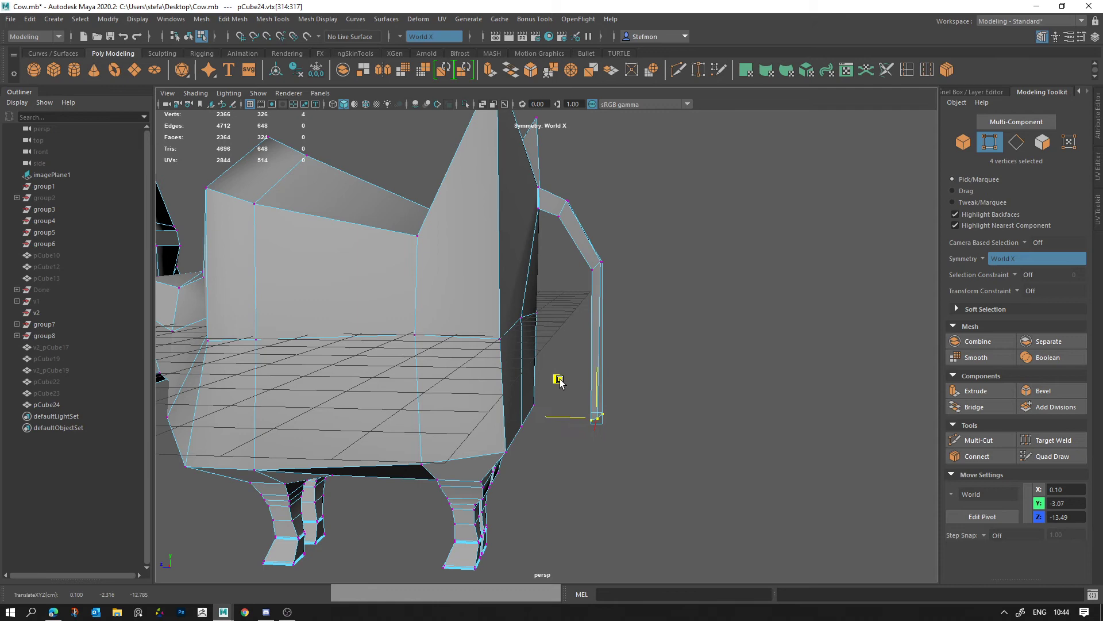
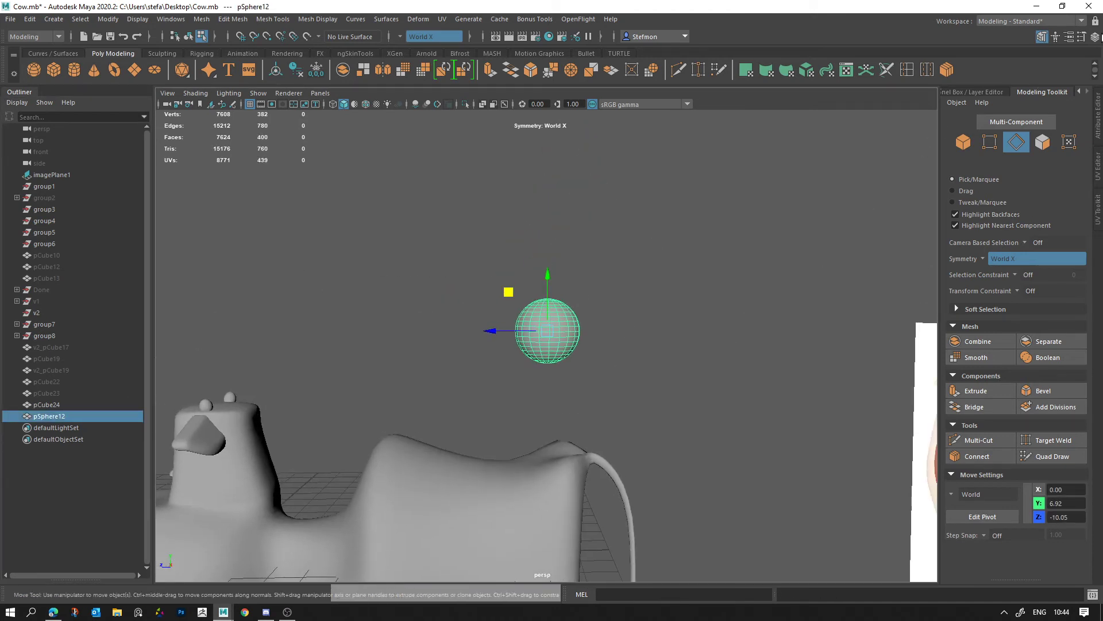
# Step: Set polySphere1 to 8 axis and 5 height subdivisions, preview it smoothed and switch to its vertices
pyautogui.click(1101, 39)
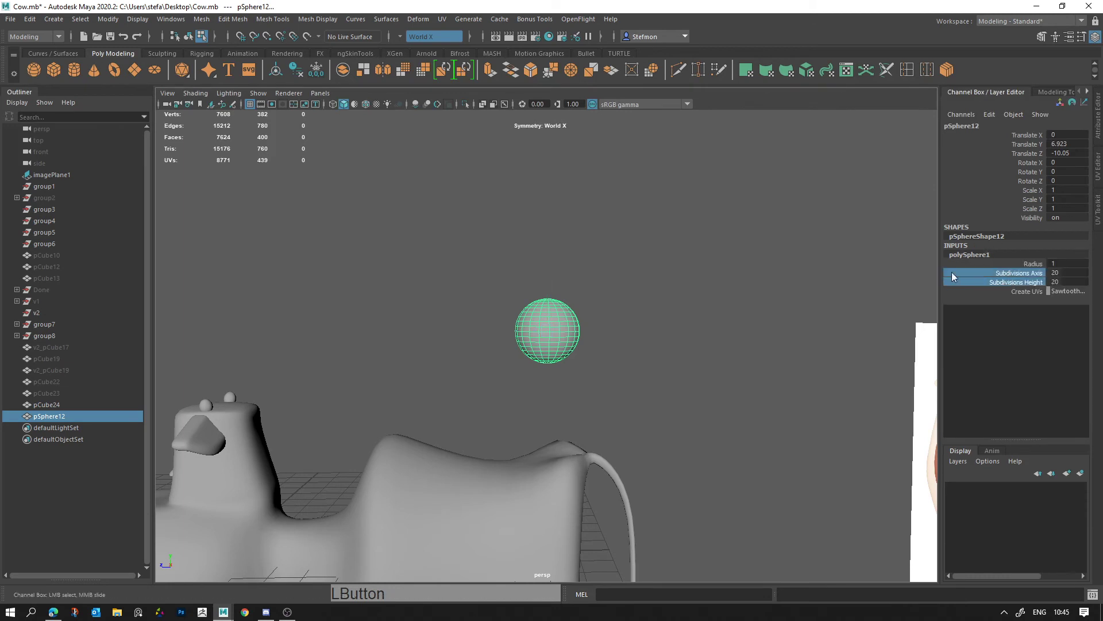
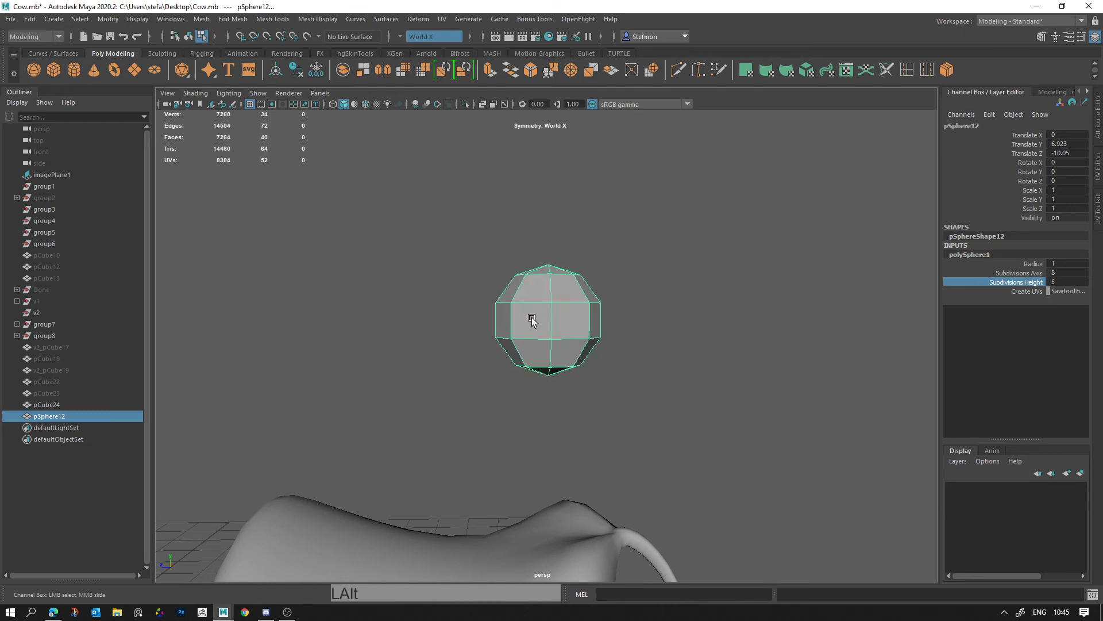
pyautogui.rightClick(529, 320)
pyautogui.click(541, 317)
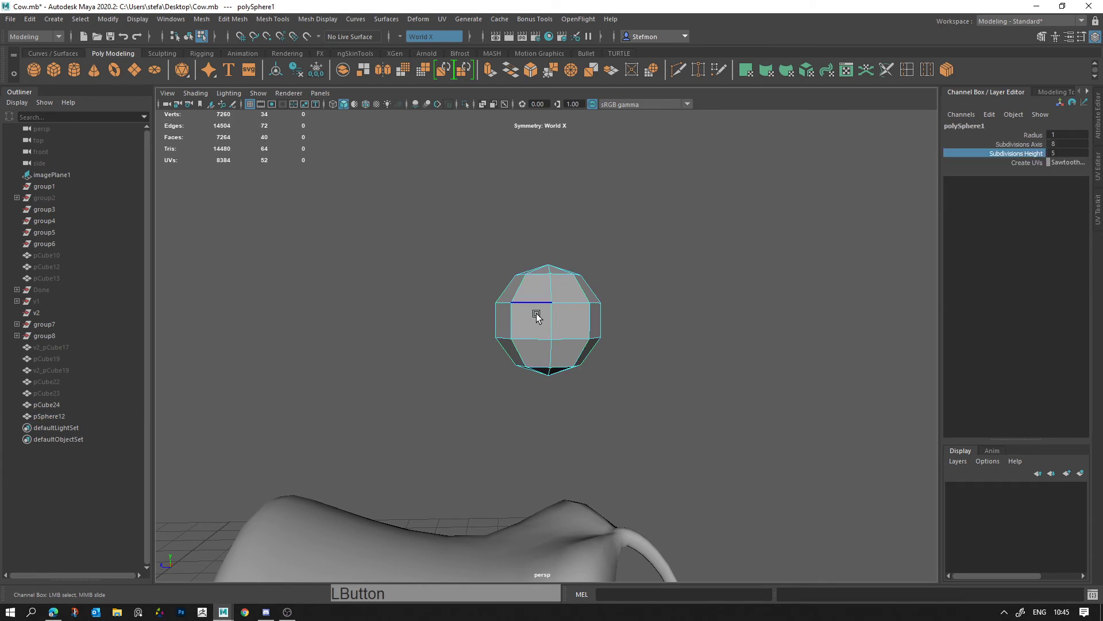
pyautogui.press('3')
pyautogui.rightClick(567, 313)
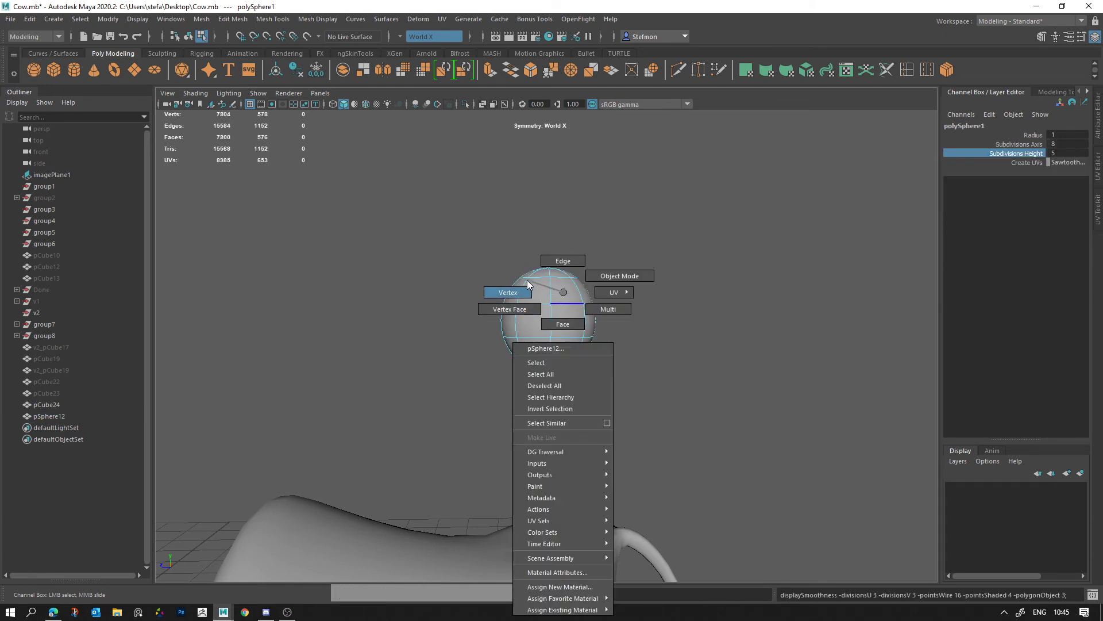
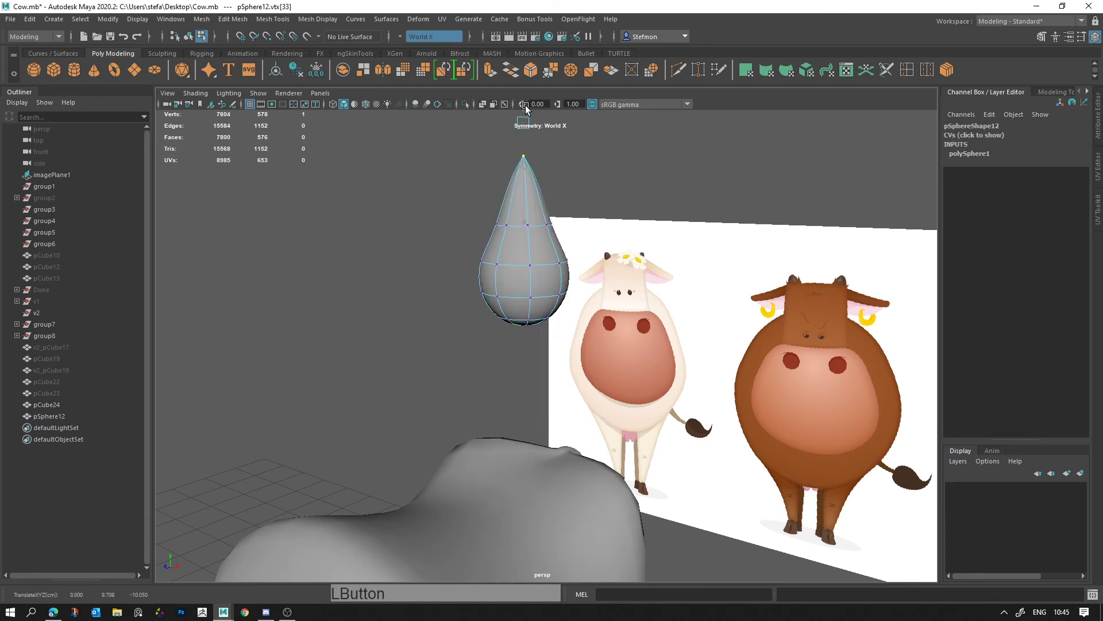
# Step: Scale the sphere's edge loops so the middle widens and the top narrows toward a teardrop
pyautogui.rightClick(528, 227)
pyautogui.click(520, 237)
pyautogui.press('w')
pyautogui.click(538, 208)
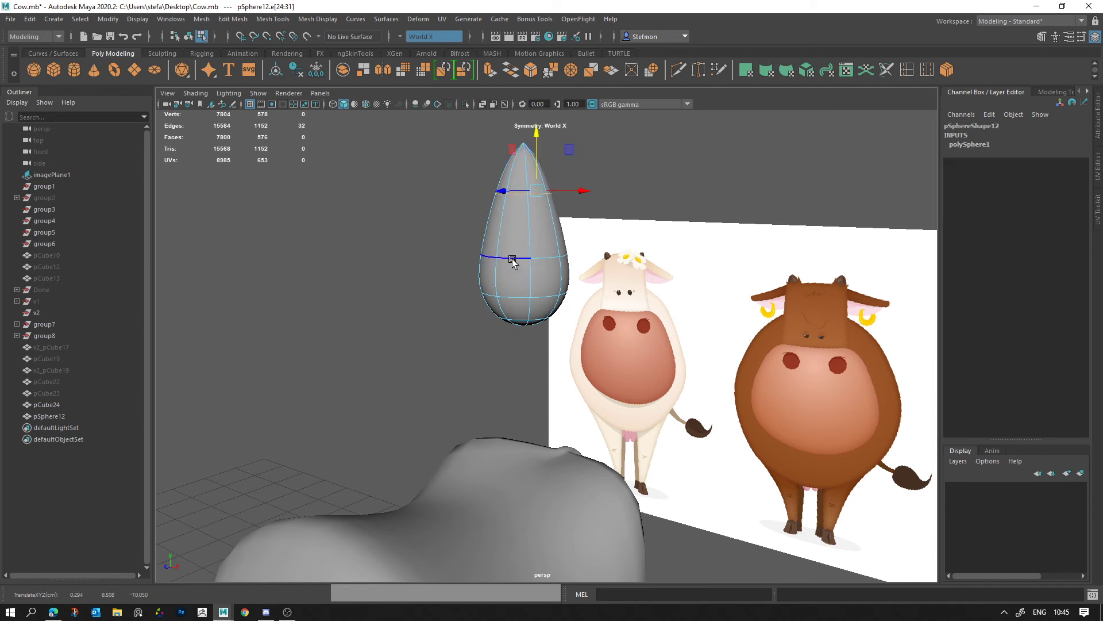
pyautogui.click(516, 287)
pyautogui.press('r')
pyautogui.click(550, 296)
pyautogui.press('q')
pyautogui.click(508, 262)
pyautogui.press('r')
pyautogui.click(553, 264)
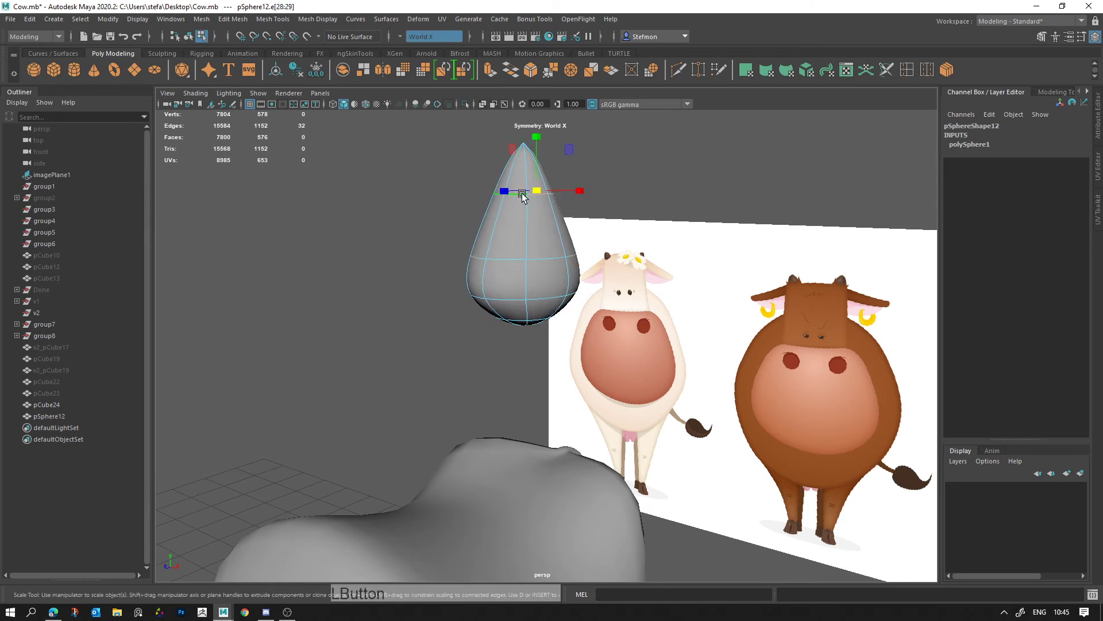
# Step: Scale the top faces down to pull the sphere's top into a sharp point
pyautogui.press('r')
pyautogui.click(541, 193)
pyautogui.press('w')
pyautogui.click(541, 215)
pyautogui.doubleClick(538, 227)
pyautogui.click(544, 223)
pyautogui.press('ctrl+z')
pyautogui.click(580, 273)
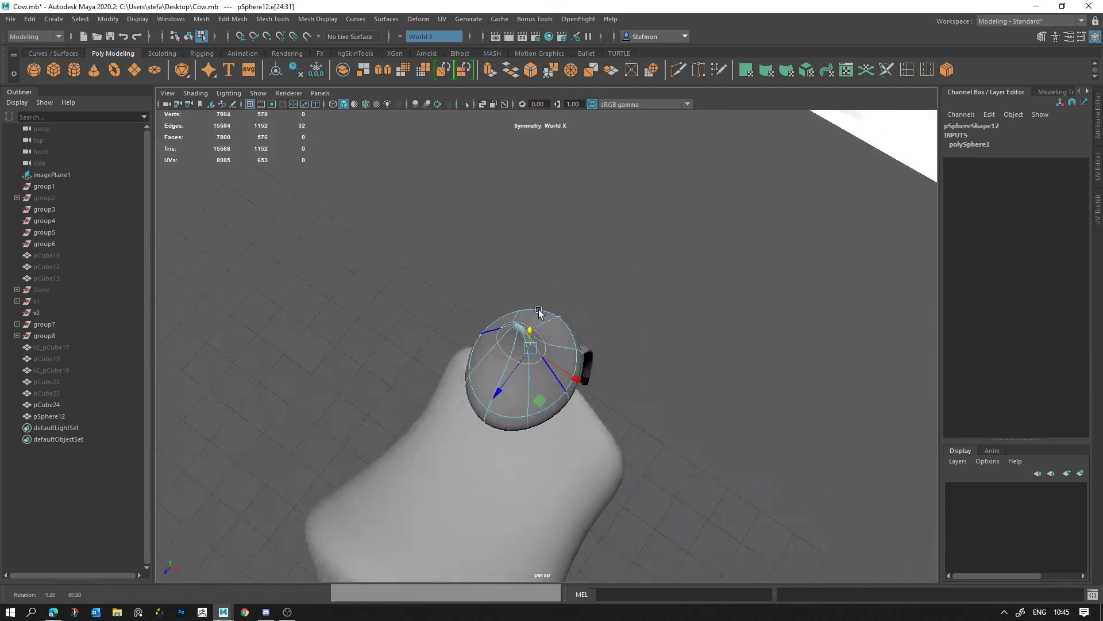
pyautogui.click(512, 174)
pyautogui.click(513, 239)
pyautogui.press('alt+d')
pyautogui.click(576, 267)
pyautogui.press('r')
pyautogui.click(572, 264)
pyautogui.click(511, 296)
pyautogui.rightClick(503, 228)
pyautogui.click(514, 183)
pyautogui.click(561, 288)
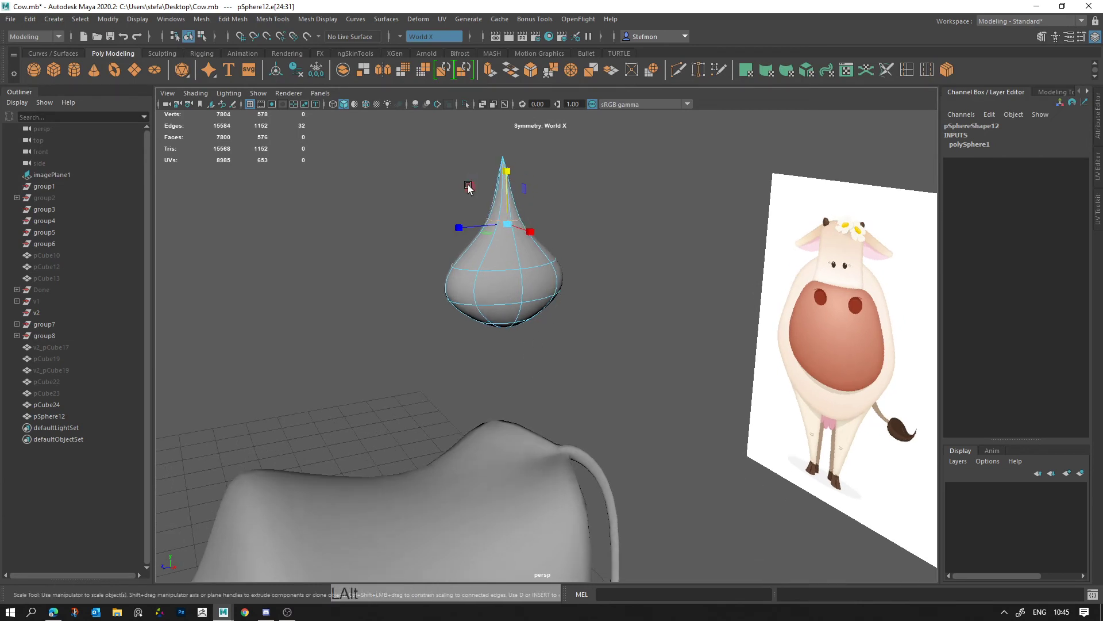
pyautogui.click(479, 190)
# Step: Move and rotate the tip vertices sideways into a curled hook and add an edge loop around the tuft
pyautogui.press('q')
pyautogui.rightClick(507, 173)
pyautogui.click(492, 174)
pyautogui.press('w')
pyautogui.middleClick(512, 180)
pyautogui.click(467, 158)
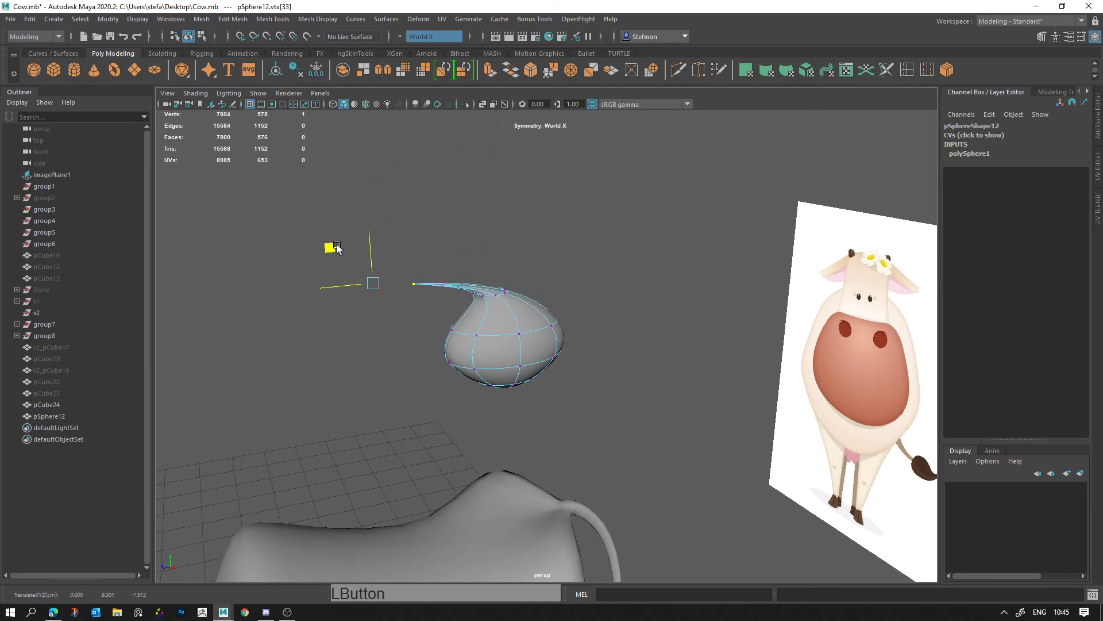
pyautogui.click(463, 276)
pyautogui.rightClick(495, 277)
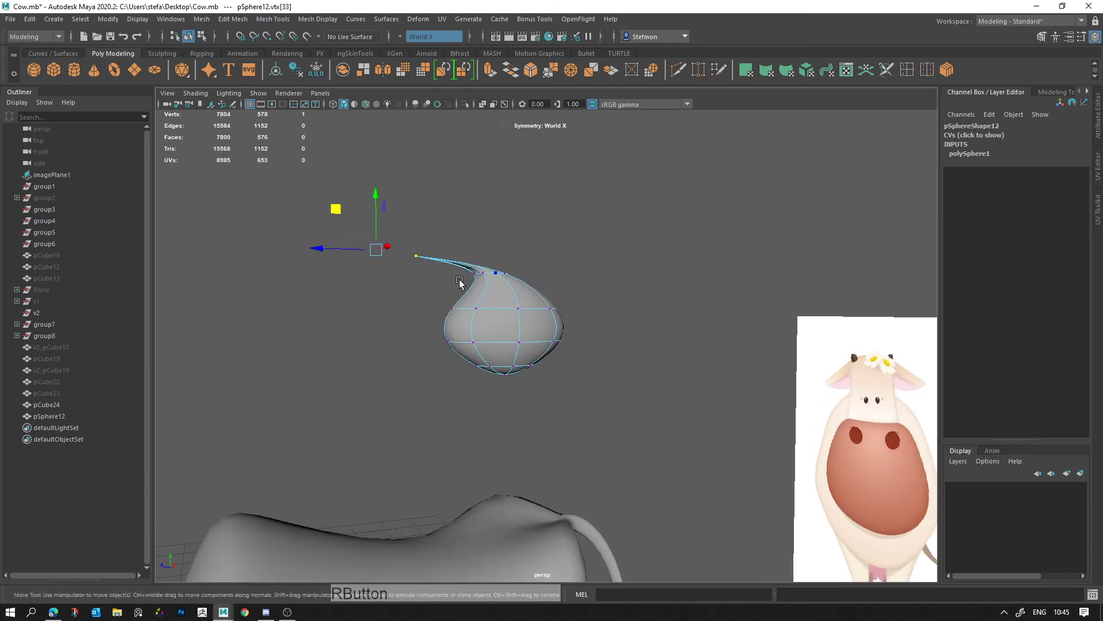
pyautogui.click(486, 272)
pyautogui.press('e')
pyautogui.click(483, 228)
pyautogui.press('w')
pyautogui.click(479, 223)
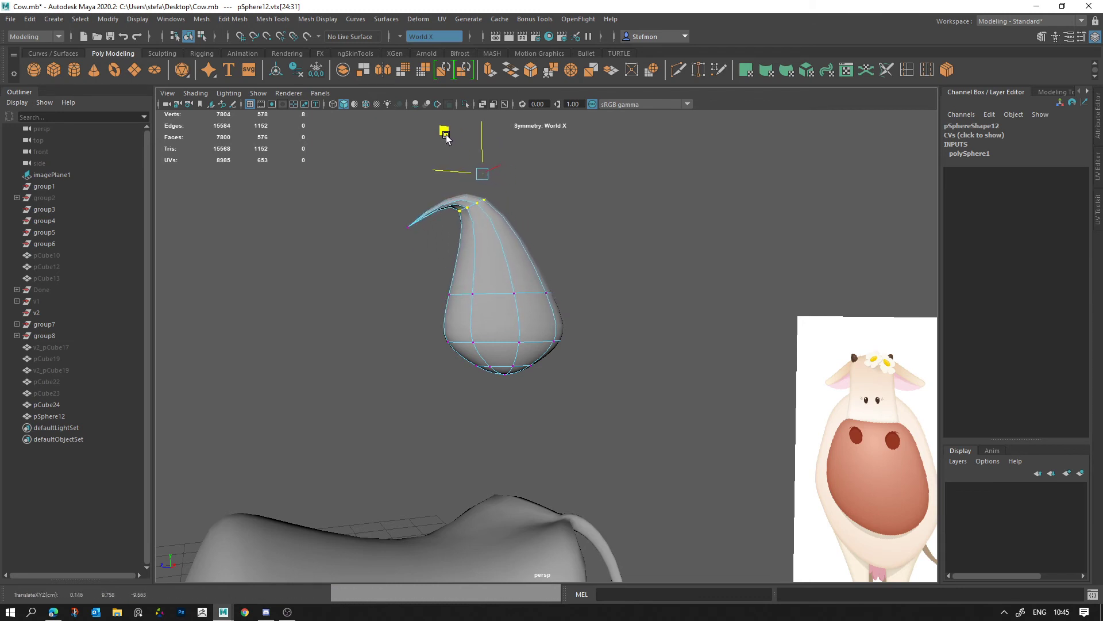
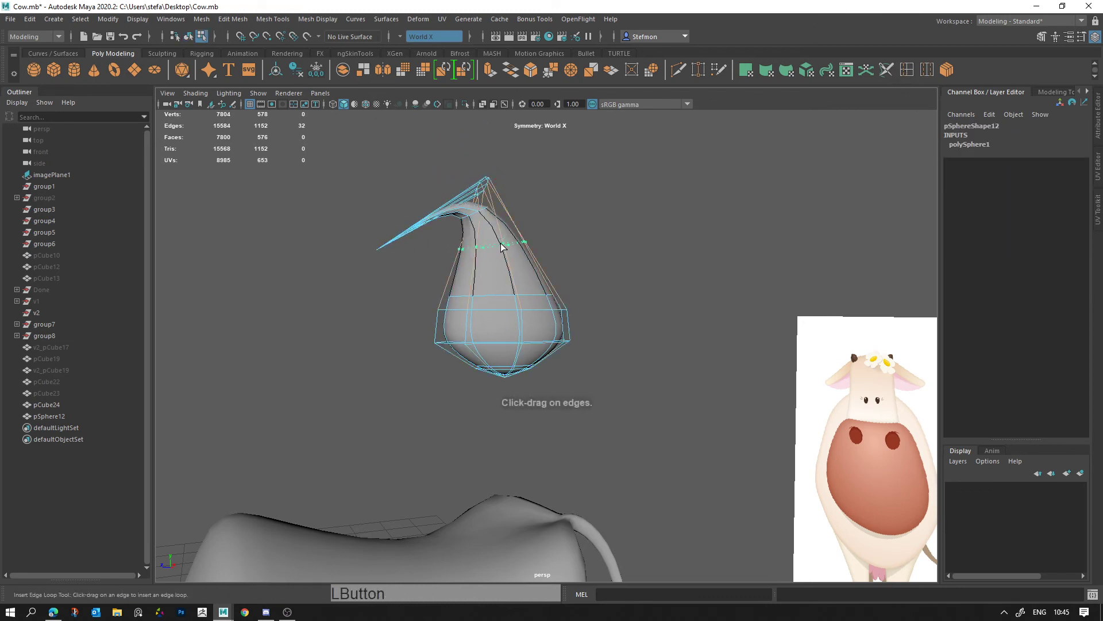
pyautogui.rightClick(478, 212)
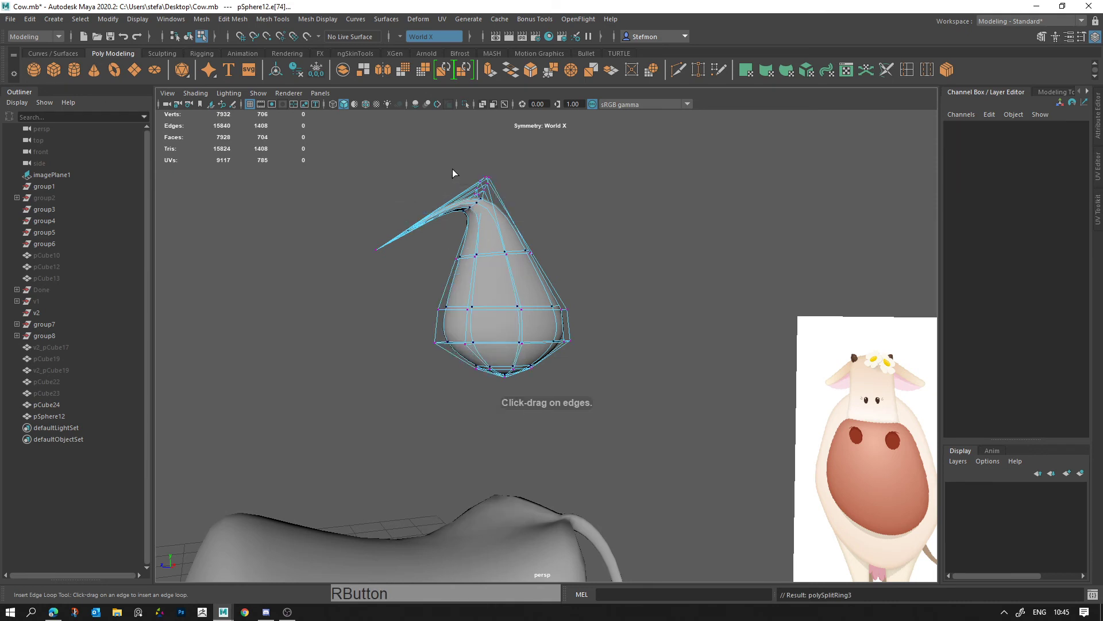
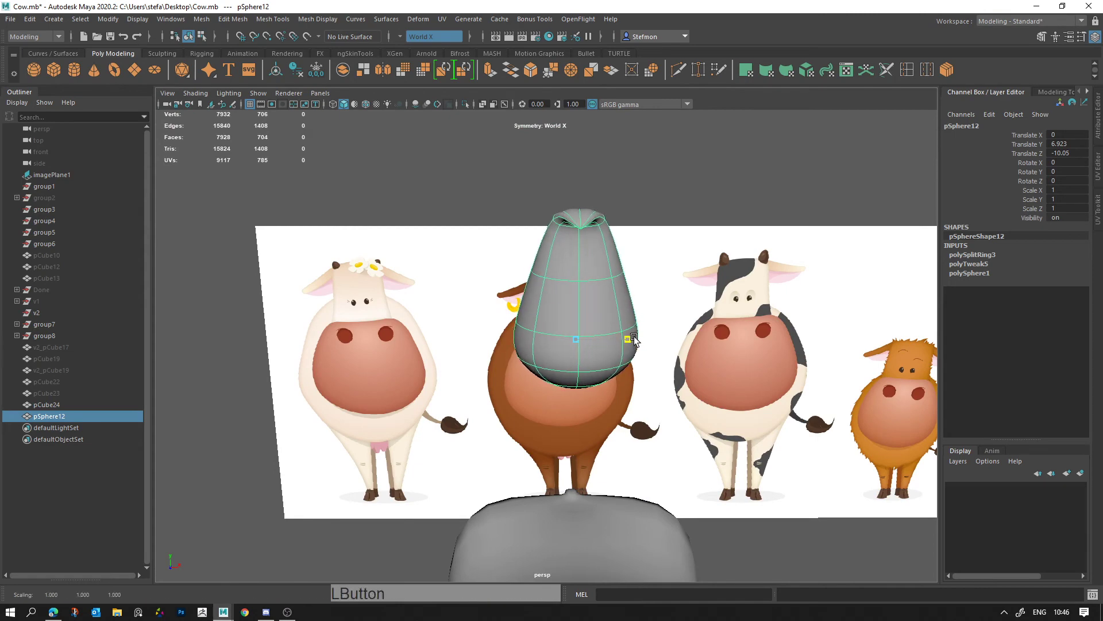
# Step: Select the whole tuft object and frame it in the viewport ready for transforming
pyautogui.click(638, 342)
pyautogui.rightClick(591, 241)
pyautogui.click(584, 203)
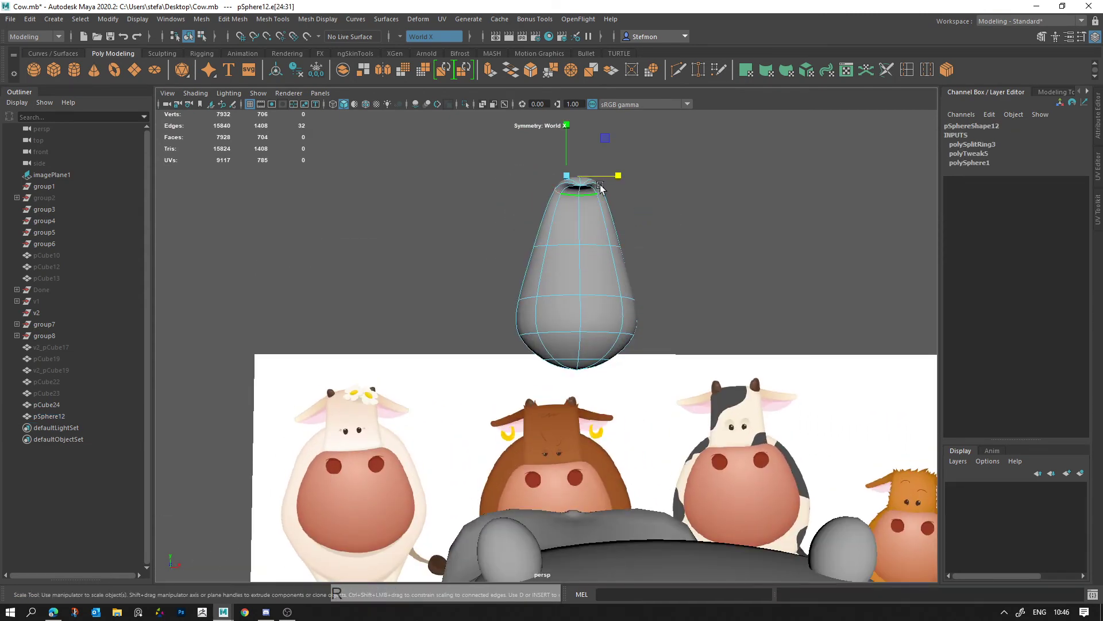
pyautogui.press('ctrl+z')
pyautogui.click(621, 180)
pyautogui.click(568, 256)
pyautogui.click(610, 254)
pyautogui.click(608, 285)
pyautogui.press('alt+d')
pyautogui.click(683, 370)
pyautogui.click(481, 338)
pyautogui.click(566, 345)
pyautogui.rightClick(480, 339)
pyautogui.middleClick(560, 322)
pyautogui.press('d')
pyautogui.click(515, 204)
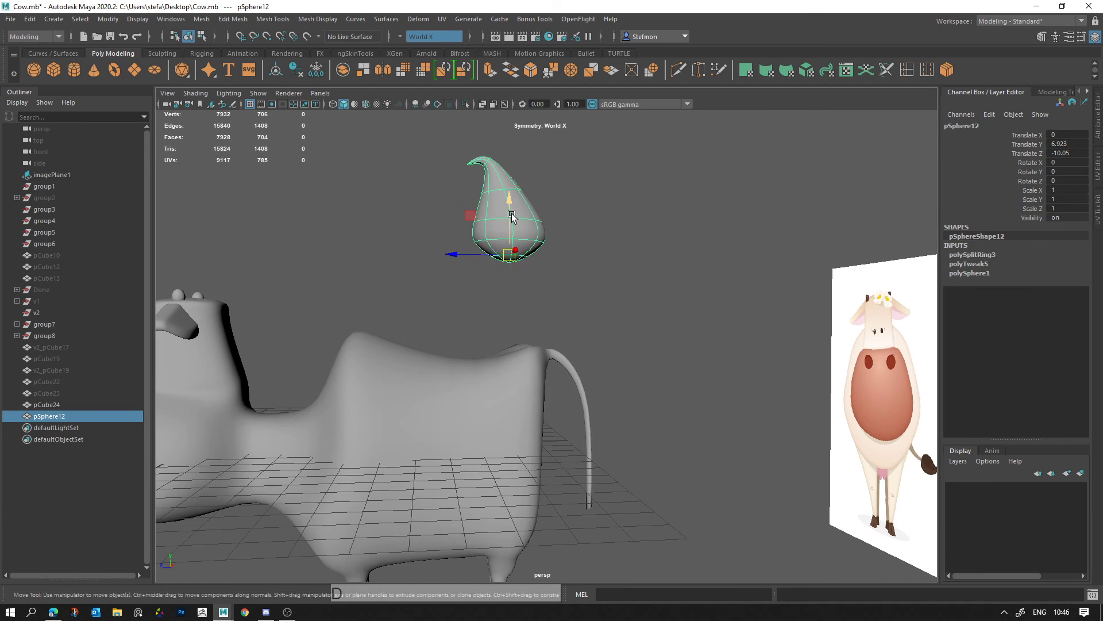
pyautogui.click(516, 265)
# Step: Shrink the tuft to about 0.455 and rotate it sideways so it tips over
pyautogui.press('e')
pyautogui.click(611, 247)
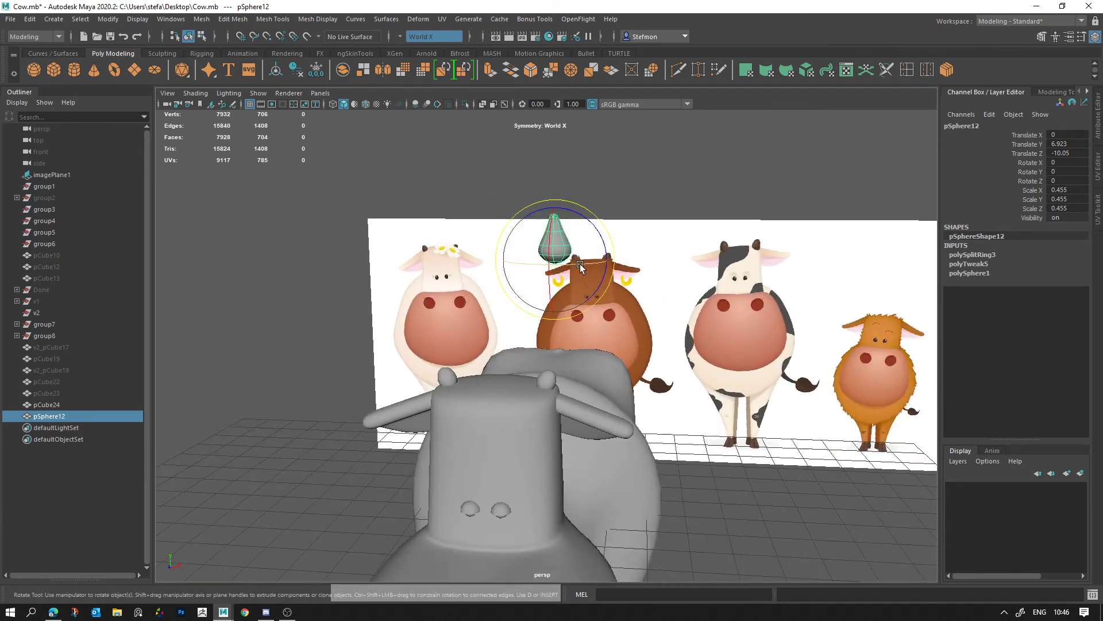
pyautogui.press('j')
pyautogui.click(584, 270)
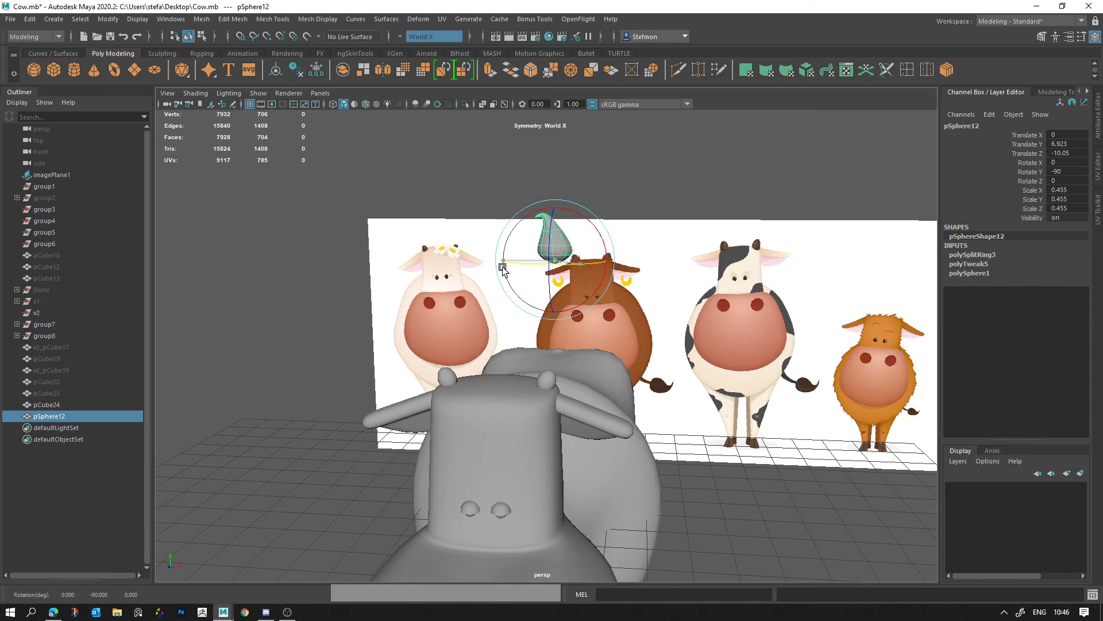
pyautogui.press('j')
pyautogui.click(598, 231)
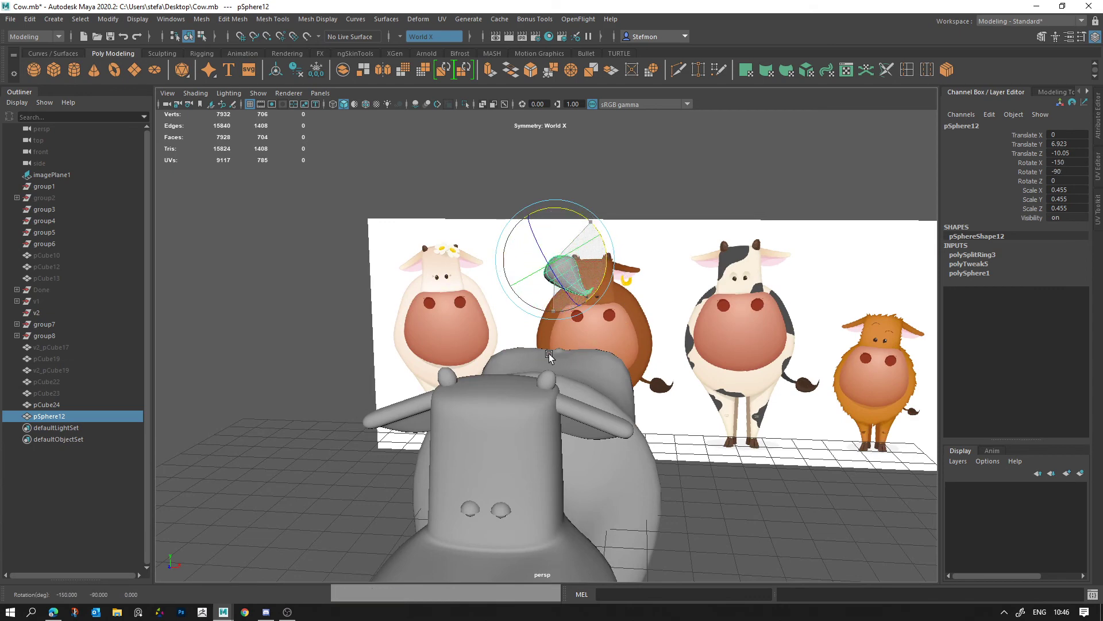
pyautogui.press('j')
pyautogui.click(721, 343)
pyautogui.click(586, 335)
# Step: Move the tuft down and line it up under the end of the cow's tail
pyautogui.press('w')
pyautogui.press('v')
pyautogui.click(512, 257)
pyautogui.press('v')
pyautogui.middleClick(585, 218)
pyautogui.rightClick(752, 321)
pyautogui.click(580, 309)
pyautogui.middleClick(552, 442)
pyautogui.click(528, 399)
pyautogui.press('v')
pyautogui.click(544, 356)
pyautogui.press('v')
pyautogui.click(517, 379)
pyautogui.click(525, 330)
pyautogui.click(606, 293)
pyautogui.click(587, 234)
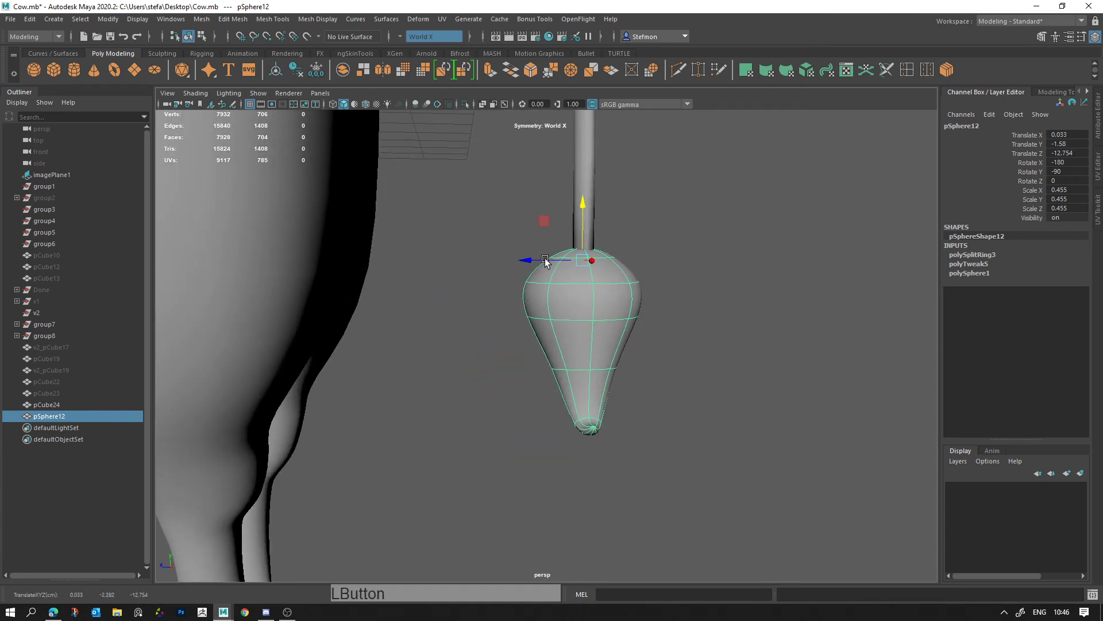
# Step: Deselect everything to view the finished tail with its hanging tuft
pyautogui.rightClick(629, 332)
pyautogui.click(460, 315)
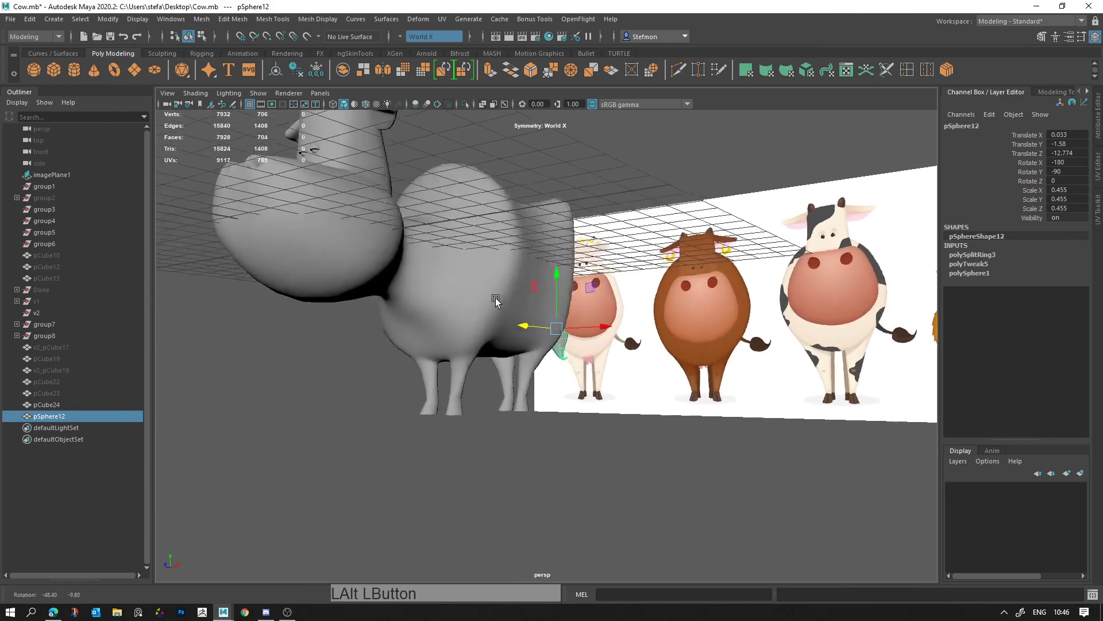
pyautogui.press('alt+d')
pyautogui.rightClick(551, 366)
pyautogui.click(500, 357)
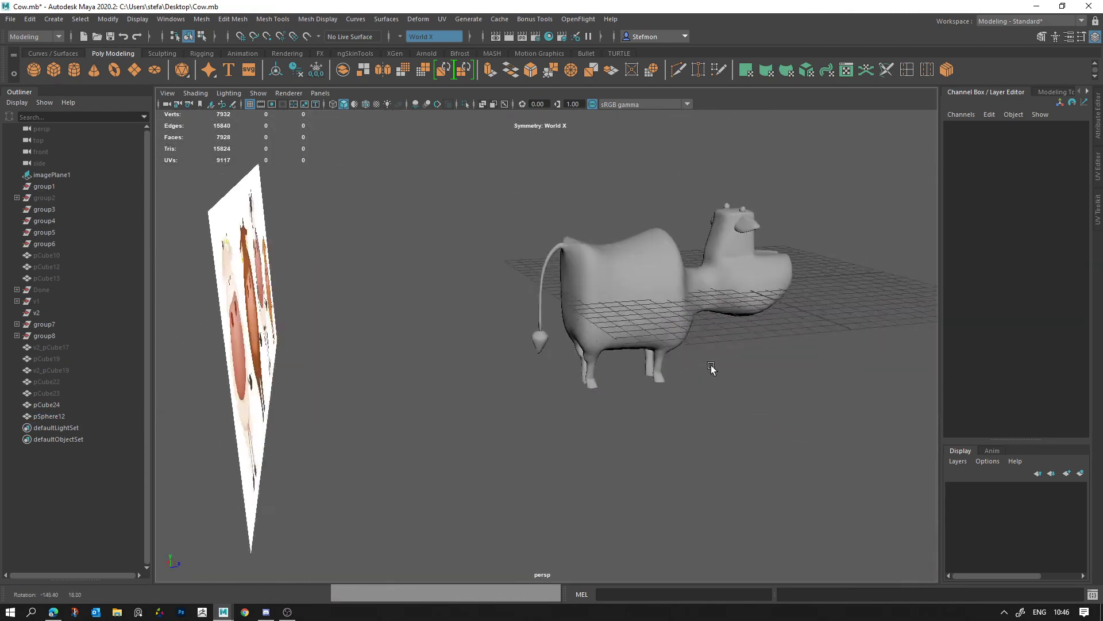
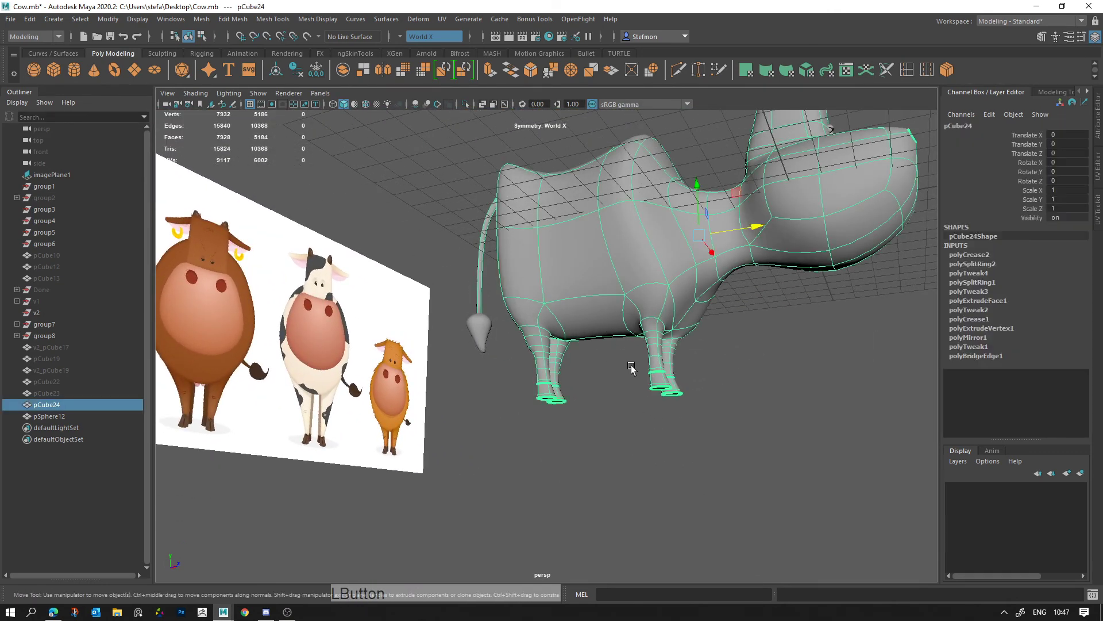
# Step: Create a smoothed polygon cube for the udder and extrude each underside face into an inset ring
pyautogui.click(571, 349)
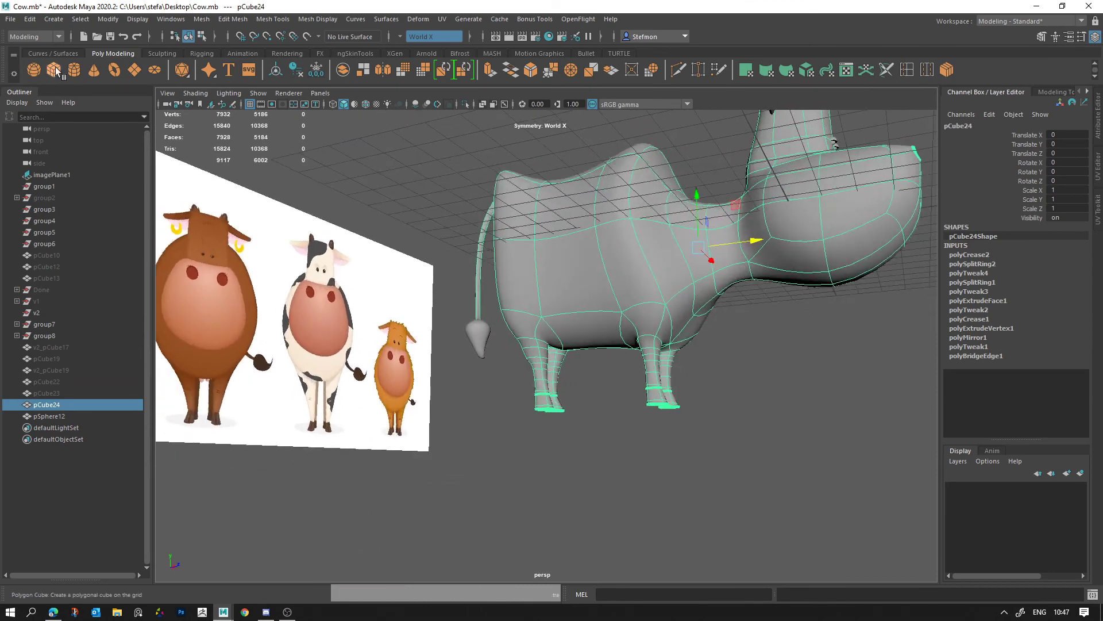
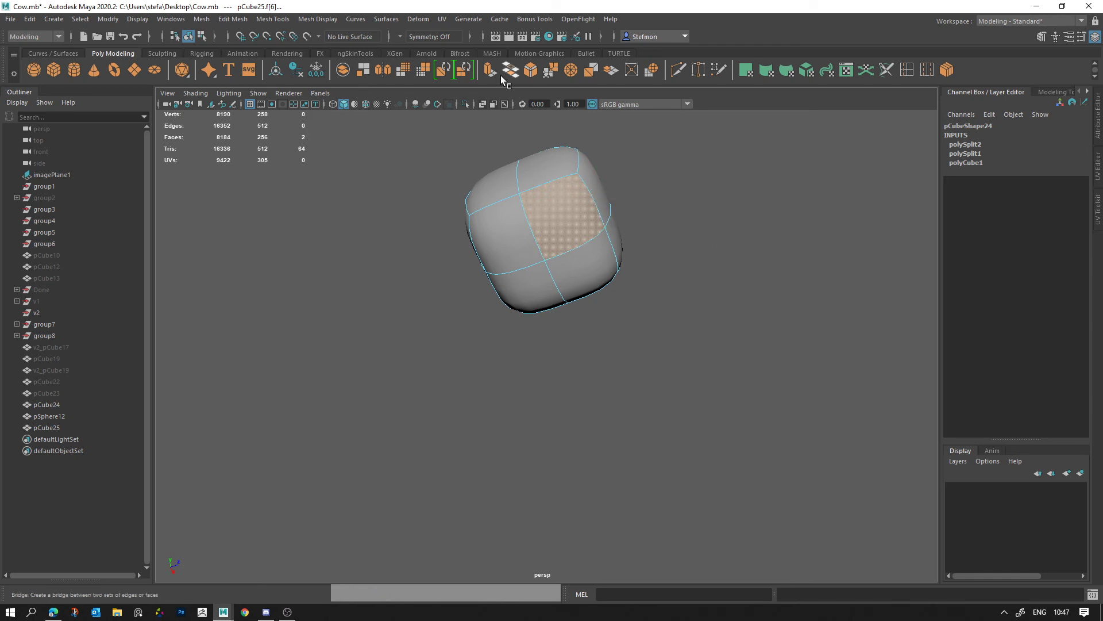
pyautogui.click(496, 76)
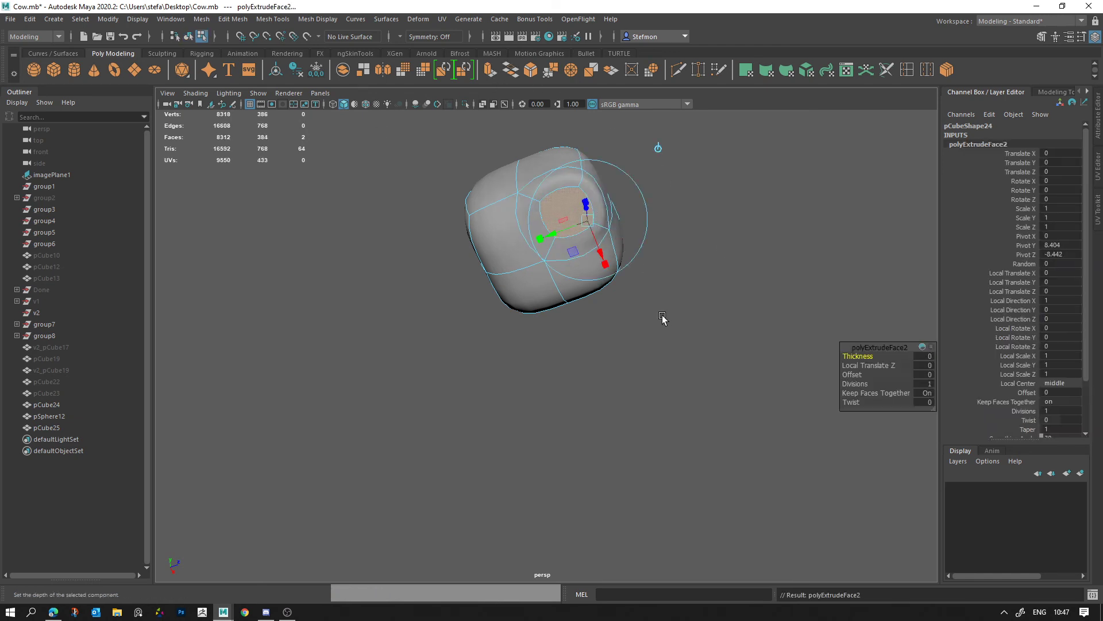
pyautogui.click(502, 248)
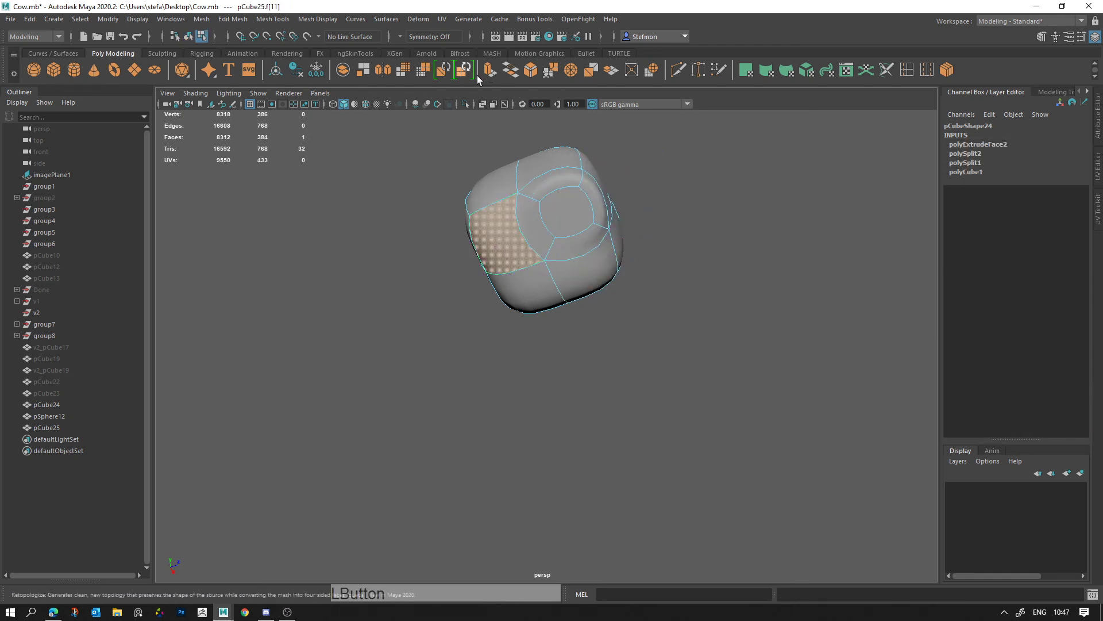
pyautogui.click(493, 76)
pyautogui.click(600, 275)
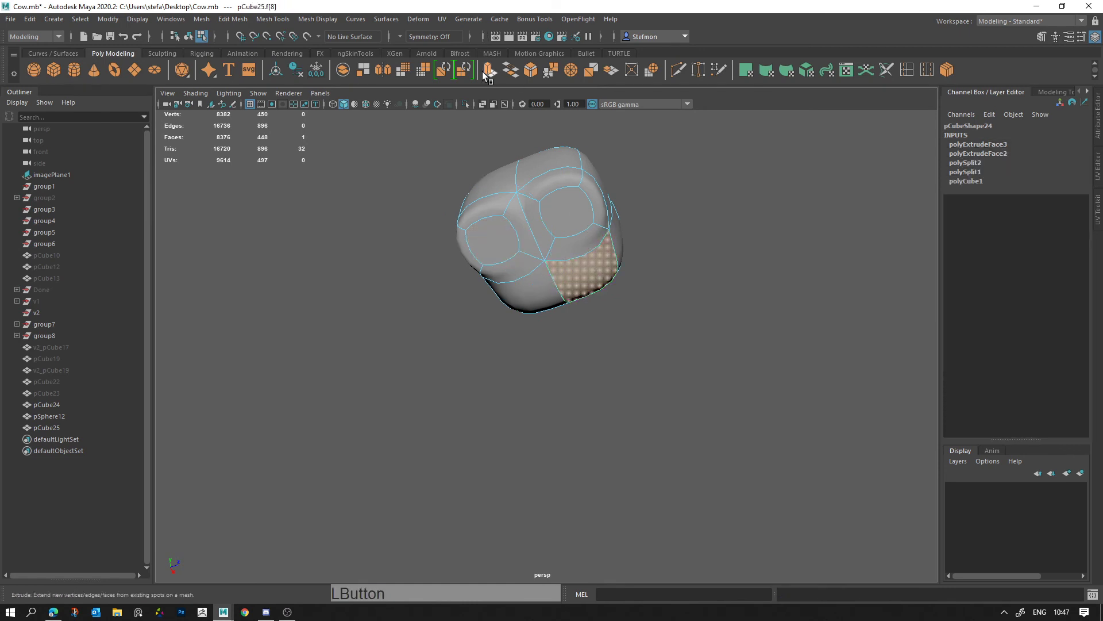
pyautogui.click(530, 295)
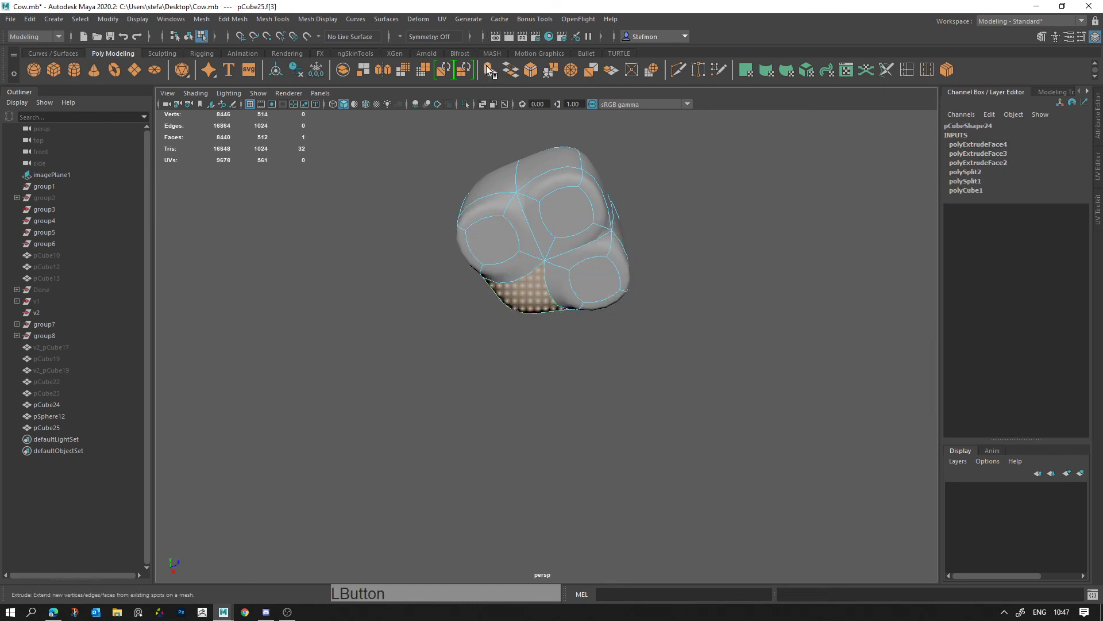
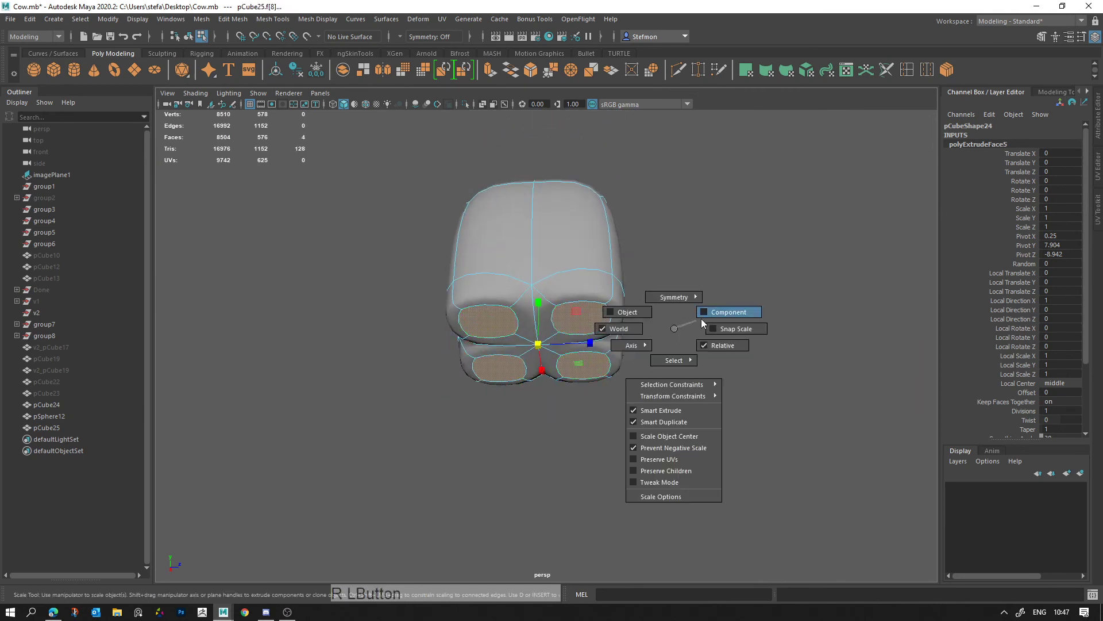
# Step: Shrink the four extruded underside faces and push them into position
pyautogui.press('r')
pyautogui.click(584, 322)
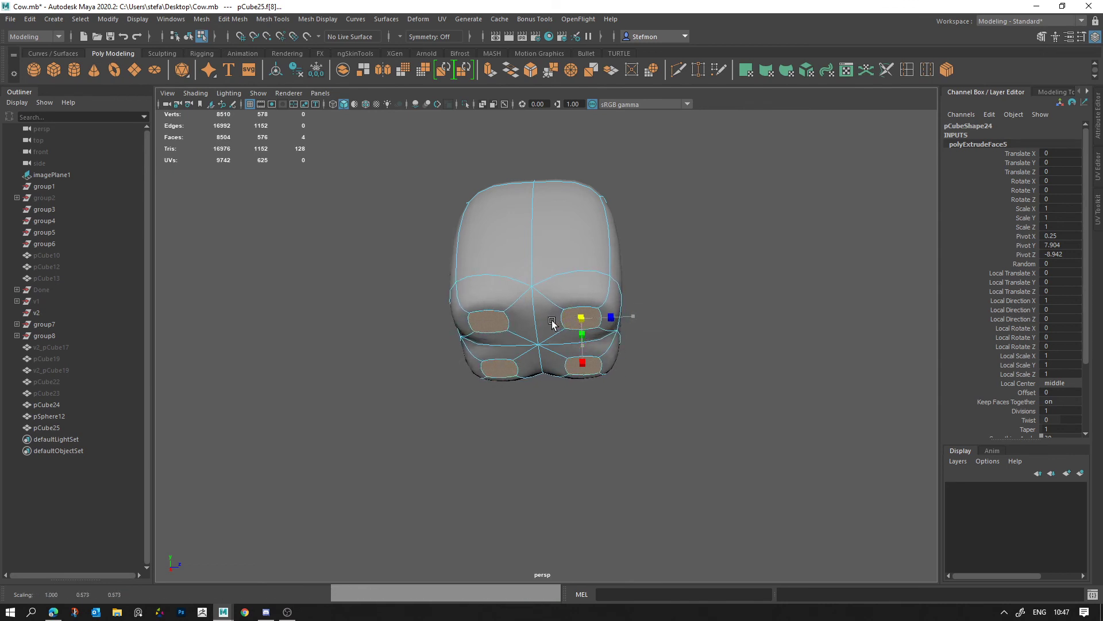
pyautogui.click(578, 340)
pyautogui.press('w')
pyautogui.click(465, 377)
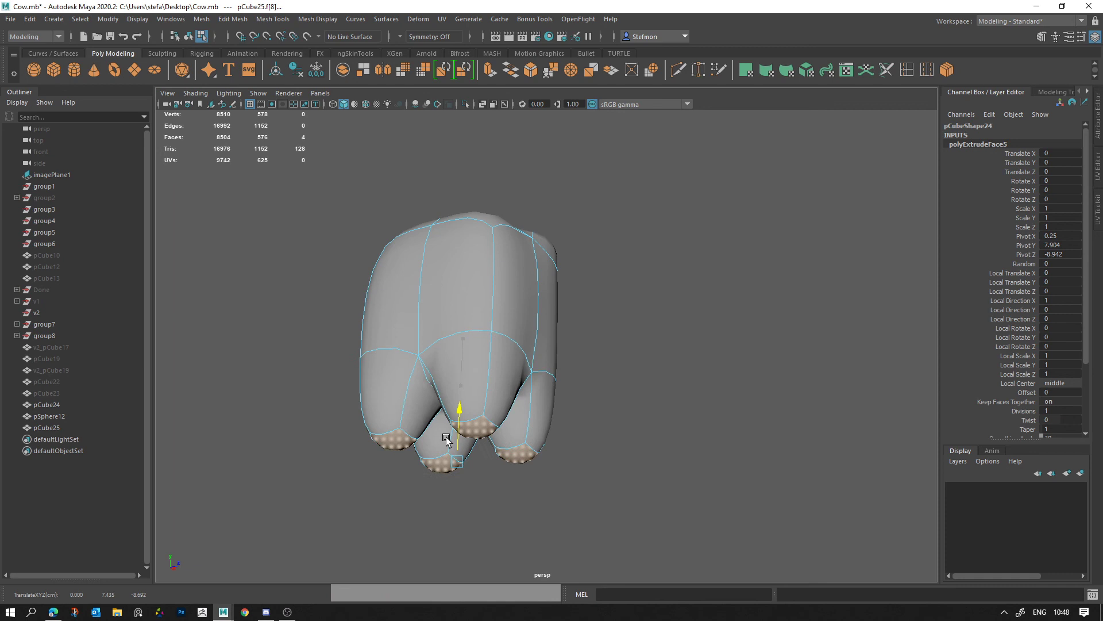
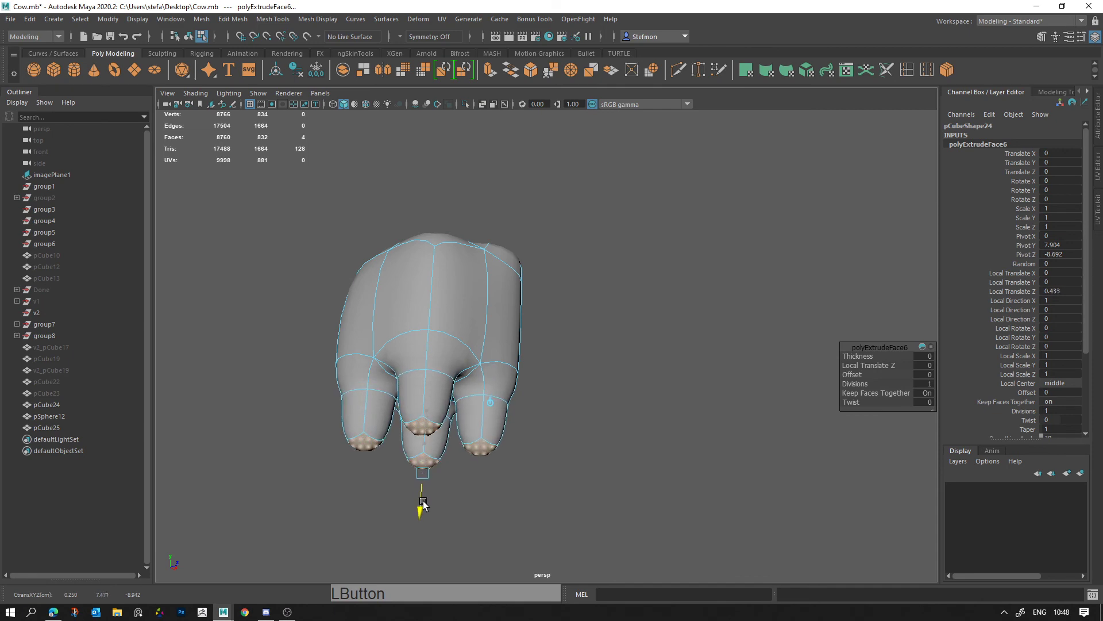
# Step: Extrude the four faces downward along Local Translate Z into hanging teats, viewing the unsmoothed cage
pyautogui.click(528, 423)
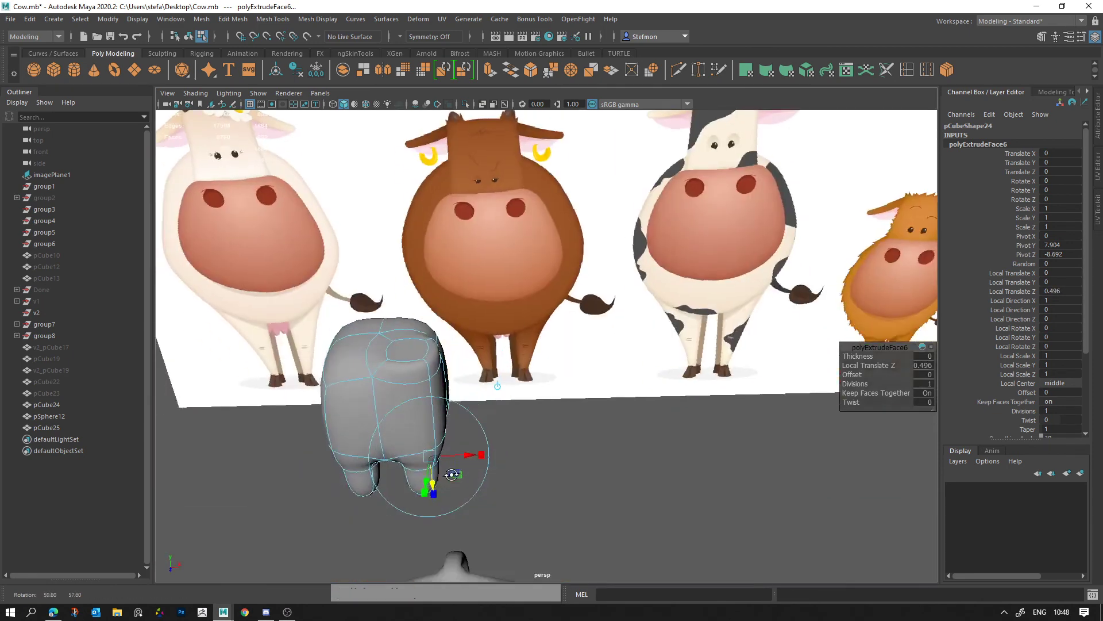
pyautogui.click(483, 475)
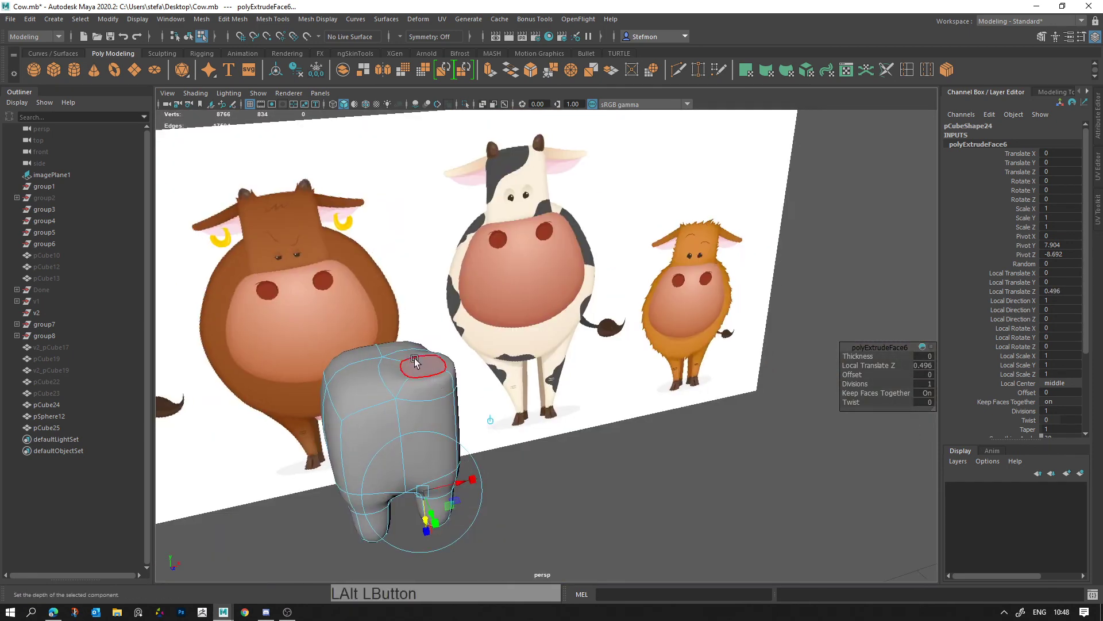
pyautogui.press('ctrl+z')
pyautogui.press('ctrl+y')
pyautogui.press('q')
pyautogui.click(405, 430)
pyautogui.press('1')
pyautogui.click(448, 390)
pyautogui.click(427, 384)
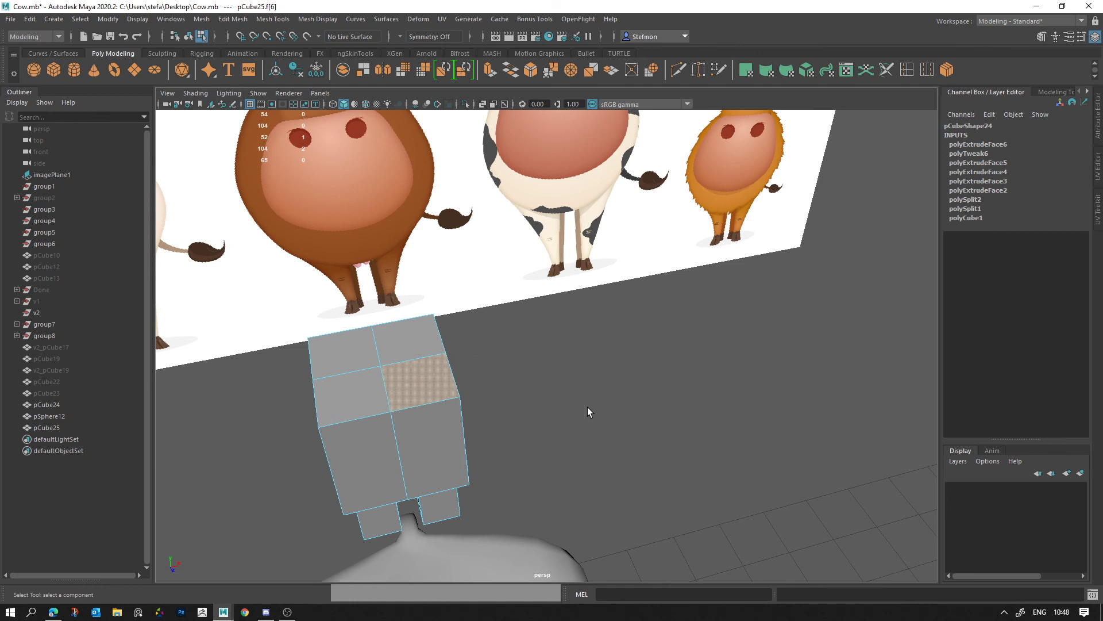
# Step: Delete the faces one by one from the udder's side, opening a hole
pyautogui.press('Delete')
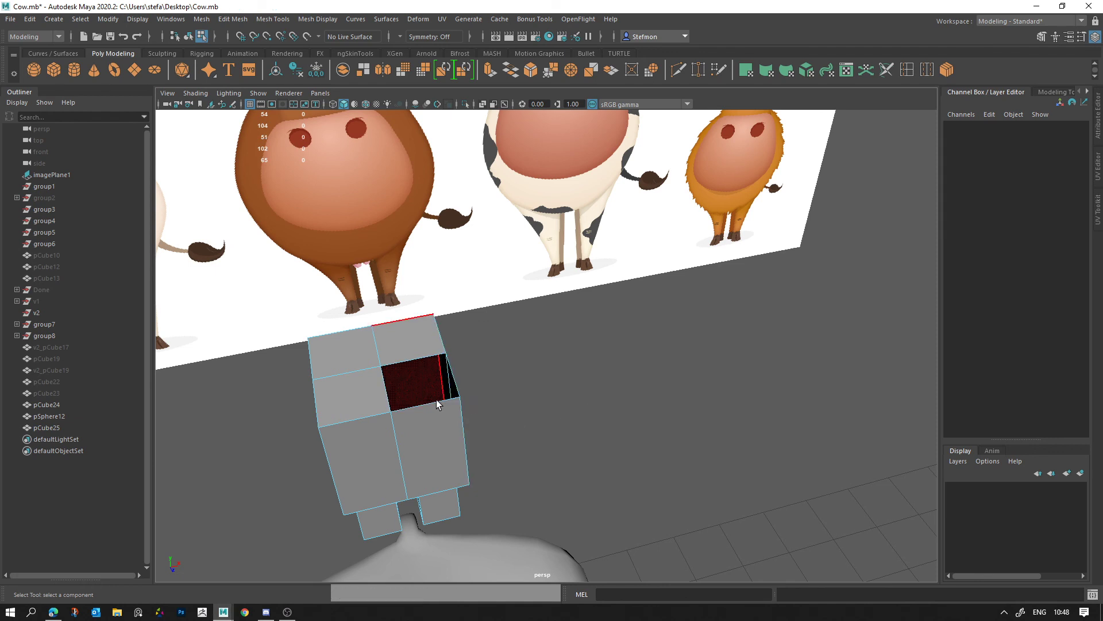
pyautogui.press('ctrl+z')
pyautogui.click(418, 385)
pyautogui.press('q')
pyautogui.click(433, 387)
pyautogui.press('Delete')
pyautogui.click(449, 381)
pyautogui.press('Delete')
pyautogui.click(429, 399)
pyautogui.press('Delete')
pyautogui.click(401, 395)
pyautogui.press('Delete')
pyautogui.click(419, 371)
pyautogui.press('Delete')
# Step: Bridge the hole's opposite border edges closed and preview the udder smoothed
pyautogui.rightClick(431, 355)
pyautogui.click(436, 405)
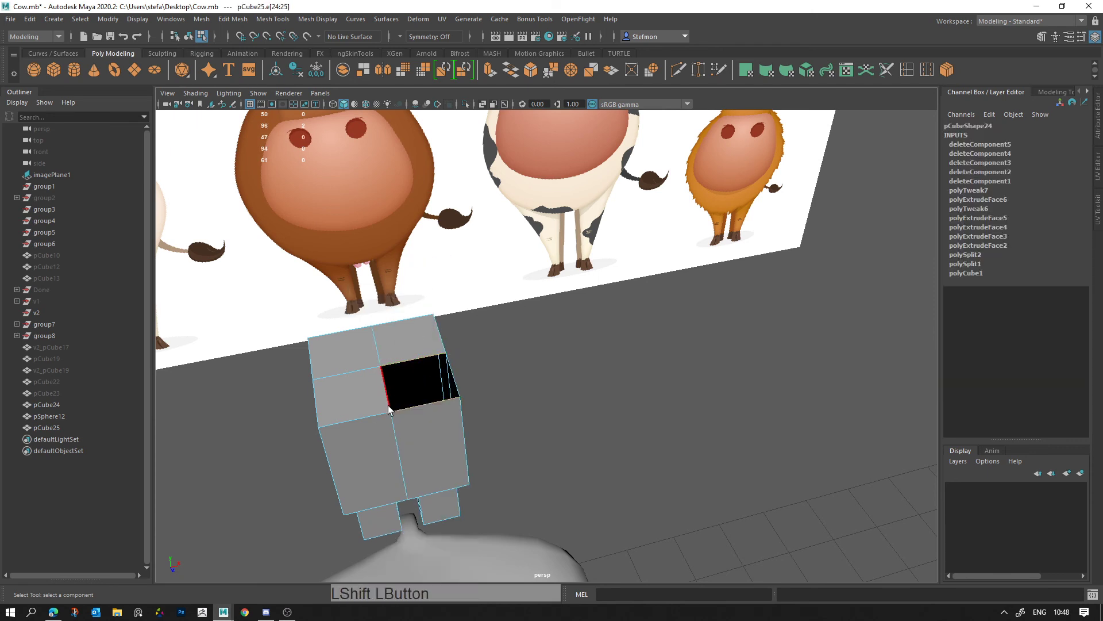
pyautogui.click(516, 81)
pyautogui.press('Return')
pyautogui.press('q')
pyautogui.click(375, 445)
pyautogui.press('3')
pyautogui.click(550, 432)
pyautogui.press('alt+d')
pyautogui.rightClick(629, 431)
pyautogui.doubleClick(458, 373)
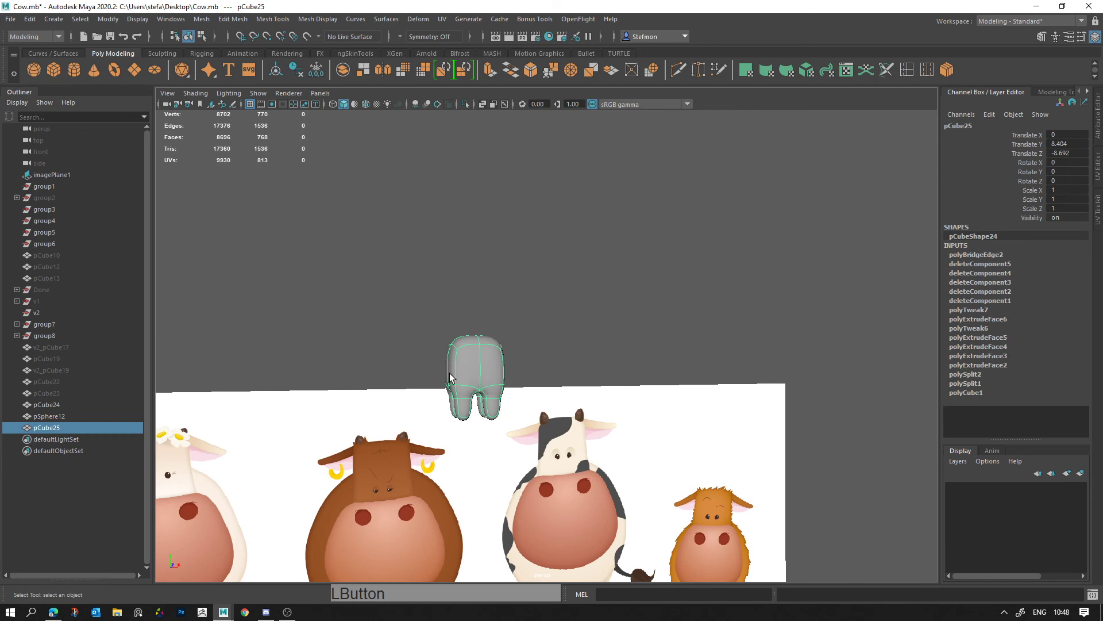
# Step: Widen the udder block pCube25 with the Scale tool along X and Z
pyautogui.press('r')
pyautogui.click(509, 366)
pyautogui.click(492, 383)
pyautogui.rightClick(625, 374)
pyautogui.middleClick(515, 245)
pyautogui.rightClick(576, 326)
pyautogui.click(559, 332)
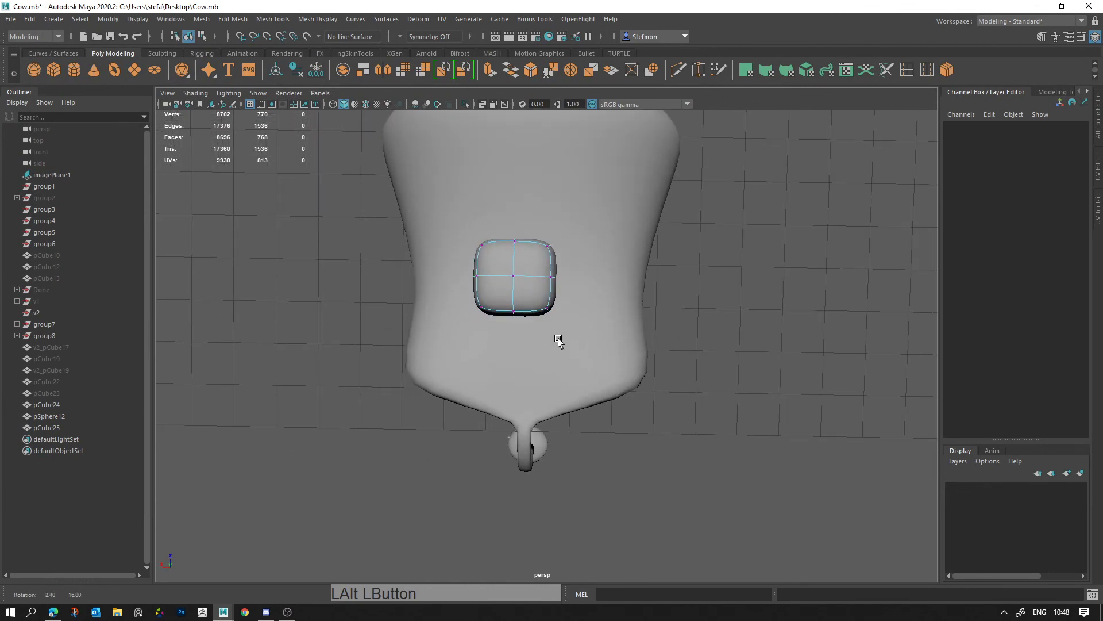
pyautogui.click(539, 311)
pyautogui.click(620, 294)
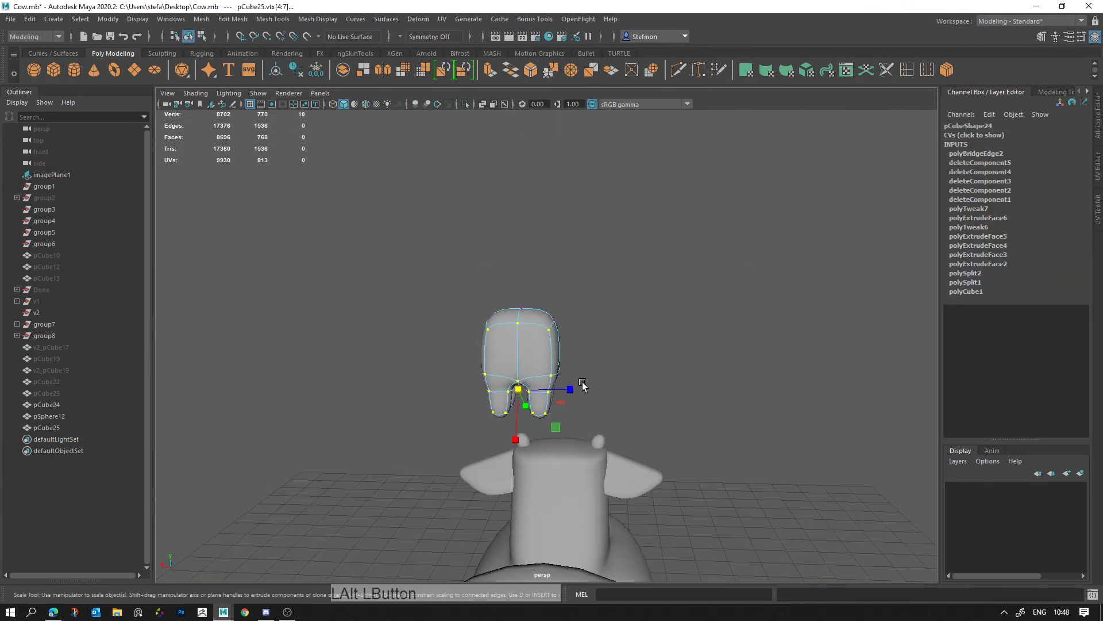
pyautogui.click(572, 389)
pyautogui.click(589, 392)
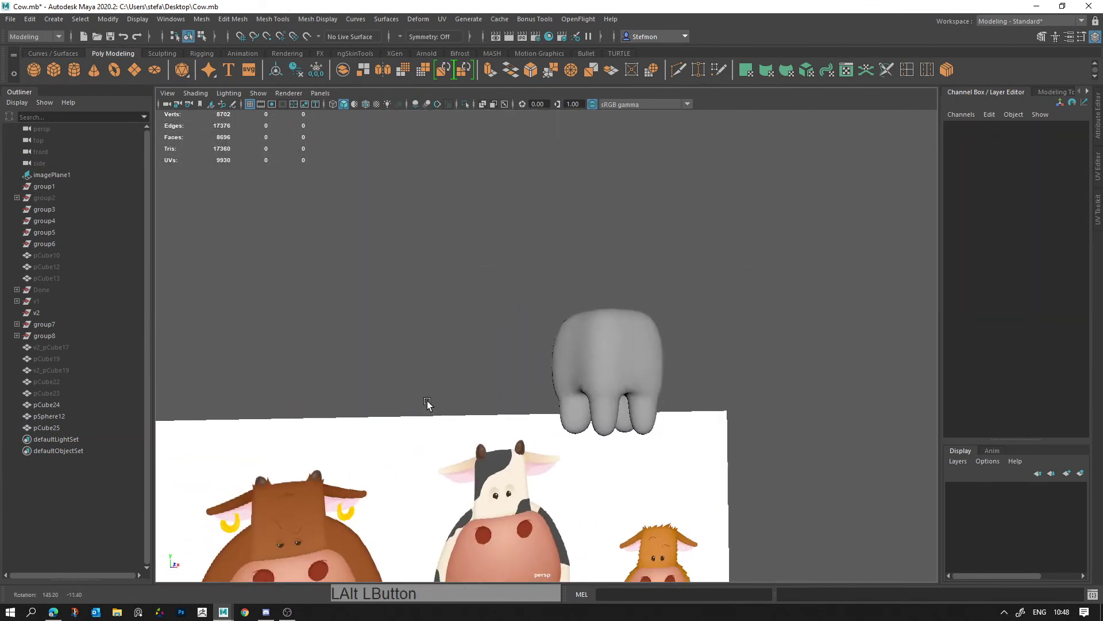
pyautogui.click(639, 358)
# Step: Refine the udder's scale and raise it up beneath the cow's belly
pyautogui.press('r')
pyautogui.click(646, 367)
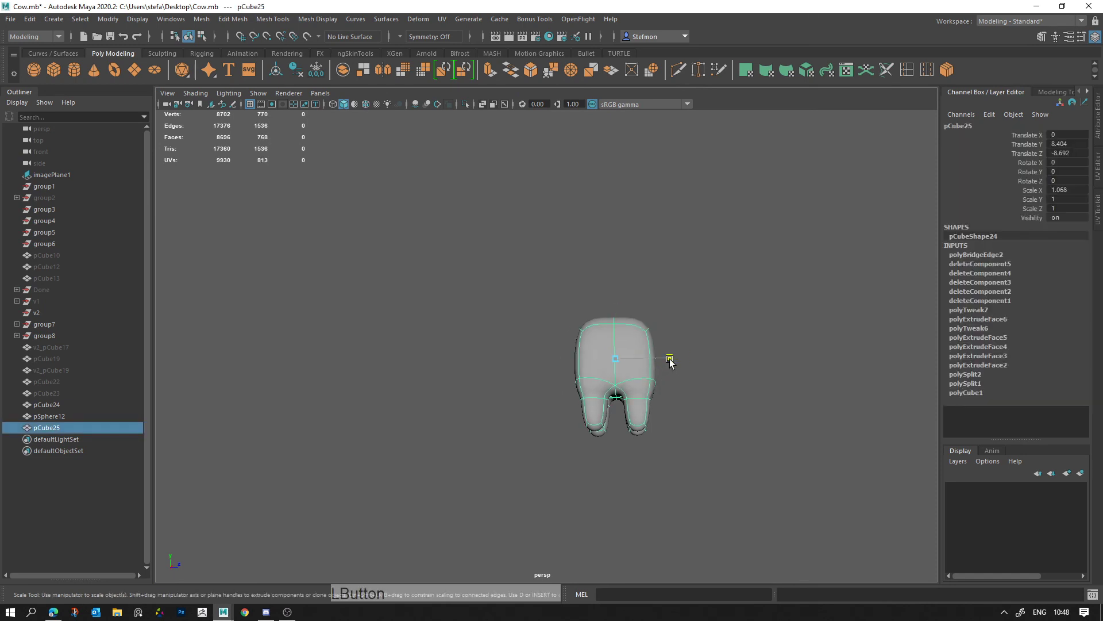
pyautogui.rightClick(698, 390)
pyautogui.press('alt+d')
pyautogui.rightClick(657, 383)
pyautogui.click(576, 351)
pyautogui.middleClick(612, 259)
pyautogui.press('w')
pyautogui.click(591, 217)
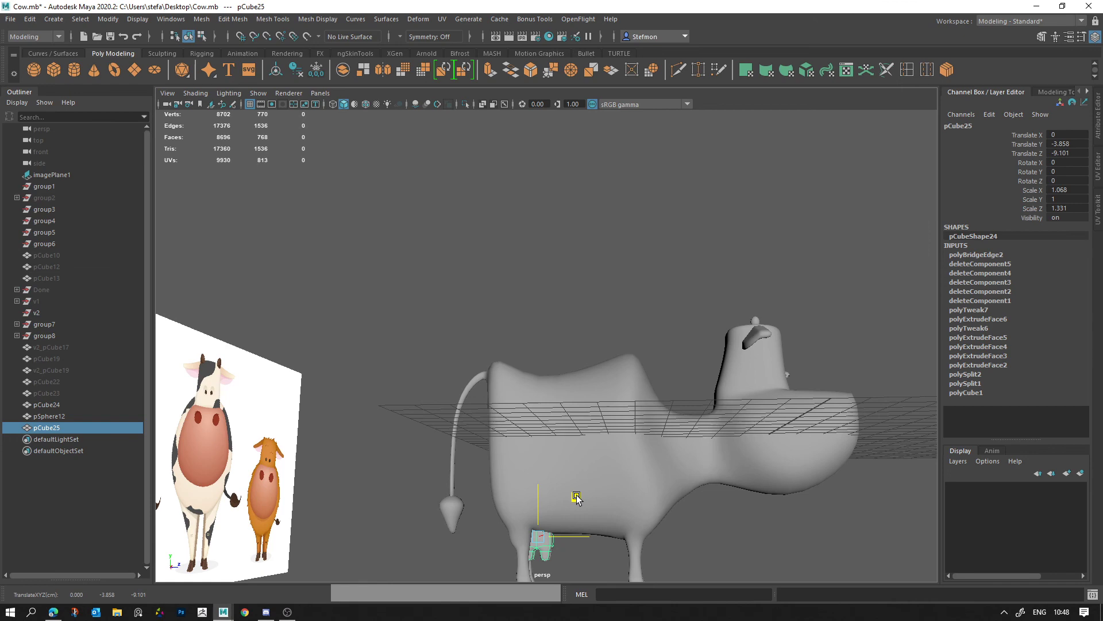
pyautogui.click(591, 490)
pyautogui.middleClick(562, 359)
pyautogui.rightClick(590, 362)
pyautogui.click(638, 398)
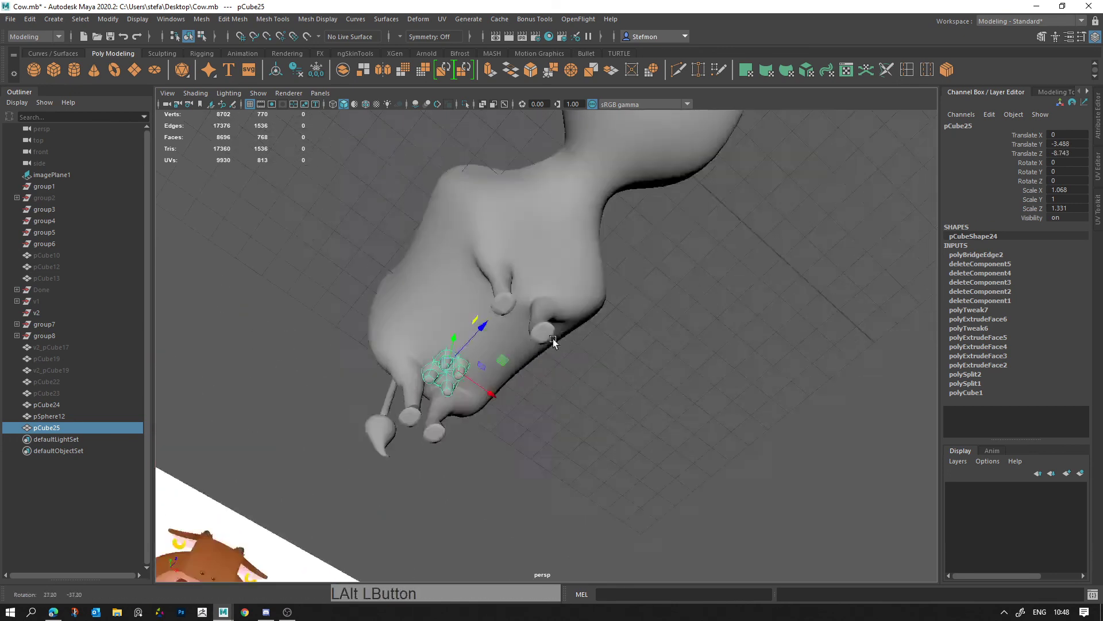
# Step: Slide the udder back toward the hind legs and rotate it with snapping into place
pyautogui.press('w')
pyautogui.click(548, 349)
pyautogui.click(542, 350)
pyautogui.press('alt+d')
pyautogui.click(525, 354)
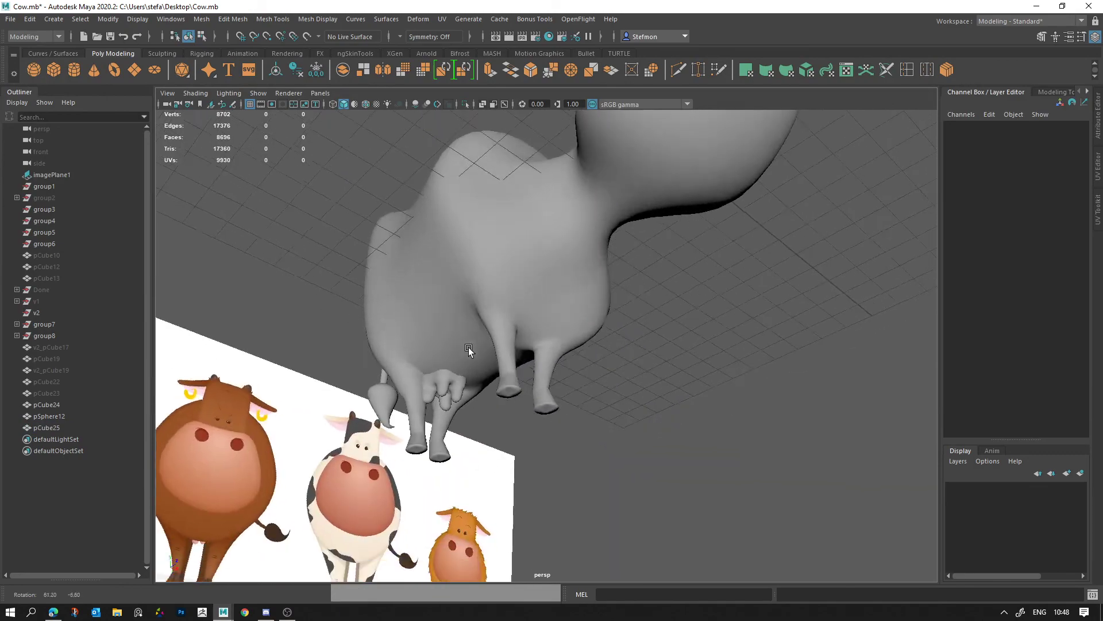
pyautogui.click(443, 351)
pyautogui.press('e')
pyautogui.click(473, 348)
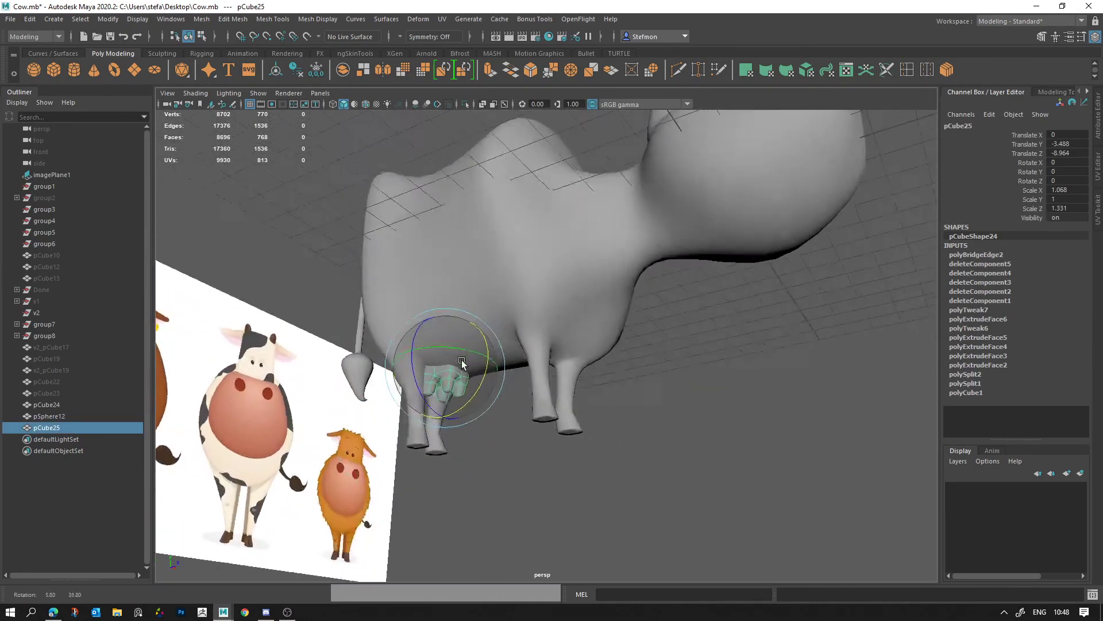
pyautogui.press('j')
pyautogui.click(472, 323)
pyautogui.click(482, 357)
# Step: Nudge the udder's position while checking it from several angles
pyautogui.press('w')
pyautogui.click(505, 290)
pyautogui.press('alt+d')
pyautogui.click(508, 313)
pyautogui.click(500, 402)
pyautogui.middleClick(492, 314)
pyautogui.rightClick(578, 344)
pyautogui.click(569, 317)
pyautogui.click(377, 246)
pyautogui.middleClick(434, 275)
pyautogui.click(500, 345)
# Step: Tuck the udder snugly under the belly and inspect the fit all round
pyautogui.click(453, 296)
pyautogui.press('alt+d')
pyautogui.rightClick(508, 345)
pyautogui.click(499, 362)
pyautogui.rightClick(644, 370)
pyautogui.click(602, 349)
pyautogui.rightClick(470, 365)
pyautogui.click(648, 378)
pyautogui.rightClick(676, 368)
pyautogui.click(545, 333)
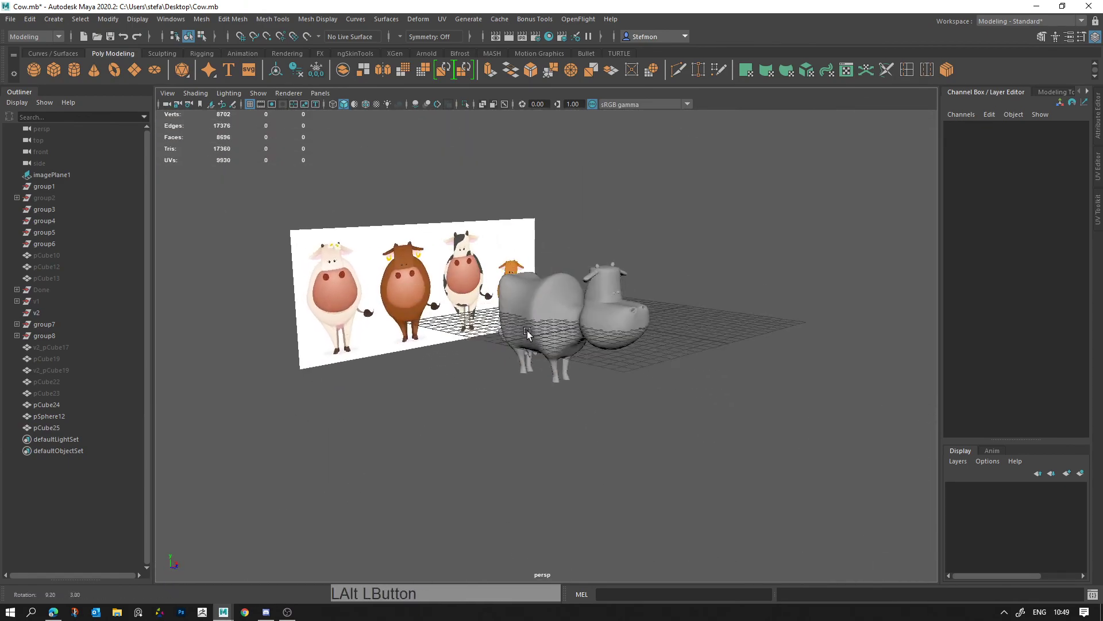
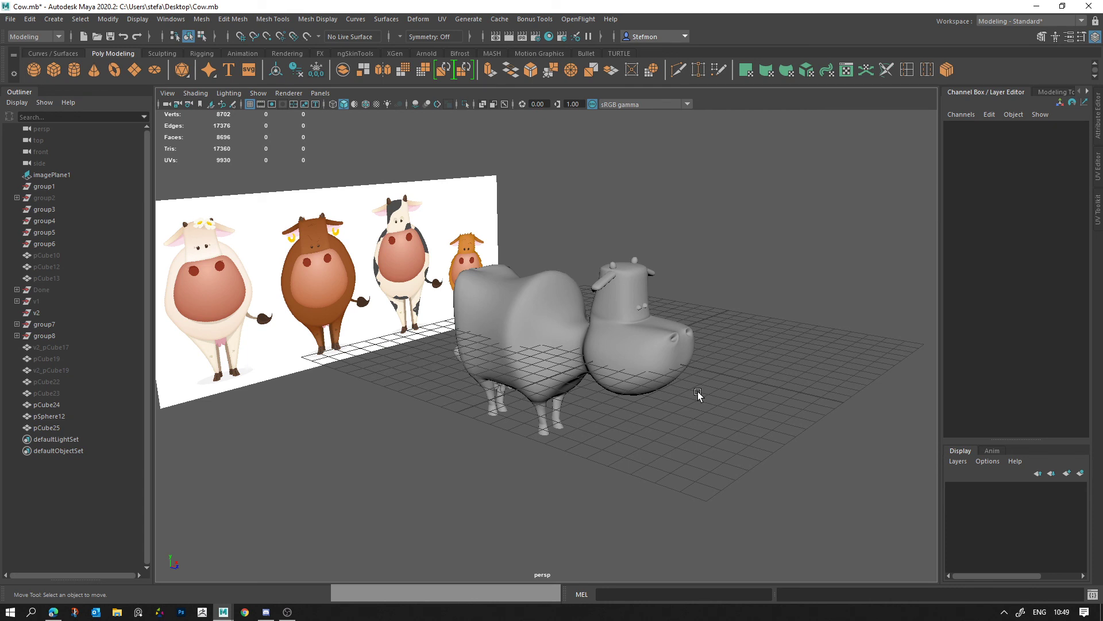
# Step: Select head vertices on the body mesh pCube24, undoing a stray adjustment
pyautogui.click(629, 353)
pyautogui.click(666, 347)
pyautogui.click(677, 378)
pyautogui.rightClick(657, 361)
pyautogui.click(355, 435)
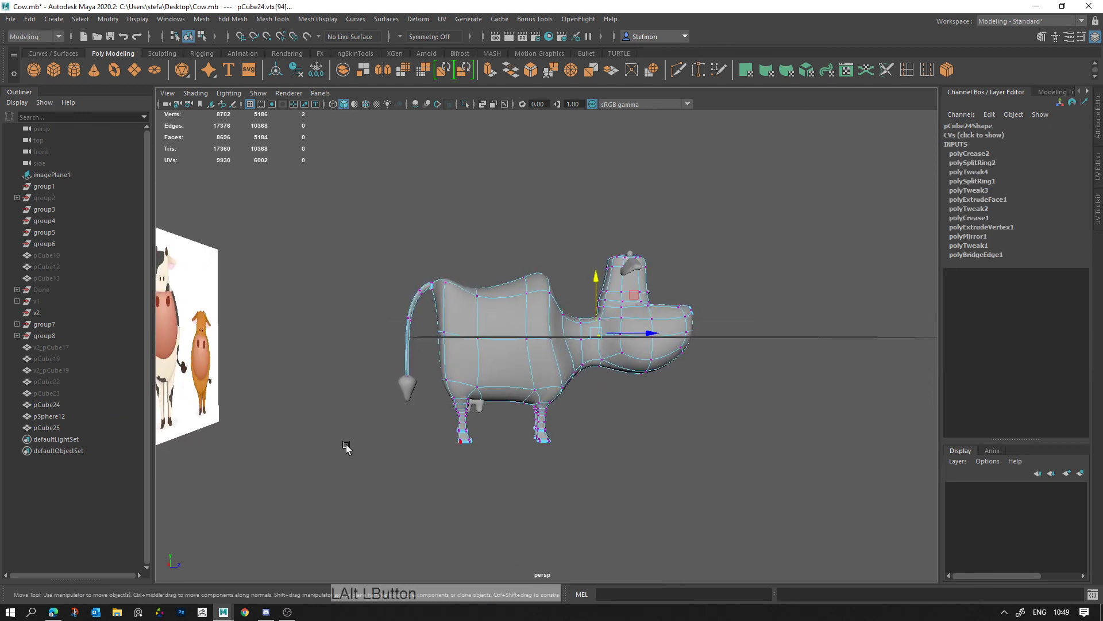
pyautogui.click(388, 473)
pyautogui.click(498, 346)
pyautogui.click(716, 423)
pyautogui.click(683, 444)
pyautogui.press('ctrl+z')
pyautogui.click(600, 382)
pyautogui.click(596, 391)
# Step: Move the head and muzzle vertices, undoing and retrying until the shape reads right
pyautogui.press('w')
pyautogui.click(677, 324)
pyautogui.press('ctrl+z')
pyautogui.click(586, 396)
pyautogui.click(690, 285)
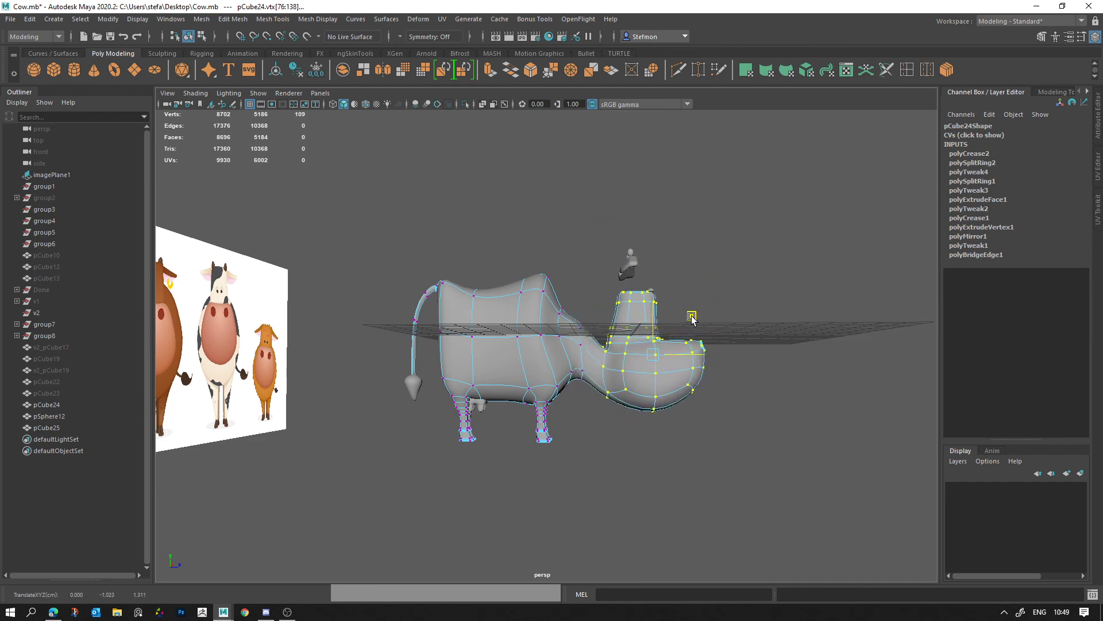
pyautogui.press('alt+d')
pyautogui.click(736, 368)
pyautogui.press('ctrl+z')
pyautogui.press('ctrl+z')
pyautogui.press('alt+d')
pyautogui.click(681, 383)
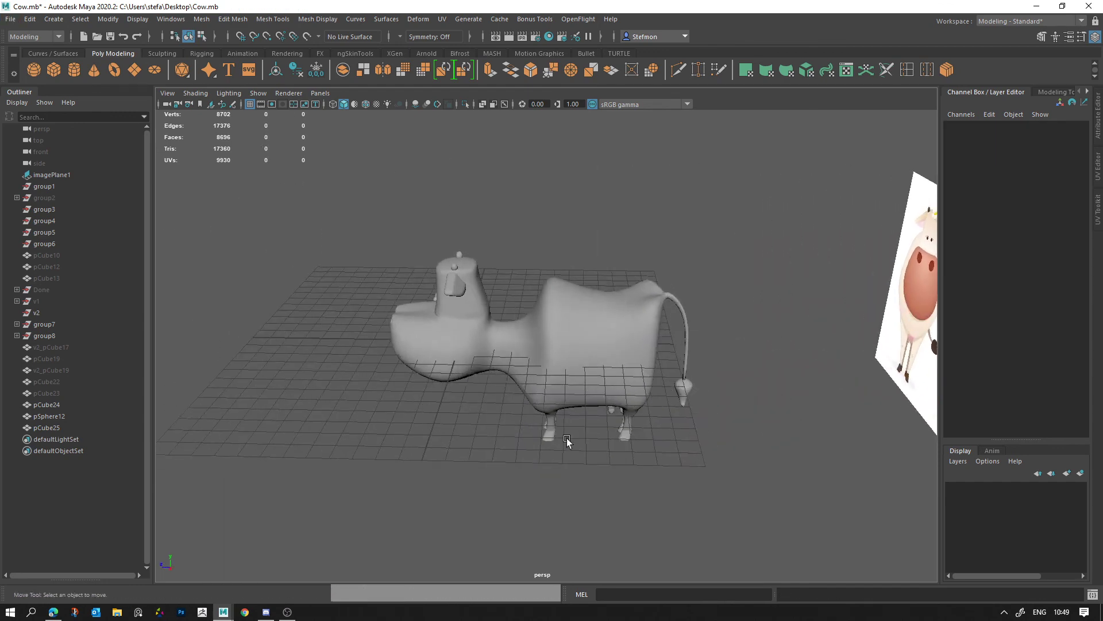
pyautogui.click(716, 431)
# Step: Orbit around and select the whole cow mesh to review its low-poly cage
pyautogui.rightClick(663, 355)
pyautogui.click(599, 342)
pyautogui.rightClick(461, 303)
pyautogui.middleClick(509, 313)
pyautogui.click(504, 333)
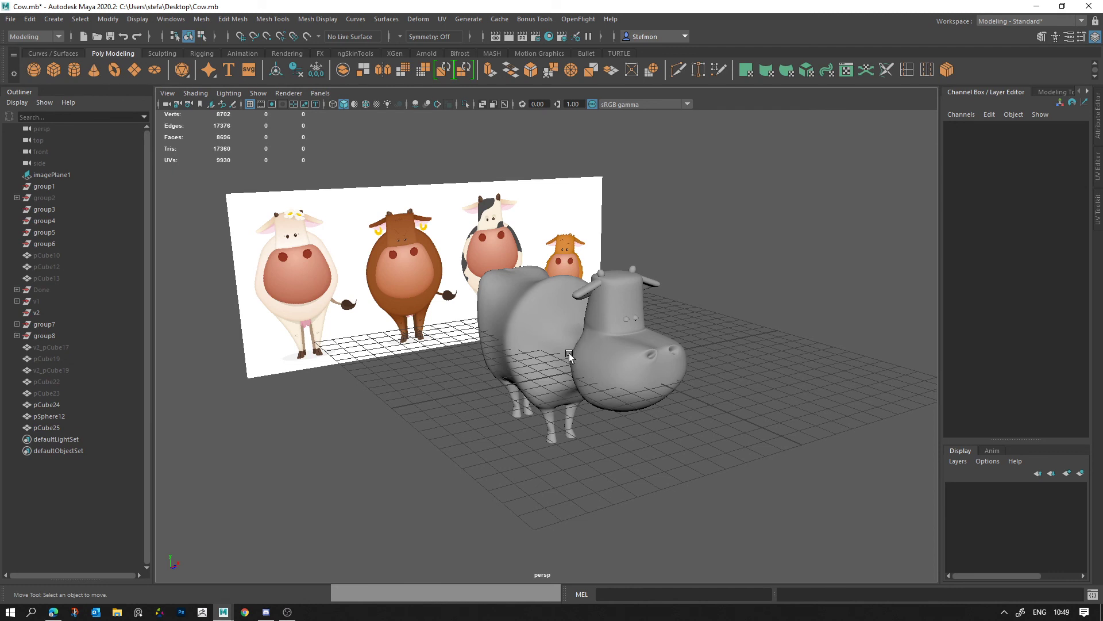
pyautogui.click(561, 356)
# Step: Restore the smoothed preview with 3 and inspect the cow from all sides
pyautogui.press('1')
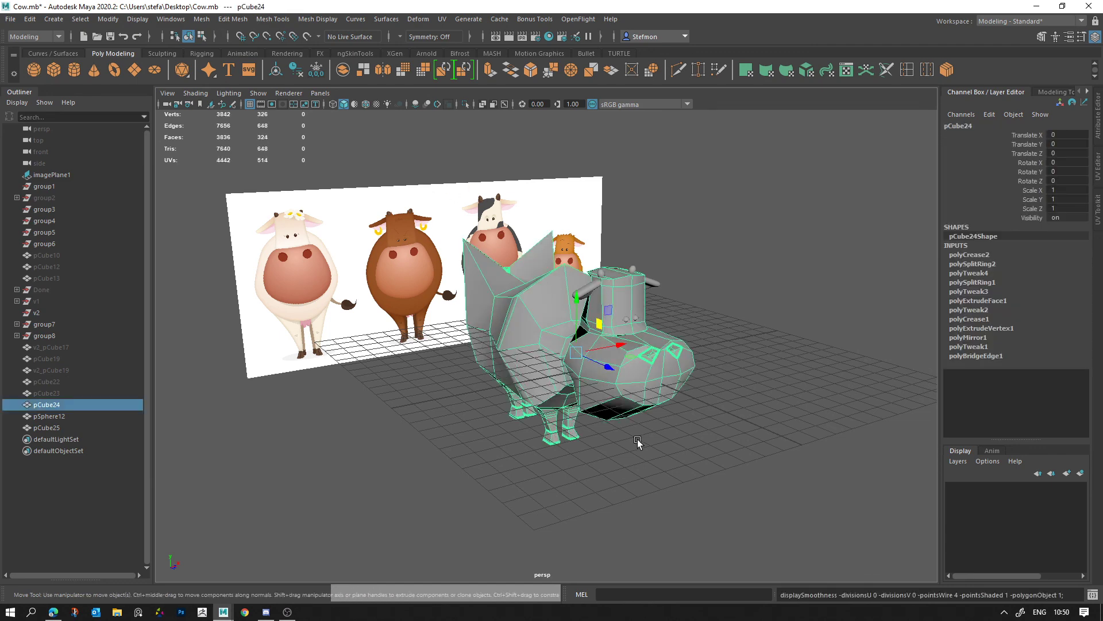
pyautogui.press('3')
pyautogui.press('alt+d')
pyautogui.rightClick(611, 435)
pyautogui.click(645, 480)
pyautogui.rightClick(496, 386)
pyautogui.click(507, 378)
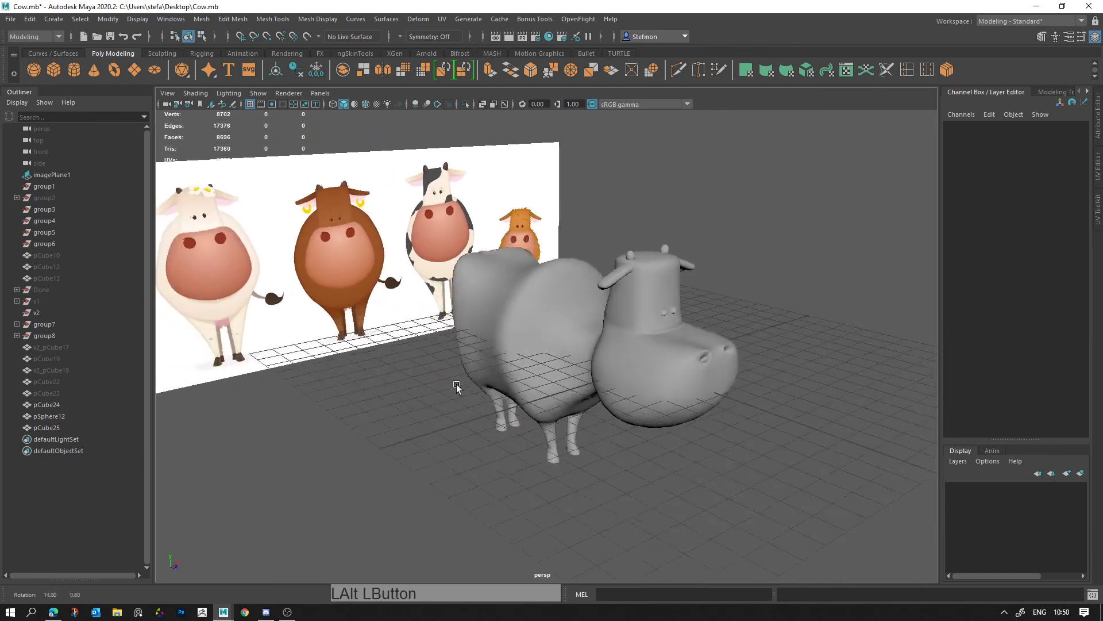
pyautogui.click(589, 391)
pyautogui.click(596, 468)
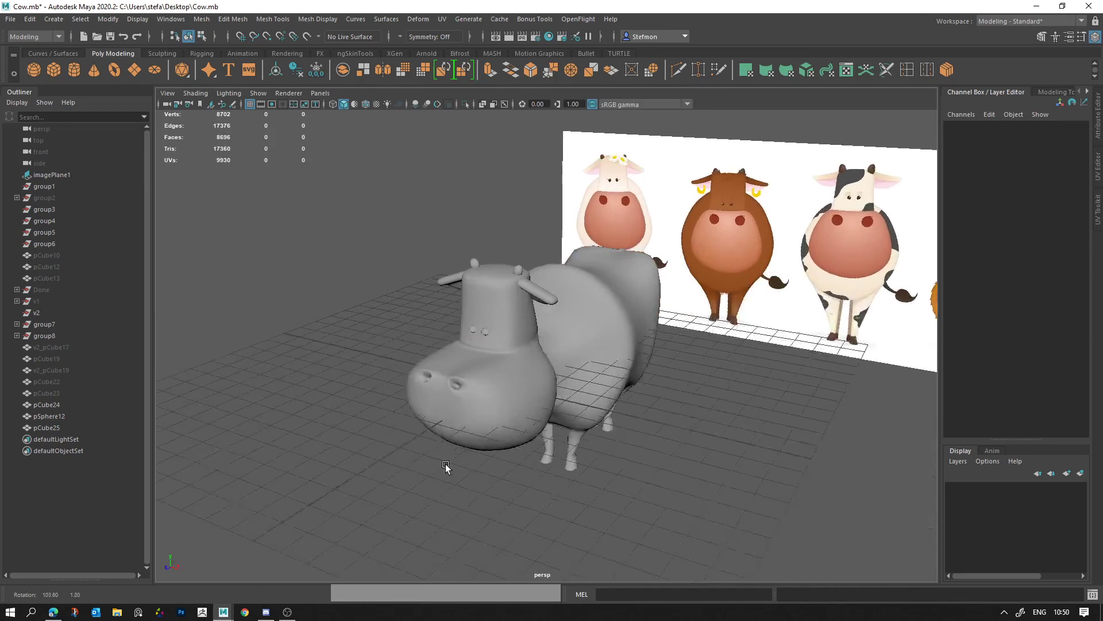
# Step: Select pCube24, pSphere12 and pCube25 together in the Outliner
pyautogui.middleClick(449, 419)
pyautogui.rightClick(362, 372)
pyautogui.click(579, 438)
pyautogui.middleClick(689, 415)
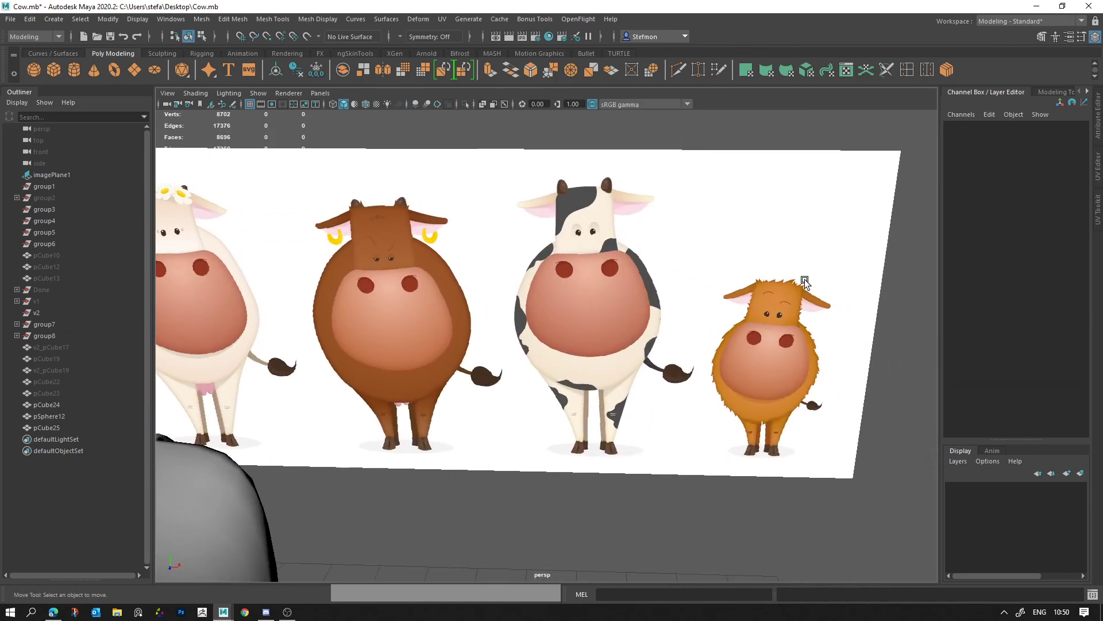
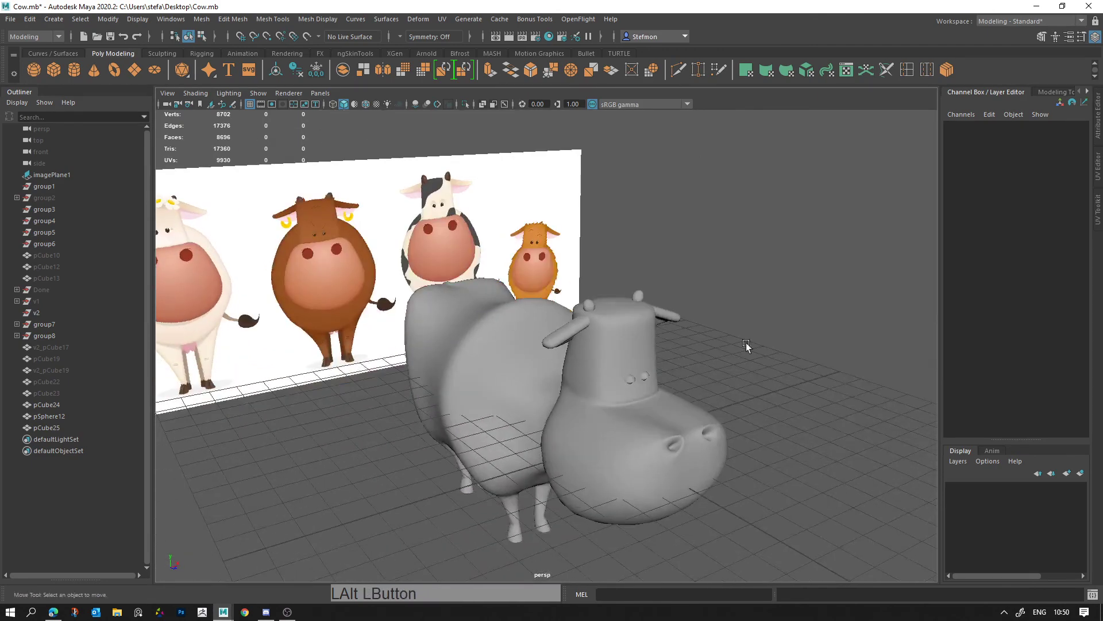
pyautogui.middleClick(600, 399)
pyautogui.click(643, 363)
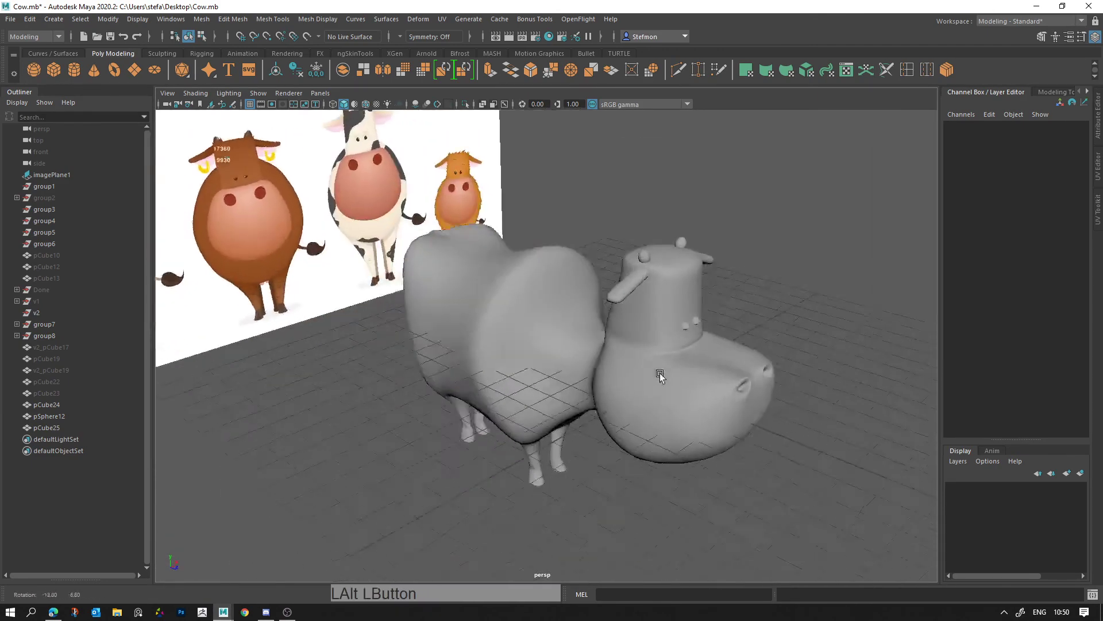
pyautogui.rightClick(702, 390)
pyautogui.click(623, 374)
# Step: Group the body, udder and sphere pieces and deselect the finished cow
pyautogui.middleClick(624, 352)
pyautogui.rightClick(704, 395)
pyautogui.click(730, 385)
pyautogui.click(716, 386)
pyautogui.middleClick(706, 389)
pyautogui.click(623, 398)
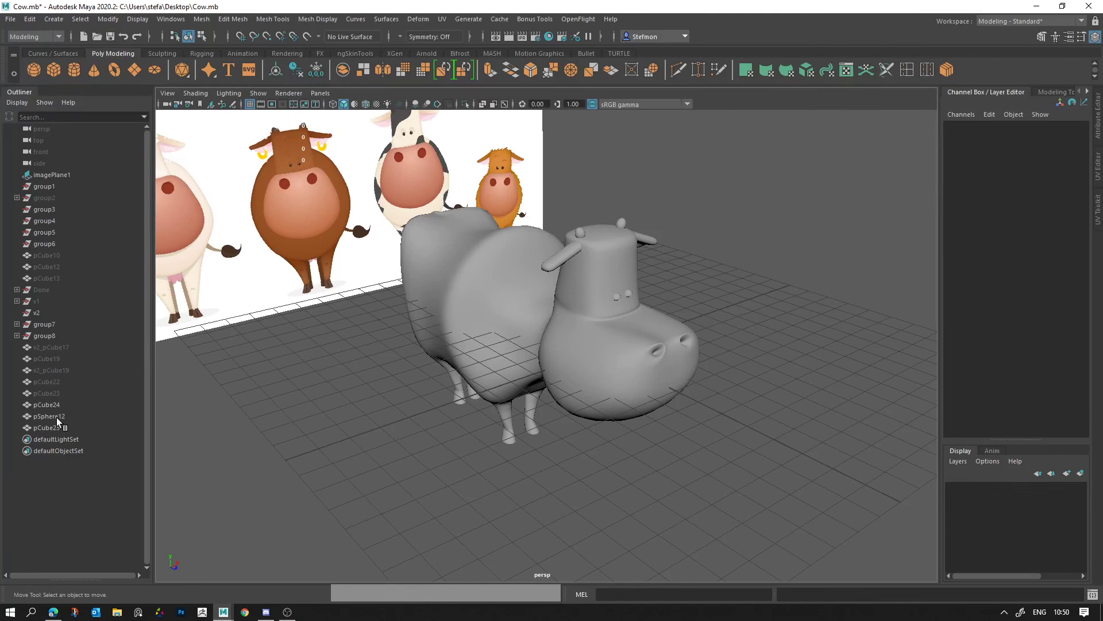
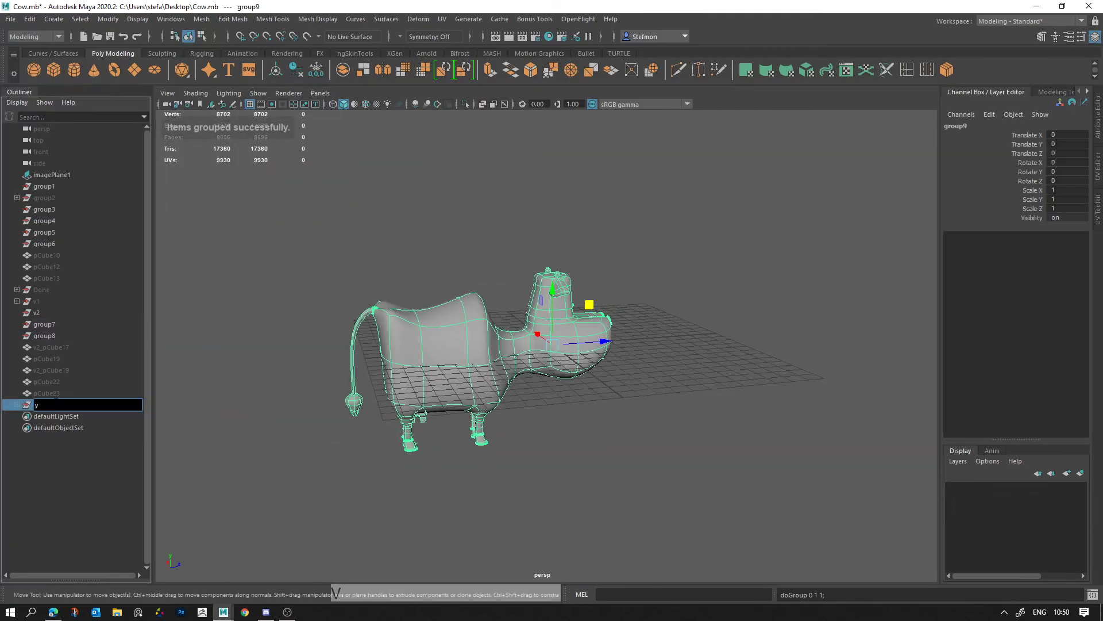
# Step: Rename group9 to New, duplicate it and stand the copy beside the Done cow
pyautogui.press('BackSpace')
pyautogui.press('Return')
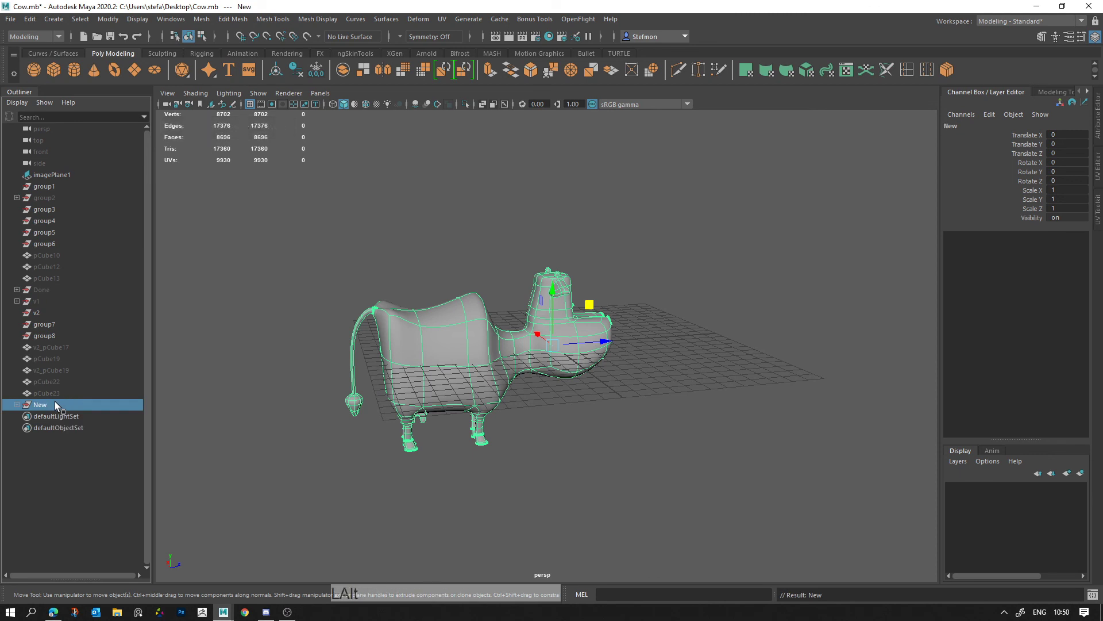
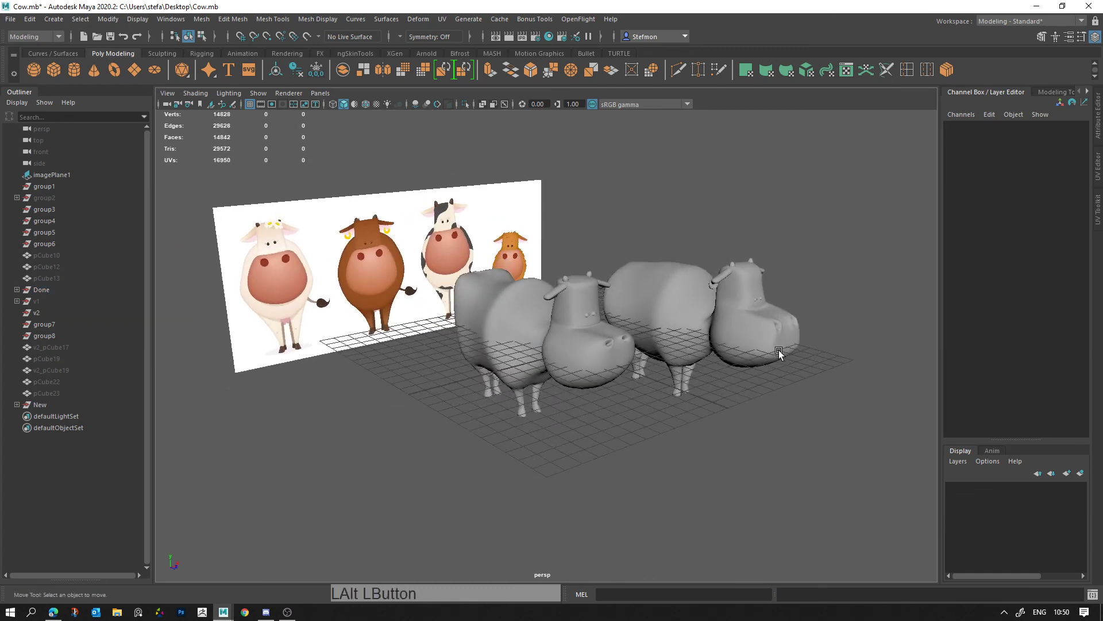
pyautogui.rightClick(838, 488)
pyautogui.middleClick(745, 448)
pyautogui.click(688, 453)
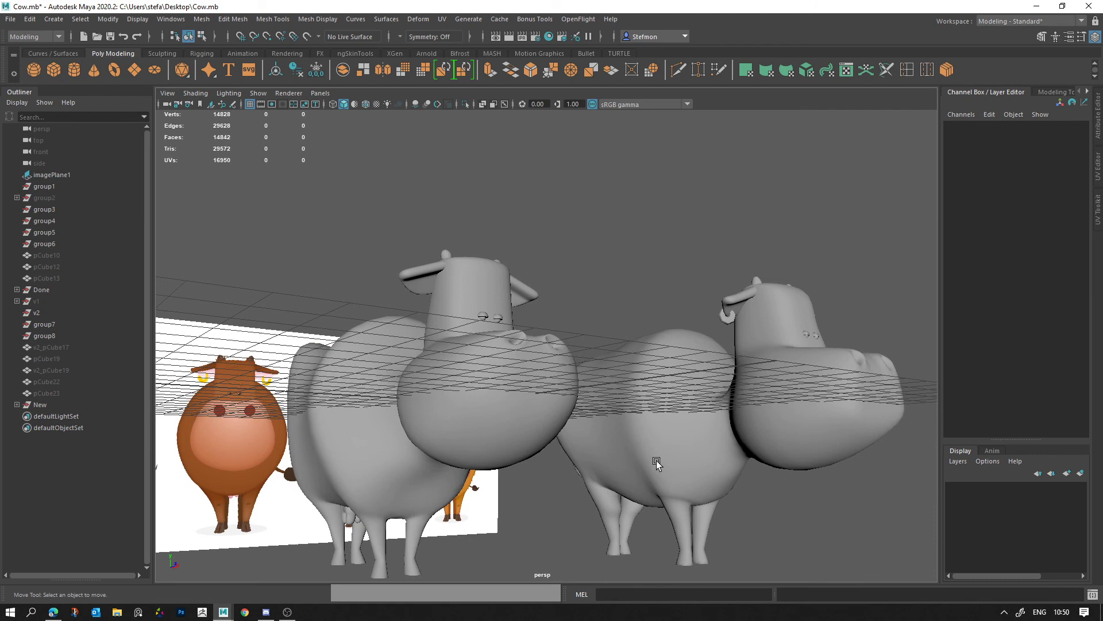